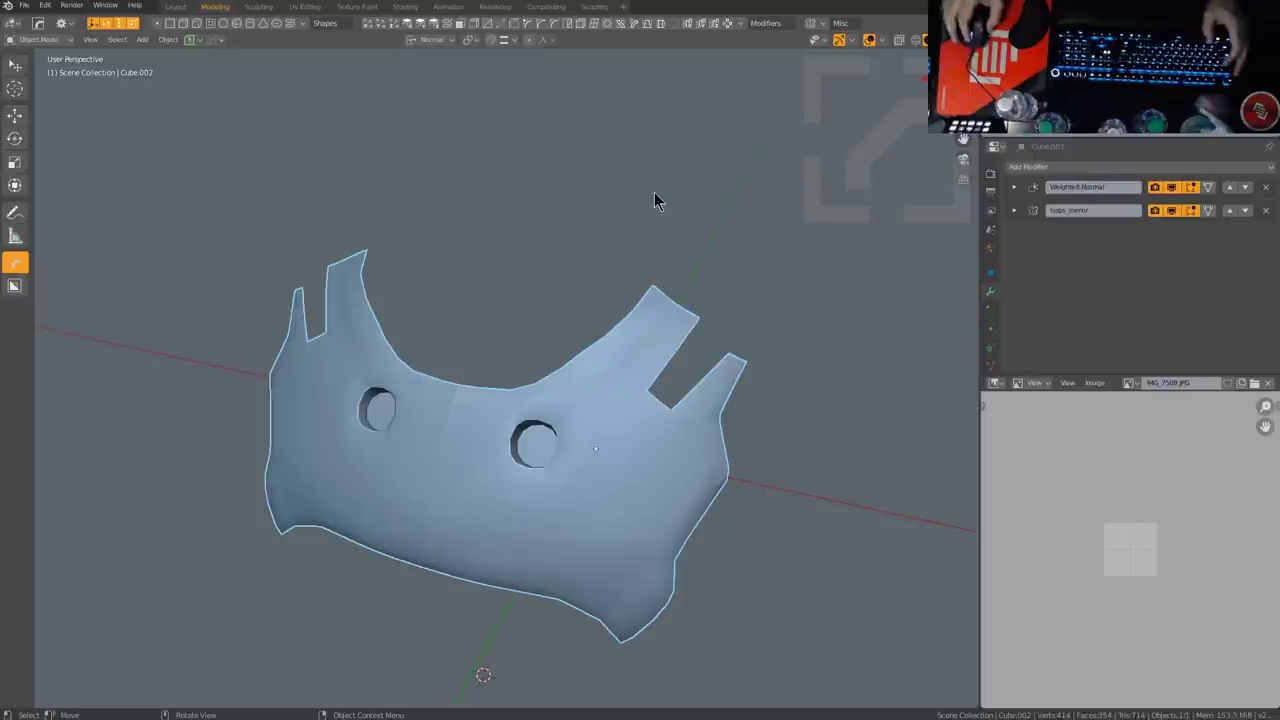
Step: Orbit and zoom around the orange head shell to inspect the armor panel against the reference
{"action": "middle_click", "coordinate": [659, 197]}
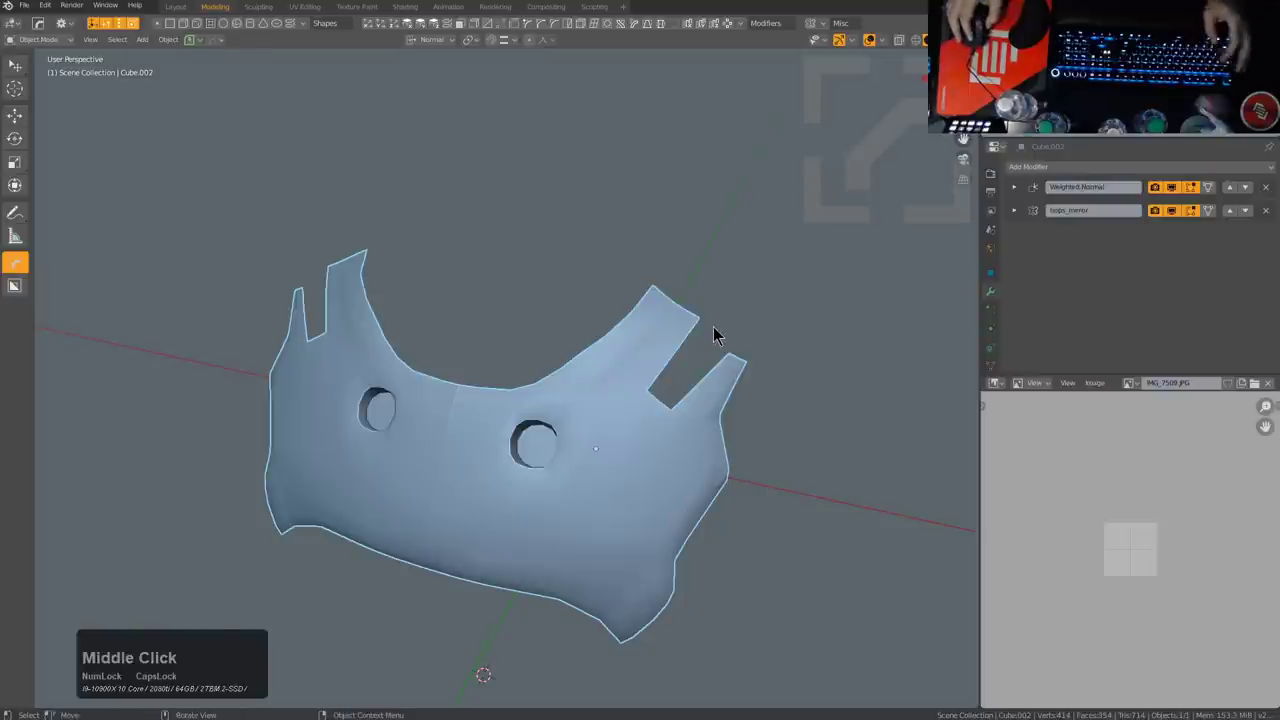
{"action": "middle_click", "coordinate": [699, 336]}
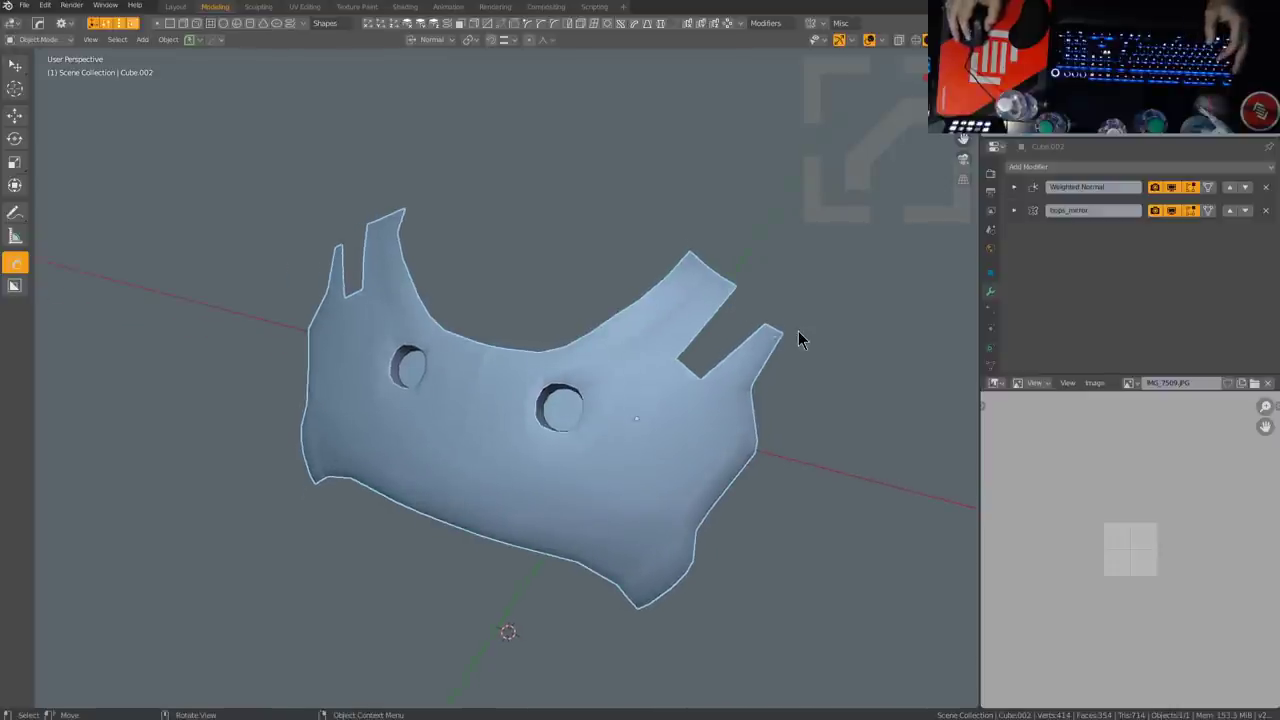
{"action": "scroll", "scroll_direction": "down", "scroll_amount": 3}
{"action": "scroll", "scroll_direction": "up", "scroll_amount": 3}
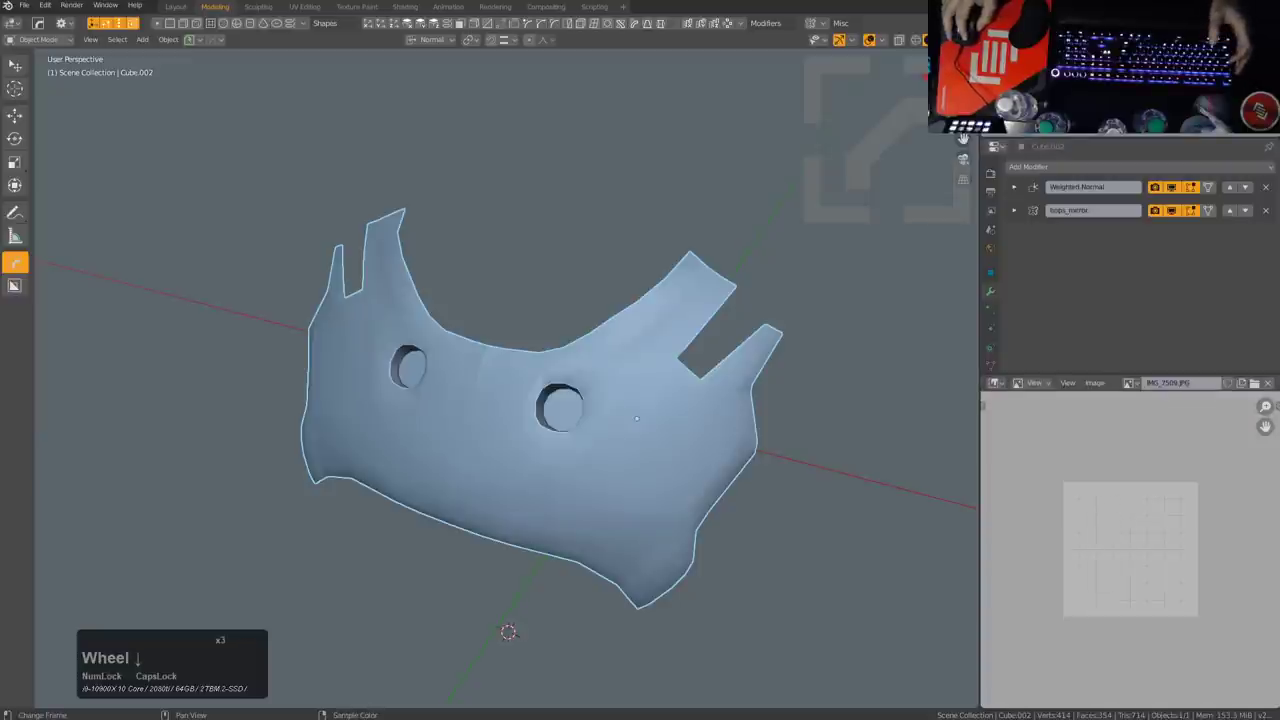
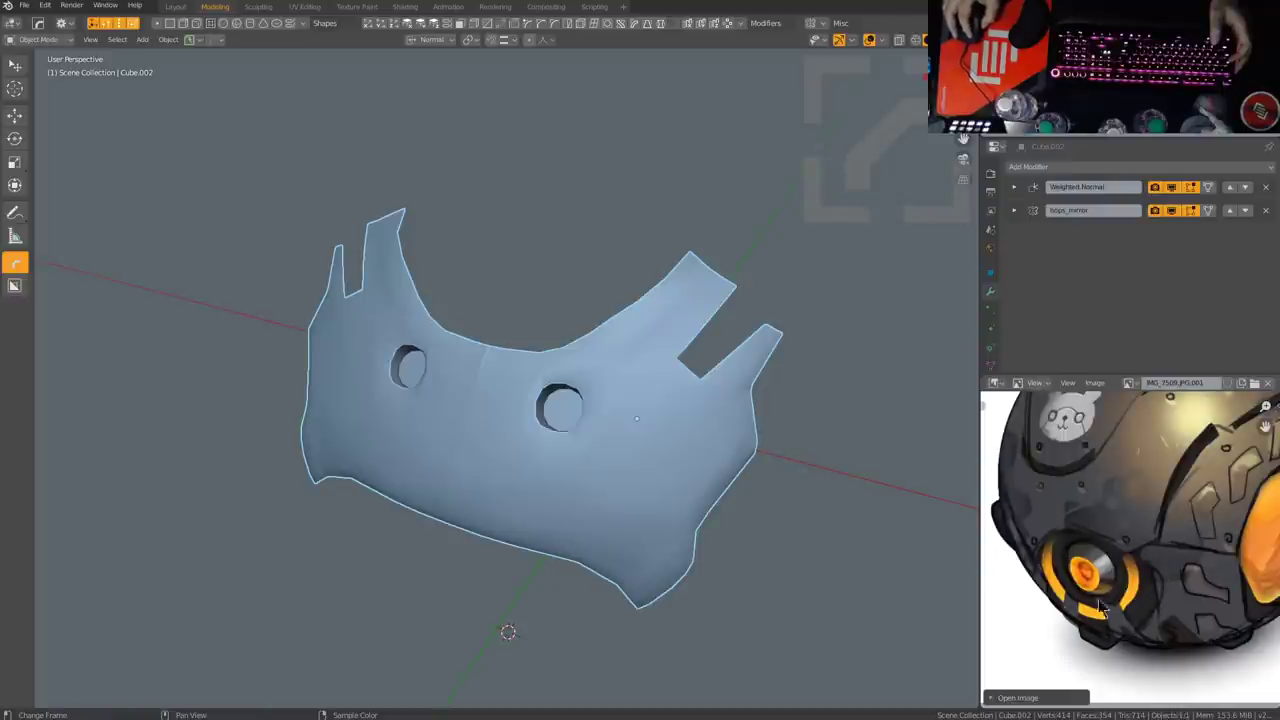
{"action": "scroll", "scroll_direction": "down", "scroll_amount": 3}
{"action": "middle_click", "coordinate": [1188, 541]}
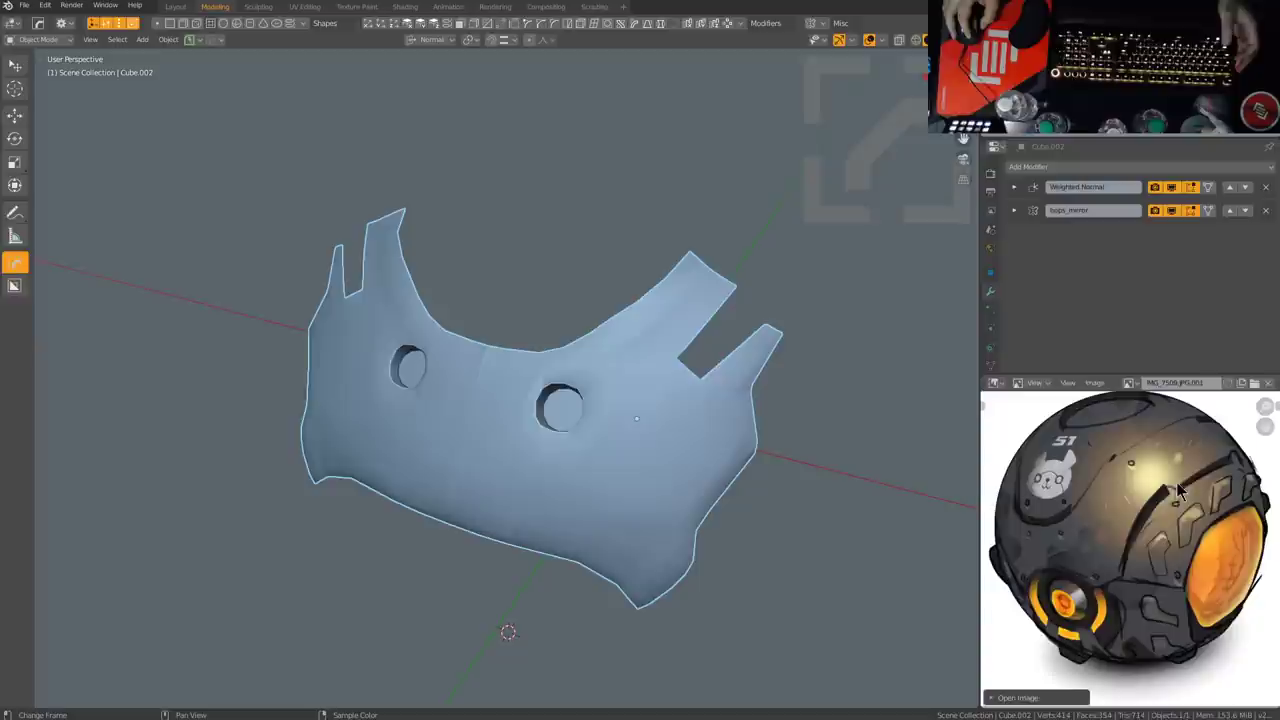
{"action": "middle_click", "coordinate": [818, 435]}
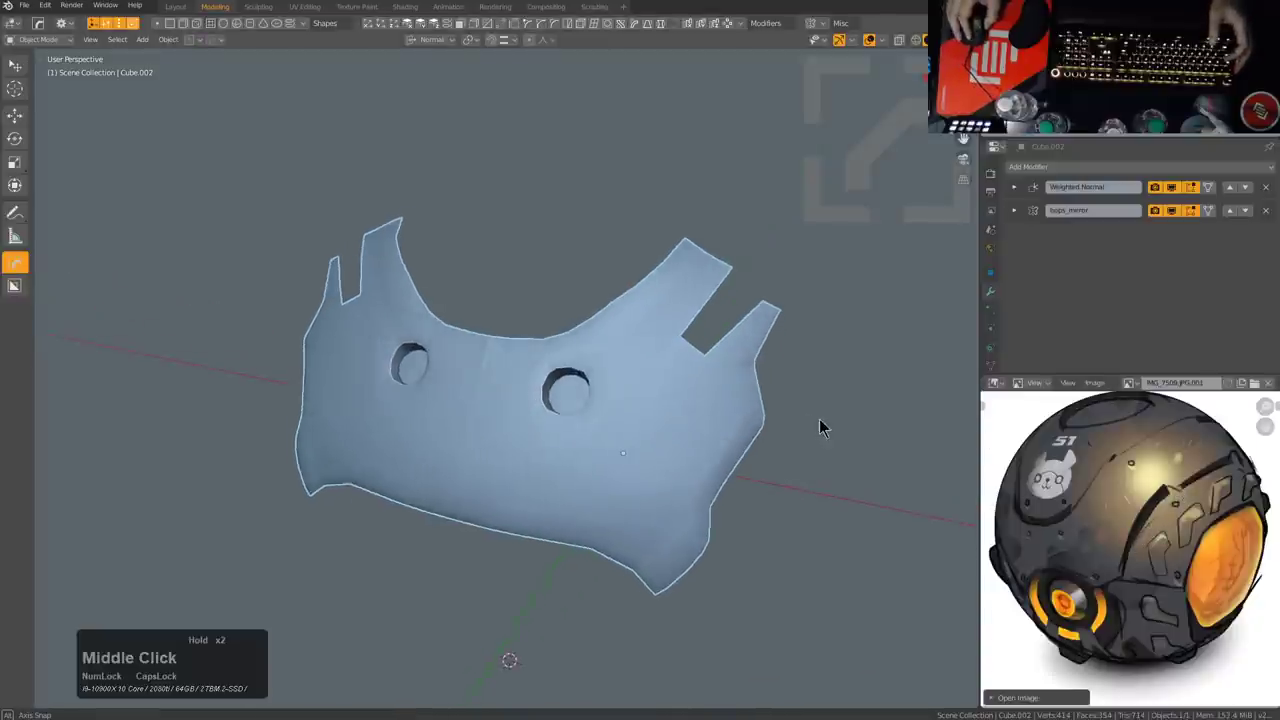
{"action": "middle_click", "coordinate": [743, 424]}
{"action": "middle_click", "coordinate": [671, 438]}
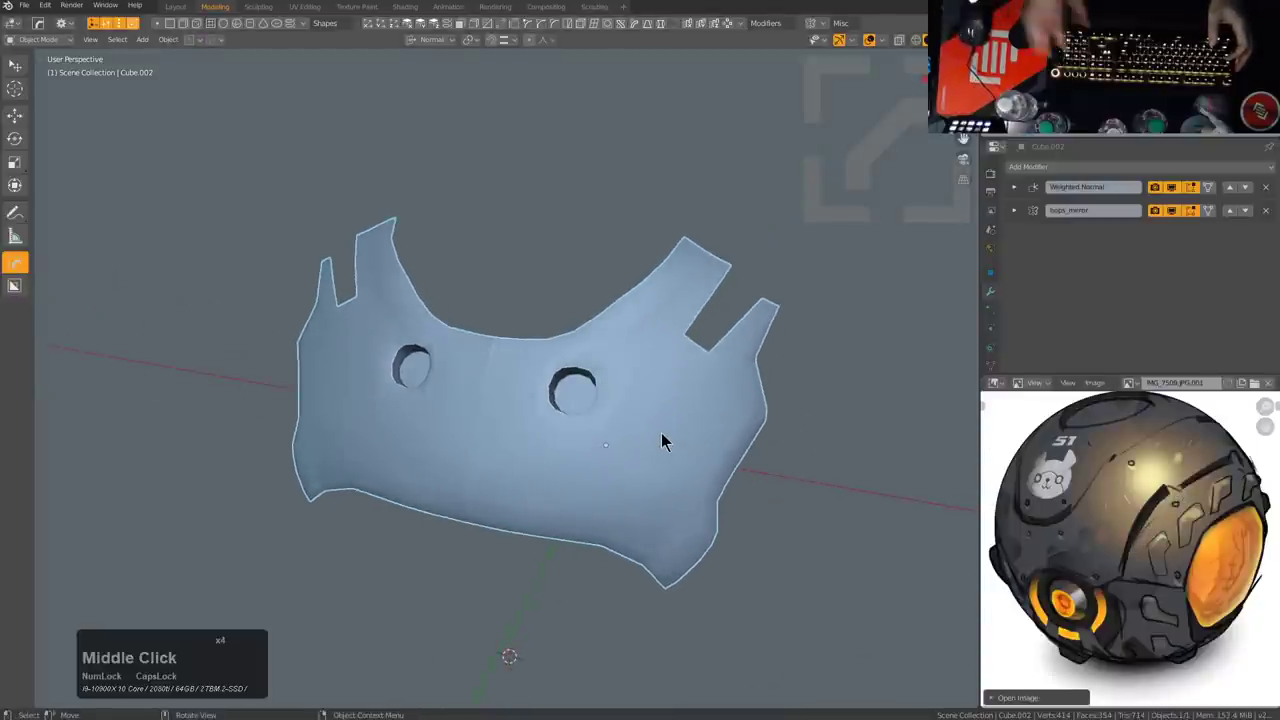
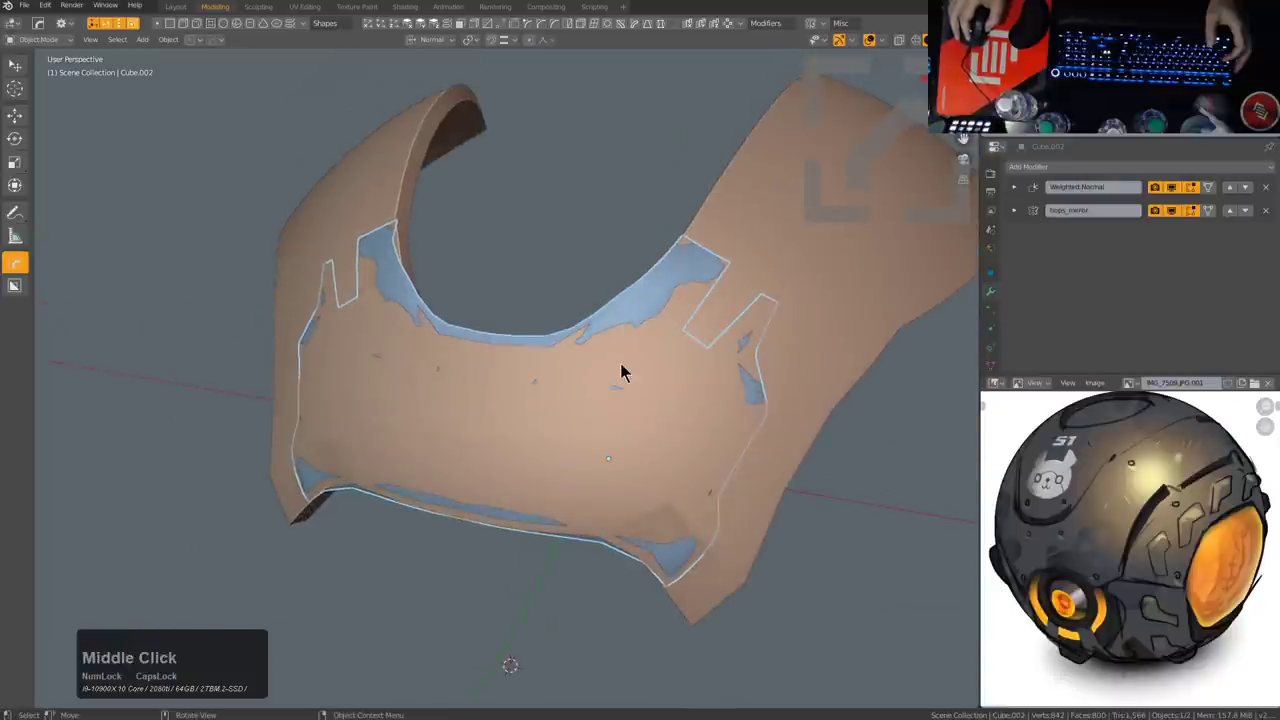
Step: Orbit around the head shell to inspect the panel's fit from the front and above the opening
{"action": "middle_click", "coordinate": [675, 399]}
{"action": "scroll", "scroll_direction": "down", "scroll_amount": 3}
{"action": "middle_click", "coordinate": [646, 326]}
{"action": "scroll", "scroll_direction": "up", "scroll_amount": 3}
{"action": "middle_click", "coordinate": [713, 278]}
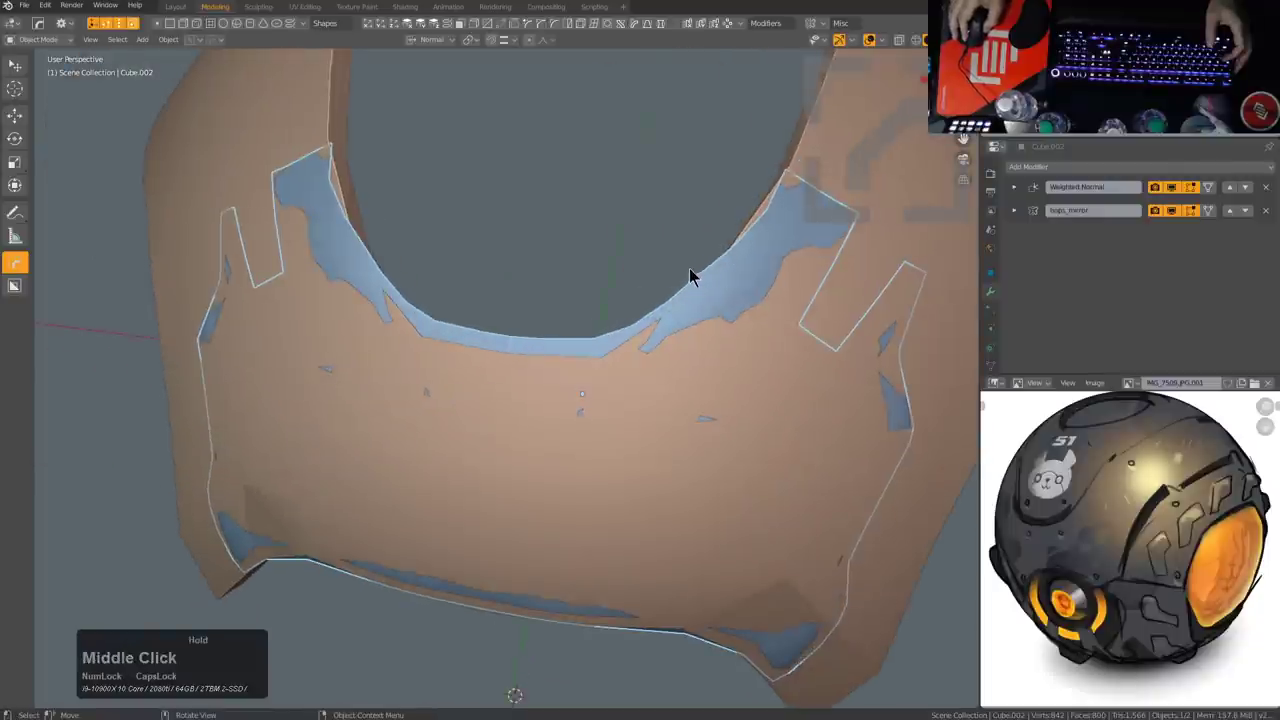
{"action": "middle_click", "coordinate": [615, 328]}
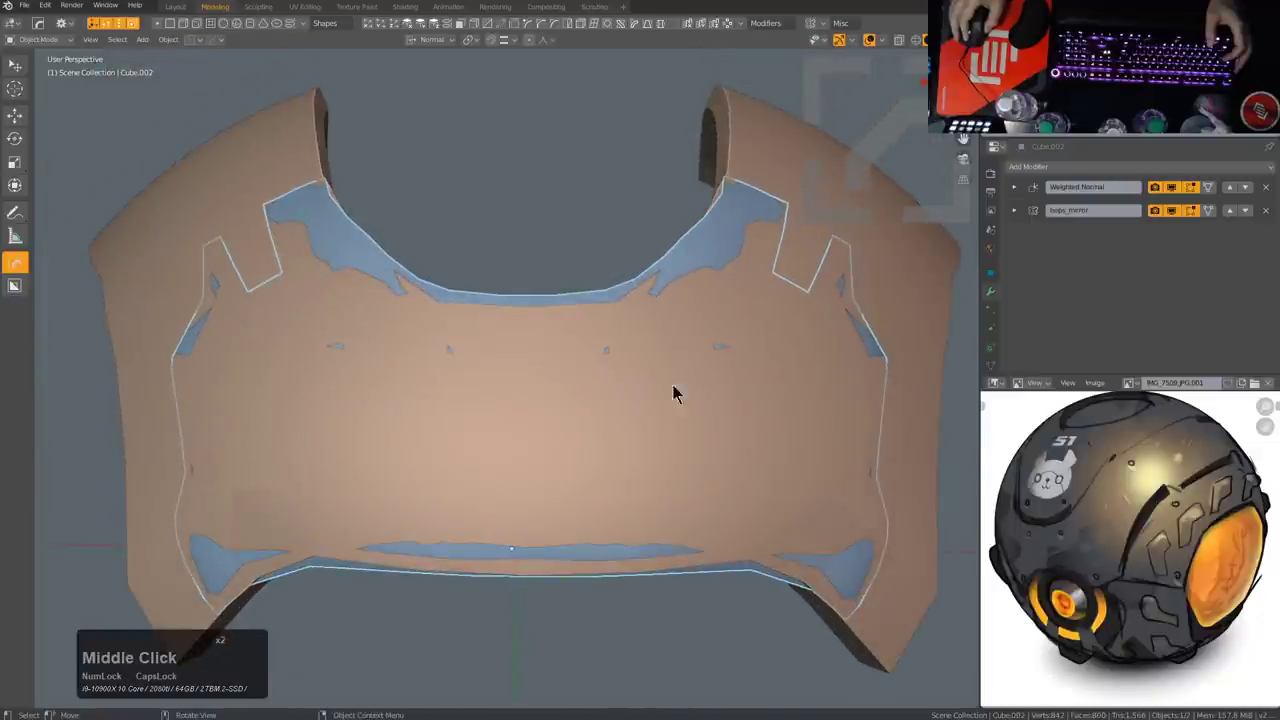
{"action": "middle_click", "coordinate": [718, 437]}
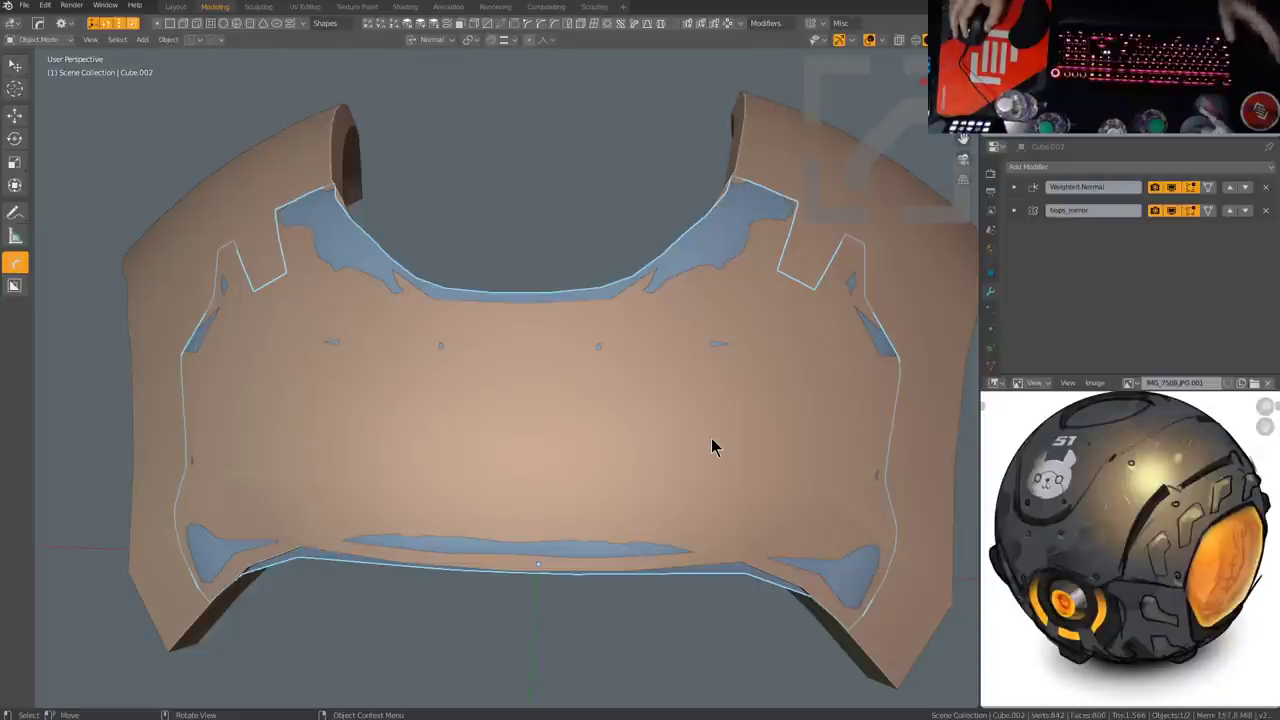
{"action": "middle_click", "coordinate": [714, 450]}
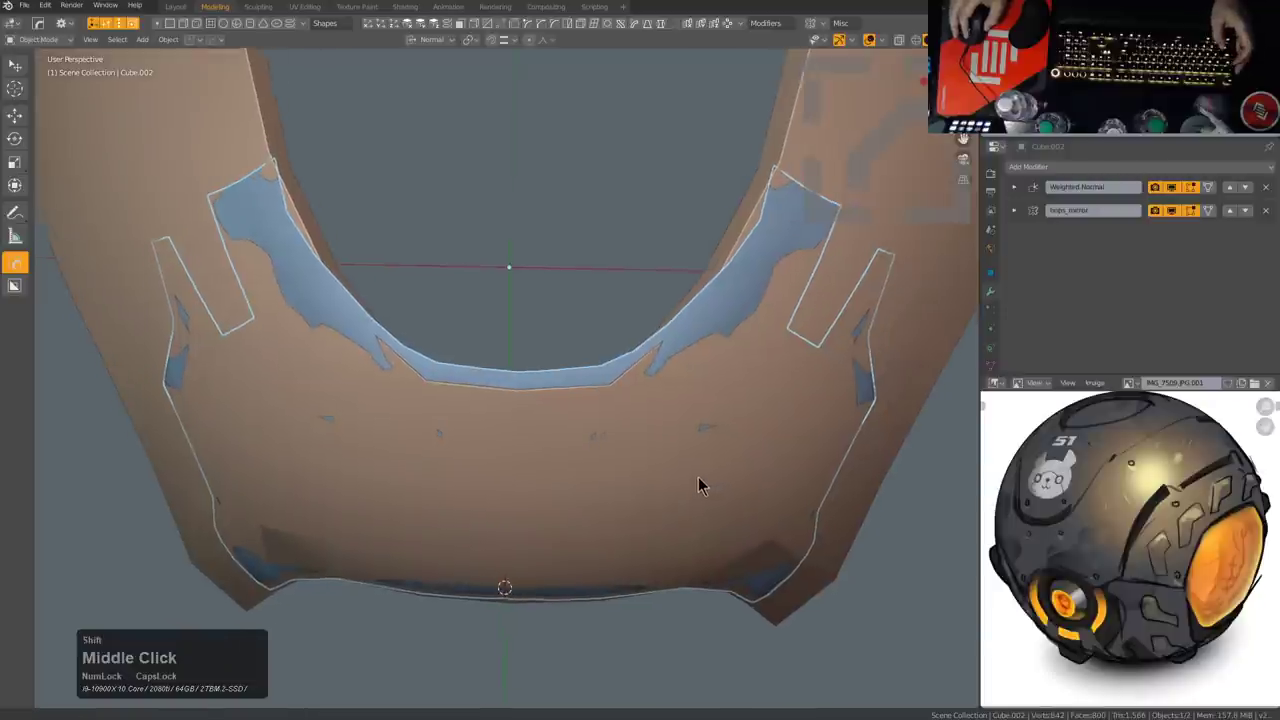
{"action": "scroll", "scroll_direction": "down", "scroll_amount": 3}
{"action": "scroll", "scroll_direction": "up", "scroll_amount": 3}
{"action": "scroll", "scroll_direction": "down", "scroll_amount": 3}
{"action": "middle_click", "coordinate": [685, 402]}
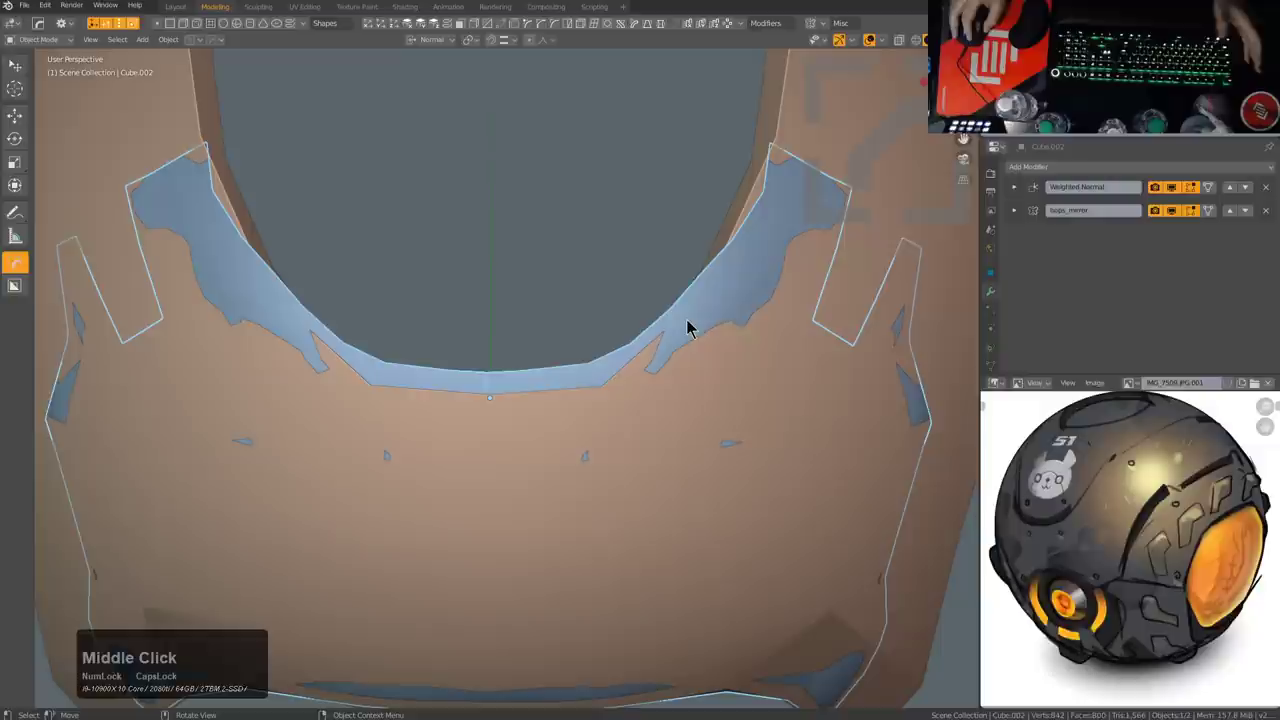
Step: Select the armor panel and inspect it from several angles on the shell
{"action": "left_click", "coordinate": [692, 319]}
{"action": "left_click", "coordinate": [692, 319]}
{"action": "scroll", "scroll_direction": "down", "scroll_amount": 3}
{"action": "middle_click", "coordinate": [697, 333]}
{"action": "middle_click", "coordinate": [691, 346]}
{"action": "middle_click", "coordinate": [689, 344]}
{"action": "scroll", "scroll_direction": "up", "scroll_amount": 3}
{"action": "middle_click", "coordinate": [635, 384]}
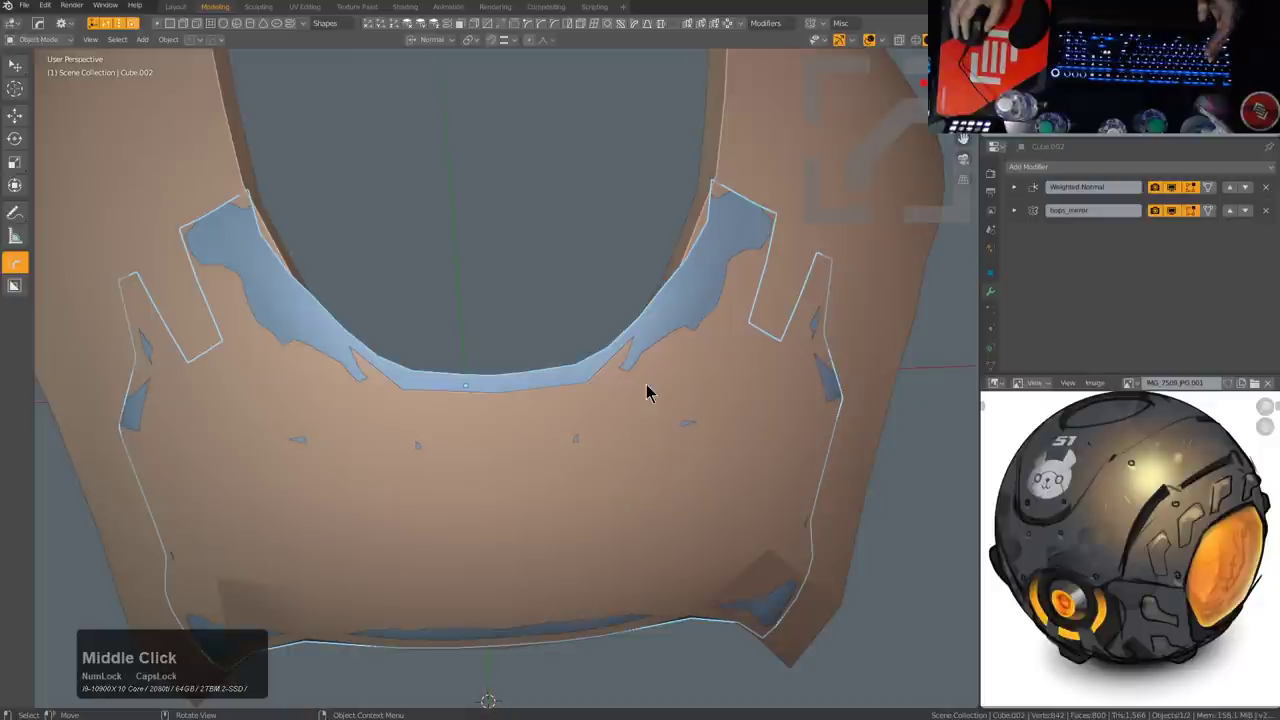
{"action": "middle_click", "coordinate": [643, 390]}
{"action": "middle_click", "coordinate": [640, 390]}
{"action": "middle_click", "coordinate": [641, 385]}
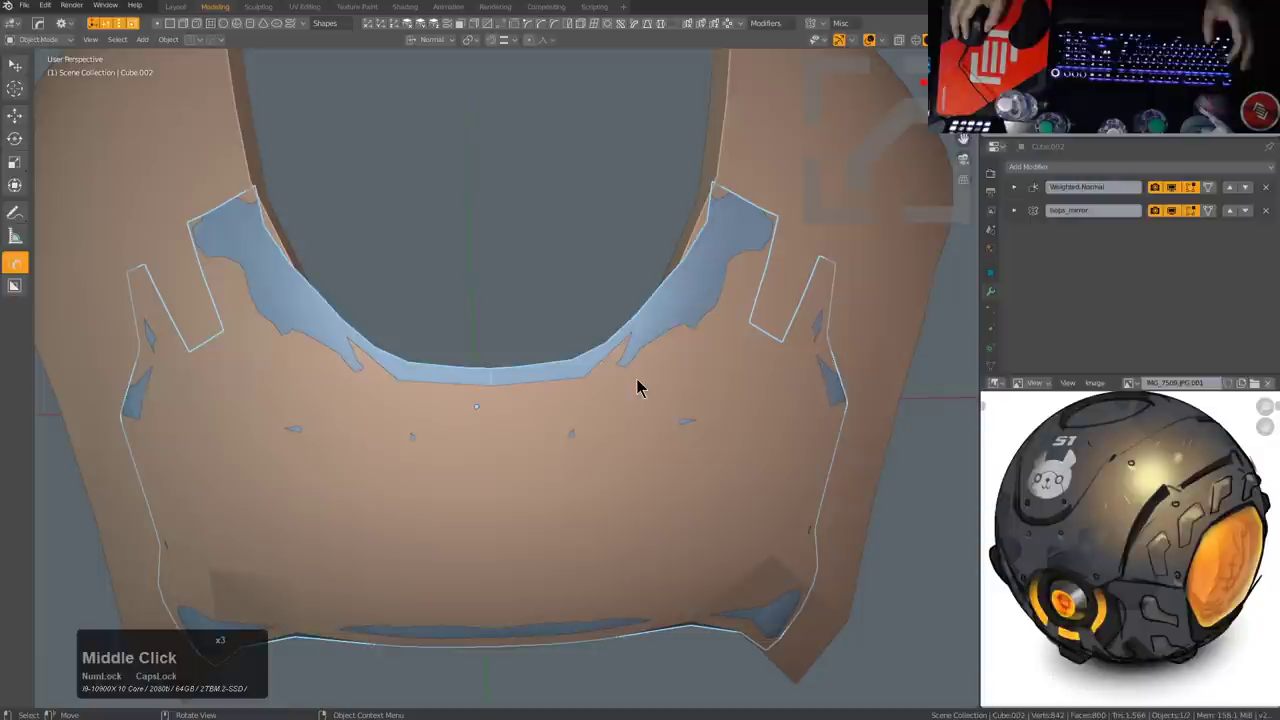
{"action": "middle_click", "coordinate": [649, 391]}
{"action": "middle_click", "coordinate": [631, 374]}
{"action": "middle_click", "coordinate": [658, 371]}
{"action": "middle_click", "coordinate": [661, 378]}
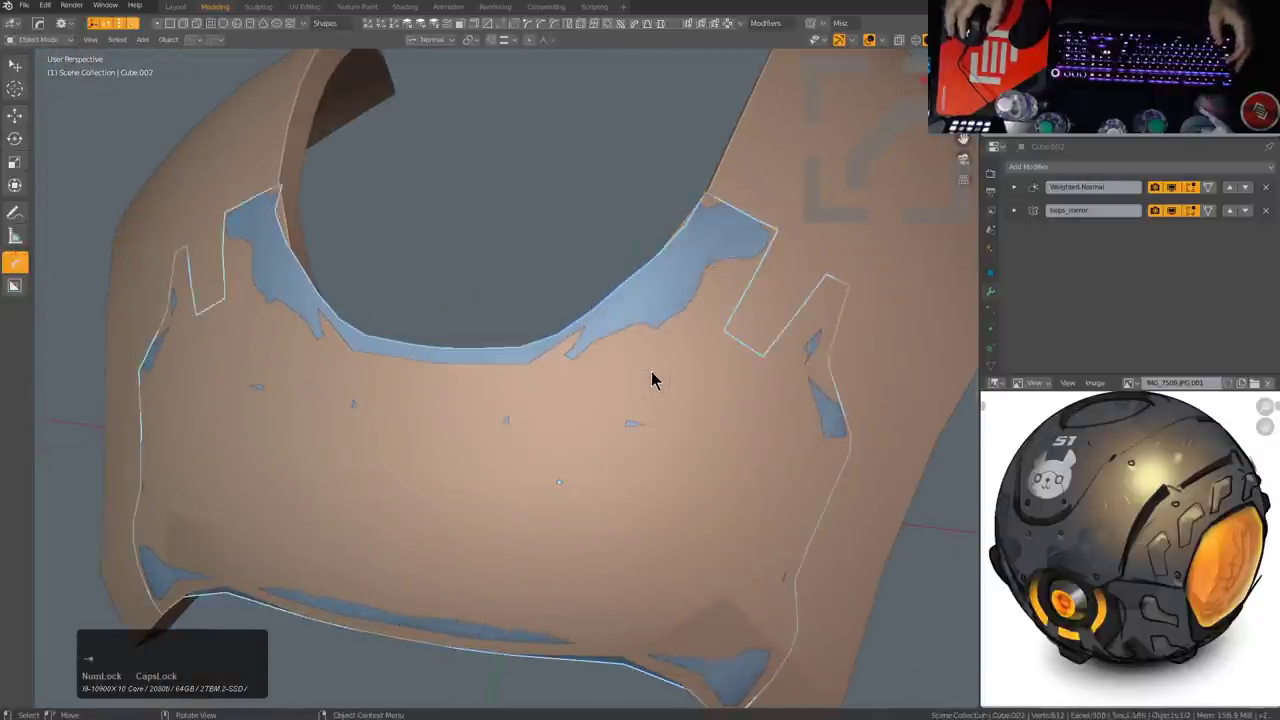
Step: Isolate the armor panel in Local View and look over its vertex grid for editing
{"action": "key", "text": "KP_Divide"}
{"action": "scroll", "scroll_direction": "up", "scroll_amount": 3}
{"action": "middle_click", "coordinate": [669, 377]}
{"action": "scroll", "scroll_direction": "down", "scroll_amount": 3}
{"action": "middle_click", "coordinate": [487, 319]}
{"action": "scroll", "scroll_direction": "down", "scroll_amount": 3}
{"action": "scroll", "scroll_direction": "up", "scroll_amount": 3}
Step: Sketch green flow curves with the Annotate tool and add a second, red annotation layer
{"action": "left_click", "coordinate": [15, 211]}
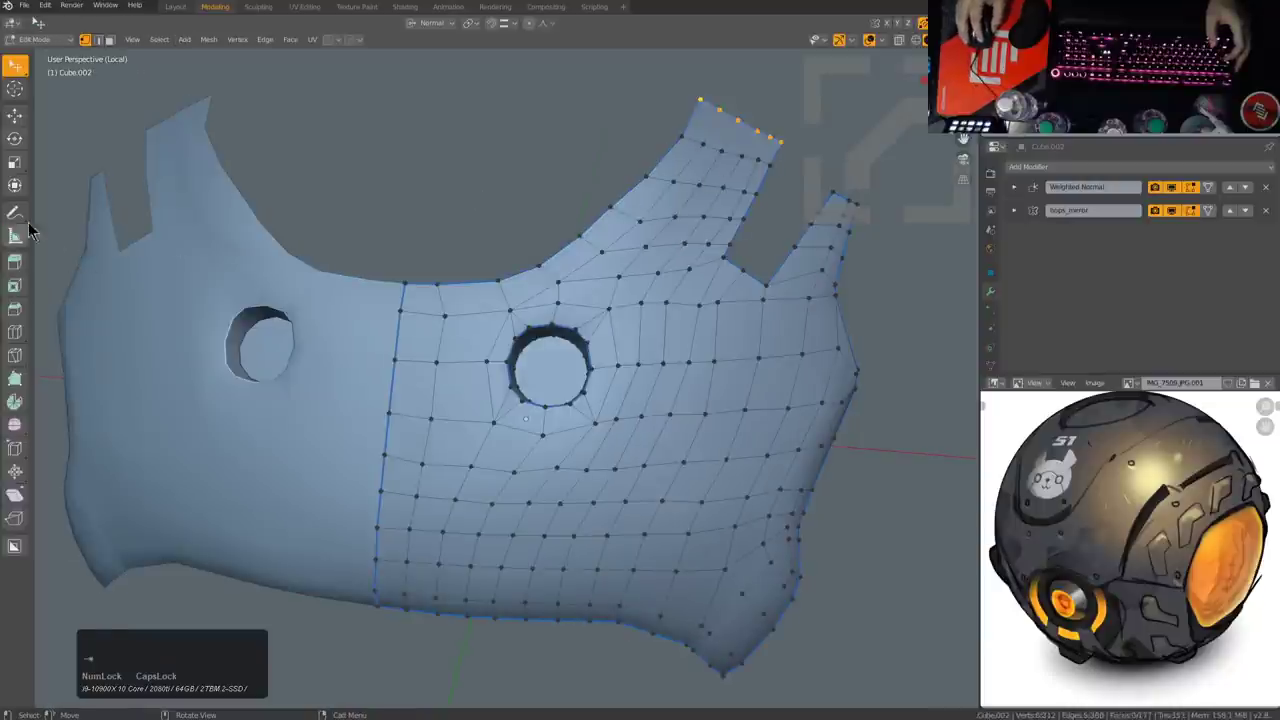
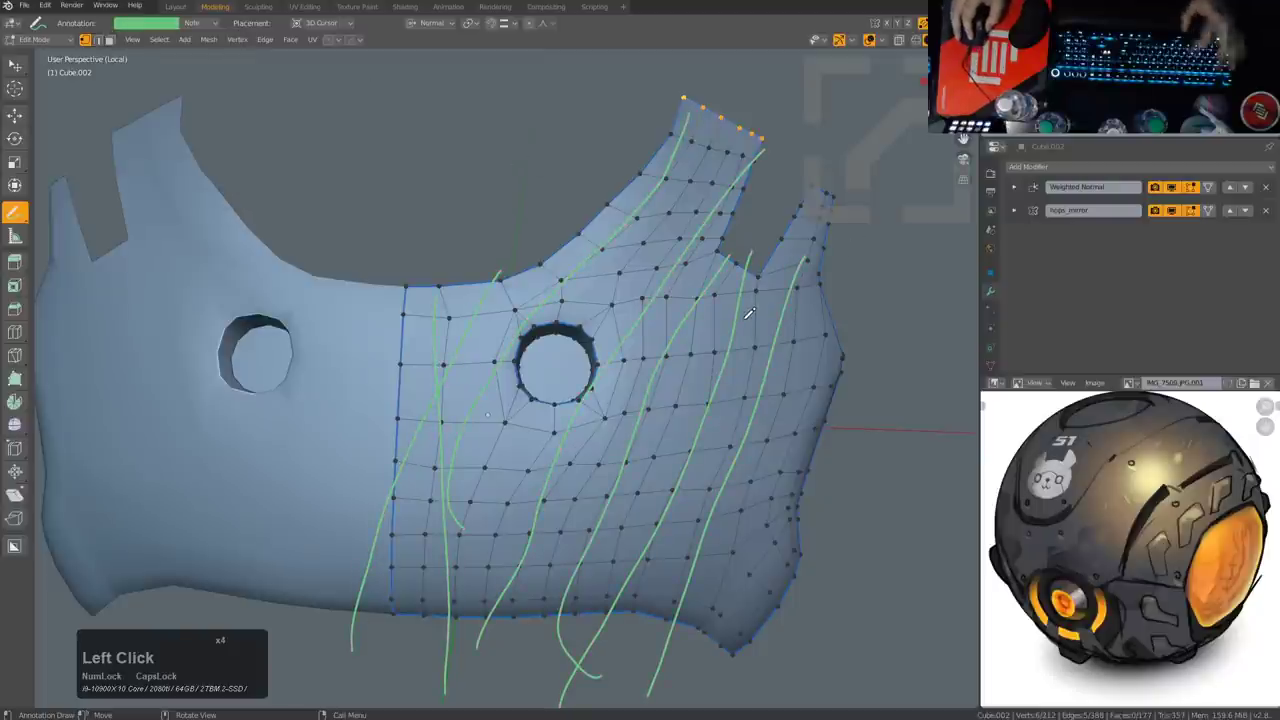
{"action": "key", "text": "n"}
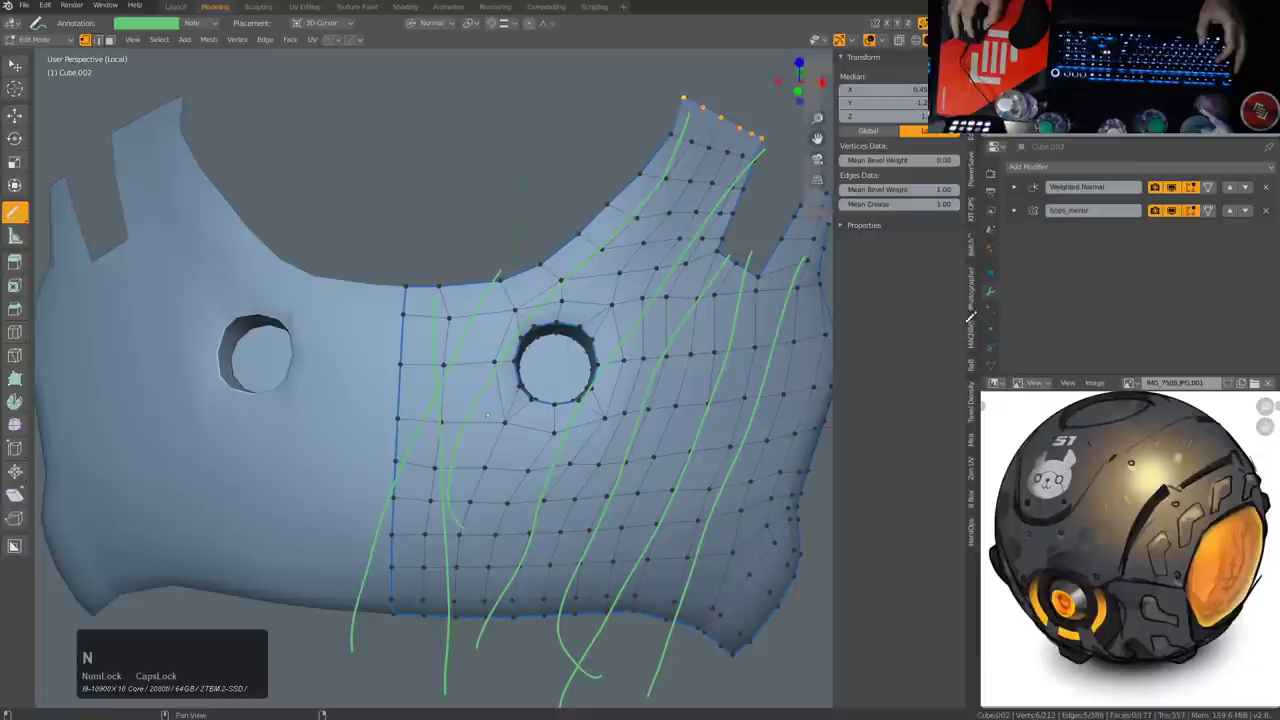
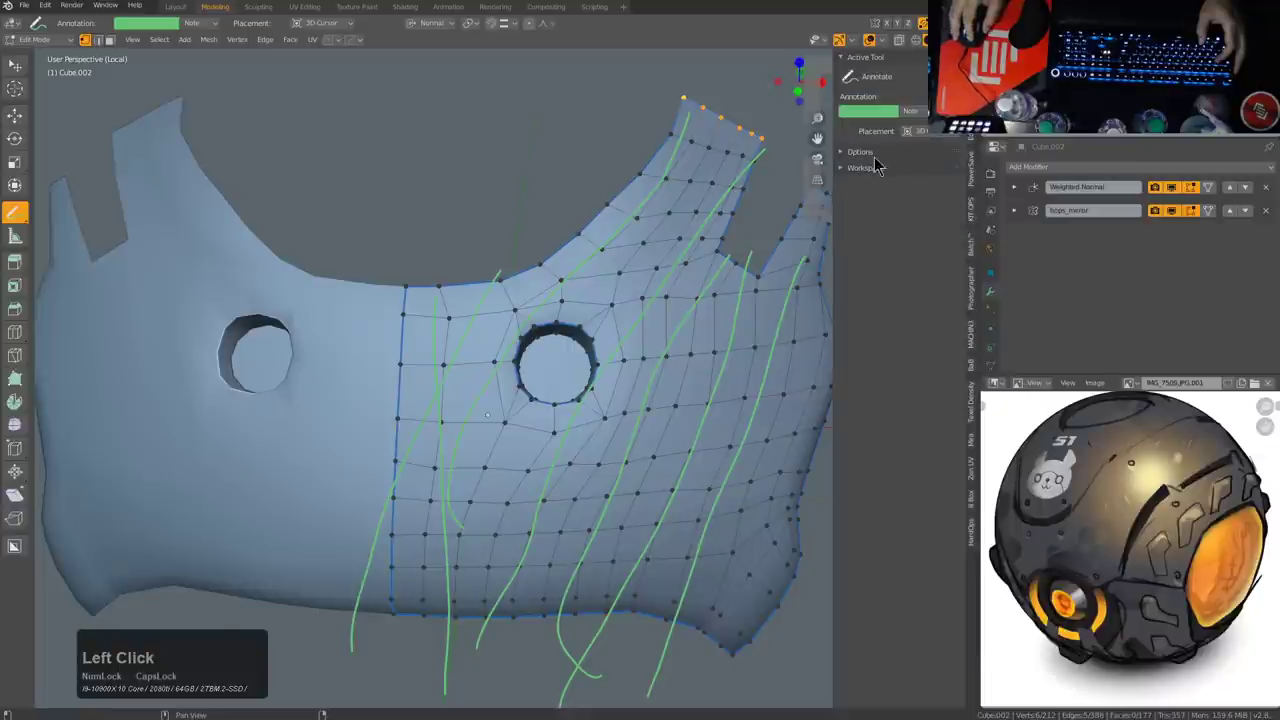
{"action": "left_click", "coordinate": [875, 163]}
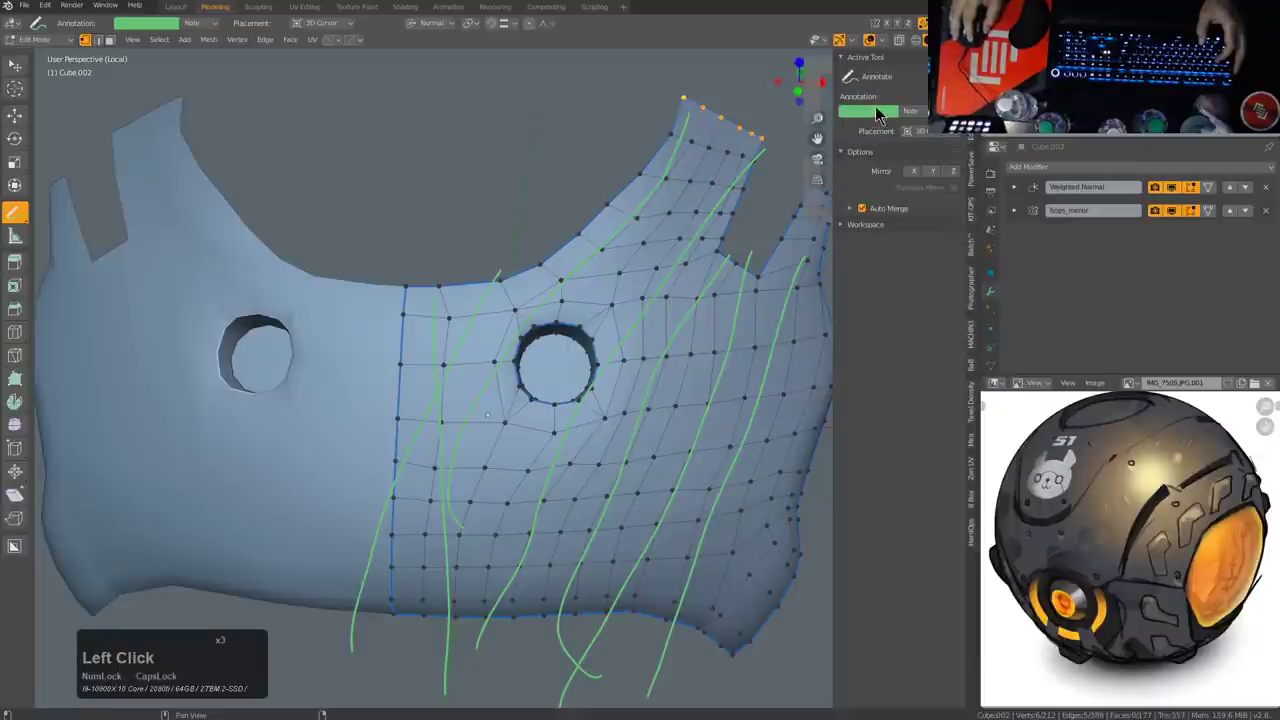
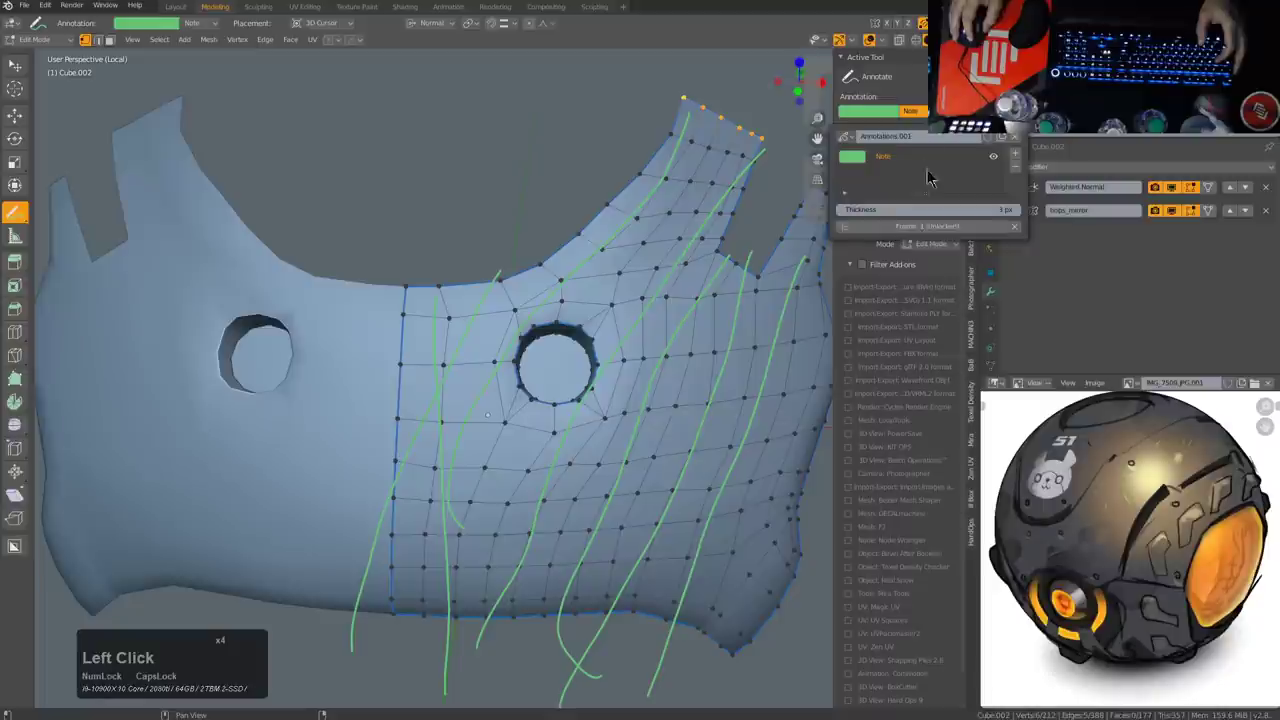
{"action": "left_click", "coordinate": [1027, 159]}
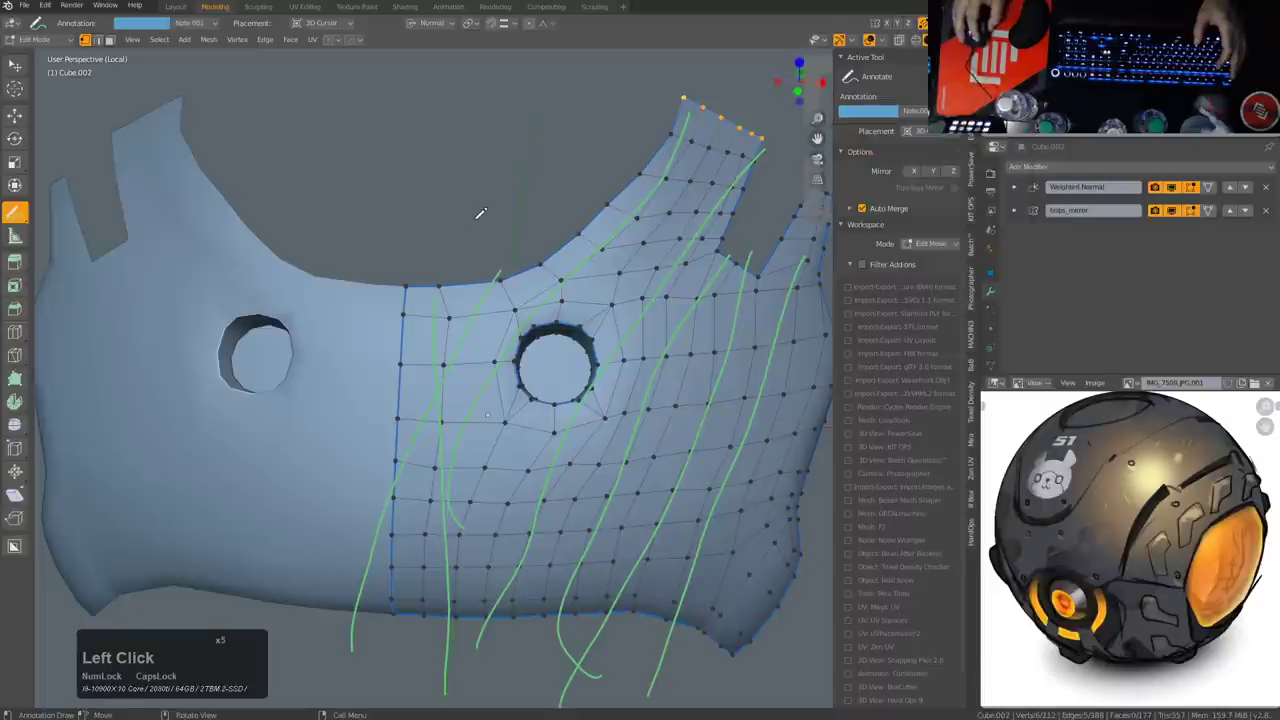
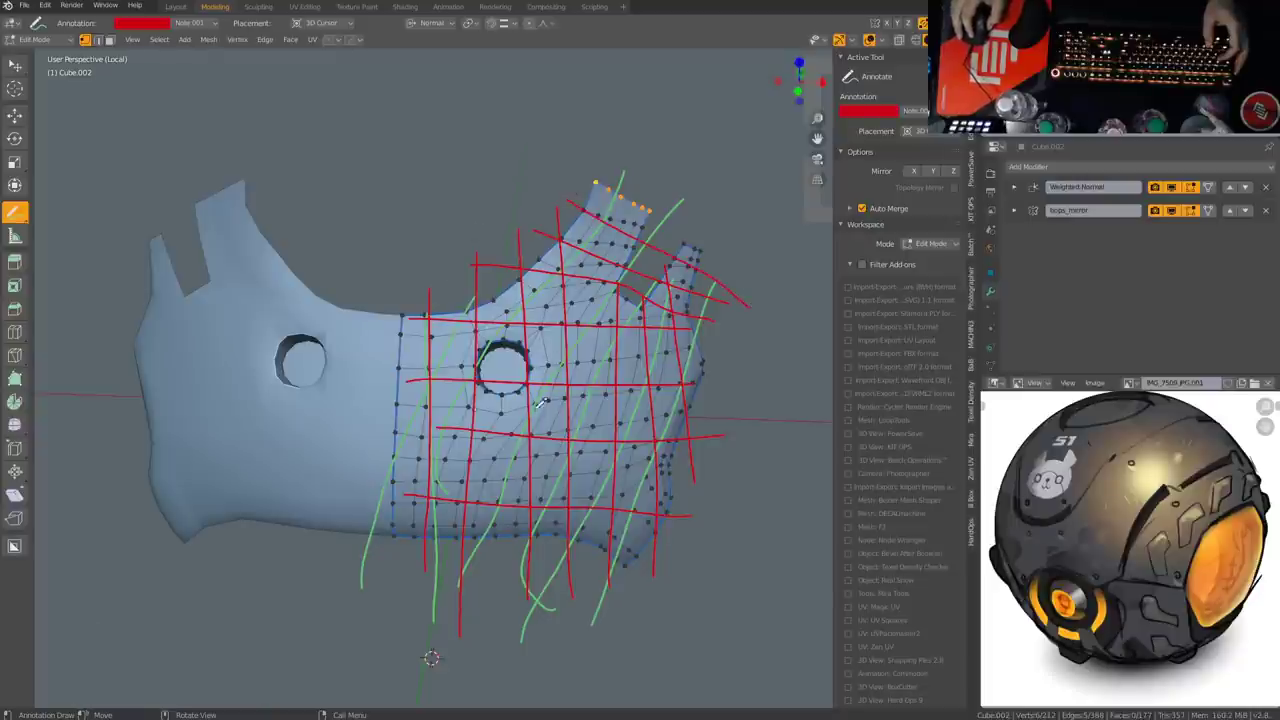
Step: Draw the red guide grid over the panel mesh and return to the Tweak selection tool
{"action": "scroll", "scroll_direction": "up", "scroll_amount": 3}
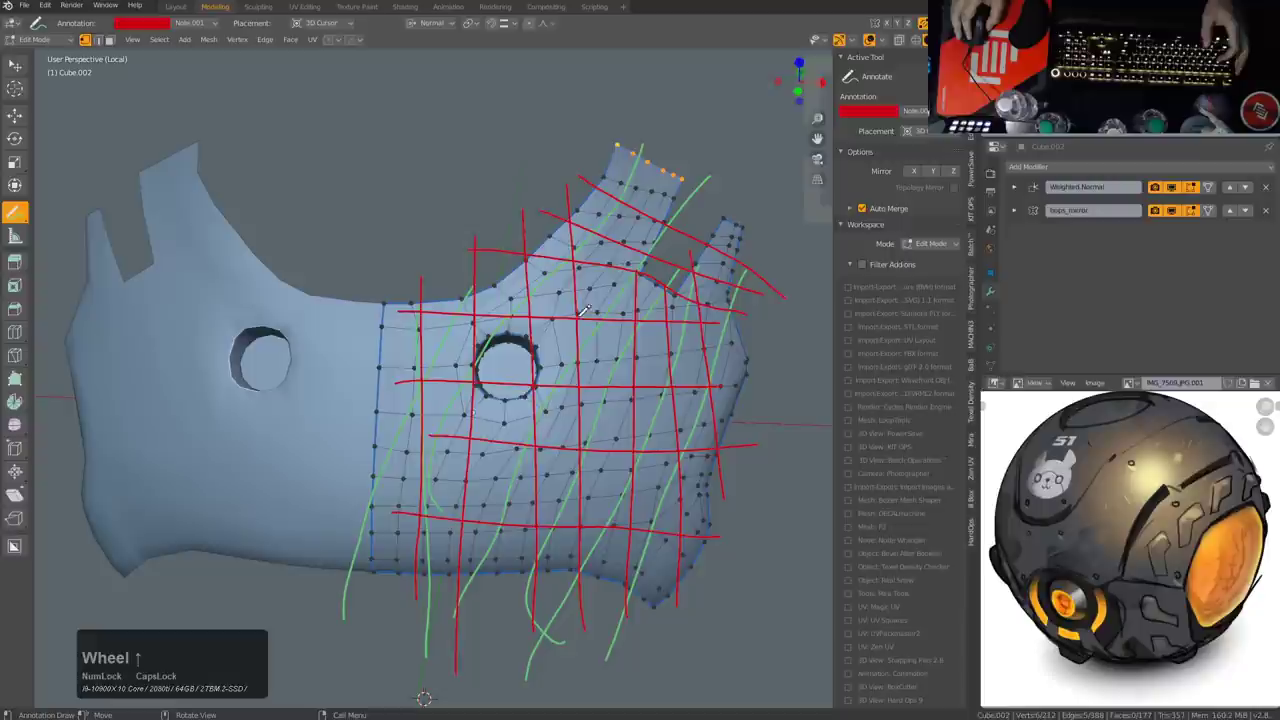
{"action": "scroll", "scroll_direction": "down", "scroll_amount": 3}
{"action": "scroll", "scroll_direction": "up", "scroll_amount": 3}
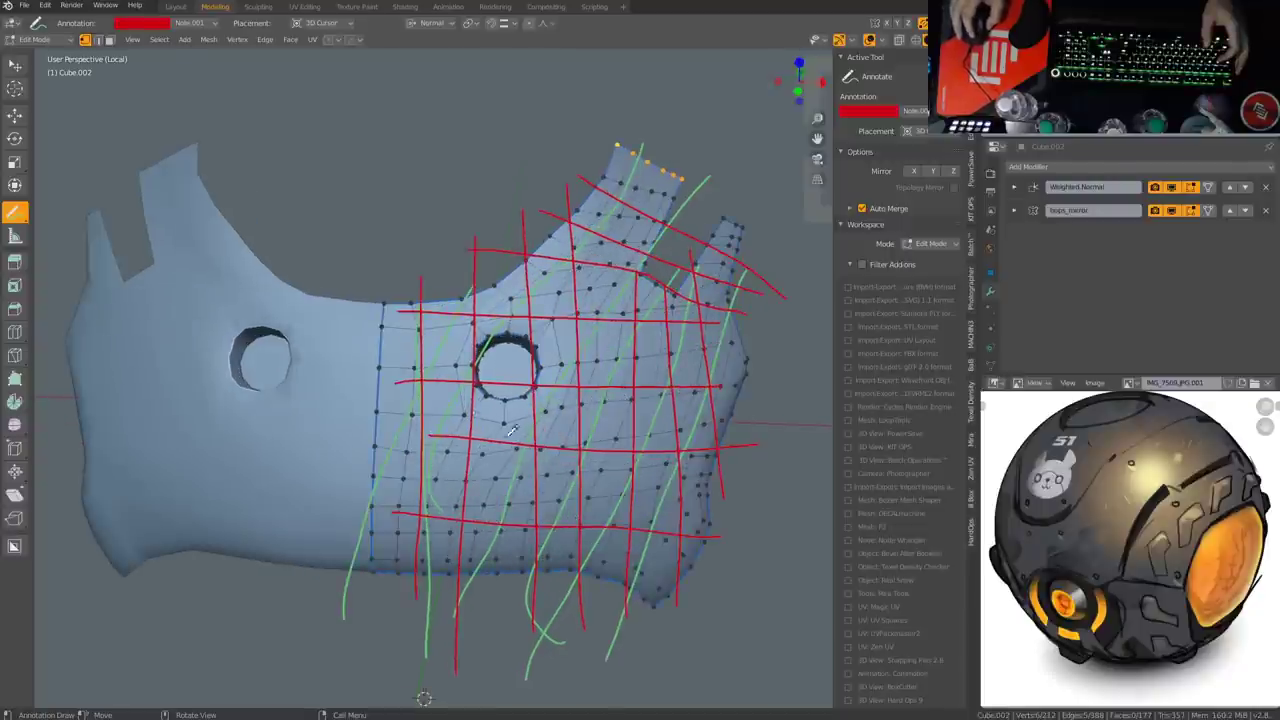
{"action": "right_click", "coordinate": [598, 316]}
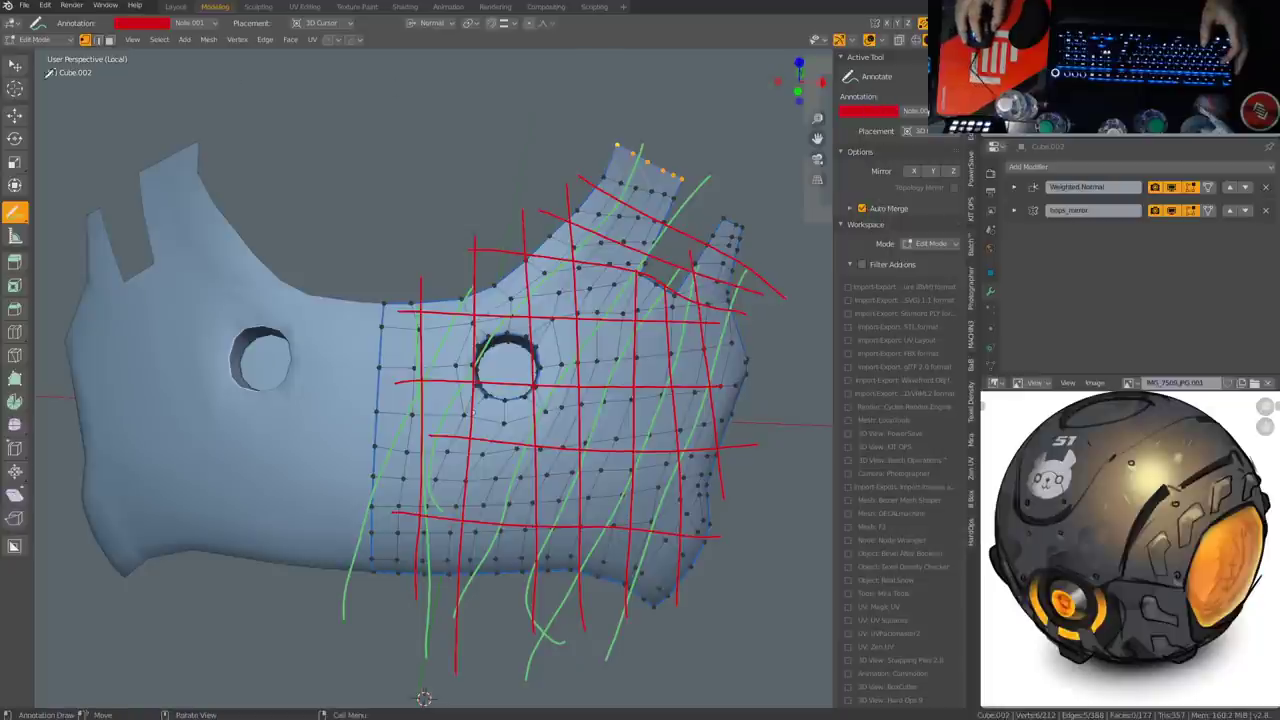
{"action": "left_click", "coordinate": [27, 214]}
{"action": "left_click", "coordinate": [14, 72]}
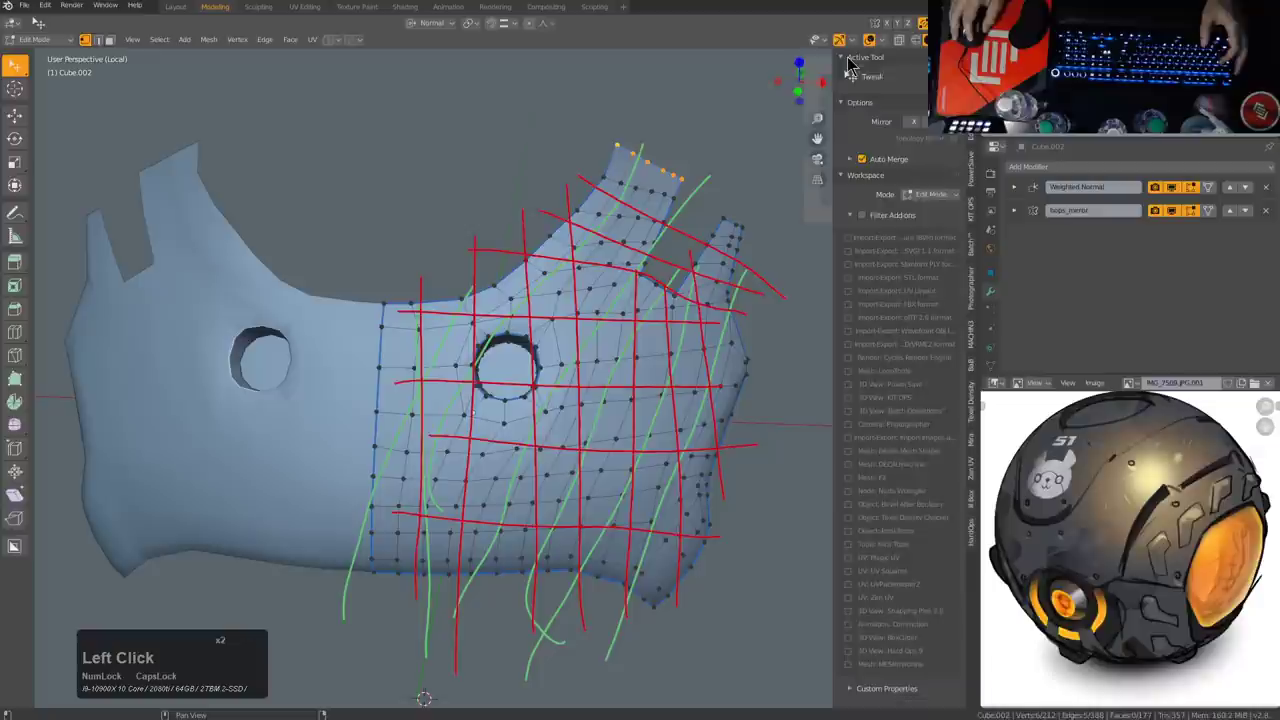
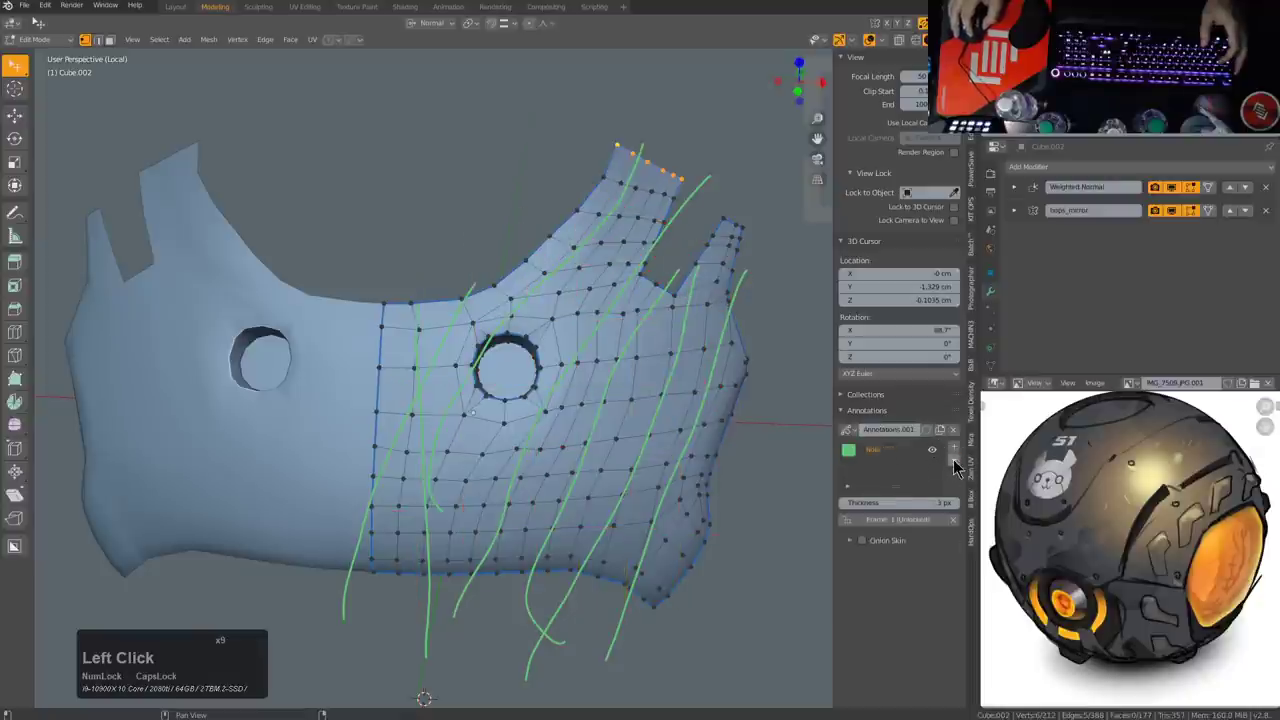
{"action": "left_click", "coordinate": [958, 464]}
{"action": "middle_click", "coordinate": [475, 379]}
{"action": "scroll", "scroll_direction": "up", "scroll_amount": 3}
{"action": "middle_click", "coordinate": [552, 396]}
{"action": "middle_click", "coordinate": [535, 389]}
{"action": "middle_click", "coordinate": [540, 356]}
{"action": "scroll", "scroll_direction": "up", "scroll_amount": 3}
{"action": "scroll", "scroll_direction": "down", "scroll_amount": 3}
{"action": "scroll", "scroll_direction": "up", "scroll_amount": 3}
{"action": "middle_click", "coordinate": [495, 372]}
{"action": "scroll", "scroll_direction": "down", "scroll_amount": 3}
{"action": "middle_click", "coordinate": [562, 440]}
{"action": "middle_click", "coordinate": [416, 354]}
{"action": "middle_click", "coordinate": [595, 462]}
{"action": "scroll", "scroll_direction": "up", "scroll_amount": 3}
{"action": "middle_click", "coordinate": [594, 489]}
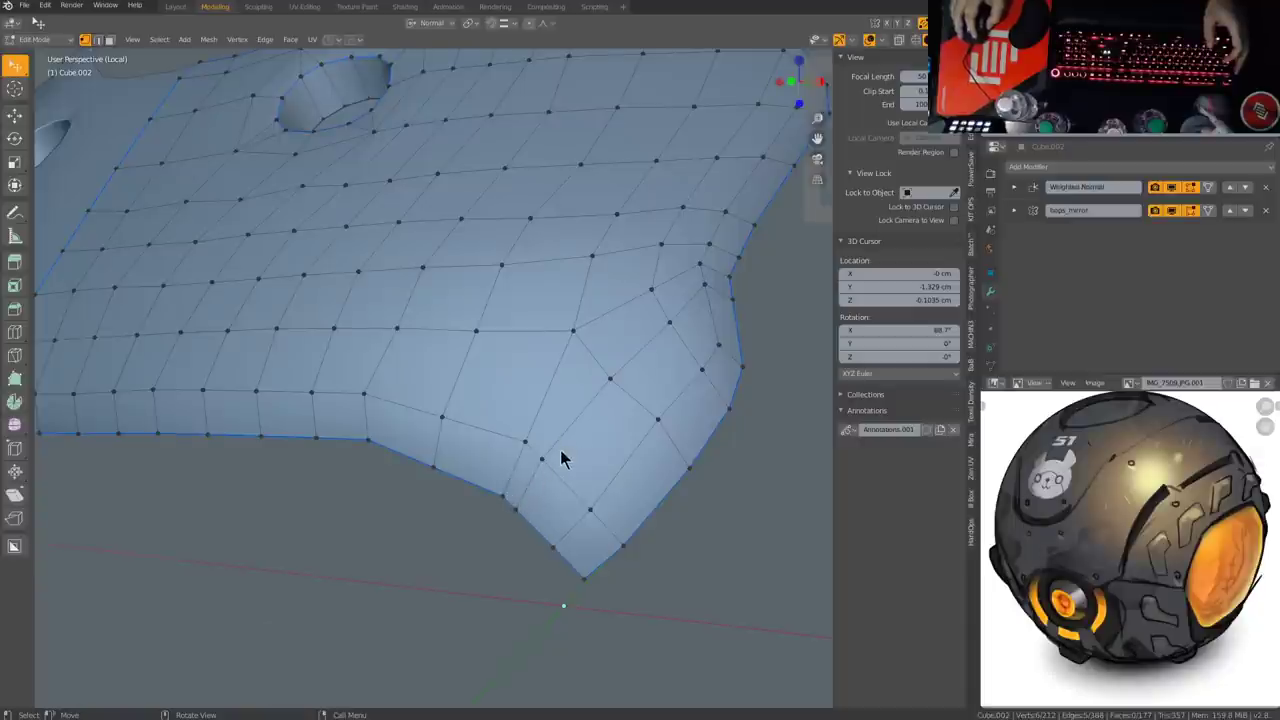
{"action": "middle_click", "coordinate": [712, 334]}
{"action": "scroll", "scroll_direction": "down", "scroll_amount": 3}
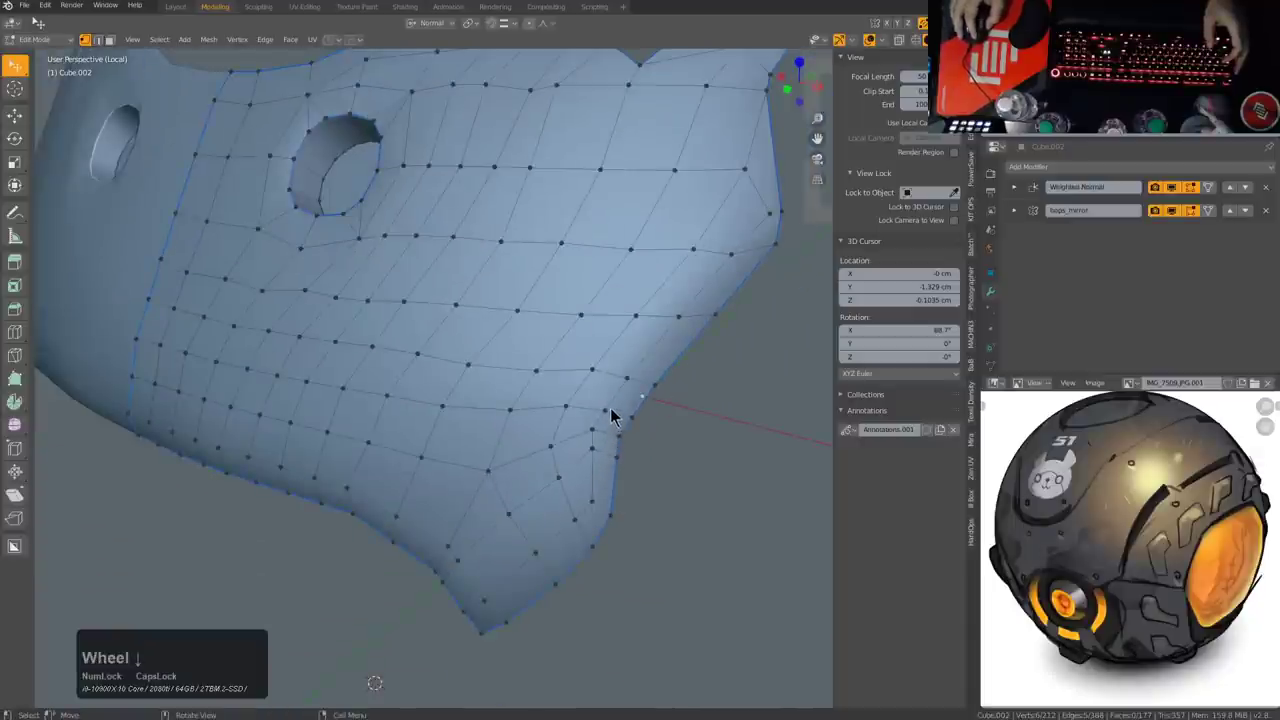
{"action": "middle_click", "coordinate": [730, 277]}
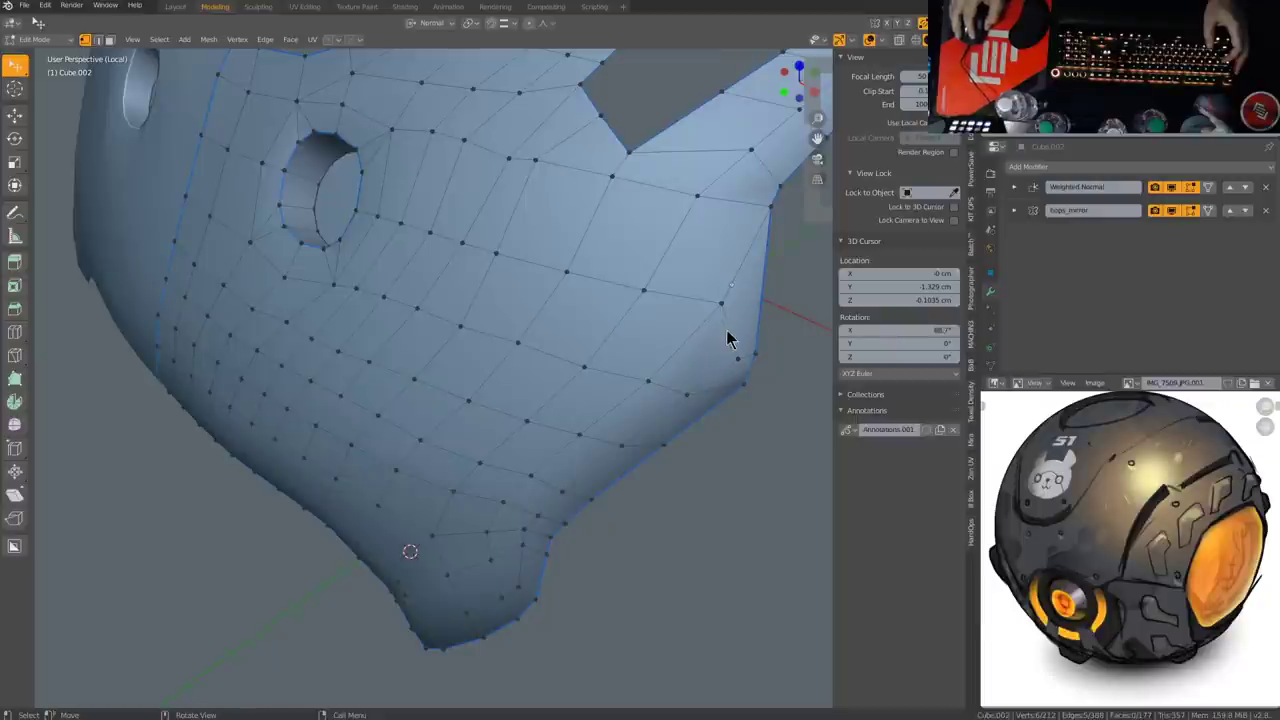
{"action": "middle_click", "coordinate": [750, 327]}
{"action": "scroll", "scroll_direction": "down", "scroll_amount": 3}
{"action": "middle_click", "coordinate": [677, 343]}
{"action": "scroll", "scroll_direction": "up", "scroll_amount": 3}
{"action": "middle_click", "coordinate": [644, 335]}
{"action": "scroll", "scroll_direction": "down", "scroll_amount": 3}
{"action": "middle_click", "coordinate": [543, 360]}
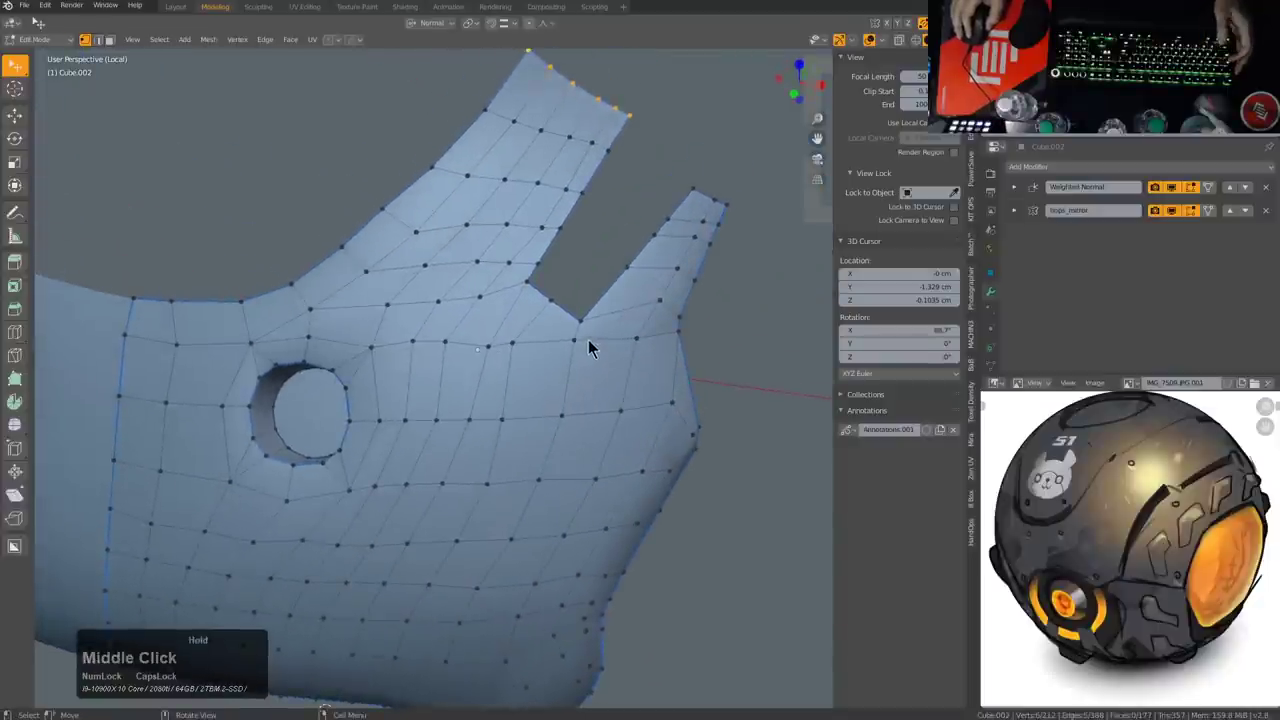
{"action": "scroll", "scroll_direction": "down", "scroll_amount": 3}
{"action": "middle_click", "coordinate": [498, 394]}
{"action": "scroll", "scroll_direction": "up", "scroll_amount": 3}
{"action": "middle_click", "coordinate": [523, 348]}
{"action": "scroll", "scroll_direction": "up", "scroll_amount": 3}
{"action": "key", "text": "2"}
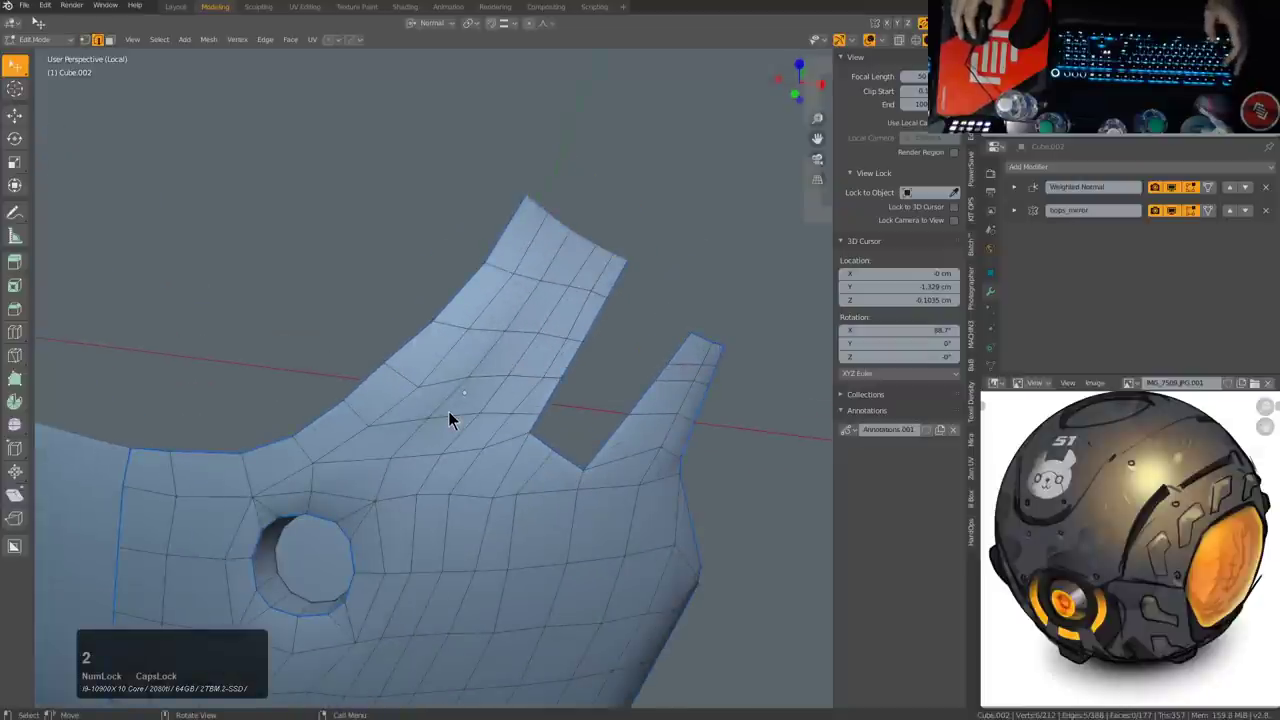
Step: Select the uneven edge loops across the upper prong and dissolve them
{"action": "middle_click", "coordinate": [458, 410]}
{"action": "left_click", "coordinate": [463, 393]}
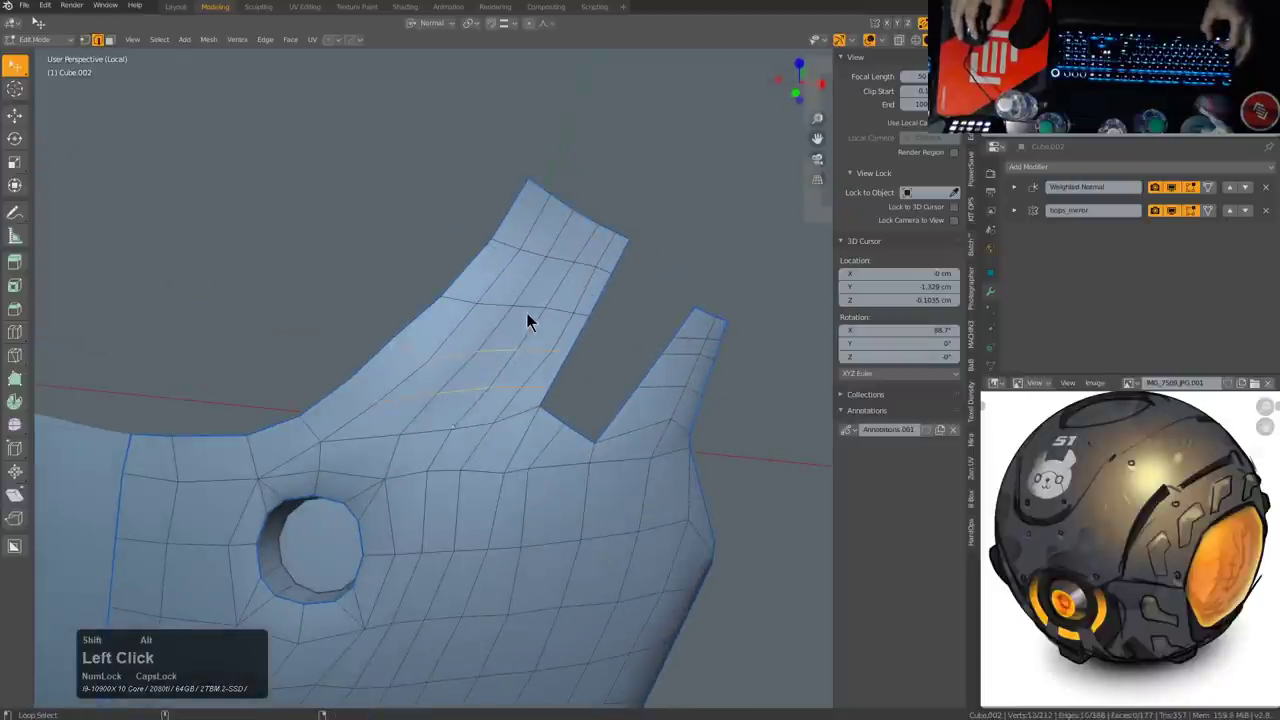
{"action": "double_click", "coordinate": [533, 312]}
{"action": "left_click", "coordinate": [557, 267]}
{"action": "key", "text": "ctrl+x"}
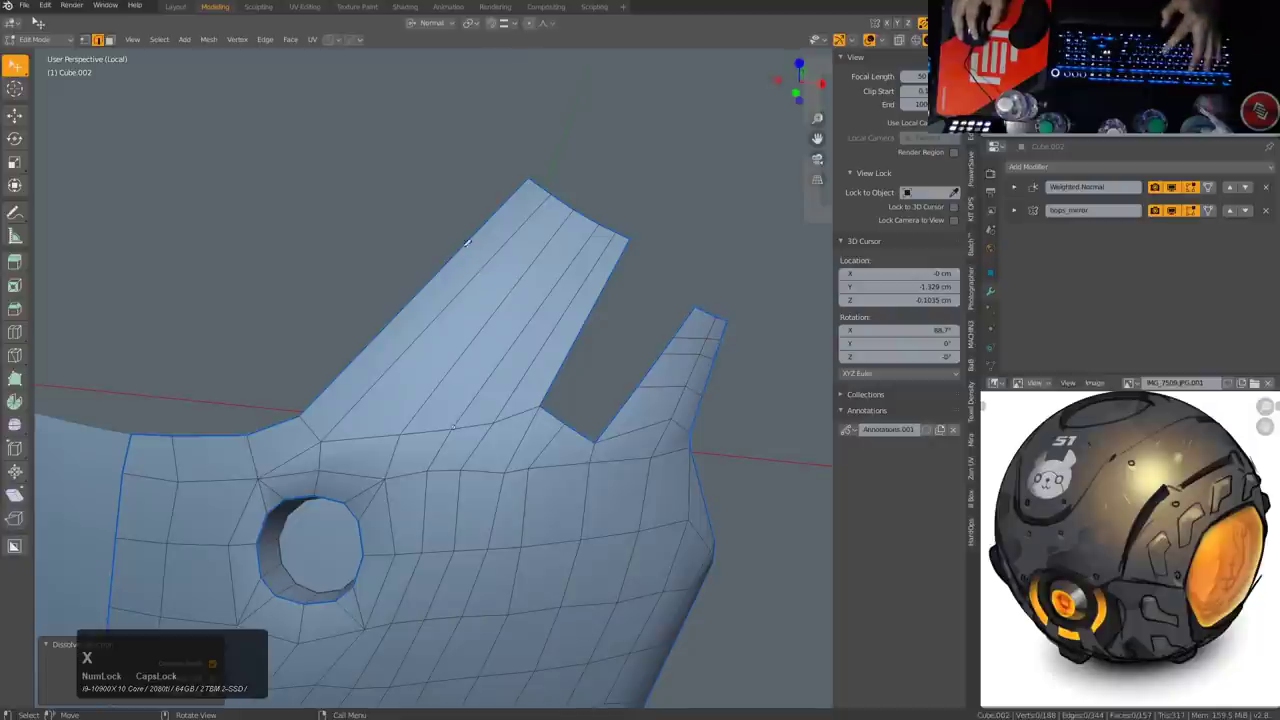
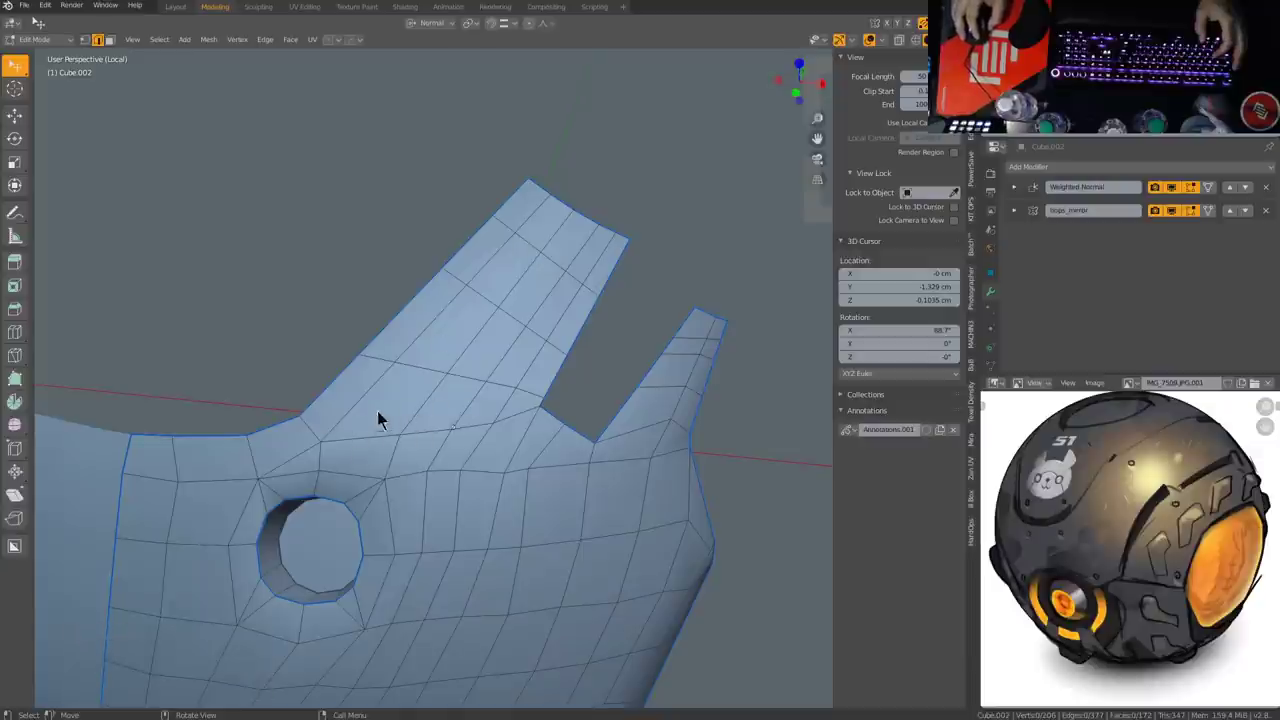
Step: Insert new evenly spaced edge loops across the prong and clear the selection
{"action": "scroll", "scroll_direction": "down", "scroll_amount": 3}
{"action": "scroll", "scroll_direction": "up", "scroll_amount": 3}
{"action": "key", "text": "ctrl+z"}
{"action": "key", "text": "ctrl+z"}
{"action": "key", "text": "ctrl+z"}
{"action": "key", "text": "ctrl+z"}
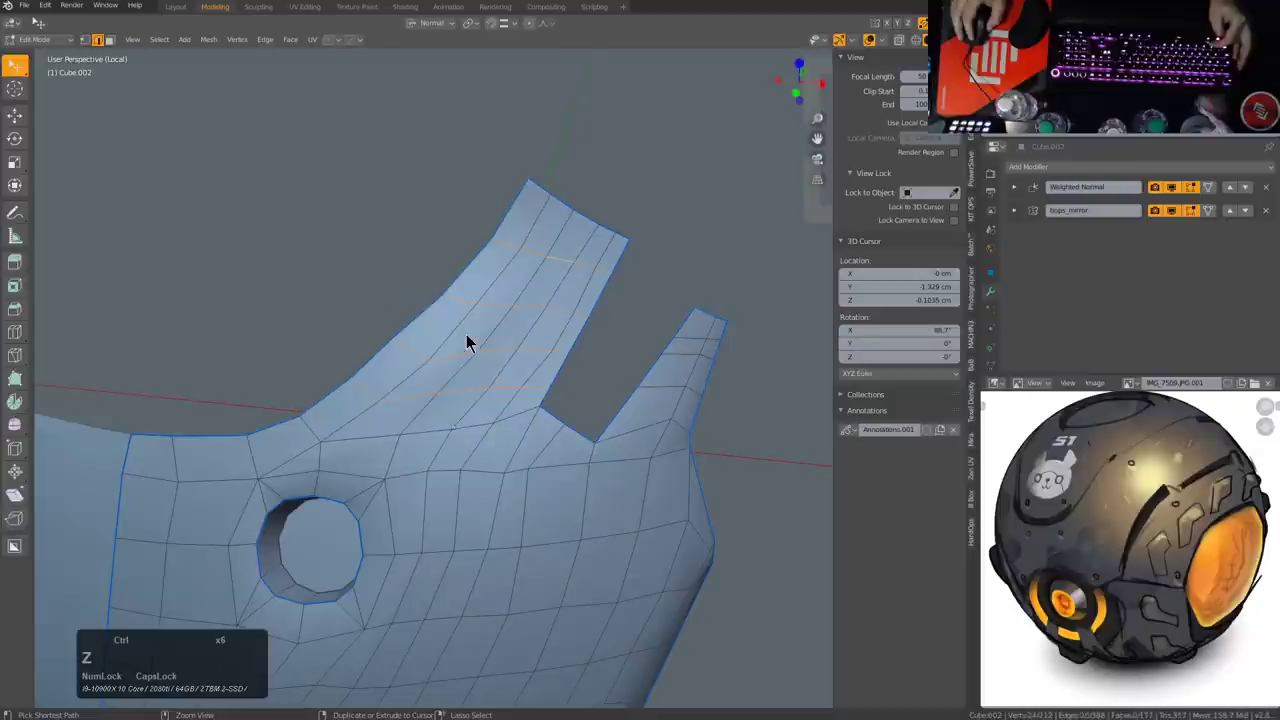
{"action": "key", "text": "ctrl+z"}
{"action": "key", "text": "alt+a"}
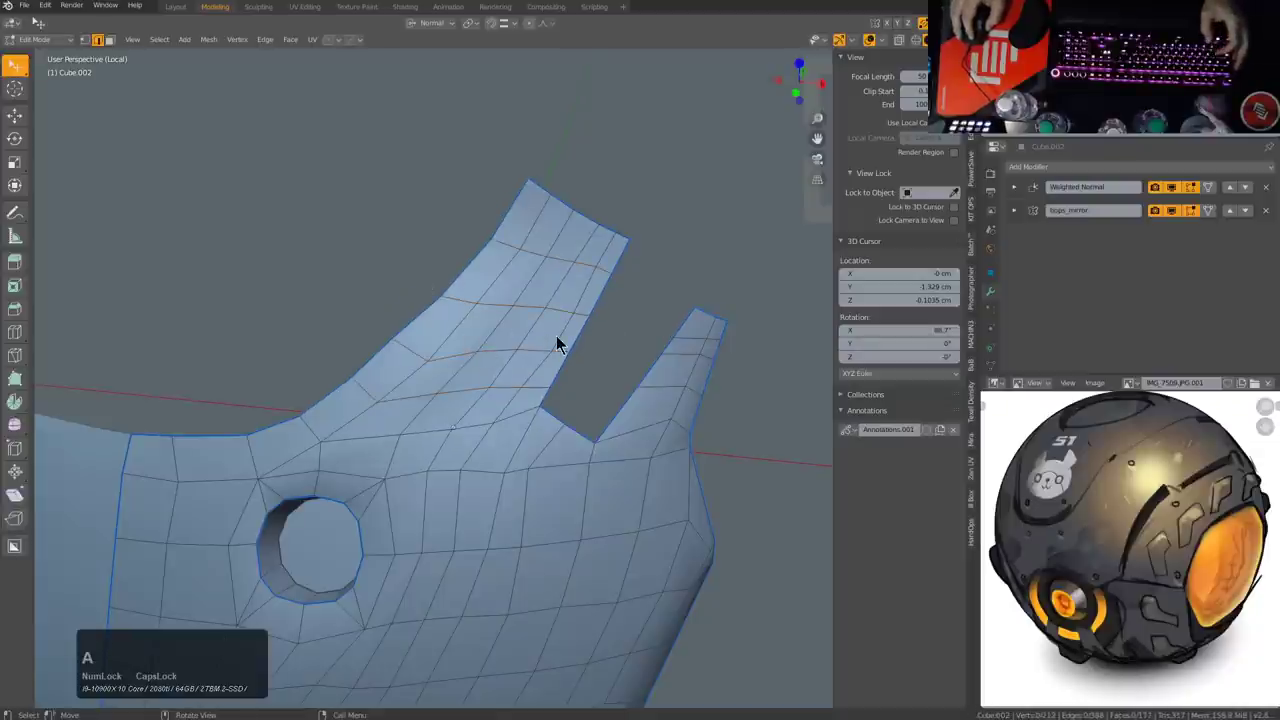
Step: Orbit around the whole panel to check the new loop spacing
{"action": "scroll", "scroll_direction": "down", "scroll_amount": 3}
{"action": "scroll", "scroll_direction": "up", "scroll_amount": 3}
{"action": "middle_click", "coordinate": [518, 389]}
{"action": "scroll", "scroll_direction": "down", "scroll_amount": 3}
{"action": "middle_click", "coordinate": [501, 406]}
{"action": "scroll", "scroll_direction": "up", "scroll_amount": 3}
{"action": "scroll", "scroll_direction": "down", "scroll_amount": 3}
{"action": "middle_click", "coordinate": [531, 419]}
{"action": "scroll", "scroll_direction": "up", "scroll_amount": 3}
{"action": "middle_click", "coordinate": [463, 393]}
{"action": "scroll", "scroll_direction": "up", "scroll_amount": 3}
{"action": "scroll", "scroll_direction": "up", "scroll_amount": 3}
{"action": "middle_click", "coordinate": [512, 420]}
{"action": "scroll", "scroll_direction": "down", "scroll_amount": 3}
{"action": "middle_click", "coordinate": [507, 401]}
{"action": "middle_click", "coordinate": [498, 394]}
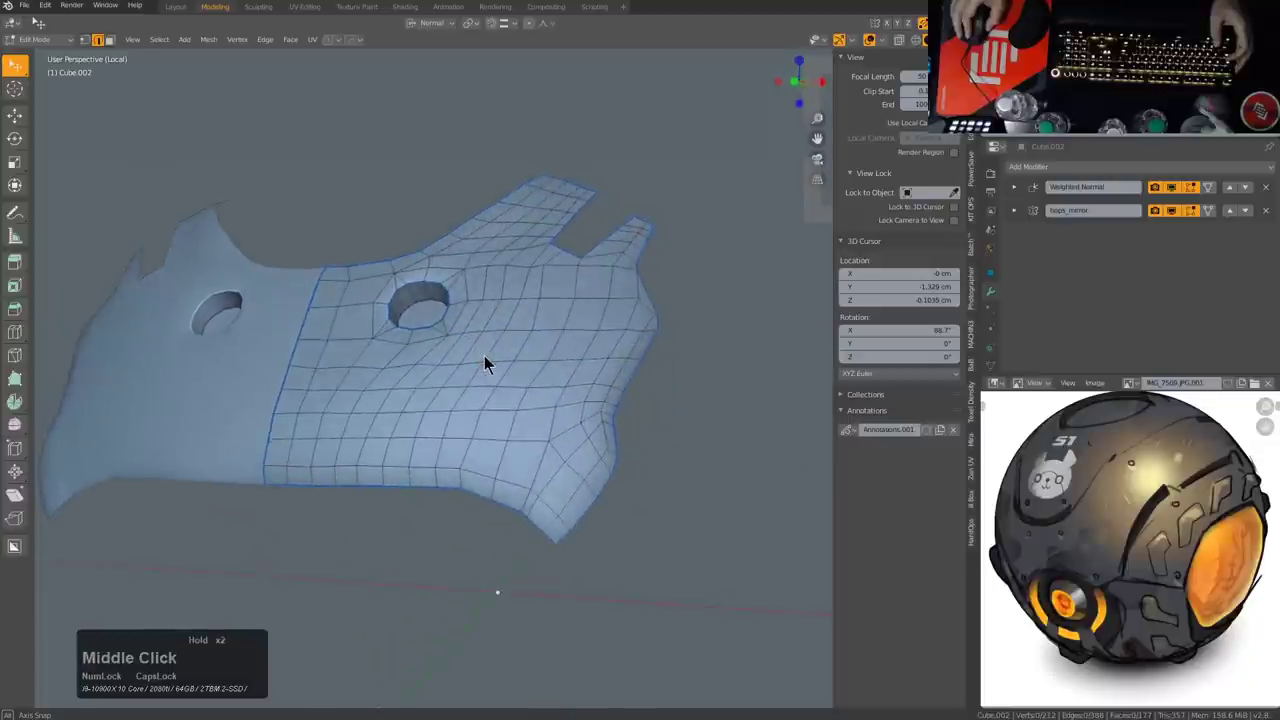
Step: Leave mesh editing to see the smoothed panel and unhide the rest of the robot head
{"action": "middle_click", "coordinate": [515, 374]}
{"action": "scroll", "scroll_direction": "up", "scroll_amount": 3}
{"action": "scroll", "scroll_direction": "up", "scroll_amount": 3}
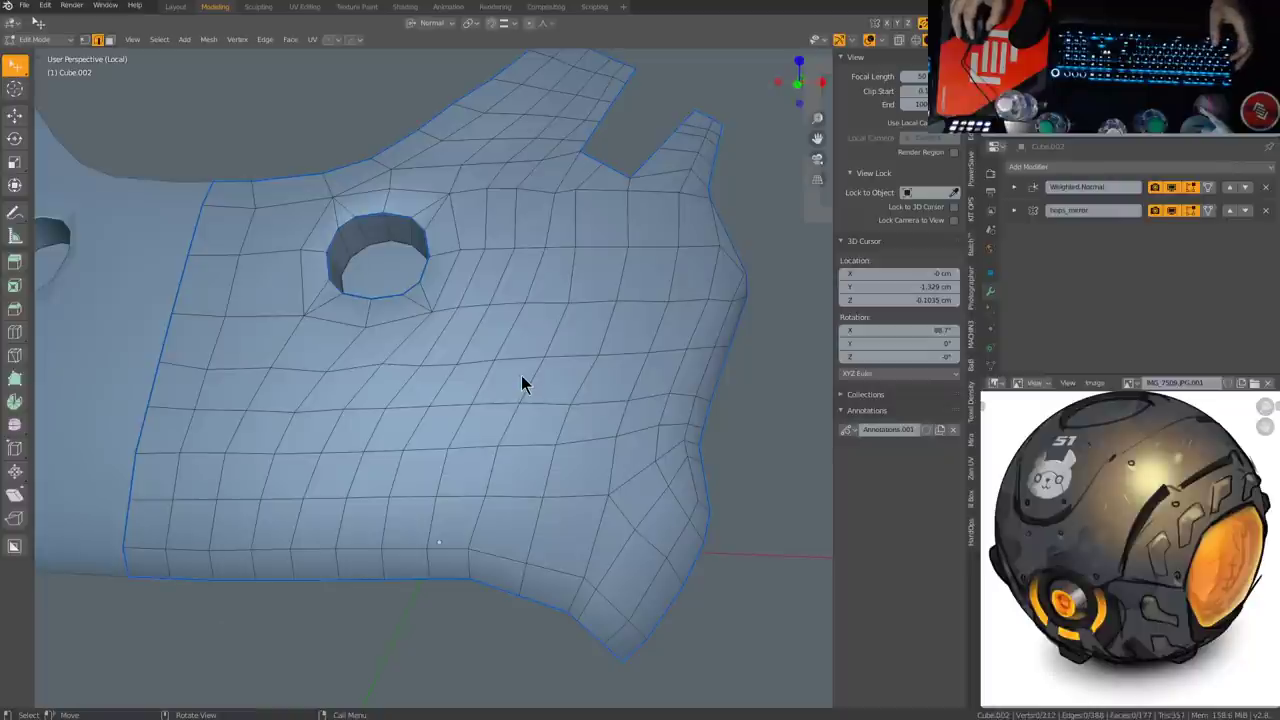
{"action": "middle_click", "coordinate": [555, 426]}
{"action": "scroll", "scroll_direction": "down", "scroll_amount": 3}
{"action": "middle_click", "coordinate": [536, 413]}
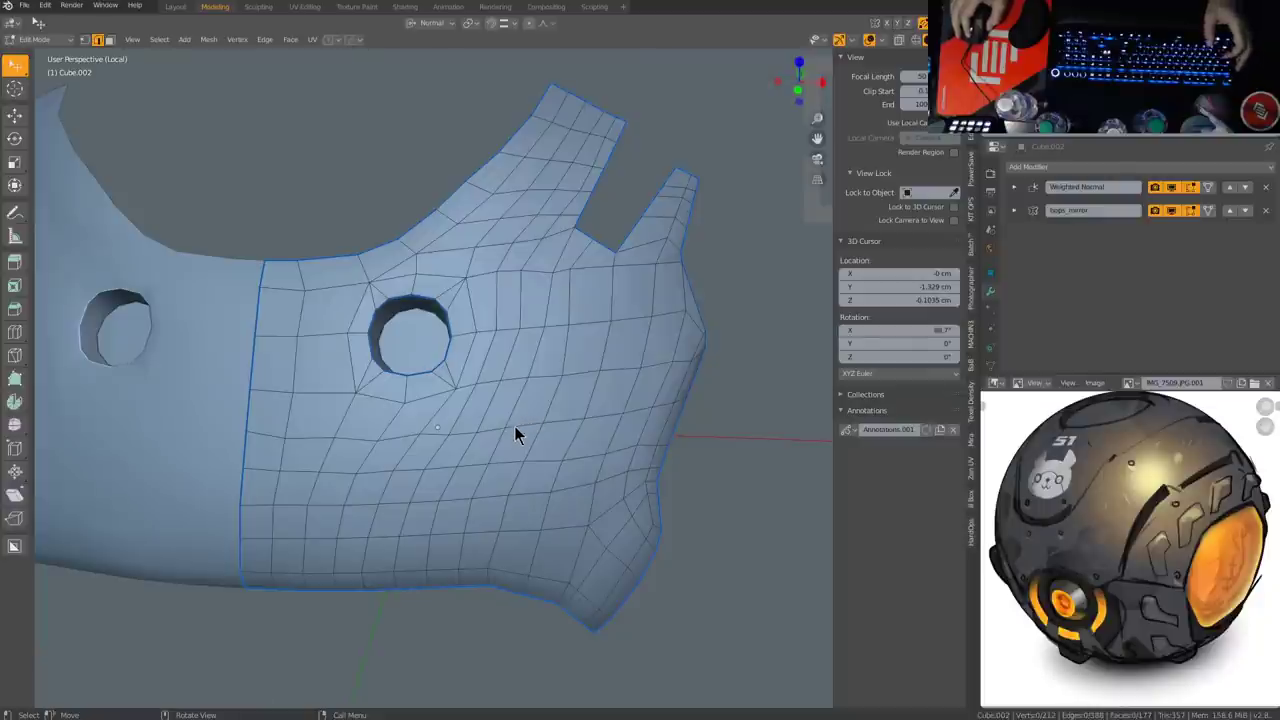
{"action": "middle_click", "coordinate": [520, 423]}
{"action": "scroll", "scroll_direction": "down", "scroll_amount": 3}
{"action": "middle_click", "coordinate": [542, 408]}
{"action": "key", "text": "Tab"}
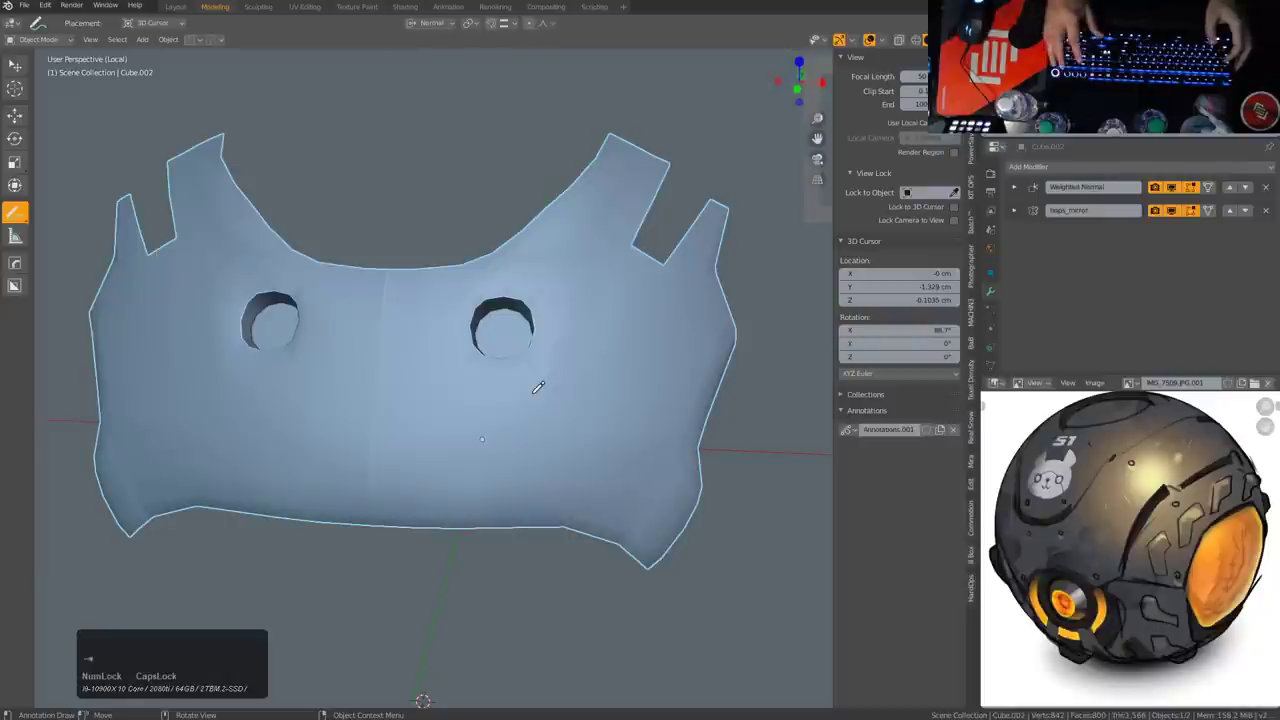
{"action": "left_click", "coordinate": [12, 62]}
{"action": "middle_click", "coordinate": [390, 268]}
{"action": "key", "text": "alt+h"}
{"action": "scroll", "scroll_direction": "down", "scroll_amount": 3}
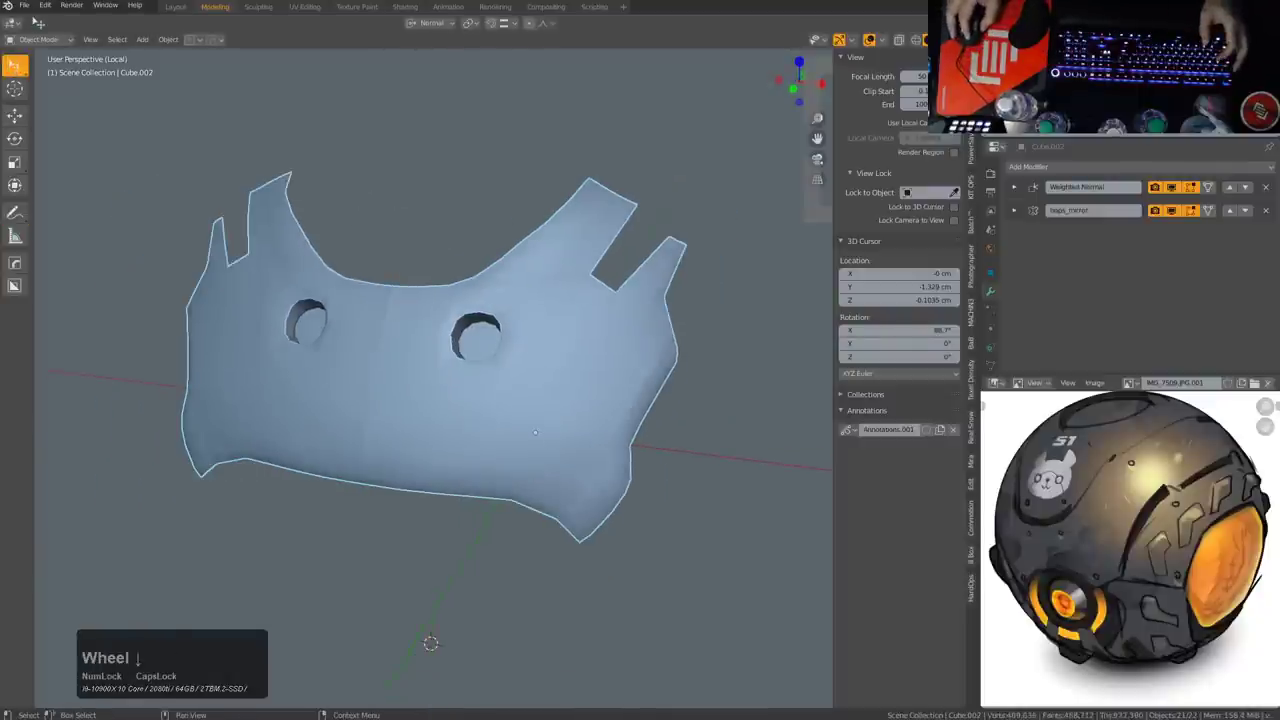
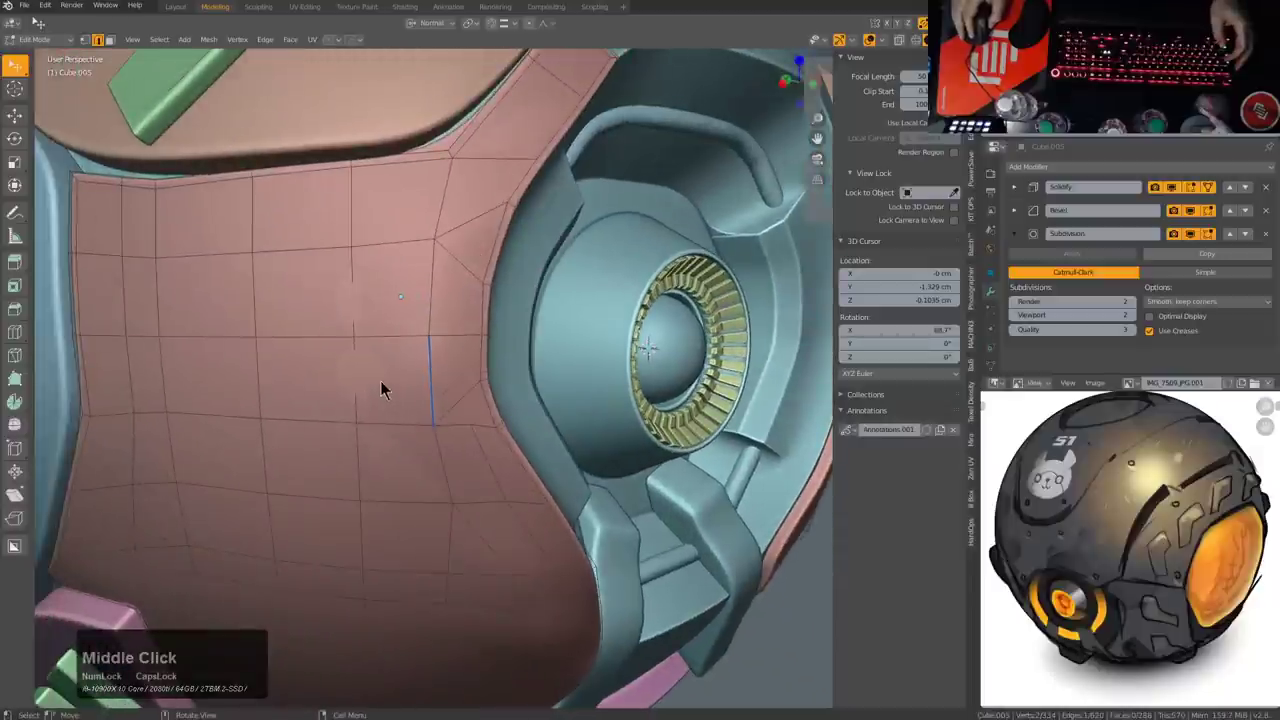
Step: Select the red side panel Cube.005 and orbit out to view it on the full robot head
{"action": "left_click", "coordinate": [447, 387]}
{"action": "key", "text": "q"}
{"action": "left_click", "coordinate": [453, 384]}
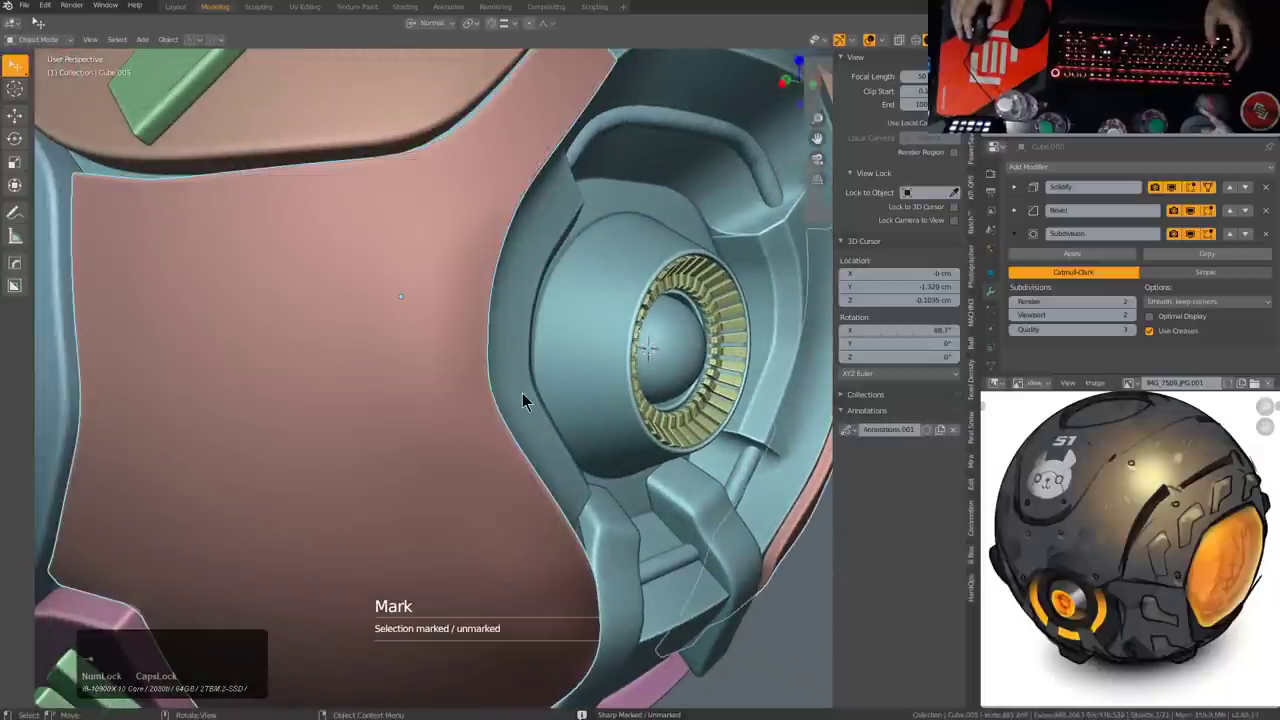
{"action": "key", "text": "alt+a"}
{"action": "scroll", "scroll_direction": "down", "scroll_amount": 3}
{"action": "scroll", "scroll_direction": "up", "scroll_amount": 3}
{"action": "middle_click", "coordinate": [547, 413]}
{"action": "scroll", "scroll_direction": "down", "scroll_amount": 3}
{"action": "middle_click", "coordinate": [594, 411]}
{"action": "scroll", "scroll_direction": "up", "scroll_amount": 3}
{"action": "middle_click", "coordinate": [571, 341]}
{"action": "scroll", "scroll_direction": "down", "scroll_amount": 3}
{"action": "middle_click", "coordinate": [617, 415]}
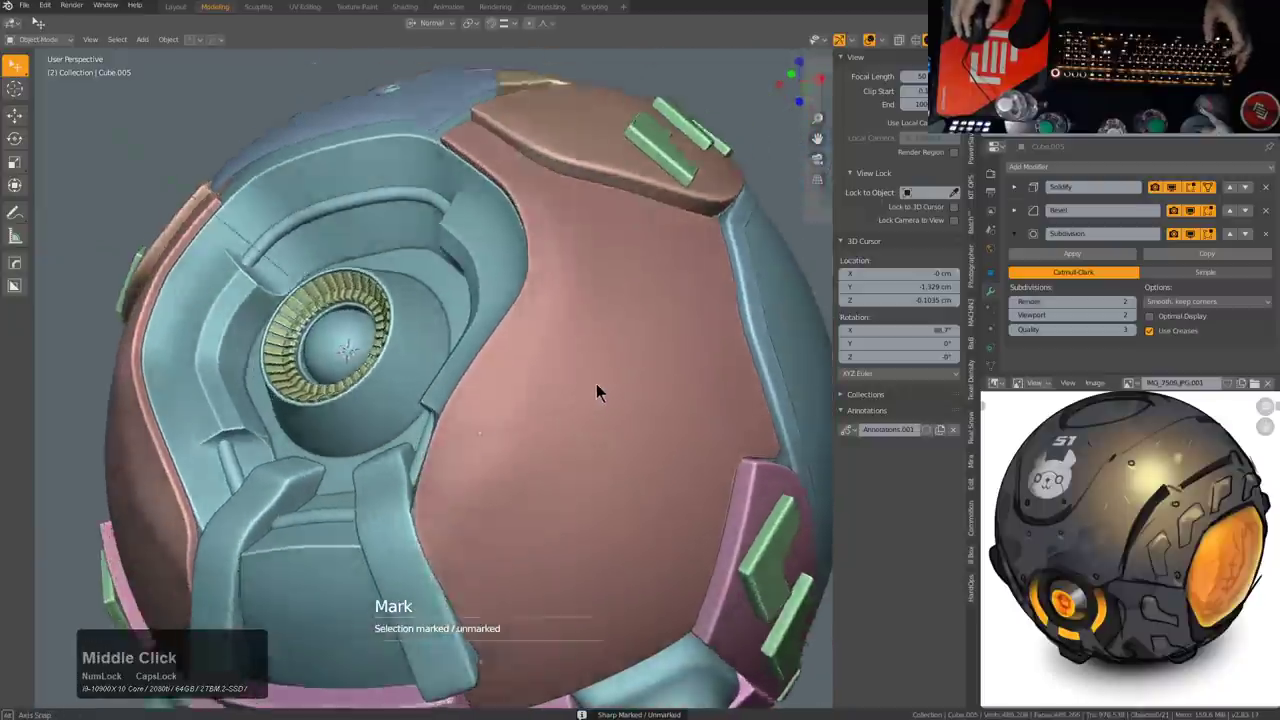
Step: Orbit around the thickened, beveled red side panel to inspect its inner corner edges
{"action": "middle_click", "coordinate": [557, 416]}
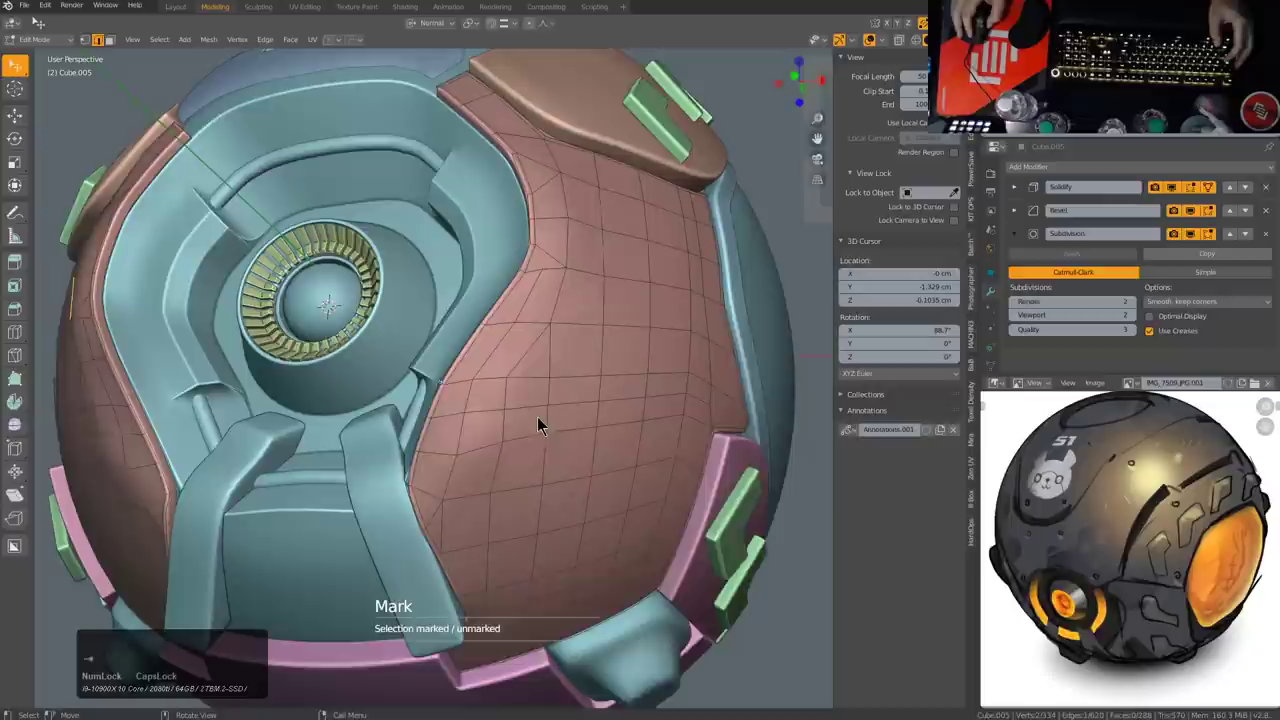
{"action": "middle_click", "coordinate": [527, 426]}
{"action": "scroll", "scroll_direction": "up", "scroll_amount": 3}
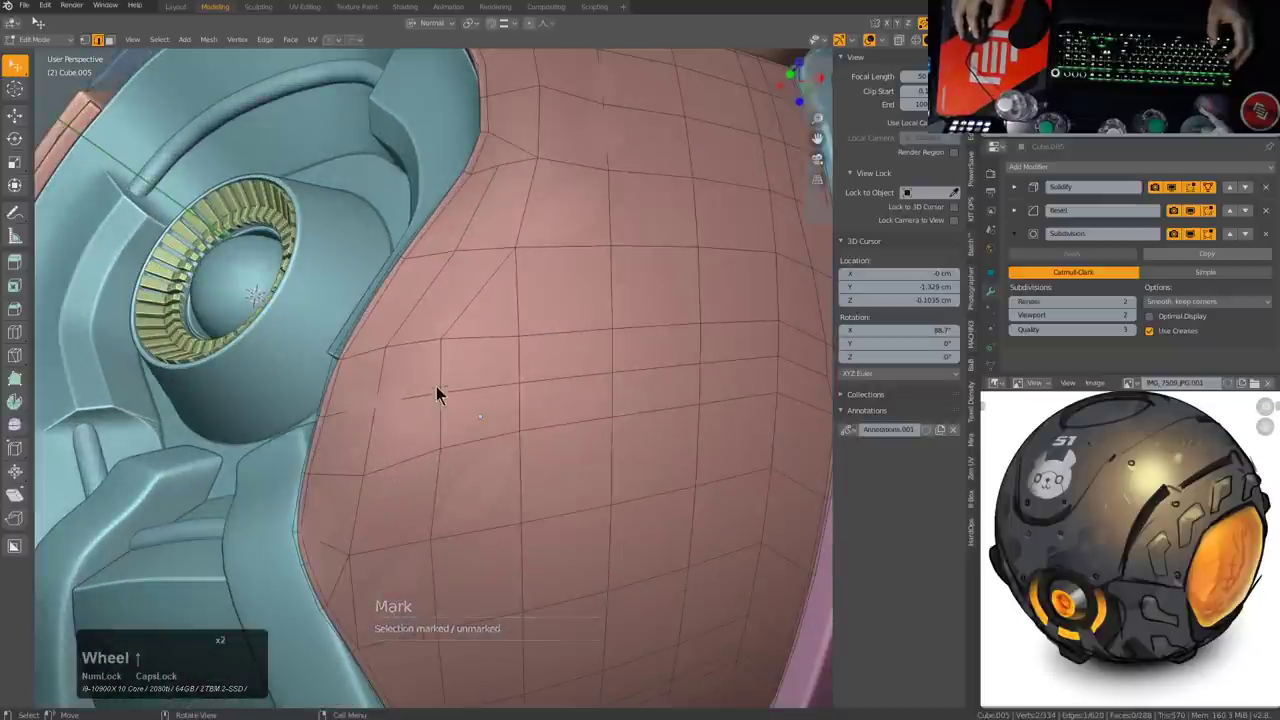
{"action": "scroll", "scroll_direction": "down", "scroll_amount": 3}
{"action": "middle_click", "coordinate": [482, 344]}
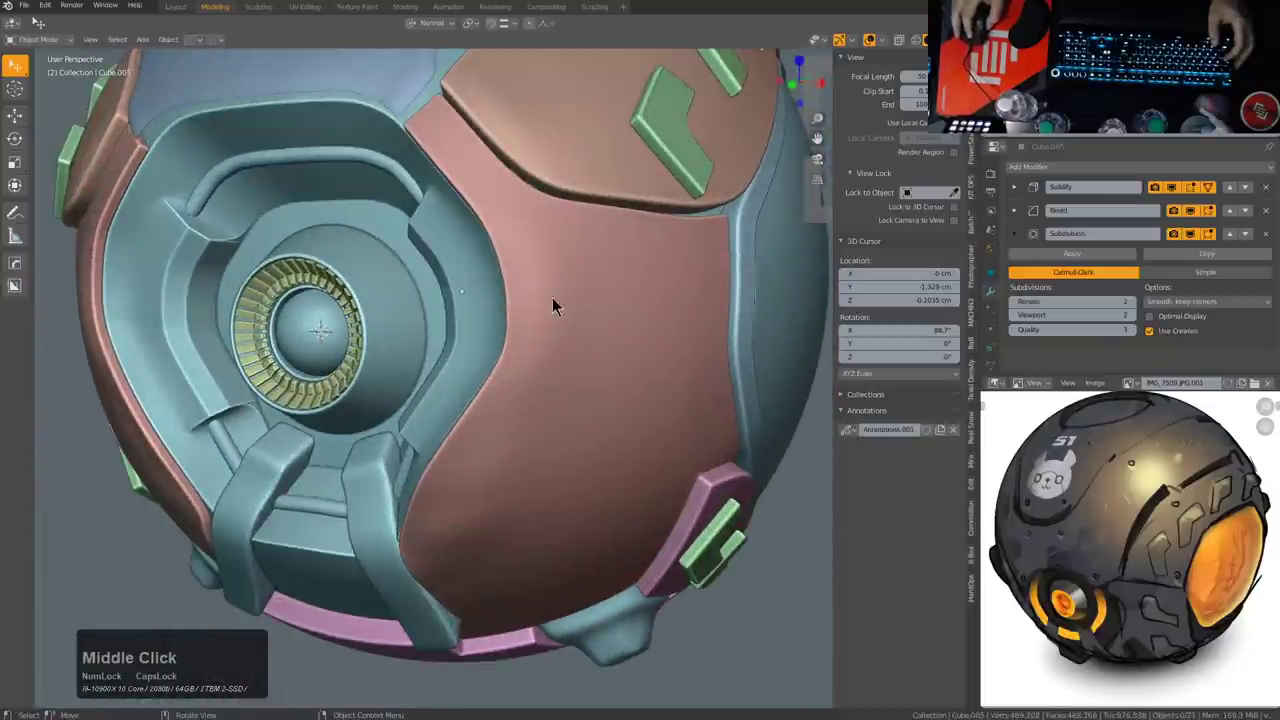
{"action": "middle_click", "coordinate": [573, 302]}
{"action": "scroll", "scroll_direction": "up", "scroll_amount": 3}
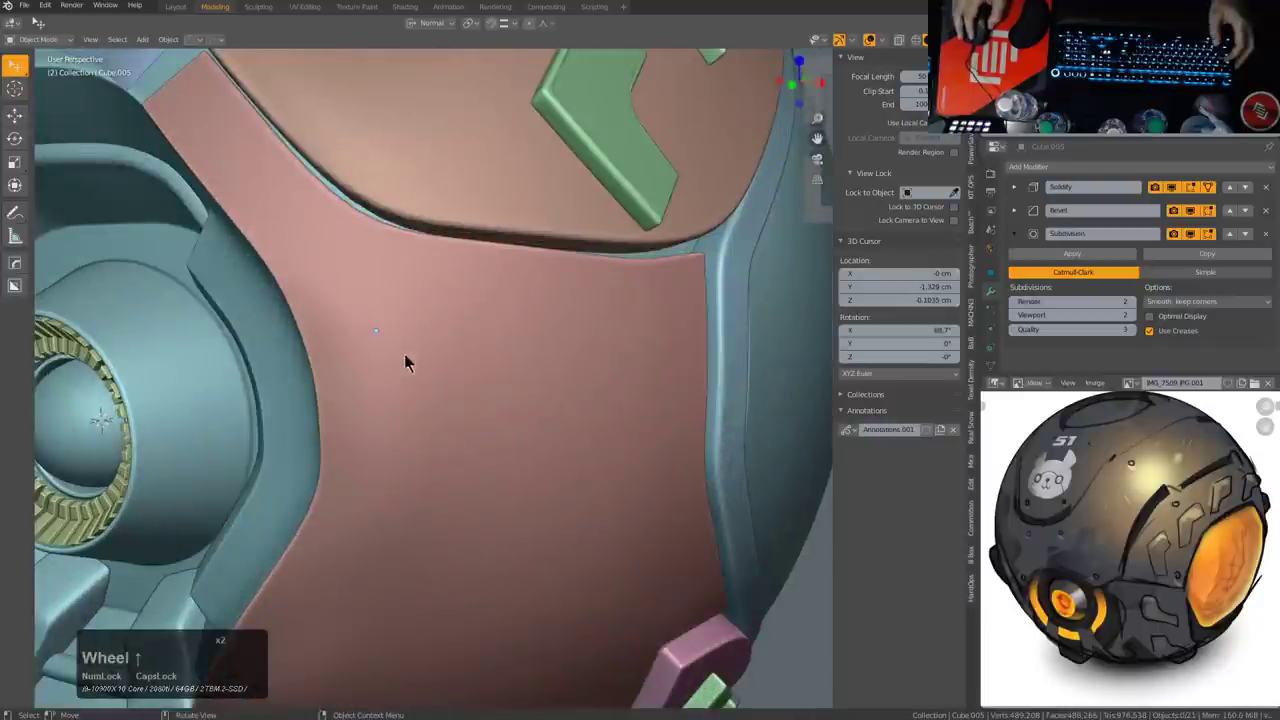
{"action": "scroll", "scroll_direction": "down", "scroll_amount": 3}
Step: Enter mesh editing on the red panel and inspect its curved edge beside the eye socket
{"action": "key", "text": "Tab"}
{"action": "middle_click", "coordinate": [449, 381]}
{"action": "scroll", "scroll_direction": "up", "scroll_amount": 3}
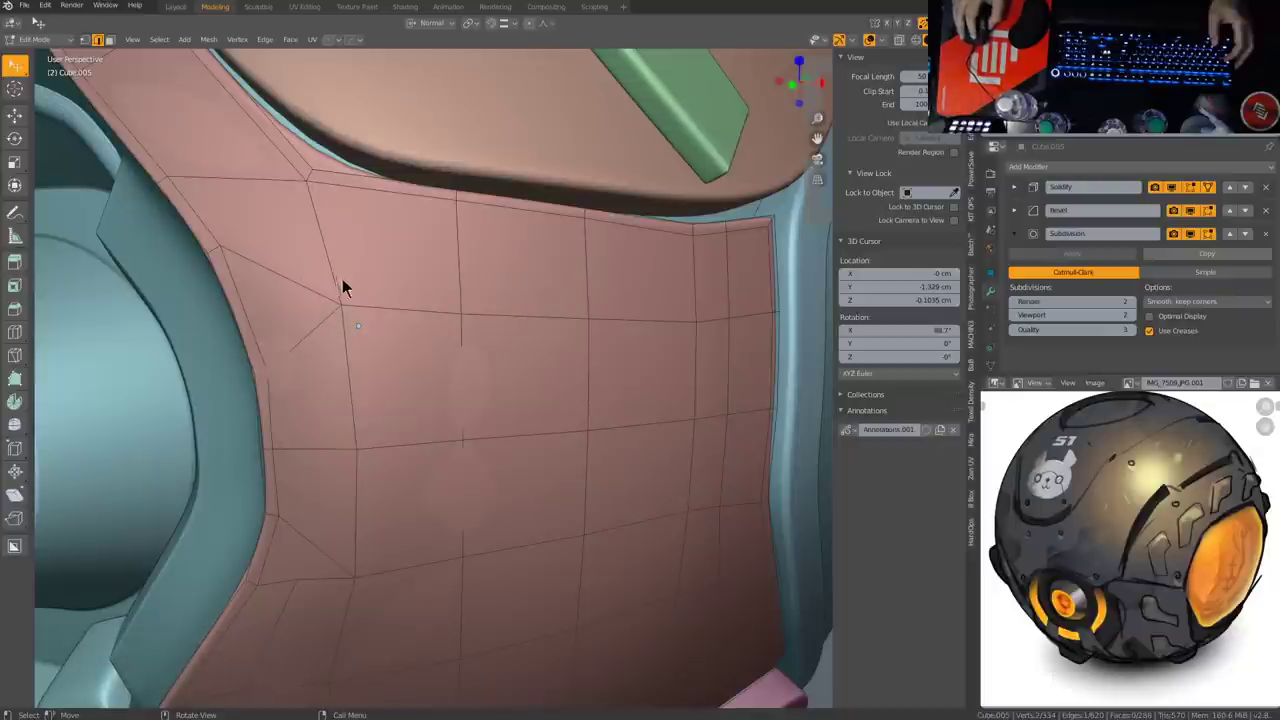
{"action": "scroll", "scroll_direction": "down", "scroll_amount": 3}
{"action": "middle_click", "coordinate": [379, 329]}
{"action": "middle_click", "coordinate": [523, 400]}
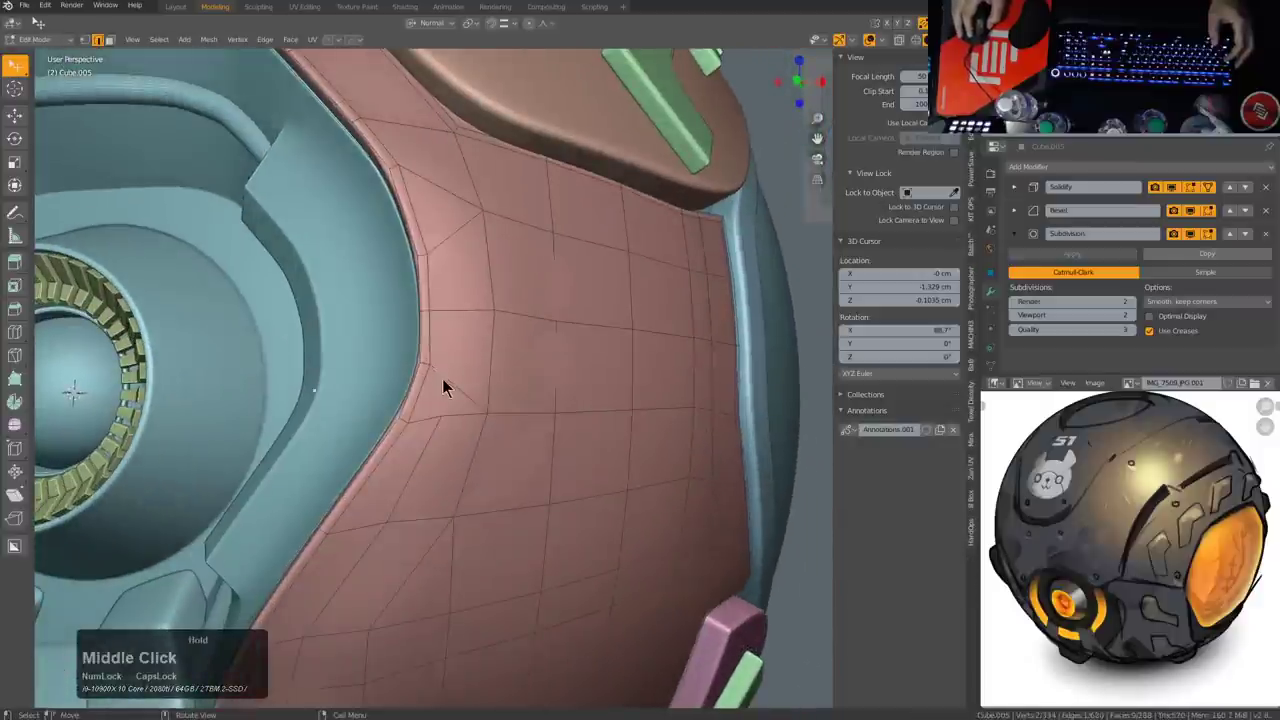
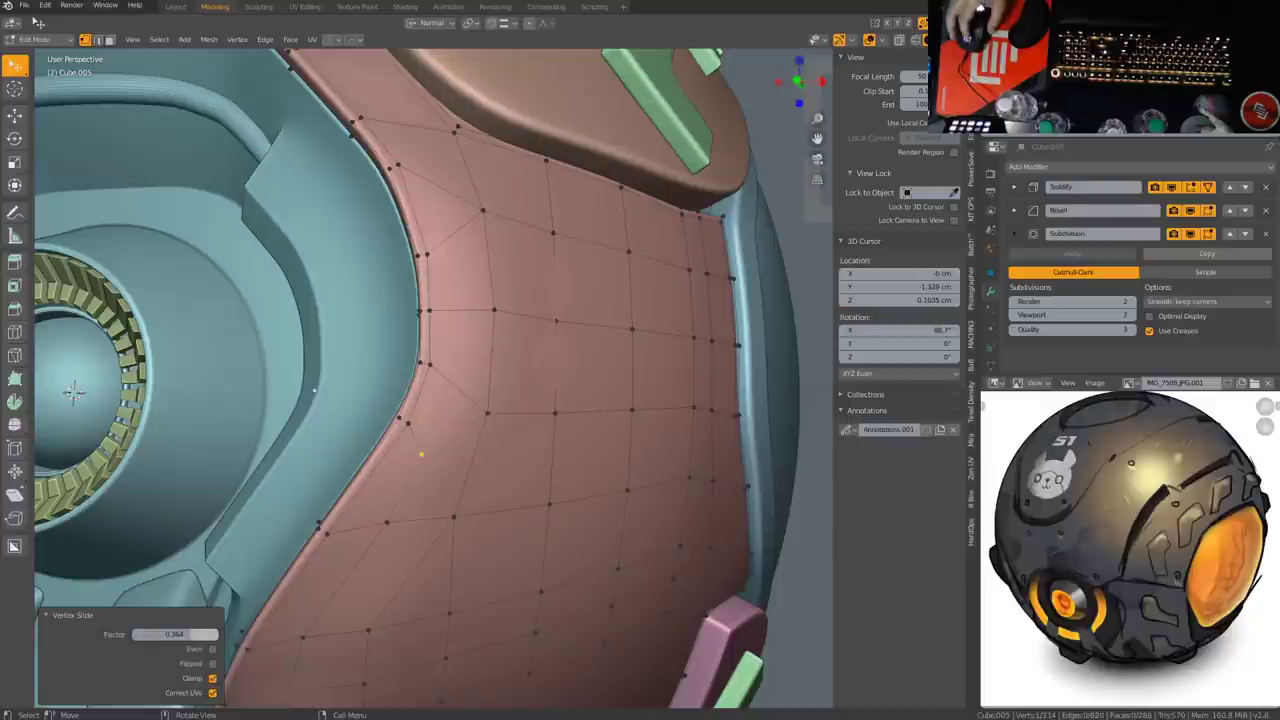
{"action": "middle_click", "coordinate": [478, 340]}
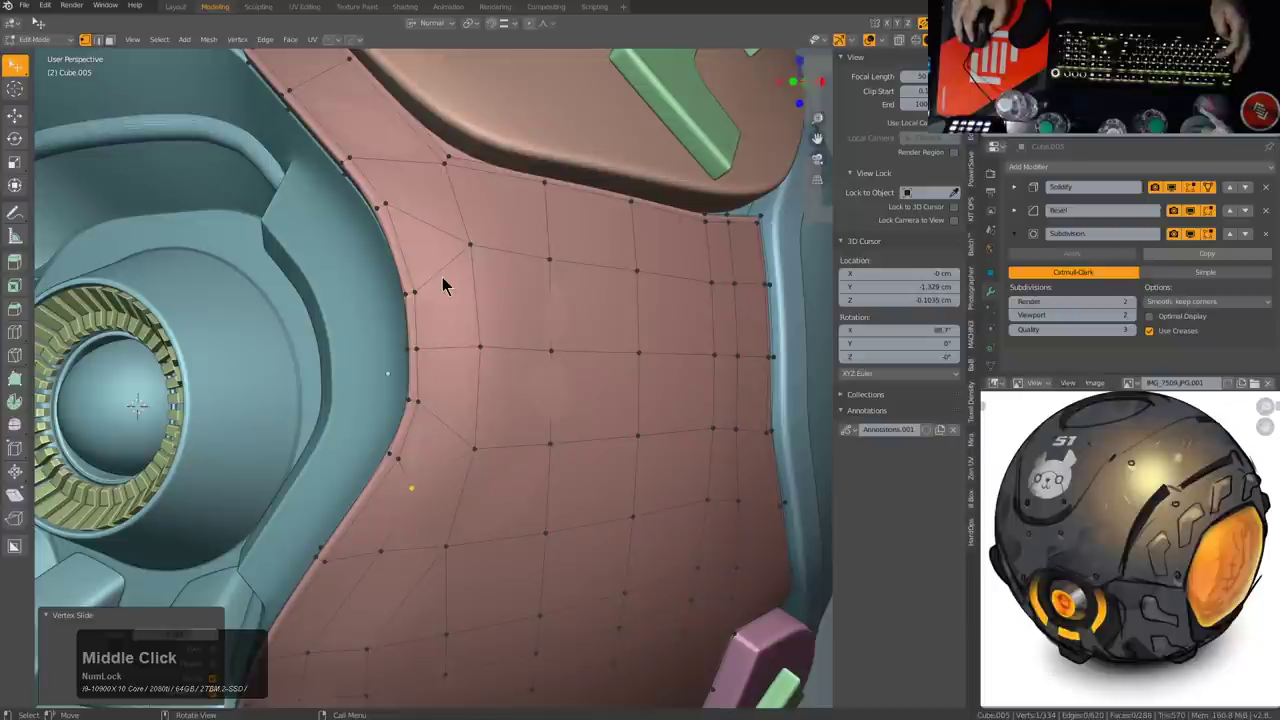
{"action": "middle_click", "coordinate": [448, 282]}
Step: Try rotating the edge vertices, then undo the rotation back to the original shape
{"action": "key", "text": "r"}
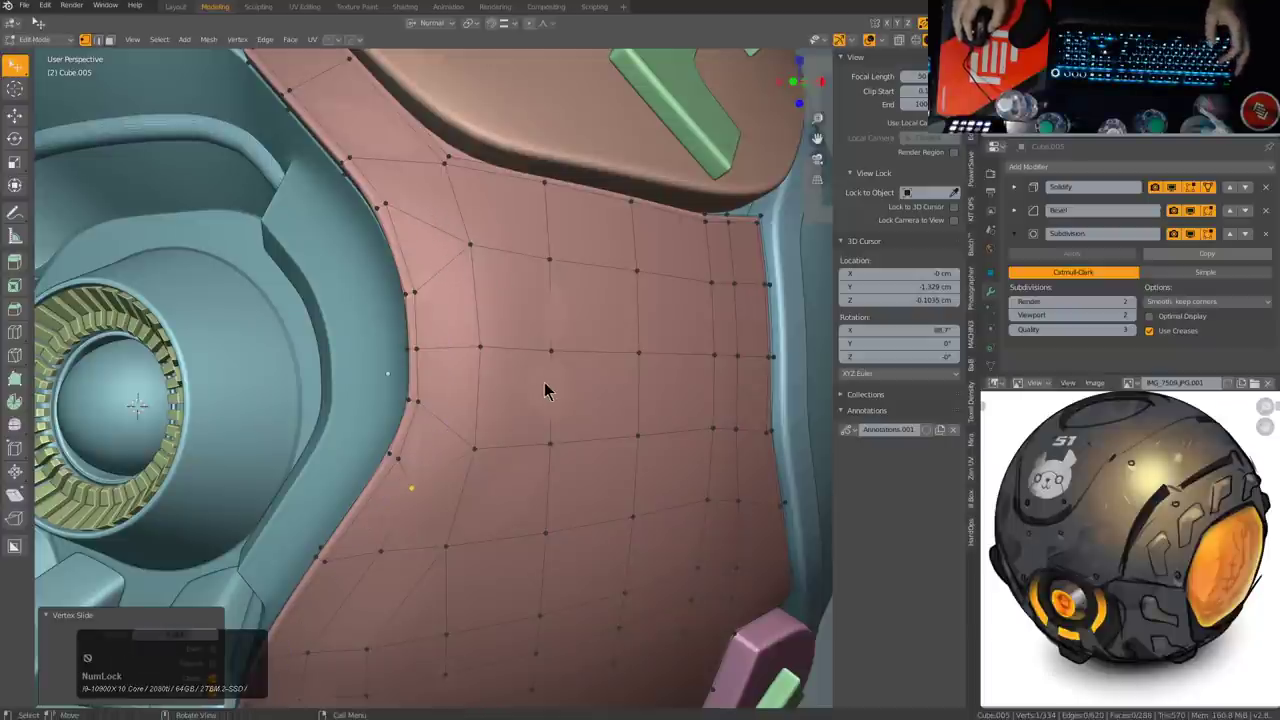
{"action": "middle_click", "coordinate": [503, 422]}
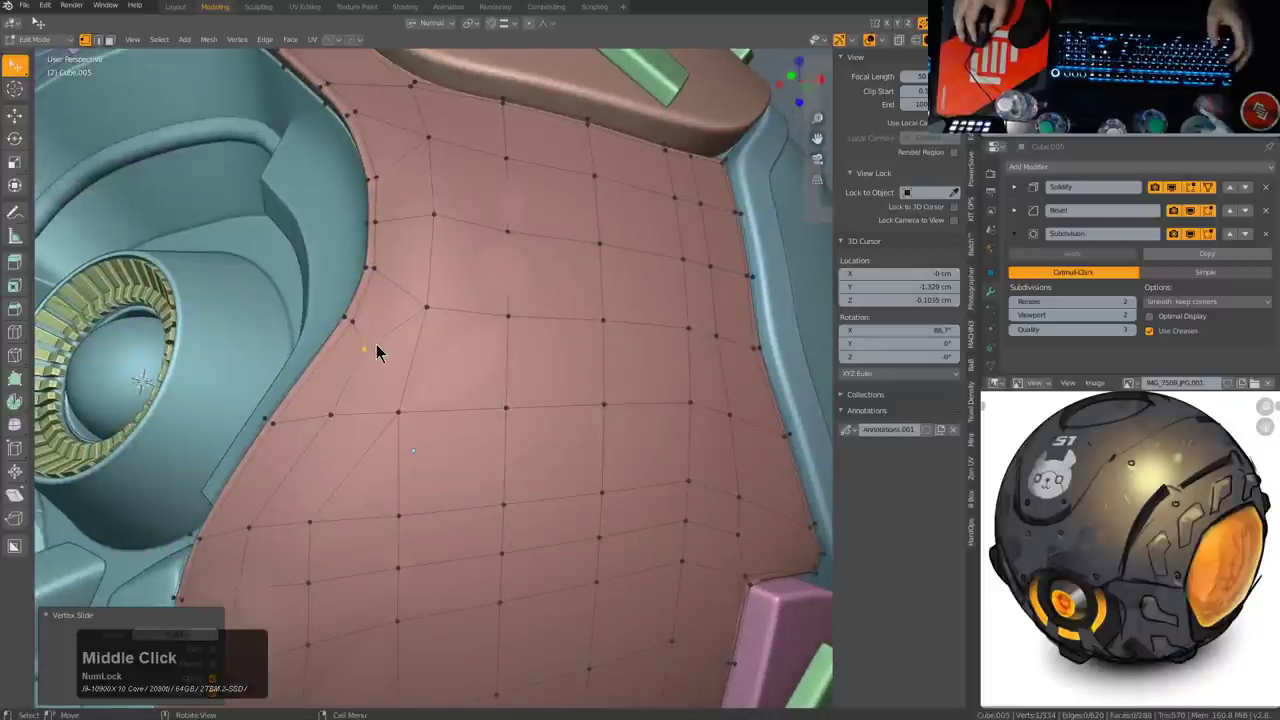
{"action": "middle_click", "coordinate": [390, 360]}
{"action": "middle_click", "coordinate": [515, 361]}
{"action": "middle_click", "coordinate": [605, 374]}
{"action": "key", "text": "ctrl+z"}
{"action": "key", "text": "ctrl+z"}
{"action": "key", "text": "ctrl+z"}
{"action": "key", "text": "ctrl+z"}
Step: Step out of mesh editing and review how the smoothed panel sits around the eye socket
{"action": "middle_click", "coordinate": [503, 403]}
{"action": "key", "text": "ctrl+z"}
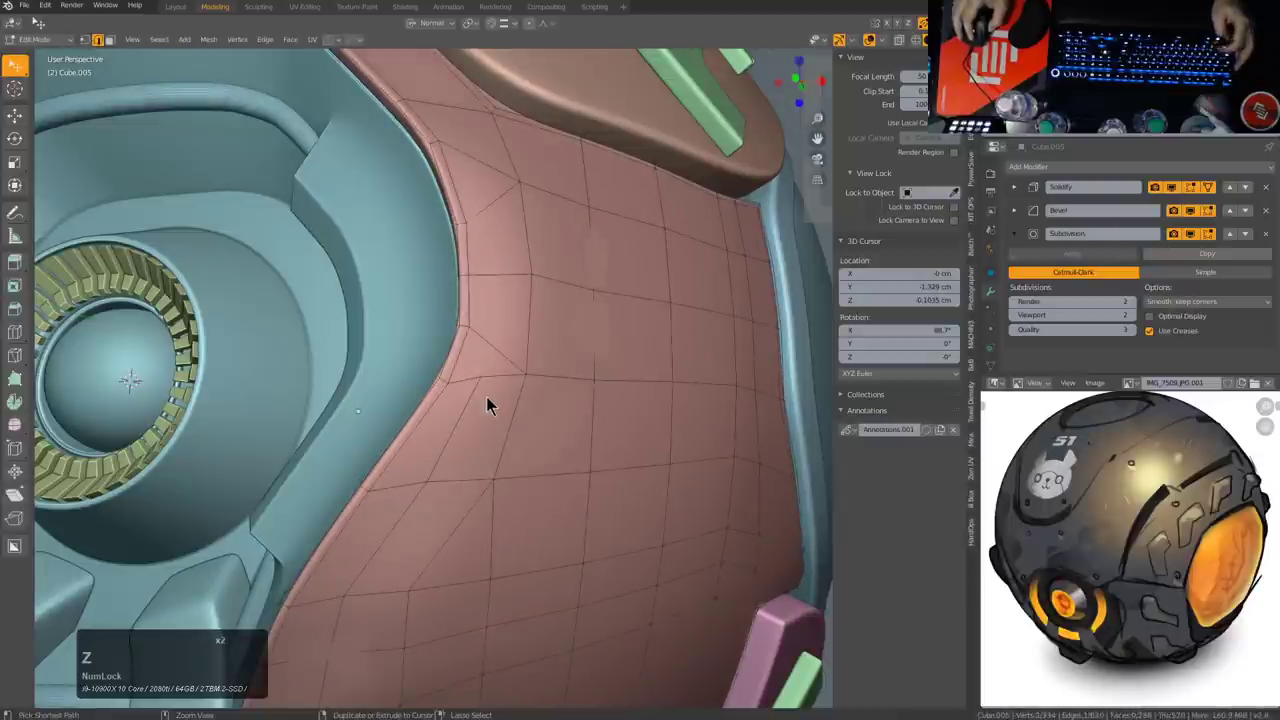
{"action": "middle_click", "coordinate": [501, 396]}
{"action": "middle_click", "coordinate": [477, 372]}
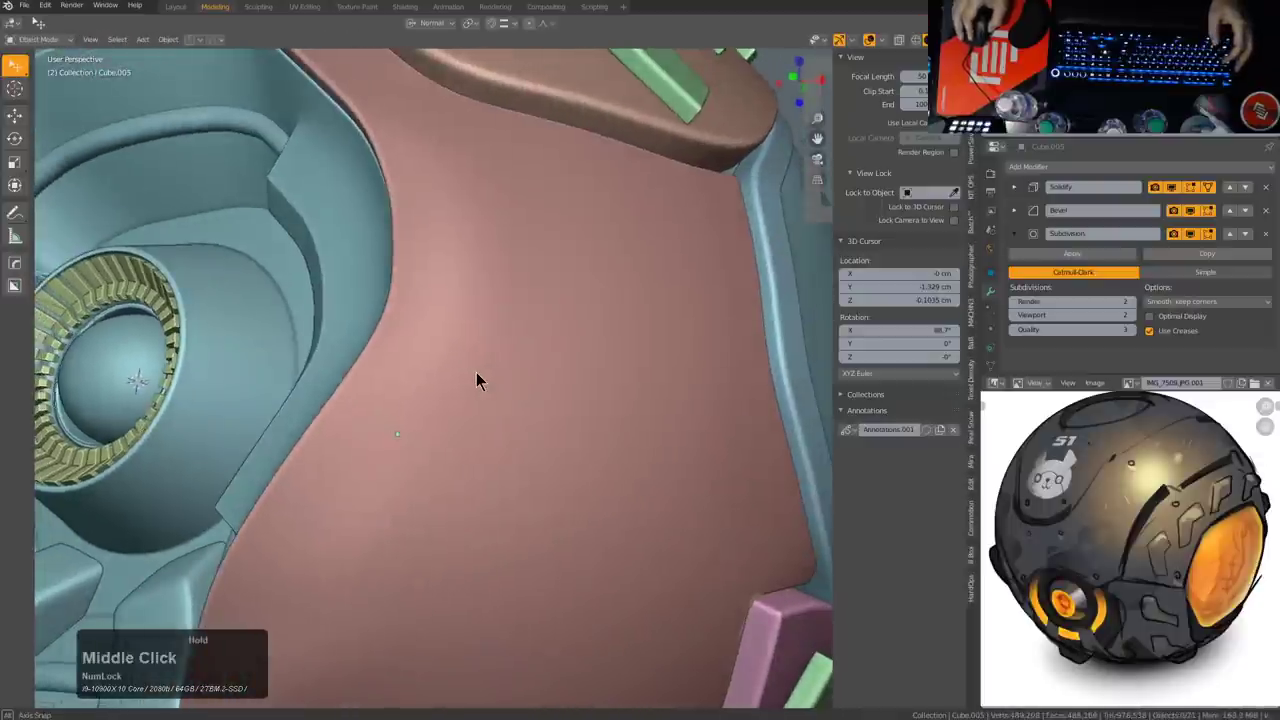
{"action": "scroll", "scroll_direction": "up", "scroll_amount": 3}
{"action": "middle_click", "coordinate": [485, 370]}
Step: Slide one vertex along the curved inner edge (G, G) and verify the edge now flows cleanly
{"action": "key", "text": "1"}
{"action": "left_click", "coordinate": [452, 347]}
{"action": "key", "text": "g"}
{"action": "key", "text": "g"}
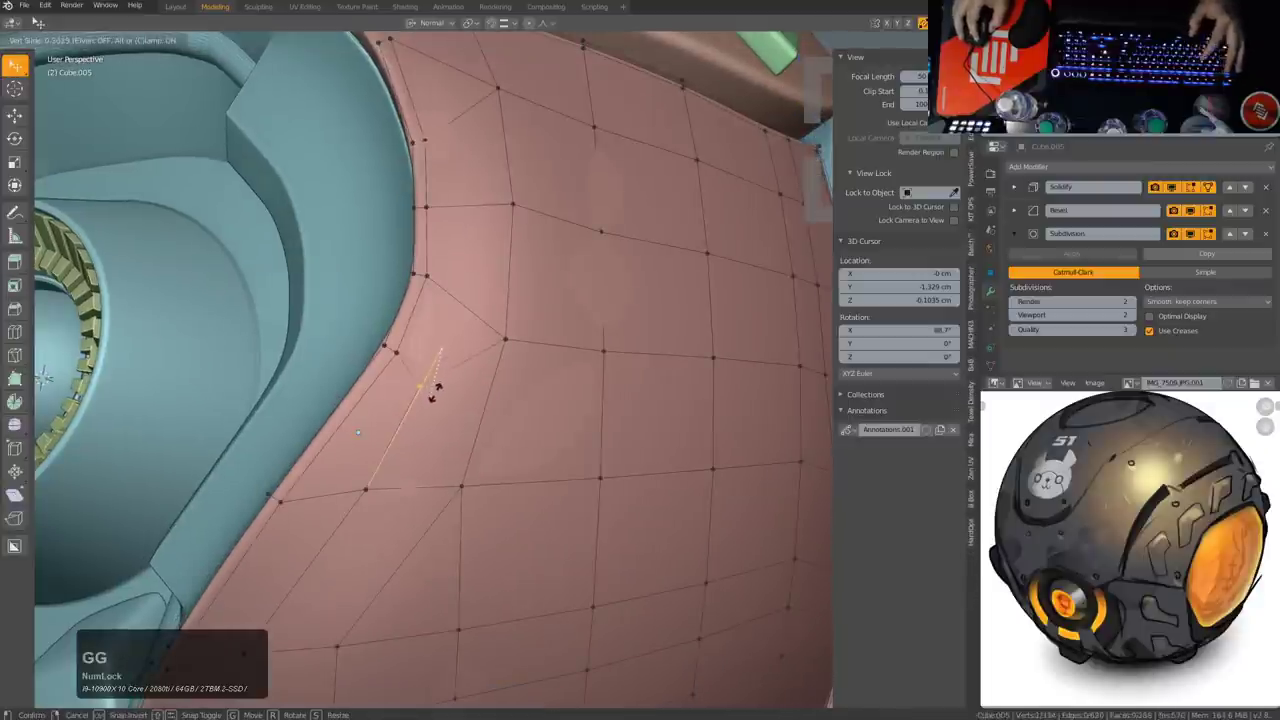
{"action": "left_click", "coordinate": [451, 382]}
{"action": "scroll", "scroll_direction": "down", "scroll_amount": 3}
{"action": "middle_click", "coordinate": [499, 414]}
{"action": "middle_click", "coordinate": [499, 430]}
{"action": "scroll", "scroll_direction": "up", "scroll_amount": 3}
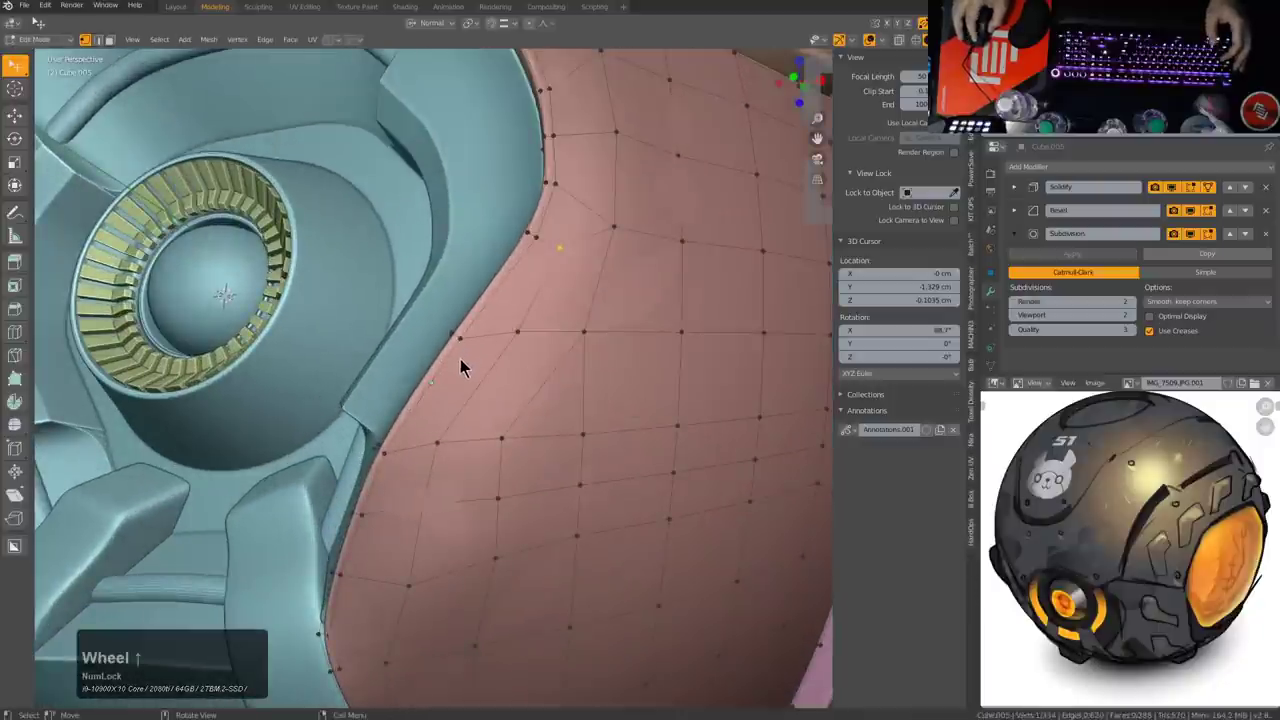
{"action": "middle_click", "coordinate": [547, 376]}
{"action": "middle_click", "coordinate": [439, 358]}
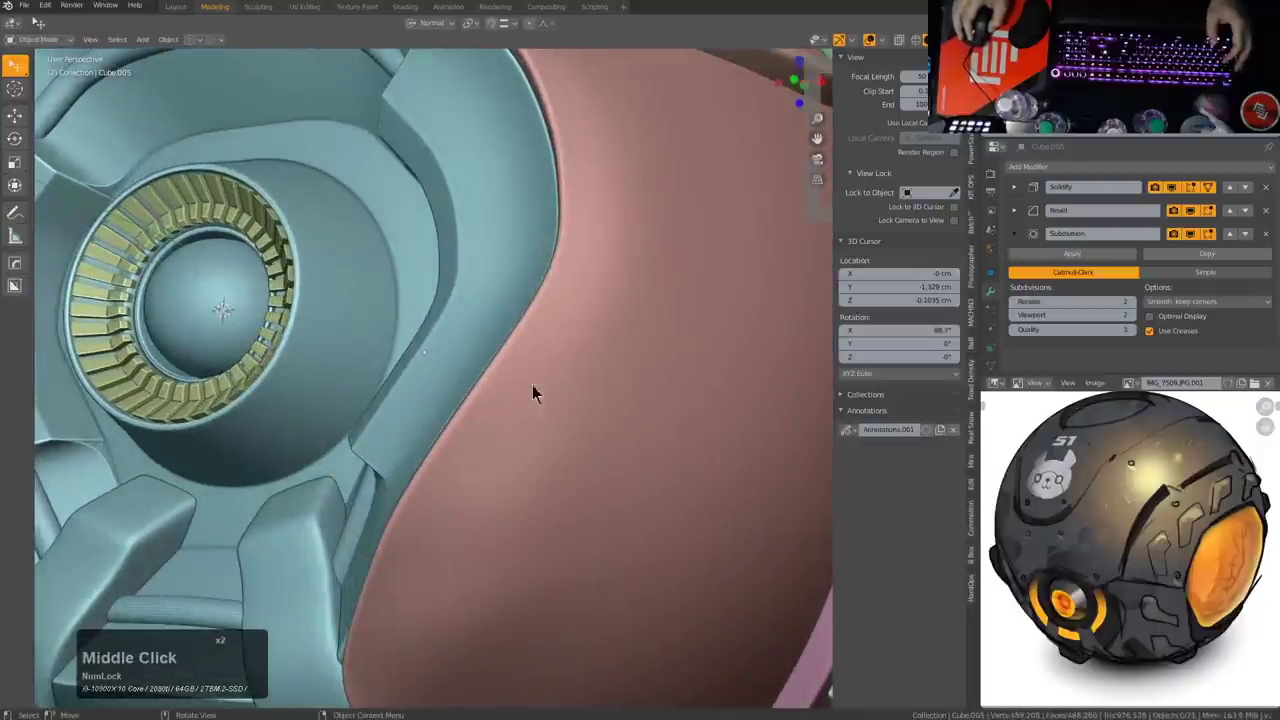
{"action": "scroll", "scroll_direction": "down", "scroll_amount": 3}
Step: Dissolve a stray element on the pink panel's edge where it wraps the eye socket (Ctrl+X)
{"action": "scroll", "scroll_direction": "up", "scroll_amount": 3}
{"action": "middle_click", "coordinate": [587, 399]}
{"action": "middle_click", "coordinate": [503, 419]}
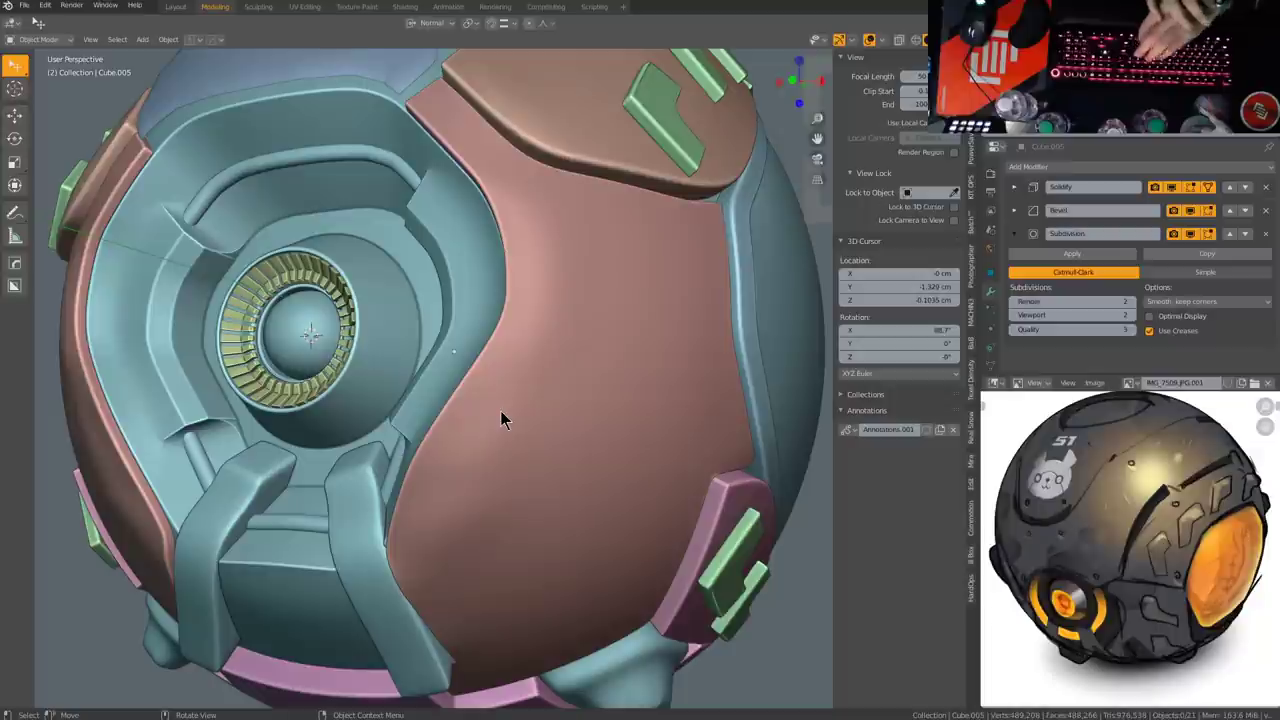
{"action": "middle_click", "coordinate": [547, 390]}
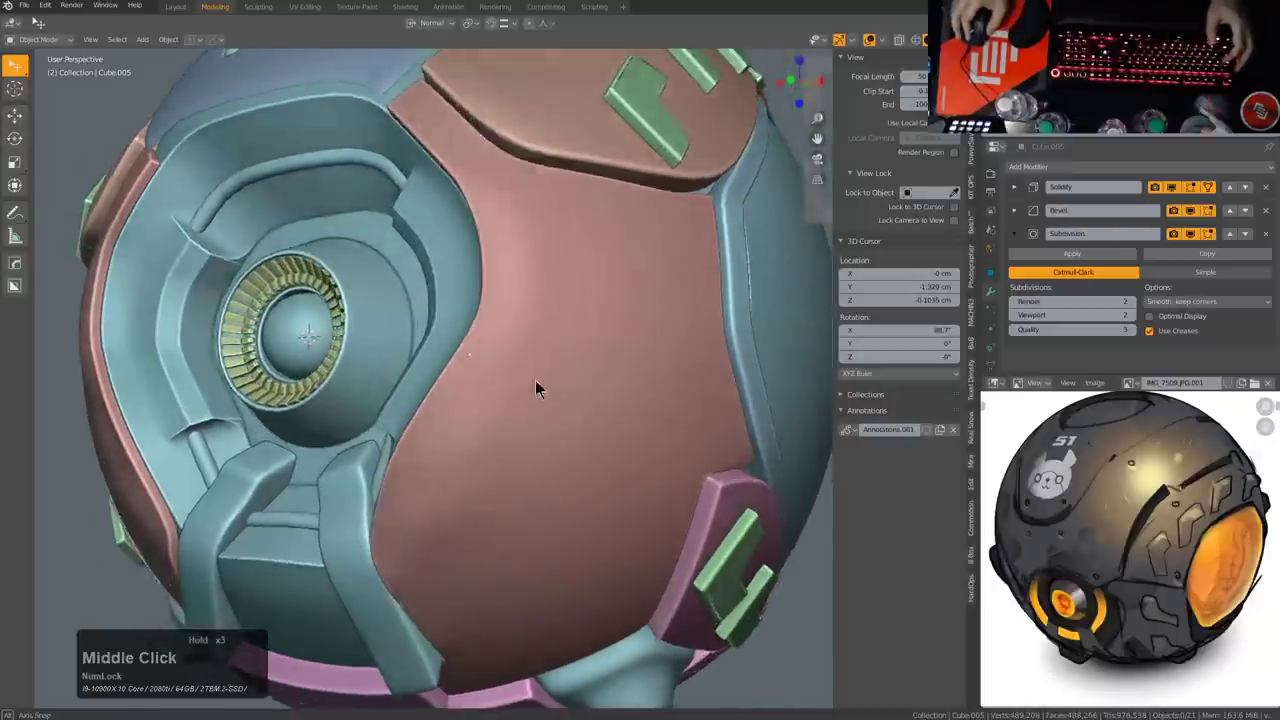
{"action": "middle_click", "coordinate": [543, 380]}
{"action": "middle_click", "coordinate": [548, 382]}
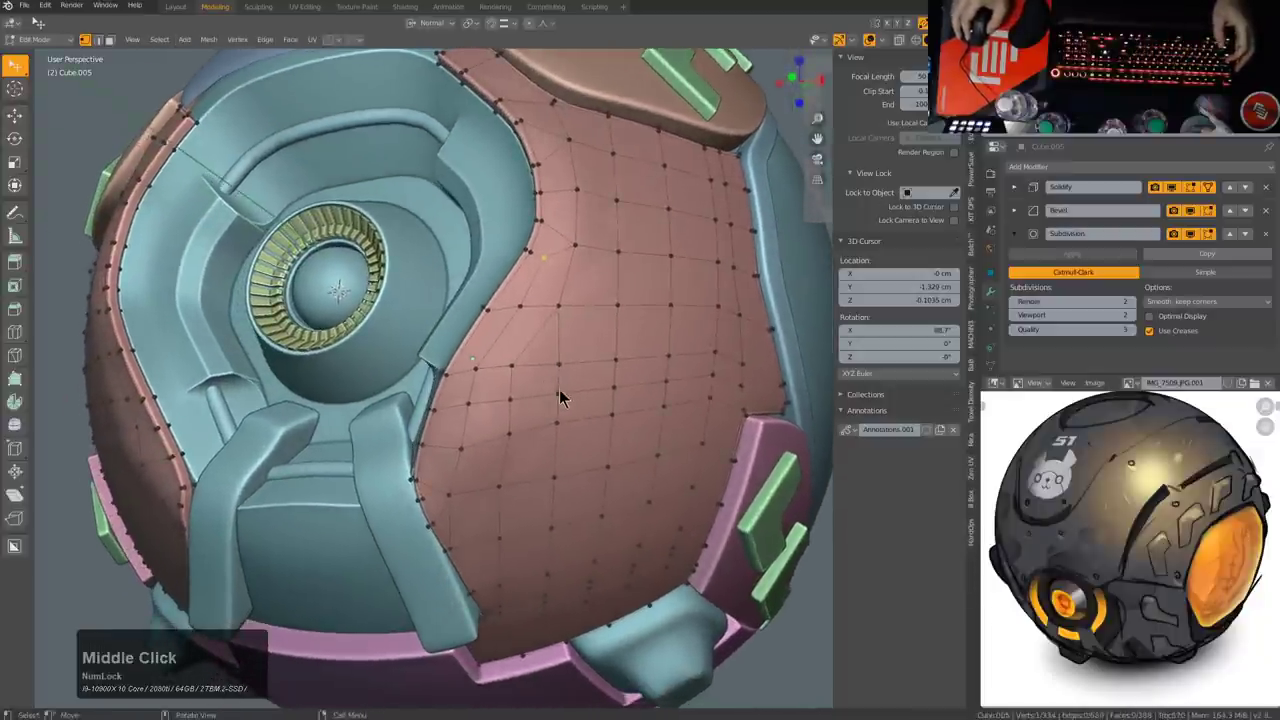
{"action": "scroll", "scroll_direction": "down", "scroll_amount": 3}
{"action": "key", "text": "2"}
{"action": "left_click", "coordinate": [537, 400]}
{"action": "middle_click", "coordinate": [514, 405]}
{"action": "key", "text": "ctrl+x"}
{"action": "scroll", "scroll_direction": "up", "scroll_amount": 3}
{"action": "key", "text": "1"}
Step: Slide two edge vertices along their edges (G, G) so the panel hugs the socket curve
{"action": "left_click", "coordinate": [555, 392]}
{"action": "key", "text": "g"}
{"action": "key", "text": "g"}
{"action": "left_click", "coordinate": [582, 393]}
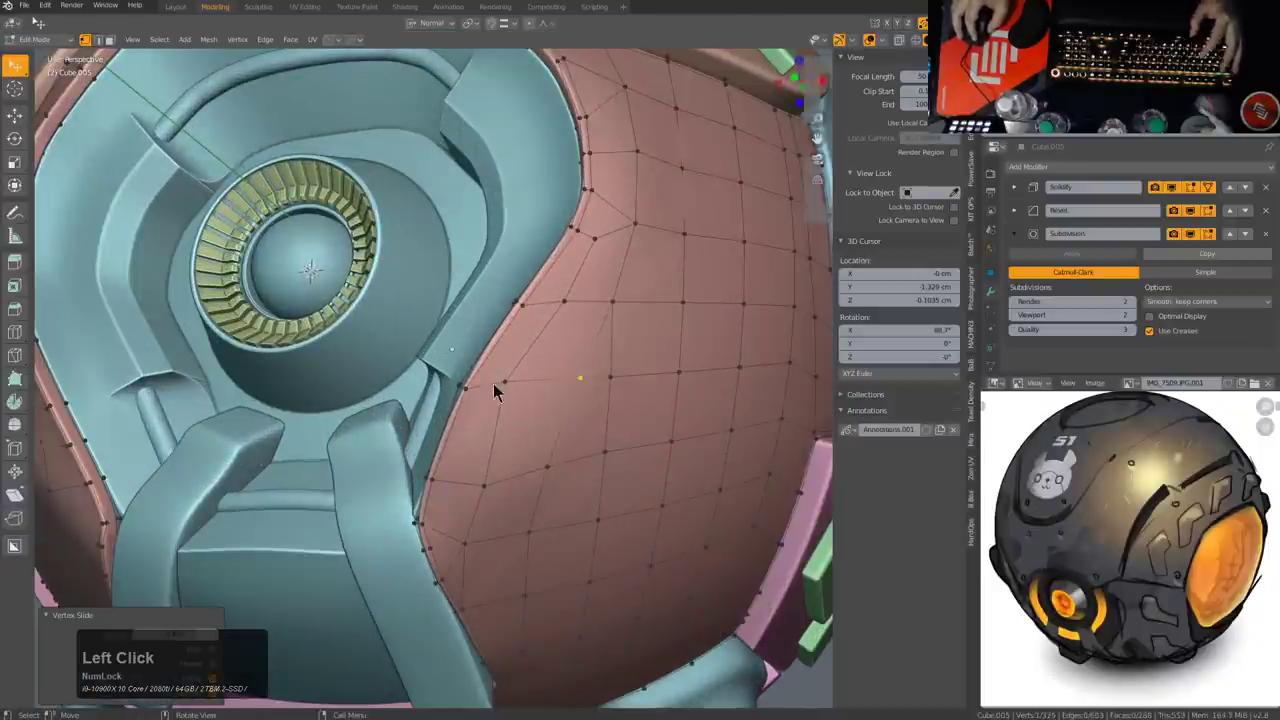
{"action": "left_click", "coordinate": [501, 371]}
{"action": "key", "text": "g"}
{"action": "key", "text": "g"}
{"action": "left_click", "coordinate": [524, 369]}
Step: Check the panel shape, cancel a stray grab, and leave editing to view the whole head
{"action": "scroll", "scroll_direction": "down", "scroll_amount": 3}
{"action": "middle_click", "coordinate": [573, 403]}
{"action": "middle_click", "coordinate": [500, 395]}
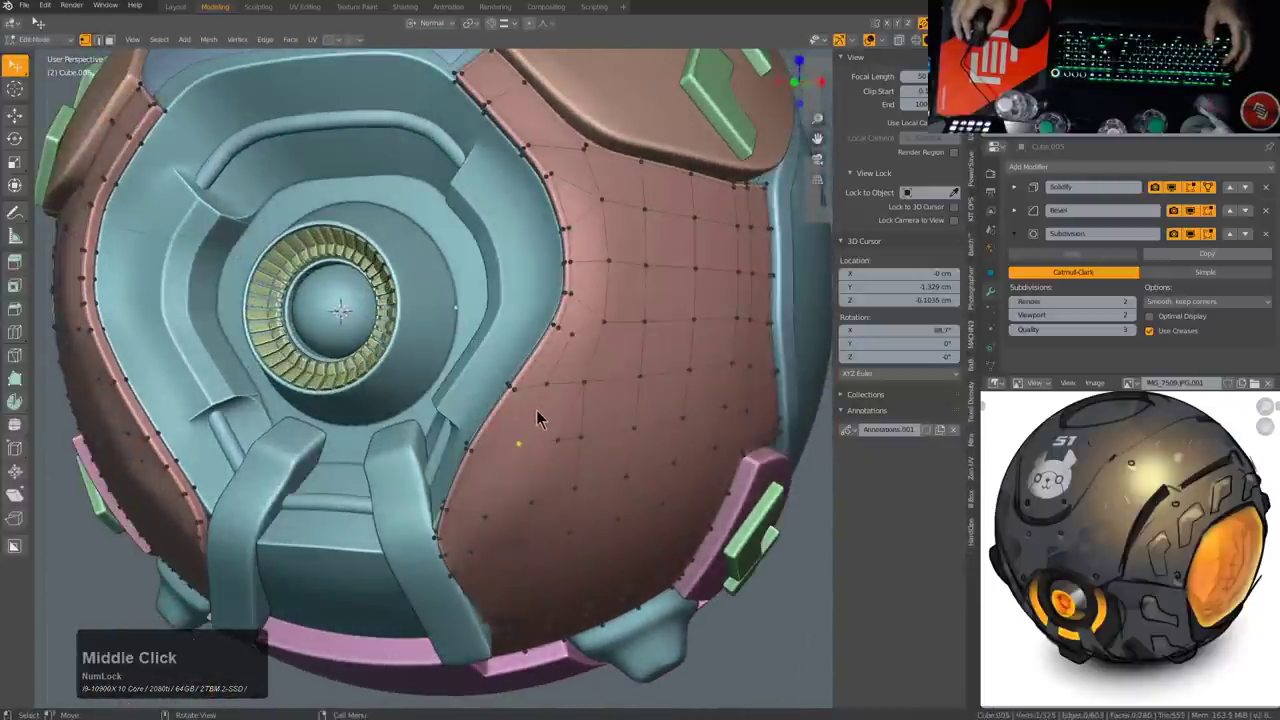
{"action": "middle_click", "coordinate": [588, 391]}
{"action": "scroll", "scroll_direction": "down", "scroll_amount": 3}
{"action": "left_click", "coordinate": [595, 395]}
{"action": "key", "text": "g"}
{"action": "right_click", "coordinate": [610, 394]}
{"action": "middle_click", "coordinate": [599, 378]}
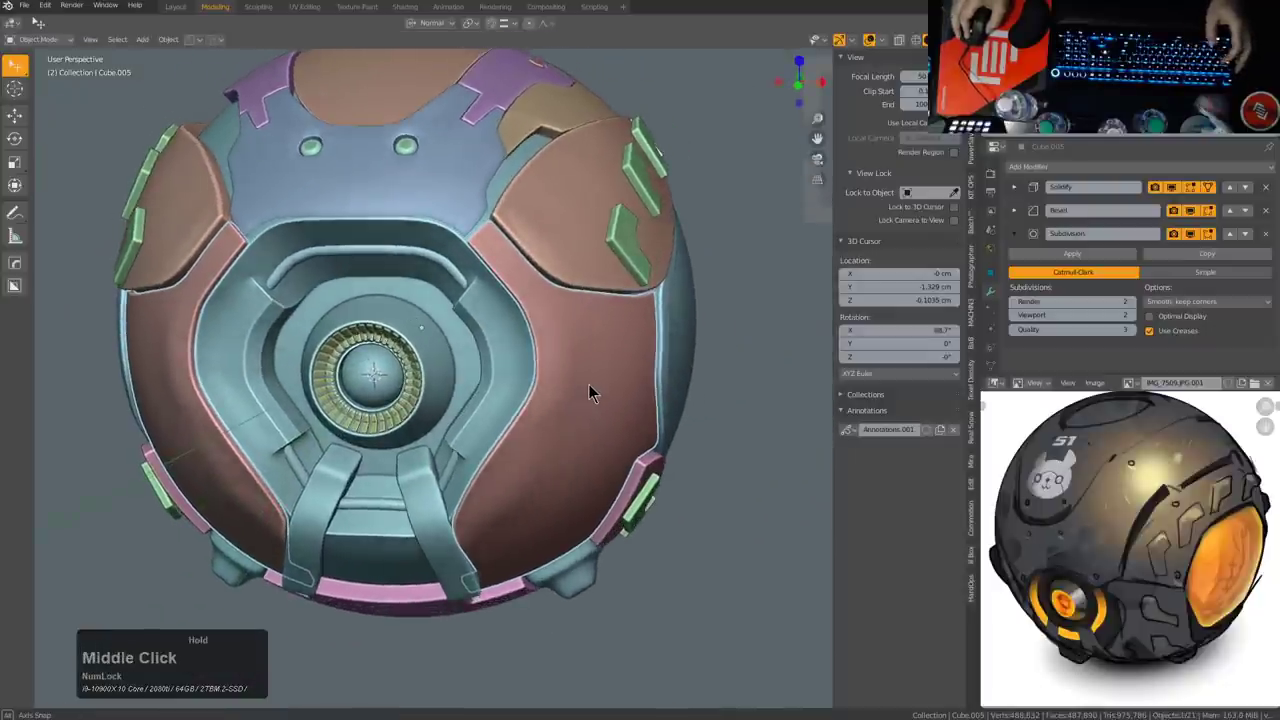
{"action": "scroll", "scroll_direction": "up", "scroll_amount": 3}
{"action": "middle_click", "coordinate": [617, 363]}
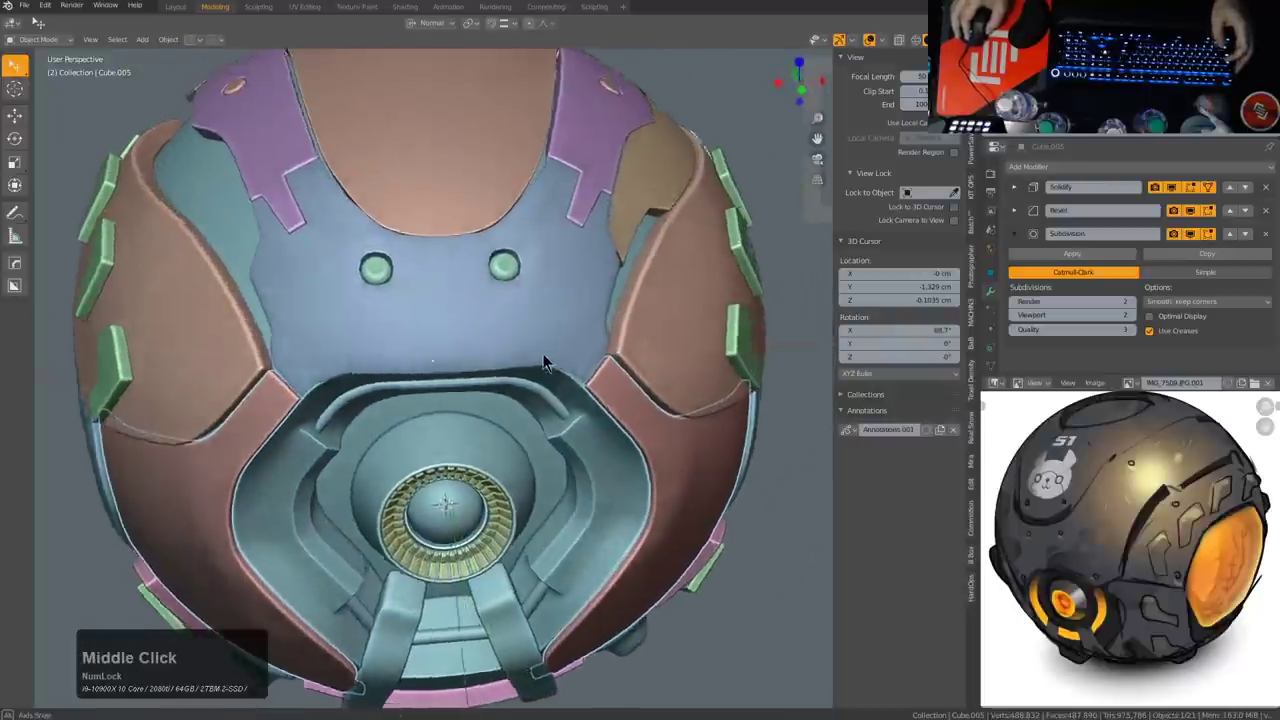
{"action": "scroll", "scroll_direction": "up", "scroll_amount": 3}
{"action": "middle_click", "coordinate": [537, 404]}
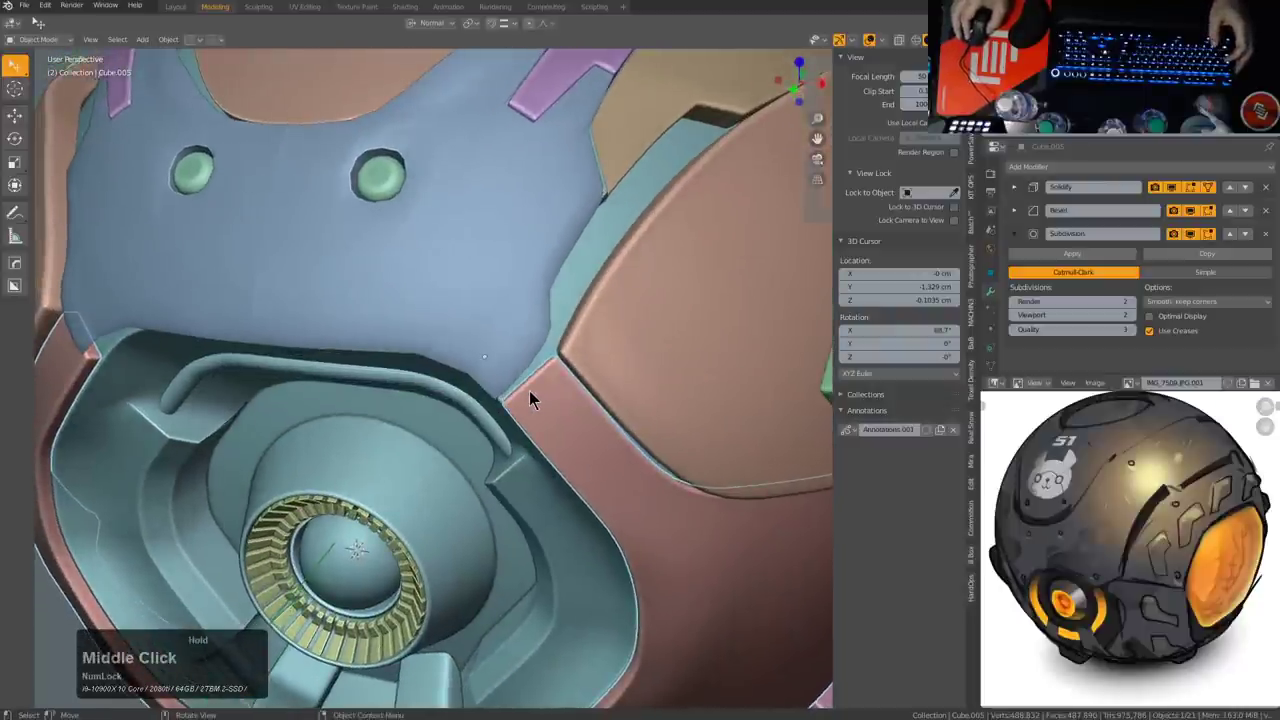
{"action": "middle_click", "coordinate": [527, 396]}
{"action": "scroll", "scroll_direction": "down", "scroll_amount": 3}
{"action": "middle_click", "coordinate": [483, 357]}
{"action": "left_click", "coordinate": [418, 364]}
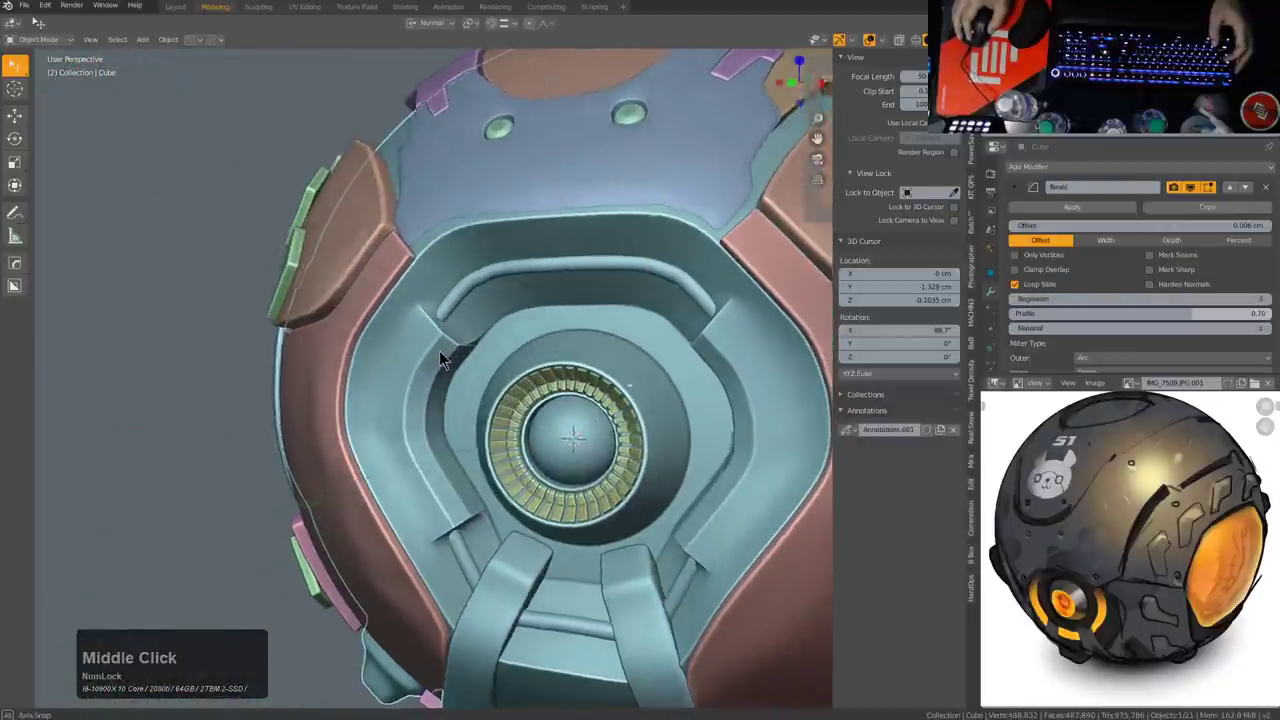
{"action": "middle_click", "coordinate": [459, 360]}
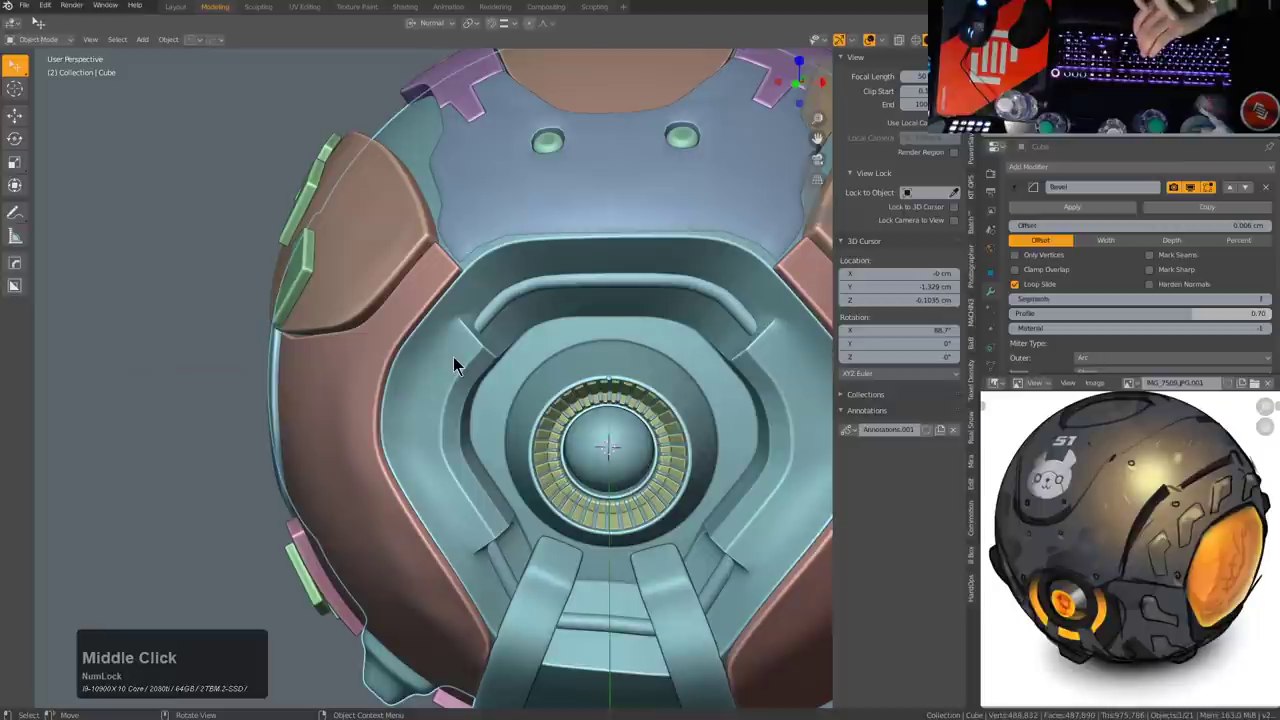
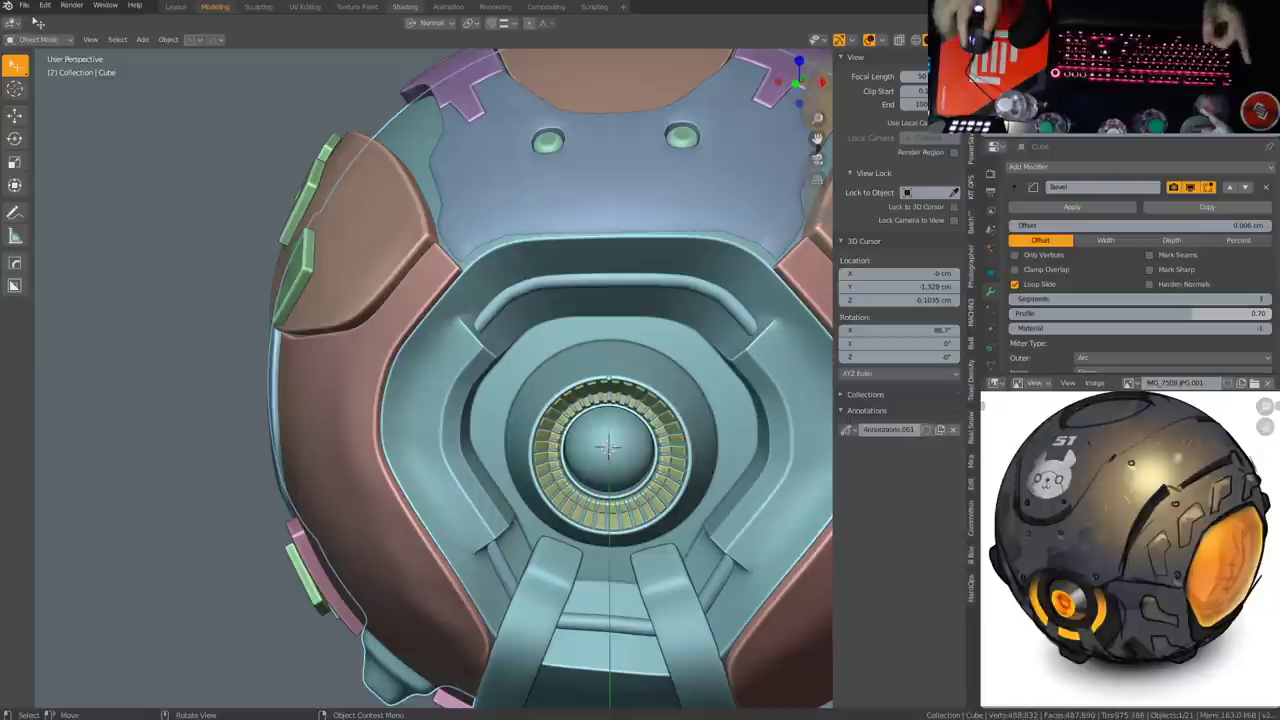
{"action": "middle_click", "coordinate": [693, 368]}
{"action": "scroll", "scroll_direction": "down", "scroll_amount": 3}
{"action": "middle_click", "coordinate": [629, 338]}
{"action": "left_click", "coordinate": [637, 350]}
{"action": "middle_click", "coordinate": [630, 368]}
{"action": "scroll", "scroll_direction": "up", "scroll_amount": 3}
{"action": "middle_click", "coordinate": [608, 317]}
{"action": "key", "text": "Right"}
{"action": "middle_click", "coordinate": [656, 427]}
{"action": "scroll", "scroll_direction": "up", "scroll_amount": 3}
{"action": "scroll", "scroll_direction": "down", "scroll_amount": 3}
{"action": "middle_click", "coordinate": [556, 419]}
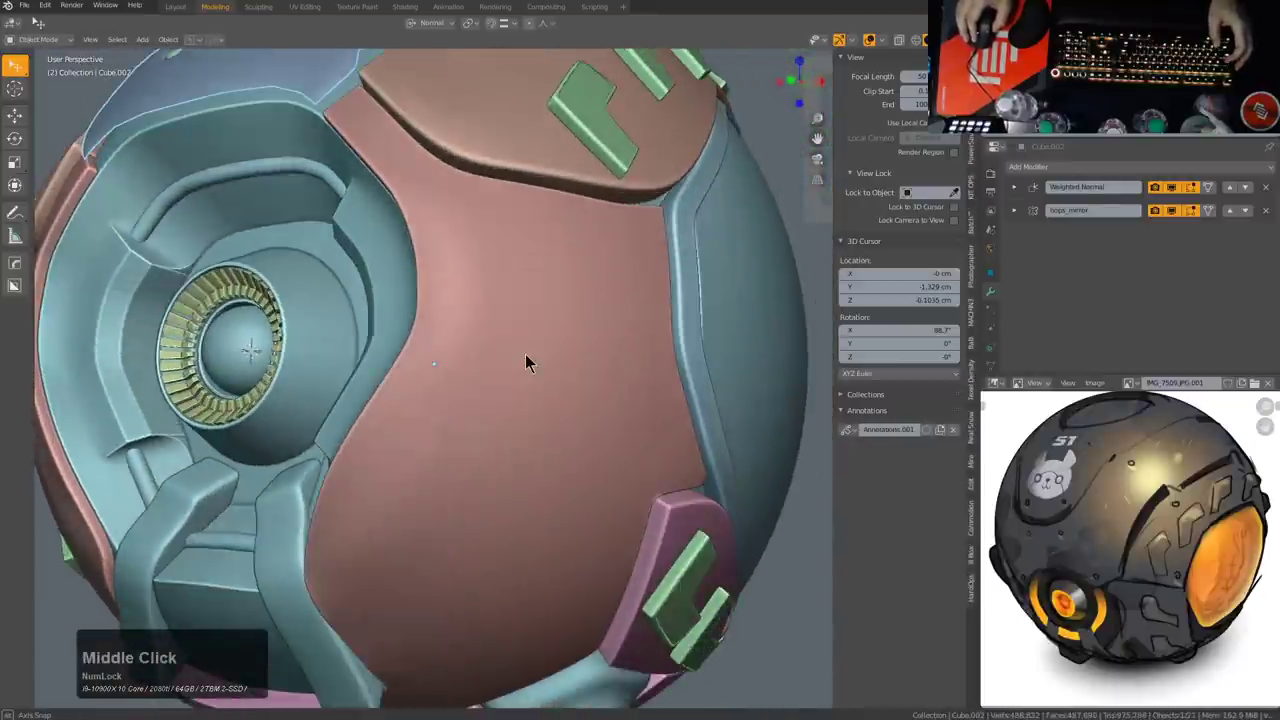
{"action": "left_click", "coordinate": [531, 360]}
{"action": "middle_click", "coordinate": [535, 362]}
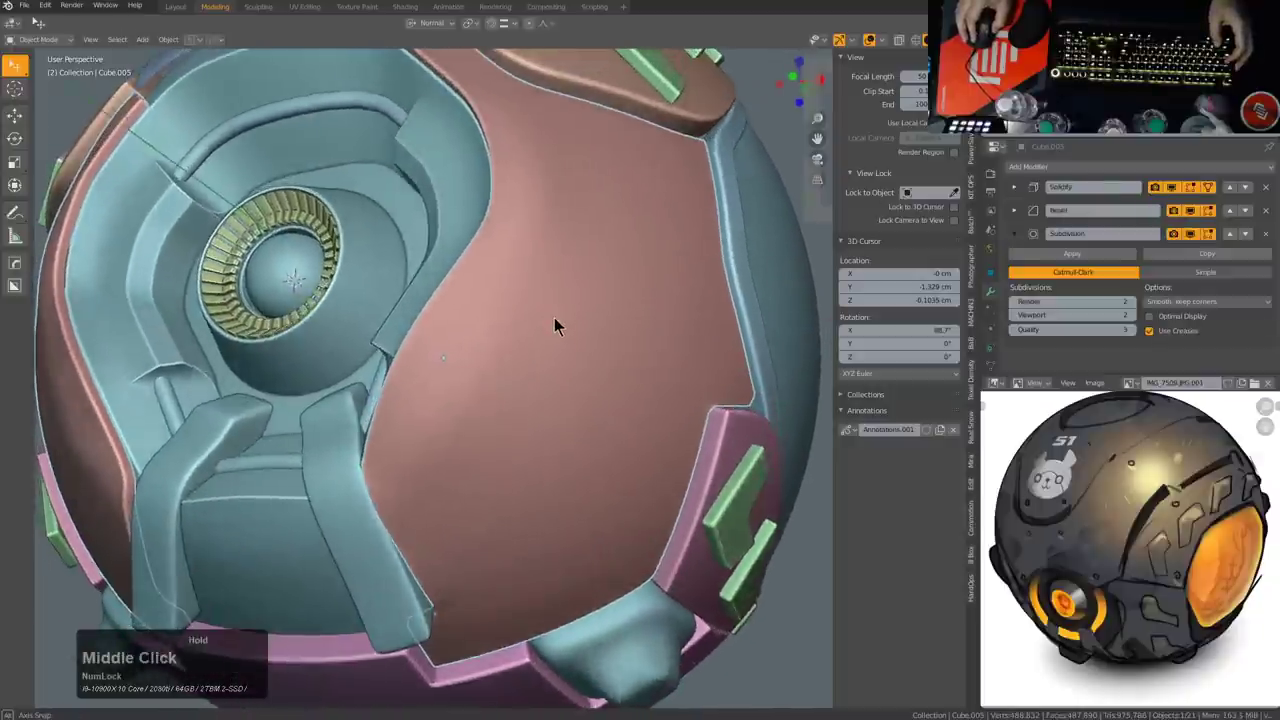
{"action": "middle_click", "coordinate": [557, 325]}
{"action": "middle_click", "coordinate": [559, 328]}
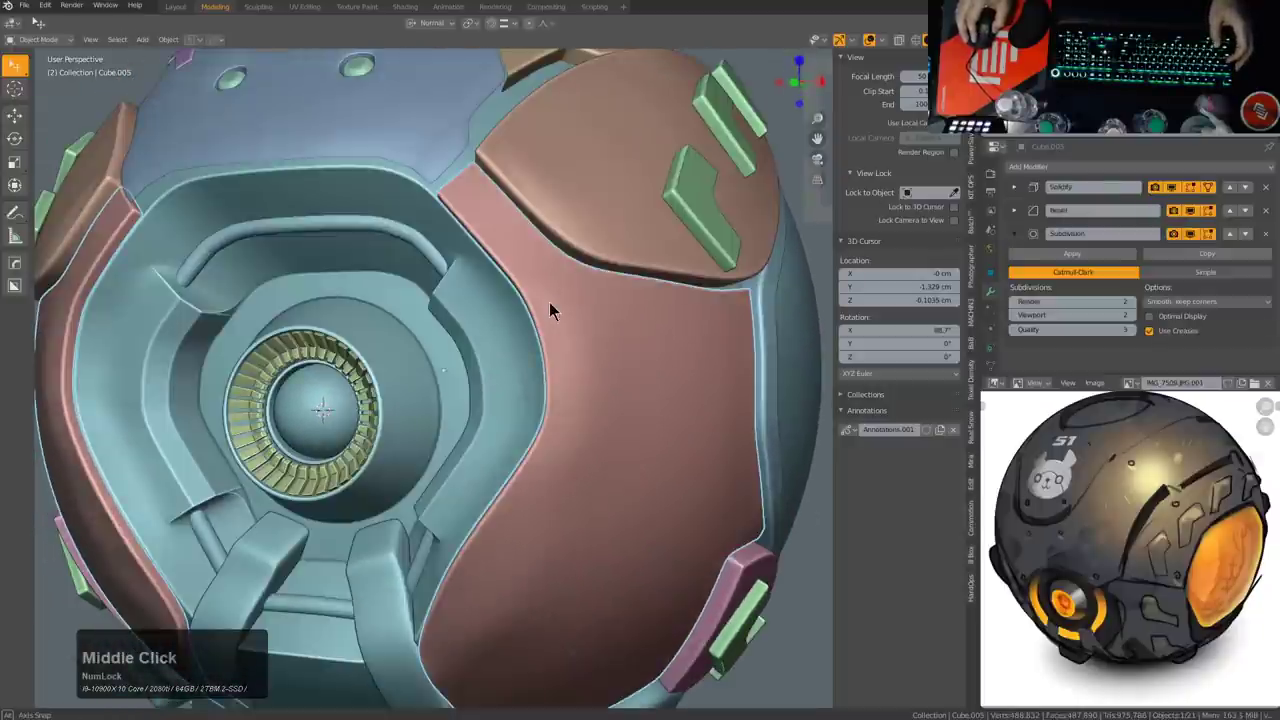
Step: Isolate the pink panel in Local View and hide its Solidify and Bevel effects in the viewport
{"action": "key", "text": "KP_Divide"}
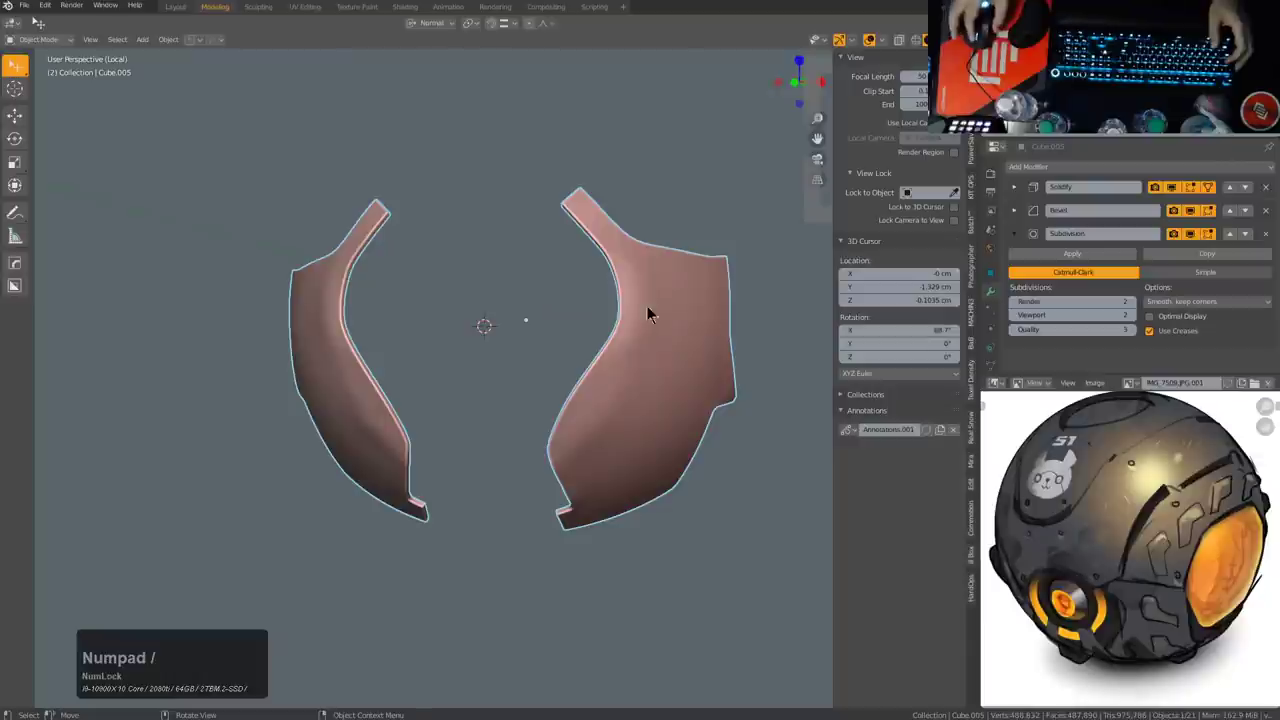
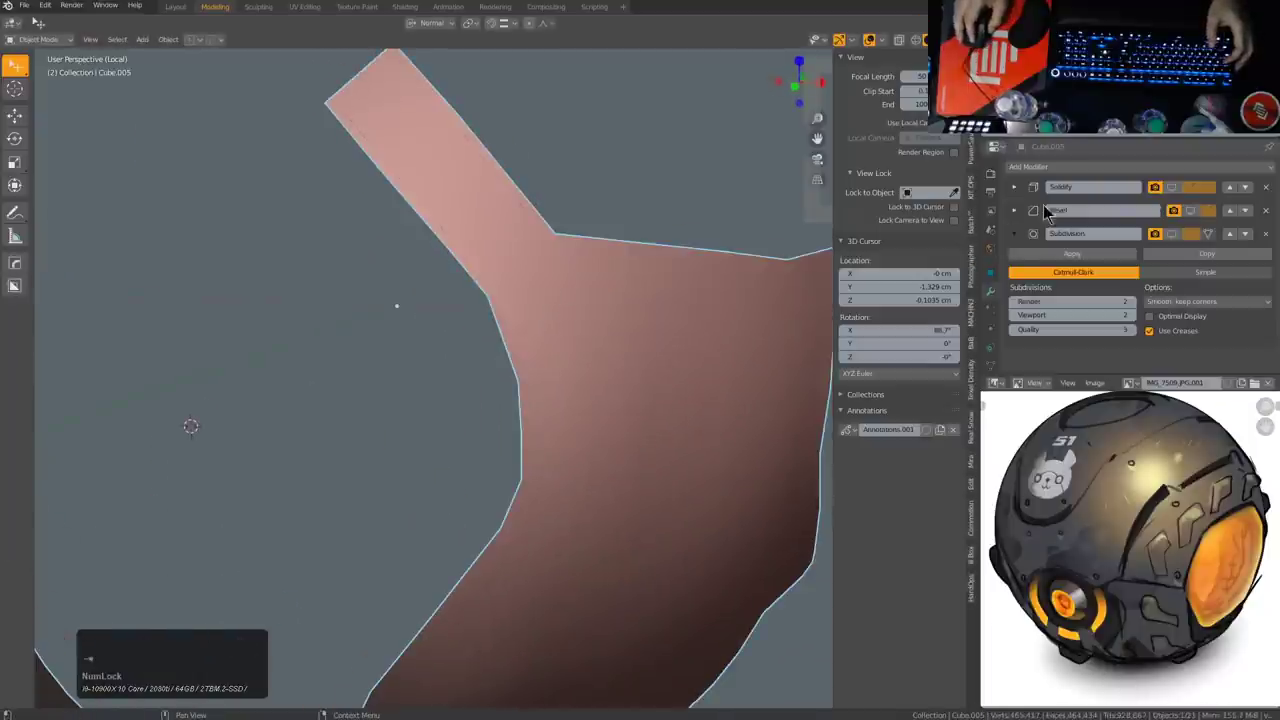
{"action": "left_click", "coordinate": [1179, 201]}
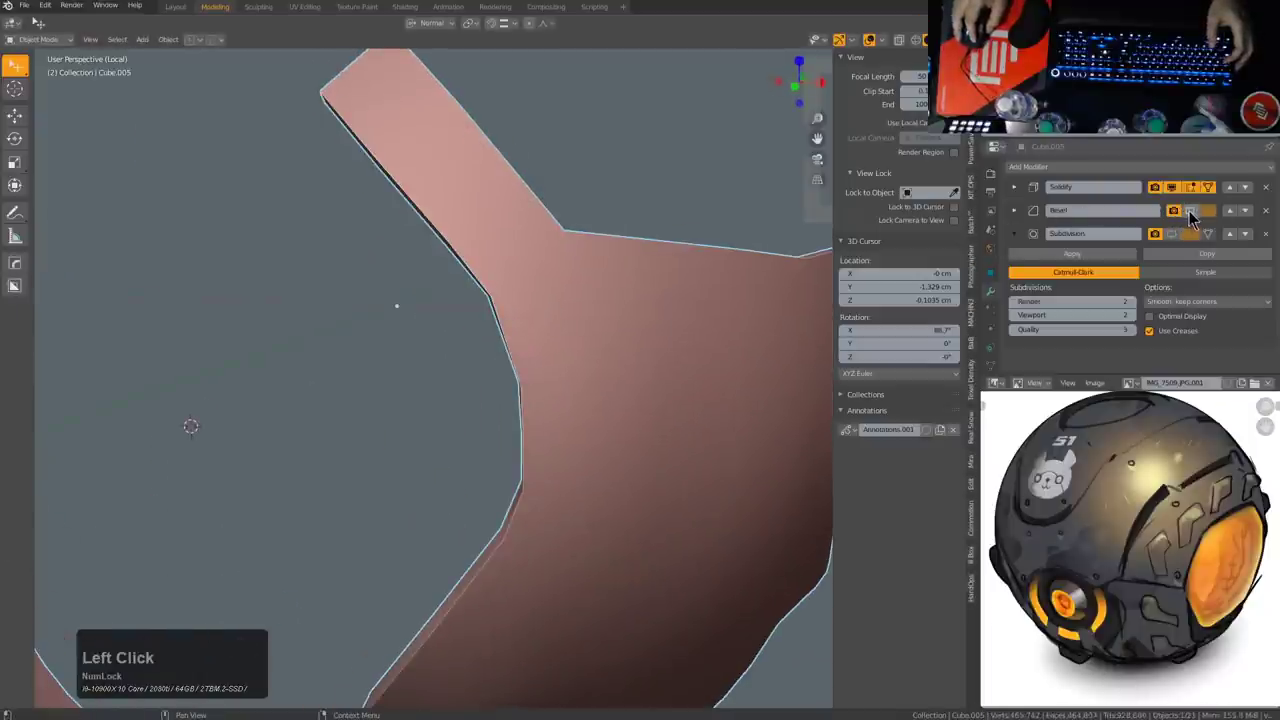
{"action": "left_click", "coordinate": [1194, 215]}
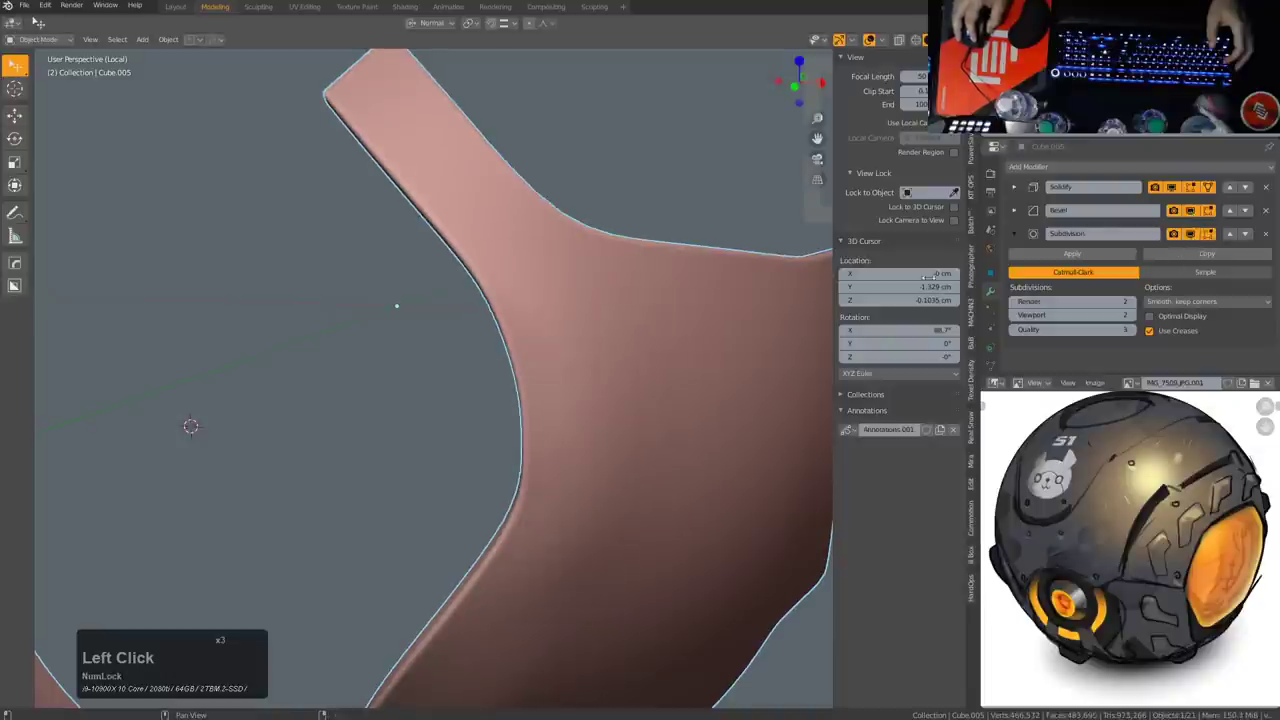
Step: Move the Subdivision modifier to the top of the stack, ahead of Solidify and Bevel
{"action": "left_click", "coordinate": [829, 343]}
{"action": "left_click", "coordinate": [1197, 244]}
{"action": "left_click", "coordinate": [1197, 222]}
{"action": "left_click", "coordinate": [1179, 190]}
{"action": "middle_click", "coordinate": [684, 306]}
{"action": "scroll", "scroll_direction": "down", "scroll_amount": 3}
{"action": "middle_click", "coordinate": [576, 370]}
Step: Keep thickness and bevel off in the viewport and inspect the panel's smoothed quad mesh
{"action": "left_click", "coordinate": [1235, 237]}
{"action": "left_click", "coordinate": [1235, 215]}
{"action": "left_click", "coordinate": [1175, 188]}
{"action": "middle_click", "coordinate": [587, 315]}
{"action": "scroll", "scroll_direction": "up", "scroll_amount": 3}
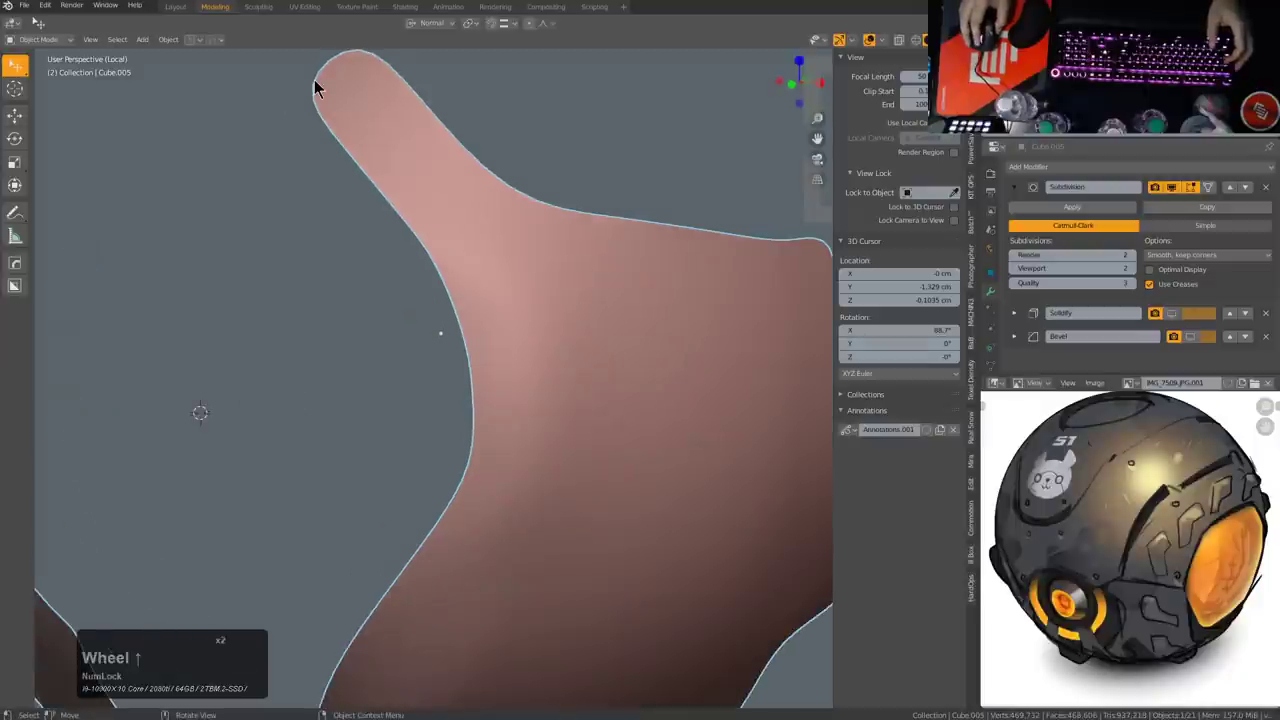
{"action": "middle_click", "coordinate": [517, 194]}
{"action": "scroll", "scroll_direction": "up", "scroll_amount": 3}
{"action": "scroll", "scroll_direction": "down", "scroll_amount": 3}
{"action": "middle_click", "coordinate": [663, 437]}
{"action": "scroll", "scroll_direction": "down", "scroll_amount": 3}
Step: Select outline vertices near the panel's lower tip and slide them to start shaping it
{"action": "middle_click", "coordinate": [563, 402]}
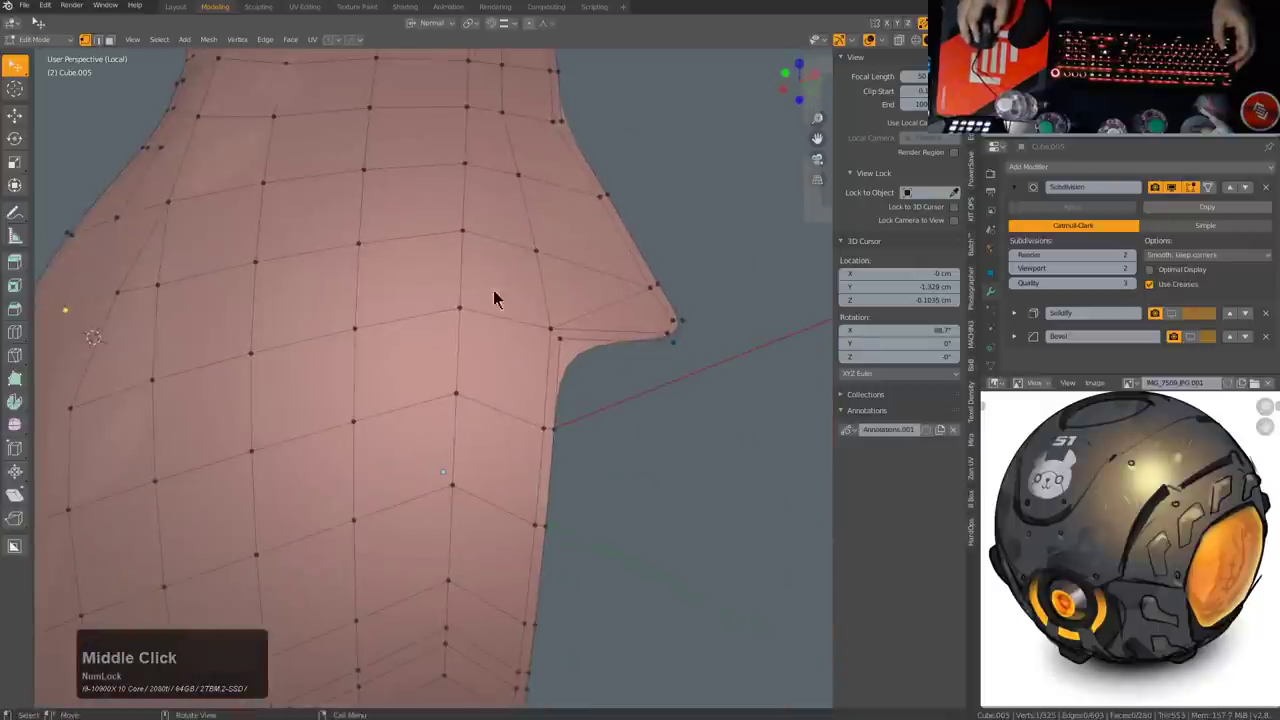
{"action": "middle_click", "coordinate": [525, 410]}
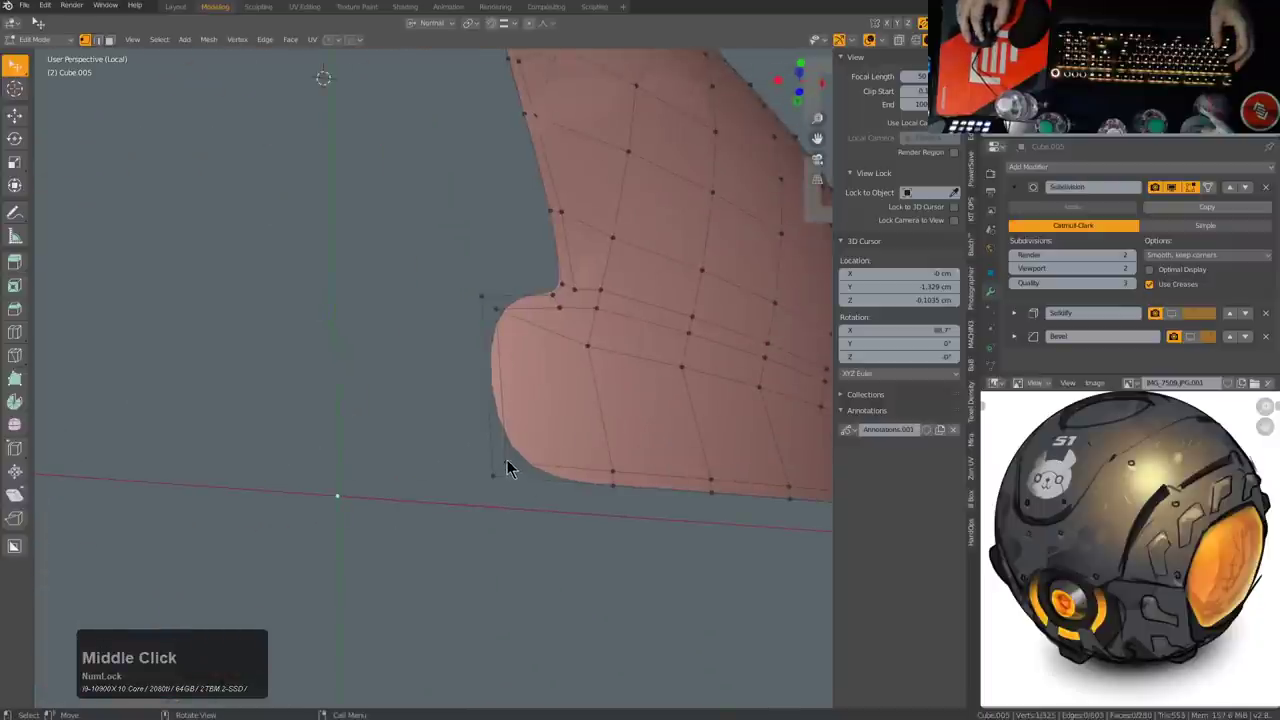
{"action": "key", "text": "2"}
{"action": "left_click", "coordinate": [506, 476]}
{"action": "left_click", "coordinate": [496, 315]}
{"action": "key", "text": "q"}
{"action": "left_click", "coordinate": [622, 306]}
Step: With X-ray on, adjust the left-side outline vertices, then turn X-ray back off
{"action": "middle_click", "coordinate": [631, 298]}
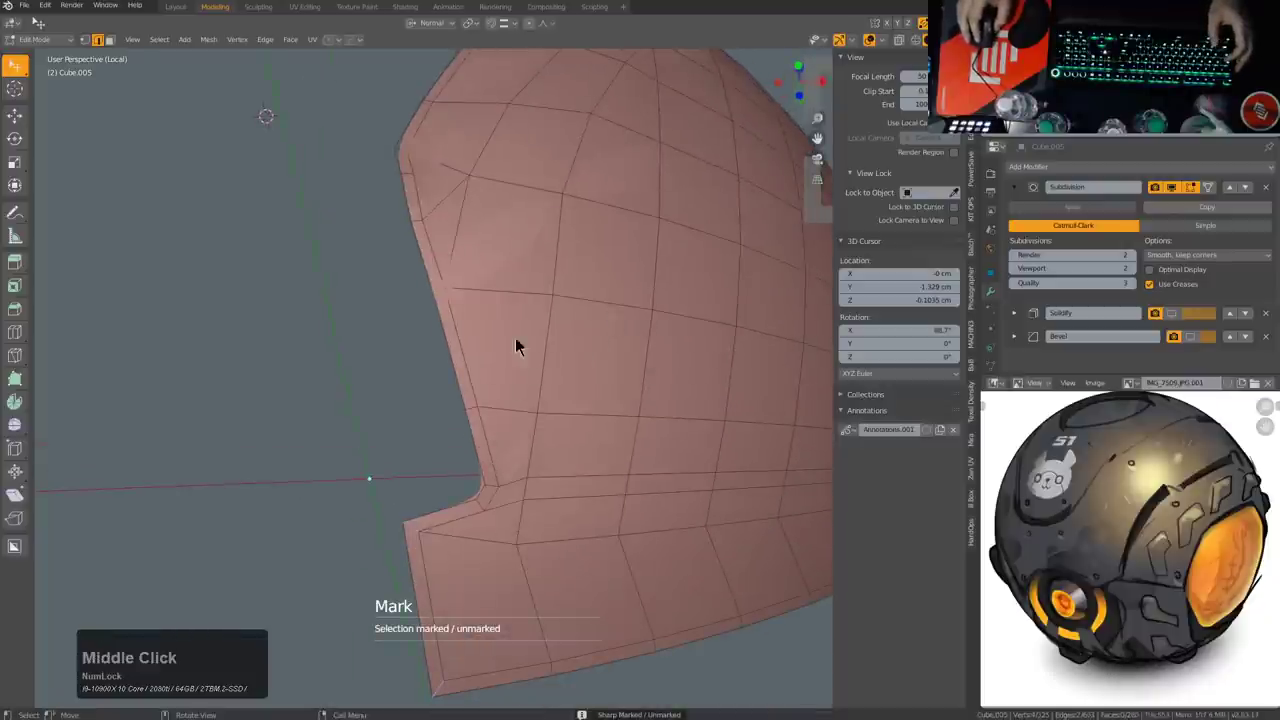
{"action": "middle_click", "coordinate": [519, 289]}
{"action": "scroll", "scroll_direction": "up", "scroll_amount": 3}
{"action": "scroll", "scroll_direction": "up", "scroll_amount": 3}
{"action": "key", "text": "alt+z"}
{"action": "left_click", "coordinate": [349, 282]}
{"action": "key", "text": "q"}
{"action": "left_click", "coordinate": [478, 269]}
{"action": "key", "text": "alt+z"}
Step: Reposition the vertices along the panel's top edge above the narrow arm
{"action": "scroll", "scroll_direction": "down", "scroll_amount": 3}
{"action": "middle_click", "coordinate": [593, 257]}
{"action": "scroll", "scroll_direction": "up", "scroll_amount": 3}
{"action": "middle_click", "coordinate": [566, 277]}
{"action": "scroll", "scroll_direction": "down", "scroll_amount": 3}
{"action": "middle_click", "coordinate": [507, 298]}
{"action": "scroll", "scroll_direction": "up", "scroll_amount": 3}
{"action": "scroll", "scroll_direction": "down", "scroll_amount": 3}
{"action": "left_click", "coordinate": [367, 181]}
{"action": "left_click", "coordinate": [508, 140]}
{"action": "key", "text": "q"}
{"action": "left_click", "coordinate": [511, 146]}
Step: Nudge the upper-arm outline vertices into line with the main body
{"action": "scroll", "scroll_direction": "down", "scroll_amount": 3}
{"action": "middle_click", "coordinate": [629, 374]}
{"action": "scroll", "scroll_direction": "up", "scroll_amount": 3}
{"action": "left_click", "coordinate": [456, 204]}
{"action": "left_click", "coordinate": [458, 210]}
{"action": "key", "text": "q"}
Step: Adjust the right-side outline vertices where the arm meets the body
{"action": "scroll", "scroll_direction": "down", "scroll_amount": 3}
{"action": "middle_click", "coordinate": [652, 339]}
{"action": "scroll", "scroll_direction": "up", "scroll_amount": 3}
{"action": "middle_click", "coordinate": [712, 287]}
{"action": "scroll", "scroll_direction": "up", "scroll_amount": 3}
{"action": "left_click", "coordinate": [610, 252]}
{"action": "left_click", "coordinate": [607, 248]}
{"action": "key", "text": "q"}
{"action": "left_click", "coordinate": [670, 242]}
Step: Sharpen the notch vertices at the arm-body junction, then leave editing to check the smoothed outline
{"action": "scroll", "scroll_direction": "down", "scroll_amount": 3}
{"action": "middle_click", "coordinate": [627, 423]}
{"action": "scroll", "scroll_direction": "up", "scroll_amount": 3}
{"action": "left_click", "coordinate": [609, 384]}
{"action": "left_click", "coordinate": [598, 405]}
{"action": "left_click", "coordinate": [604, 381]}
{"action": "middle_click", "coordinate": [606, 402]}
{"action": "scroll", "scroll_direction": "up", "scroll_amount": 3}
{"action": "key", "text": "q"}
{"action": "left_click", "coordinate": [607, 366]}
{"action": "left_click", "coordinate": [391, 342]}
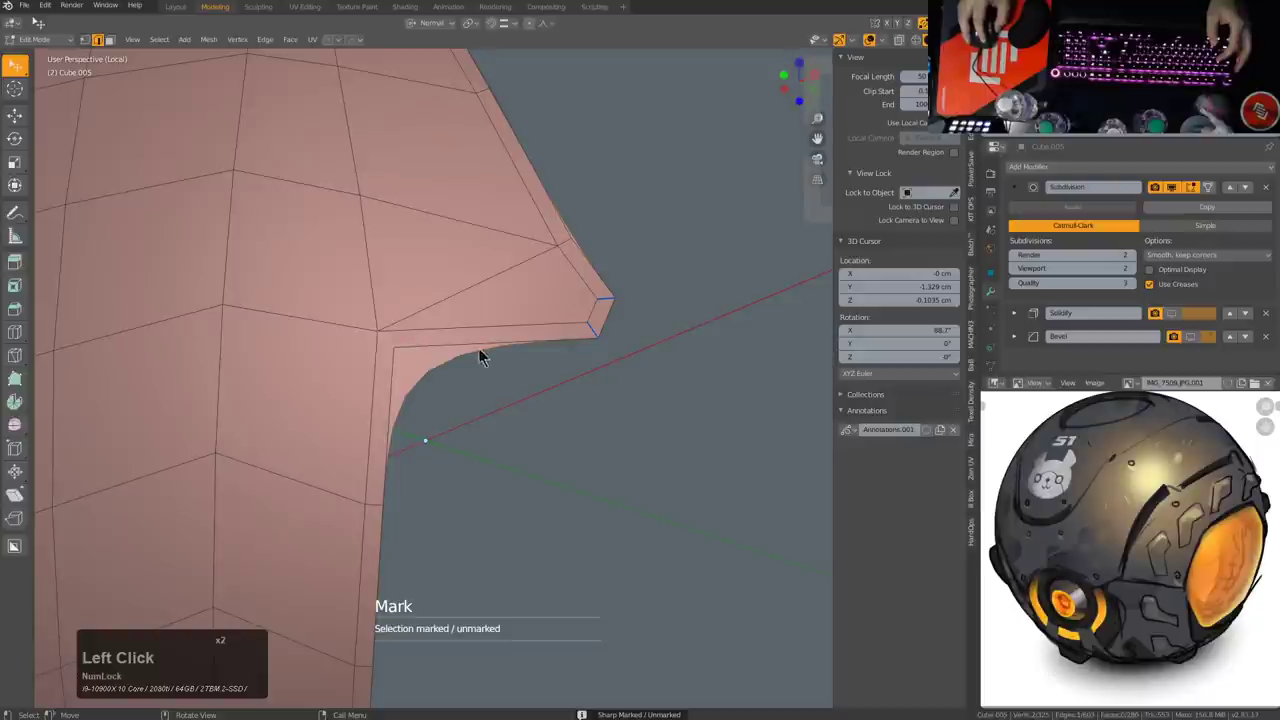
{"action": "key", "text": "Tab"}
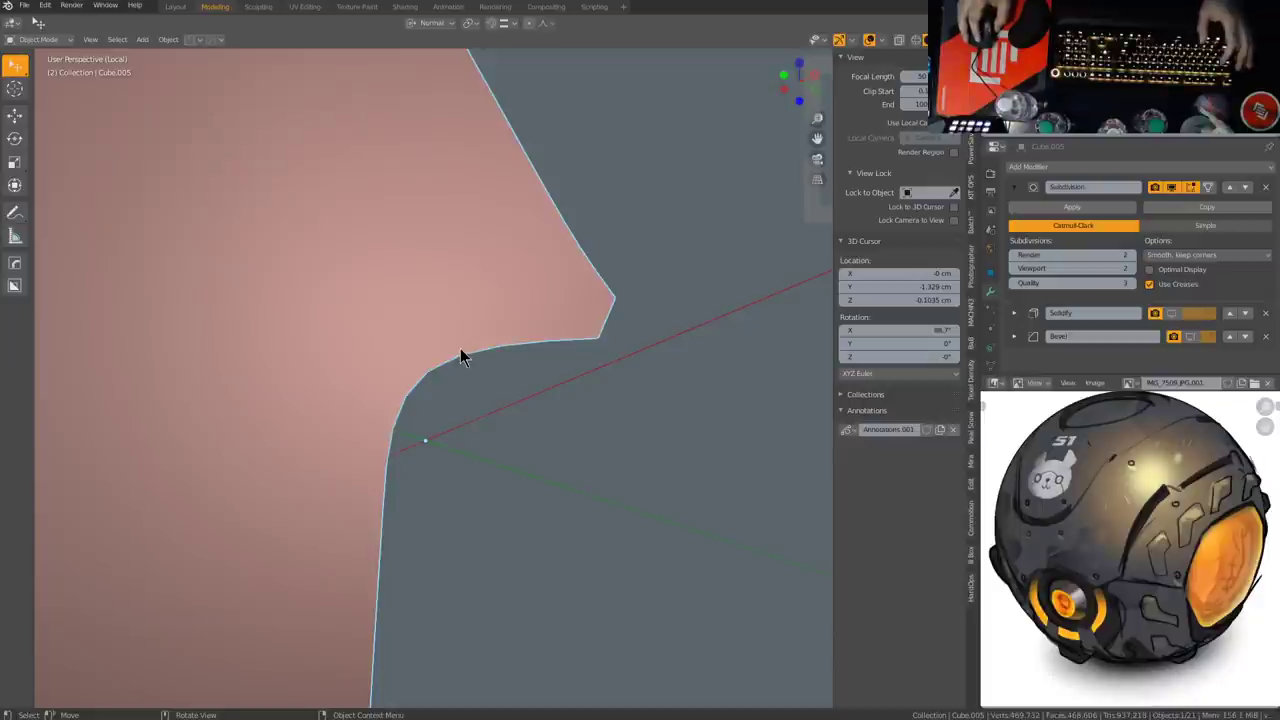
Step: Enter Edit Mode on the pink panel and select the vertices at its notch
{"action": "key", "text": "Tab"}
{"action": "key", "text": "q"}
{"action": "left_click", "coordinate": [475, 342]}
{"action": "key", "text": "Tab"}
{"action": "key", "text": "Tab"}
{"action": "left_click", "coordinate": [365, 302]}
{"action": "key", "text": "q"}
{"action": "left_click", "coordinate": [571, 318]}
{"action": "key", "text": "Tab"}
{"action": "key", "text": "Tab"}
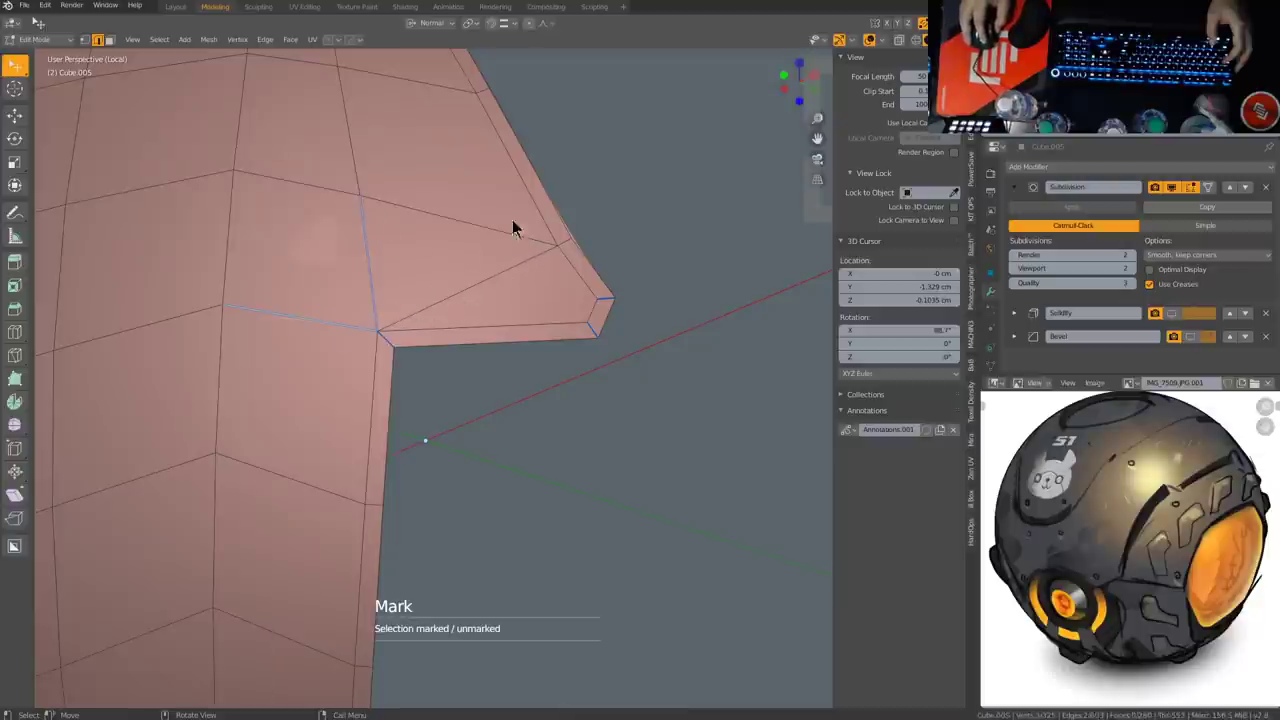
Step: Inspect along the panel edge and select a vertex on its border
{"action": "middle_click", "coordinate": [602, 335]}
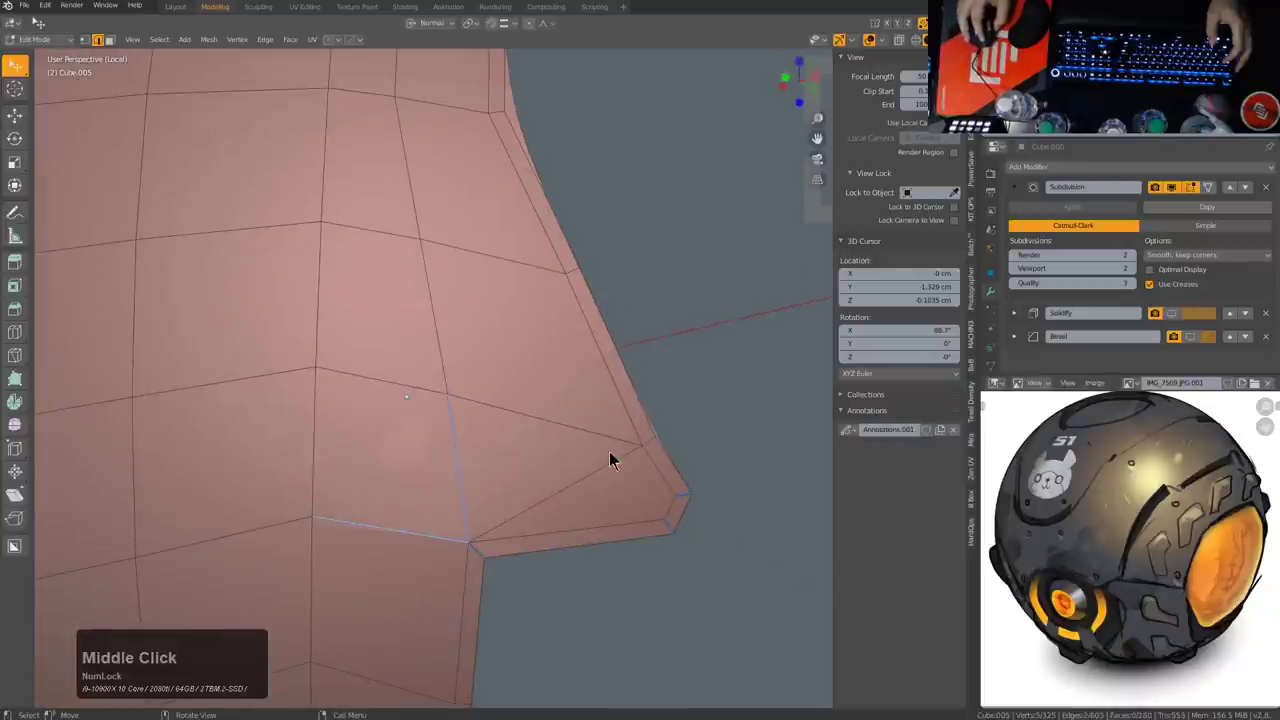
{"action": "scroll", "scroll_direction": "down", "scroll_amount": 3}
{"action": "middle_click", "coordinate": [516, 507]}
{"action": "middle_click", "coordinate": [529, 449]}
{"action": "scroll", "scroll_direction": "up", "scroll_amount": 3}
{"action": "middle_click", "coordinate": [561, 463]}
{"action": "scroll", "scroll_direction": "up", "scroll_amount": 3}
{"action": "scroll", "scroll_direction": "down", "scroll_amount": 3}
{"action": "middle_click", "coordinate": [465, 445]}
{"action": "scroll", "scroll_direction": "up", "scroll_amount": 3}
{"action": "scroll", "scroll_direction": "down", "scroll_amount": 3}
{"action": "scroll", "scroll_direction": "down", "scroll_amount": 3}
{"action": "middle_click", "coordinate": [377, 426]}
{"action": "scroll", "scroll_direction": "up", "scroll_amount": 3}
{"action": "left_click", "coordinate": [431, 458]}
{"action": "scroll", "scroll_direction": "down", "scroll_amount": 3}
Step: Leave Local View and slide/cut the corner vertices beside the teal piece
{"action": "key", "text": "KP_Divide"}
{"action": "middle_click", "coordinate": [540, 528]}
{"action": "scroll", "scroll_direction": "up", "scroll_amount": 3}
{"action": "middle_click", "coordinate": [433, 496]}
{"action": "middle_click", "coordinate": [481, 472]}
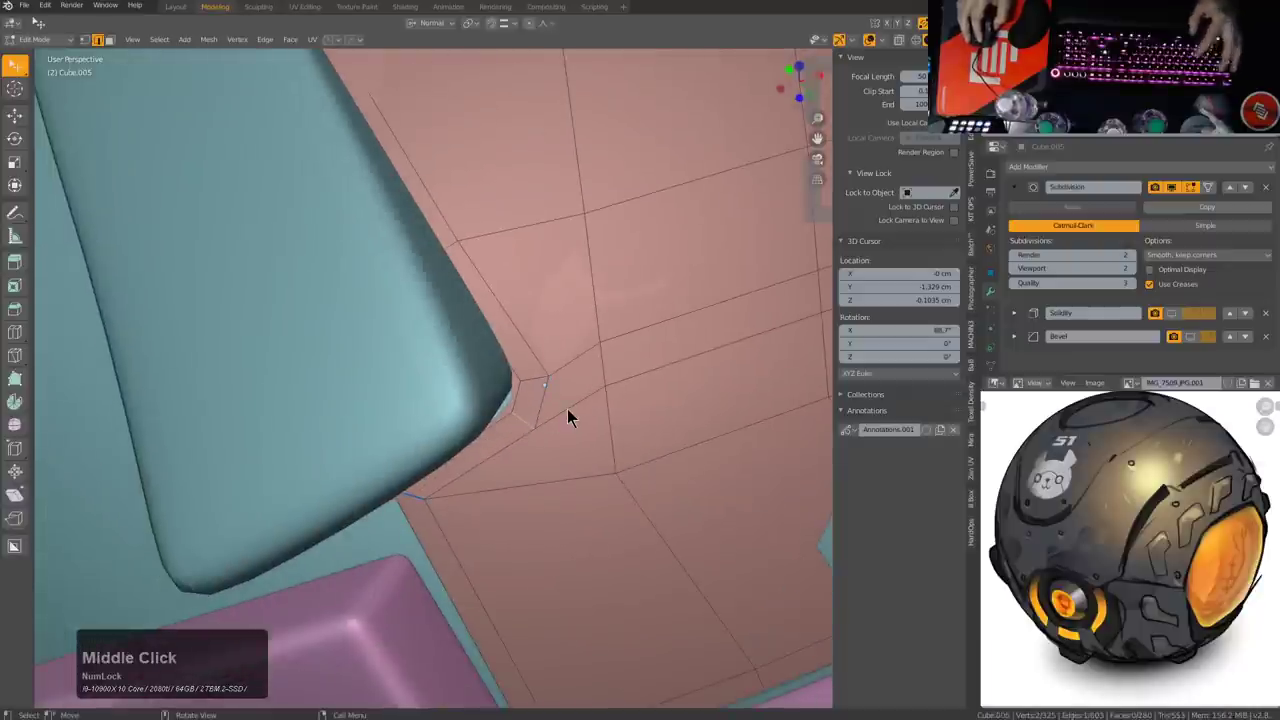
{"action": "key", "text": "g"}
{"action": "key", "text": "g"}
{"action": "left_click", "coordinate": [604, 369]}
{"action": "key", "text": "ctrl+x"}
{"action": "left_click", "coordinate": [583, 397]}
{"action": "key", "text": "ctrl+x"}
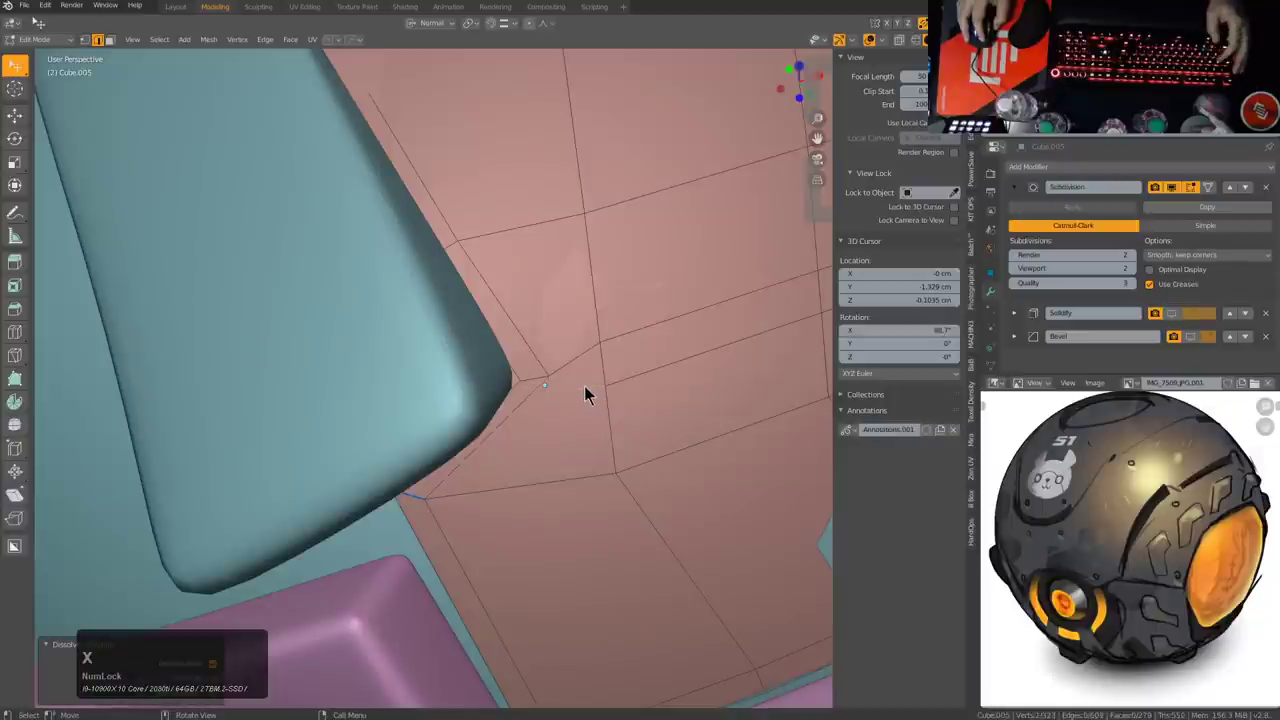
Step: Slide and merge the vertices near the teal piece so the corner closes cleanly
{"action": "left_click", "coordinate": [547, 387]}
{"action": "key", "text": "1"}
{"action": "left_click", "coordinate": [611, 351]}
{"action": "key", "text": "g"}
{"action": "key", "text": "g"}
{"action": "left_click", "coordinate": [618, 383]}
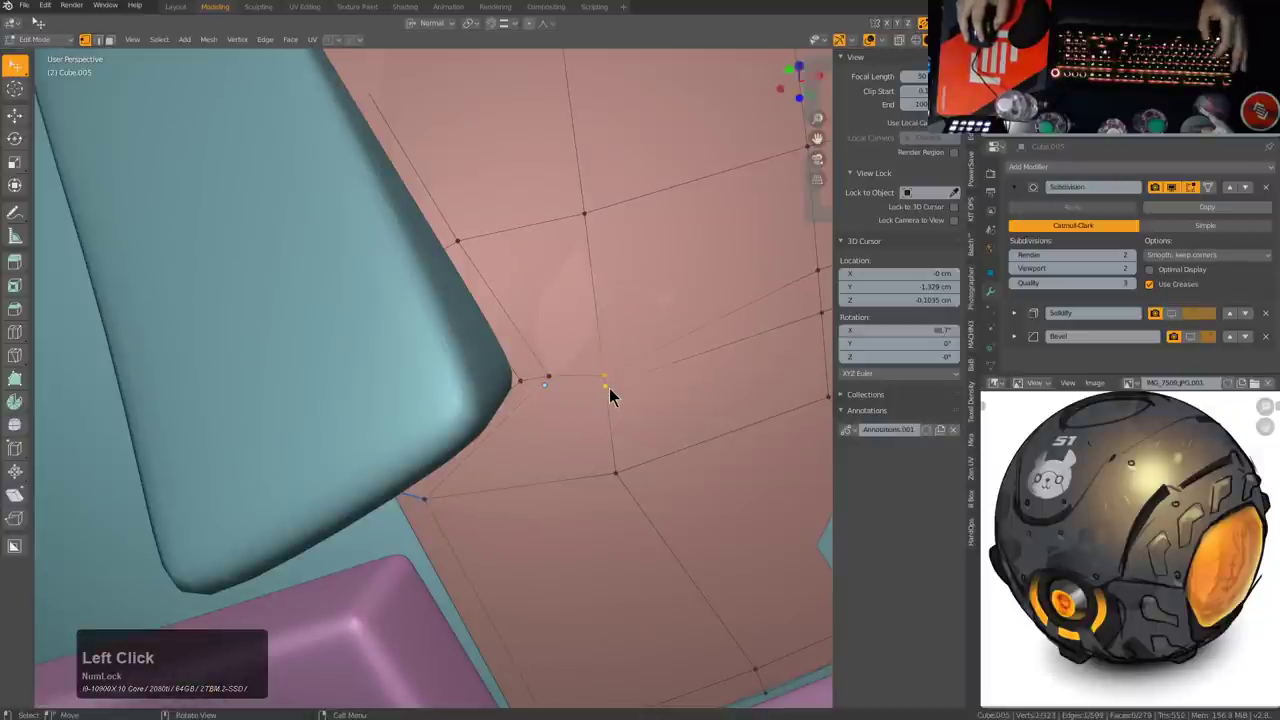
{"action": "key", "text": "m"}
{"action": "left_click", "coordinate": [611, 405]}
{"action": "middle_click", "coordinate": [717, 385]}
{"action": "left_click", "coordinate": [339, 388]}
{"action": "key", "text": "2"}
{"action": "left_click", "coordinate": [437, 358]}
{"action": "left_click", "coordinate": [292, 419]}
{"action": "scroll", "scroll_direction": "down", "scroll_amount": 3}
{"action": "middle_click", "coordinate": [560, 405]}
{"action": "scroll", "scroll_direction": "up", "scroll_amount": 3}
Step: Return to Local View and slide vertices along the panel's outer edge
{"action": "left_click", "coordinate": [662, 316]}
{"action": "key", "text": "KP_Divide"}
{"action": "key", "text": "KP_Decimal"}
{"action": "middle_click", "coordinate": [675, 336]}
{"action": "left_click", "coordinate": [769, 293]}
{"action": "key", "text": "ctrl+x"}
{"action": "middle_click", "coordinate": [544, 334]}
{"action": "left_click", "coordinate": [761, 369]}
{"action": "key", "text": "g"}
{"action": "key", "text": "g"}
{"action": "left_click", "coordinate": [771, 338]}
{"action": "left_click", "coordinate": [775, 292]}
Step: Slide further vertices up the panel's border to tighten its smoothed edge
{"action": "key", "text": "g"}
{"action": "key", "text": "g"}
{"action": "left_click", "coordinate": [784, 251]}
{"action": "left_click", "coordinate": [791, 183]}
{"action": "middle_click", "coordinate": [753, 226]}
{"action": "key", "text": "g"}
{"action": "key", "text": "g"}
{"action": "left_click", "coordinate": [670, 278]}
{"action": "left_click", "coordinate": [707, 186]}
{"action": "key", "text": "g"}
{"action": "left_click", "coordinate": [709, 159]}
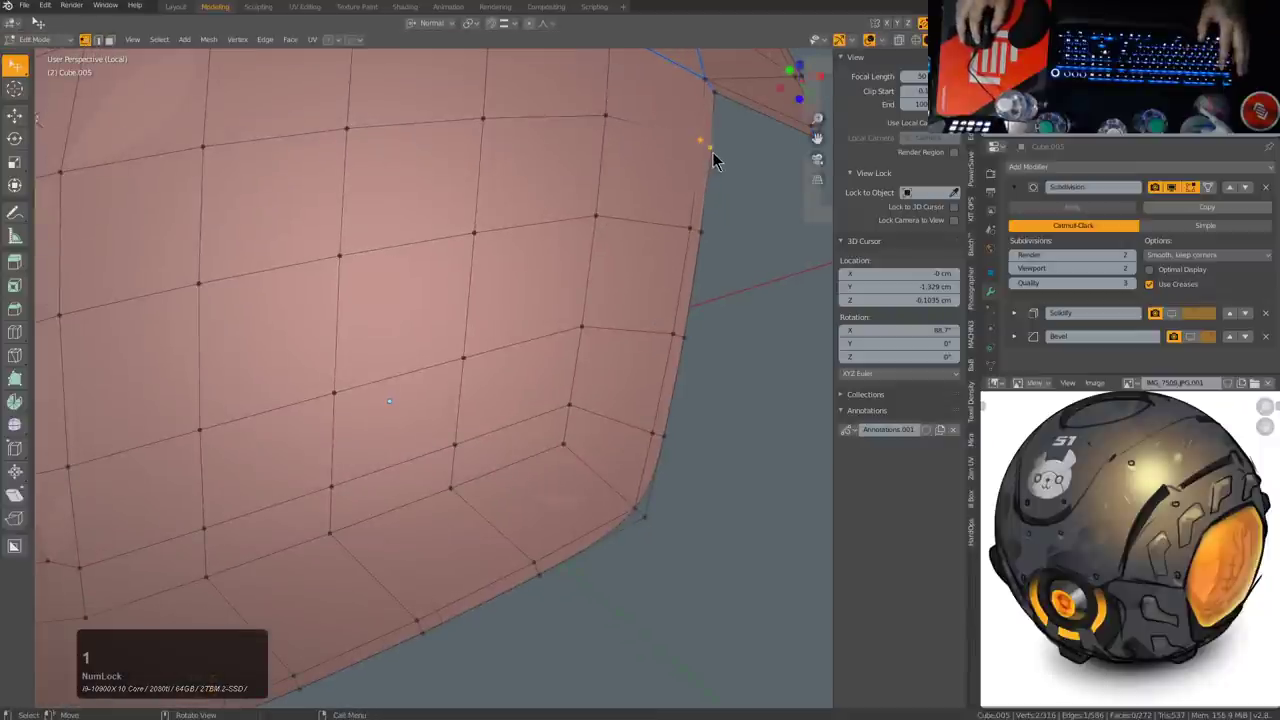
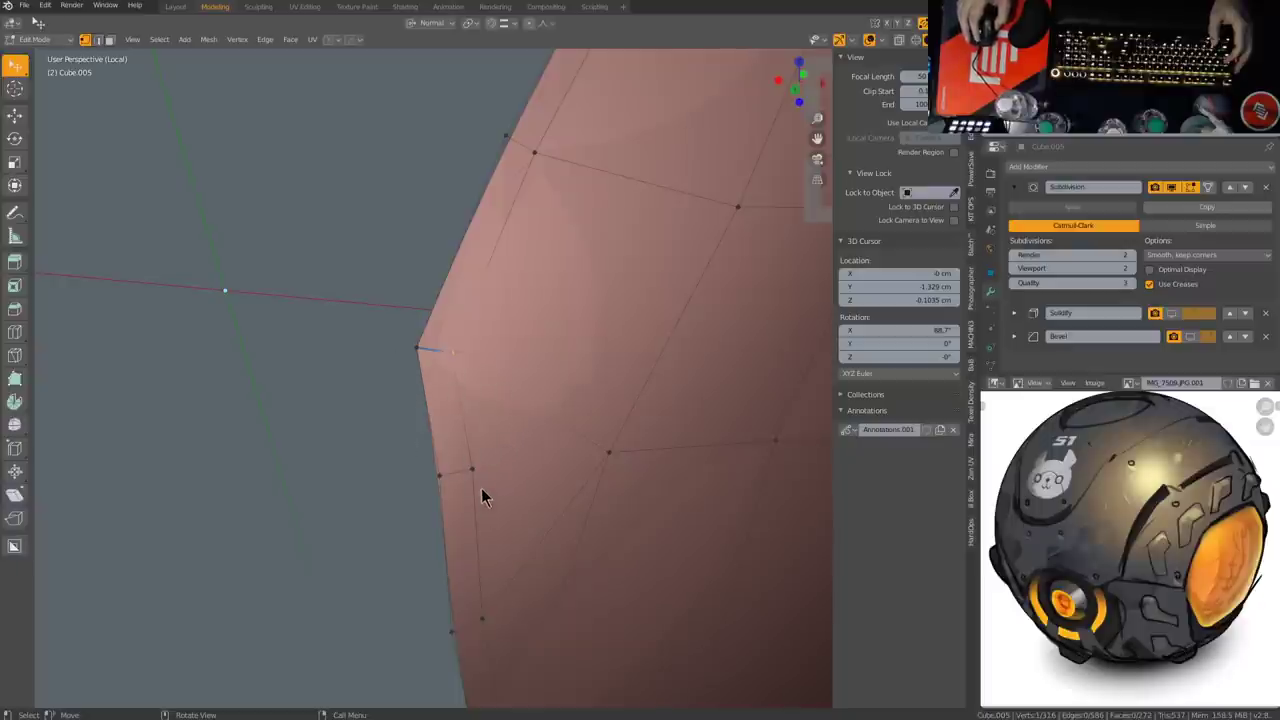
Step: Cut and slide the geometry at the panel's lower rim corner
{"action": "middle_click", "coordinate": [532, 464]}
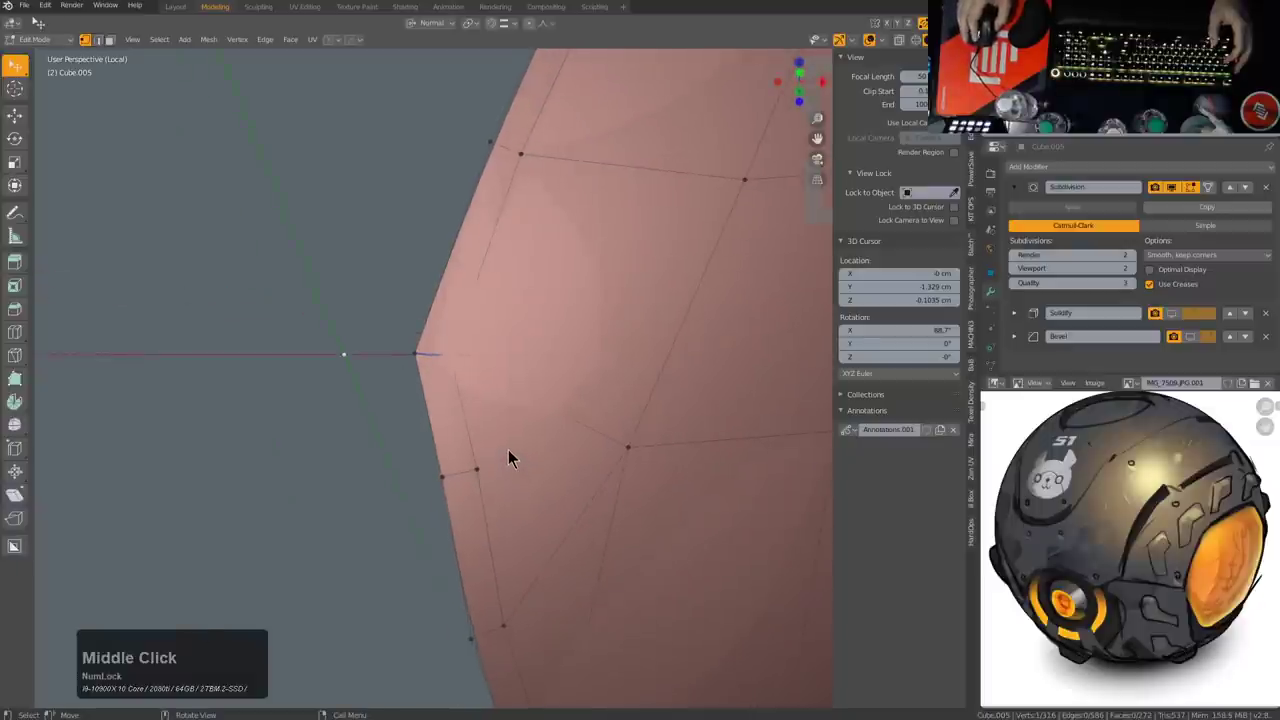
{"action": "scroll", "scroll_direction": "down", "scroll_amount": 3}
{"action": "middle_click", "coordinate": [525, 456]}
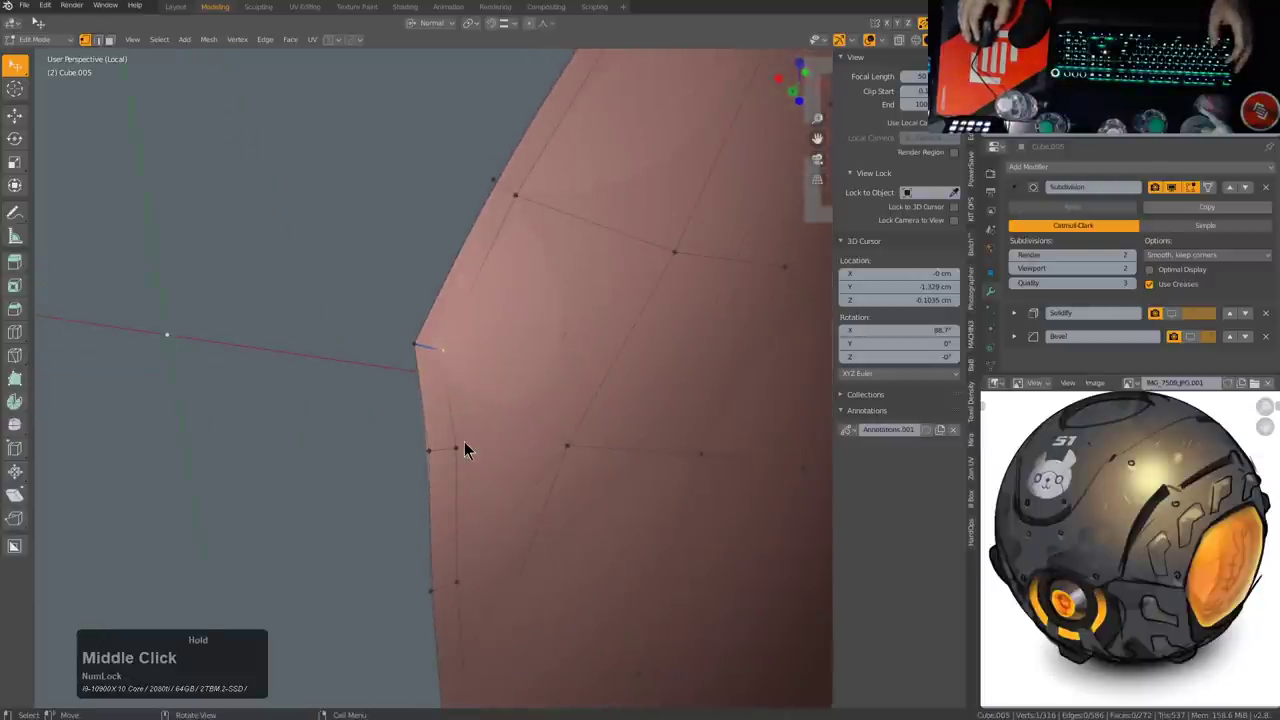
{"action": "key", "text": "2"}
{"action": "left_click", "coordinate": [449, 459]}
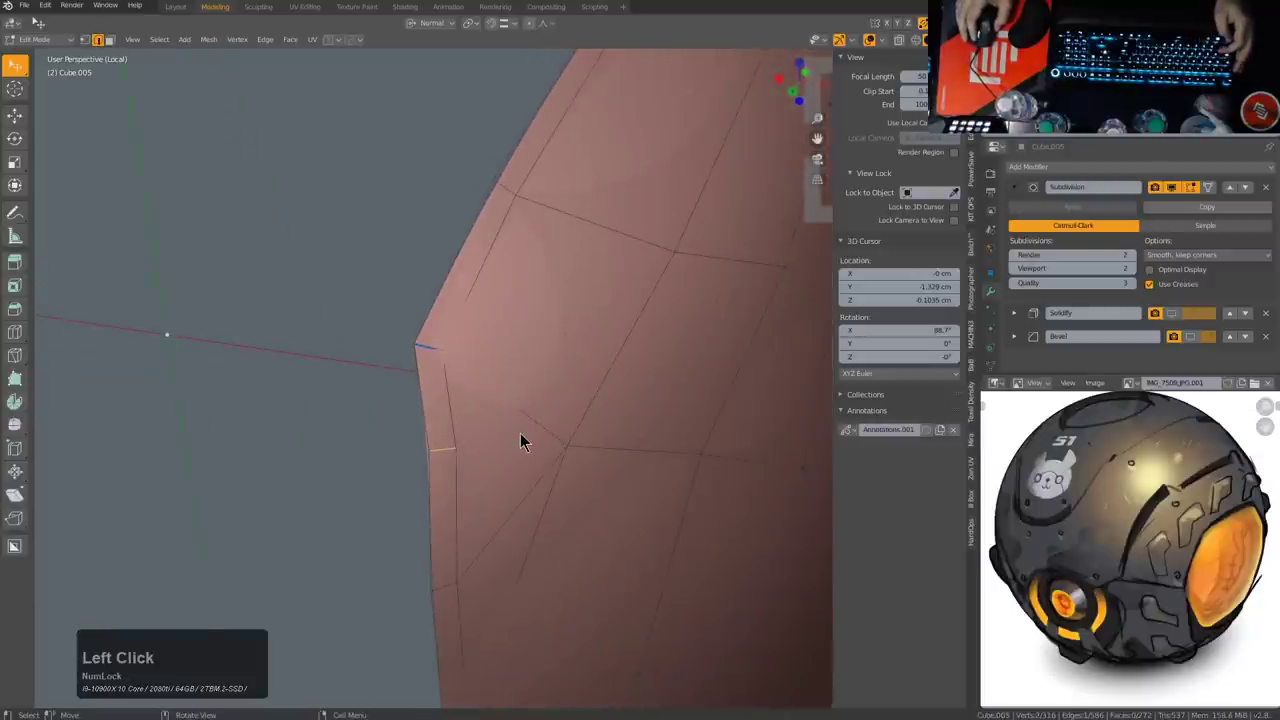
{"action": "key", "text": "ctrl+x"}
{"action": "left_click", "coordinate": [449, 599]}
{"action": "key", "text": "g"}
{"action": "key", "text": "g"}
{"action": "left_click", "coordinate": [442, 552]}
Step: Slide a corner vertex and select the vertices along the angled rim
{"action": "scroll", "scroll_direction": "down", "scroll_amount": 3}
{"action": "middle_click", "coordinate": [616, 529]}
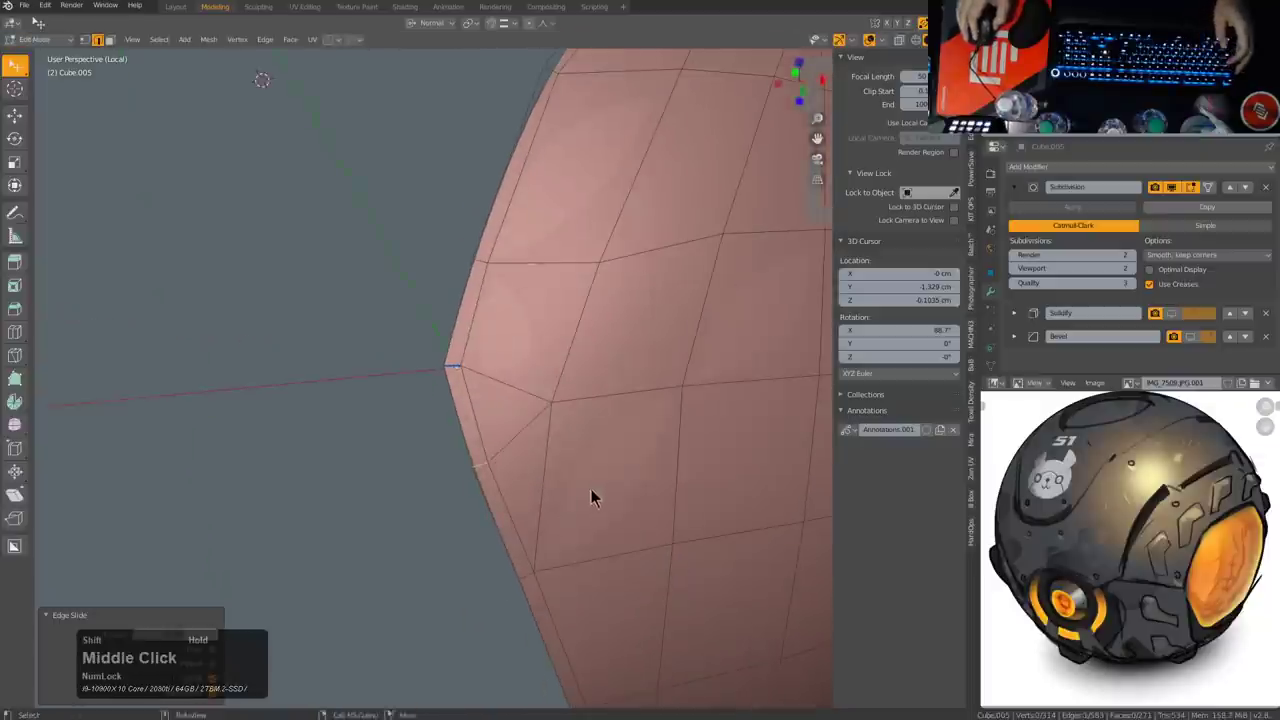
{"action": "scroll", "scroll_direction": "up", "scroll_amount": 3}
{"action": "key", "text": "1"}
{"action": "left_click", "coordinate": [444, 471]}
{"action": "key", "text": "g"}
{"action": "key", "text": "g"}
{"action": "left_click", "coordinate": [459, 429]}
{"action": "left_click", "coordinate": [501, 252]}
{"action": "left_click", "coordinate": [360, 273]}
{"action": "double_click", "coordinate": [330, 260]}
Step: Slide successive rim vertices so the border curves evenly over the sphere
{"action": "scroll", "scroll_direction": "down", "scroll_amount": 3}
{"action": "key", "text": "g"}
{"action": "key", "text": "g"}
{"action": "left_click", "coordinate": [532, 268]}
{"action": "left_click", "coordinate": [518, 255]}
{"action": "key", "text": "g"}
{"action": "key", "text": "g"}
{"action": "left_click", "coordinate": [516, 272]}
{"action": "left_click", "coordinate": [415, 262]}
{"action": "key", "text": "g"}
{"action": "key", "text": "g"}
{"action": "left_click", "coordinate": [414, 249]}
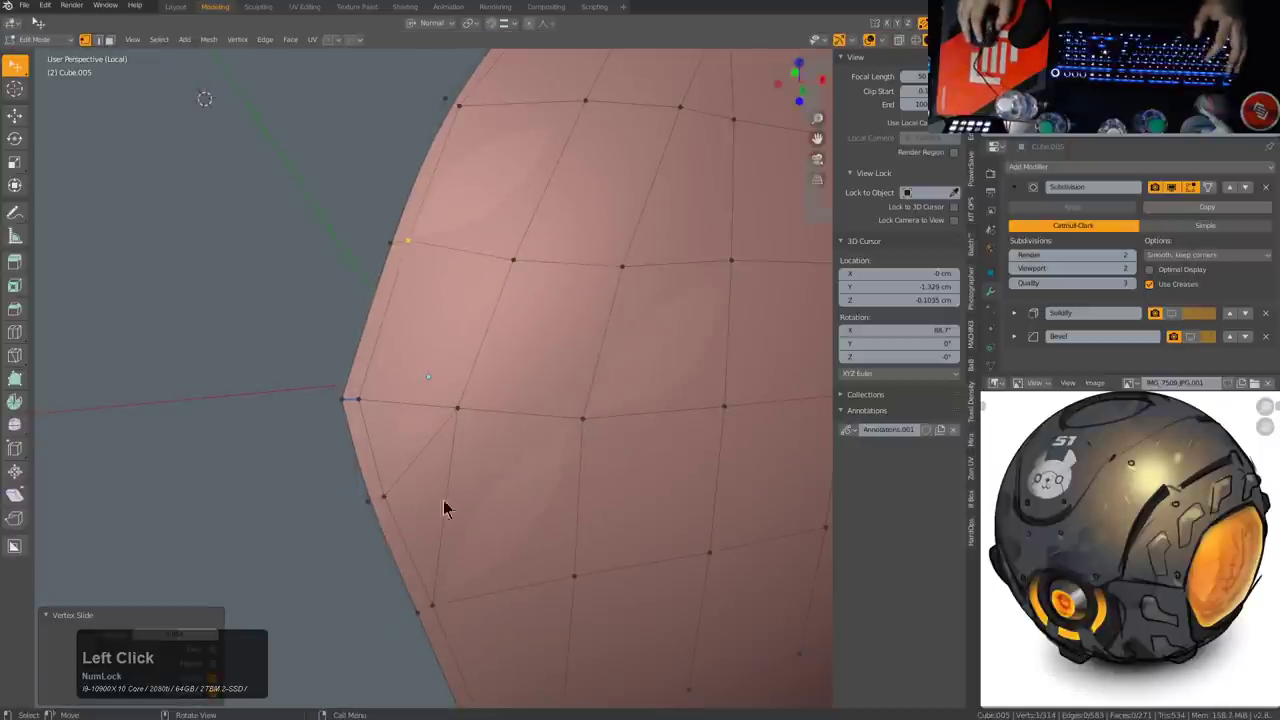
Step: Connect and fill vertices at the lower corner, sliding one into place
{"action": "scroll", "scroll_direction": "down", "scroll_amount": 3}
{"action": "middle_click", "coordinate": [510, 483]}
{"action": "left_click", "coordinate": [376, 480]}
{"action": "key", "text": "j"}
{"action": "left_click", "coordinate": [427, 412]}
{"action": "double_click", "coordinate": [390, 467]}
{"action": "left_click", "coordinate": [439, 465]}
{"action": "key", "text": "f"}
{"action": "key", "text": "g"}
{"action": "key", "text": "g"}
{"action": "left_click", "coordinate": [427, 494]}
{"action": "key", "text": "Tab"}
Step: Select the lower border vertices and shrink them inward with Shrink/Fatten (Alt+S)
{"action": "scroll", "scroll_direction": "down", "scroll_amount": 3}
{"action": "middle_click", "coordinate": [514, 500]}
{"action": "middle_click", "coordinate": [501, 461]}
{"action": "left_click", "coordinate": [437, 395]}
{"action": "middle_click", "coordinate": [477, 429]}
{"action": "left_click", "coordinate": [413, 457]}
{"action": "middle_click", "coordinate": [539, 509]}
{"action": "left_click", "coordinate": [515, 511]}
{"action": "key", "text": "j"}
{"action": "left_click", "coordinate": [432, 462]}
{"action": "middle_click", "coordinate": [491, 498]}
{"action": "scroll", "scroll_direction": "up", "scroll_amount": 3}
{"action": "key", "text": "alt+s"}
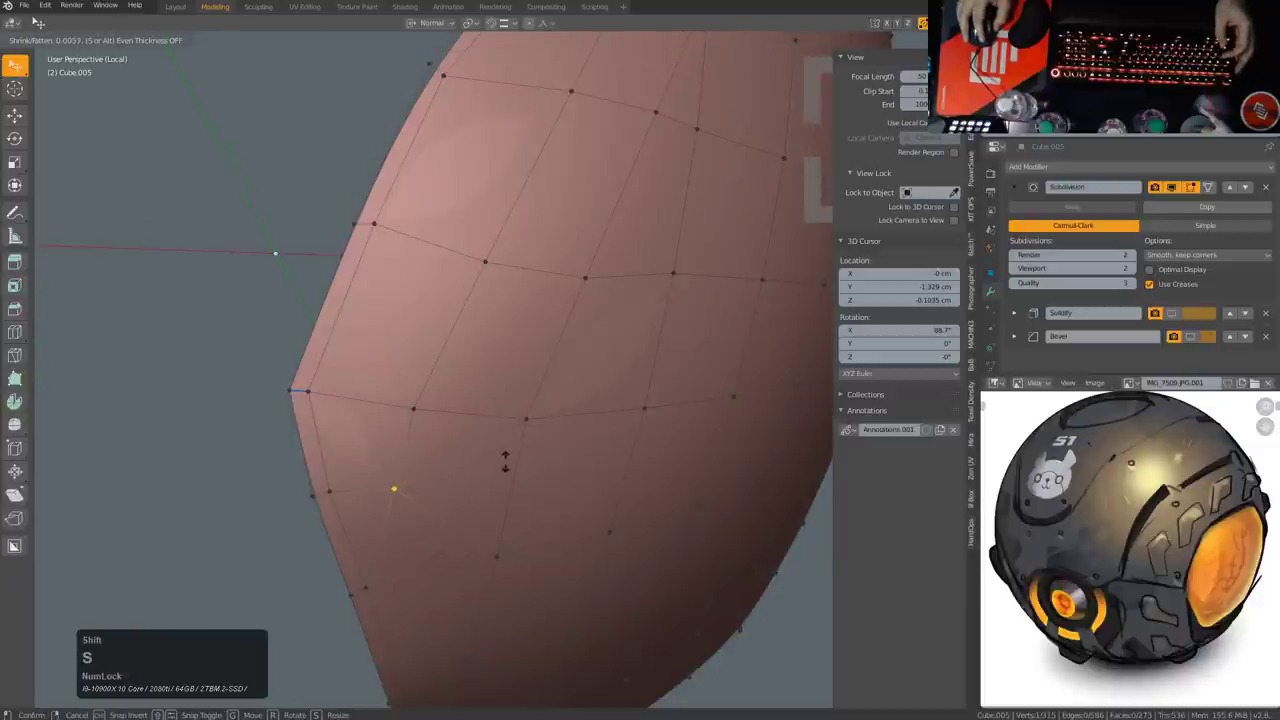
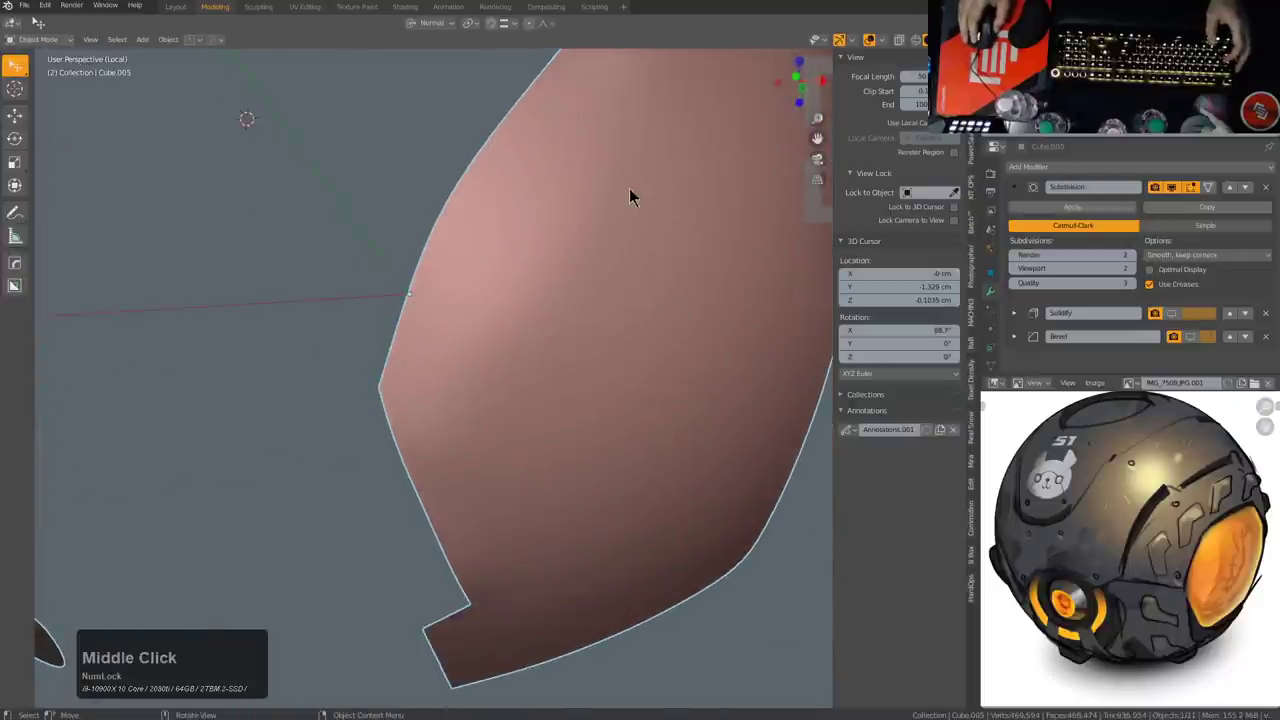
Step: Try joining vertices across the inner border with J and F, then undo the attempt
{"action": "middle_click", "coordinate": [566, 385]}
{"action": "scroll", "scroll_direction": "up", "scroll_amount": 3}
{"action": "key", "text": "1"}
{"action": "left_click", "coordinate": [427, 506]}
{"action": "key", "text": "j"}
{"action": "left_click", "coordinate": [535, 561]}
{"action": "double_click", "coordinate": [431, 584]}
{"action": "key", "text": "f"}
{"action": "key", "text": "alt+a"}
{"action": "key", "text": "ctrl+z"}
{"action": "key", "text": "ctrl+z"}
{"action": "key", "text": "ctrl+z"}
{"action": "key", "text": "alt+a"}
Step: Fill and connect vertices along the curved inner border, sliding the new verts into line
{"action": "left_click", "coordinate": [442, 427]}
{"action": "double_click", "coordinate": [538, 548]}
{"action": "left_click", "coordinate": [523, 438]}
{"action": "key", "text": "f"}
{"action": "left_click", "coordinate": [526, 545]}
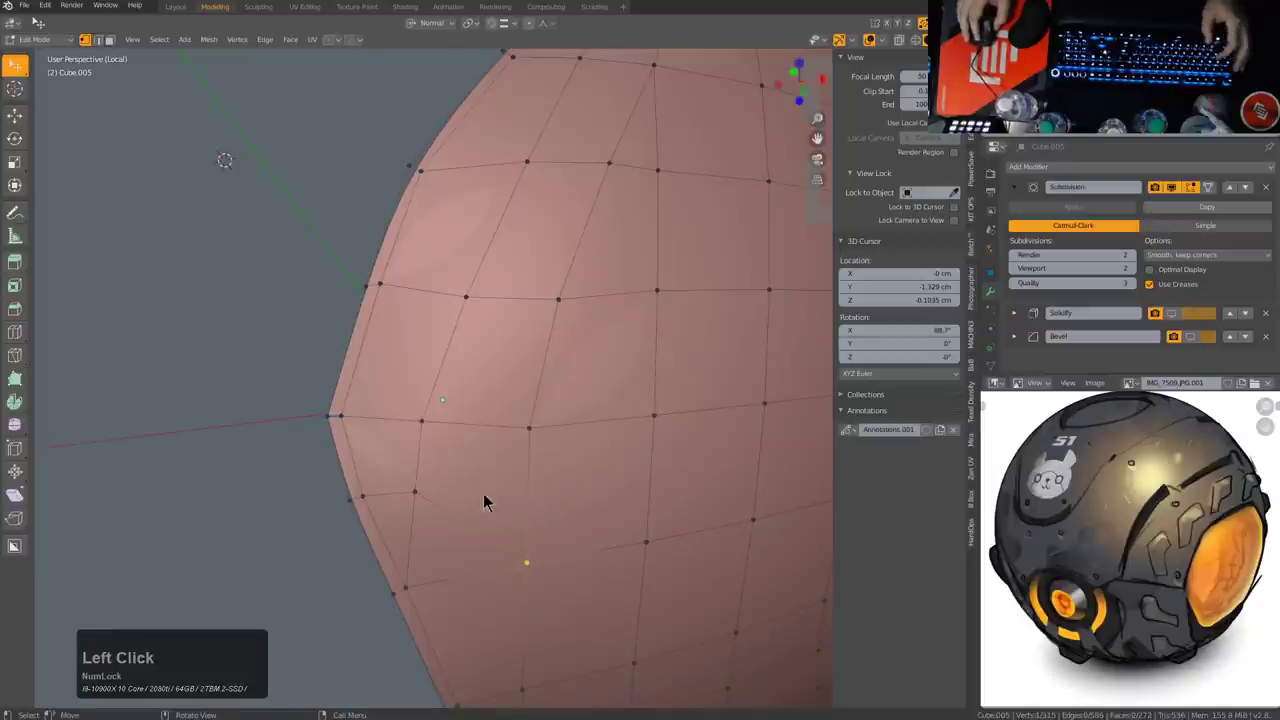
{"action": "double_click", "coordinate": [436, 499]}
{"action": "left_click", "coordinate": [653, 539]}
{"action": "key", "text": "j"}
{"action": "left_click", "coordinate": [529, 519]}
{"action": "key", "text": "g"}
{"action": "key", "text": "g"}
{"action": "left_click", "coordinate": [529, 508]}
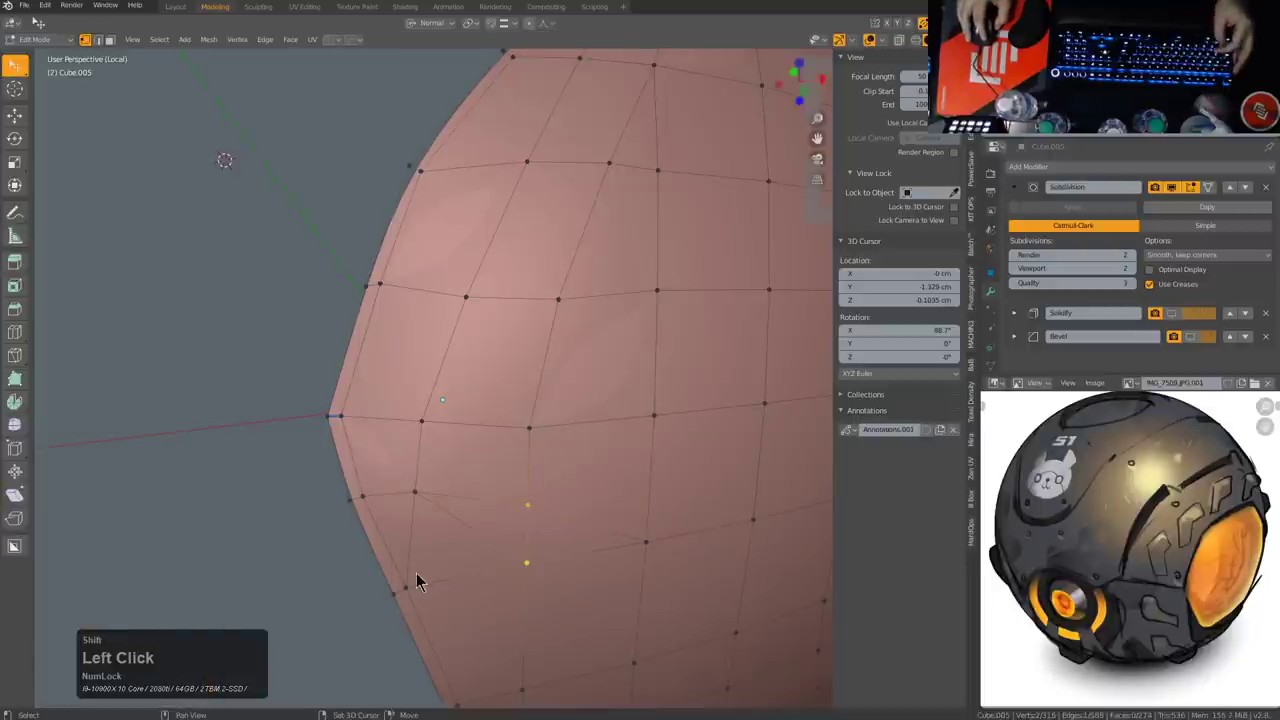
{"action": "double_click", "coordinate": [419, 585]}
{"action": "key", "text": "g"}
{"action": "right_click", "coordinate": [476, 484]}
{"action": "scroll", "scroll_direction": "down", "scroll_amount": 3}
{"action": "key", "text": "alt+a"}
Step: Orbit around the panel to inspect the reworked inner border from several angles
{"action": "middle_click", "coordinate": [566, 437]}
{"action": "scroll", "scroll_direction": "down", "scroll_amount": 3}
{"action": "middle_click", "coordinate": [556, 425]}
{"action": "scroll", "scroll_direction": "up", "scroll_amount": 3}
{"action": "middle_click", "coordinate": [537, 403]}
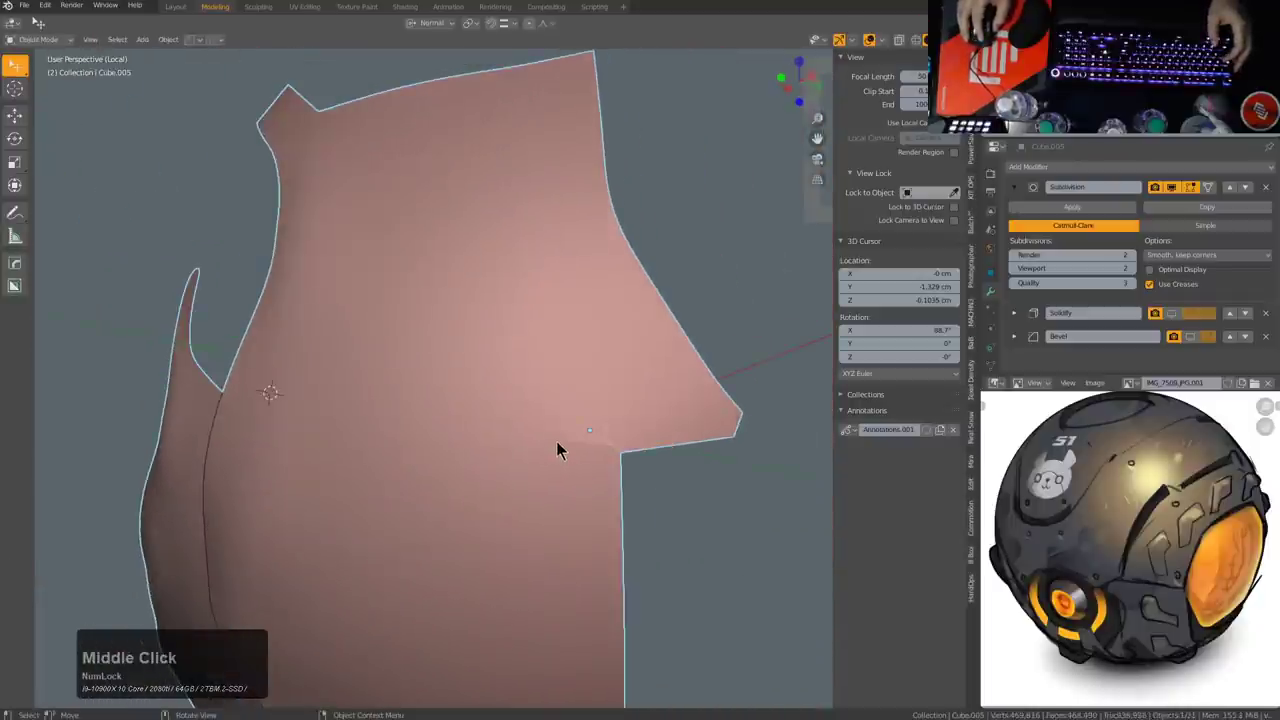
{"action": "middle_click", "coordinate": [575, 465]}
{"action": "middle_click", "coordinate": [510, 345]}
{"action": "scroll", "scroll_direction": "up", "scroll_amount": 3}
{"action": "middle_click", "coordinate": [492, 412]}
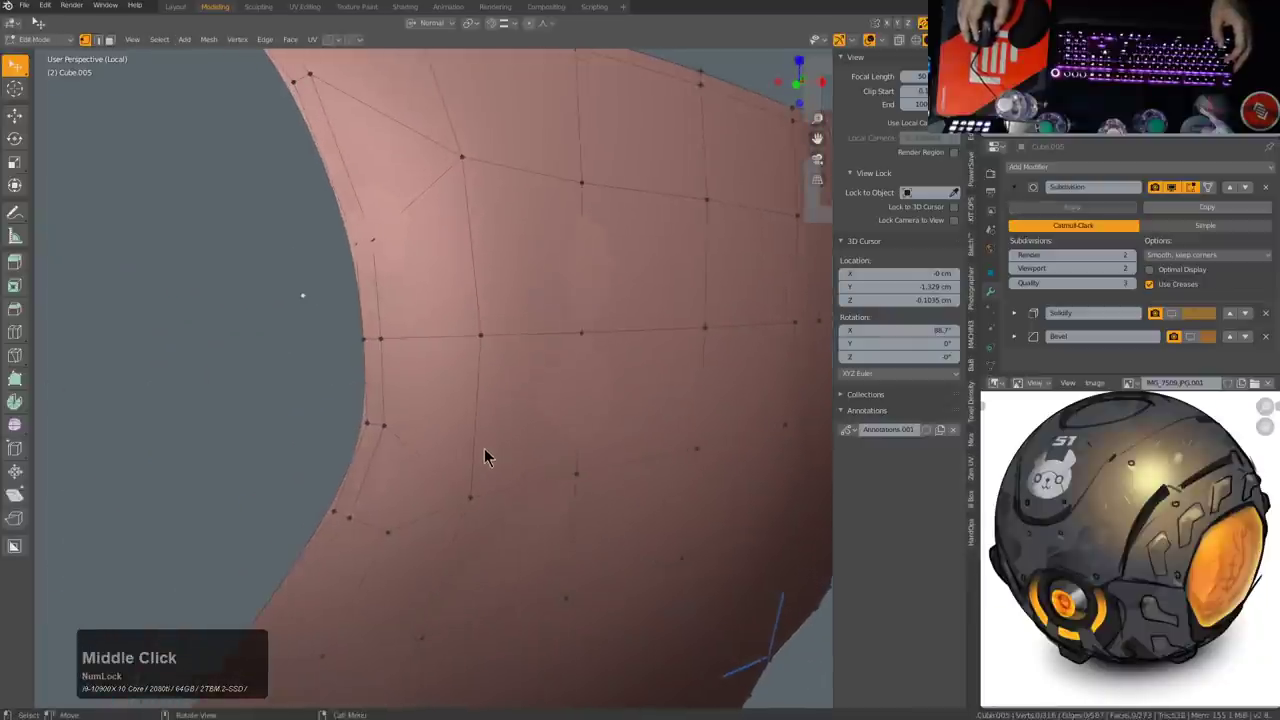
{"action": "scroll", "scroll_direction": "down", "scroll_amount": 3}
{"action": "middle_click", "coordinate": [447, 424]}
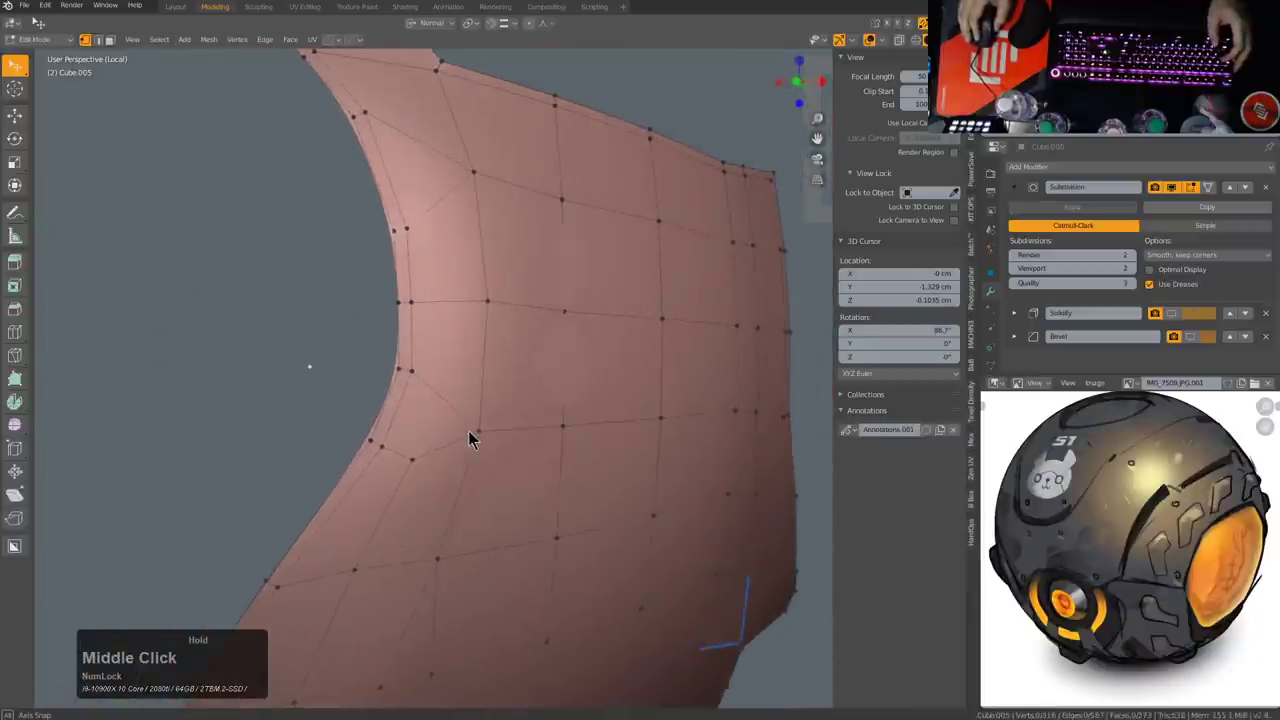
{"action": "middle_click", "coordinate": [402, 196]}
{"action": "scroll", "scroll_direction": "down", "scroll_amount": 3}
{"action": "middle_click", "coordinate": [453, 267]}
{"action": "middle_click", "coordinate": [580, 412]}
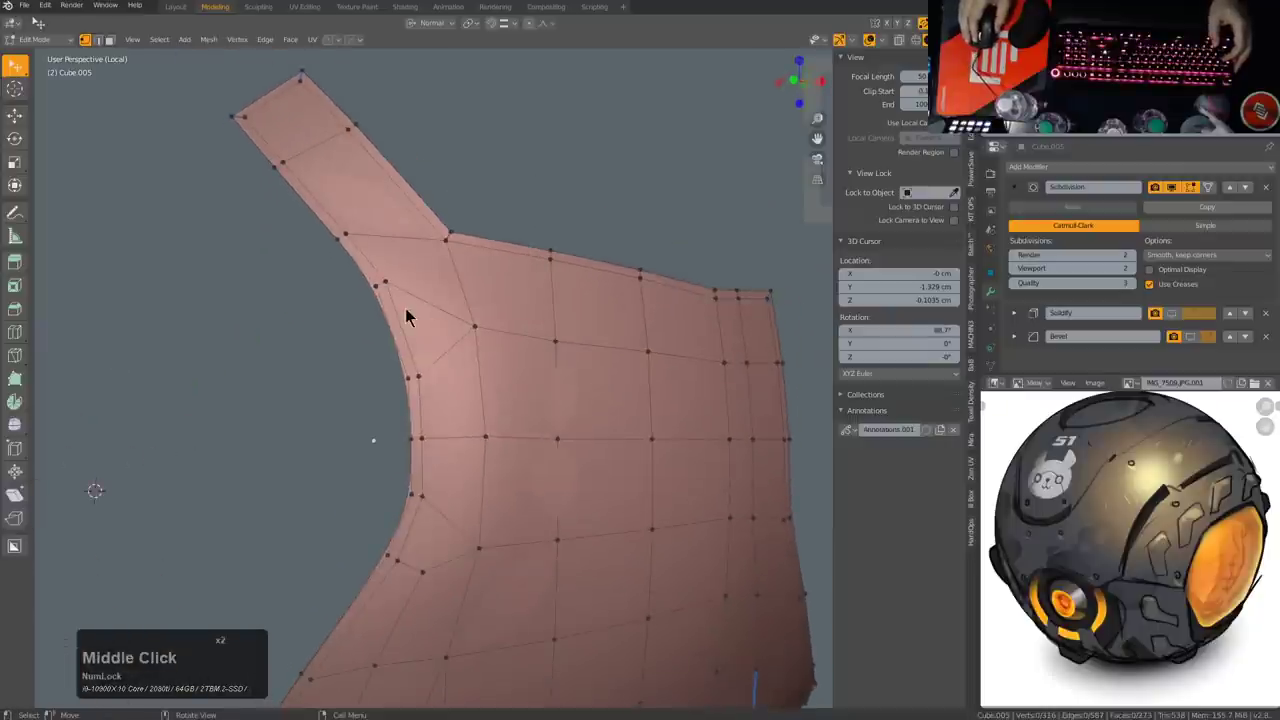
{"action": "middle_click", "coordinate": [438, 366]}
{"action": "middle_click", "coordinate": [448, 385]}
{"action": "scroll", "scroll_direction": "up", "scroll_amount": 3}
{"action": "scroll", "scroll_direction": "down", "scroll_amount": 3}
{"action": "middle_click", "coordinate": [468, 377]}
{"action": "scroll", "scroll_direction": "up", "scroll_amount": 3}
{"action": "scroll", "scroll_direction": "down", "scroll_amount": 3}
Step: In X-ray view, slide vertices and dissolve an edge near the border's lower corner
{"action": "key", "text": "alt+z"}
{"action": "left_click", "coordinate": [406, 308]}
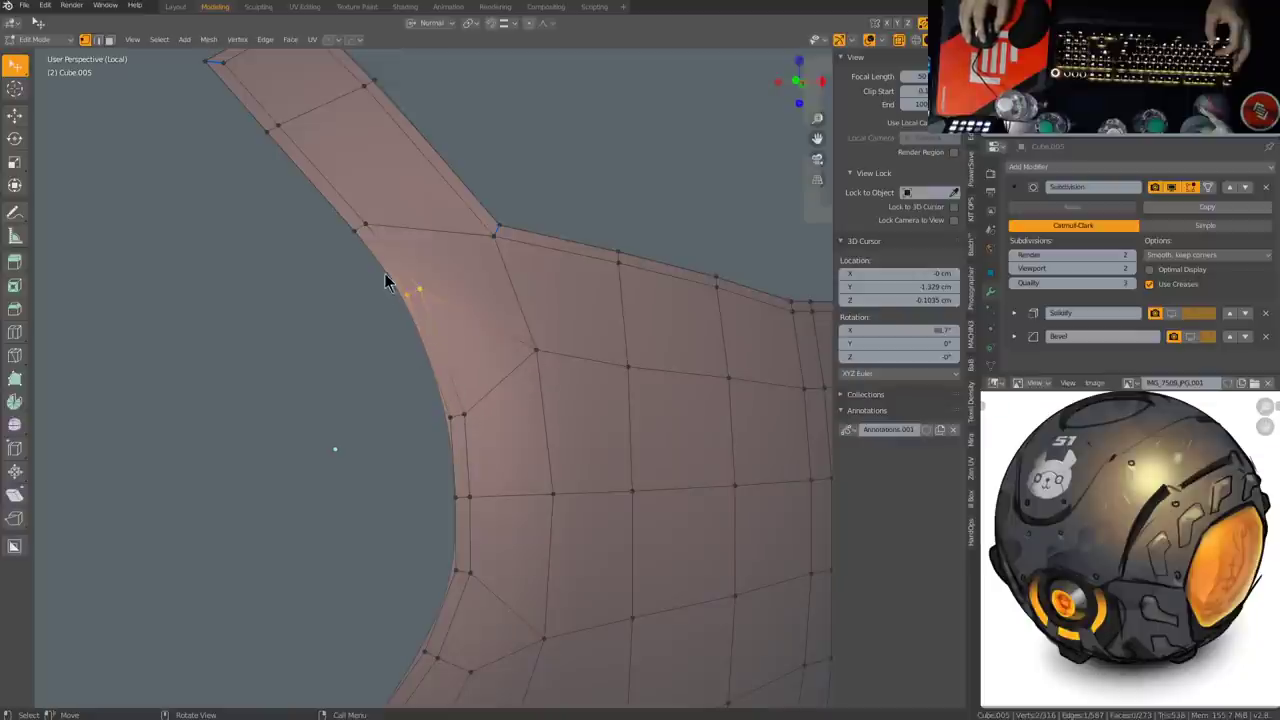
{"action": "middle_click", "coordinate": [462, 400]}
{"action": "scroll", "scroll_direction": "up", "scroll_amount": 3}
{"action": "key", "text": "g"}
{"action": "key", "text": "g"}
{"action": "left_click", "coordinate": [449, 435]}
{"action": "key", "text": "2"}
{"action": "left_click", "coordinate": [417, 504]}
{"action": "key", "text": "ctrl+x"}
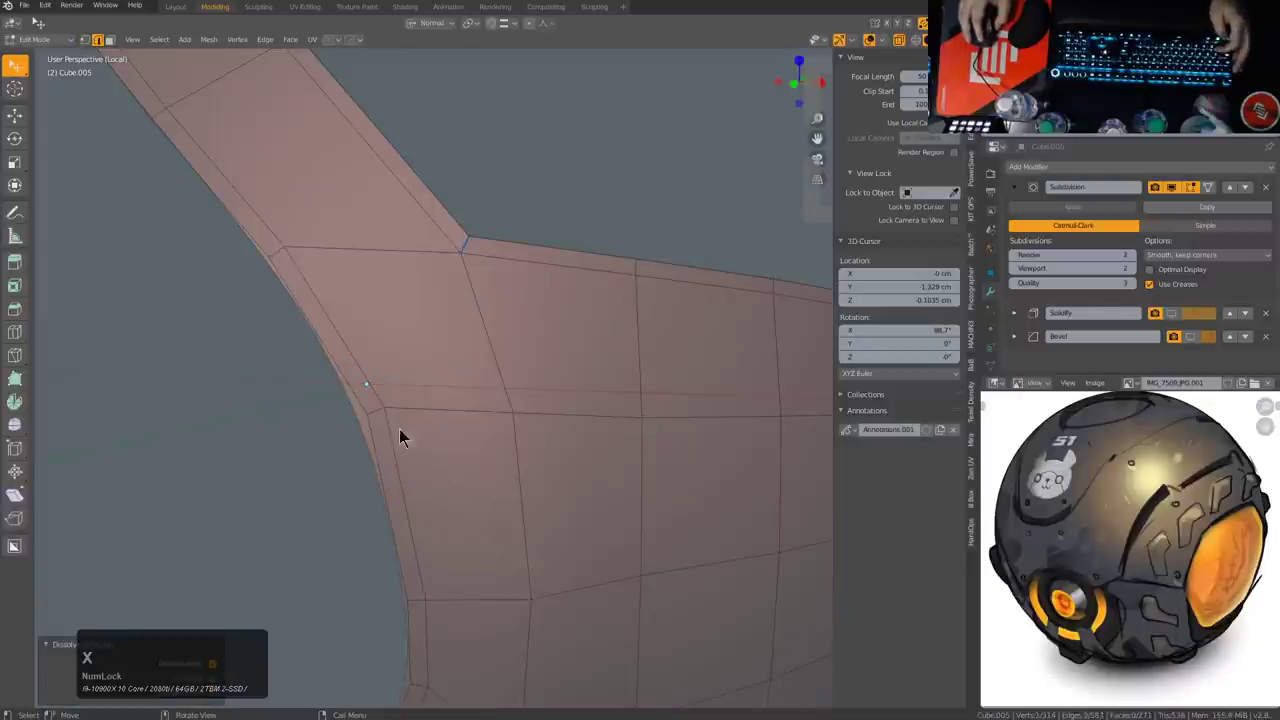
{"action": "left_click", "coordinate": [375, 410]}
{"action": "key", "text": "g"}
{"action": "key", "text": "g"}
{"action": "left_click", "coordinate": [384, 421]}
{"action": "key", "text": "alt+z"}
Step: Dissolve another stray edge at the lower corner and reselect the adjacent geometry
{"action": "scroll", "scroll_direction": "down", "scroll_amount": 3}
{"action": "middle_click", "coordinate": [497, 490]}
{"action": "scroll", "scroll_direction": "down", "scroll_amount": 3}
{"action": "middle_click", "coordinate": [480, 451]}
{"action": "scroll", "scroll_direction": "up", "scroll_amount": 3}
{"action": "left_click", "coordinate": [443, 409]}
{"action": "scroll", "scroll_direction": "down", "scroll_amount": 3}
{"action": "middle_click", "coordinate": [533, 449]}
{"action": "middle_click", "coordinate": [481, 457]}
{"action": "left_click", "coordinate": [436, 506]}
{"action": "middle_click", "coordinate": [501, 402]}
{"action": "scroll", "scroll_direction": "up", "scroll_amount": 3}
{"action": "key", "text": "ctrl+x"}
{"action": "scroll", "scroll_direction": "up", "scroll_amount": 3}
{"action": "left_click", "coordinate": [476, 366]}
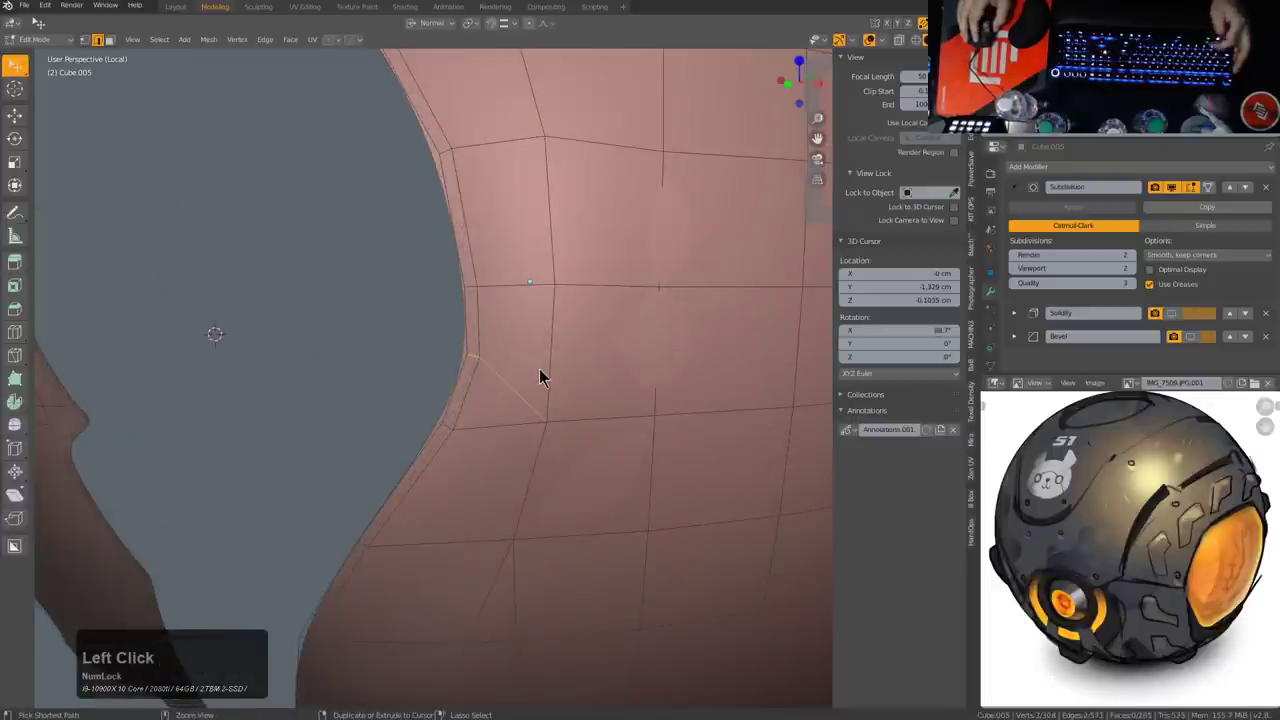
Step: Remove a leftover element and vertex-slide points near the lower border into even spacing
{"action": "key", "text": "x"}
{"action": "scroll", "scroll_direction": "down", "scroll_amount": 3}
{"action": "middle_click", "coordinate": [574, 436]}
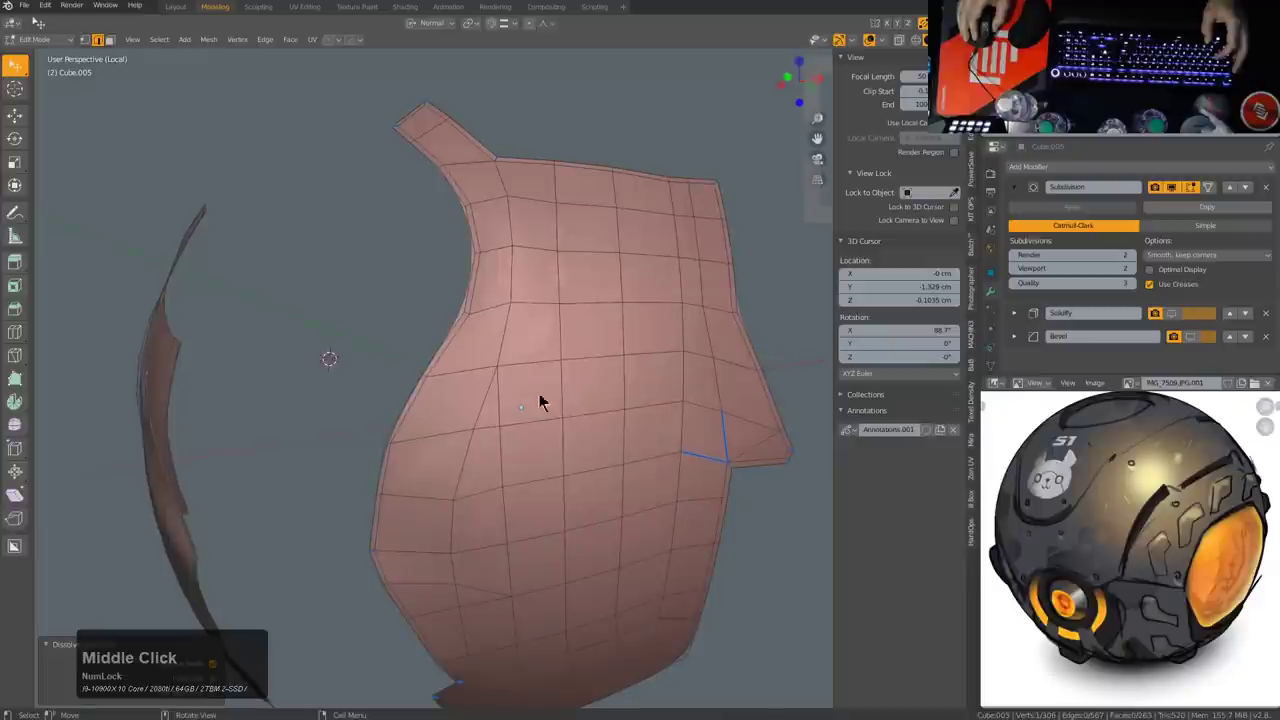
{"action": "middle_click", "coordinate": [513, 413]}
{"action": "key", "text": "1"}
{"action": "left_click", "coordinate": [486, 476]}
{"action": "key", "text": "g"}
{"action": "key", "text": "g"}
{"action": "left_click", "coordinate": [488, 464]}
{"action": "middle_click", "coordinate": [415, 456]}
{"action": "left_click", "coordinate": [425, 468]}
{"action": "key", "text": "g"}
{"action": "key", "text": "g"}
{"action": "left_click", "coordinate": [450, 441]}
Step: Slide further vertices along their edges to straighten the panel's grid rows
{"action": "left_click", "coordinate": [429, 515]}
{"action": "left_click", "coordinate": [418, 515]}
{"action": "key", "text": "g"}
{"action": "key", "text": "g"}
{"action": "left_click", "coordinate": [417, 502]}
{"action": "middle_click", "coordinate": [515, 506]}
{"action": "left_click", "coordinate": [475, 494]}
{"action": "left_click", "coordinate": [481, 622]}
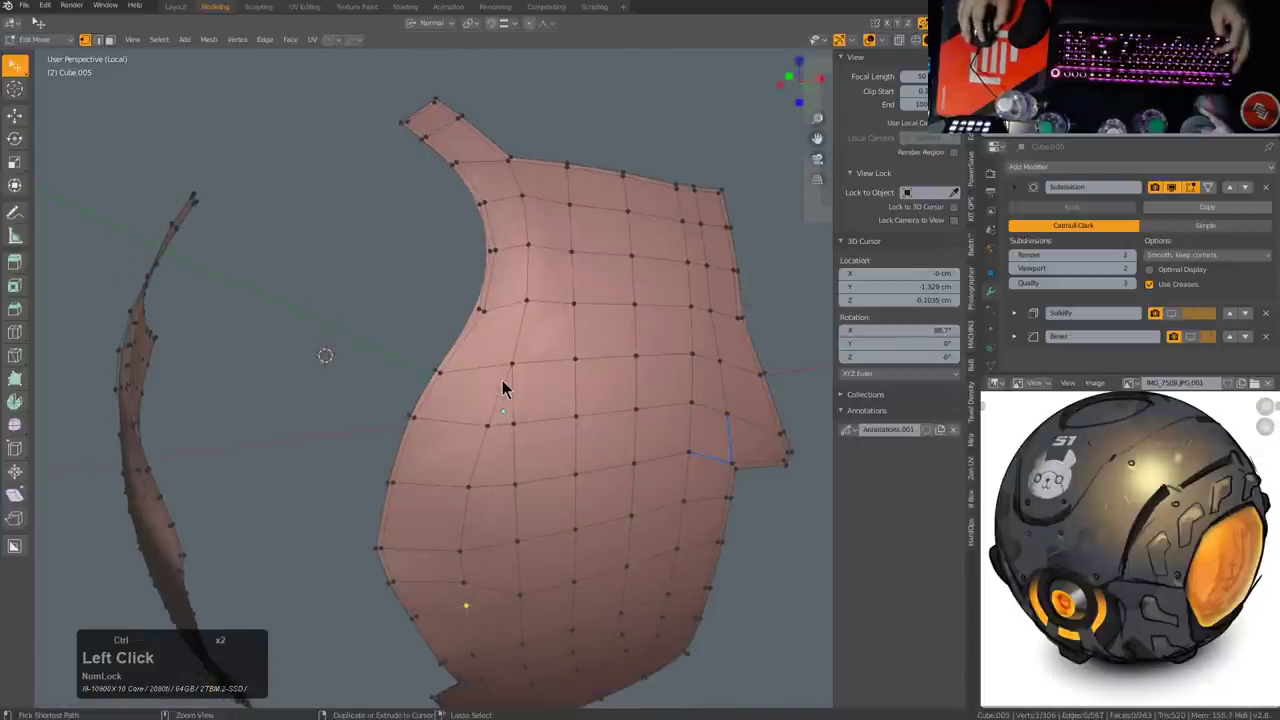
{"action": "left_click", "coordinate": [510, 380]}
{"action": "key", "text": "g"}
{"action": "key", "text": "g"}
{"action": "left_click", "coordinate": [501, 374]}
{"action": "middle_click", "coordinate": [485, 512]}
{"action": "left_click", "coordinate": [434, 469]}
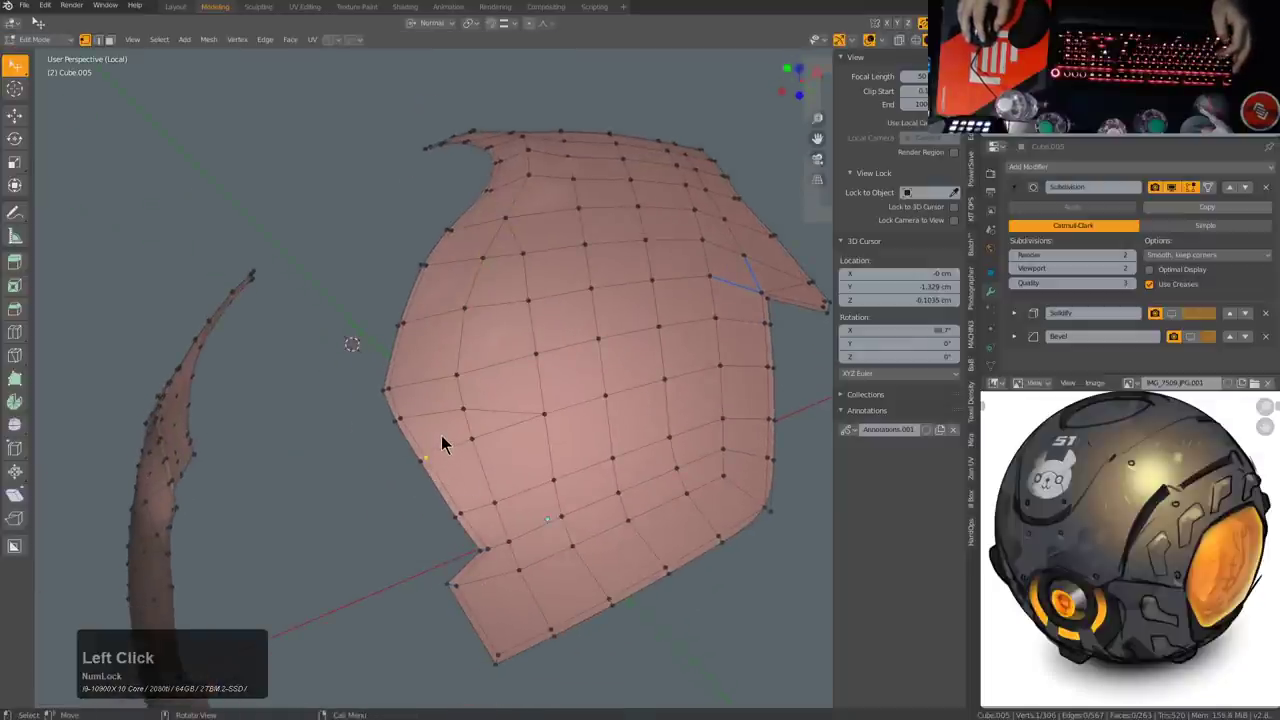
Step: Dissolve a redundant edge in the grid, redoing it after an undo, and review the result
{"action": "key", "text": "2"}
{"action": "left_click", "coordinate": [430, 421]}
{"action": "key", "text": "ctrl+x"}
{"action": "middle_click", "coordinate": [557, 382]}
{"action": "key", "text": "ctrl+z"}
{"action": "key", "text": "ctrl+x"}
{"action": "middle_click", "coordinate": [524, 449]}
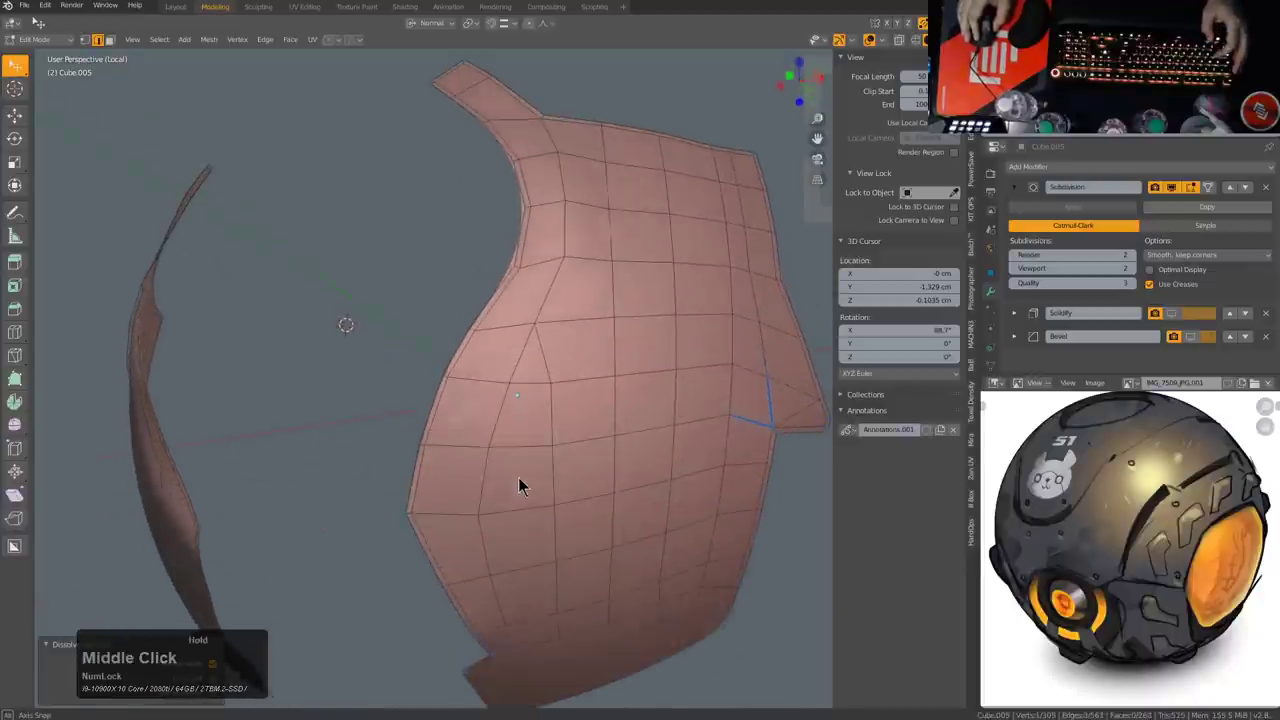
{"action": "middle_click", "coordinate": [615, 398]}
{"action": "scroll", "scroll_direction": "down", "scroll_amount": 3}
{"action": "middle_click", "coordinate": [633, 434]}
{"action": "scroll", "scroll_direction": "up", "scroll_amount": 3}
Step: Check the smoothed panel in Object Mode, then slide an edge loop and a vertex on its main body
{"action": "key", "text": "Tab"}
{"action": "middle_click", "coordinate": [610, 422]}
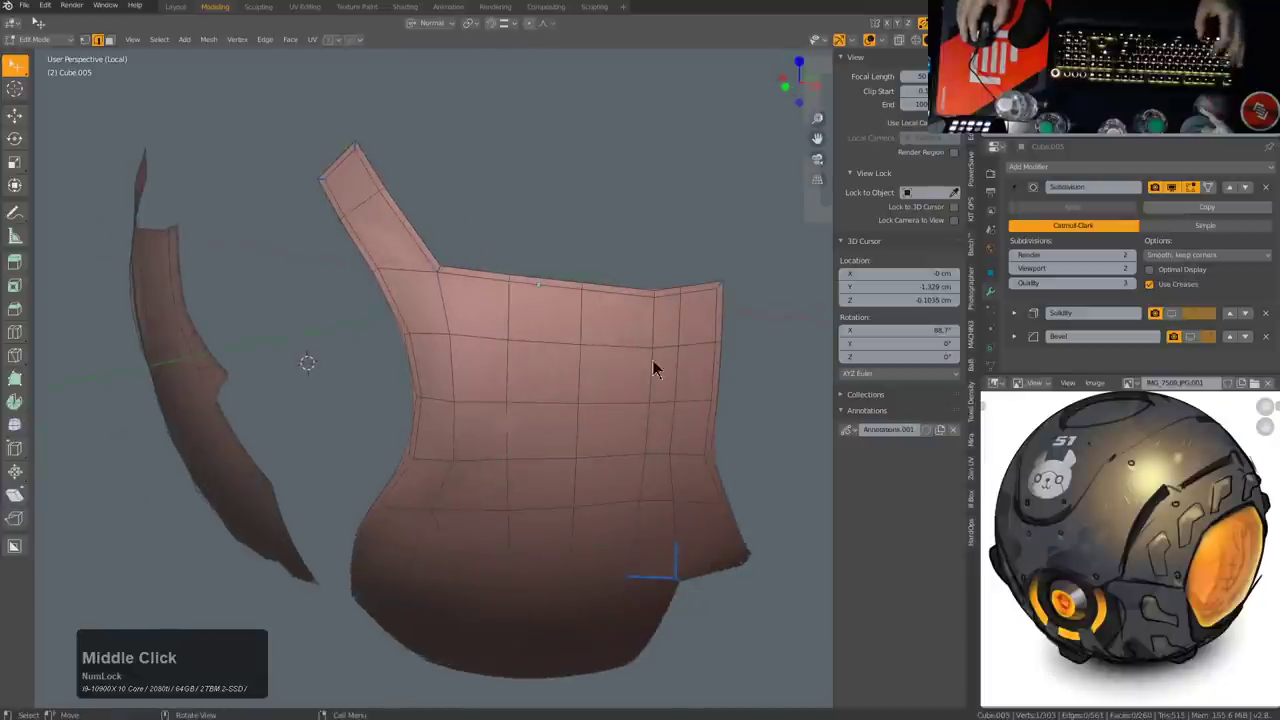
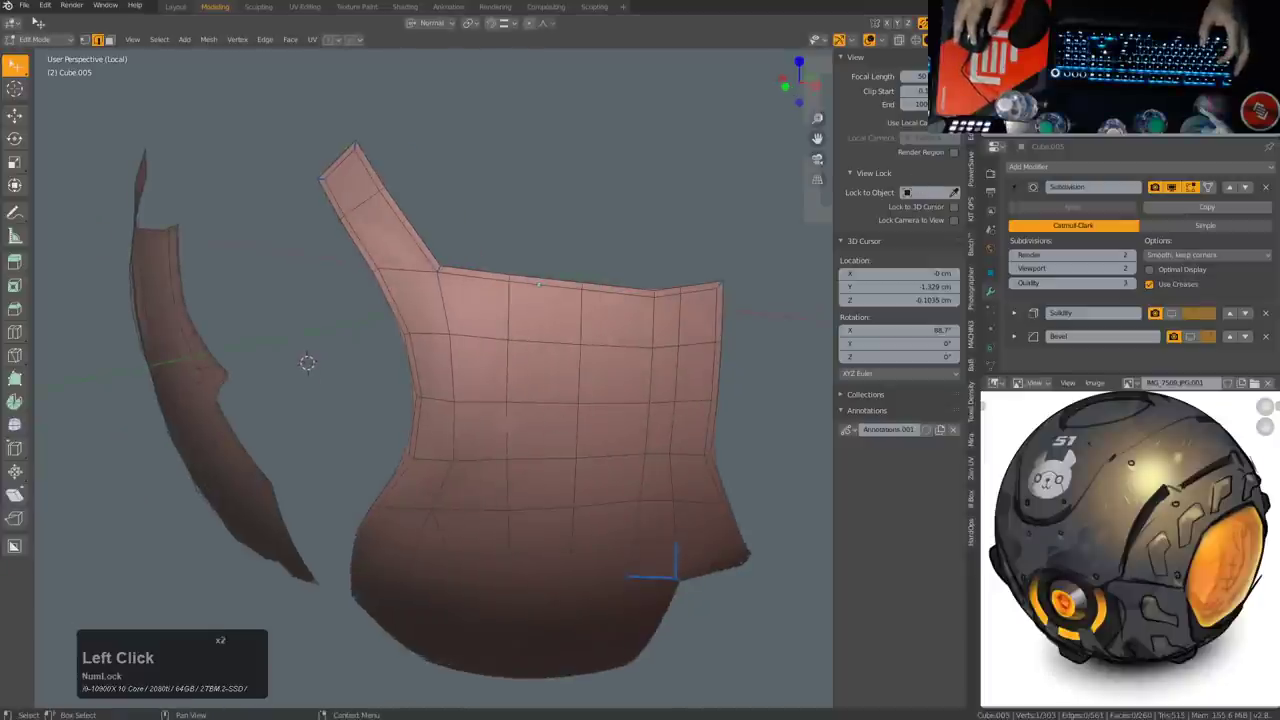
{"action": "middle_click", "coordinate": [612, 448]}
{"action": "middle_click", "coordinate": [617, 411]}
{"action": "left_click", "coordinate": [623, 178]}
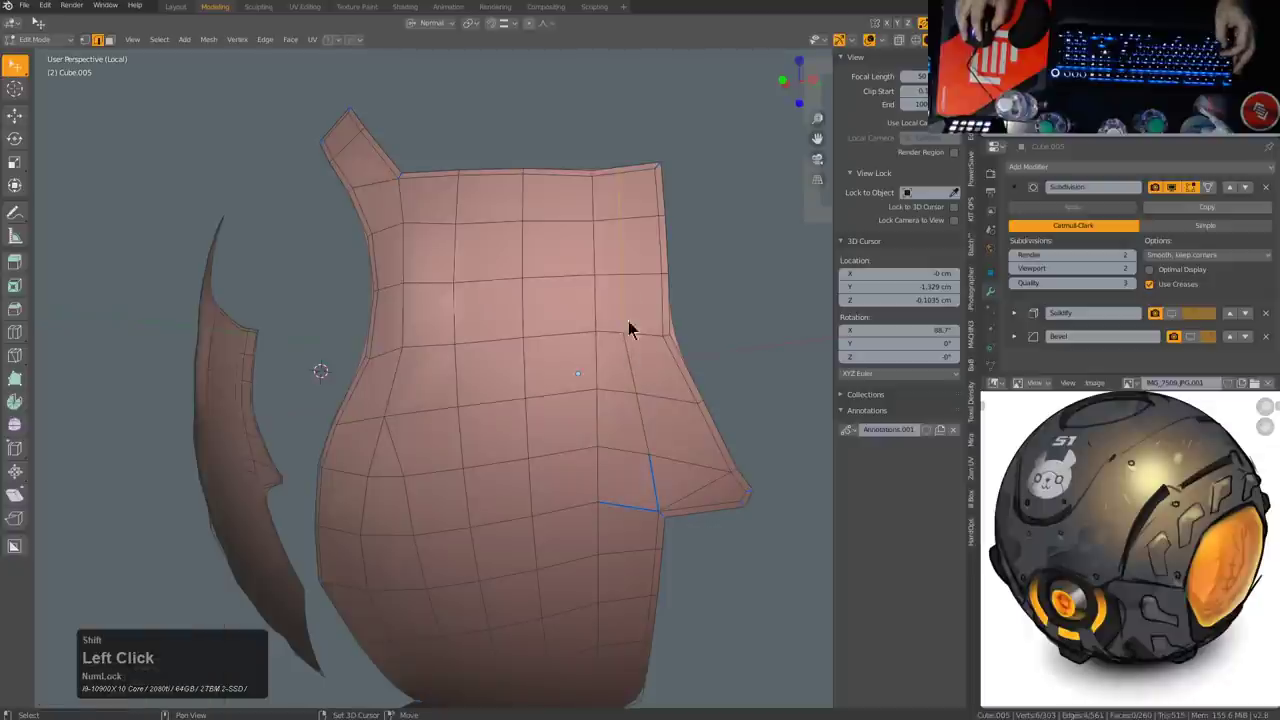
{"action": "key", "text": "g"}
{"action": "key", "text": "g"}
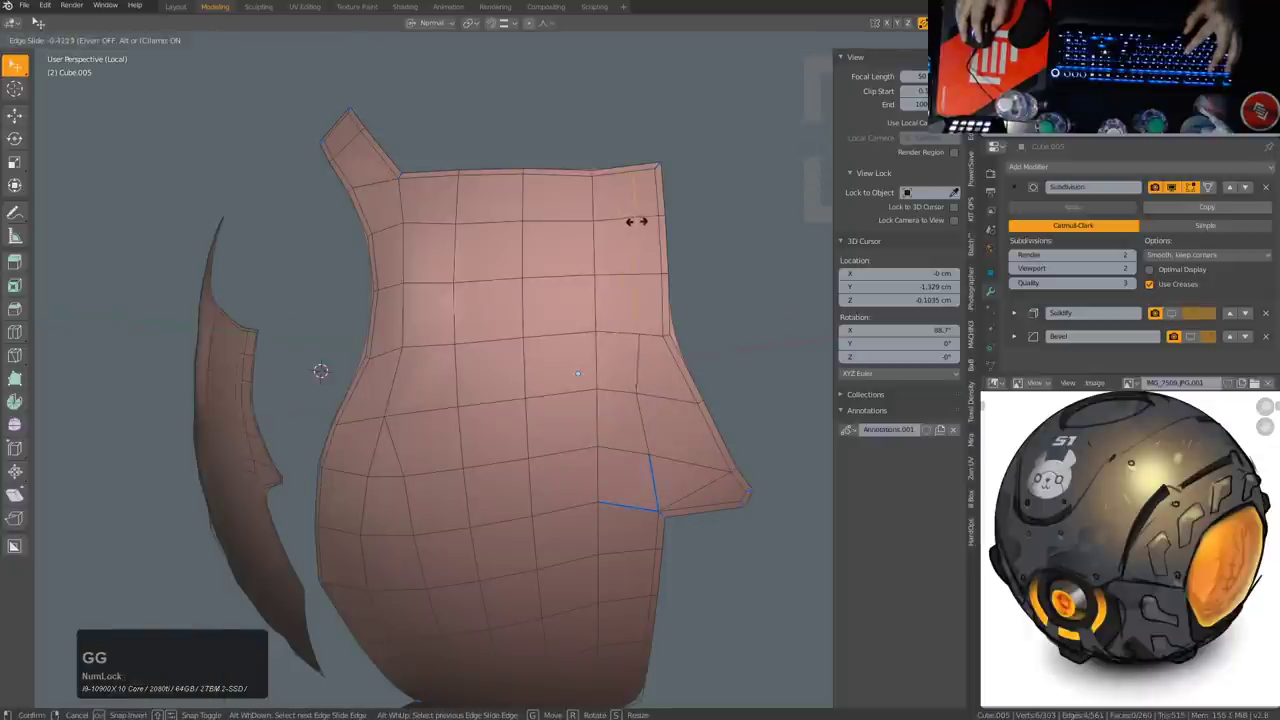
{"action": "left_click", "coordinate": [643, 225]}
{"action": "key", "text": "1"}
{"action": "left_click", "coordinate": [645, 405]}
{"action": "key", "text": "g"}
{"action": "key", "text": "g"}
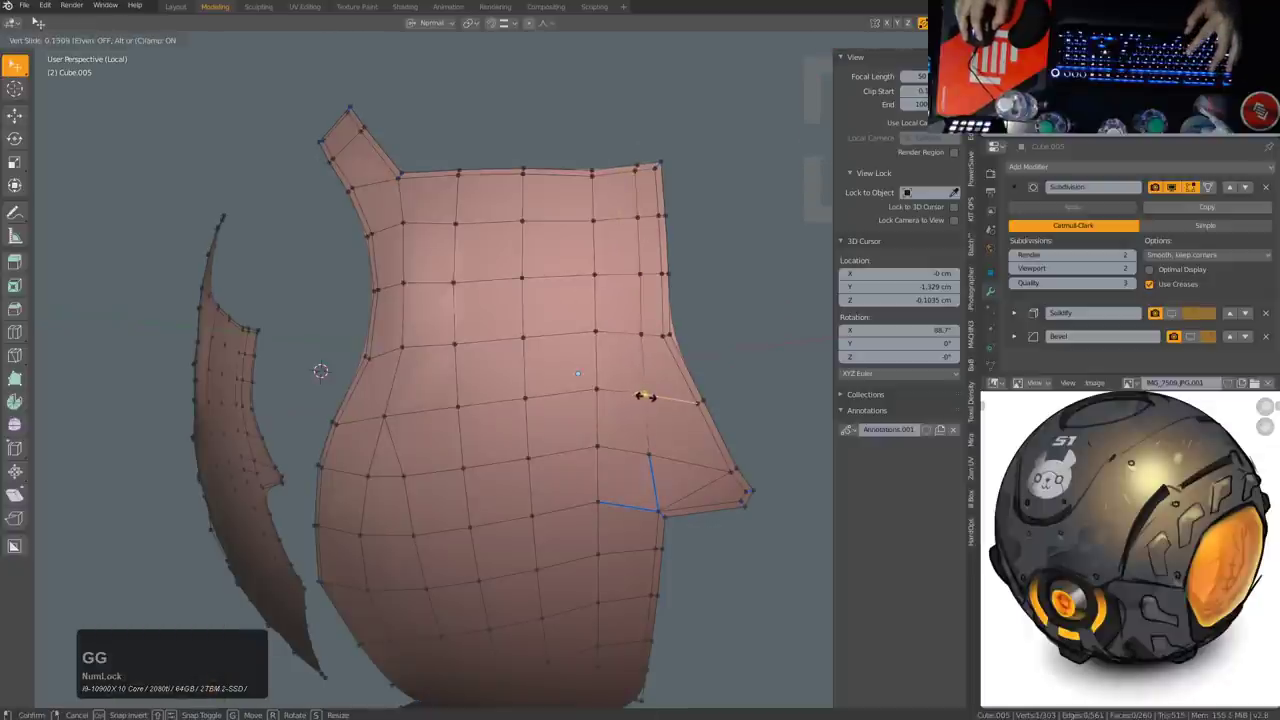
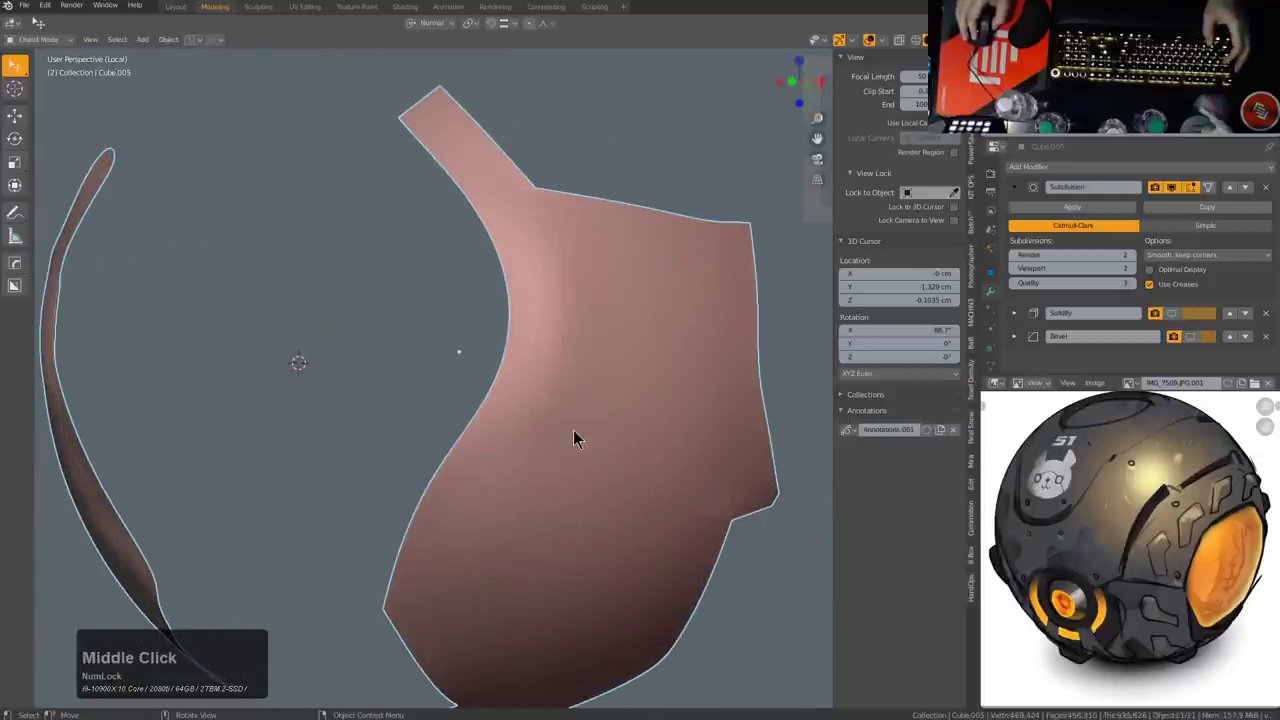
Step: Adjust the panel with Alt+S and confirm the change while orbiting to check it
{"action": "middle_click", "coordinate": [587, 433]}
{"action": "middle_click", "coordinate": [601, 429]}
{"action": "left_click", "coordinate": [593, 400]}
{"action": "key", "text": "alt+s"}
{"action": "left_click", "coordinate": [651, 386]}
{"action": "middle_click", "coordinate": [606, 415]}
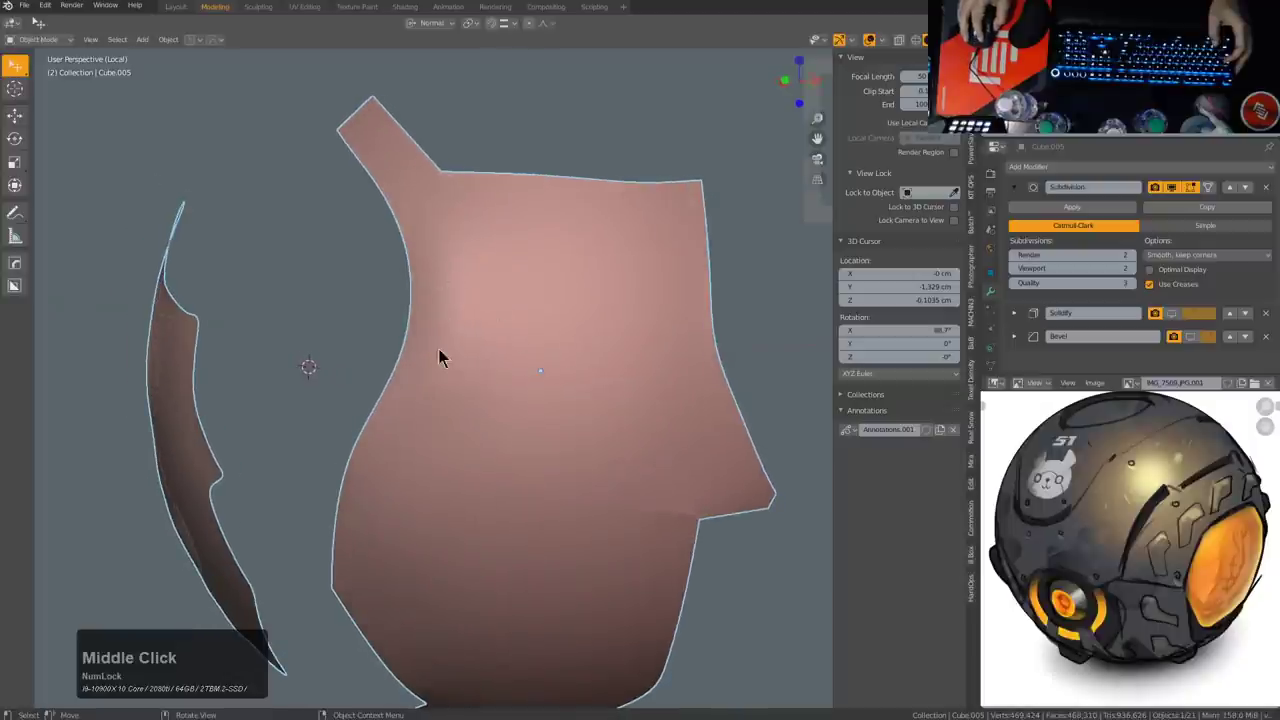
{"action": "middle_click", "coordinate": [458, 372]}
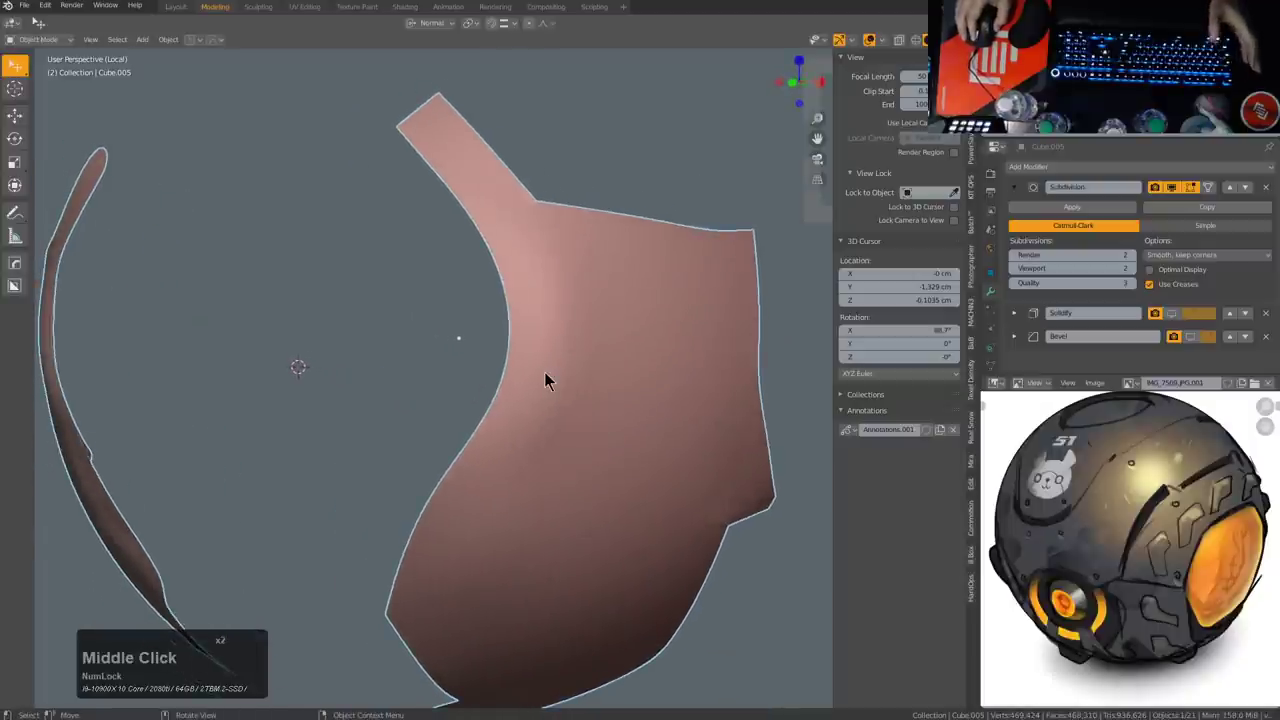
Step: Add a Smooth modifier to the armor panel from the HardOps Q menu
{"action": "key", "text": "q"}
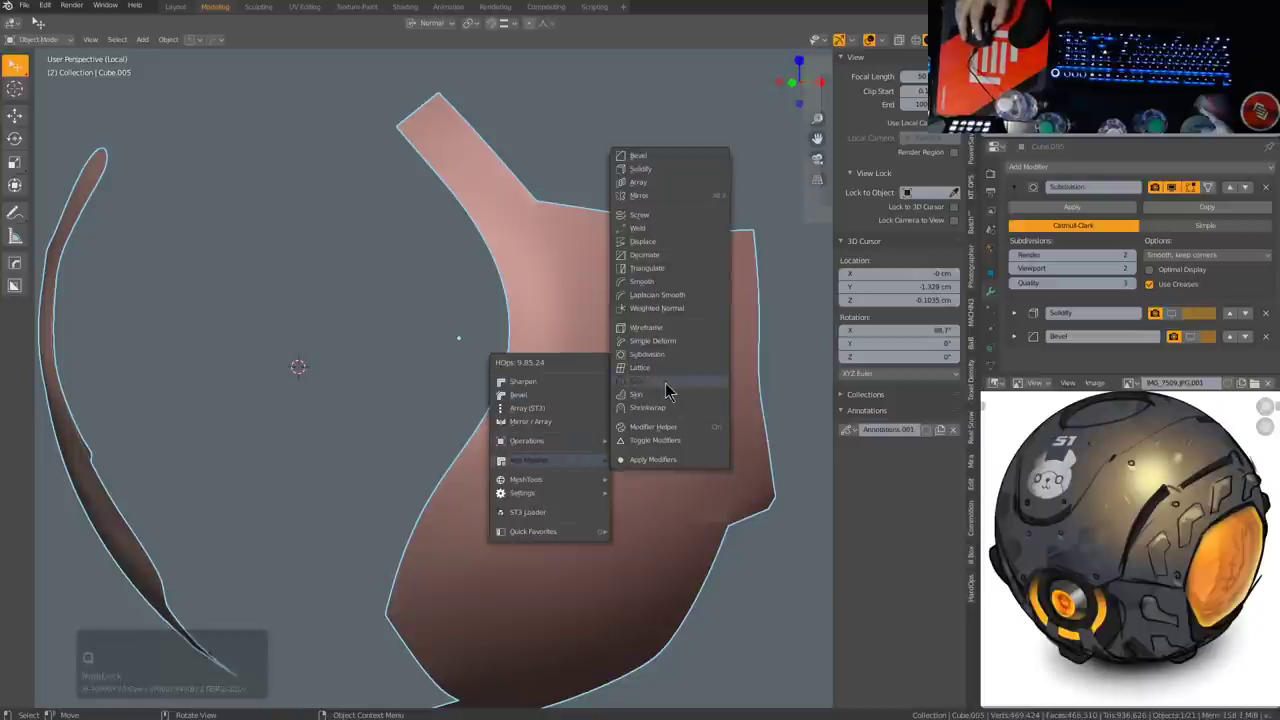
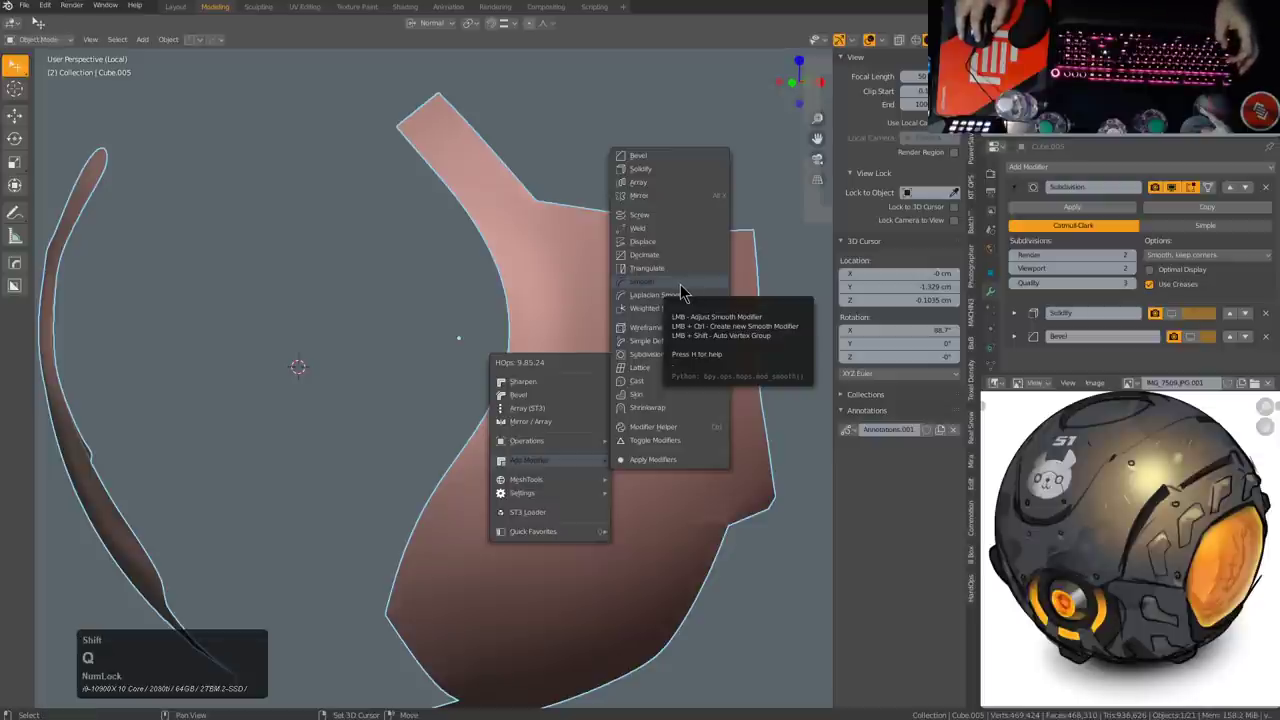
{"action": "left_click", "coordinate": [685, 289]}
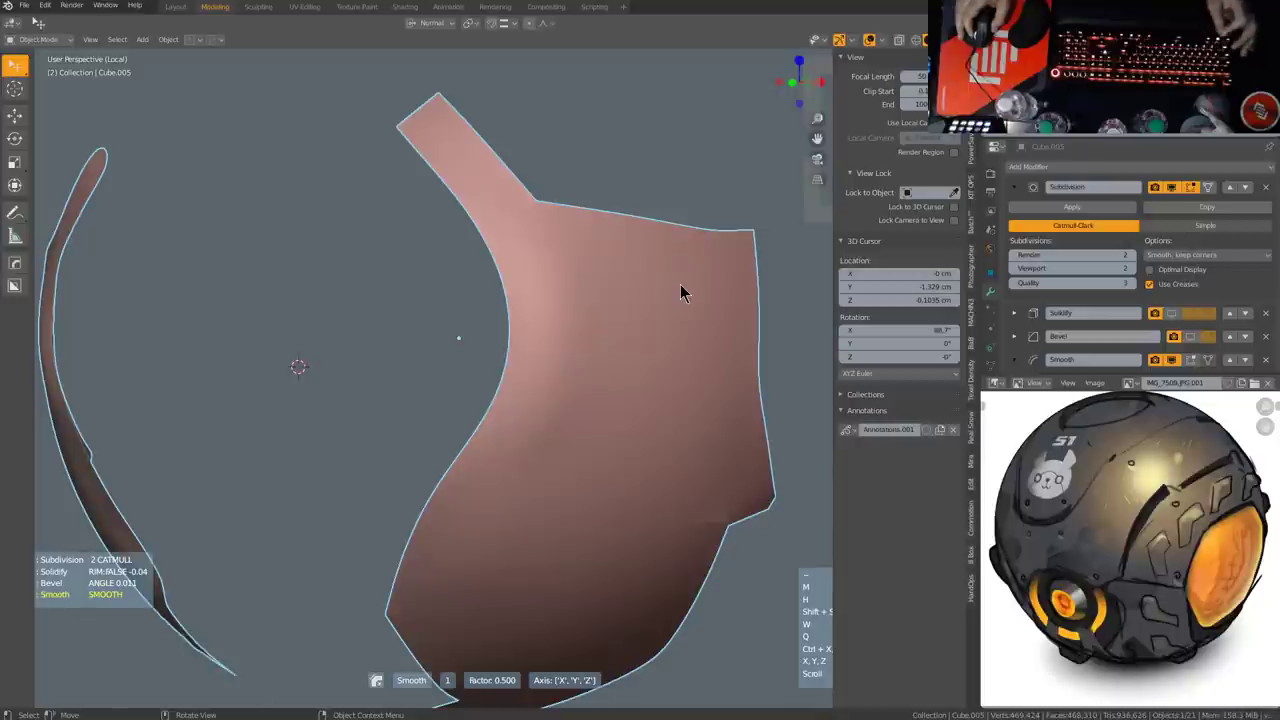
{"action": "scroll", "scroll_direction": "up", "scroll_amount": 3}
{"action": "scroll", "scroll_direction": "up", "scroll_amount": 3}
{"action": "scroll", "scroll_direction": "up", "scroll_amount": 3}
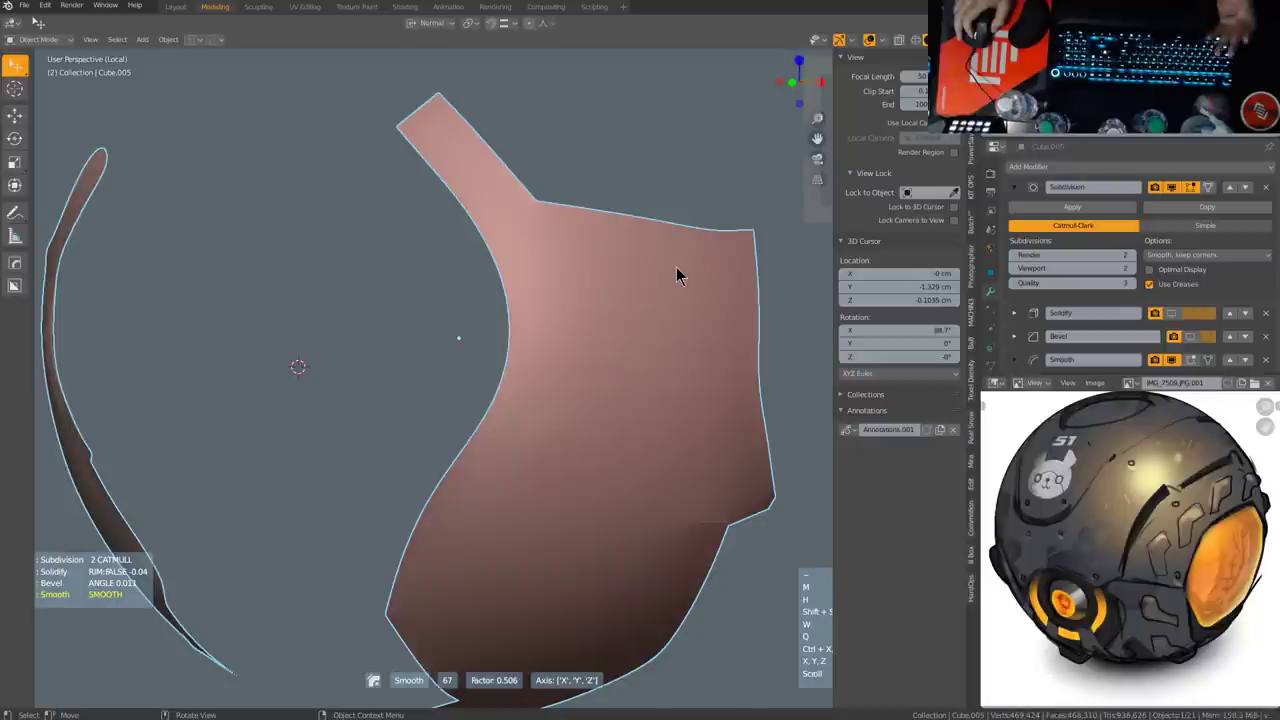
{"action": "key", "text": "shift+Num_Lock"}
{"action": "scroll", "scroll_direction": "up", "scroll_amount": 3}
{"action": "scroll", "scroll_direction": "up", "scroll_amount": 3}
{"action": "scroll", "scroll_direction": "up", "scroll_amount": 3}
Step: Move the Smooth modifier to the top of the stack, ahead of the Subdivision
{"action": "scroll", "scroll_direction": "down", "scroll_amount": 3}
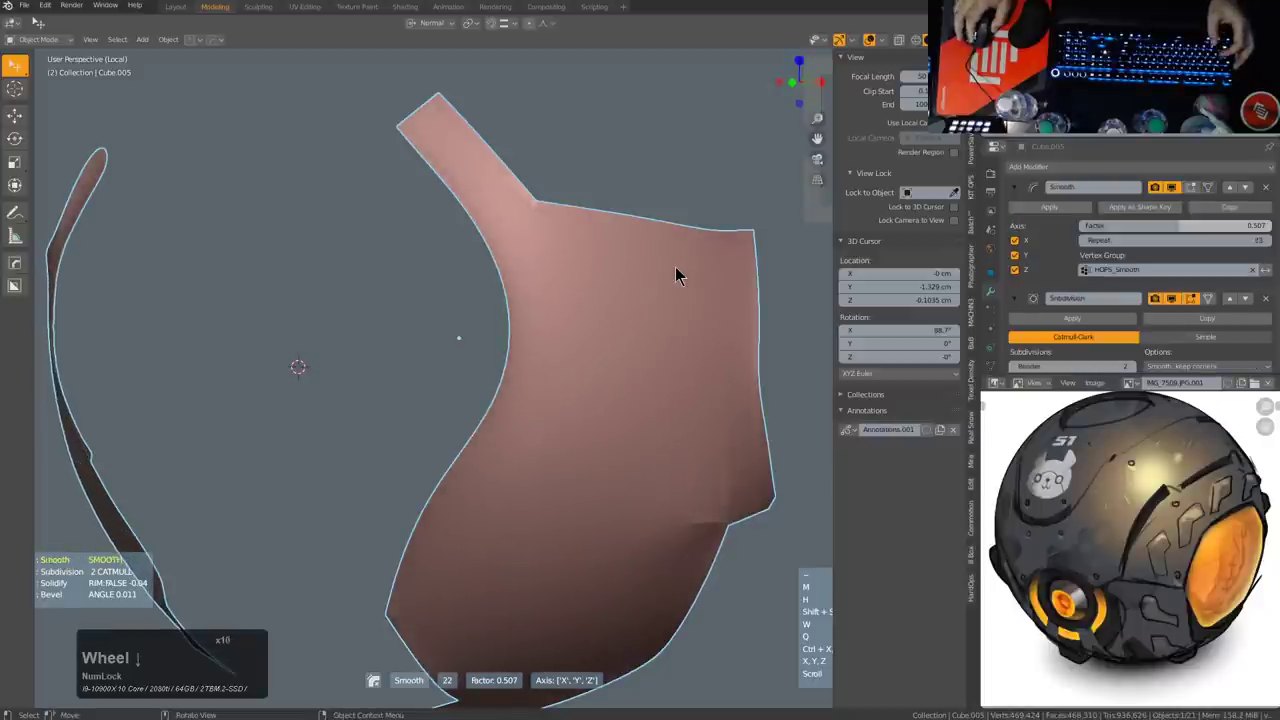
{"action": "scroll", "scroll_direction": "down", "scroll_amount": 3}
{"action": "scroll", "scroll_direction": "up", "scroll_amount": 3}
{"action": "scroll", "scroll_direction": "down", "scroll_amount": 3}
{"action": "scroll", "scroll_direction": "up", "scroll_amount": 3}
{"action": "scroll", "scroll_direction": "down", "scroll_amount": 3}
{"action": "scroll", "scroll_direction": "up", "scroll_amount": 3}
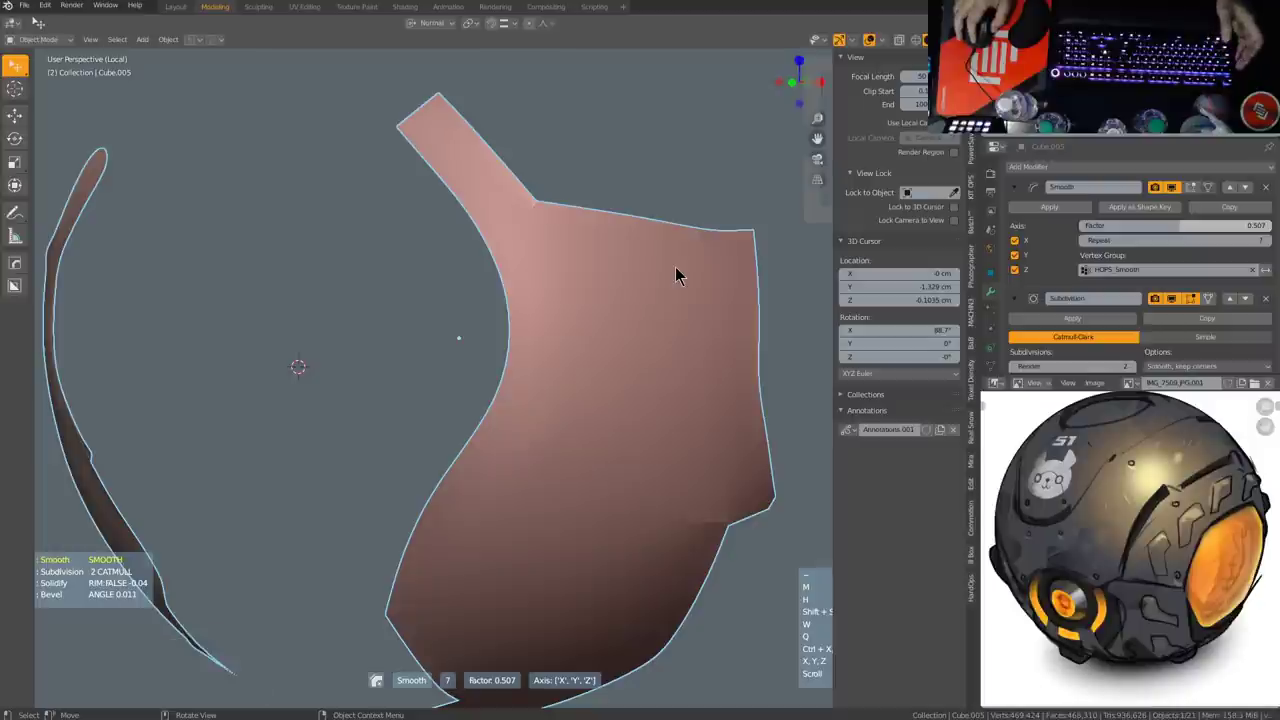
{"action": "scroll", "scroll_direction": "up", "scroll_amount": 3}
{"action": "left_click", "coordinate": [680, 271]}
{"action": "middle_click", "coordinate": [607, 446]}
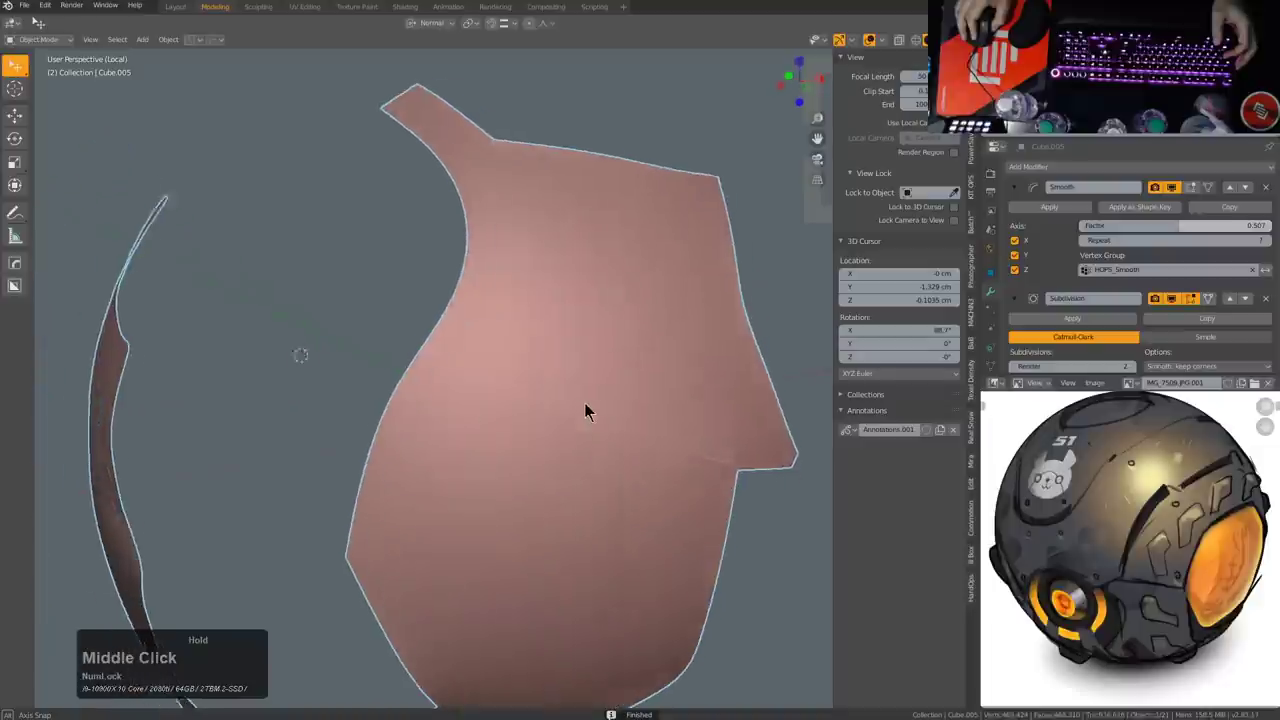
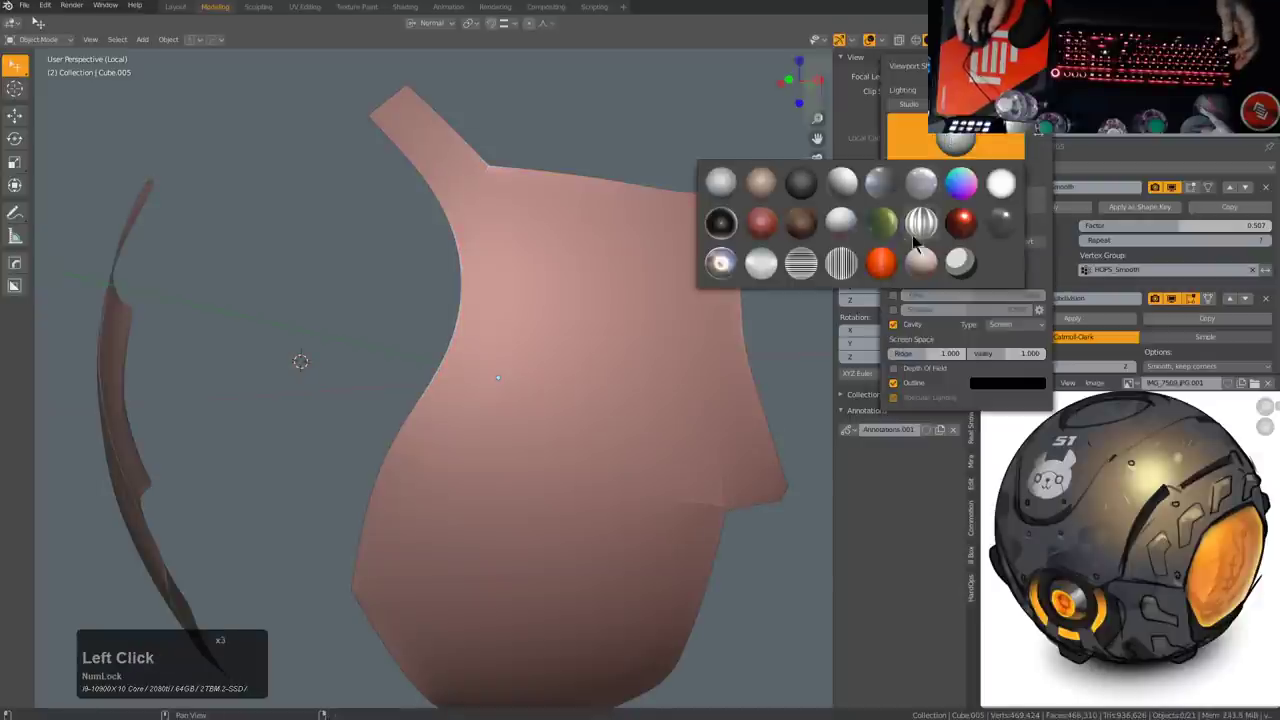
{"action": "double_click", "coordinate": [961, 225]}
{"action": "middle_click", "coordinate": [586, 362]}
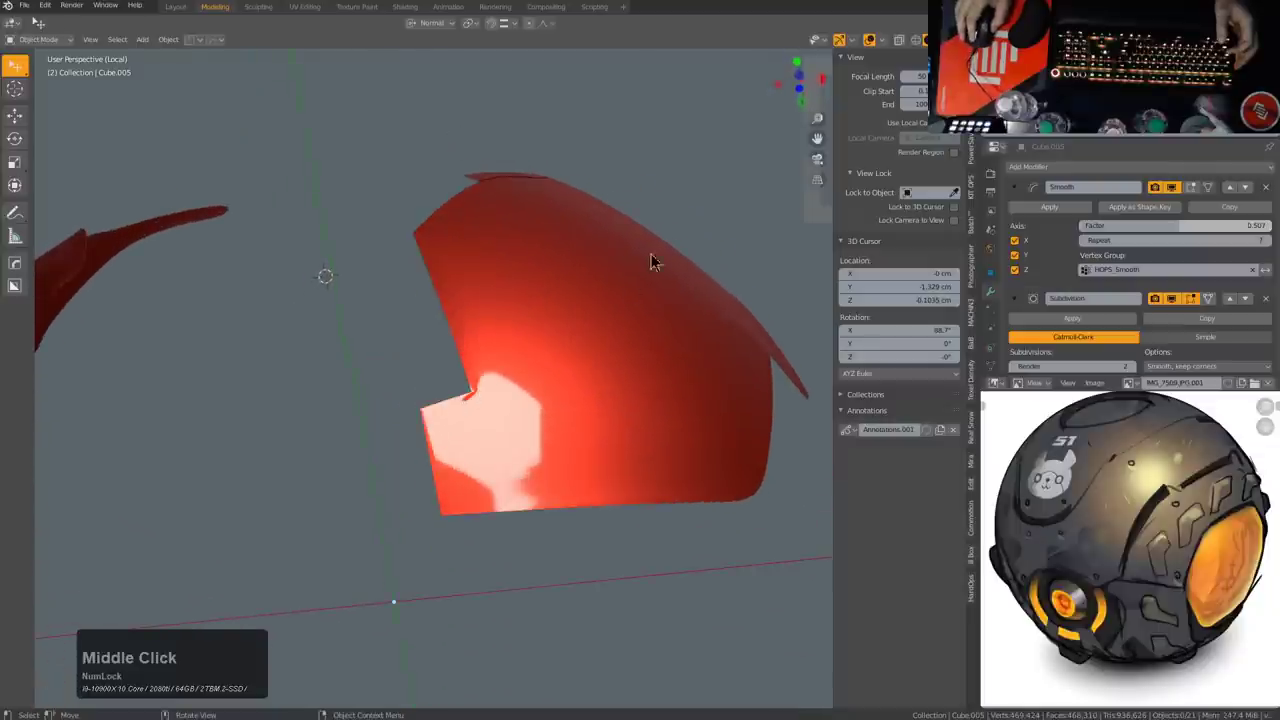
{"action": "left_click_drag", "start_coordinate": [618, 335], "coordinate": [639, 310]}
{"action": "middle_click", "coordinate": [621, 331]}
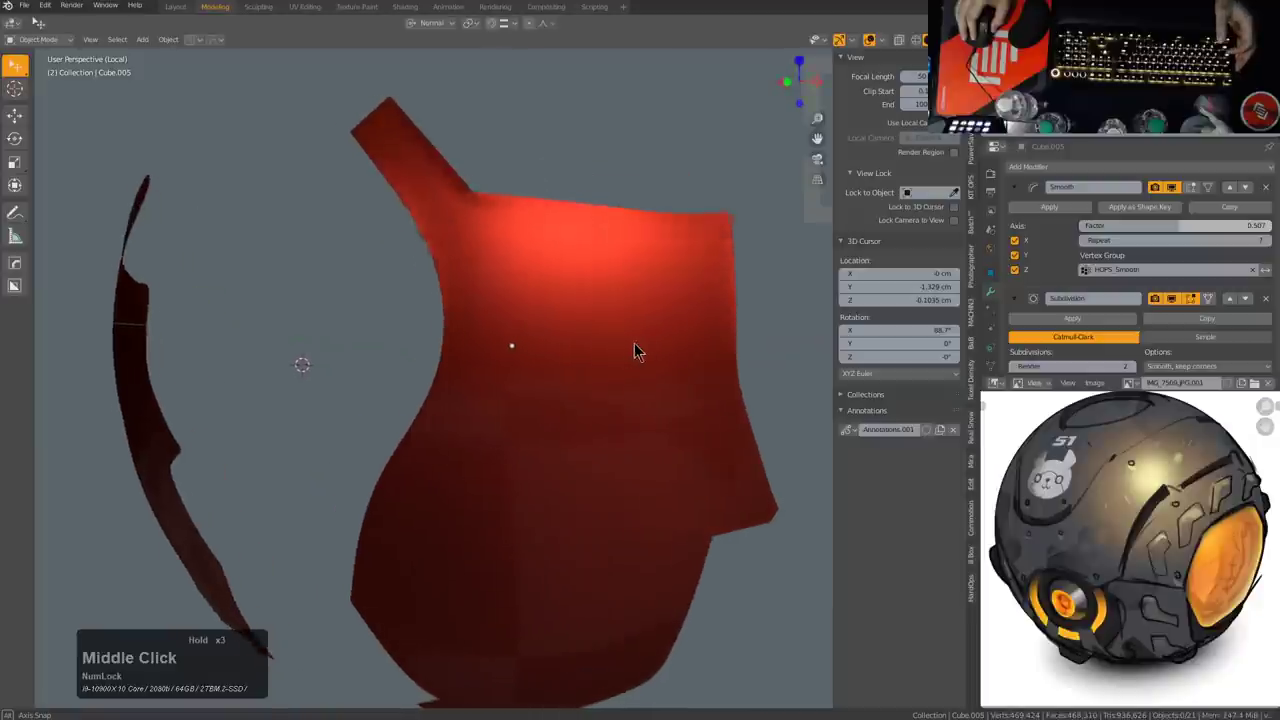
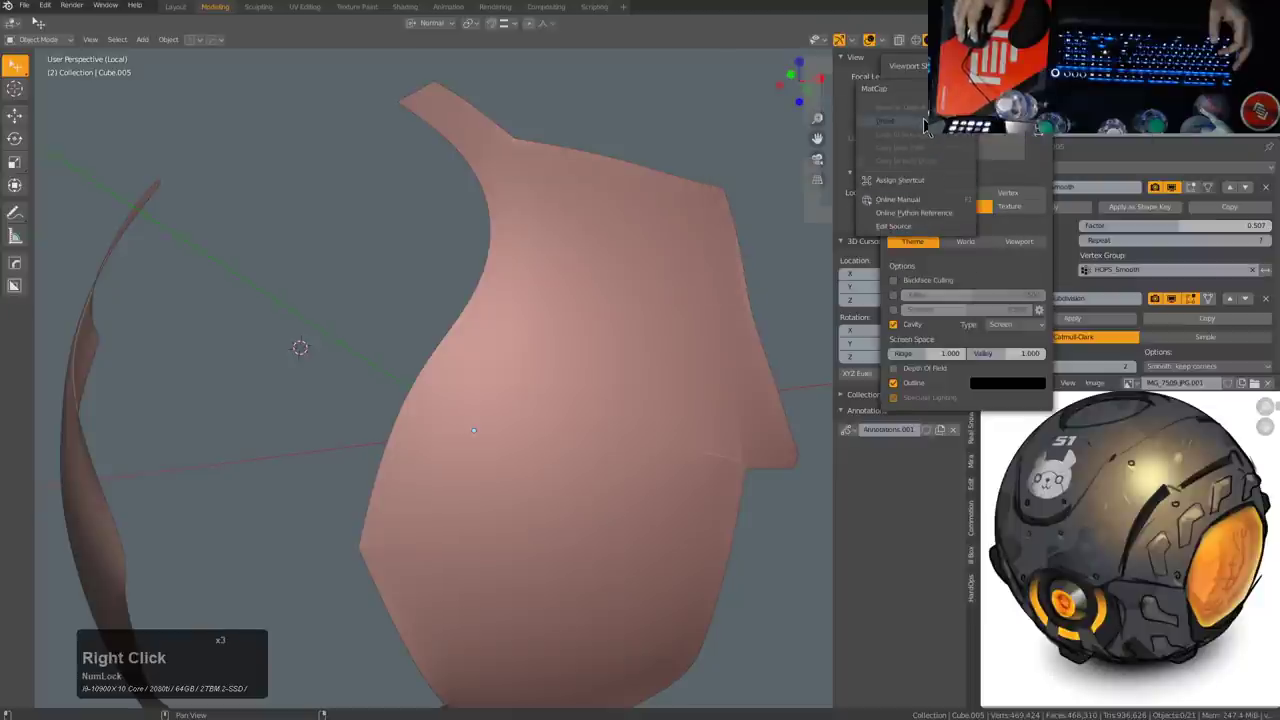
{"action": "left_click", "coordinate": [950, 145]}
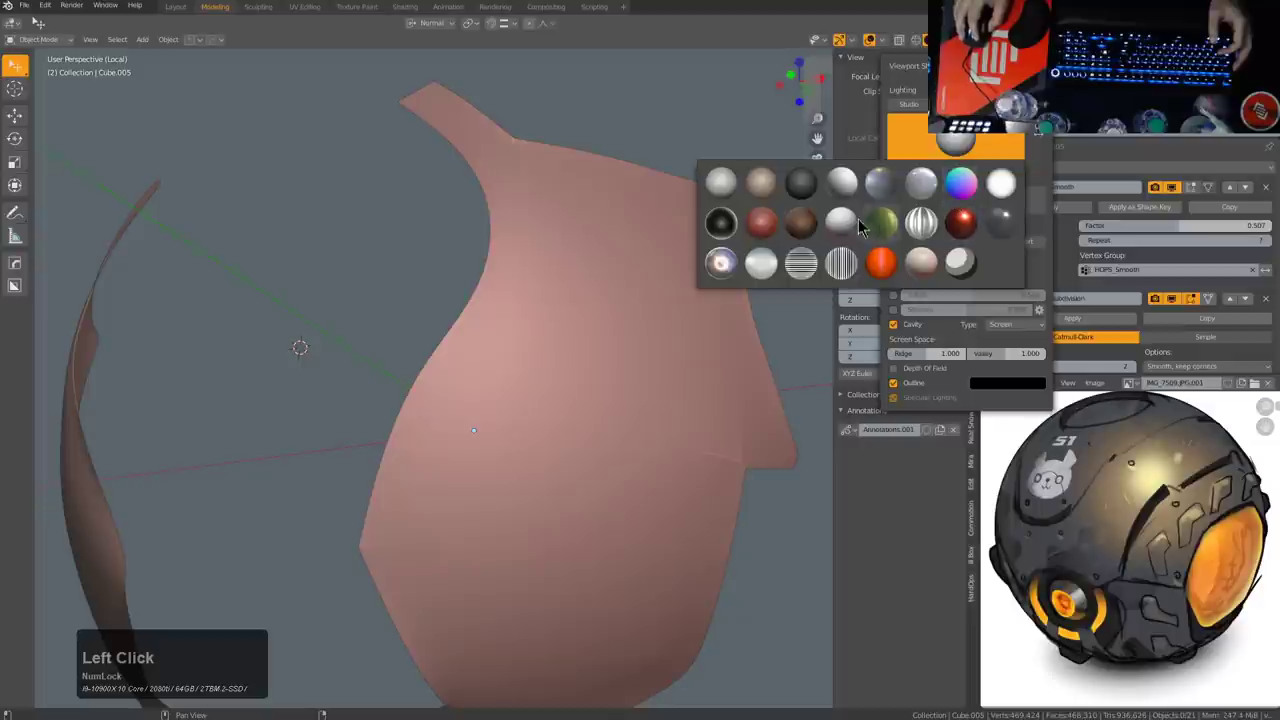
{"action": "left_click", "coordinate": [851, 195]}
{"action": "left_click_drag", "start_coordinate": [595, 310], "coordinate": [585, 329]}
{"action": "middle_click", "coordinate": [585, 329]}
{"action": "scroll", "scroll_direction": "up", "scroll_amount": 3}
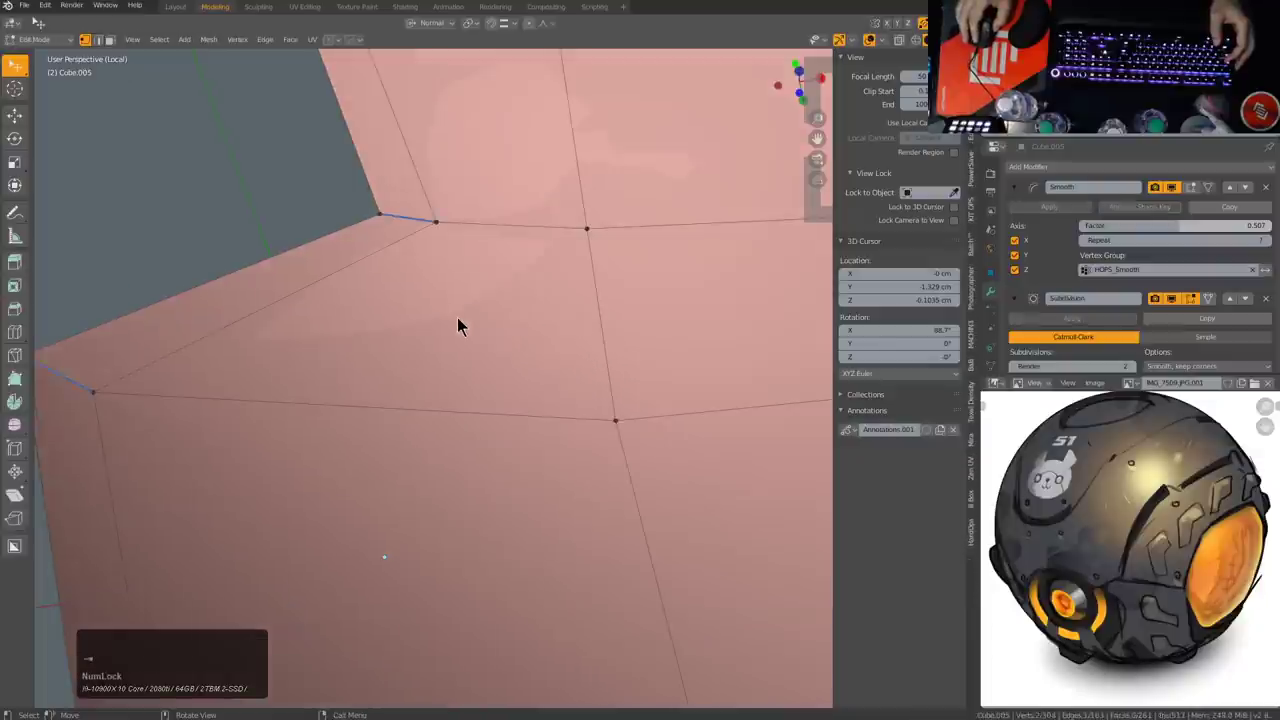
{"action": "left_click", "coordinate": [446, 219]}
{"action": "scroll", "scroll_direction": "down", "scroll_amount": 3}
{"action": "key", "text": "alt+v"}
Step: Enable the wireframe overlay and expand the Subdivision modifier's settings while inspecting the panel
{"action": "left_click", "coordinate": [477, 286]}
{"action": "scroll", "scroll_direction": "up", "scroll_amount": 3}
{"action": "scroll", "scroll_direction": "down", "scroll_amount": 3}
{"action": "middle_click", "coordinate": [616, 296]}
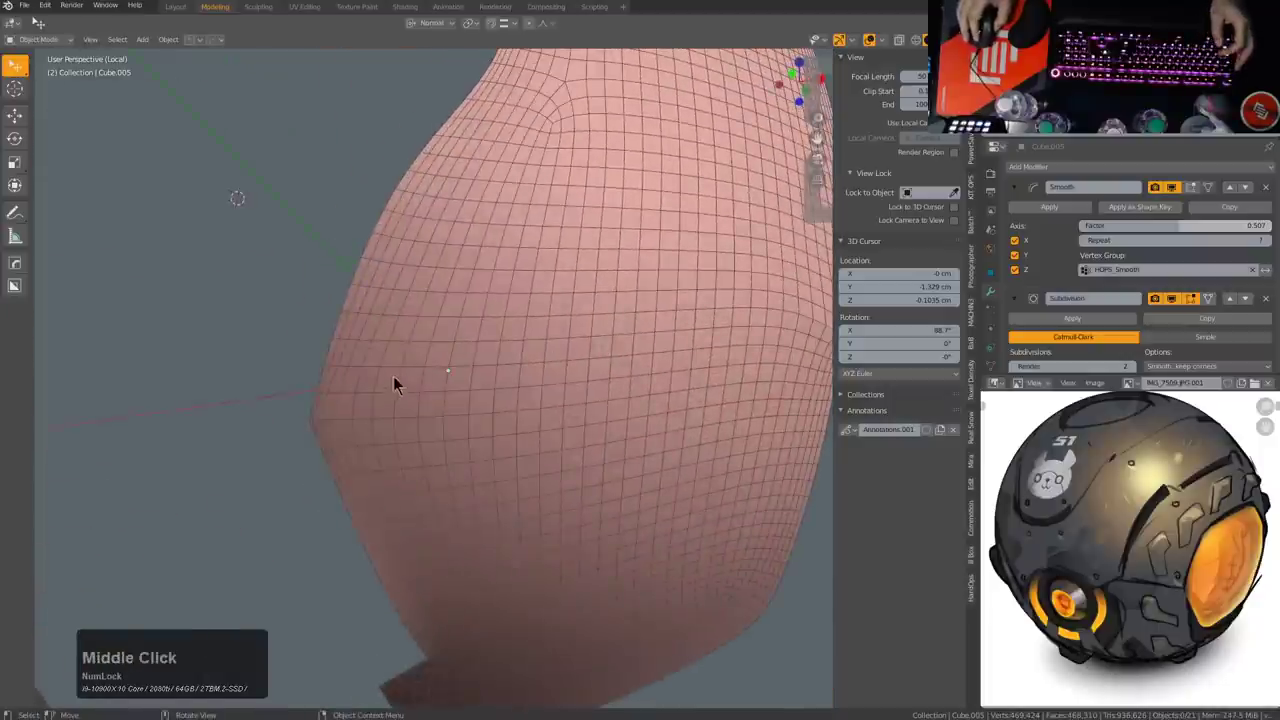
{"action": "middle_click", "coordinate": [513, 295]}
{"action": "middle_click", "coordinate": [493, 272]}
{"action": "middle_click", "coordinate": [515, 374]}
{"action": "scroll", "scroll_direction": "down", "scroll_amount": 3}
{"action": "left_click", "coordinate": [1013, 333]}
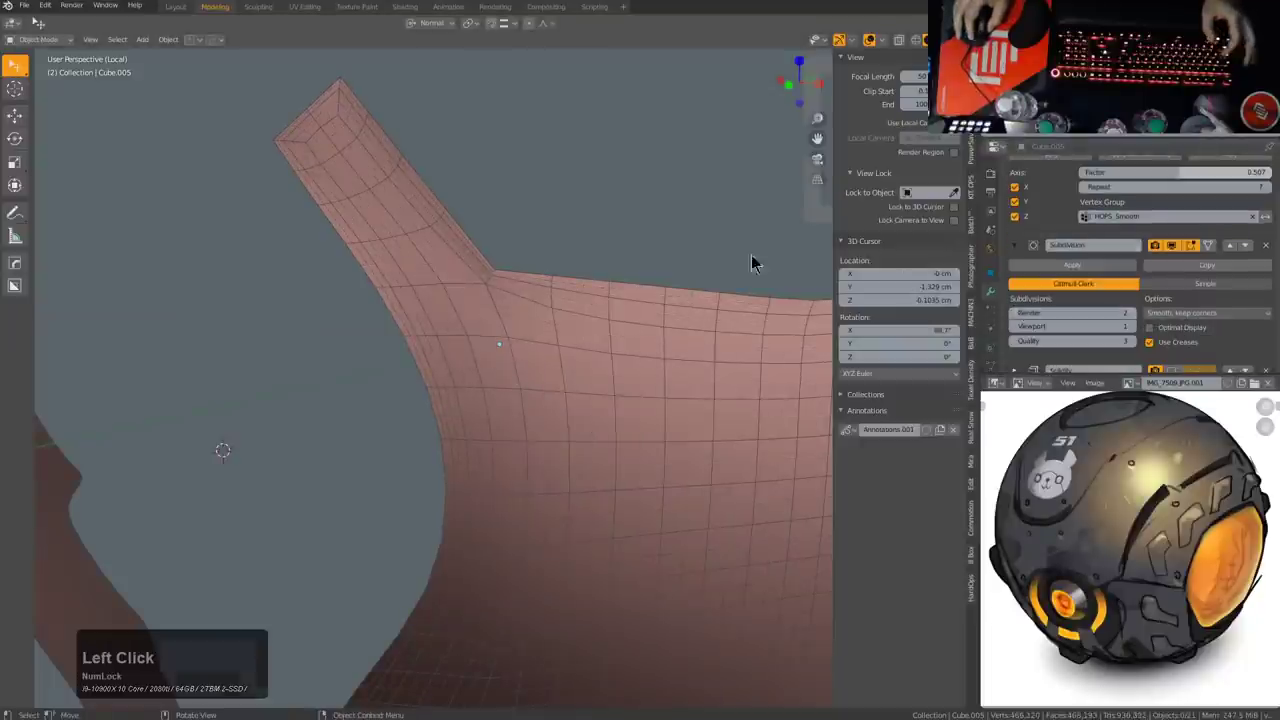
{"action": "scroll", "scroll_direction": "down", "scroll_amount": 3}
{"action": "middle_click", "coordinate": [617, 437]}
{"action": "scroll", "scroll_direction": "down", "scroll_amount": 3}
{"action": "middle_click", "coordinate": [619, 438]}
{"action": "scroll", "scroll_direction": "up", "scroll_amount": 3}
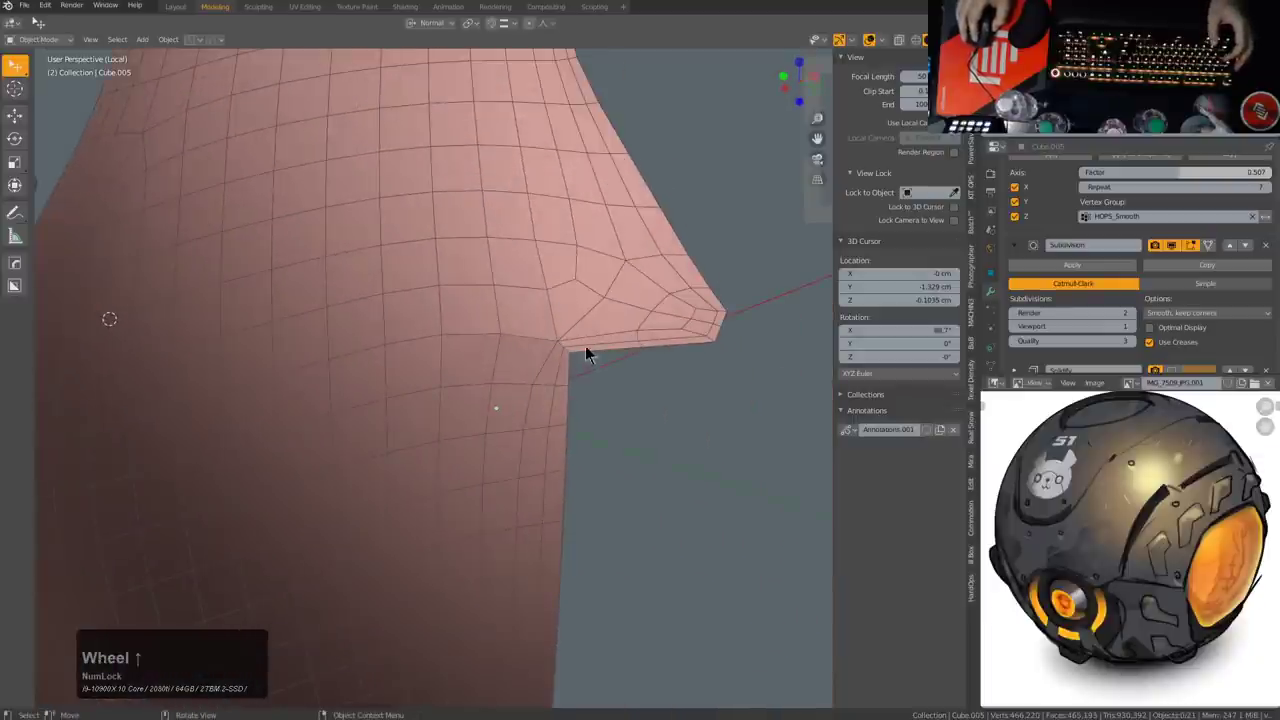
{"action": "scroll", "scroll_direction": "down", "scroll_amount": 3}
{"action": "middle_click", "coordinate": [560, 394]}
{"action": "scroll", "scroll_direction": "up", "scroll_amount": 3}
{"action": "middle_click", "coordinate": [622, 331]}
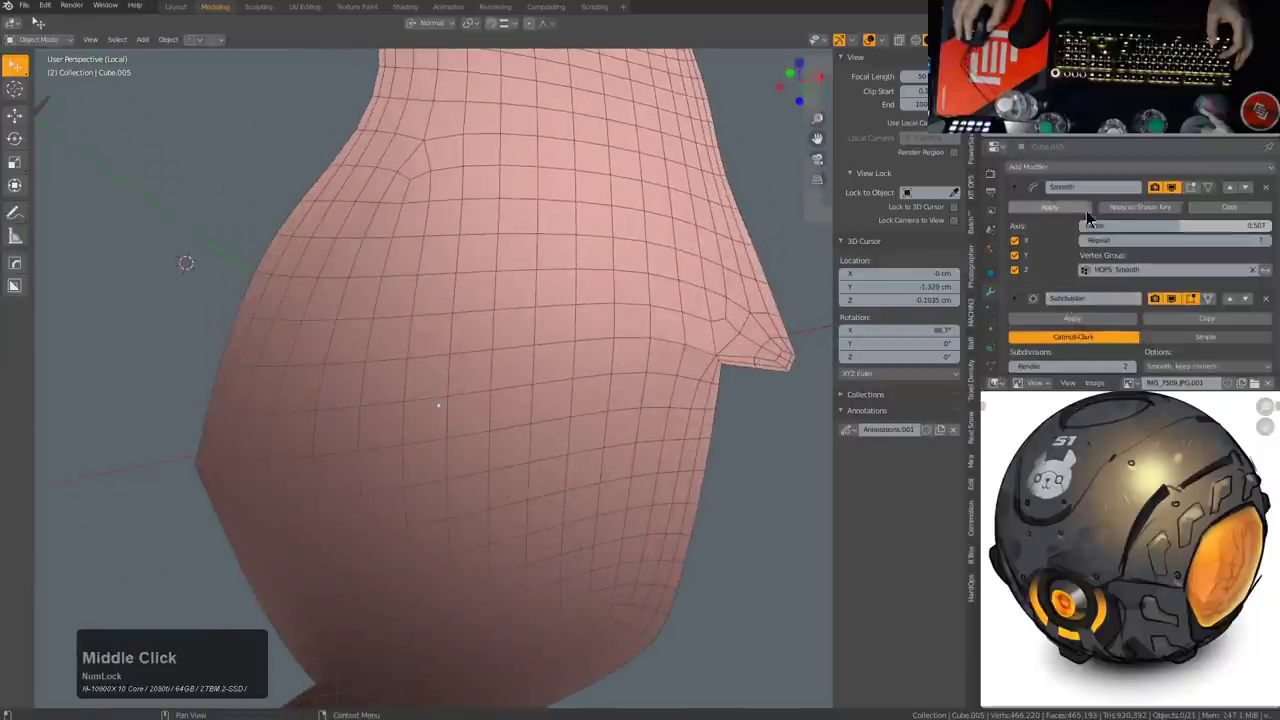
Step: Apply the Smooth modifier so its effect is baked into the panel mesh
{"action": "left_click", "coordinate": [1265, 193]}
{"action": "scroll", "scroll_direction": "down", "scroll_amount": 3}
{"action": "middle_click", "coordinate": [445, 357]}
{"action": "scroll", "scroll_direction": "up", "scroll_amount": 3}
{"action": "middle_click", "coordinate": [493, 408]}
{"action": "scroll", "scroll_direction": "down", "scroll_amount": 3}
Step: Toggle the Subdivision modifier off and on repeatedly to compare the coarse and dense grids
{"action": "left_click", "coordinate": [1178, 198]}
{"action": "left_click", "coordinate": [1178, 198]}
{"action": "left_click", "coordinate": [1178, 198]}
{"action": "left_click", "coordinate": [1178, 198]}
{"action": "left_click", "coordinate": [1178, 198]}
{"action": "left_click", "coordinate": [1177, 198]}
{"action": "double_click", "coordinate": [1176, 198]}
{"action": "left_click", "coordinate": [1176, 198]}
{"action": "double_click", "coordinate": [1175, 198]}
{"action": "double_click", "coordinate": [1173, 198]}
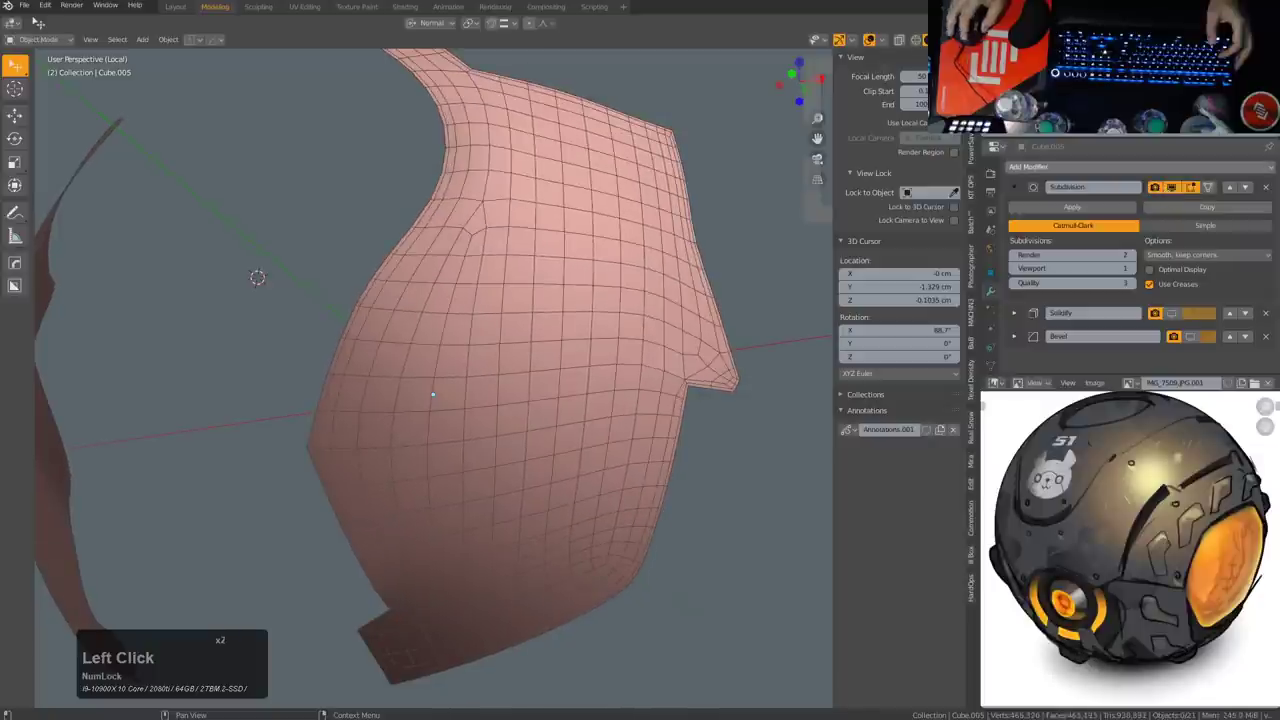
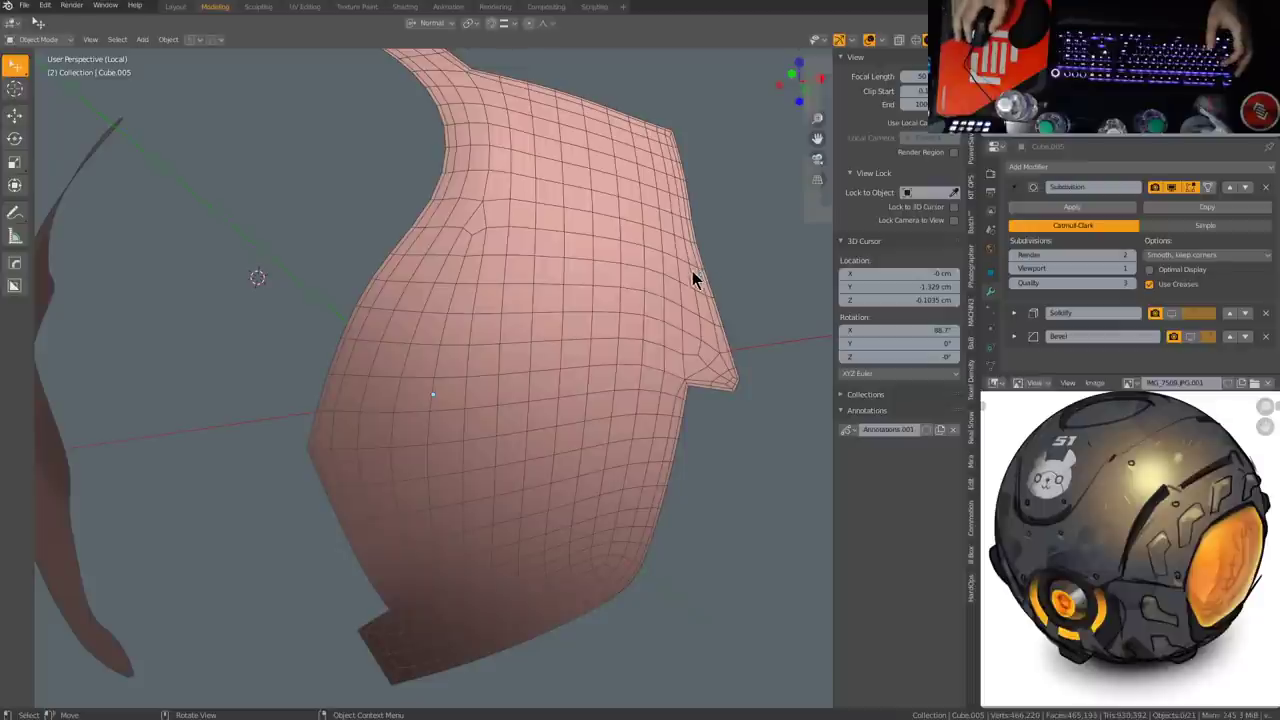
{"action": "left_click", "coordinate": [591, 330]}
{"action": "left_click_drag", "start_coordinate": [603, 325], "coordinate": [593, 329]}
{"action": "middle_click", "coordinate": [654, 272]}
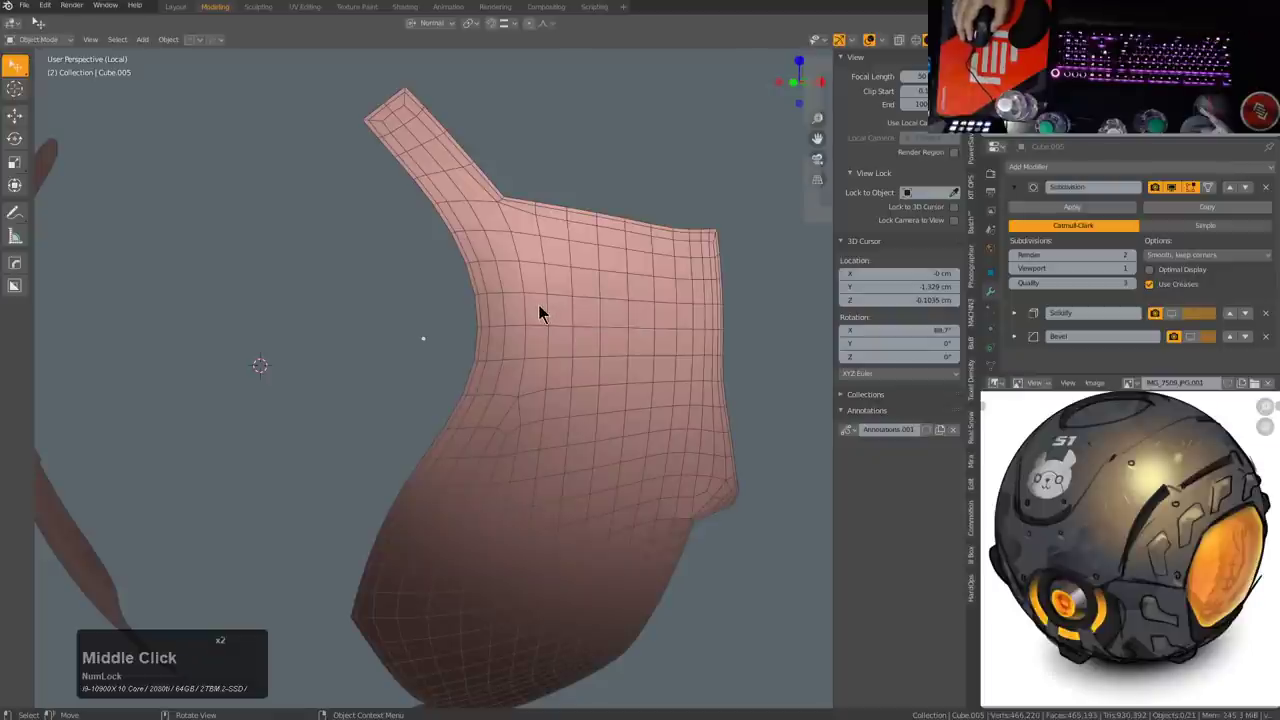
{"action": "middle_click", "coordinate": [574, 341]}
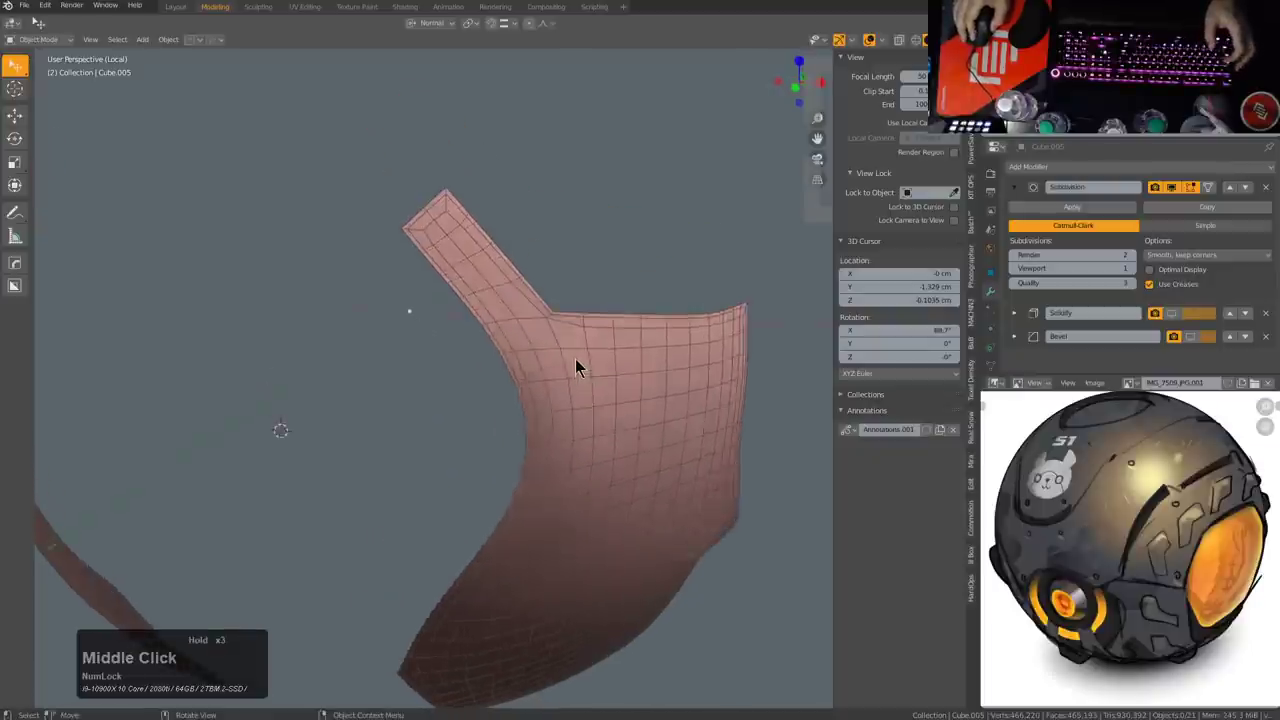
{"action": "scroll", "scroll_direction": "up", "scroll_amount": 3}
{"action": "middle_click", "coordinate": [578, 257]}
{"action": "left_click", "coordinate": [424, 225]}
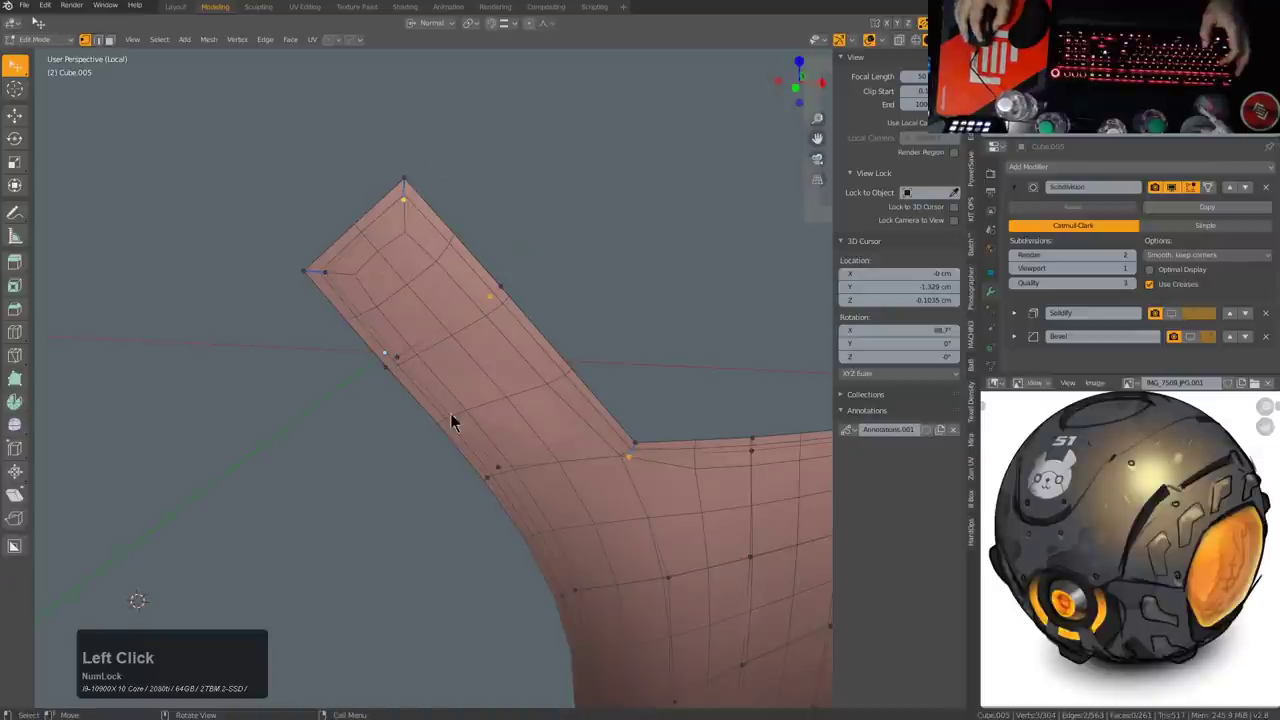
{"action": "scroll", "scroll_direction": "down", "scroll_amount": 3}
{"action": "middle_click", "coordinate": [586, 494]}
{"action": "scroll", "scroll_direction": "up", "scroll_amount": 3}
{"action": "middle_click", "coordinate": [564, 414]}
{"action": "scroll", "scroll_direction": "down", "scroll_amount": 3}
{"action": "middle_click", "coordinate": [507, 506]}
{"action": "scroll", "scroll_direction": "up", "scroll_amount": 3}
{"action": "middle_click", "coordinate": [519, 494]}
{"action": "key", "text": "2"}
{"action": "left_click", "coordinate": [566, 382]}
{"action": "key", "text": "q"}
{"action": "left_click", "coordinate": [682, 354]}
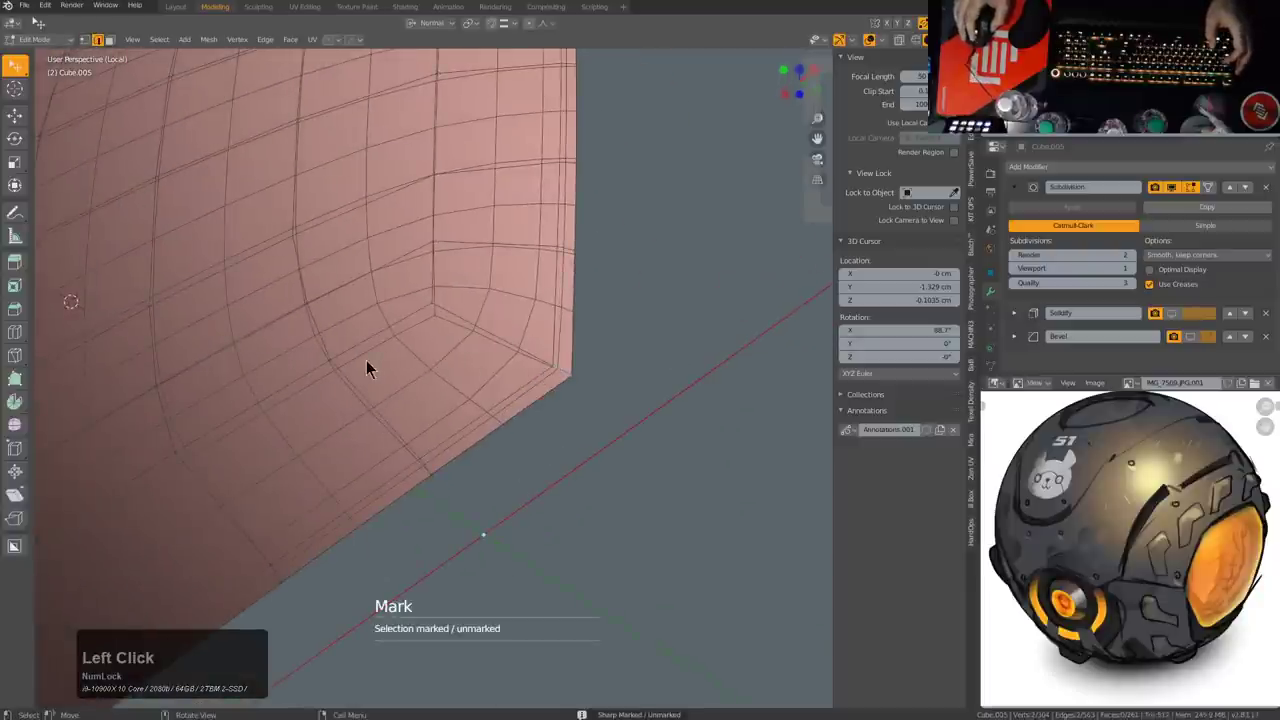
{"action": "key", "text": "Tab"}
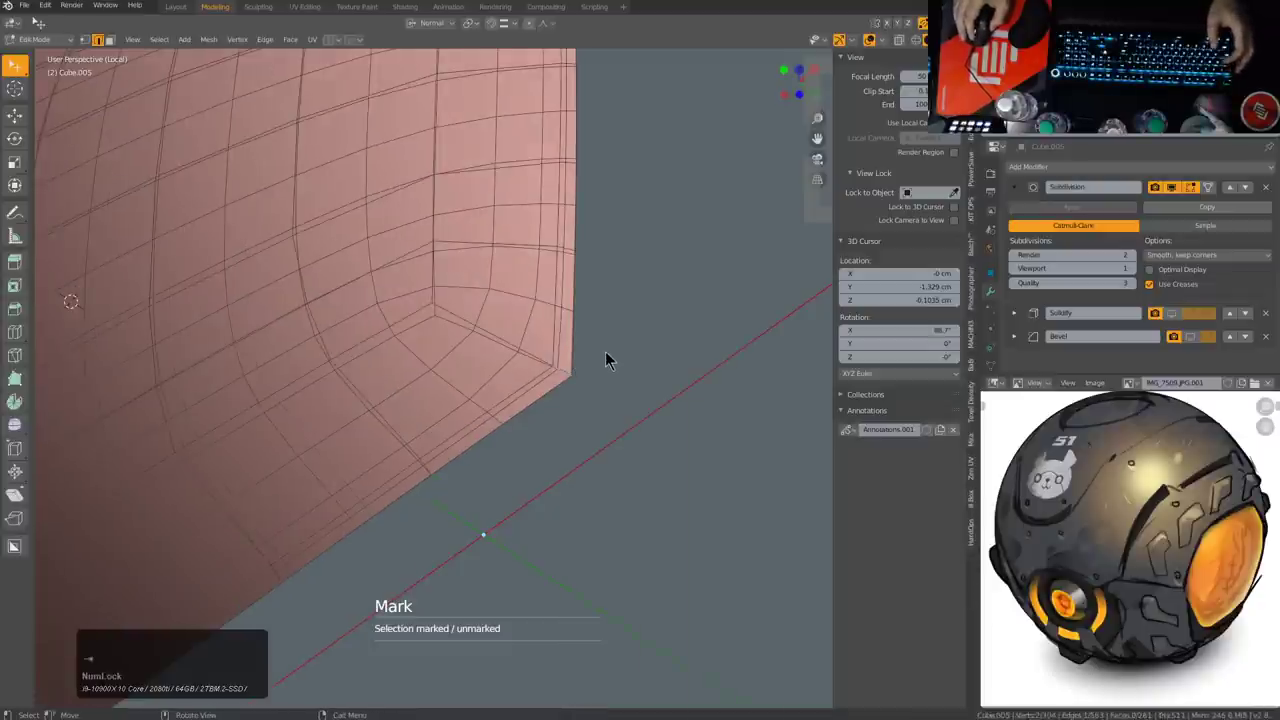
{"action": "scroll", "scroll_direction": "down", "scroll_amount": 3}
{"action": "middle_click", "coordinate": [536, 350]}
{"action": "scroll", "scroll_direction": "up", "scroll_amount": 3}
{"action": "middle_click", "coordinate": [673, 353]}
{"action": "scroll", "scroll_direction": "down", "scroll_amount": 3}
{"action": "middle_click", "coordinate": [590, 371]}
{"action": "middle_click", "coordinate": [625, 337]}
{"action": "scroll", "scroll_direction": "up", "scroll_amount": 3}
{"action": "scroll", "scroll_direction": "down", "scroll_amount": 3}
{"action": "middle_click", "coordinate": [496, 377]}
{"action": "middle_click", "coordinate": [642, 379]}
{"action": "scroll", "scroll_direction": "up", "scroll_amount": 3}
{"action": "scroll", "scroll_direction": "up", "scroll_amount": 3}
{"action": "left_click", "coordinate": [599, 496]}
{"action": "key", "text": "q"}
{"action": "left_click", "coordinate": [654, 460]}
{"action": "scroll", "scroll_direction": "down", "scroll_amount": 3}
{"action": "middle_click", "coordinate": [578, 474]}
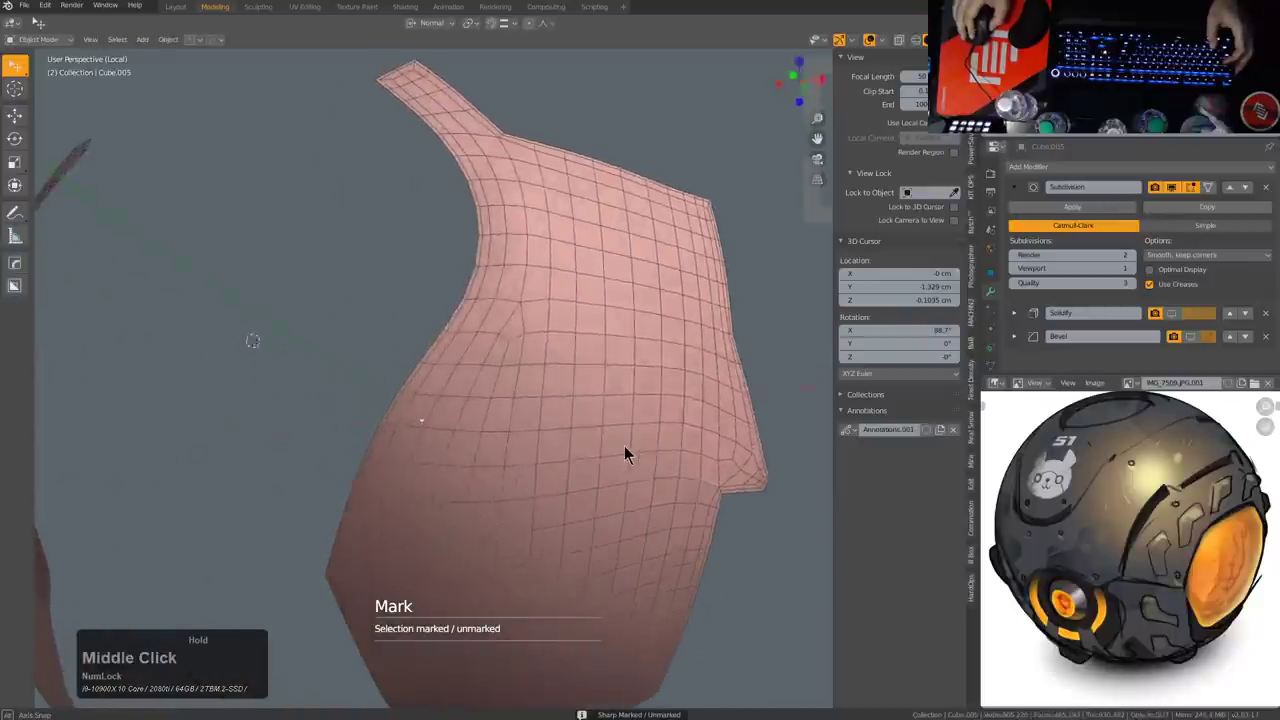
{"action": "middle_click", "coordinate": [615, 428]}
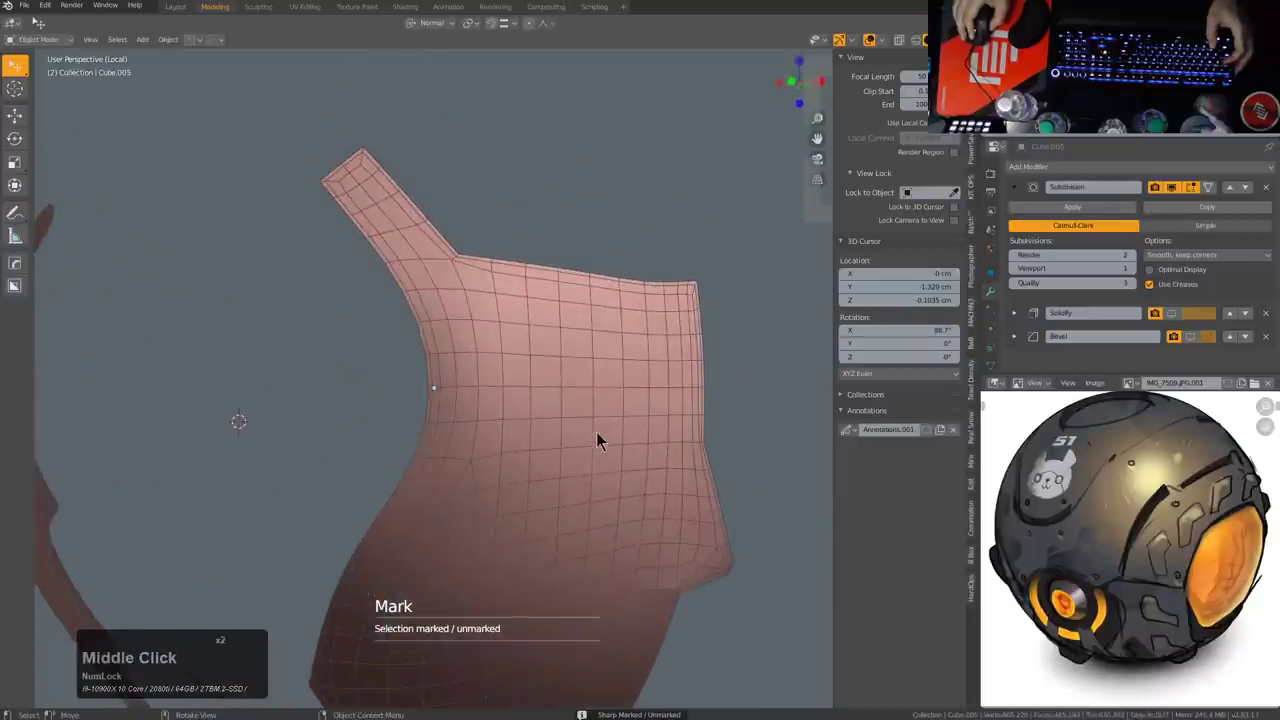
{"action": "scroll", "scroll_direction": "up", "scroll_amount": 3}
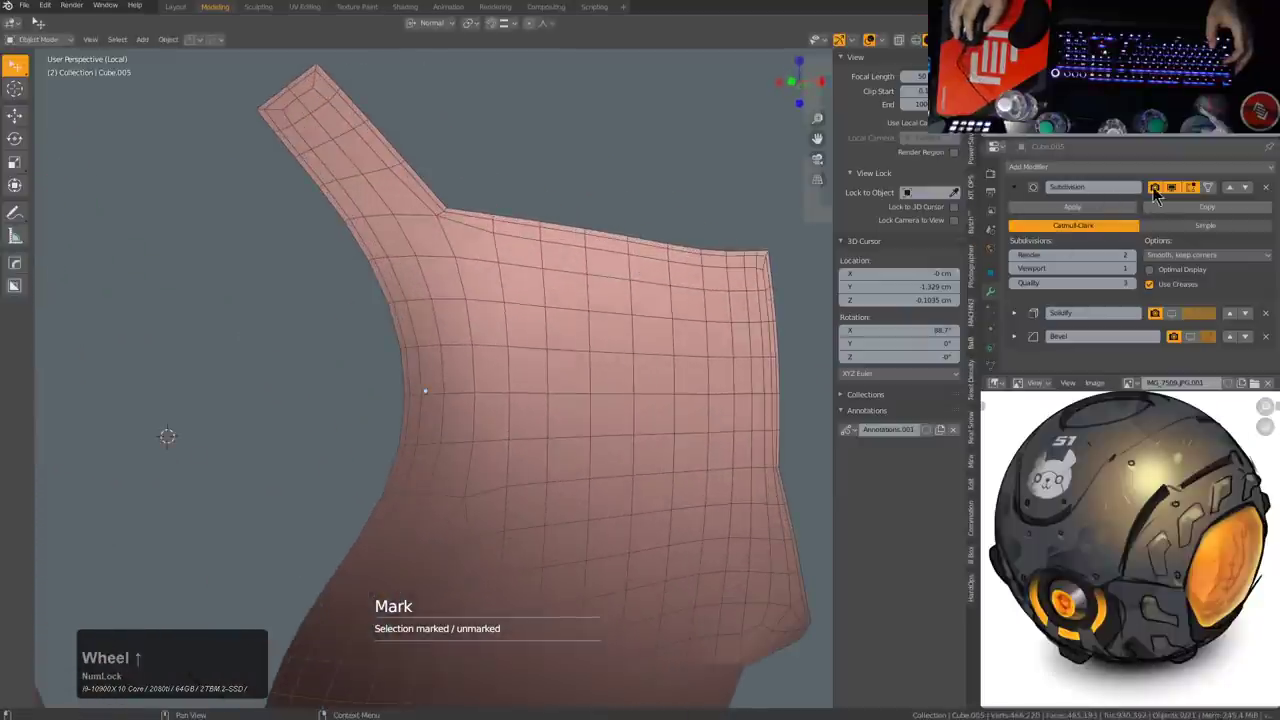
Step: Apply the Subdivision modifier so the panel becomes a dense grid with Solidify and Bevel left
{"action": "left_click", "coordinate": [1177, 192]}
{"action": "left_click", "coordinate": [1177, 192]}
{"action": "double_click", "coordinate": [1177, 192]}
{"action": "left_click", "coordinate": [1041, 211]}
{"action": "middle_click", "coordinate": [578, 297]}
{"action": "scroll", "scroll_direction": "up", "scroll_amount": 3}
Step: In Edit Mode select all geometry, run an Edge menu operation on it, then deselect everything
{"action": "key", "text": "2"}
{"action": "left_click", "coordinate": [594, 137]}
{"action": "scroll", "scroll_direction": "down", "scroll_amount": 3}
{"action": "middle_click", "coordinate": [626, 381]}
{"action": "scroll", "scroll_direction": "up", "scroll_amount": 3}
{"action": "key", "text": "ctrl+x"}
{"action": "middle_click", "coordinate": [645, 495]}
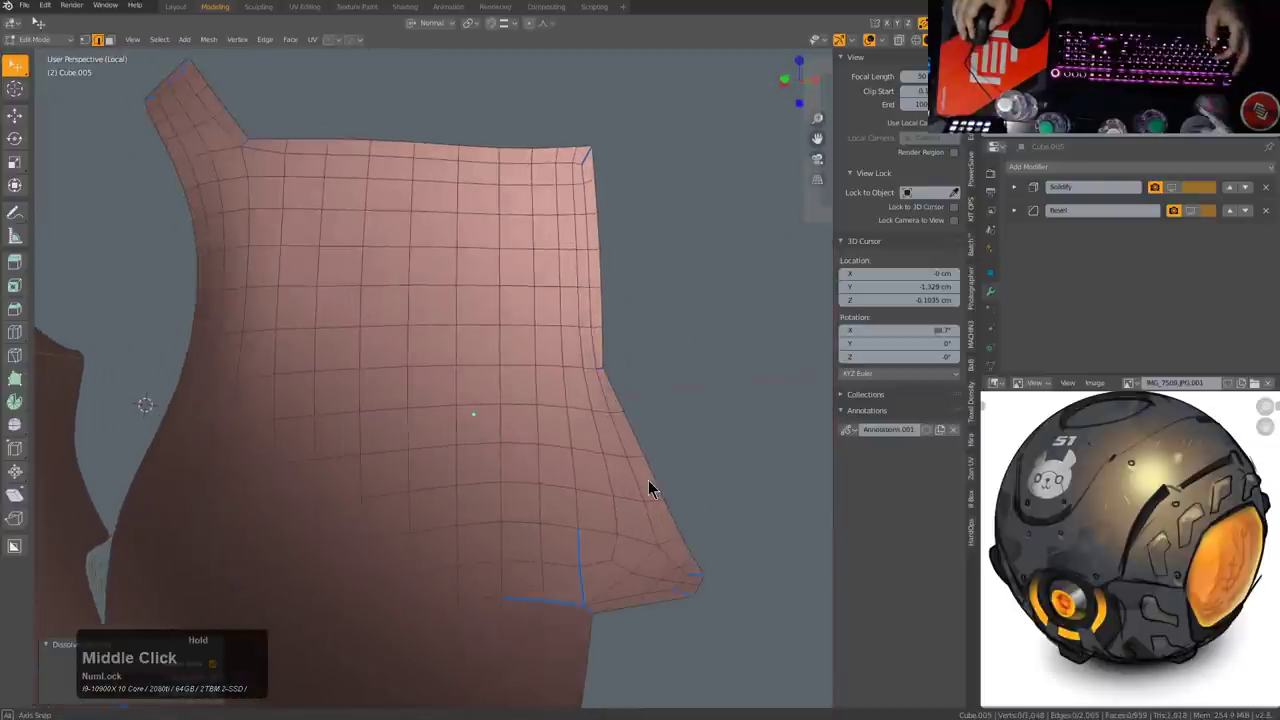
{"action": "key", "text": "a"}
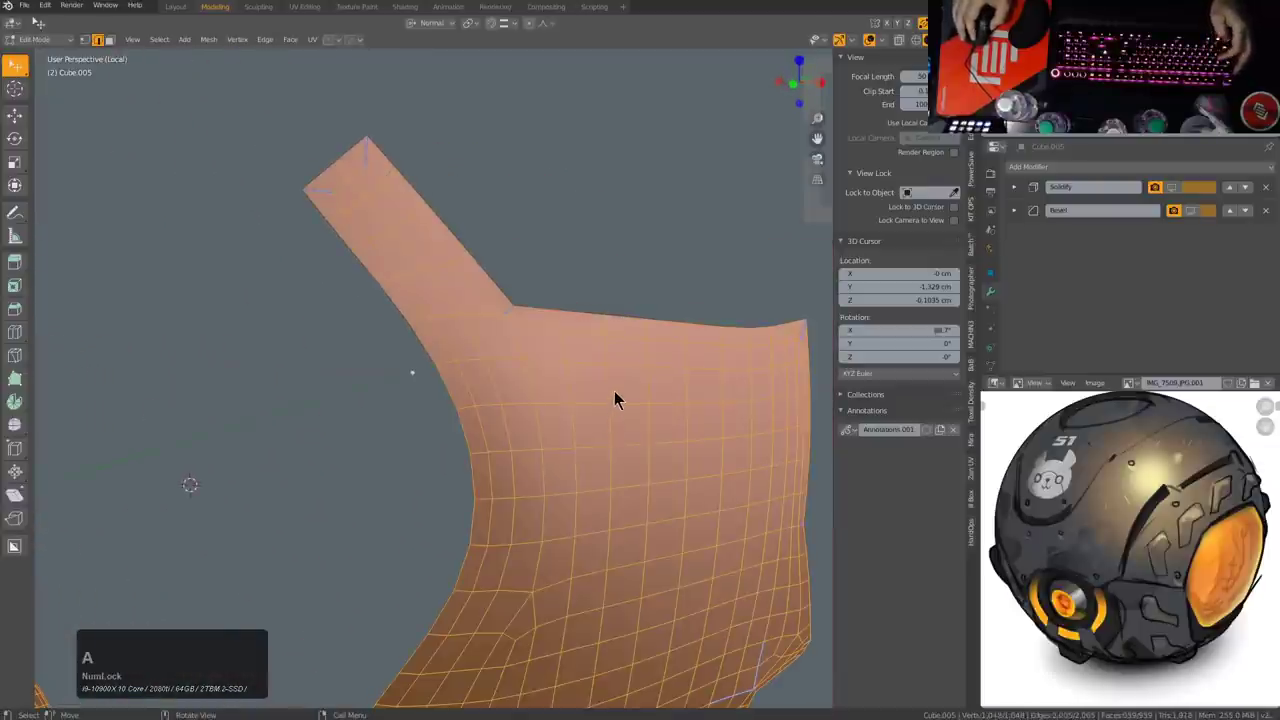
{"action": "key", "text": "ctrl+e"}
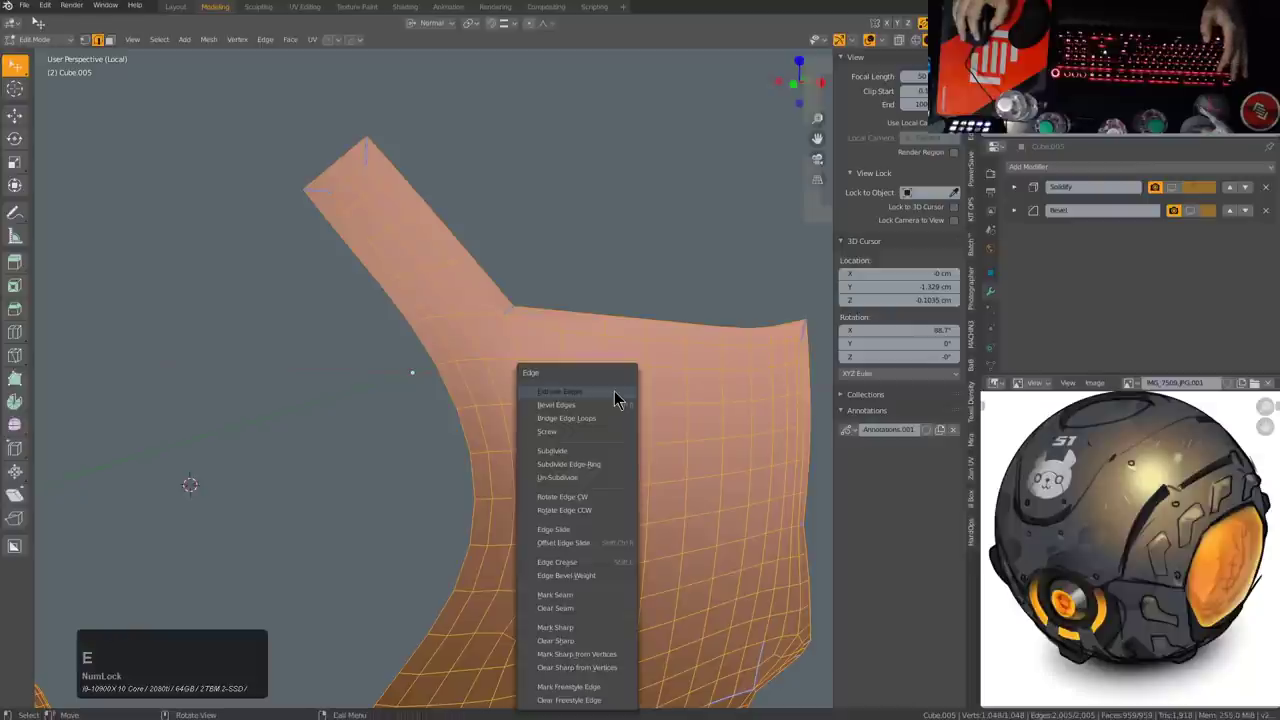
{"action": "key", "text": "q"}
{"action": "left_click", "coordinate": [687, 316]}
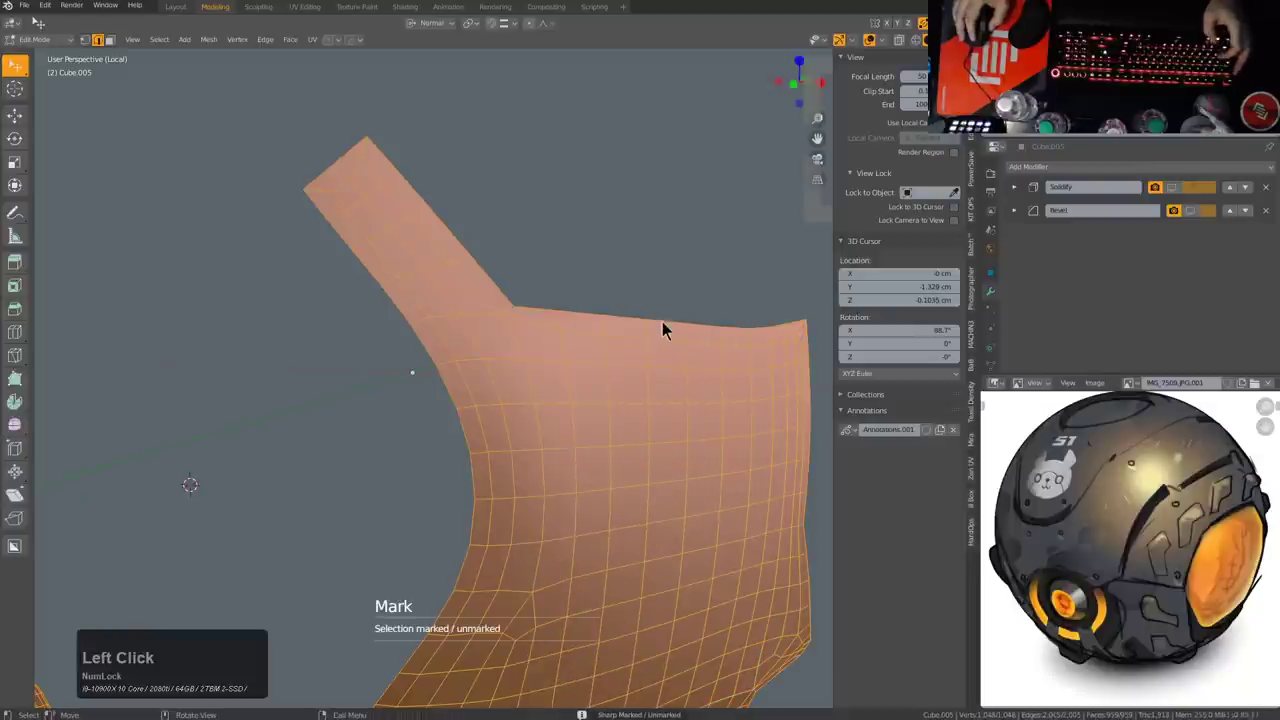
{"action": "key", "text": "alt+a"}
Step: Orbit and zoom in to examine the quad grid around the panel's notch corner
{"action": "scroll", "scroll_direction": "down", "scroll_amount": 3}
{"action": "middle_click", "coordinate": [605, 479]}
{"action": "scroll", "scroll_direction": "down", "scroll_amount": 3}
{"action": "middle_click", "coordinate": [649, 458]}
{"action": "scroll", "scroll_direction": "up", "scroll_amount": 3}
{"action": "middle_click", "coordinate": [571, 417]}
{"action": "scroll", "scroll_direction": "up", "scroll_amount": 3}
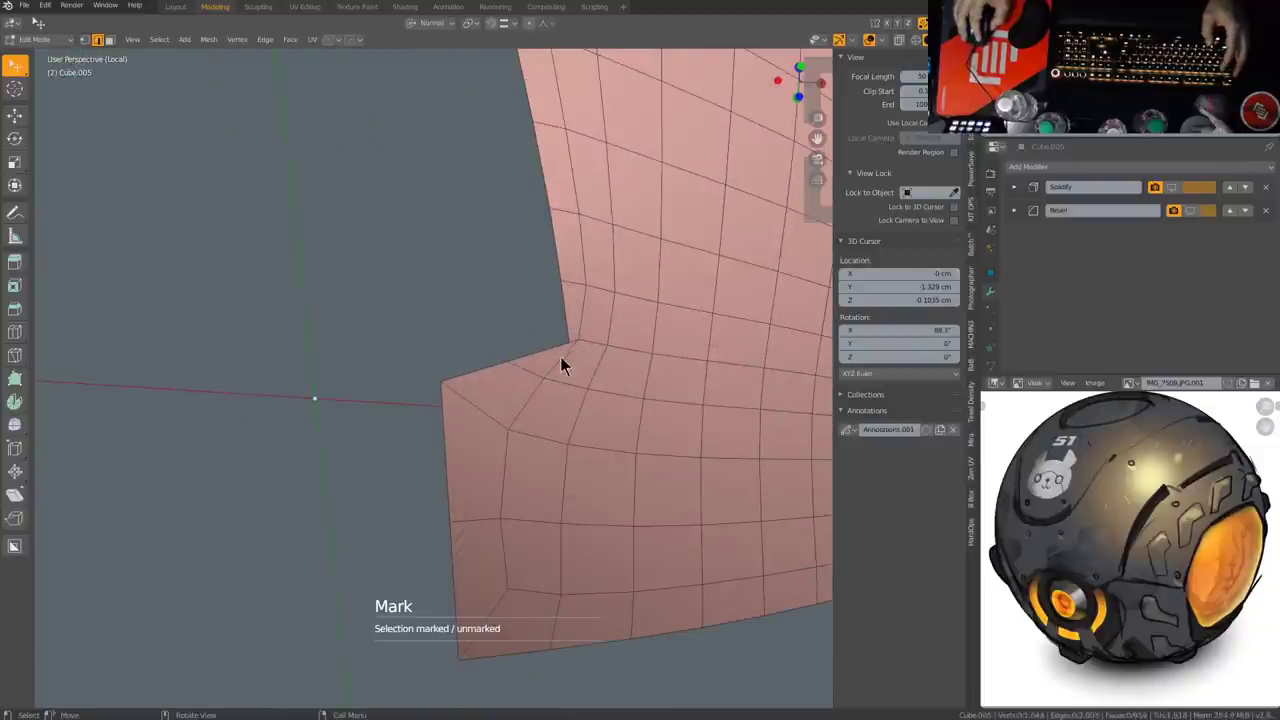
{"action": "scroll", "scroll_direction": "down", "scroll_amount": 3}
{"action": "middle_click", "coordinate": [613, 399]}
{"action": "middle_click", "coordinate": [588, 405]}
{"action": "scroll", "scroll_direction": "up", "scroll_amount": 3}
{"action": "scroll", "scroll_direction": "up", "scroll_amount": 3}
{"action": "middle_click", "coordinate": [456, 345]}
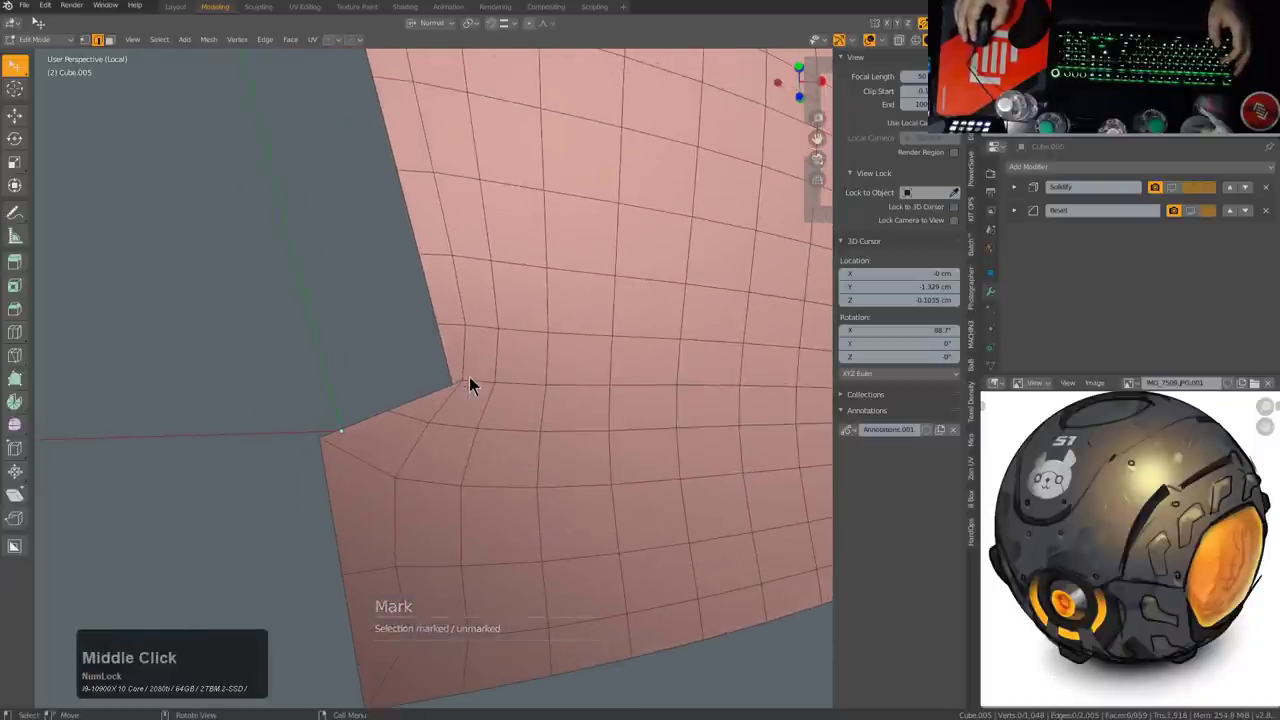
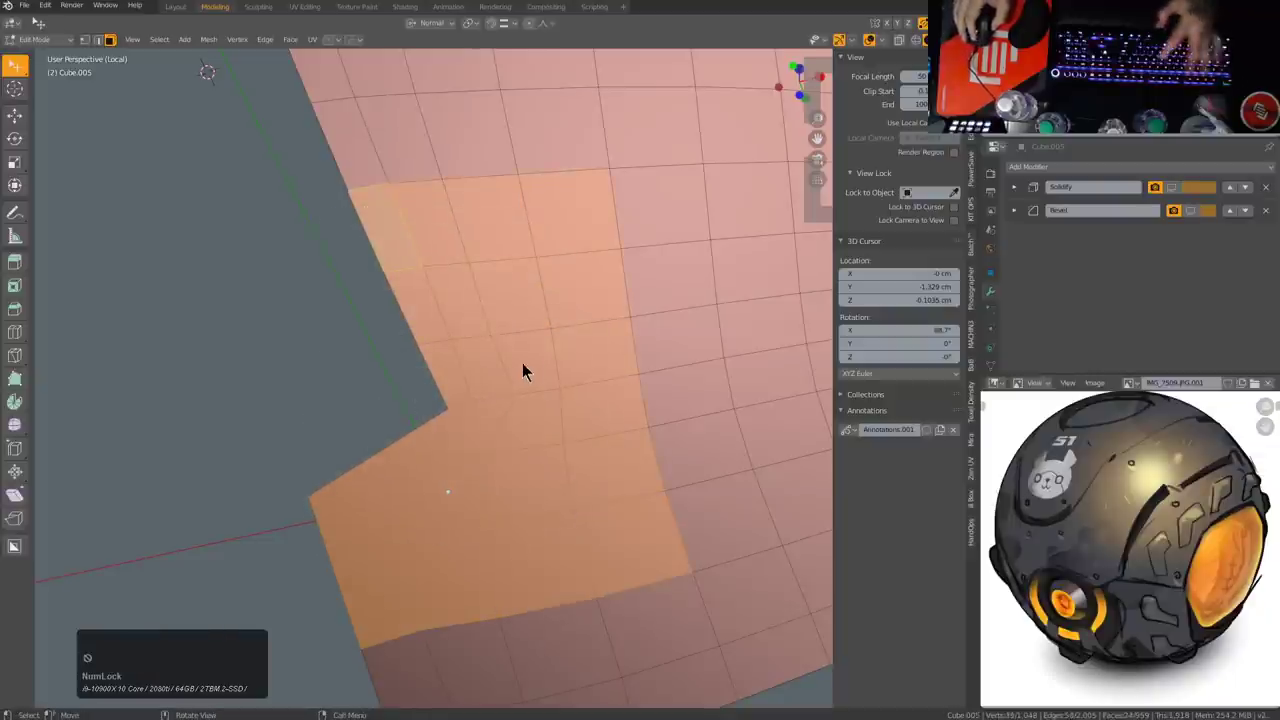
Step: Duplicate geometry, separate it with P, and assign the selected vertices to a vertex group
{"action": "key", "text": "shift+d"}
{"action": "right_click", "coordinate": [480, 345]}
{"action": "key", "text": "p"}
{"action": "left_click", "coordinate": [480, 345]}
{"action": "left_click", "coordinate": [469, 346]}
{"action": "key", "text": "g"}
{"action": "right_click", "coordinate": [528, 372]}
{"action": "left_click", "coordinate": [665, 289]}
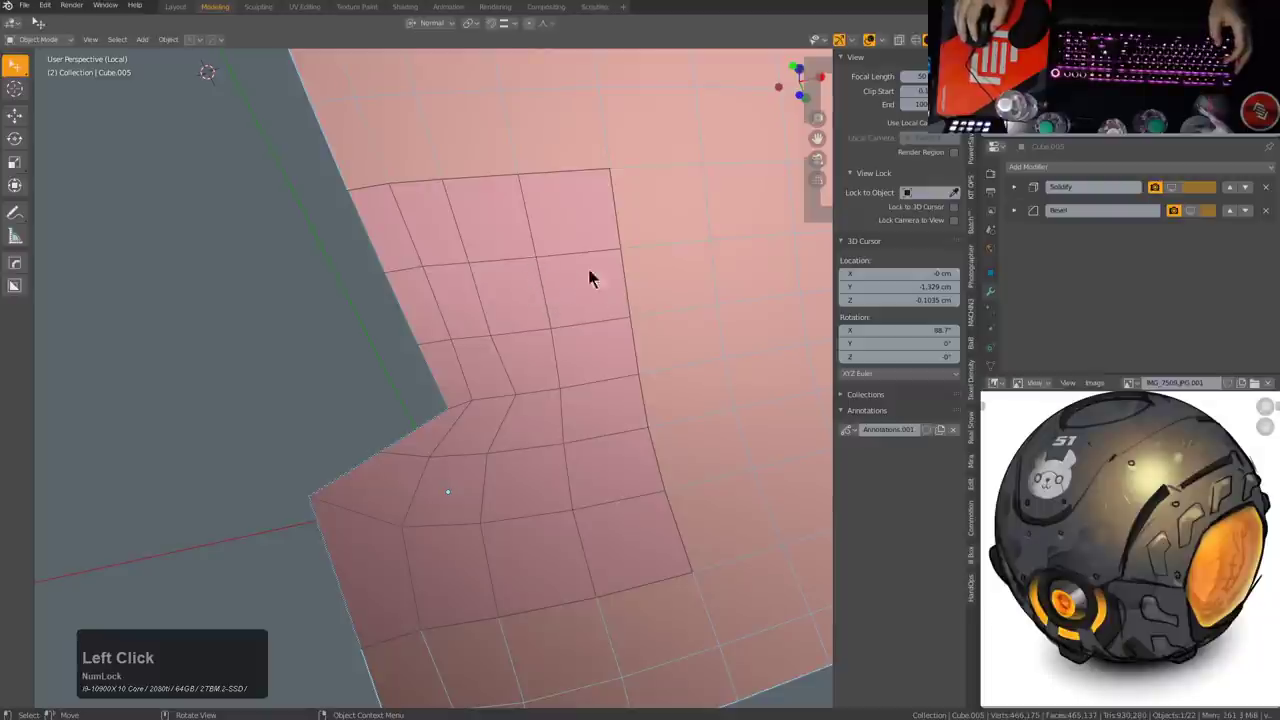
{"action": "left_click", "coordinate": [663, 275]}
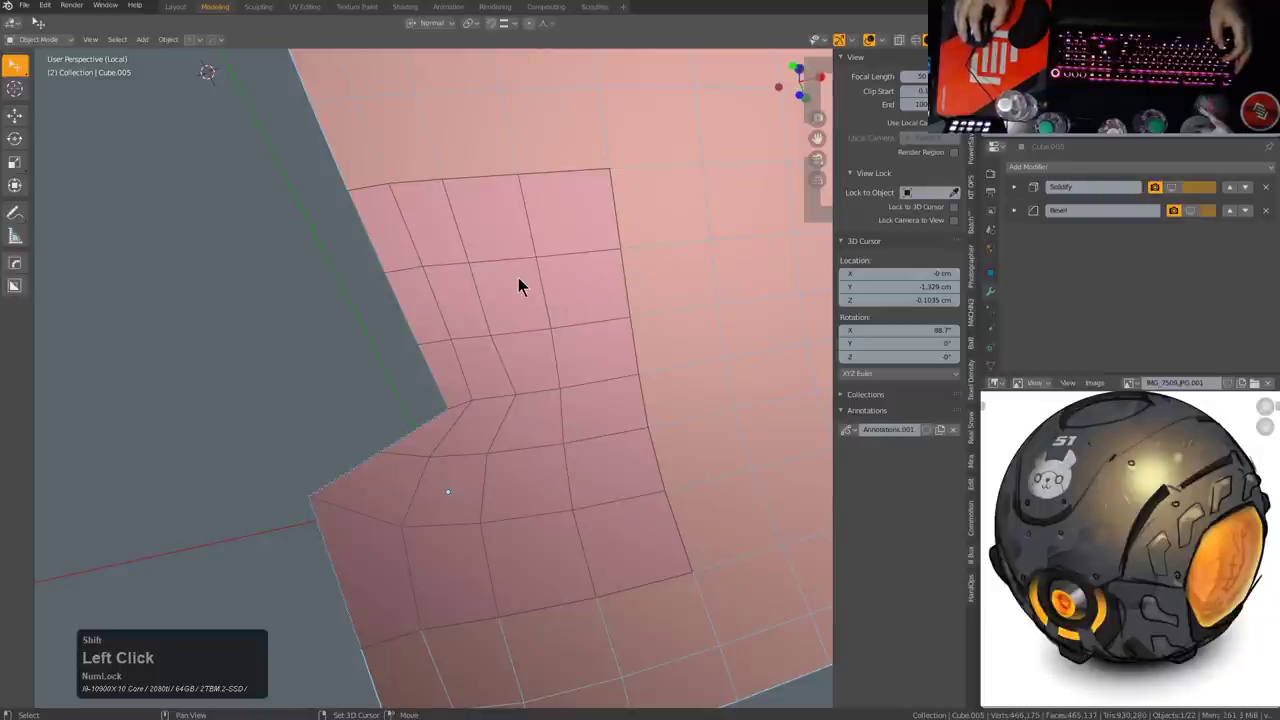
Step: Add a Shrinkwrap modifier via the Q menu limited to vertex group 'Group', then return to Edit Mode
{"action": "key", "text": "q"}
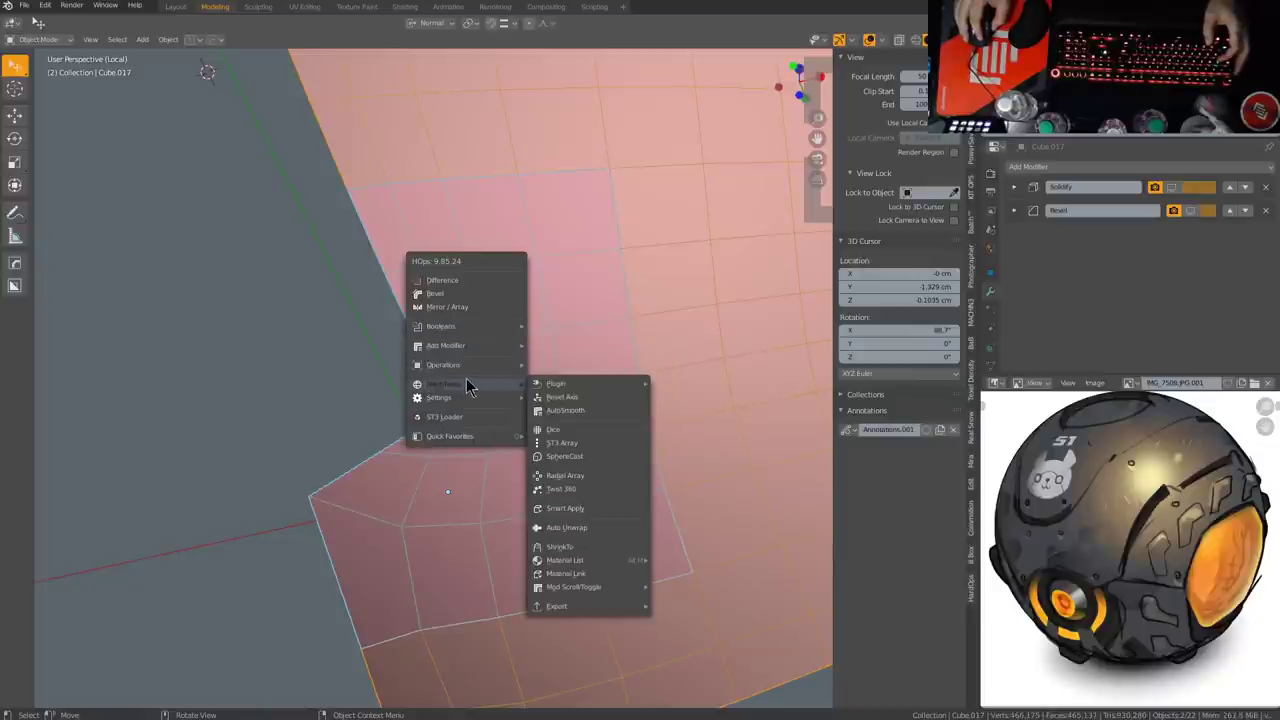
{"action": "left_click", "coordinate": [566, 551]}
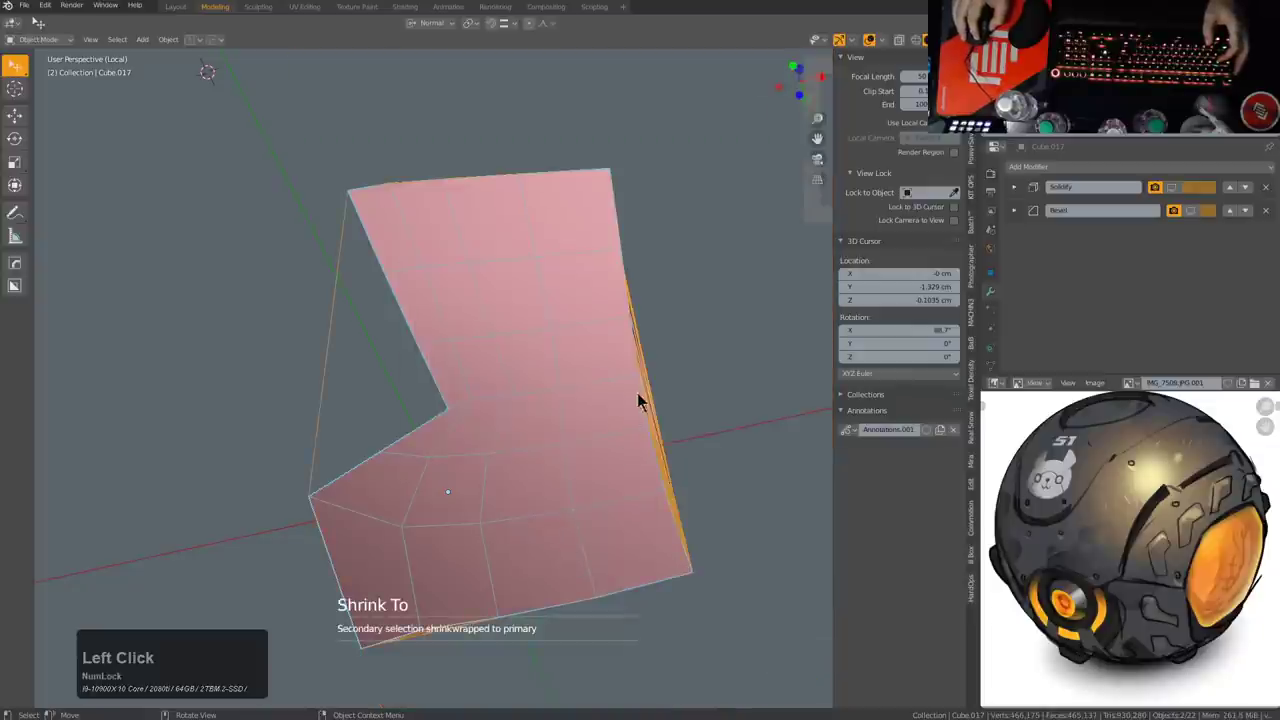
{"action": "left_click", "coordinate": [651, 384]}
{"action": "key", "text": "Tab"}
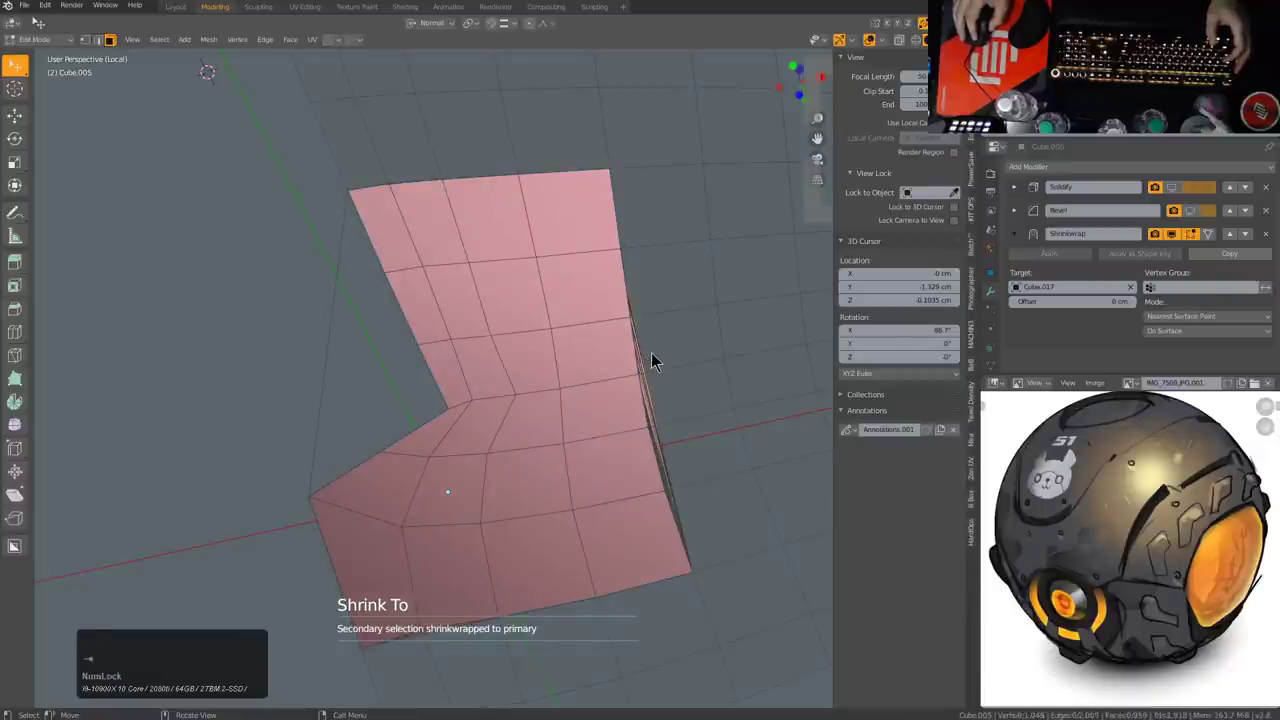
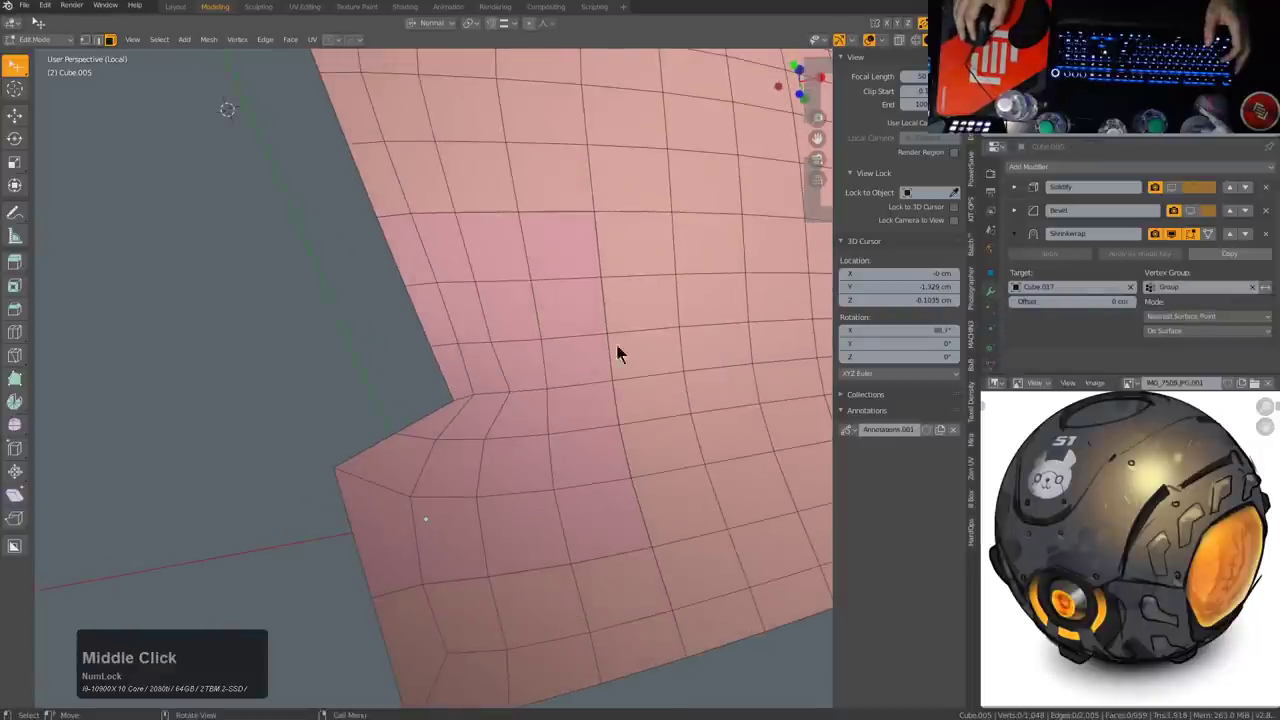
Step: Leave the panel's mesh, select the shell Cube.017 and display it as wireframe via the HOps menu
{"action": "left_click", "coordinate": [642, 355]}
{"action": "key", "text": "Tab"}
{"action": "key", "text": "Tab"}
{"action": "left_click", "coordinate": [510, 357]}
{"action": "key", "text": "q"}
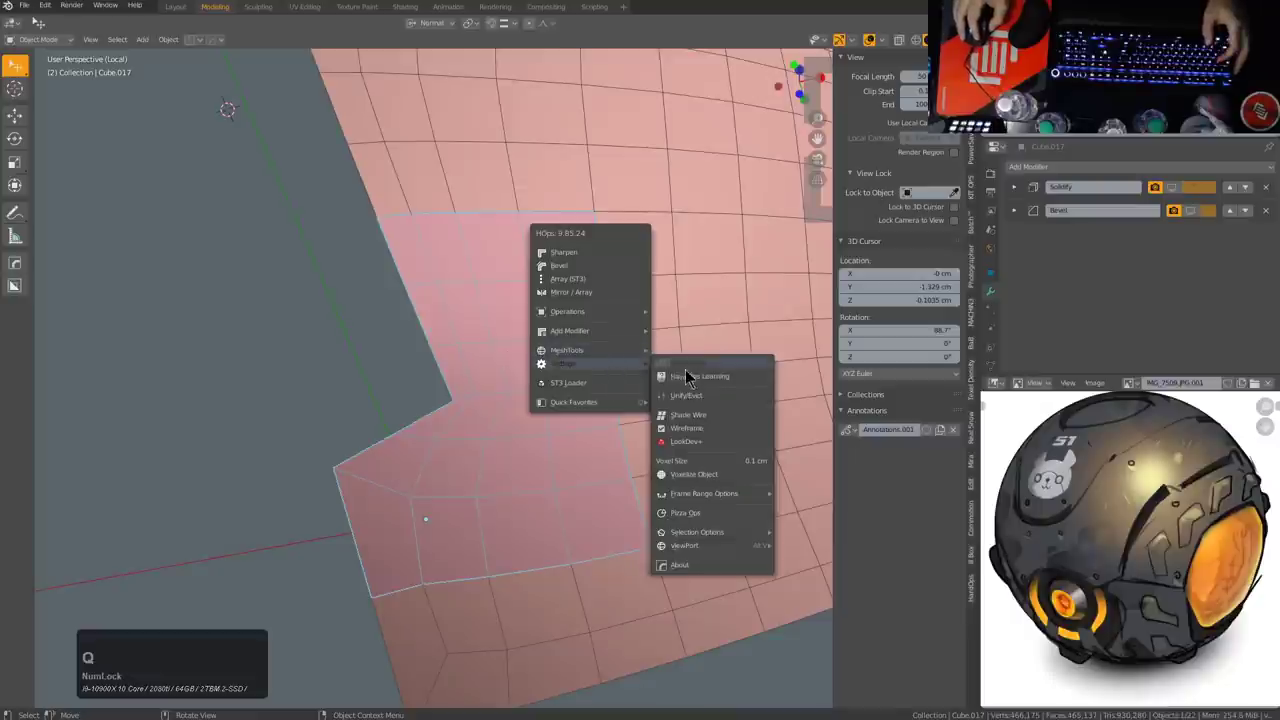
{"action": "left_click", "coordinate": [716, 425]}
Step: Reselect the armor panel, re-enter its mesh and frame the view on the notch corner
{"action": "key", "text": "Tab"}
{"action": "middle_click", "coordinate": [584, 354]}
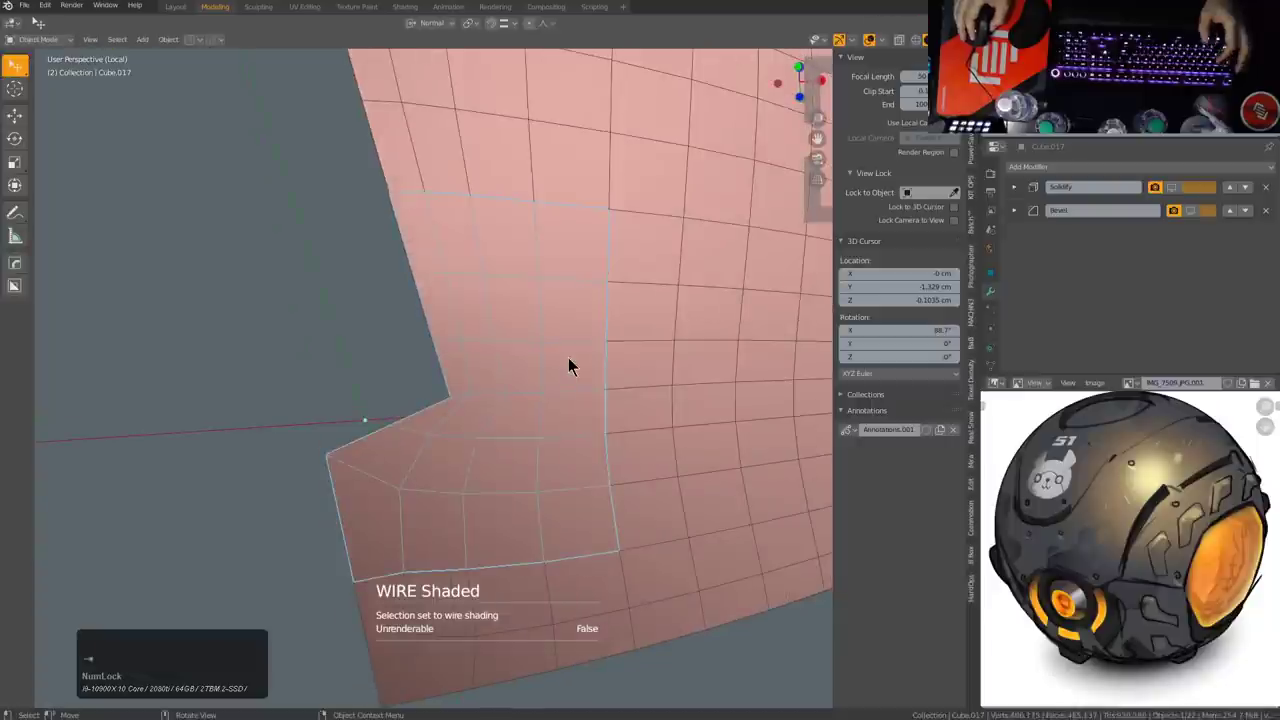
{"action": "left_click", "coordinate": [663, 337]}
{"action": "middle_click", "coordinate": [652, 342]}
{"action": "scroll", "scroll_direction": "up", "scroll_amount": 3}
{"action": "key", "text": "a"}
{"action": "middle_click", "coordinate": [588, 316]}
{"action": "key", "text": "alt+a"}
{"action": "middle_click", "coordinate": [502, 404]}
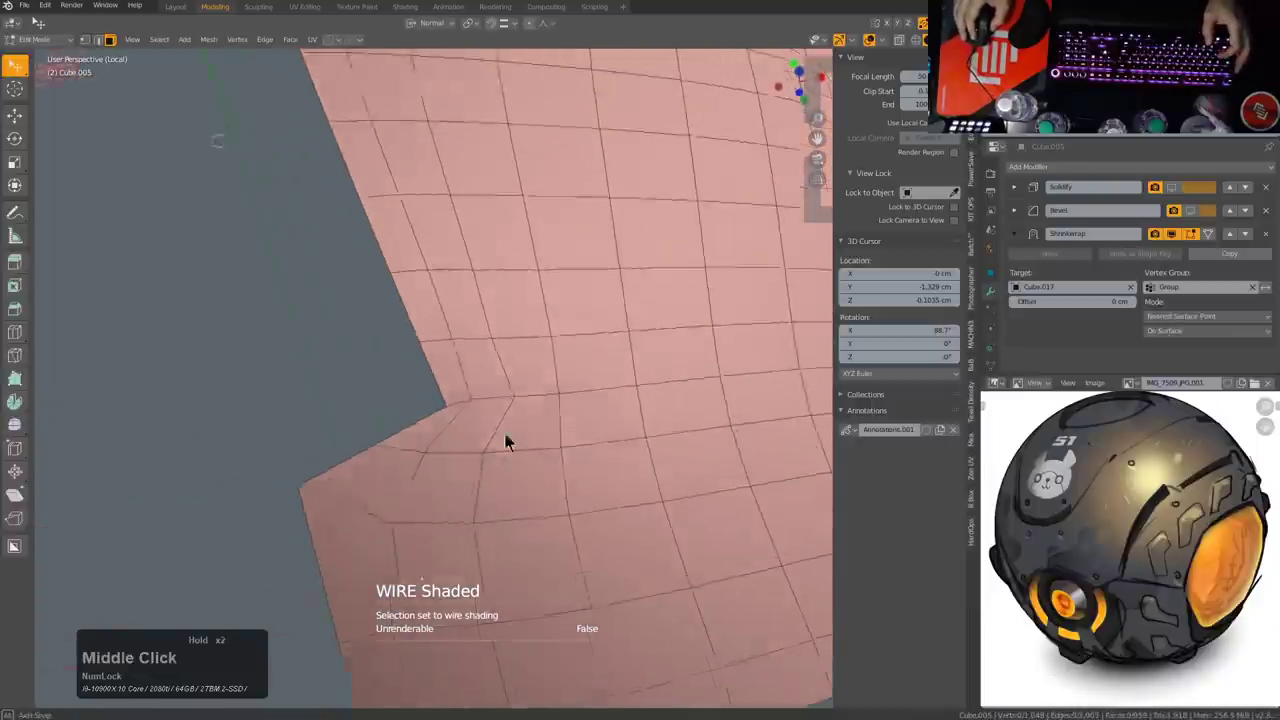
{"action": "middle_click", "coordinate": [545, 478]}
{"action": "middle_click", "coordinate": [545, 456]}
{"action": "scroll", "scroll_direction": "down", "scroll_amount": 3}
{"action": "scroll", "scroll_direction": "down", "scroll_amount": 3}
{"action": "middle_click", "coordinate": [495, 378]}
Step: Pick the patch of faces around the panel's notch corner and begin sliding its vertex
{"action": "double_click", "coordinate": [457, 357]}
{"action": "left_click", "coordinate": [506, 358]}
{"action": "double_click", "coordinate": [450, 338]}
{"action": "left_click", "coordinate": [429, 334]}
{"action": "left_click", "coordinate": [465, 333]}
{"action": "double_click", "coordinate": [517, 319]}
{"action": "double_click", "coordinate": [539, 360]}
{"action": "left_click", "coordinate": [525, 351]}
{"action": "left_click", "coordinate": [520, 394]}
{"action": "double_click", "coordinate": [431, 411]}
{"action": "double_click", "coordinate": [467, 412]}
{"action": "double_click", "coordinate": [470, 474]}
{"action": "double_click", "coordinate": [513, 443]}
{"action": "left_click", "coordinate": [517, 508]}
{"action": "double_click", "coordinate": [440, 539]}
{"action": "double_click", "coordinate": [382, 539]}
{"action": "key", "text": "f"}
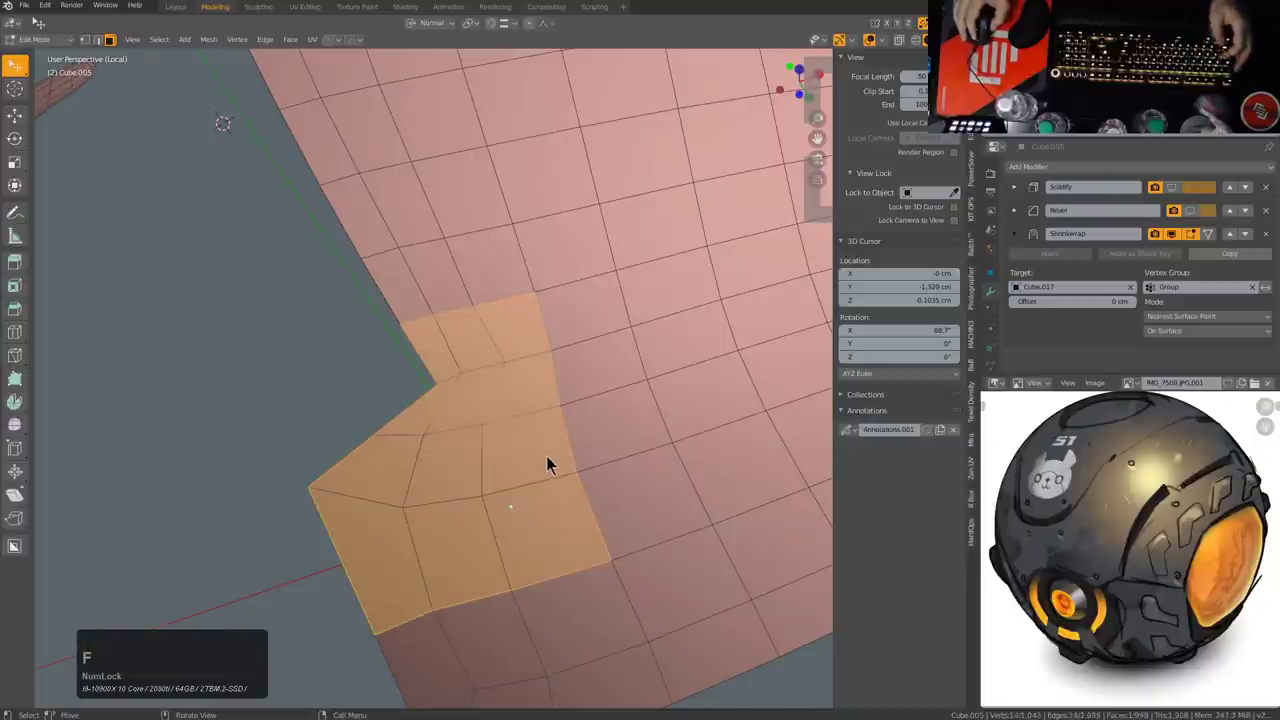
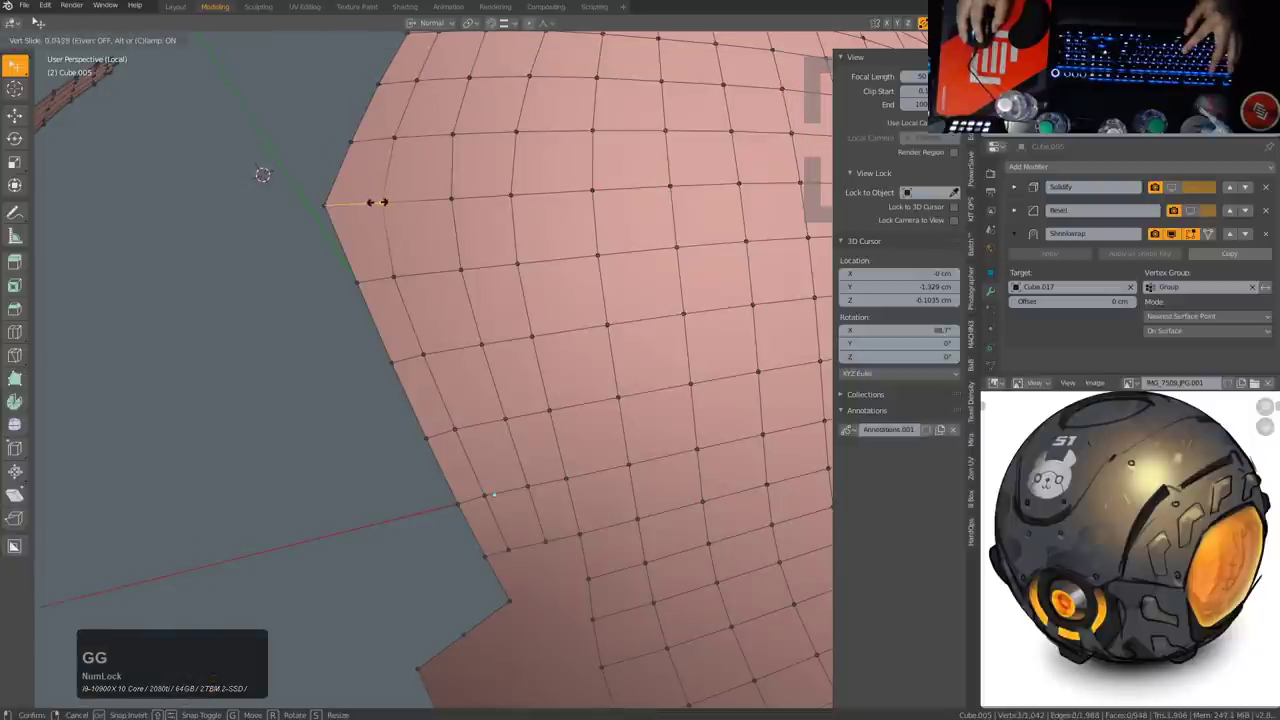
Step: Slide the notch corner vertices along their edges into better positions
{"action": "left_click", "coordinate": [379, 208]}
{"action": "key", "text": "alt+a"}
{"action": "middle_click", "coordinate": [533, 503]}
{"action": "scroll", "scroll_direction": "up", "scroll_amount": 3}
{"action": "left_click", "coordinate": [545, 398]}
{"action": "left_click", "coordinate": [539, 360]}
{"action": "key", "text": "g"}
{"action": "key", "text": "g"}
{"action": "left_click", "coordinate": [542, 330]}
{"action": "left_click", "coordinate": [567, 484]}
{"action": "key", "text": "g"}
{"action": "key", "text": "g"}
{"action": "left_click", "coordinate": [572, 487]}
Step: Knife-cut new edges from the notch corner across the grid and confirm the cut
{"action": "key", "text": "alt+a"}
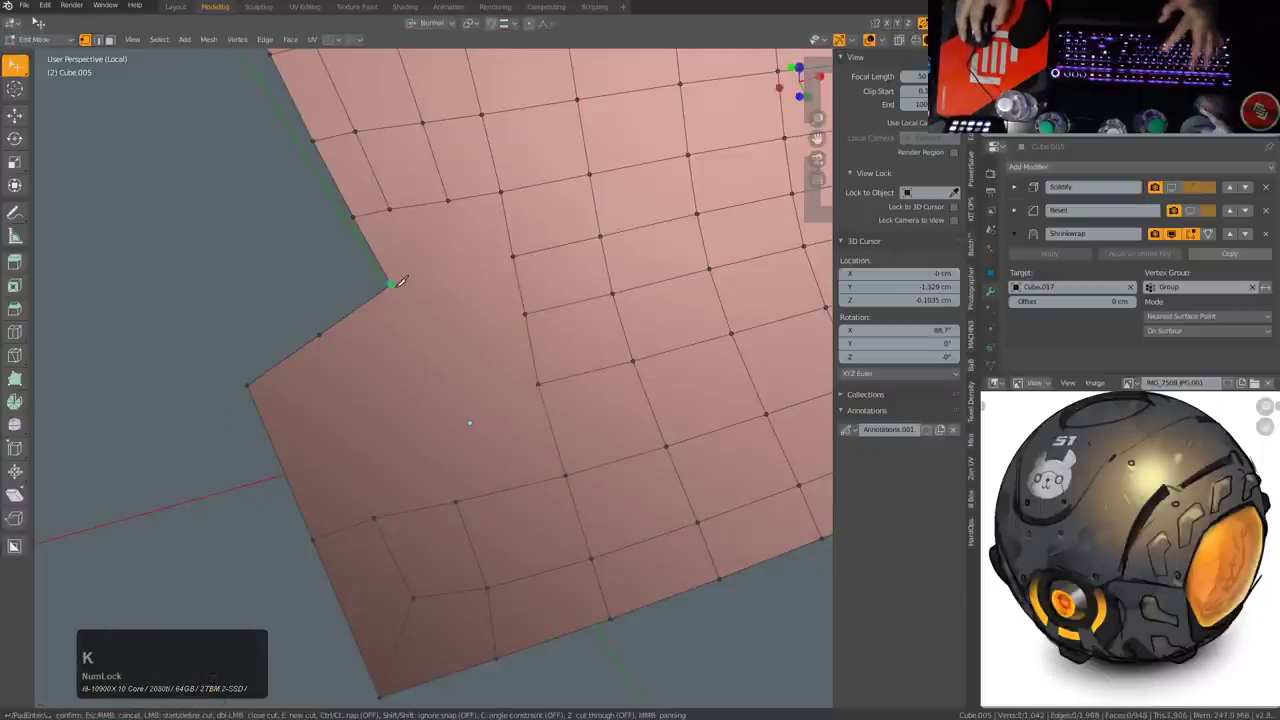
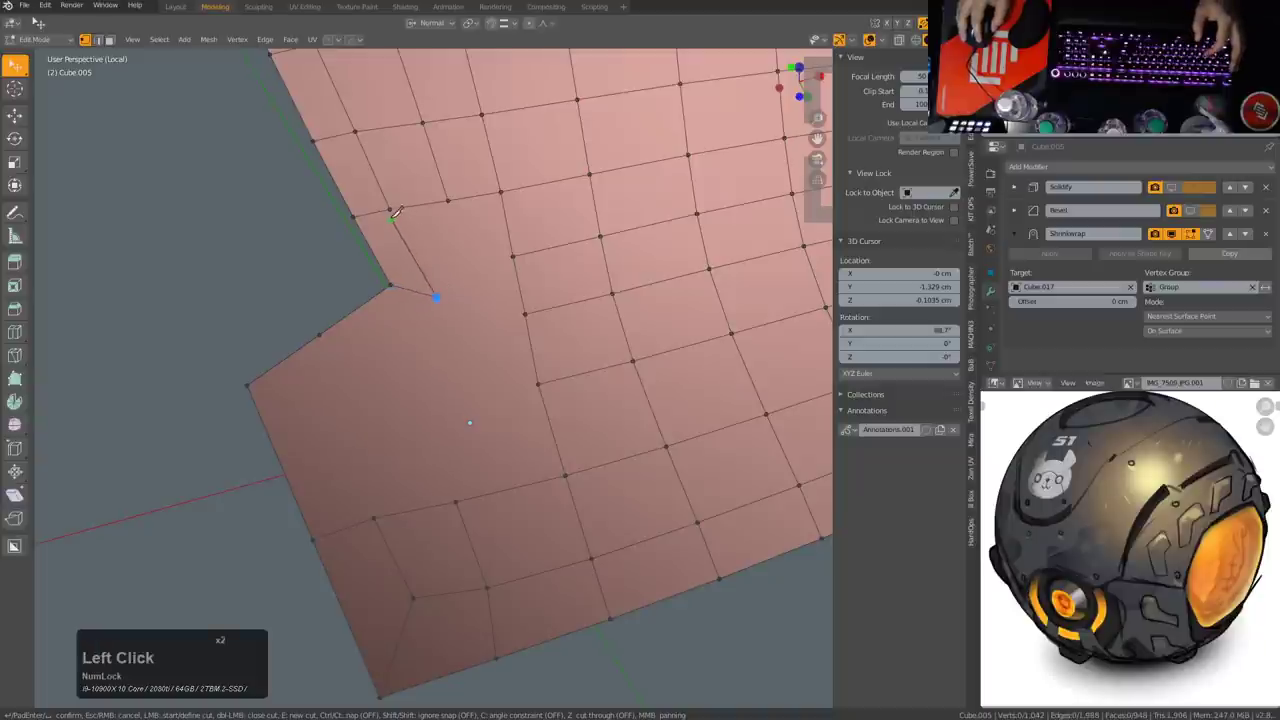
{"action": "key", "text": "e"}
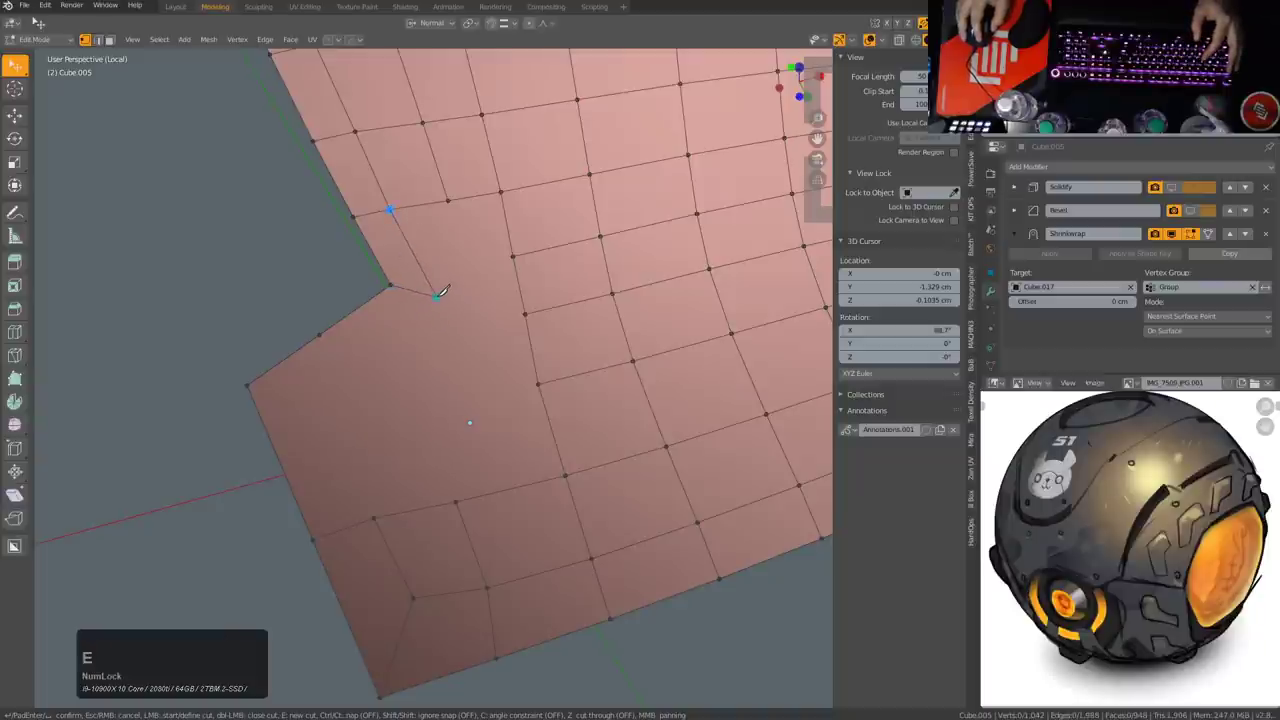
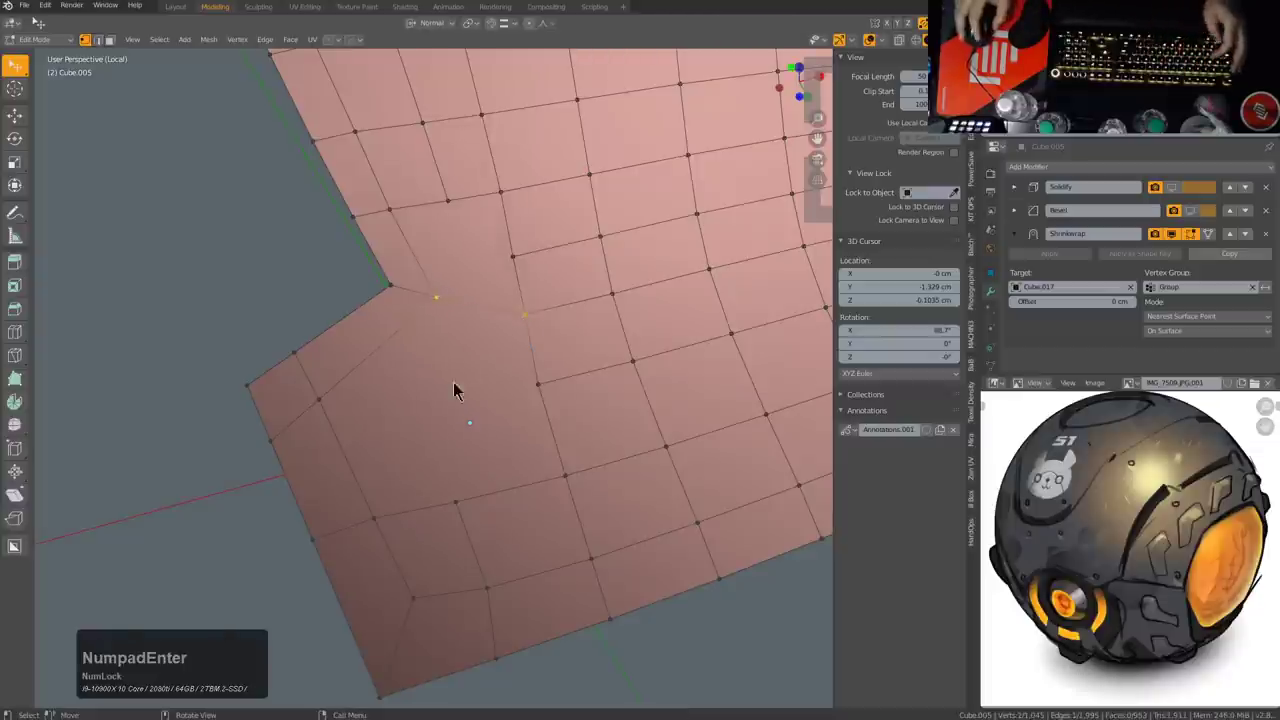
{"action": "key", "text": "ctrl+r"}
{"action": "left_click", "coordinate": [316, 470]}
{"action": "left_click", "coordinate": [343, 464]}
{"action": "left_click", "coordinate": [535, 386]}
{"action": "key", "text": "k"}
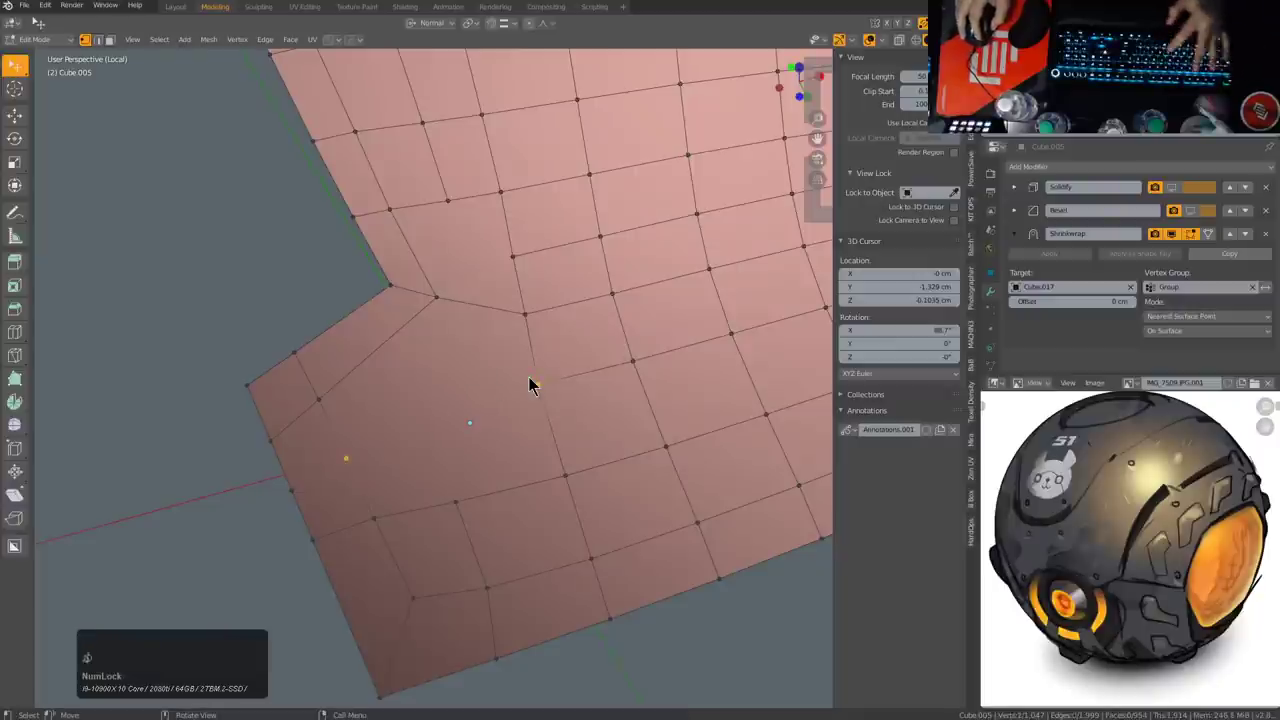
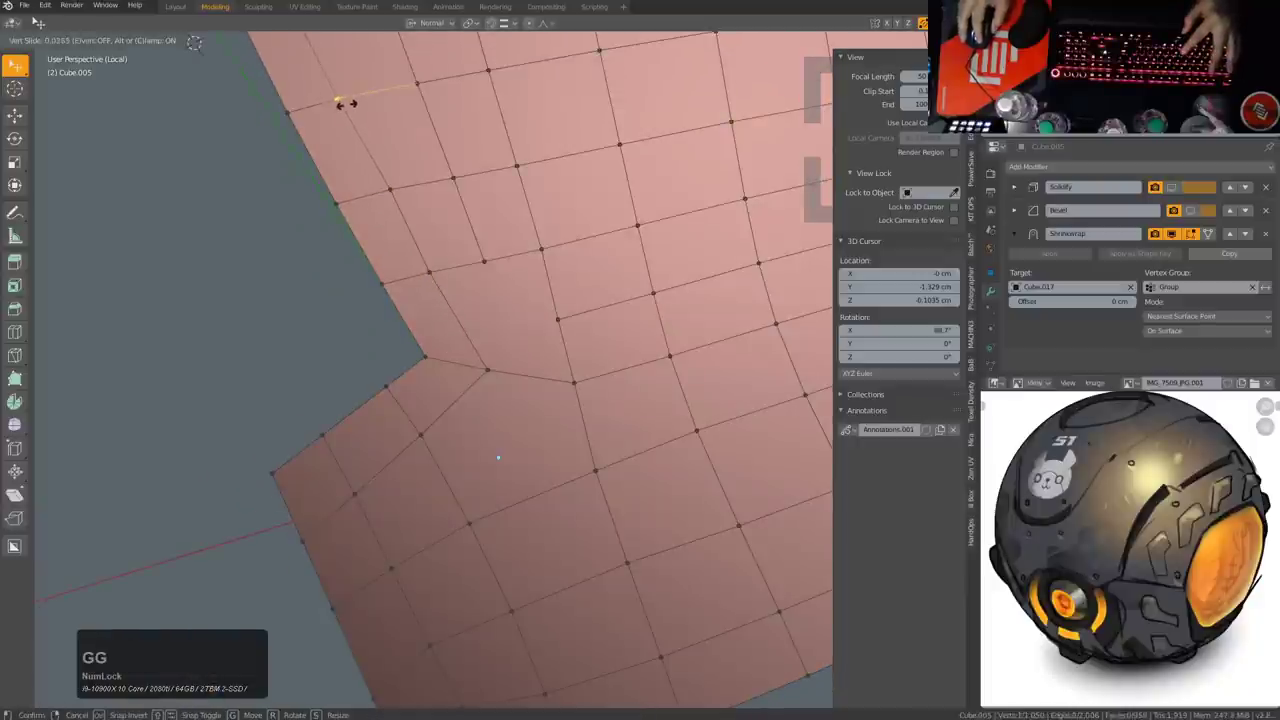
Step: Slide and merge the vertices at the notch junction to tidy the new cut
{"action": "left_click", "coordinate": [356, 111]}
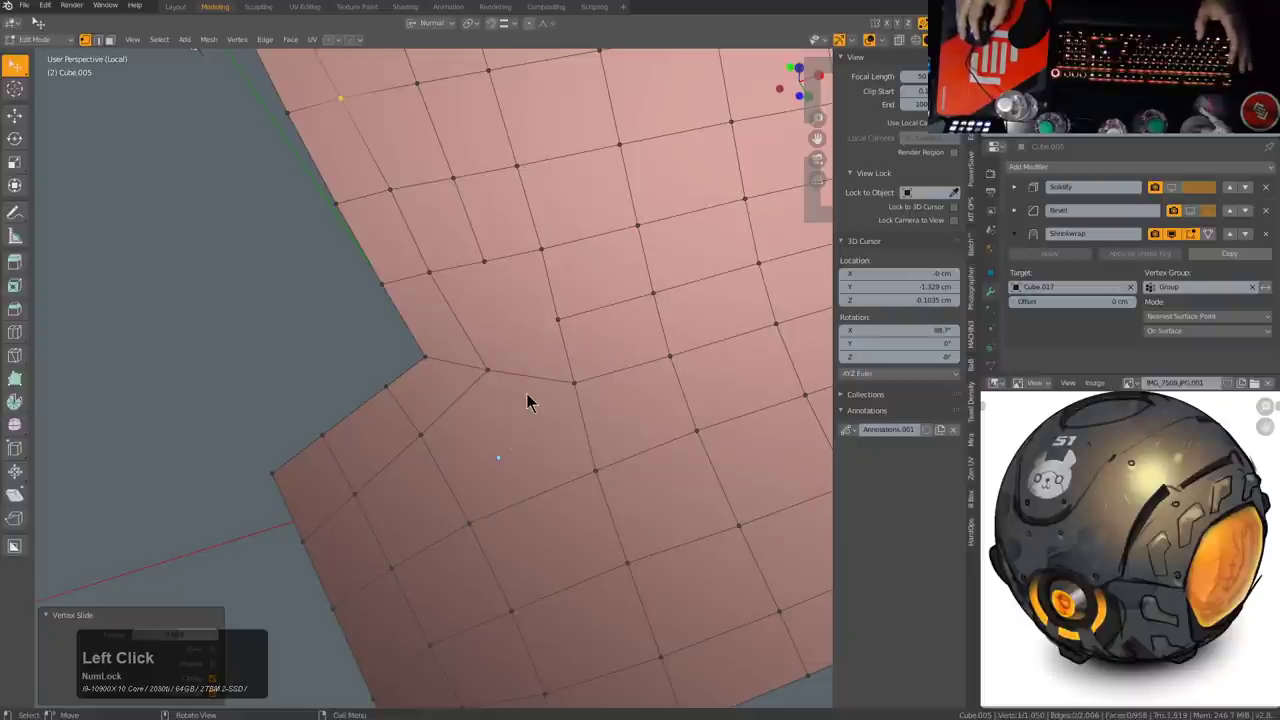
{"action": "double_click", "coordinate": [441, 485]}
{"action": "key", "text": "ctrl+r"}
{"action": "left_click", "coordinate": [453, 489]}
{"action": "left_click", "coordinate": [457, 488]}
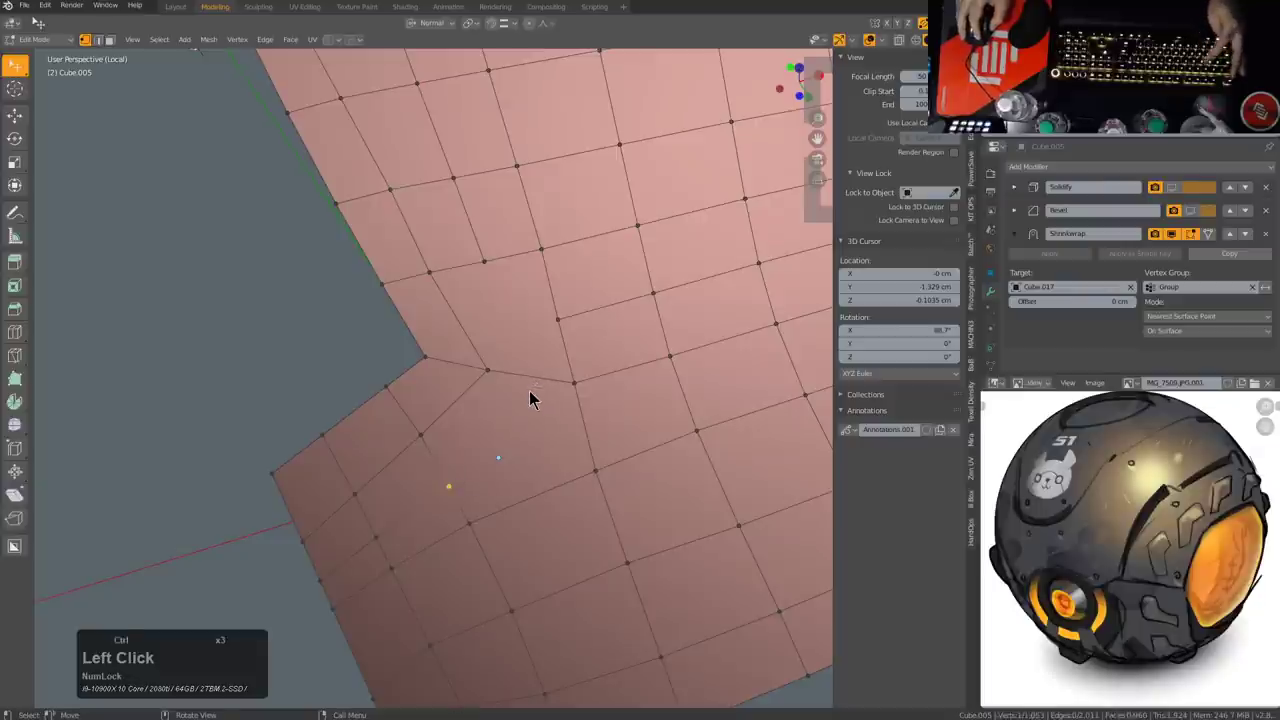
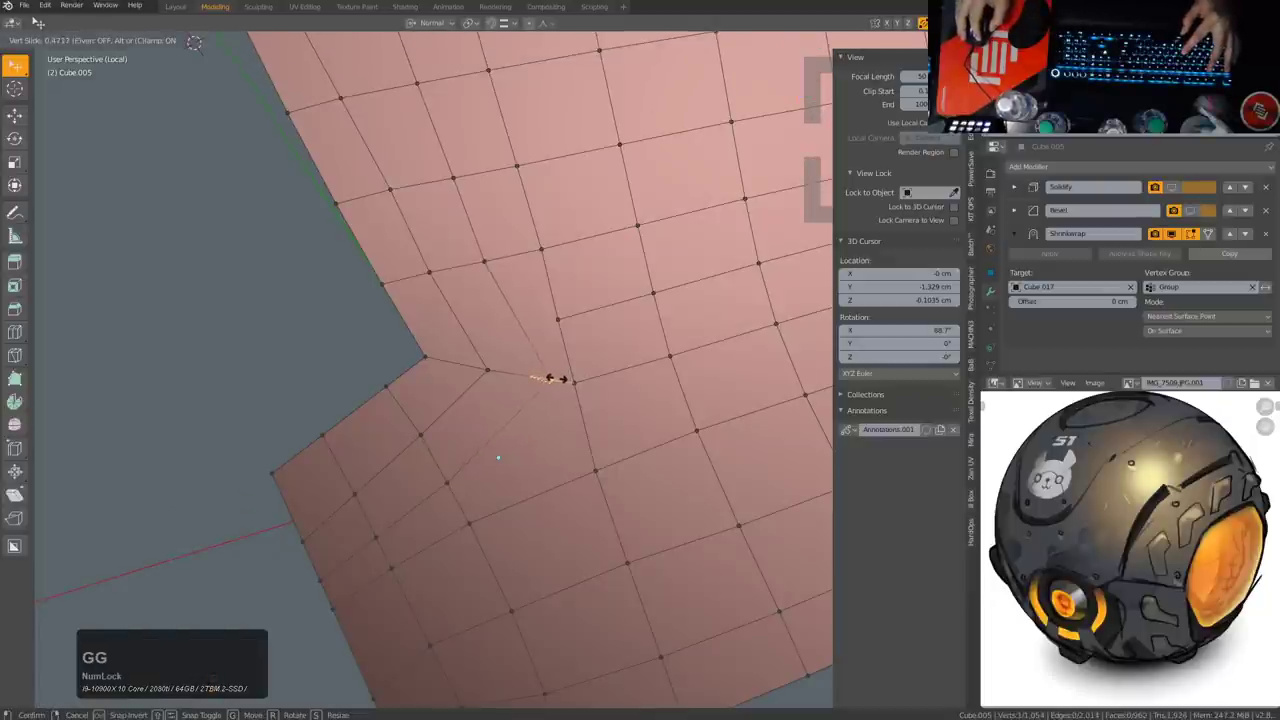
{"action": "left_click", "coordinate": [561, 385]}
{"action": "left_click", "coordinate": [584, 386]}
{"action": "left_click", "coordinate": [587, 386]}
{"action": "key", "text": "m"}
{"action": "left_click", "coordinate": [587, 386]}
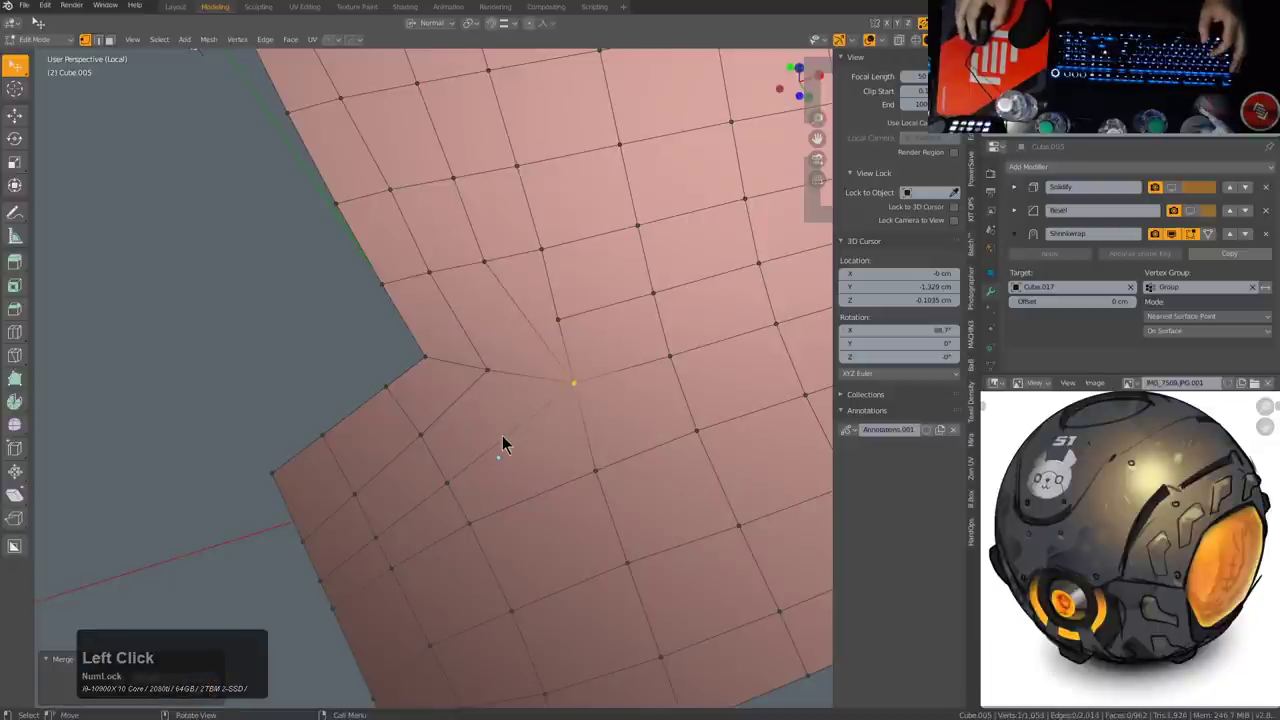
Step: Slide the vertices beside the junction and delete the awkward face beside the notch
{"action": "scroll", "scroll_direction": "down", "scroll_amount": 3}
{"action": "left_click", "coordinate": [559, 328]}
{"action": "key", "text": "g"}
{"action": "key", "text": "g"}
{"action": "left_click", "coordinate": [590, 324]}
{"action": "left_click", "coordinate": [533, 270]}
{"action": "key", "text": "g"}
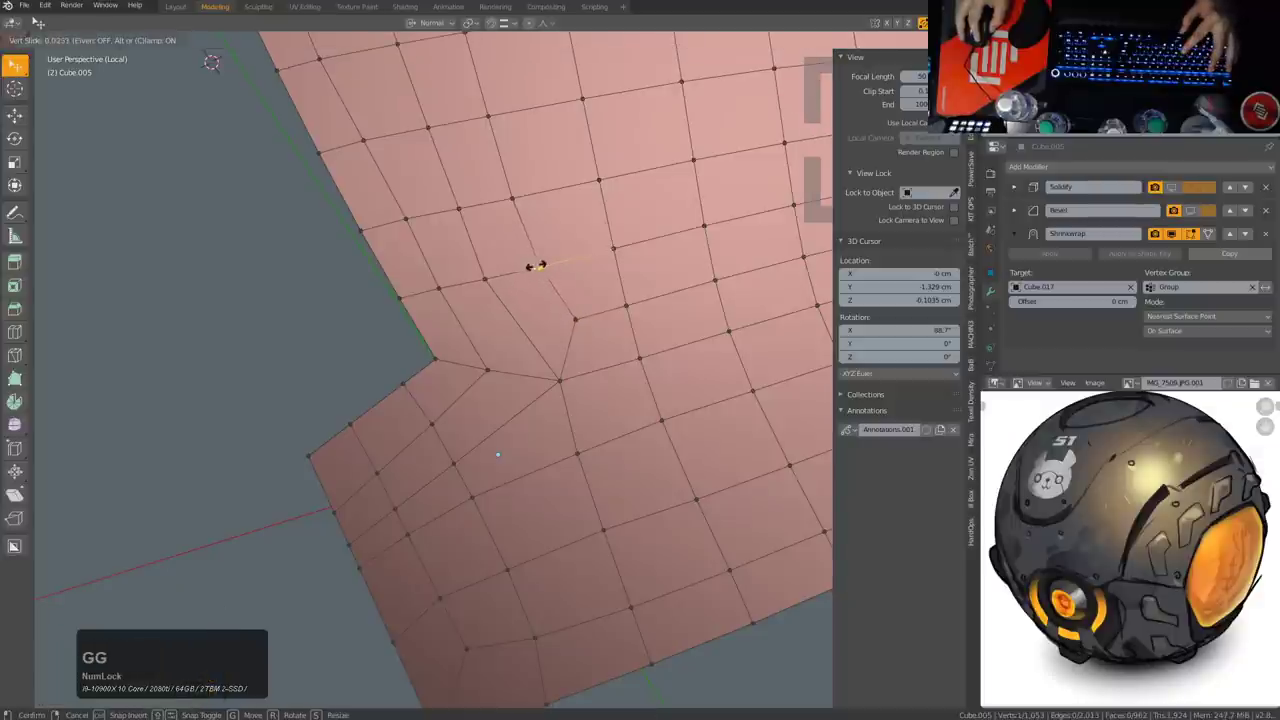
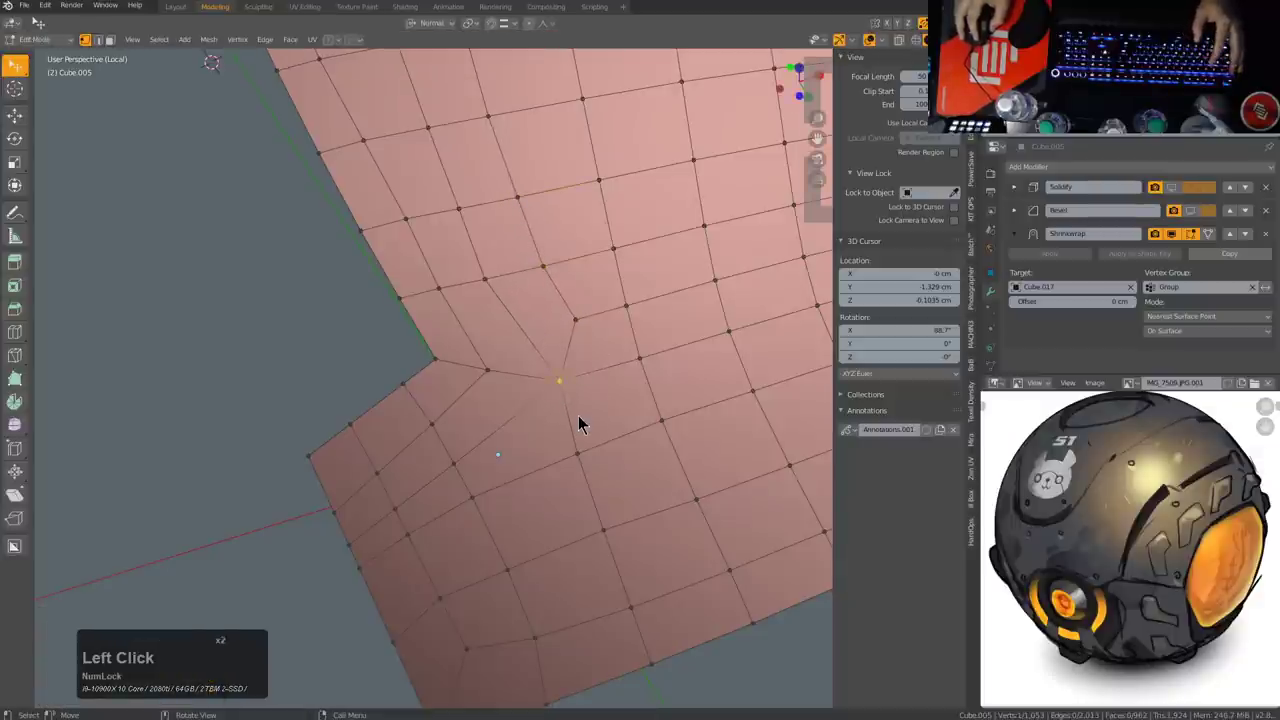
{"action": "key", "text": "x"}
{"action": "left_click", "coordinate": [579, 327]}
{"action": "left_click", "coordinate": [561, 381]}
{"action": "key", "text": "g"}
{"action": "key", "text": "g"}
{"action": "left_click", "coordinate": [537, 382]}
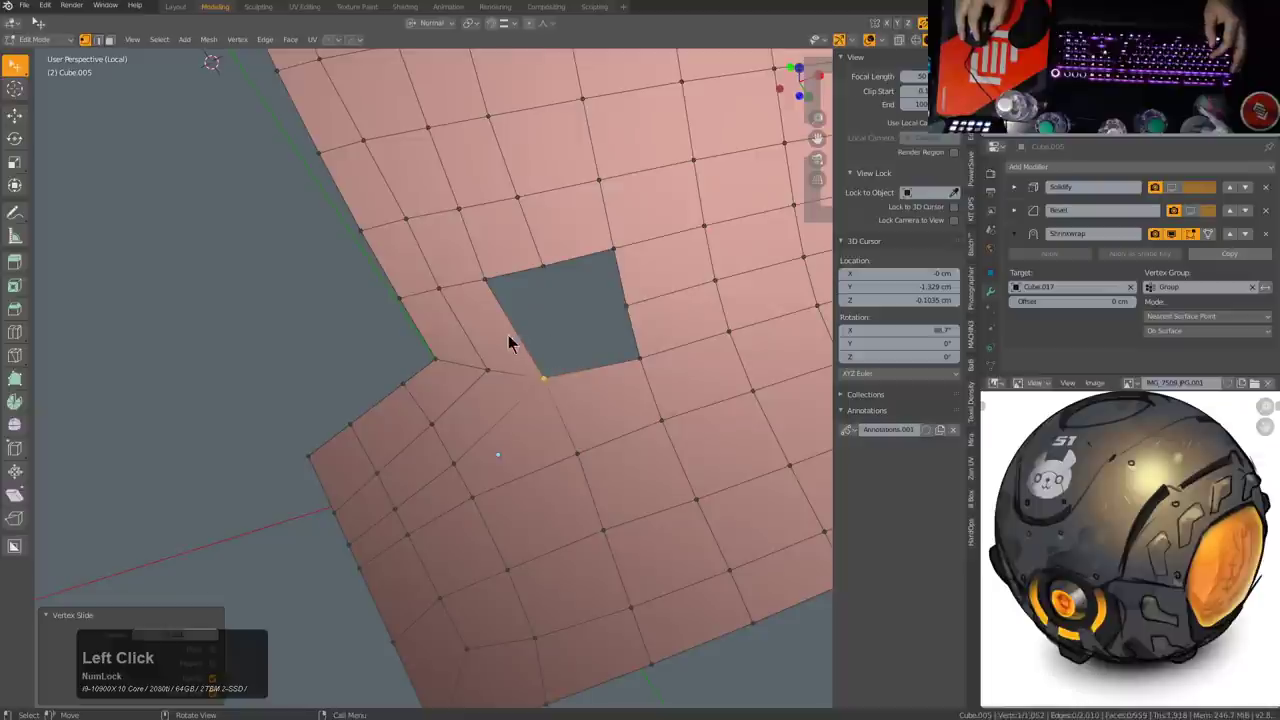
Step: Reposition the hole's corner vertices so the opening becomes a clean four-sided shape
{"action": "left_click", "coordinate": [643, 302]}
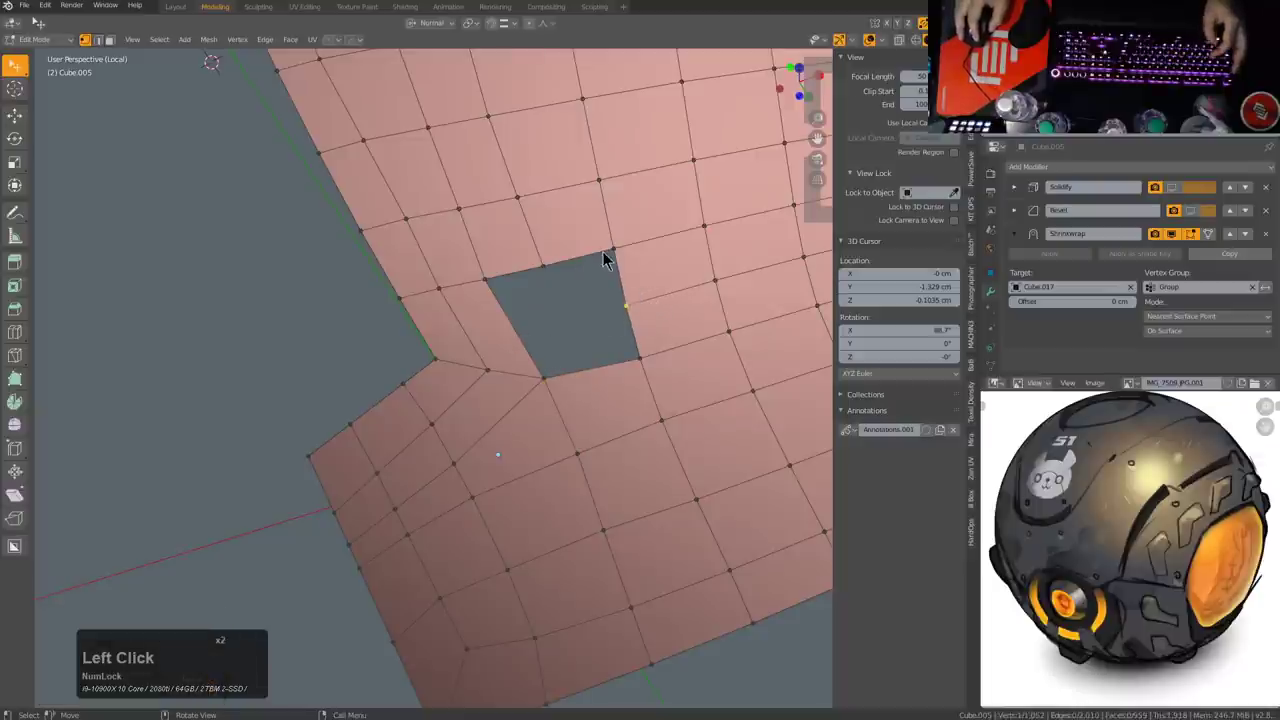
{"action": "left_click", "coordinate": [552, 384]}
{"action": "key", "text": "f"}
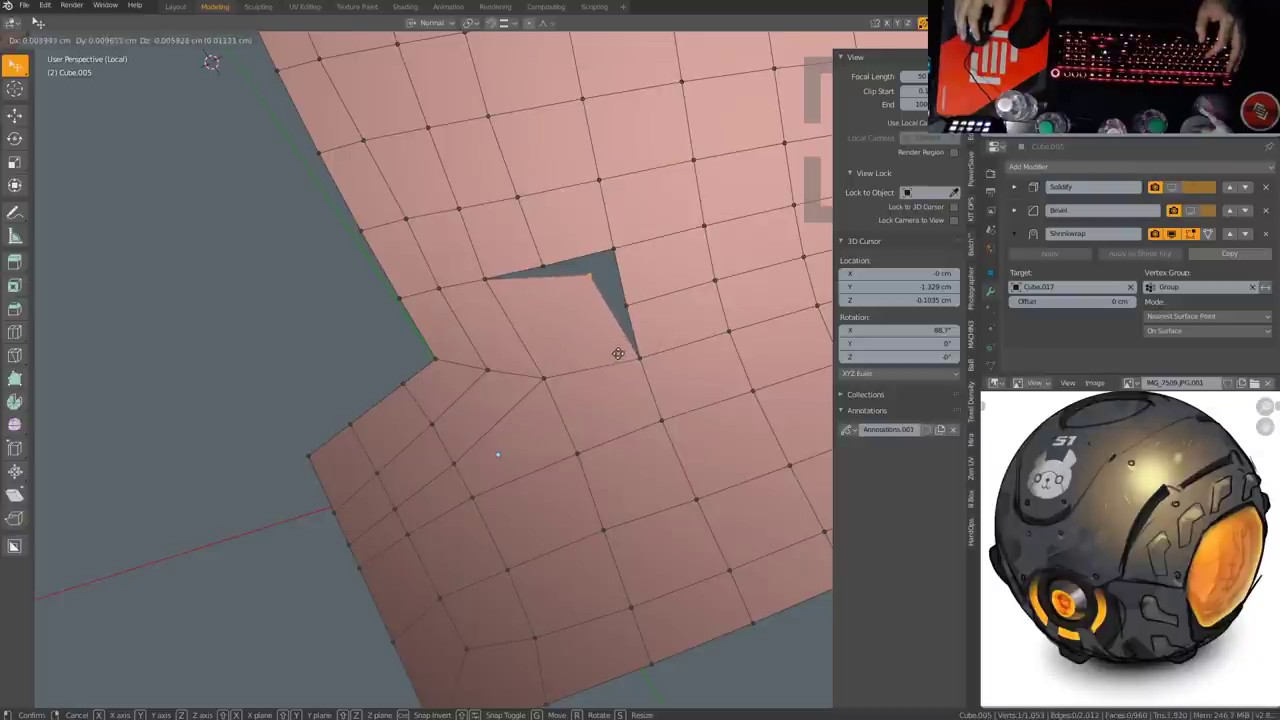
{"action": "left_click", "coordinate": [630, 352]}
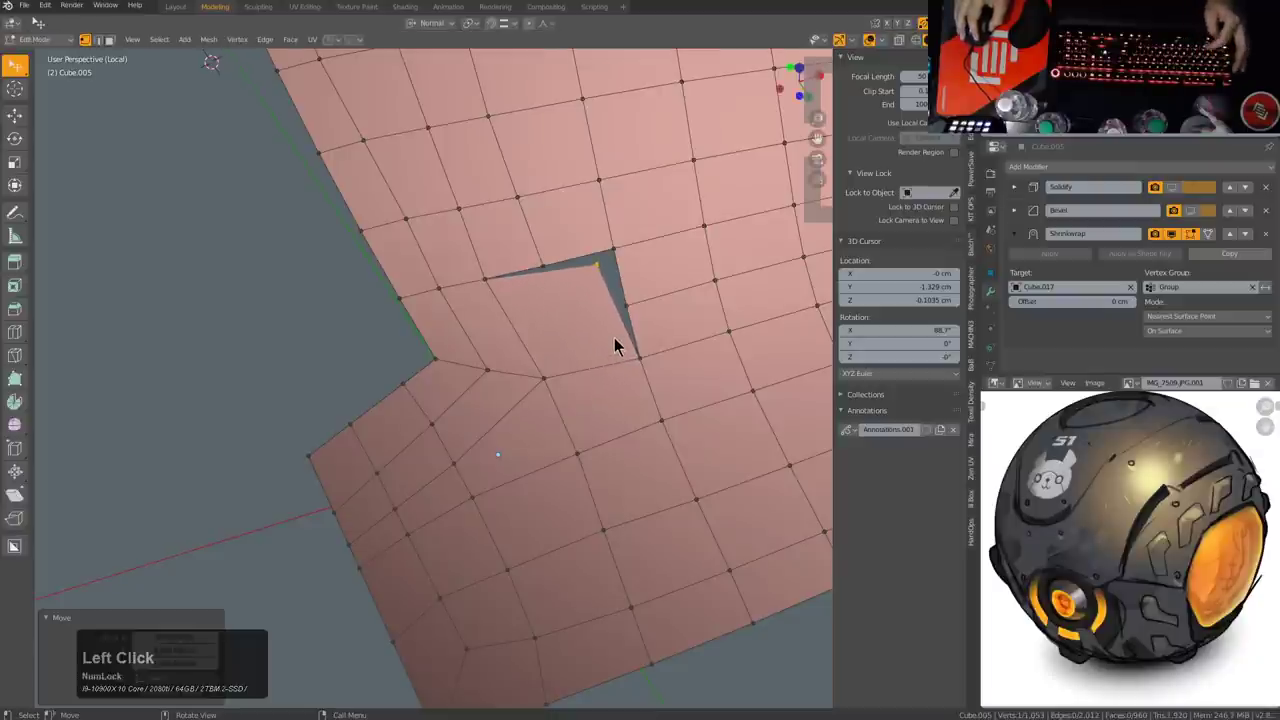
{"action": "key", "text": "ctrl+shift+b"}
{"action": "left_click", "coordinate": [695, 393]}
{"action": "left_click", "coordinate": [632, 335]}
{"action": "left_click", "coordinate": [538, 283]}
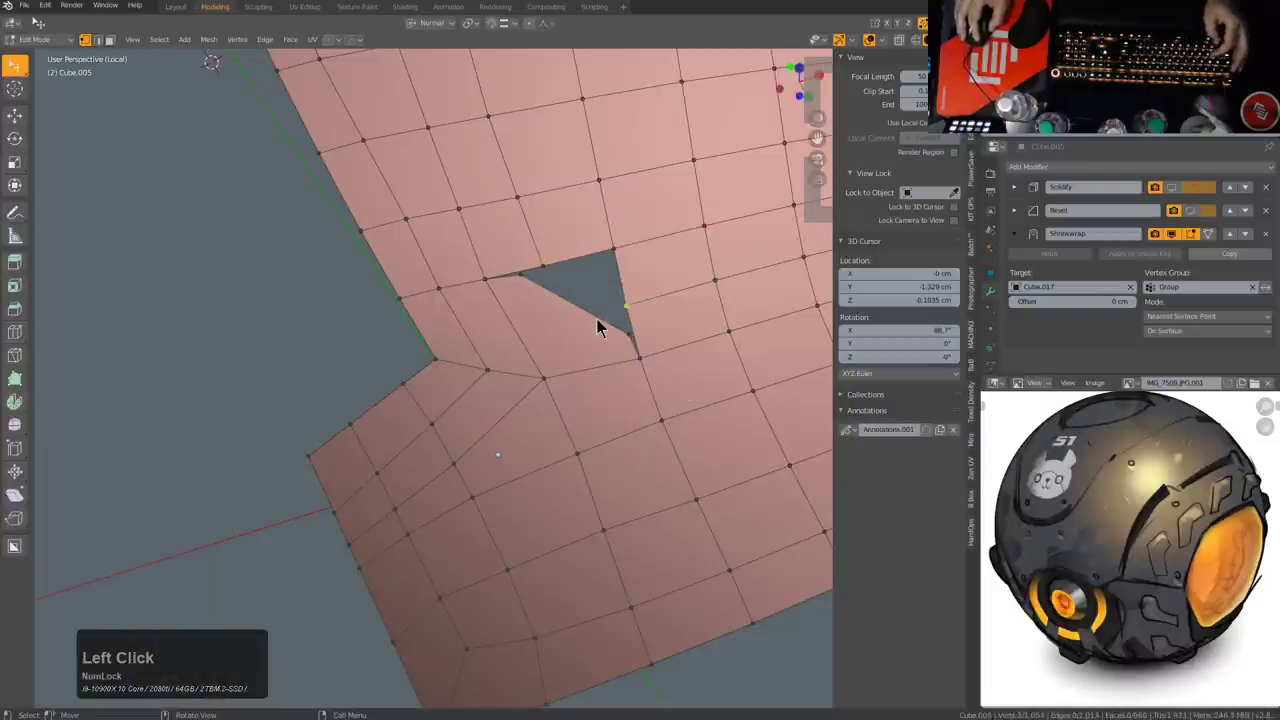
Step: Adjust the remaining hole vertices, scaling and moving them to square up the opening for quad fills
{"action": "left_click", "coordinate": [632, 343]}
{"action": "left_click", "coordinate": [536, 295]}
{"action": "key", "text": "s"}
{"action": "left_click", "coordinate": [637, 345]}
{"action": "key", "text": "g"}
{"action": "left_click", "coordinate": [637, 352]}
{"action": "key", "text": "x"}
{"action": "left_click", "coordinate": [616, 324]}
{"action": "left_click", "coordinate": [614, 327]}
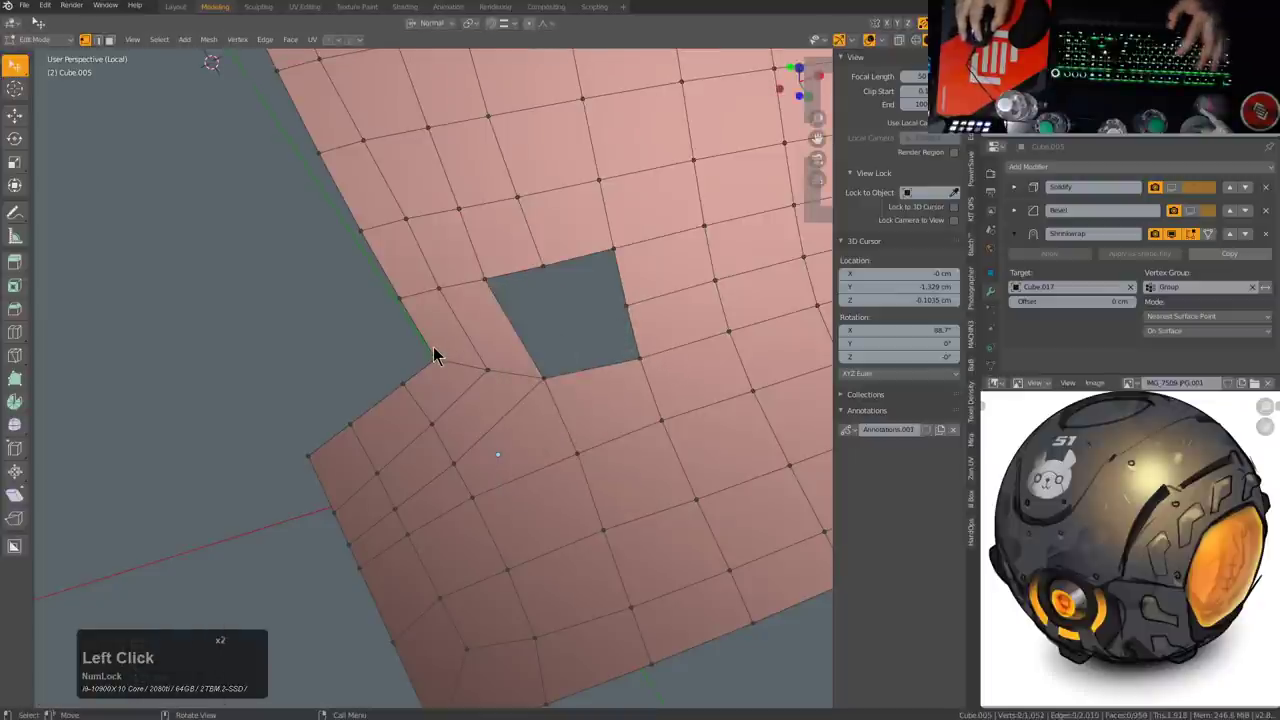
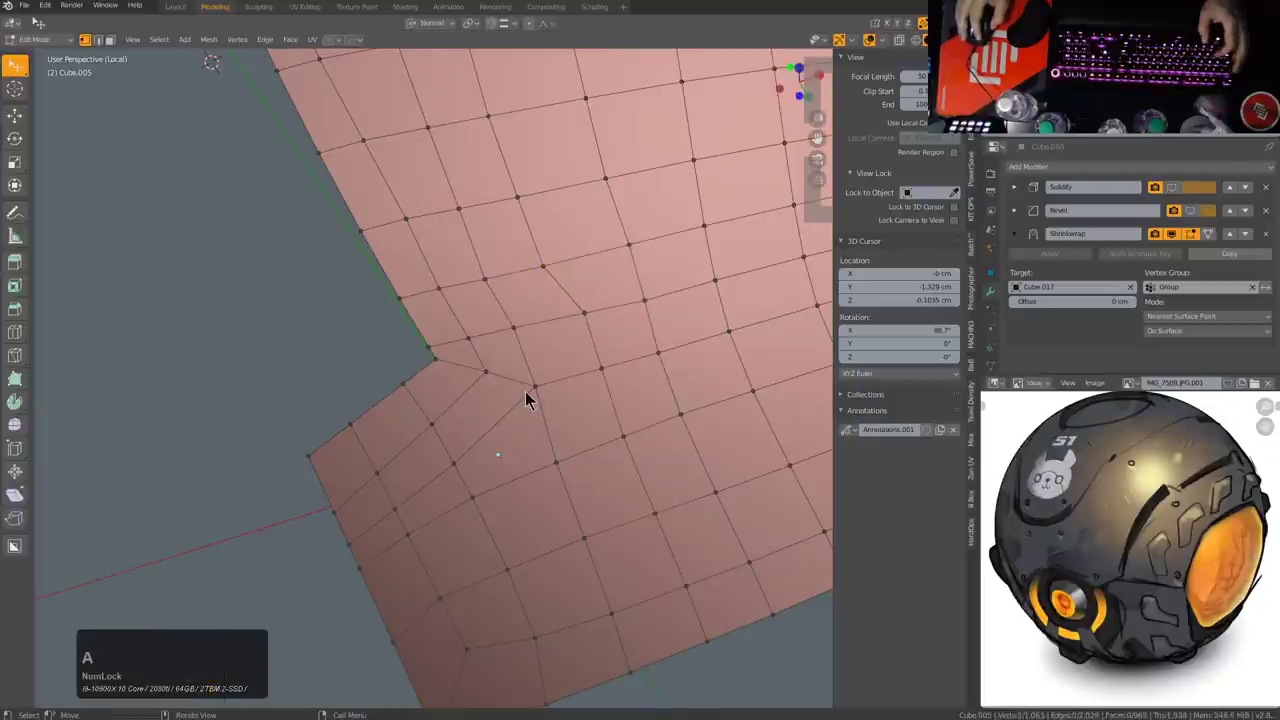
Step: Move a last vertex inside the rebuilt quads to even out the notch area
{"action": "left_click", "coordinate": [569, 313]}
{"action": "key", "text": "g"}
{"action": "left_click", "coordinate": [556, 315]}
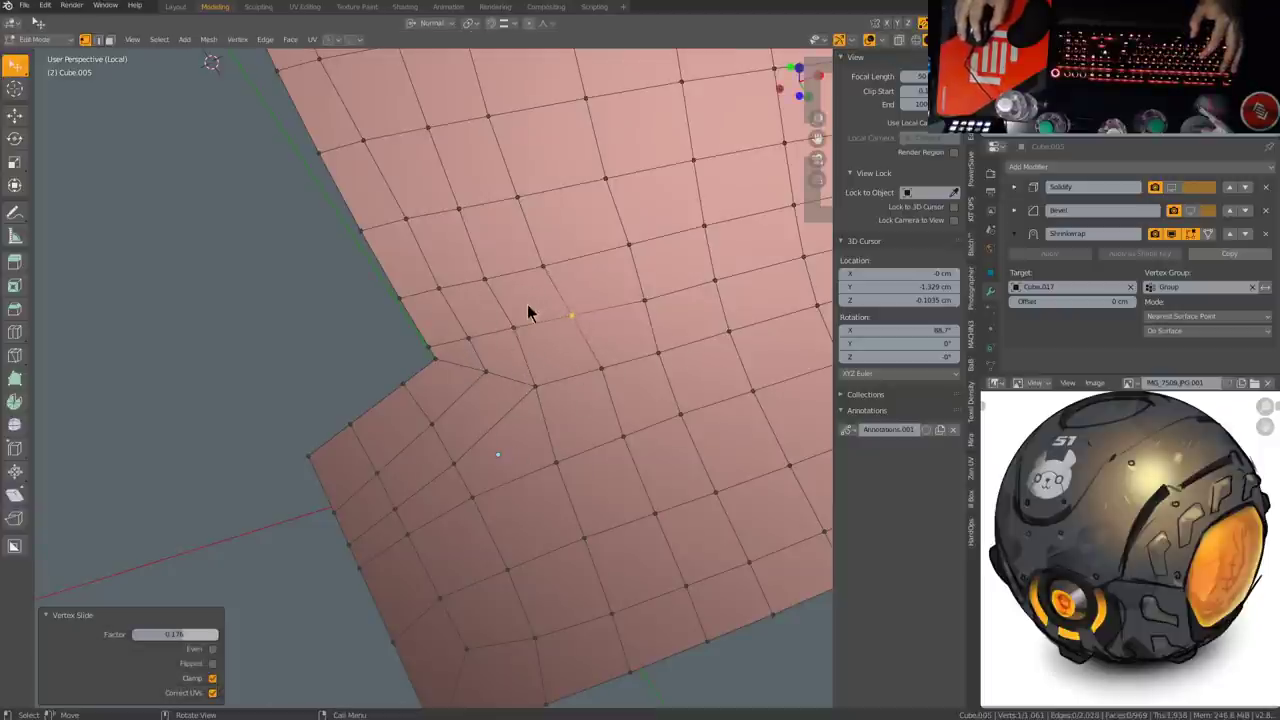
{"action": "left_click", "coordinate": [539, 390]}
{"action": "scroll", "scroll_direction": "down", "scroll_amount": 3}
Step: Return to Object Mode and orbit around to inspect the whole panel over the wireframe shell
{"action": "middle_click", "coordinate": [615, 353]}
{"action": "middle_click", "coordinate": [600, 401]}
{"action": "scroll", "scroll_direction": "down", "scroll_amount": 3}
{"action": "key", "text": "alt+a"}
{"action": "middle_click", "coordinate": [551, 326]}
{"action": "scroll", "scroll_direction": "down", "scroll_amount": 3}
{"action": "middle_click", "coordinate": [552, 241]}
{"action": "middle_click", "coordinate": [606, 388]}
{"action": "key", "text": "Tab"}
{"action": "middle_click", "coordinate": [594, 368]}
{"action": "scroll", "scroll_direction": "up", "scroll_amount": 3}
{"action": "left_click_drag", "start_coordinate": [529, 400], "coordinate": [535, 374]}
{"action": "scroll", "scroll_direction": "down", "scroll_amount": 3}
{"action": "middle_click", "coordinate": [546, 374]}
{"action": "scroll", "scroll_direction": "up", "scroll_amount": 3}
{"action": "scroll", "scroll_direction": "down", "scroll_amount": 3}
{"action": "middle_click", "coordinate": [557, 318]}
{"action": "scroll", "scroll_direction": "down", "scroll_amount": 3}
{"action": "middle_click", "coordinate": [531, 457]}
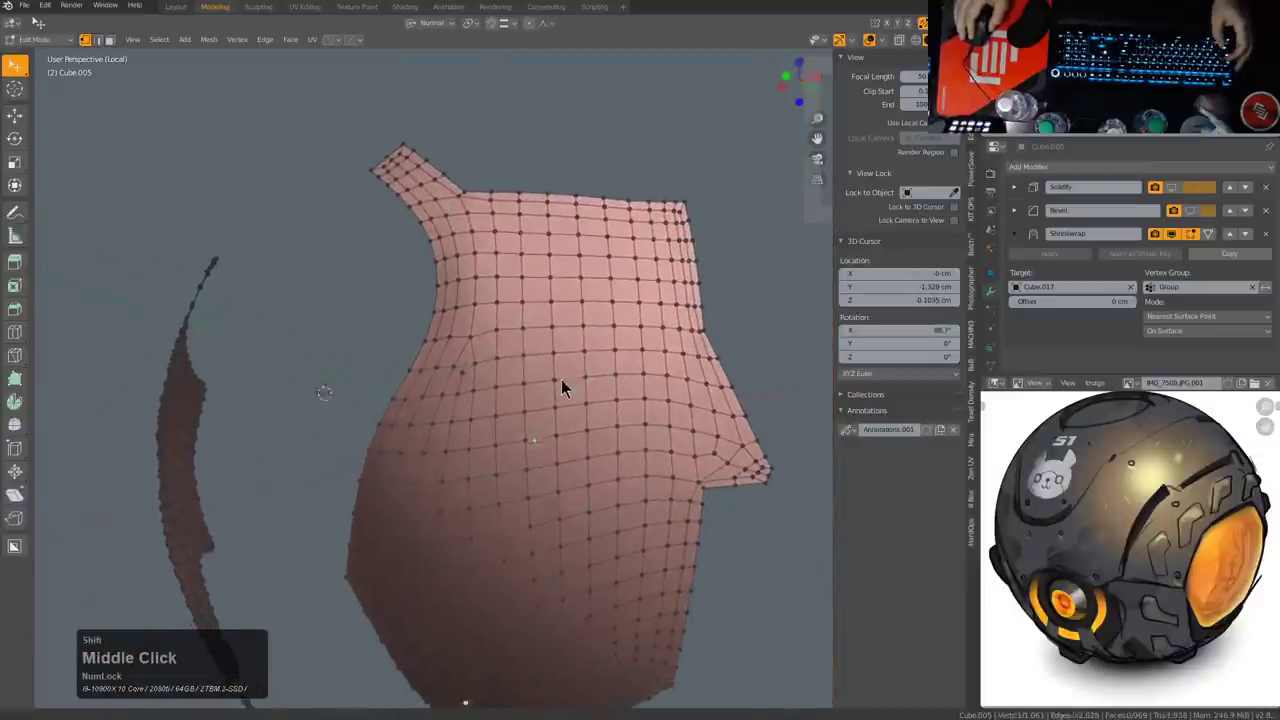
{"action": "middle_click", "coordinate": [637, 358]}
{"action": "middle_click", "coordinate": [470, 368]}
{"action": "middle_click", "coordinate": [494, 397]}
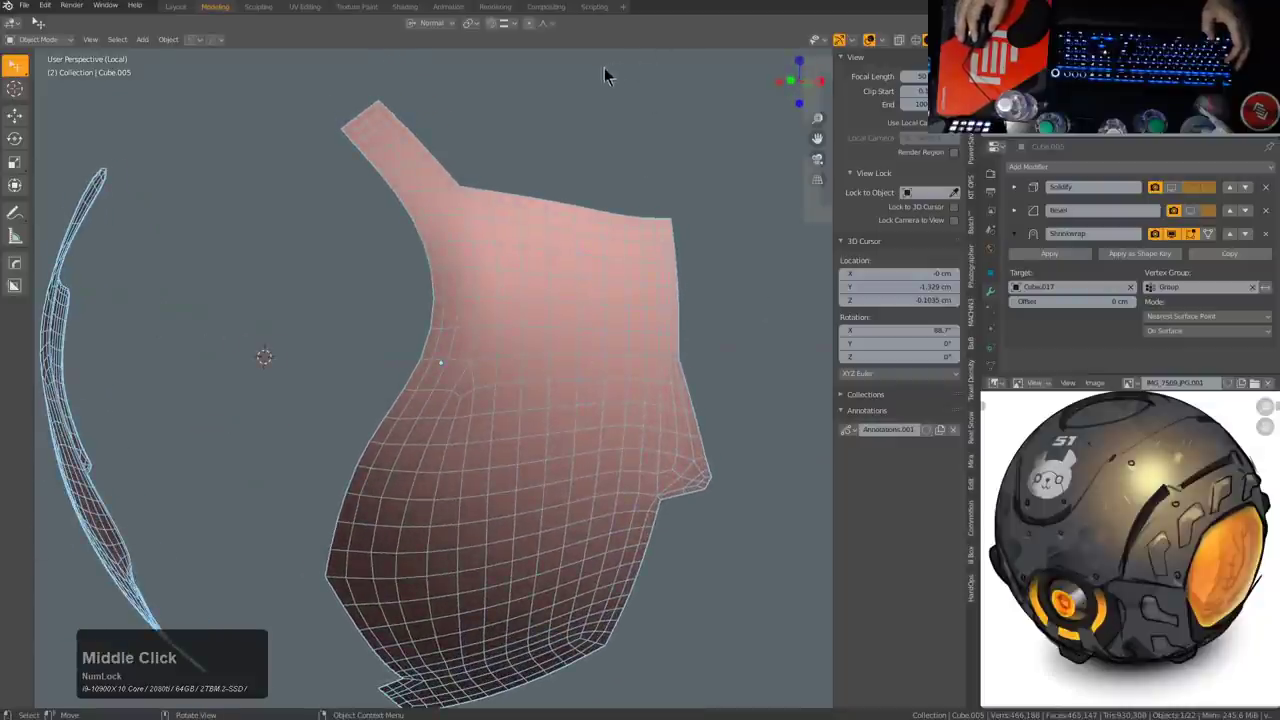
Step: Rename the project to droneball_demo1 in the PowerSave popup and save it
{"action": "left_click", "coordinate": [198, 50]}
{"action": "left_click", "coordinate": [184, 89]}
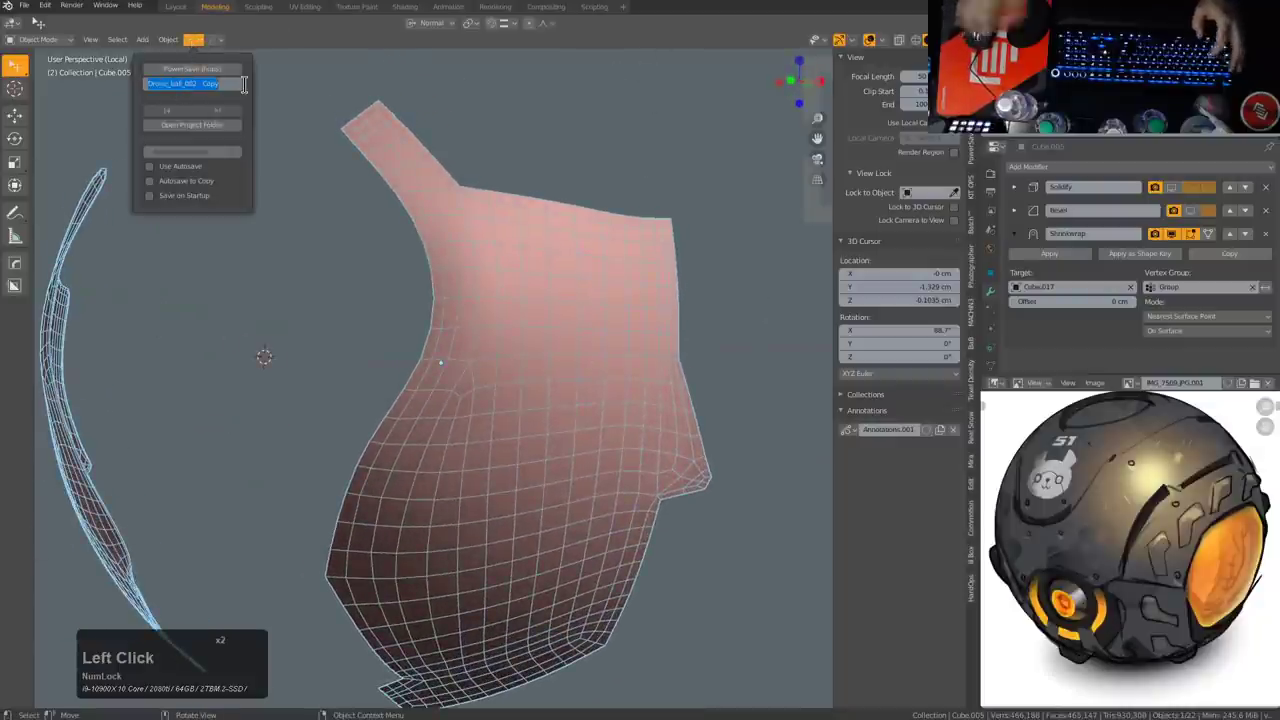
{"action": "type", "text": "droneball"}
{"action": "type", "text": "emo1"}
{"action": "key", "text": "Return"}
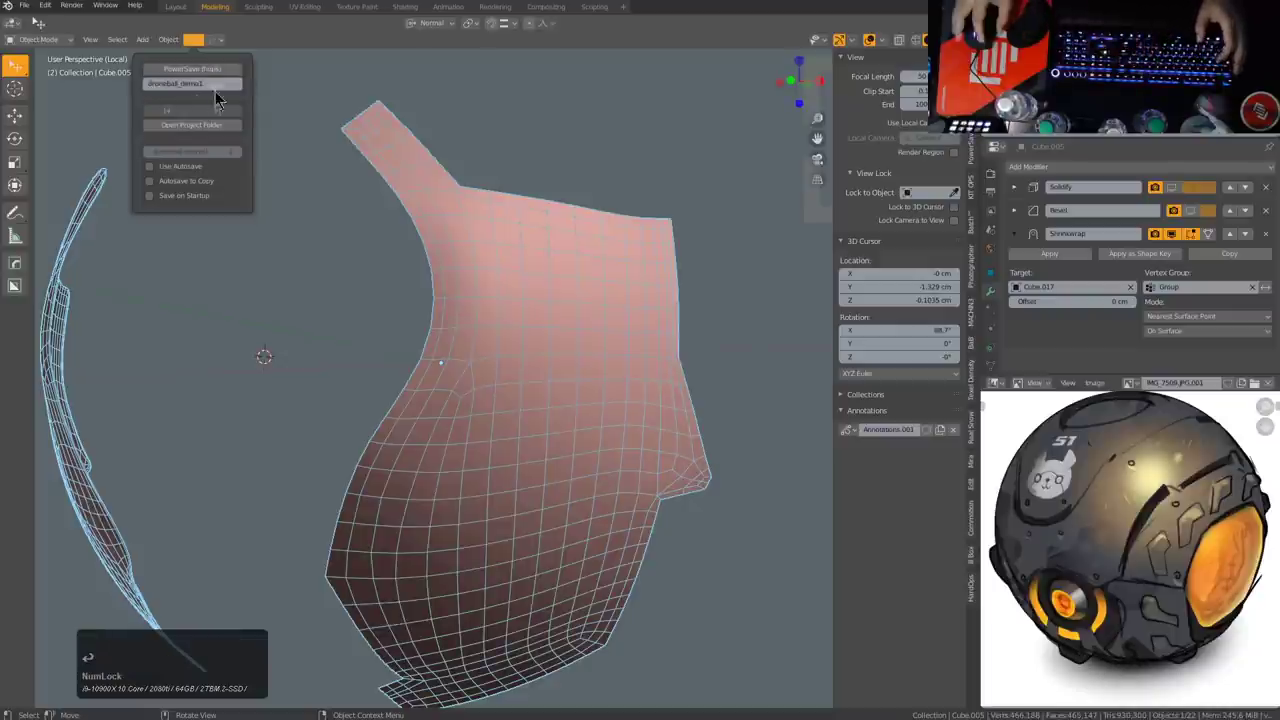
{"action": "left_click", "coordinate": [218, 76]}
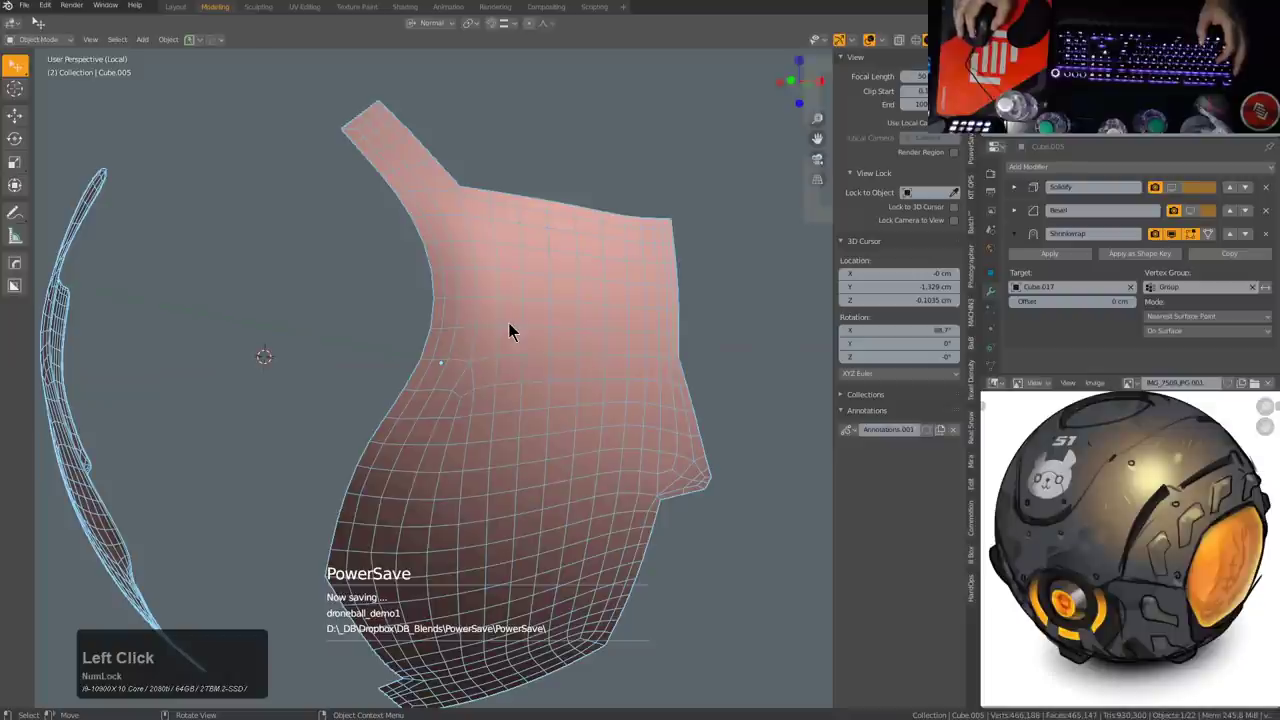
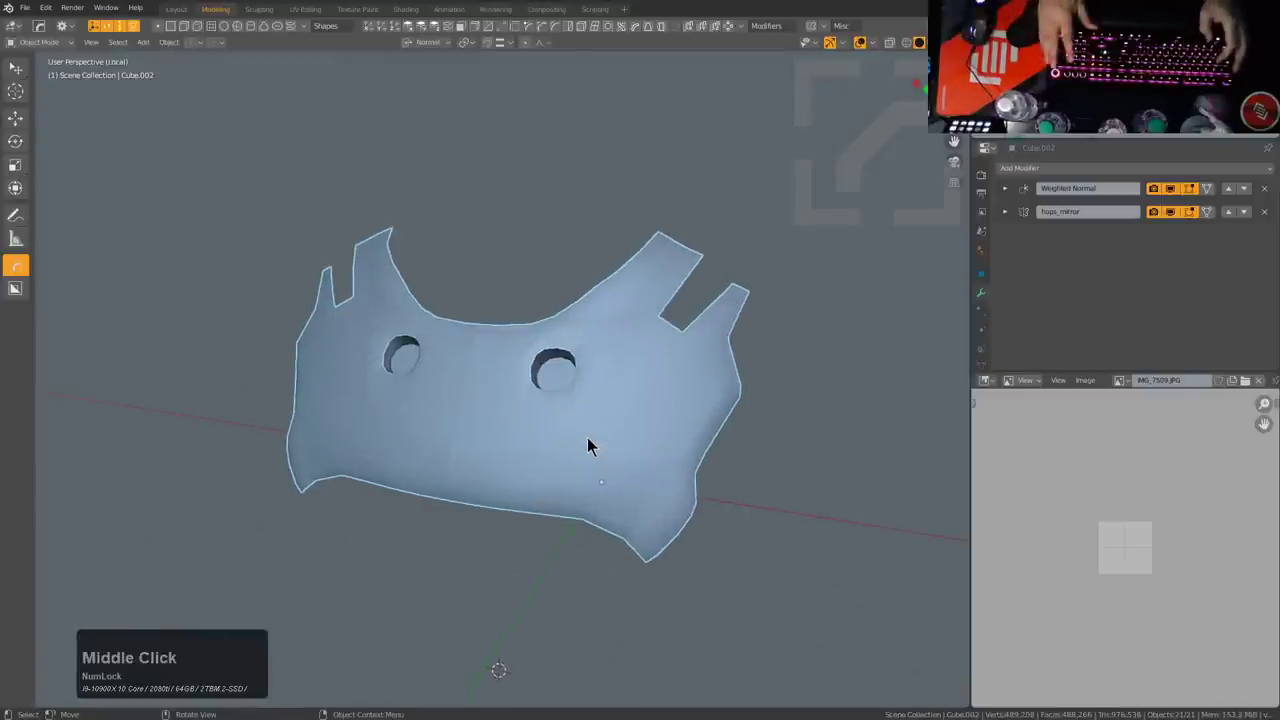
Step: Leave local view, clear the selection and pick the pink Cube.005 panel for editing
{"action": "key", "text": "KP_Divide"}
{"action": "scroll", "scroll_direction": "down", "scroll_amount": 3}
{"action": "middle_click", "coordinate": [617, 535]}
{"action": "key", "text": "alt+a"}
{"action": "left_click", "coordinate": [605, 330]}
{"action": "middle_click", "coordinate": [614, 337]}
{"action": "scroll", "scroll_direction": "down", "scroll_amount": 3}
{"action": "left_click", "coordinate": [639, 491]}
{"action": "middle_click", "coordinate": [628, 474]}
Step: Isolate the panel, swap its Subdivision for a Shrinkwrap onto Cube.017 (group Group) and show the robot reference image
{"action": "key", "text": "KP_Divide"}
{"action": "middle_click", "coordinate": [624, 464]}
{"action": "scroll", "scroll_direction": "up", "scroll_amount": 3}
{"action": "middle_click", "coordinate": [611, 430]}
{"action": "middle_click", "coordinate": [693, 394]}
{"action": "scroll", "scroll_direction": "up", "scroll_amount": 3}
{"action": "middle_click", "coordinate": [618, 452]}
{"action": "middle_click", "coordinate": [618, 426]}
{"action": "scroll", "scroll_direction": "up", "scroll_amount": 3}
{"action": "middle_click", "coordinate": [586, 353]}
{"action": "middle_click", "coordinate": [611, 314]}
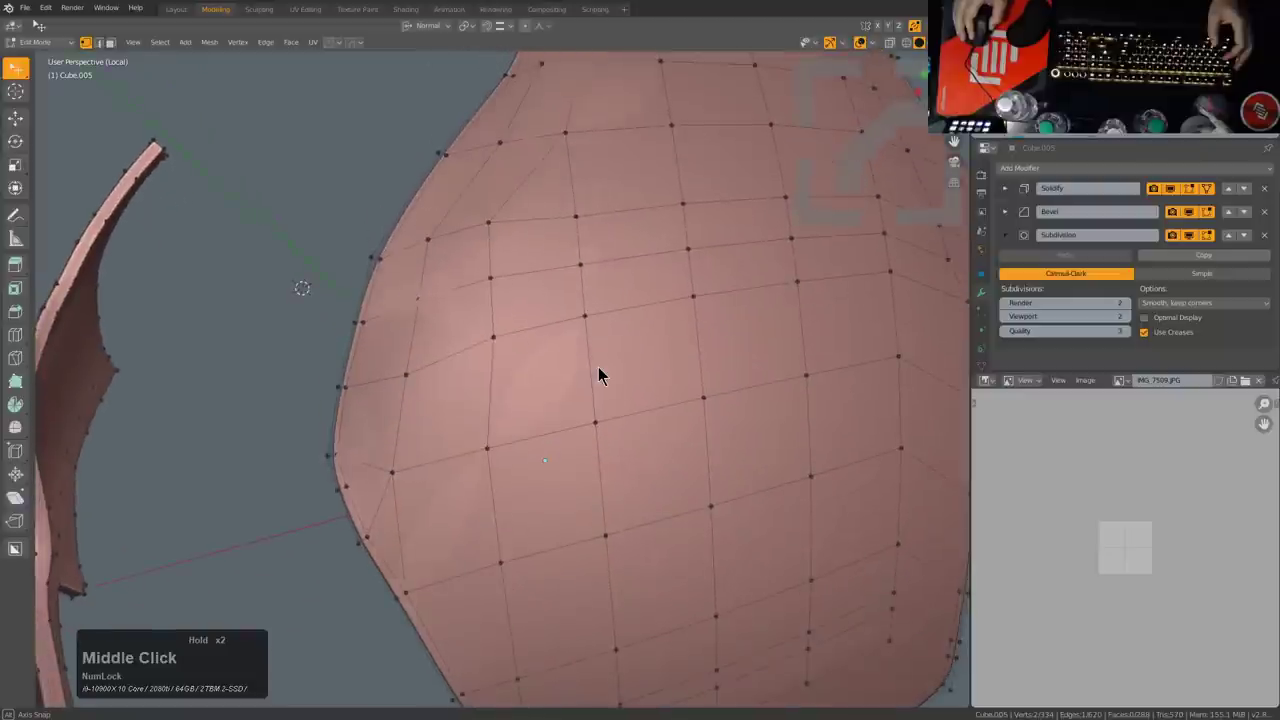
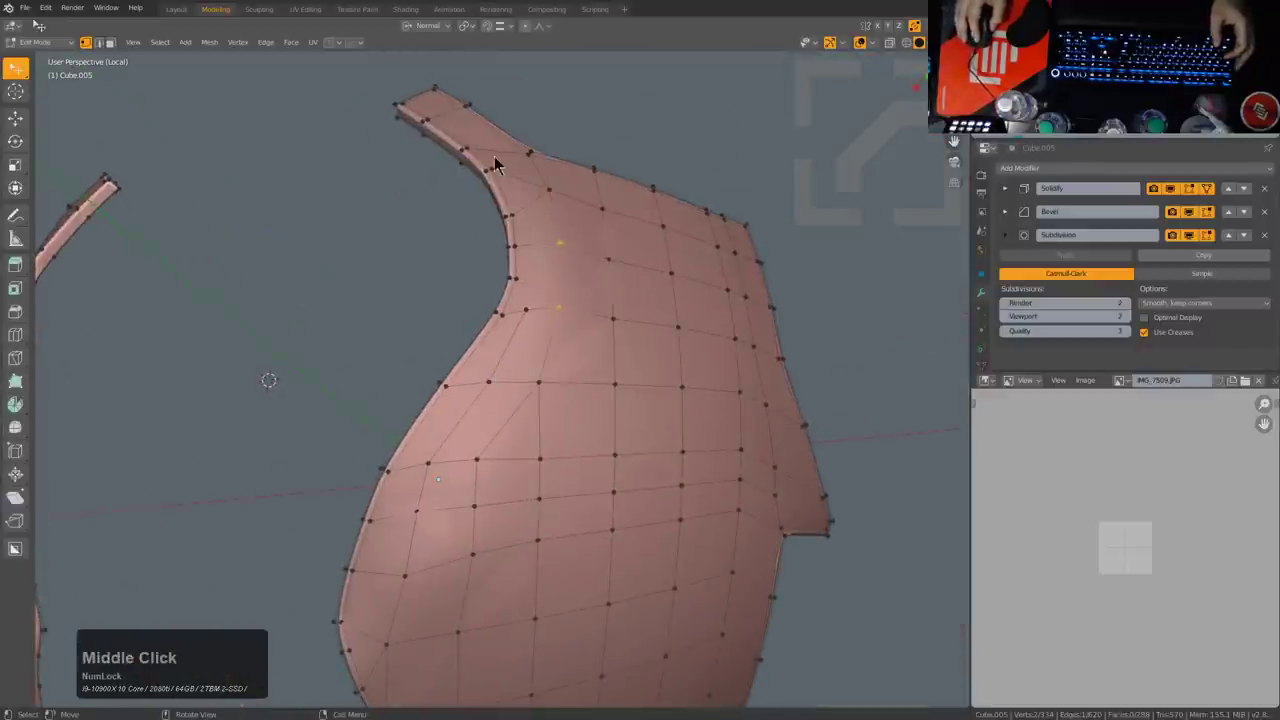
{"action": "middle_click", "coordinate": [577, 349]}
{"action": "middle_click", "coordinate": [667, 517]}
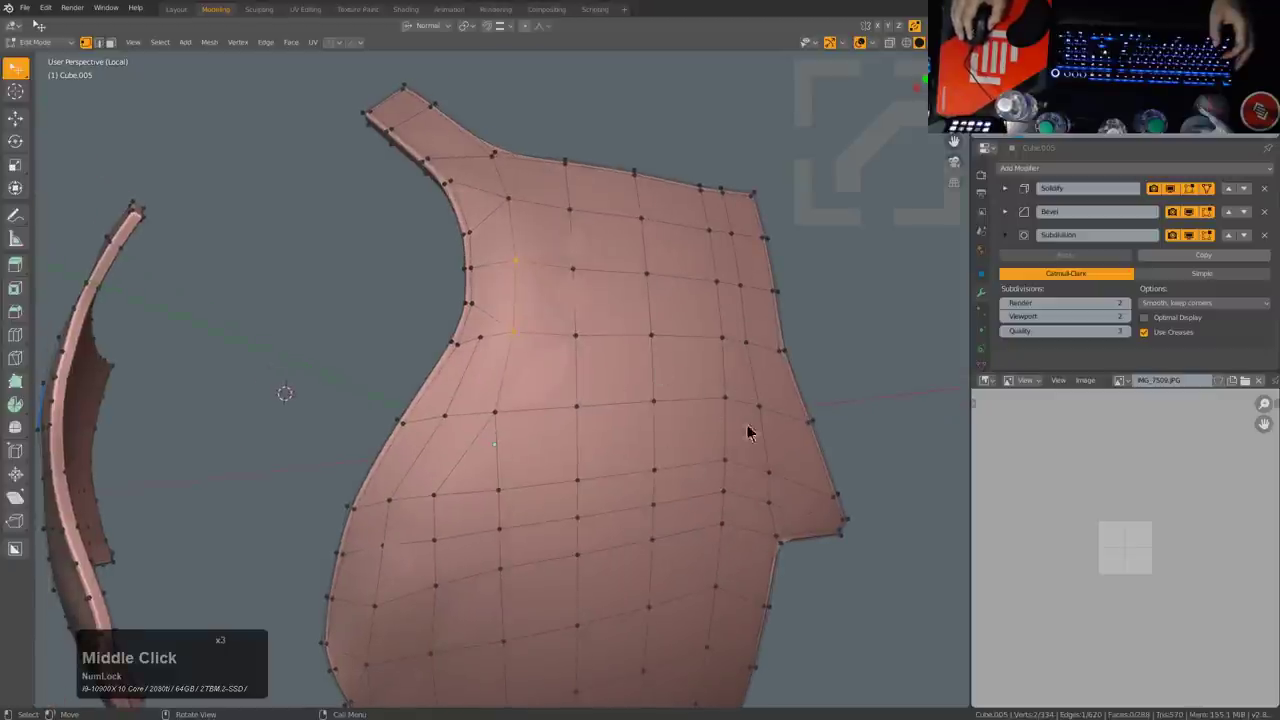
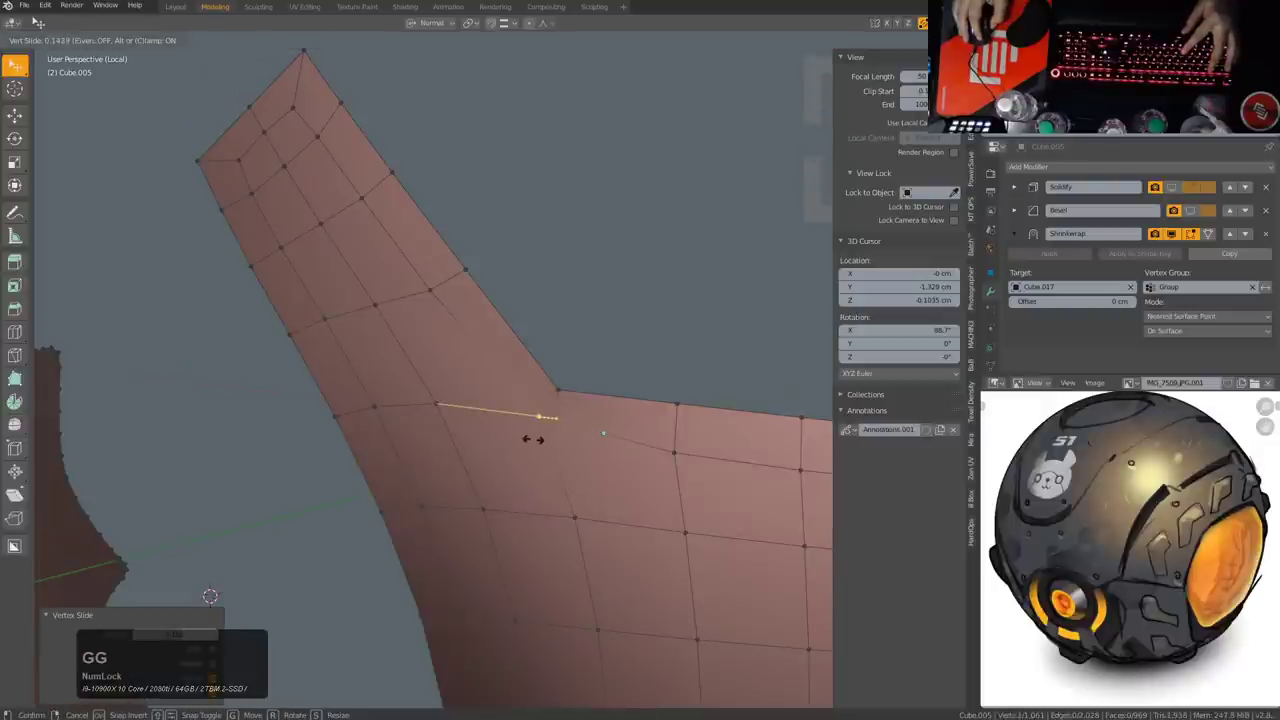
Step: Confirm the pending slide and join vertex pairs across the panel's bend with J
{"action": "left_click", "coordinate": [536, 445]}
{"action": "scroll", "scroll_direction": "down", "scroll_amount": 3}
{"action": "middle_click", "coordinate": [609, 438]}
{"action": "middle_click", "coordinate": [628, 367]}
{"action": "scroll", "scroll_direction": "up", "scroll_amount": 3}
{"action": "left_click", "coordinate": [531, 488]}
{"action": "left_click", "coordinate": [548, 444]}
{"action": "key", "text": "j"}
{"action": "left_click", "coordinate": [564, 396]}
Step: Nudge a vertex, then dissolve a stray edge at the bend to keep the grid clean
{"action": "key", "text": "g"}
{"action": "left_click", "coordinate": [557, 407]}
{"action": "key", "text": "2"}
{"action": "left_click", "coordinate": [546, 453]}
{"action": "key", "text": "ctrl+x"}
{"action": "scroll", "scroll_direction": "down", "scroll_amount": 3}
{"action": "key", "text": "1"}
{"action": "scroll", "scroll_direction": "up", "scroll_amount": 3}
Step: Vertex-slide the new cut's points along the arm so the grid spacing evens out
{"action": "left_click", "coordinate": [470, 402]}
{"action": "key", "text": "g"}
{"action": "key", "text": "g"}
{"action": "left_click", "coordinate": [457, 422]}
{"action": "left_click", "coordinate": [391, 439]}
{"action": "key", "text": "g"}
{"action": "key", "text": "g"}
{"action": "left_click", "coordinate": [432, 446]}
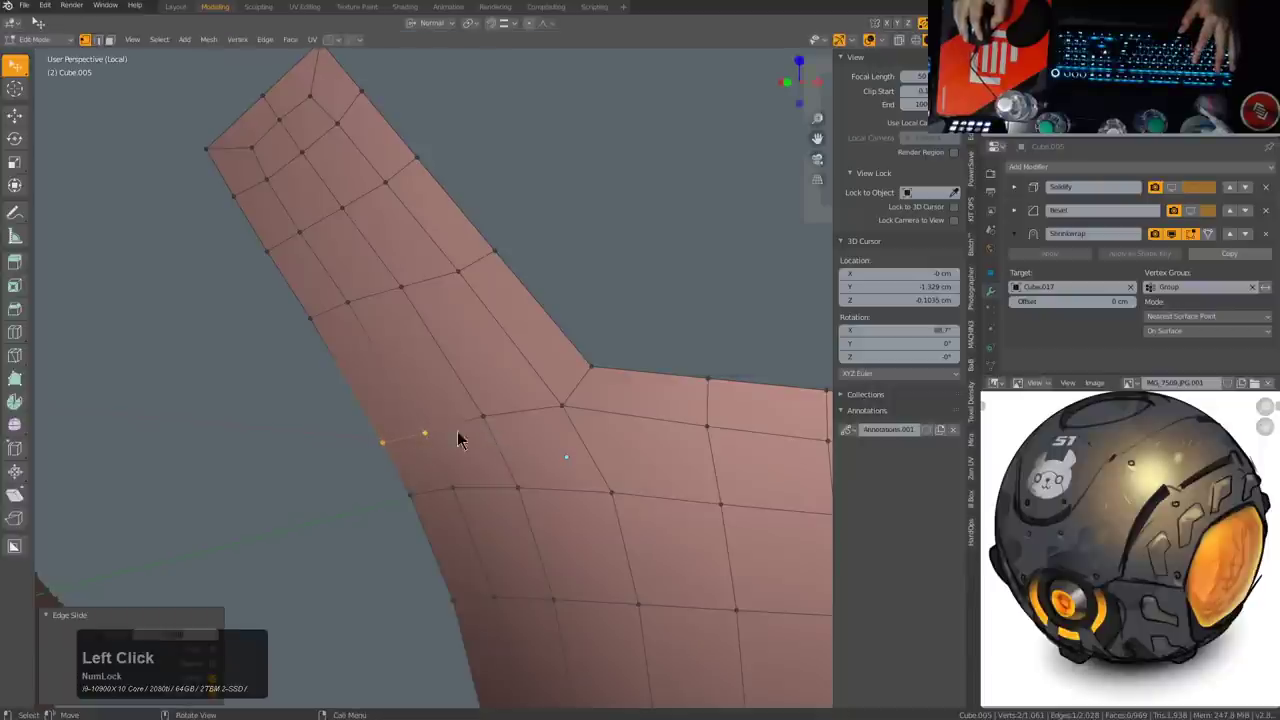
{"action": "left_click", "coordinate": [438, 436]}
{"action": "double_click", "coordinate": [328, 322]}
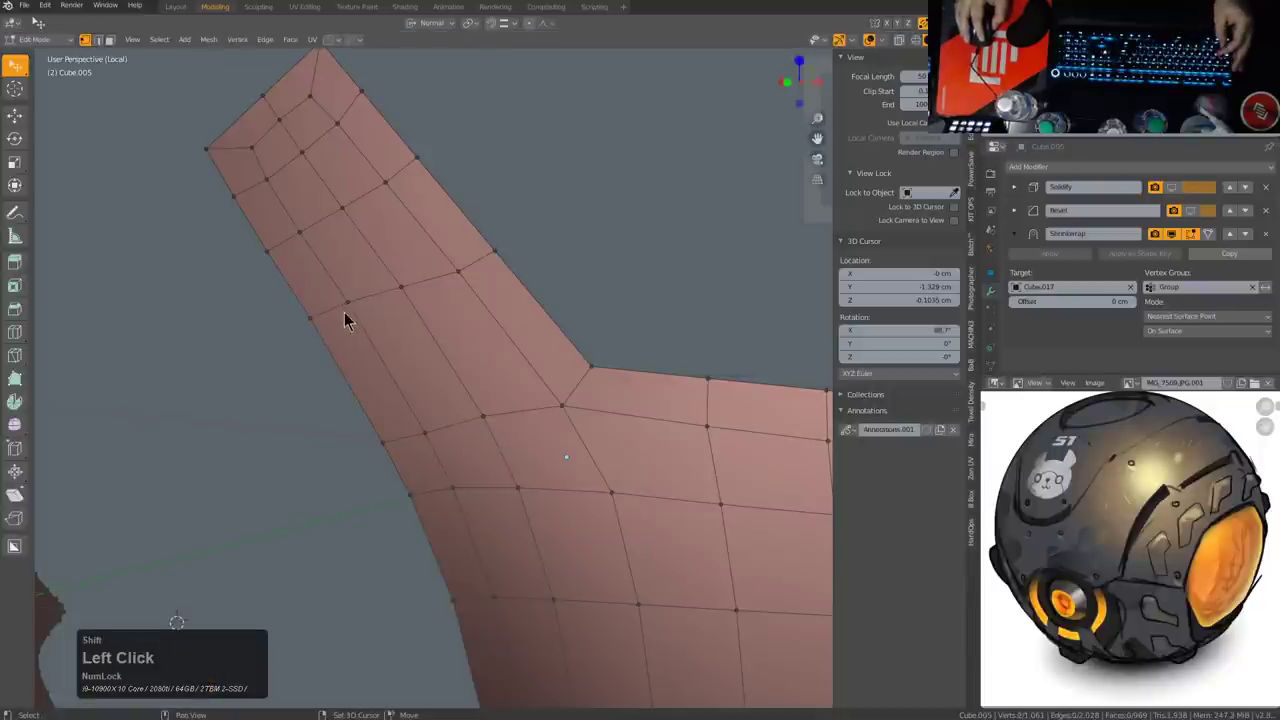
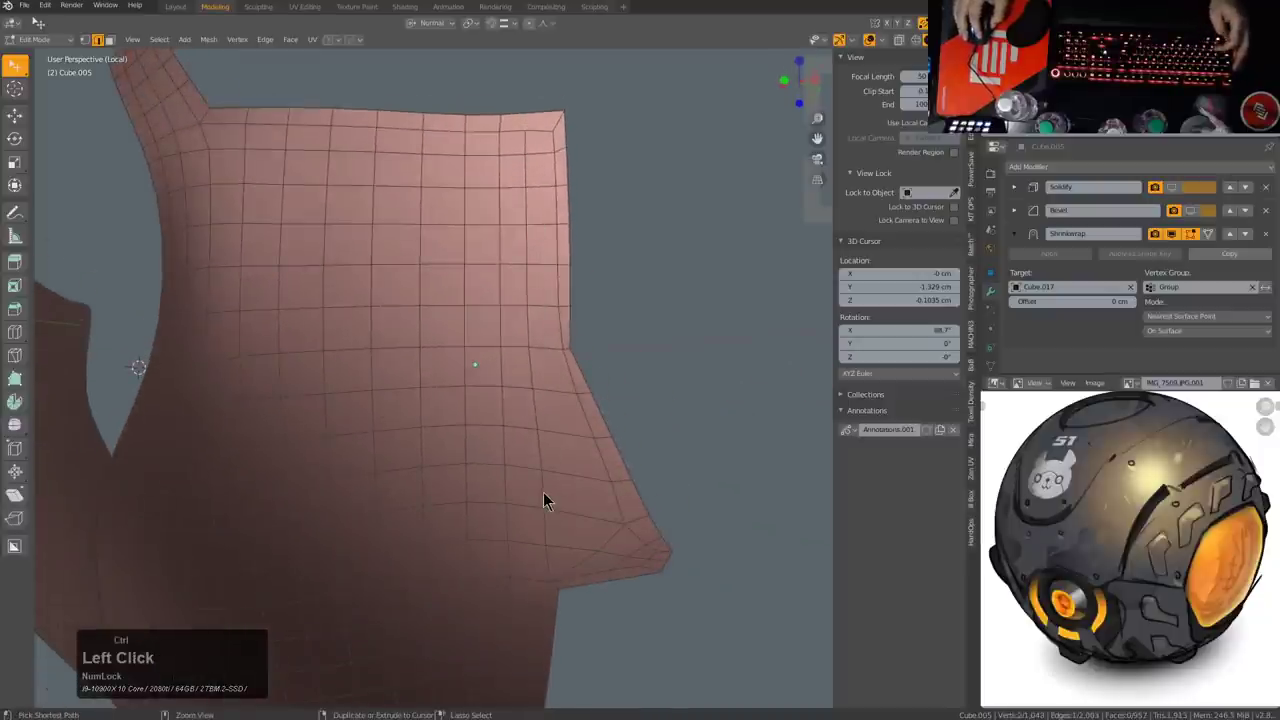
Step: Edge-slide the new loop into place along the panel and confirm it
{"action": "key", "text": "g"}
{"action": "key", "text": "g"}
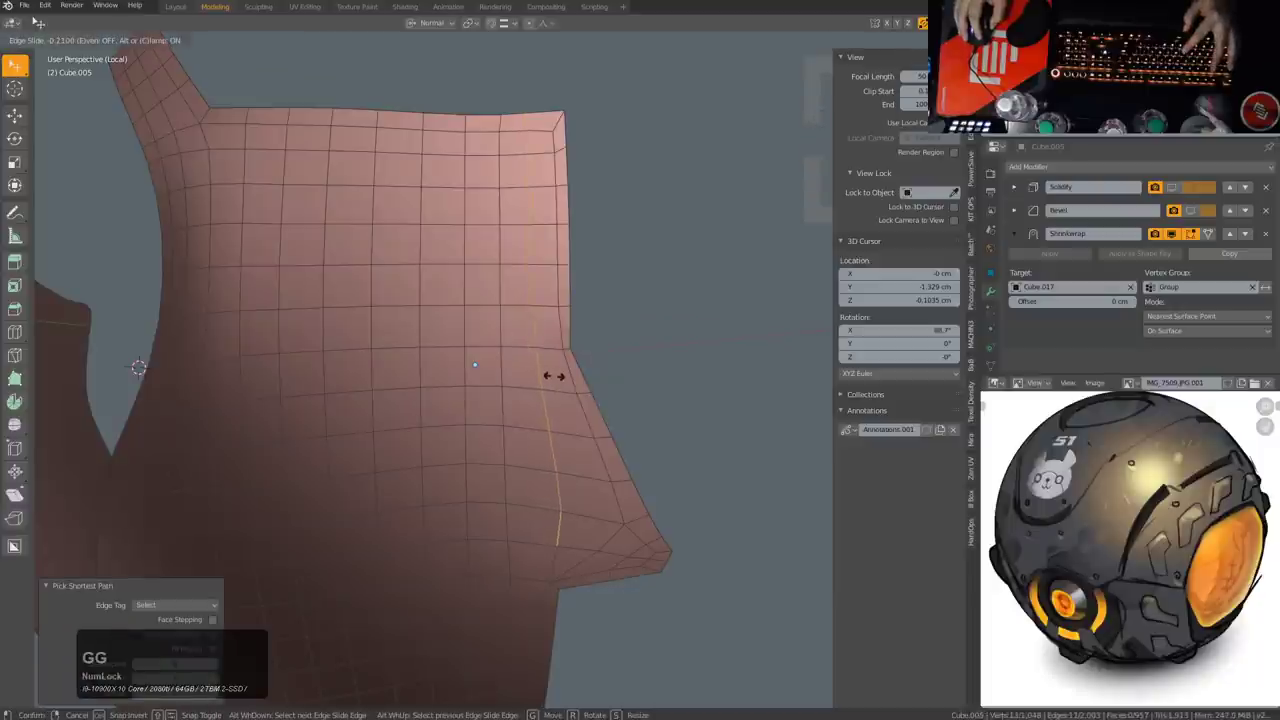
{"action": "left_click", "coordinate": [562, 382]}
{"action": "middle_click", "coordinate": [655, 511]}
{"action": "scroll", "scroll_direction": "up", "scroll_amount": 3}
{"action": "middle_click", "coordinate": [633, 502]}
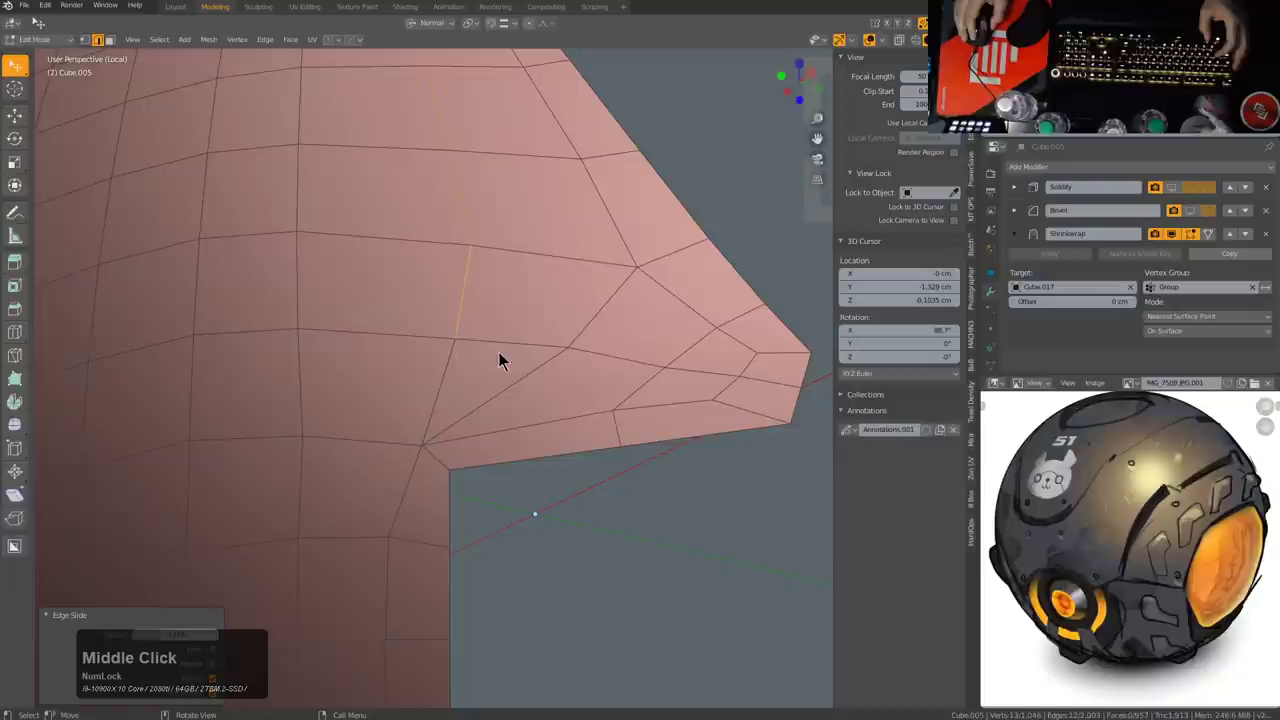
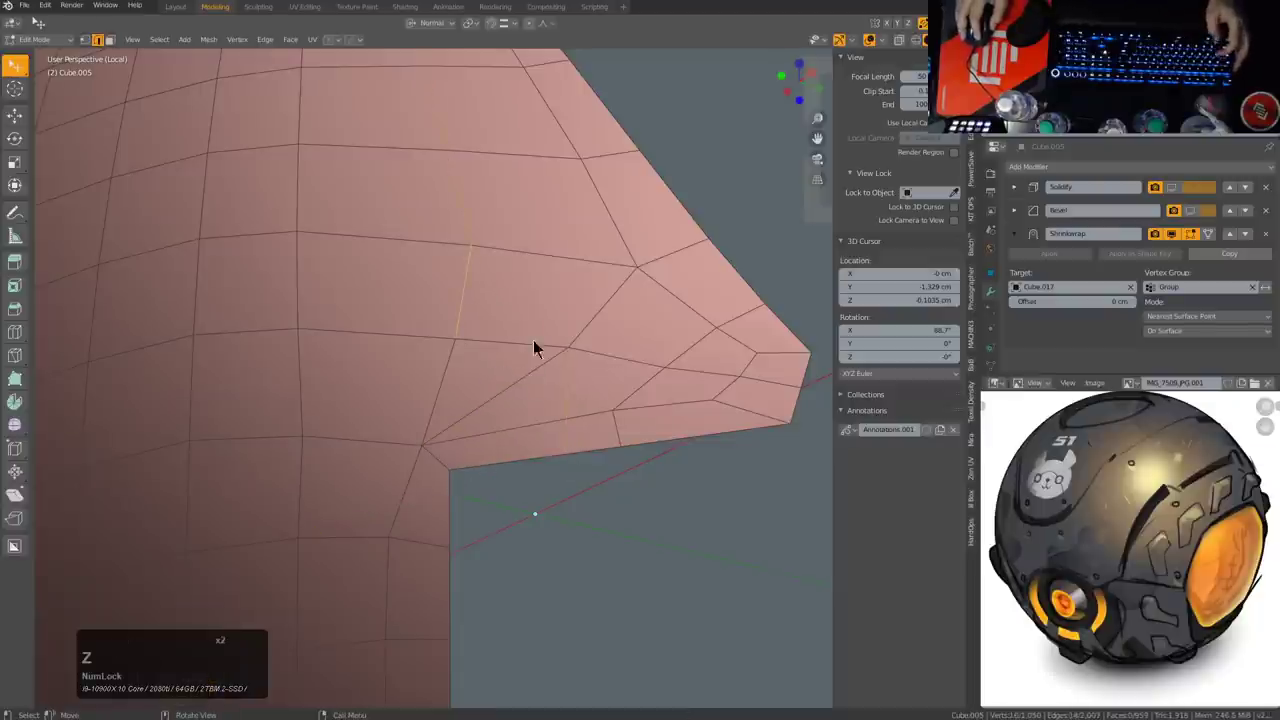
Step: Fill a face from selected vertices at the pointed tip and start sliding its edge into the corner
{"action": "key", "text": "alt+a"}
{"action": "left_click", "coordinate": [501, 376]}
{"action": "left_click", "coordinate": [519, 394]}
{"action": "key", "text": "3"}
{"action": "left_click", "coordinate": [502, 365]}
{"action": "key", "text": "f"}
{"action": "key", "text": "alt+a"}
{"action": "left_click", "coordinate": [572, 349]}
{"action": "key", "text": "g"}
{"action": "key", "text": "g"}
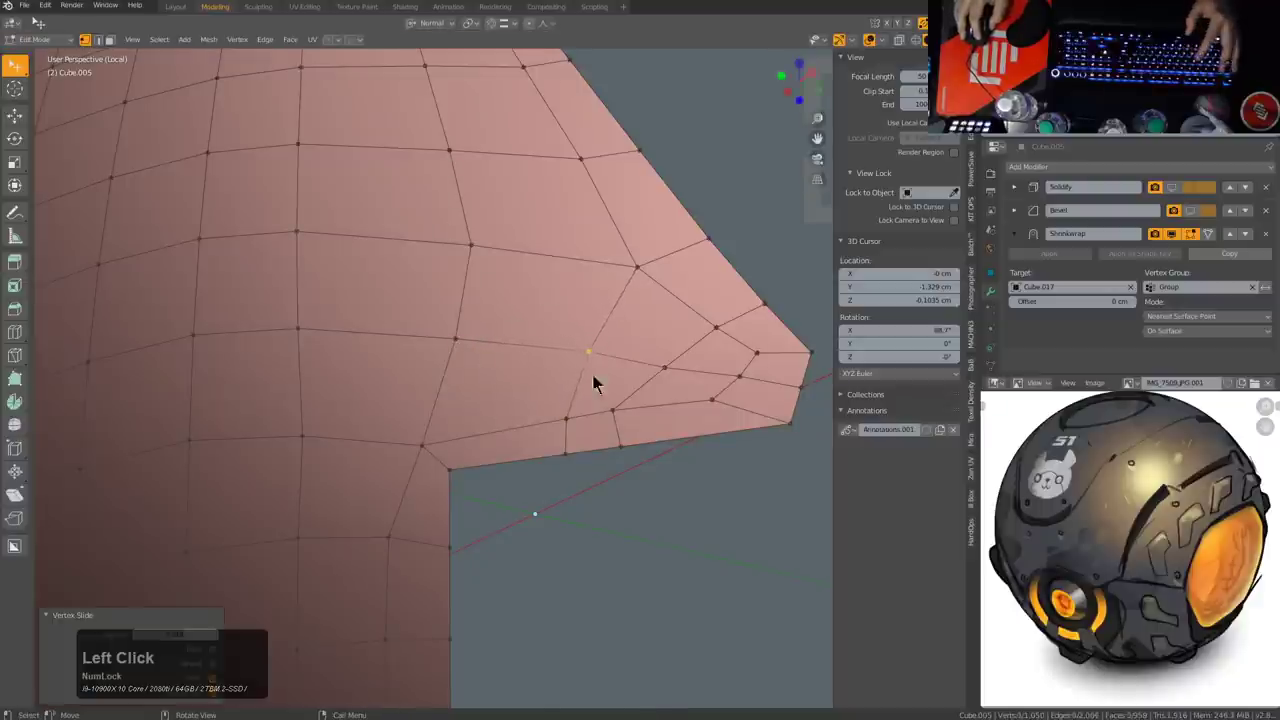
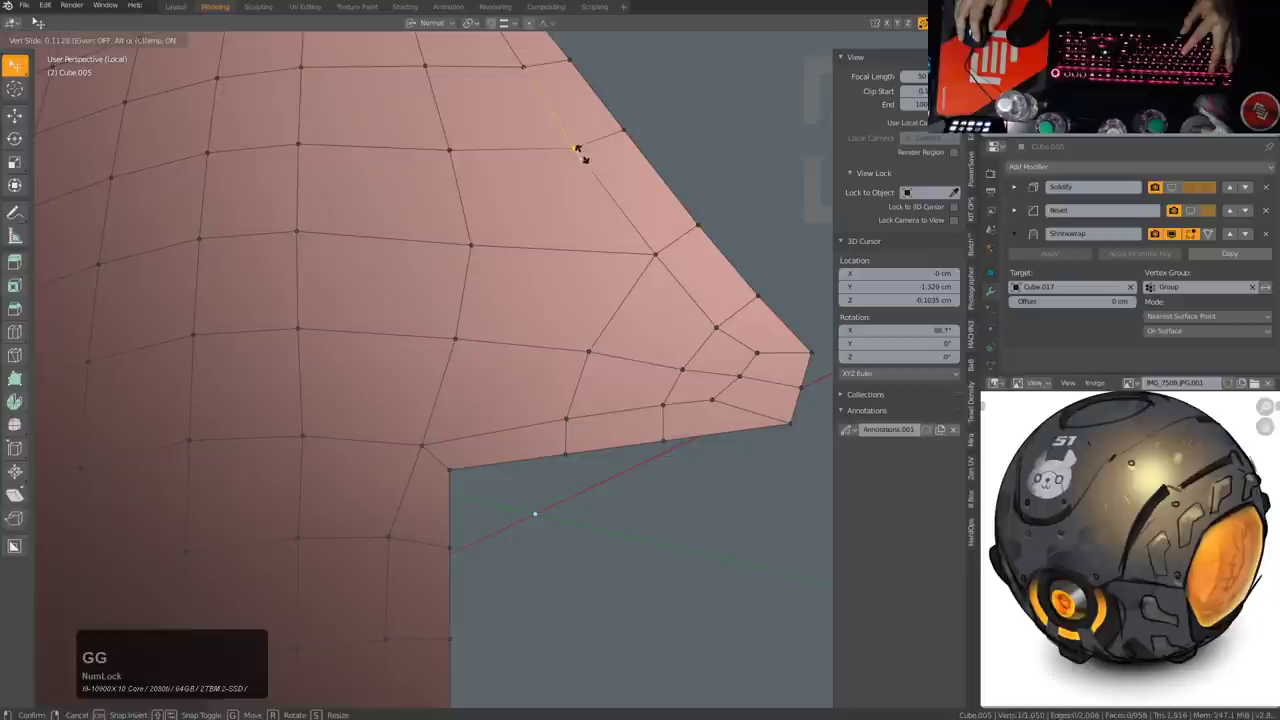
Step: Confirm the vertex slide near the tip and inspect the border loops around the panel
{"action": "left_click", "coordinate": [587, 159]}
{"action": "scroll", "scroll_direction": "down", "scroll_amount": 3}
{"action": "middle_click", "coordinate": [669, 377]}
{"action": "middle_click", "coordinate": [663, 456]}
{"action": "scroll", "scroll_direction": "up", "scroll_amount": 3}
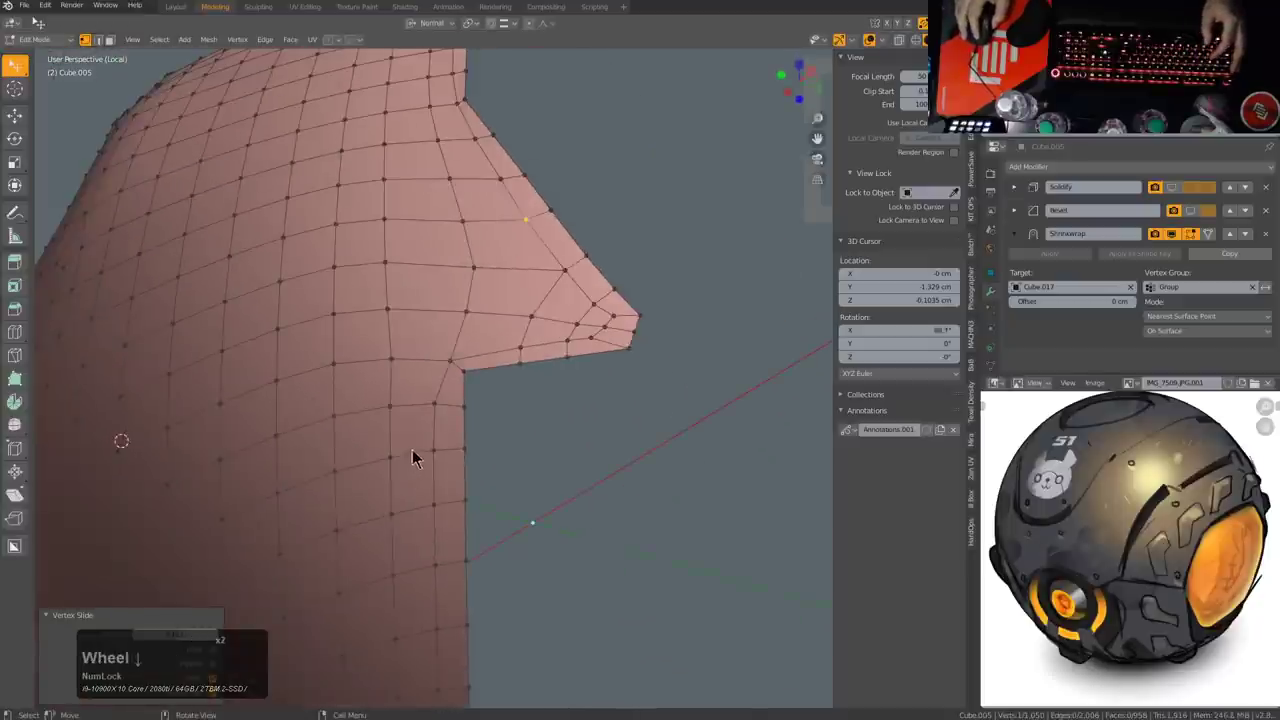
{"action": "scroll", "scroll_direction": "down", "scroll_amount": 3}
{"action": "middle_click", "coordinate": [463, 499]}
{"action": "middle_click", "coordinate": [531, 468]}
{"action": "scroll", "scroll_direction": "down", "scroll_amount": 3}
{"action": "middle_click", "coordinate": [585, 306]}
{"action": "scroll", "scroll_direction": "down", "scroll_amount": 3}
{"action": "middle_click", "coordinate": [581, 284]}
{"action": "middle_click", "coordinate": [553, 390]}
{"action": "scroll", "scroll_direction": "up", "scroll_amount": 3}
Step: Select the loop on the panel's right border and slide it to even spacing
{"action": "left_click", "coordinate": [559, 370]}
{"action": "left_click", "coordinate": [600, 463]}
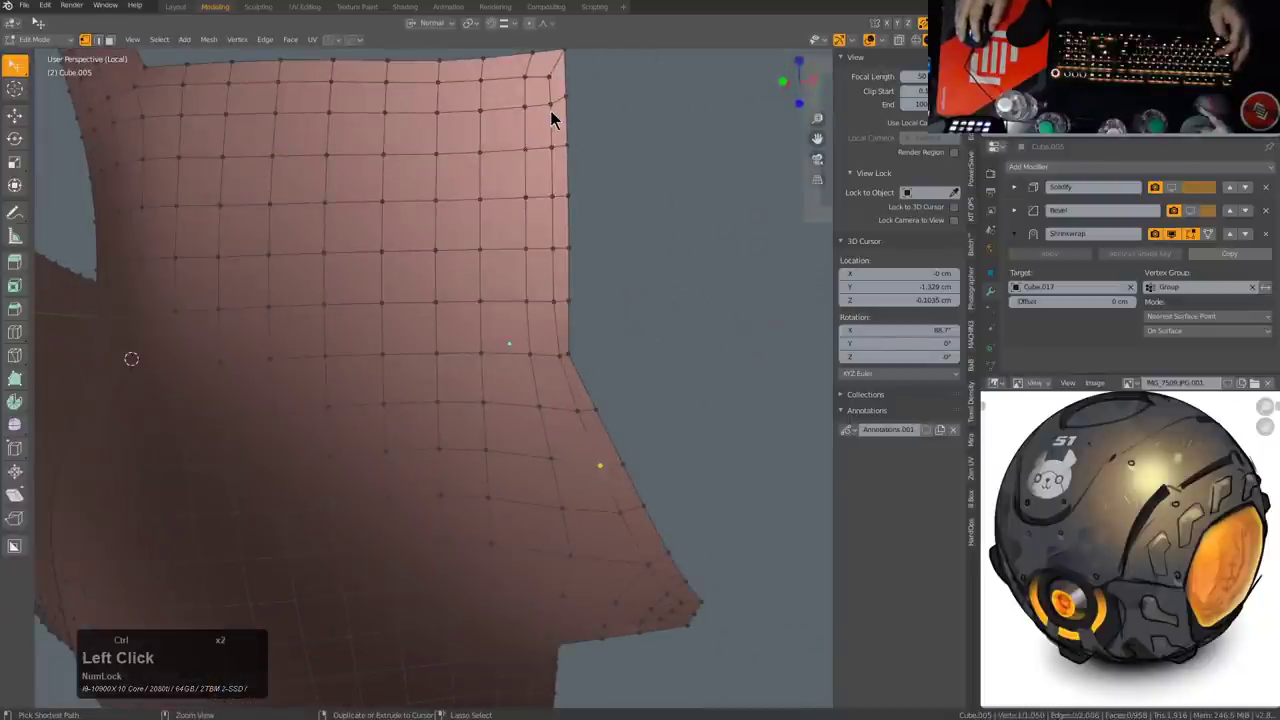
{"action": "left_click", "coordinate": [558, 93]}
{"action": "key", "text": "g"}
{"action": "key", "text": "g"}
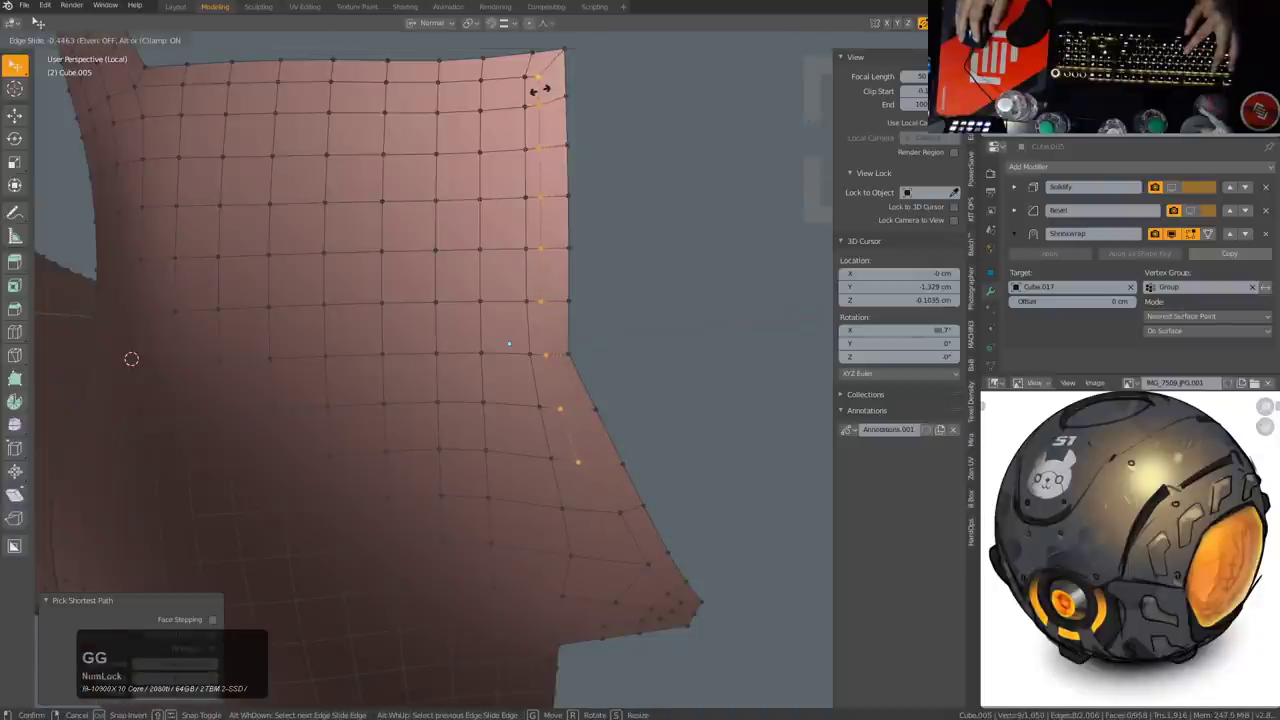
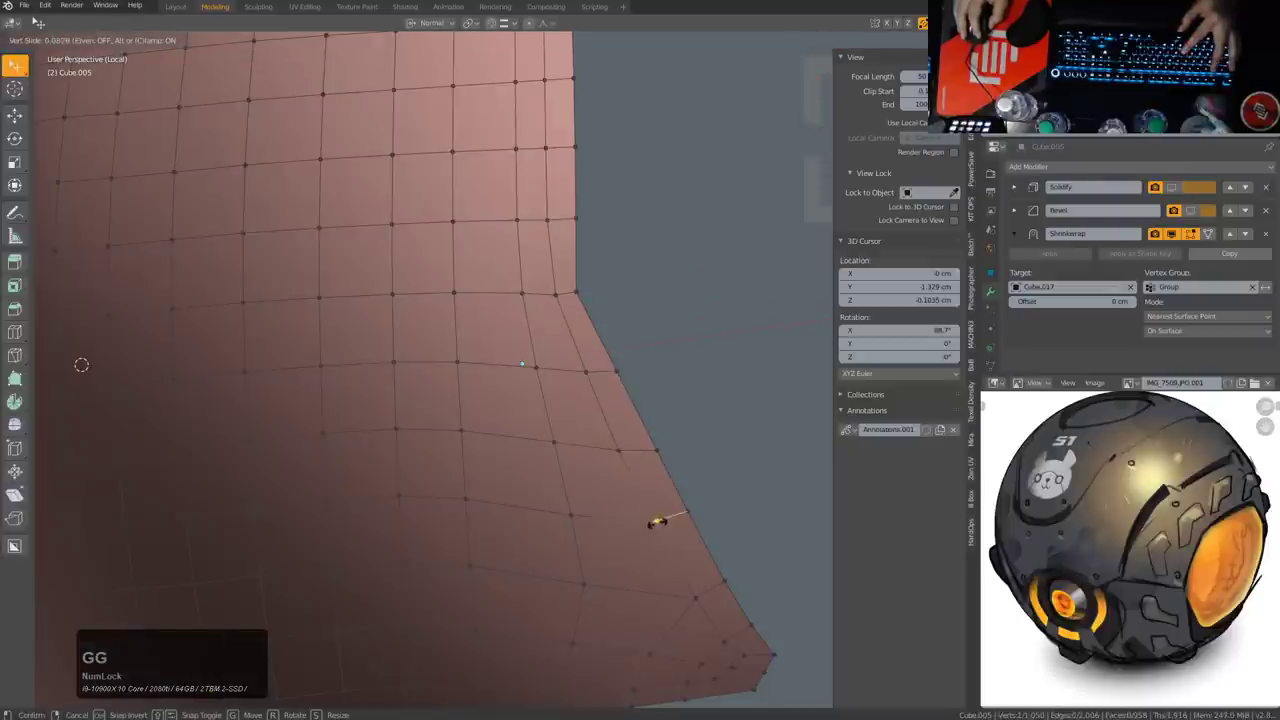
{"action": "left_click", "coordinate": [665, 527]}
Step: Clear the selection and leave mesh editing to view the whole smooth pink panel
{"action": "key", "text": "alt+a"}
{"action": "scroll", "scroll_direction": "down", "scroll_amount": 3}
{"action": "middle_click", "coordinate": [499, 435]}
{"action": "middle_click", "coordinate": [623, 377]}
{"action": "middle_click", "coordinate": [533, 329]}
{"action": "scroll", "scroll_direction": "down", "scroll_amount": 3}
{"action": "middle_click", "coordinate": [526, 468]}
{"action": "scroll", "scroll_direction": "up", "scroll_amount": 3}
{"action": "key", "text": "alt+v"}
{"action": "left_click", "coordinate": [514, 419]}
{"action": "middle_click", "coordinate": [579, 441]}
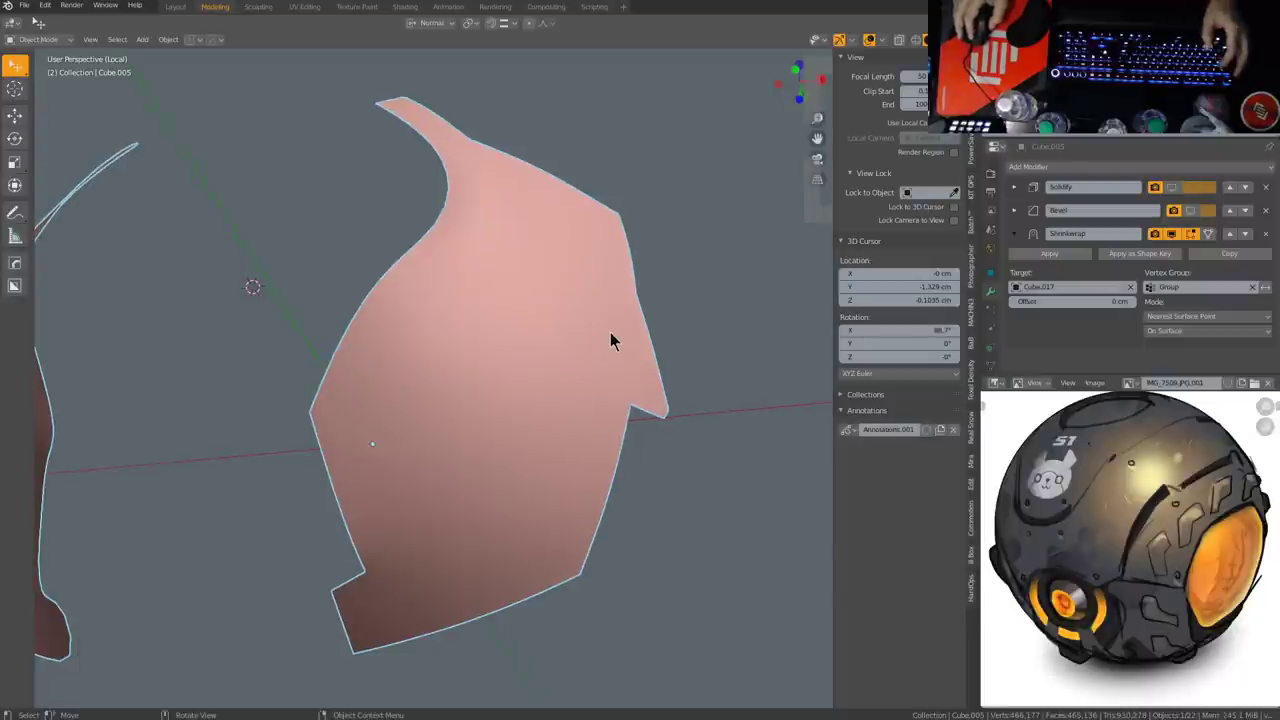
Step: Add a Smooth modifier from the HardOps Q menu with Factor 0.591 and Repeat 10
{"action": "key", "text": "q"}
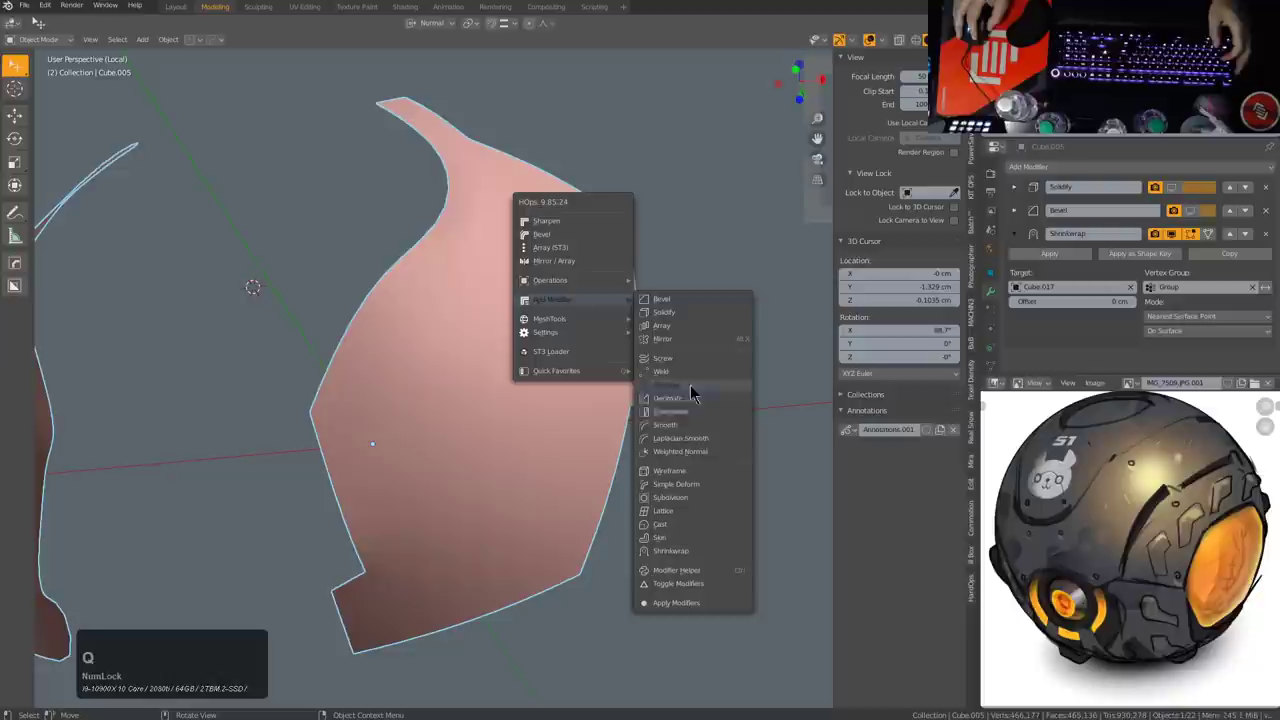
{"action": "key", "text": "shift+q"}
{"action": "left_click", "coordinate": [678, 430]}
{"action": "scroll", "scroll_direction": "up", "scroll_amount": 3}
{"action": "scroll", "scroll_direction": "up", "scroll_amount": 3}
{"action": "scroll", "scroll_direction": "down", "scroll_amount": 3}
{"action": "scroll", "scroll_direction": "down", "scroll_amount": 3}
{"action": "scroll", "scroll_direction": "up", "scroll_amount": 3}
{"action": "scroll", "scroll_direction": "up", "scroll_amount": 3}
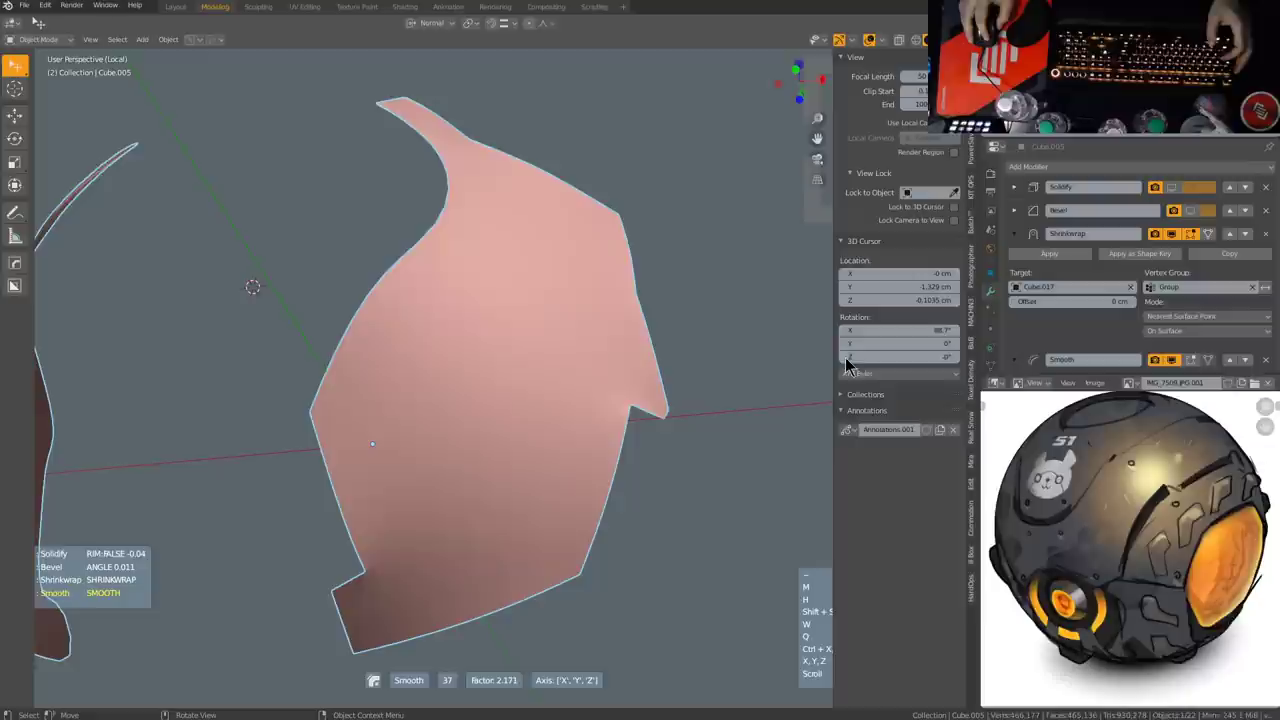
{"action": "scroll", "scroll_direction": "down", "scroll_amount": 3}
{"action": "scroll", "scroll_direction": "down", "scroll_amount": 3}
{"action": "scroll", "scroll_direction": "down", "scroll_amount": 3}
{"action": "scroll", "scroll_direction": "down", "scroll_amount": 3}
{"action": "scroll", "scroll_direction": "down", "scroll_amount": 3}
{"action": "scroll", "scroll_direction": "up", "scroll_amount": 3}
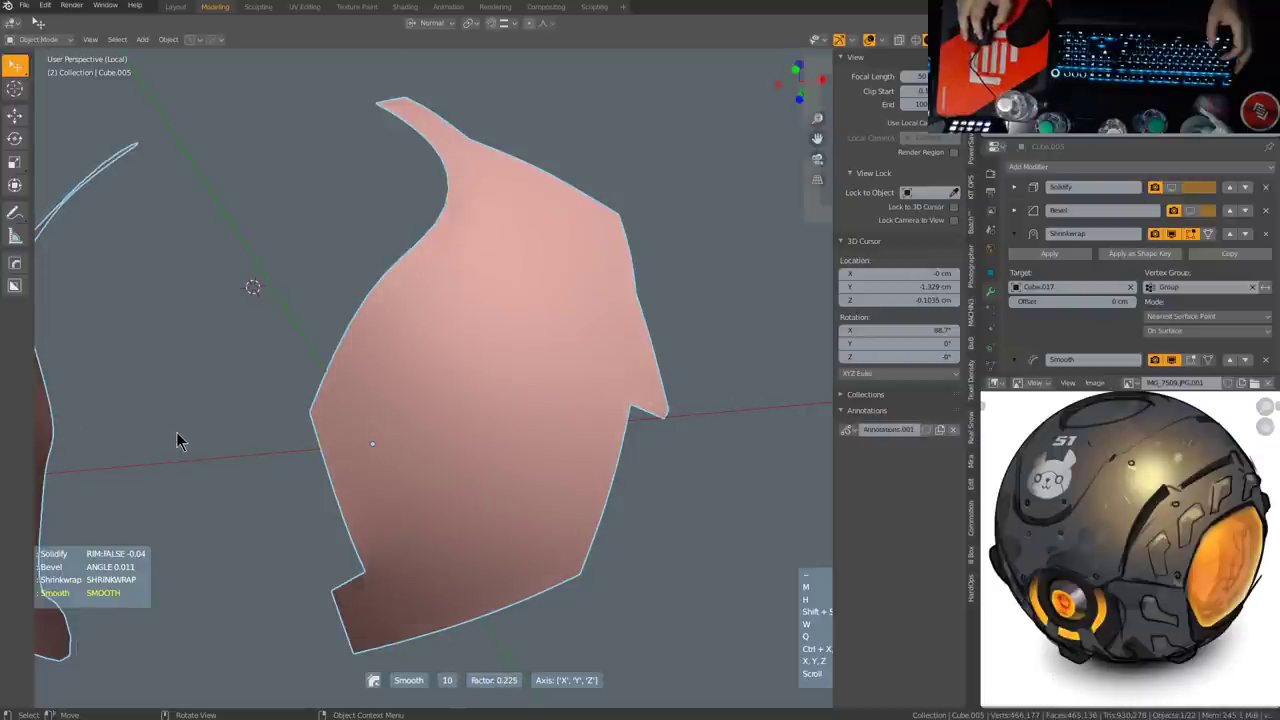
{"action": "left_click", "coordinate": [919, 396]}
Step: Shade the panel with a glossy red matcap and exit local view to see it against the head shell
{"action": "middle_click", "coordinate": [607, 411]}
{"action": "middle_click", "coordinate": [635, 414]}
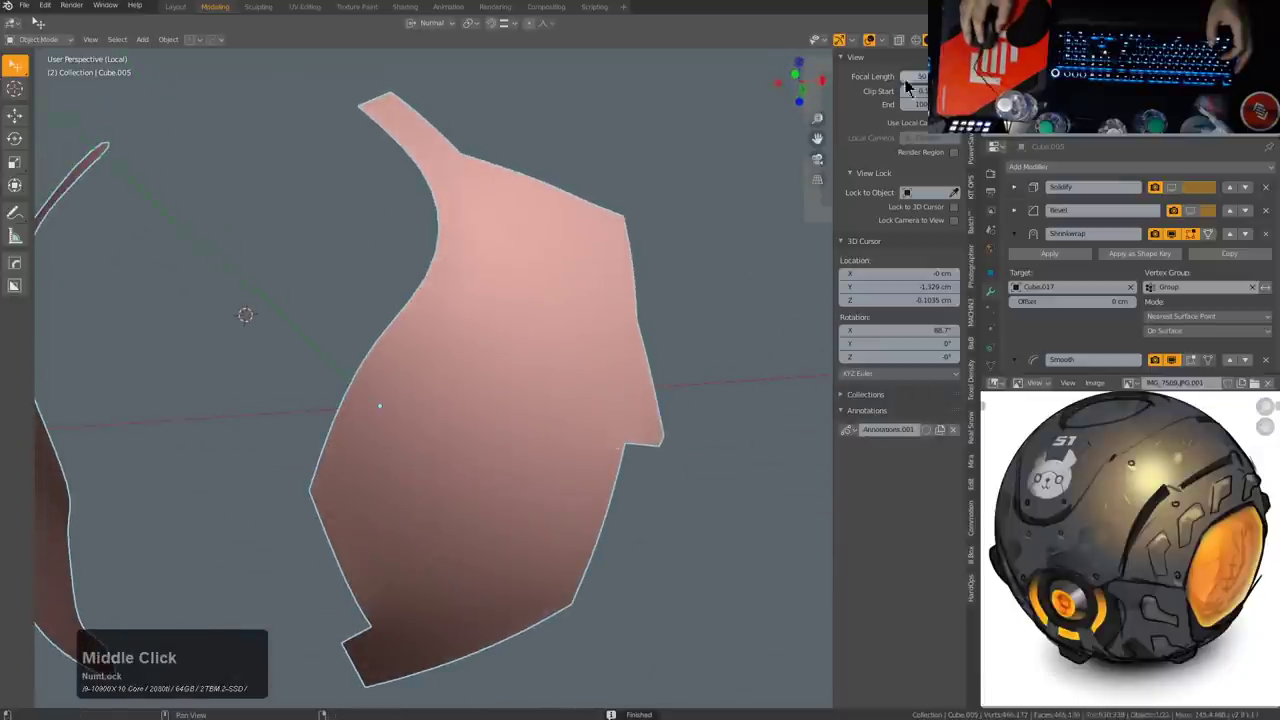
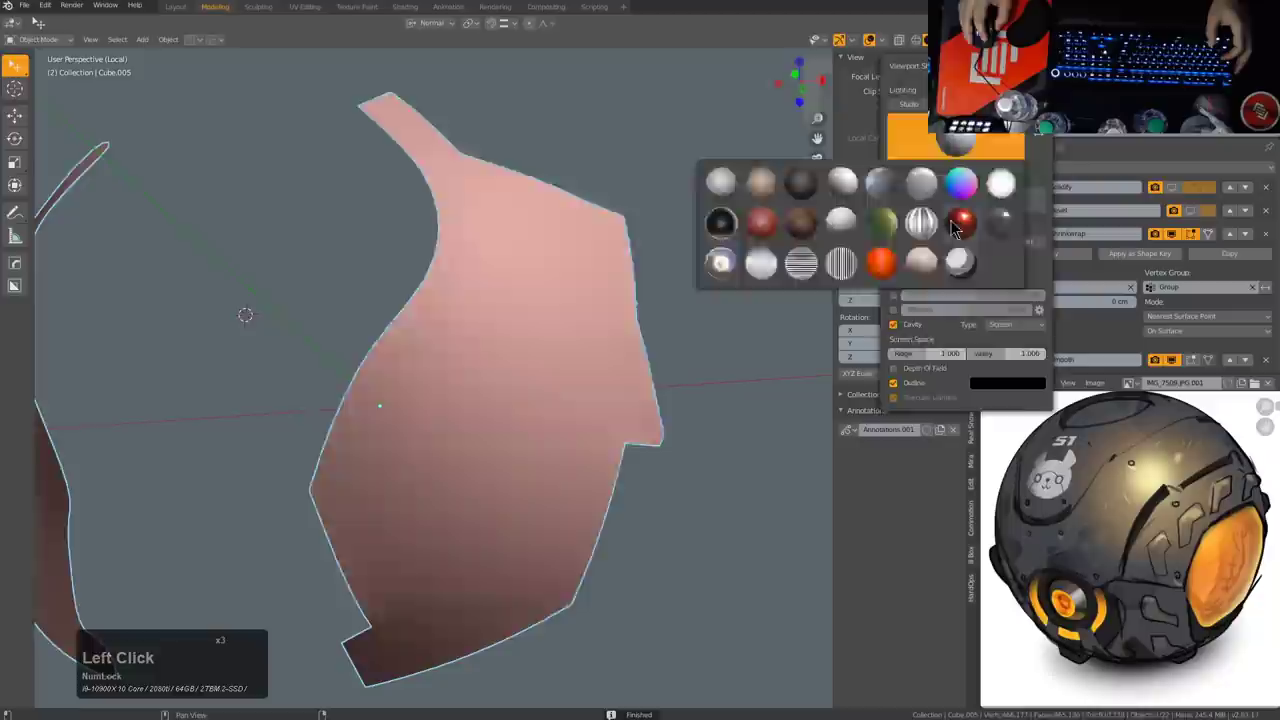
{"action": "middle_click", "coordinate": [585, 403]}
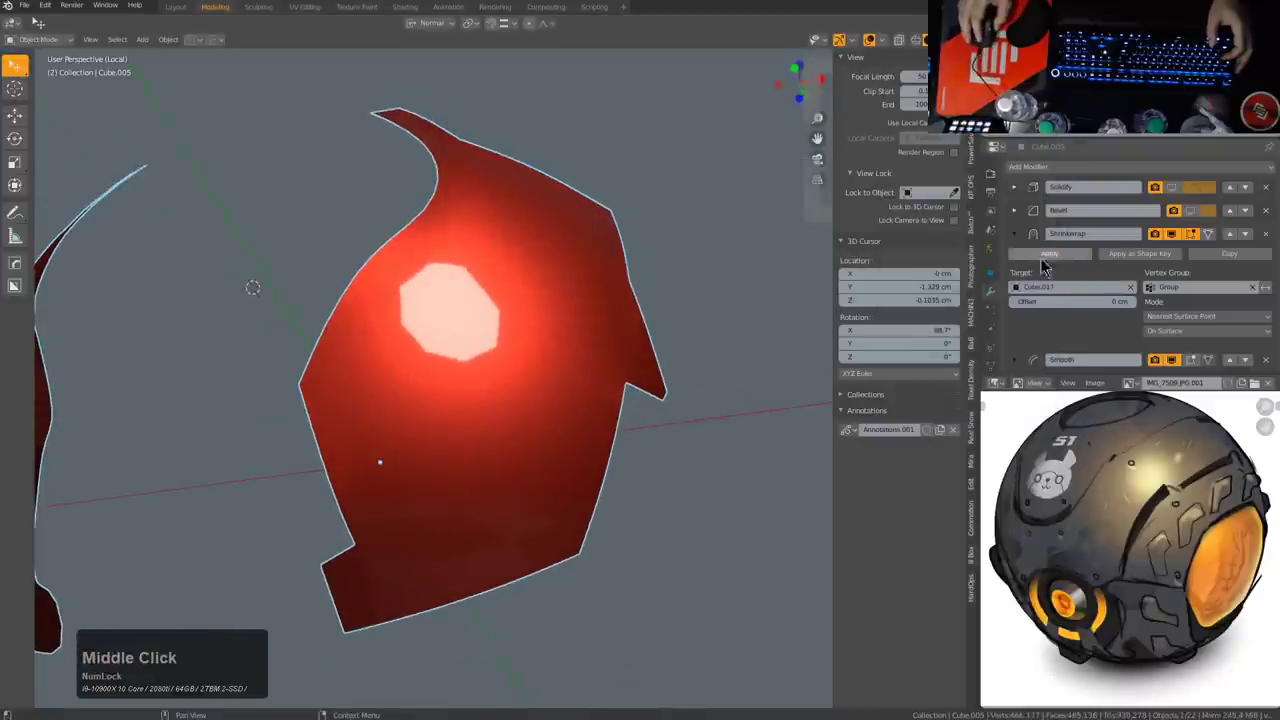
{"action": "scroll", "scroll_direction": "down", "scroll_amount": 3}
{"action": "left_click", "coordinate": [1173, 305]}
{"action": "middle_click", "coordinate": [548, 298]}
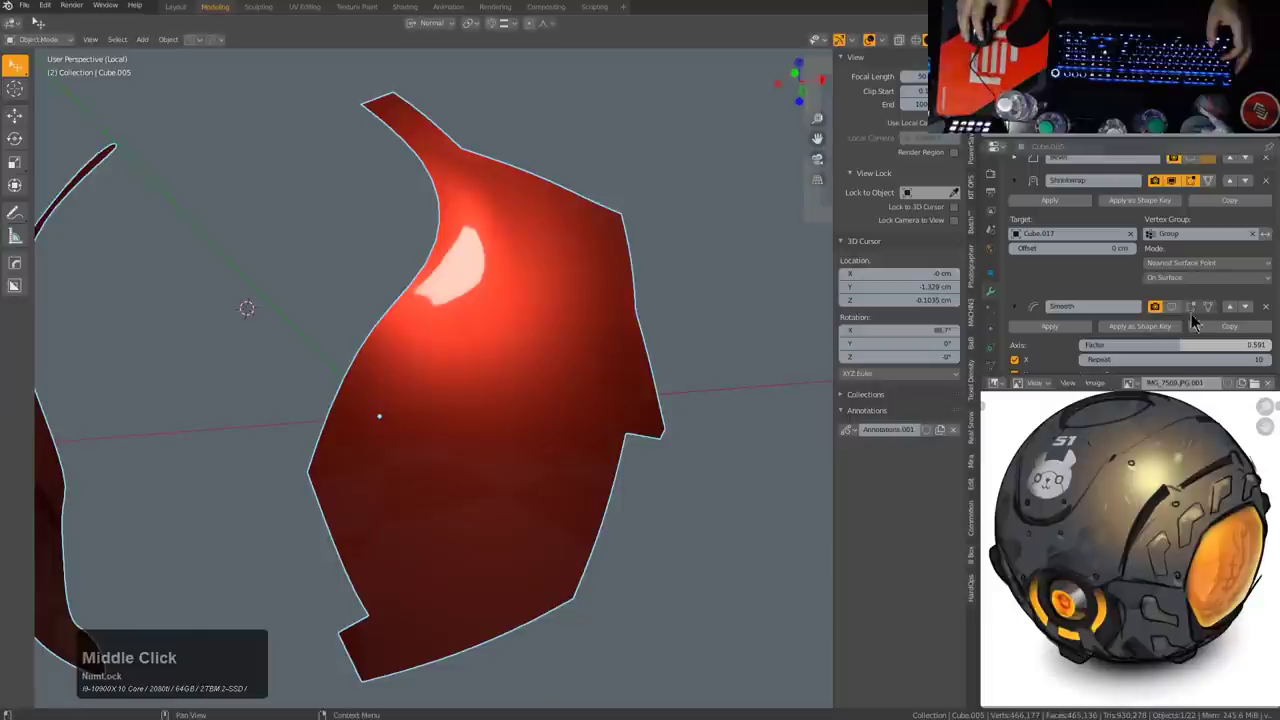
{"action": "left_click", "coordinate": [1181, 311]}
{"action": "left_click", "coordinate": [1181, 311]}
{"action": "double_click", "coordinate": [1181, 311]}
{"action": "middle_click", "coordinate": [593, 313]}
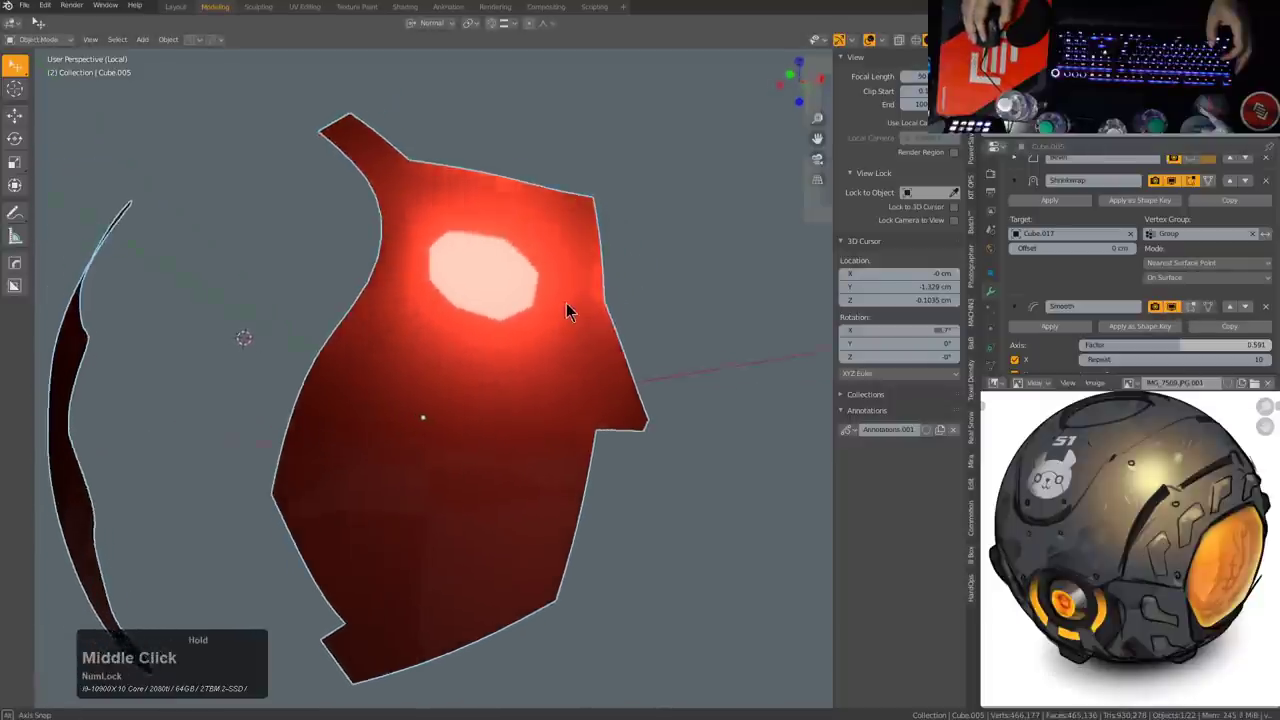
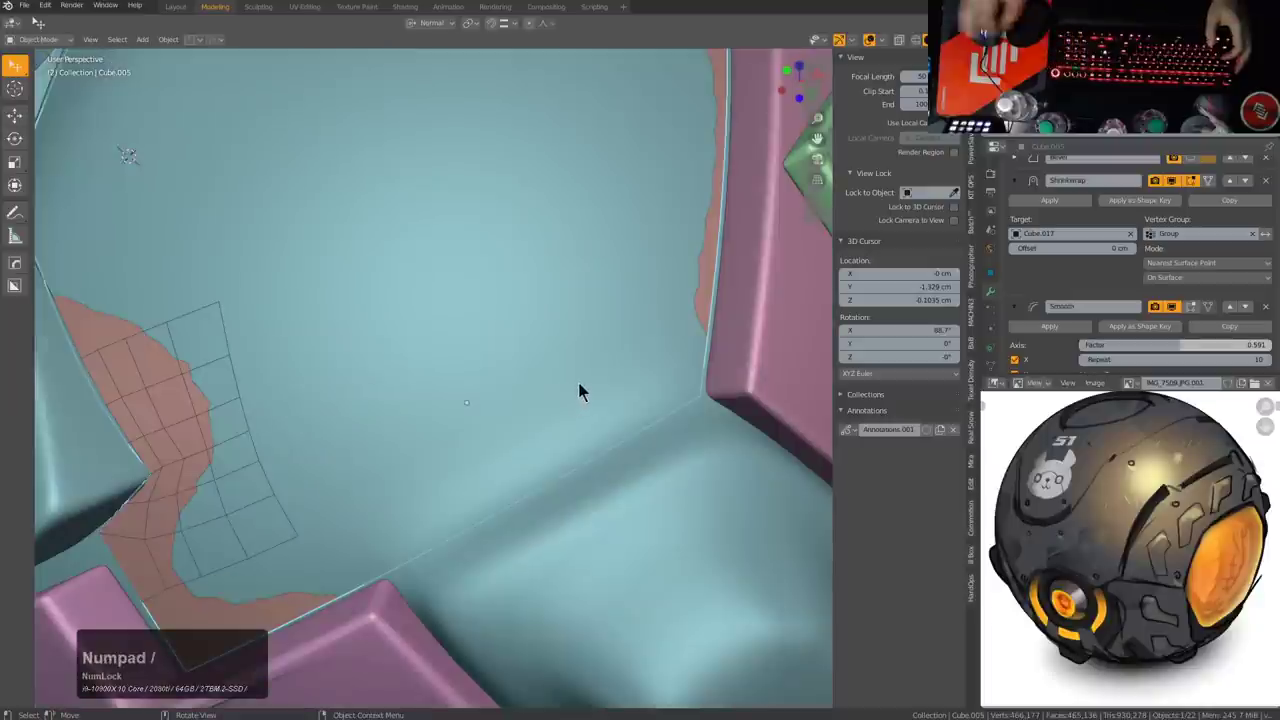
Step: Isolate the armor panels in local view again and frame the pink panel
{"action": "scroll", "scroll_direction": "down", "scroll_amount": 3}
{"action": "middle_click", "coordinate": [458, 317]}
{"action": "key", "text": "KP_Divide"}
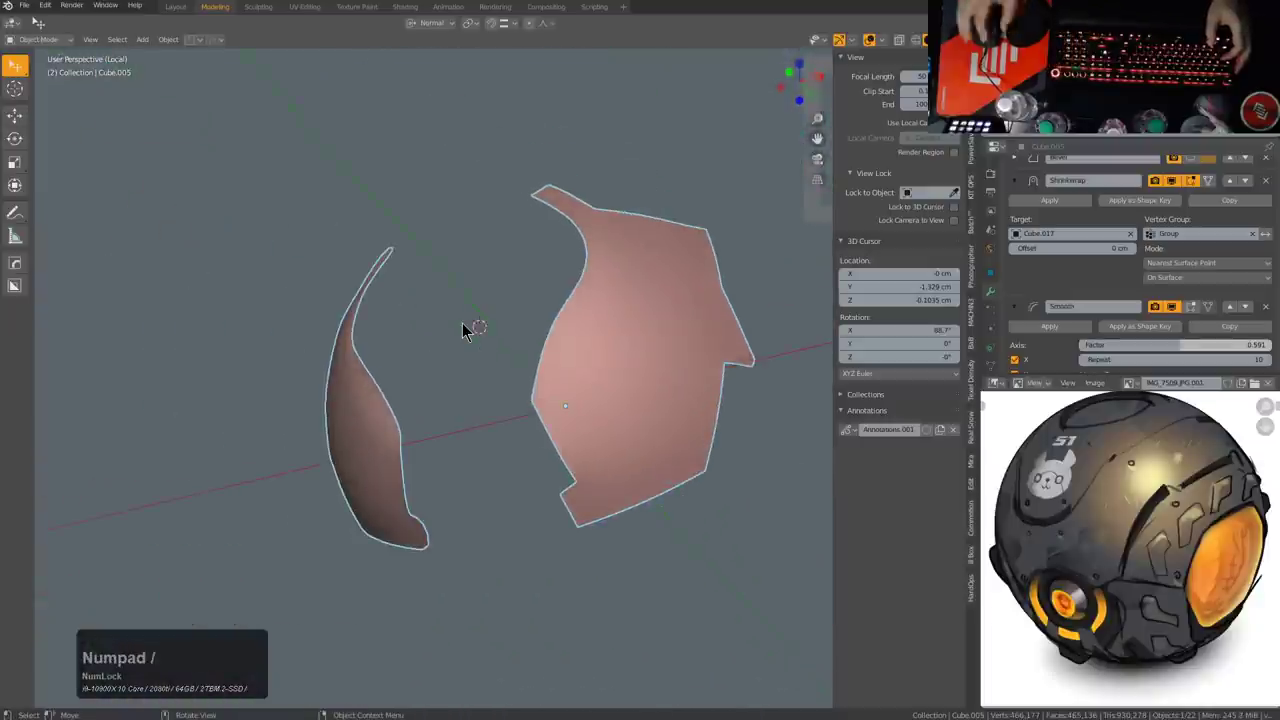
{"action": "middle_click", "coordinate": [529, 372]}
{"action": "middle_click", "coordinate": [603, 416]}
{"action": "scroll", "scroll_direction": "up", "scroll_amount": 3}
{"action": "middle_click", "coordinate": [562, 338]}
{"action": "middle_click", "coordinate": [617, 293]}
{"action": "scroll", "scroll_direction": "up", "scroll_amount": 3}
Step: Move the Smooth modifier to the top of the stack, above Solidify, Bevel and Shrinkwrap
{"action": "left_click", "coordinate": [1025, 243]}
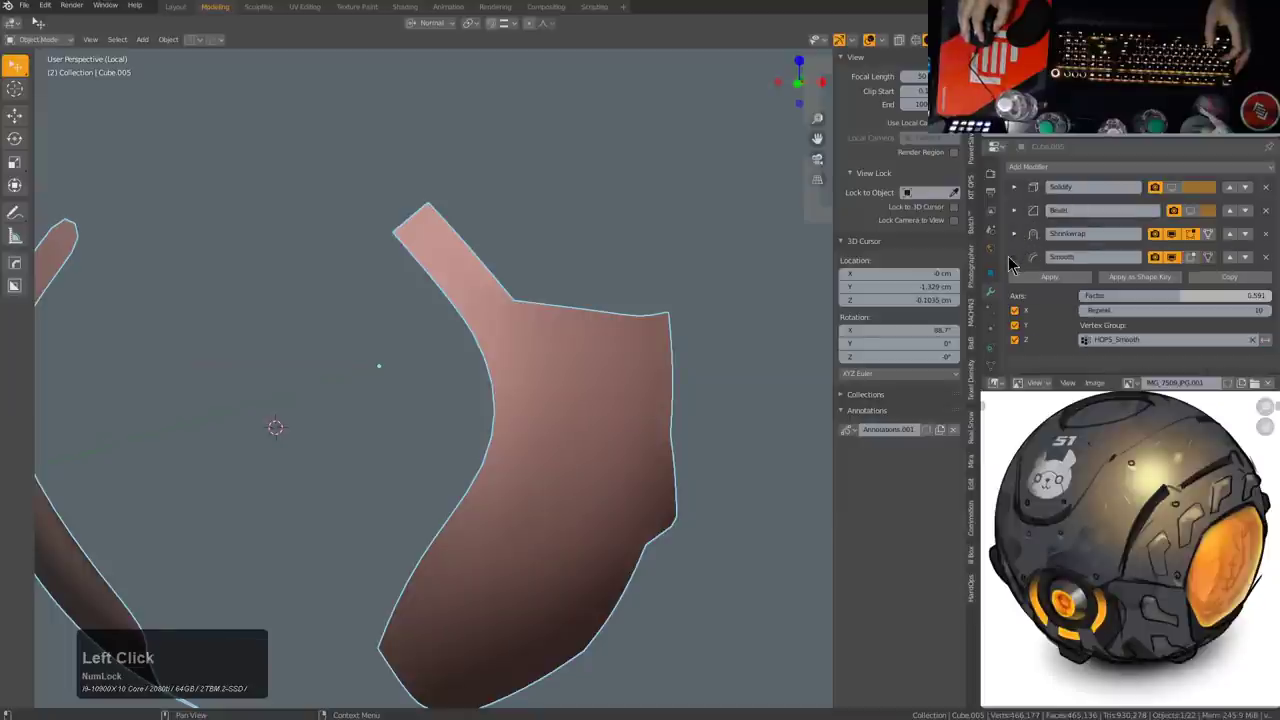
{"action": "left_click", "coordinate": [1028, 266]}
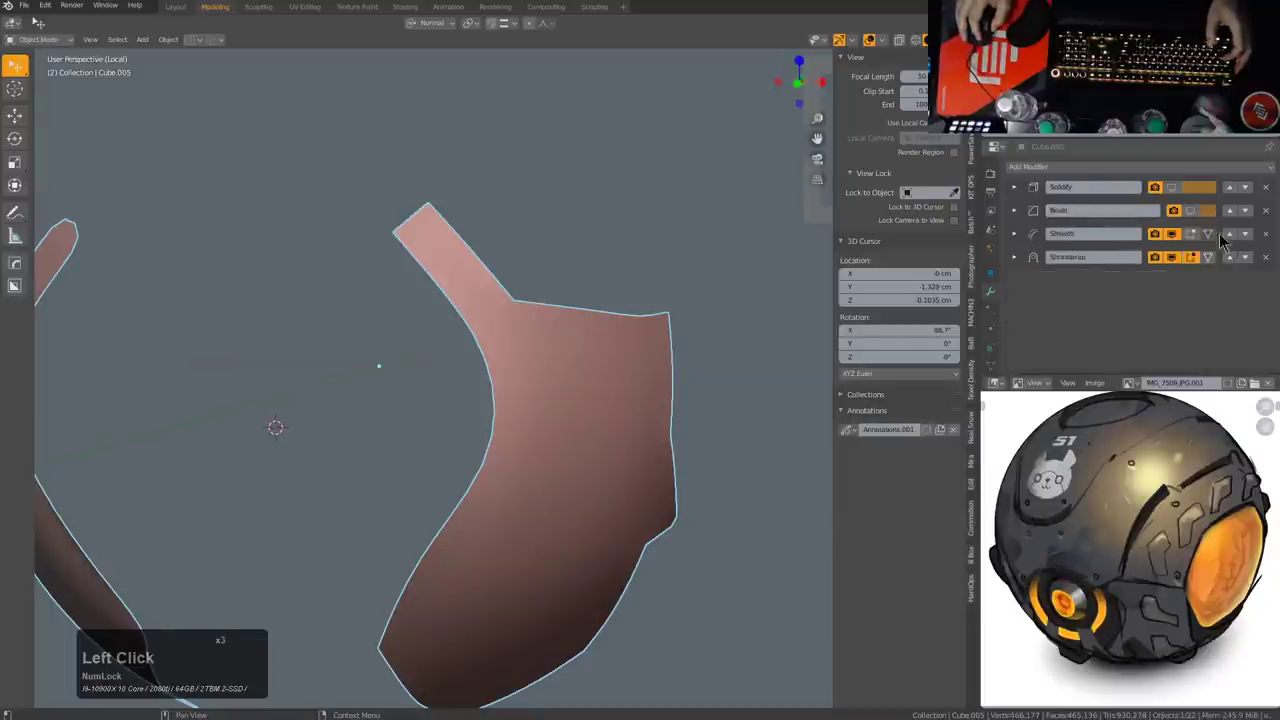
{"action": "double_click", "coordinate": [1233, 215]}
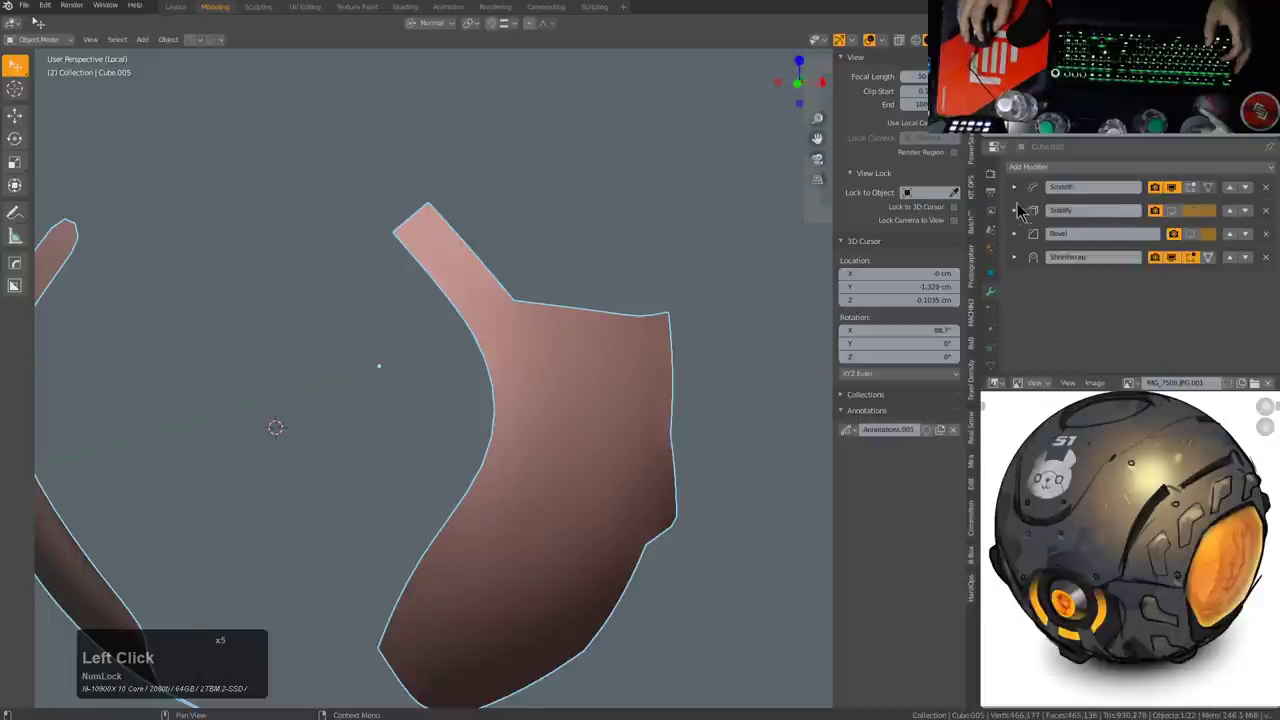
{"action": "middle_click", "coordinate": [620, 342]}
{"action": "middle_click", "coordinate": [685, 370]}
{"action": "scroll", "scroll_direction": "up", "scroll_amount": 3}
{"action": "middle_click", "coordinate": [621, 357]}
{"action": "scroll", "scroll_direction": "down", "scroll_amount": 3}
{"action": "scroll", "scroll_direction": "up", "scroll_amount": 3}
{"action": "middle_click", "coordinate": [487, 342]}
{"action": "middle_click", "coordinate": [434, 329]}
{"action": "middle_click", "coordinate": [505, 340]}
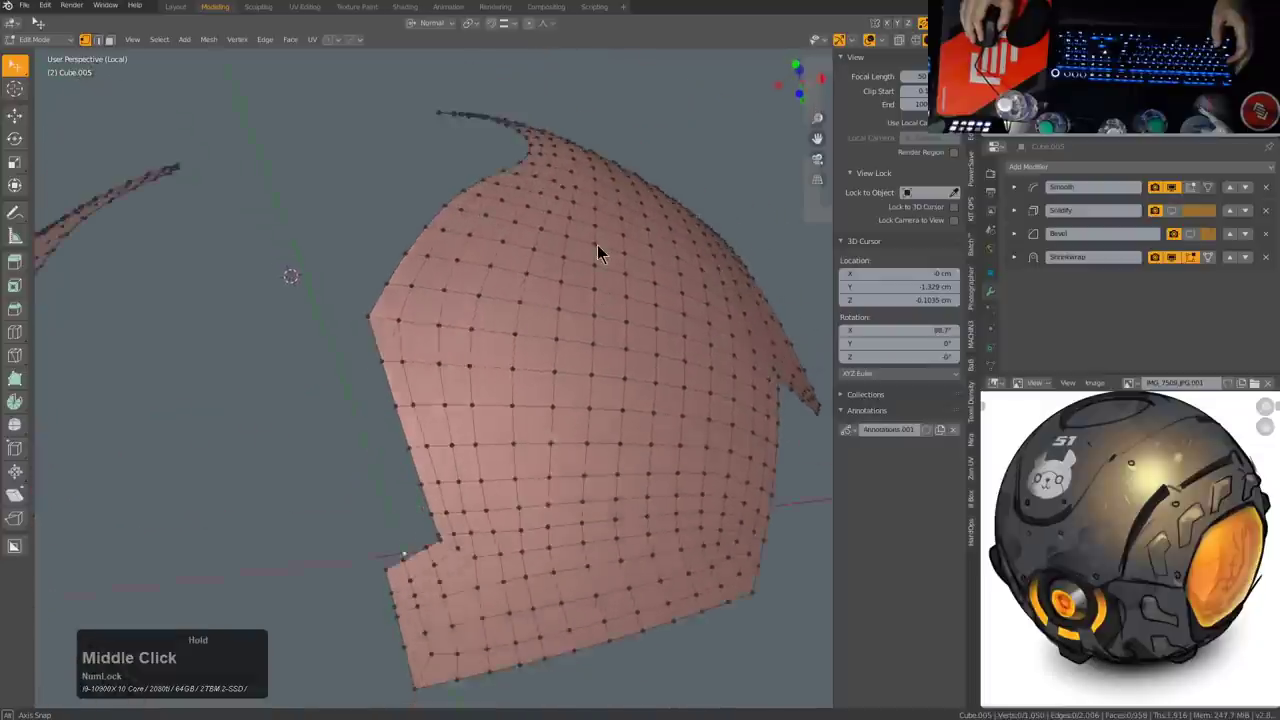
Step: Edge-slide the stray vertex on the panel grid back into line with its row
{"action": "scroll", "scroll_direction": "up", "scroll_amount": 3}
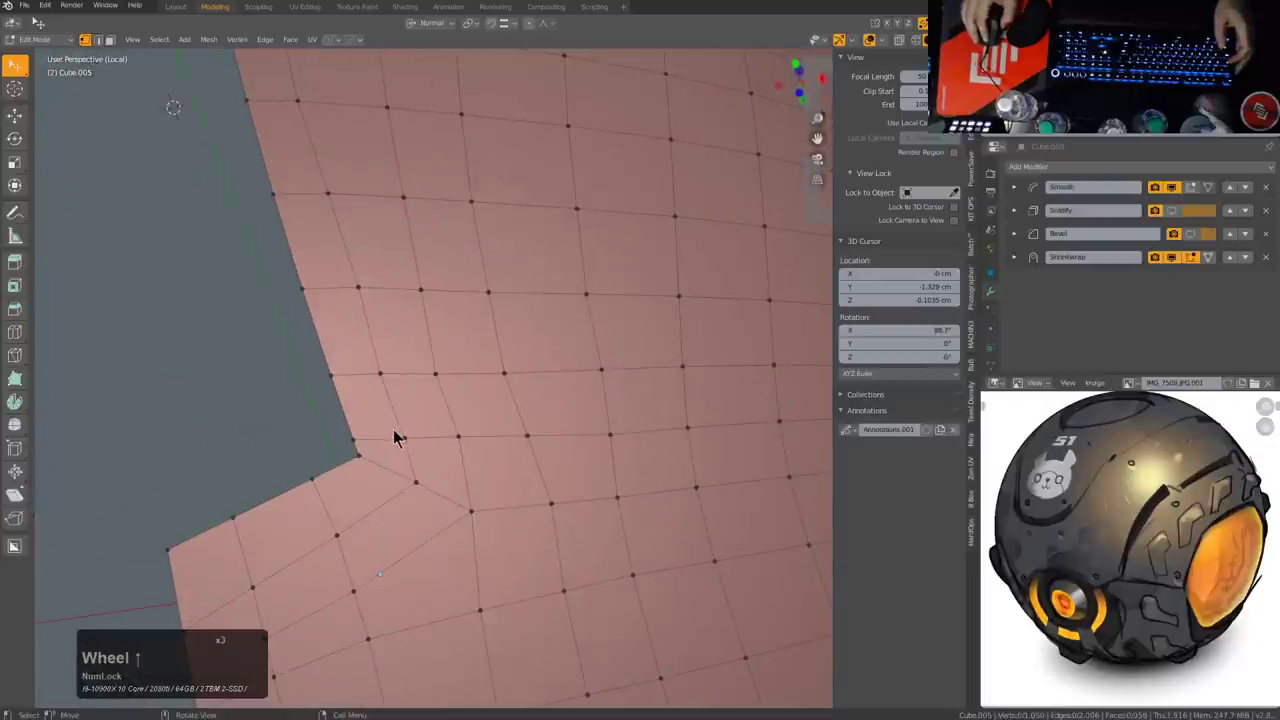
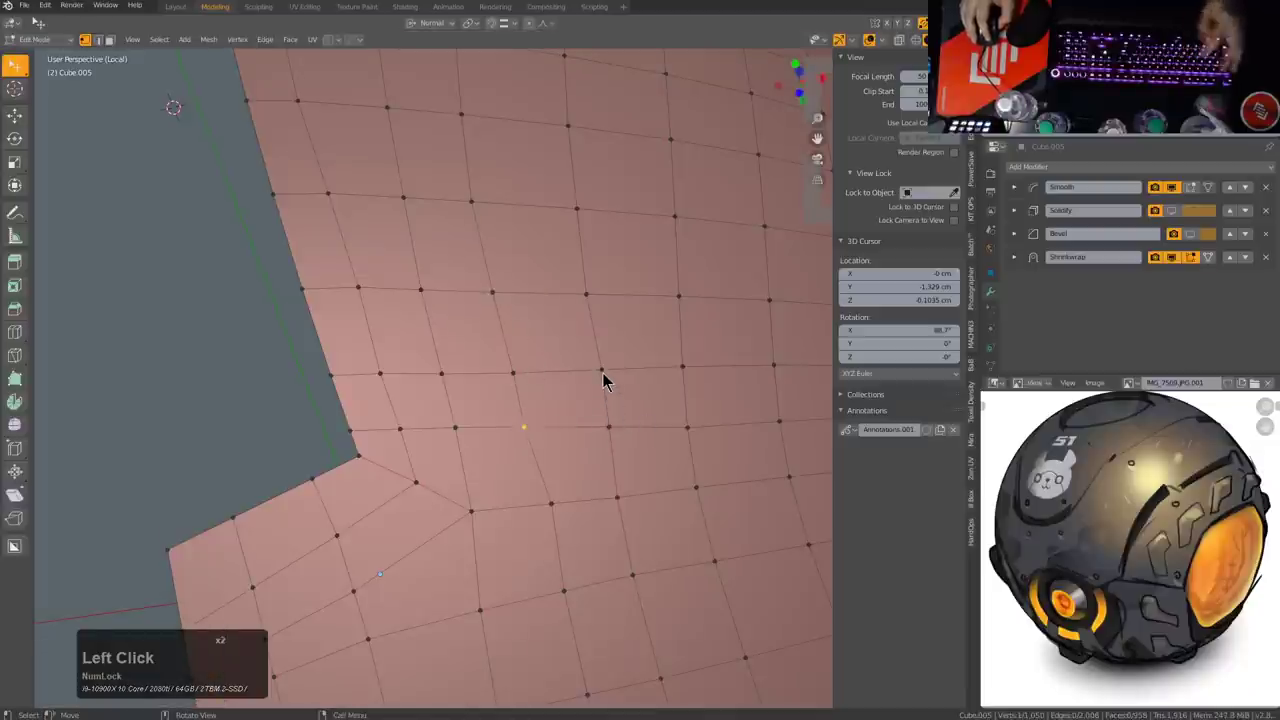
{"action": "left_click", "coordinate": [512, 374]}
{"action": "key", "text": "g"}
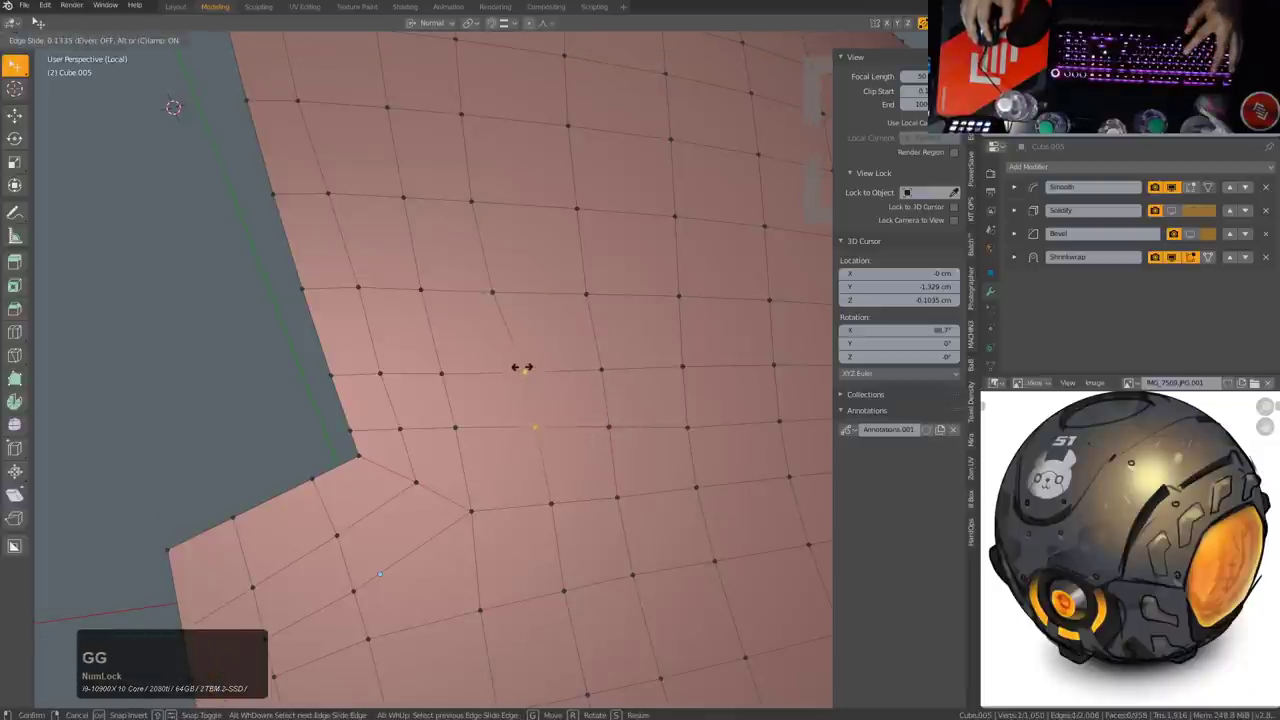
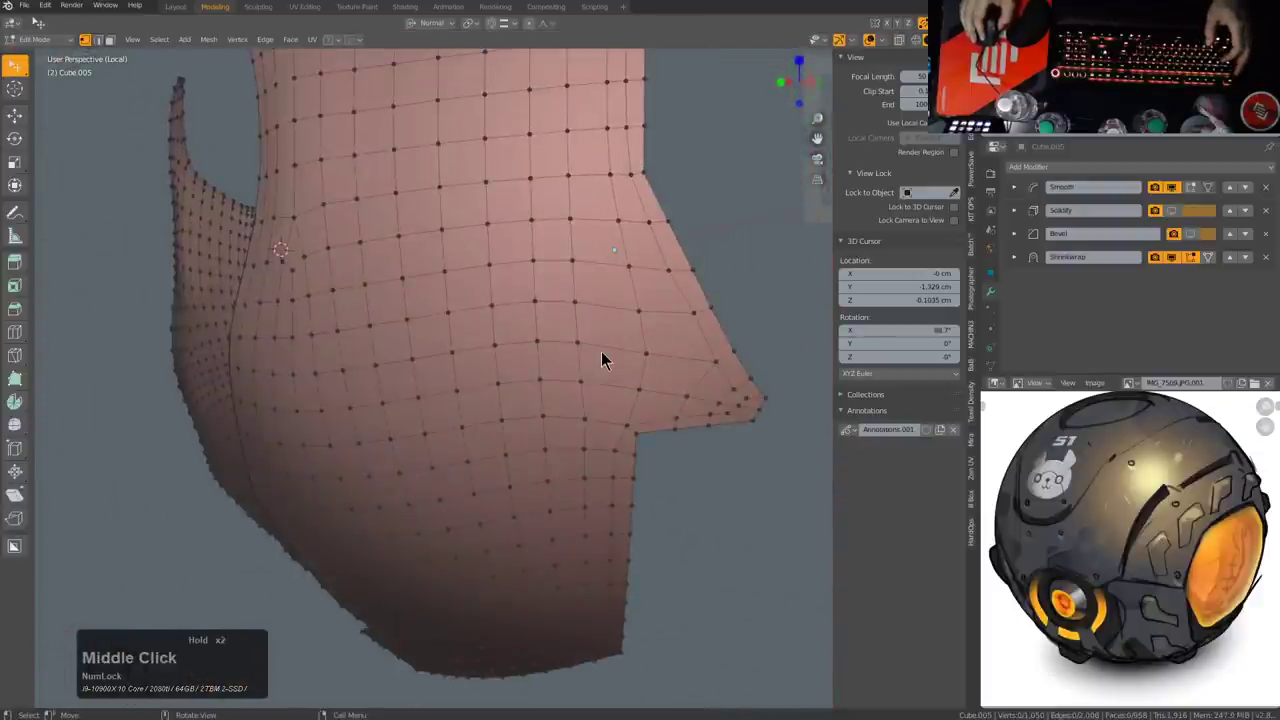
{"action": "scroll", "scroll_direction": "down", "scroll_amount": 3}
{"action": "middle_click", "coordinate": [634, 347]}
{"action": "scroll", "scroll_direction": "up", "scroll_amount": 3}
{"action": "middle_click", "coordinate": [698, 351]}
Step: Orbit around the panel to check the corrected grid from several angles
{"action": "scroll", "scroll_direction": "down", "scroll_amount": 3}
{"action": "middle_click", "coordinate": [606, 363]}
{"action": "middle_click", "coordinate": [599, 361]}
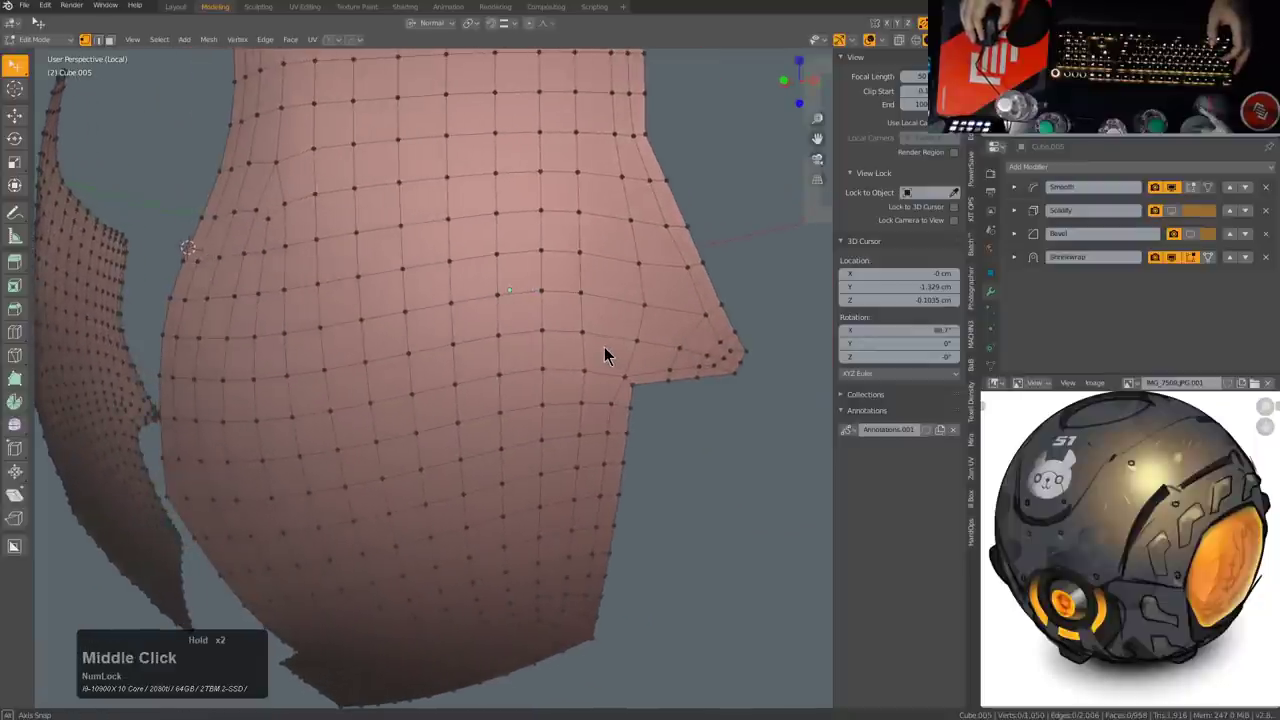
{"action": "middle_click", "coordinate": [640, 247]}
{"action": "middle_click", "coordinate": [641, 274]}
{"action": "scroll", "scroll_direction": "down", "scroll_amount": 3}
{"action": "middle_click", "coordinate": [508, 313]}
{"action": "middle_click", "coordinate": [507, 304]}
{"action": "middle_click", "coordinate": [513, 308]}
{"action": "middle_click", "coordinate": [539, 274]}
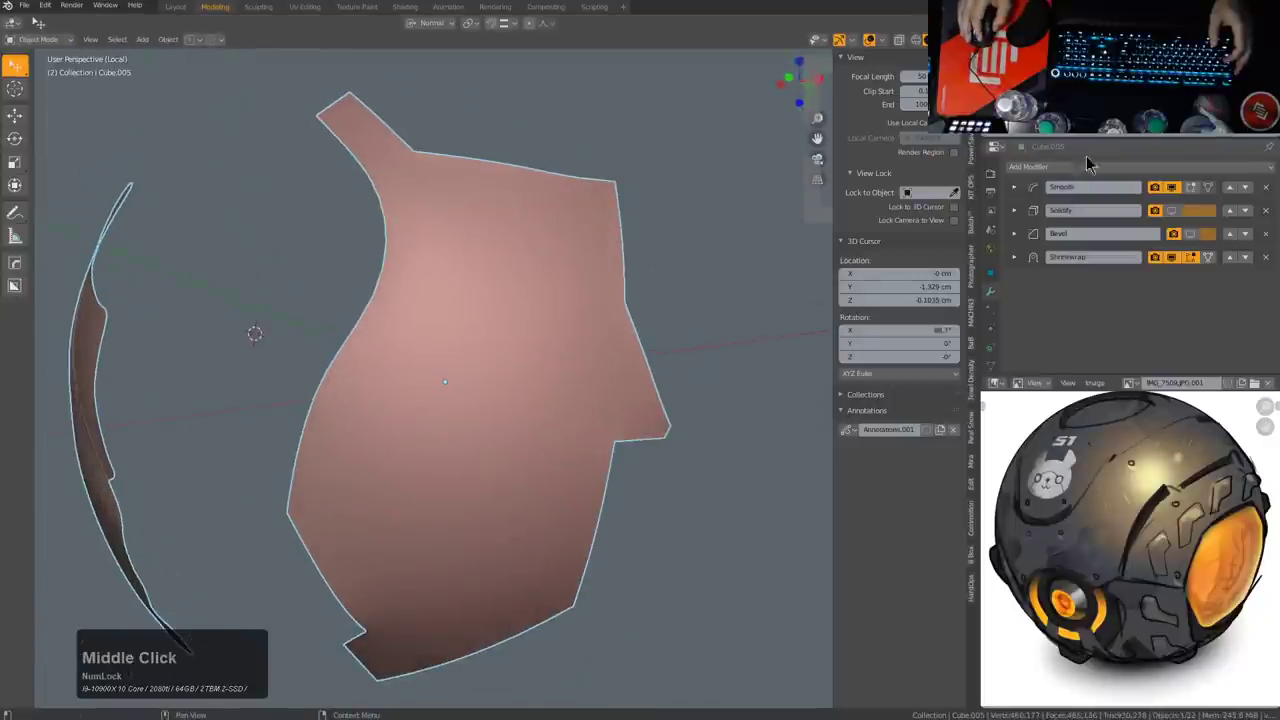
Step: Toggle modifier visibility in the panel's stack and inspect the thickened shape
{"action": "left_click", "coordinate": [1177, 197]}
{"action": "left_click", "coordinate": [1176, 192]}
{"action": "middle_click", "coordinate": [566, 271]}
{"action": "left_click", "coordinate": [1178, 220]}
{"action": "middle_click", "coordinate": [441, 230]}
{"action": "middle_click", "coordinate": [648, 223]}
{"action": "scroll", "scroll_direction": "up", "scroll_amount": 3}
{"action": "middle_click", "coordinate": [599, 341]}
{"action": "scroll", "scroll_direction": "up", "scroll_amount": 3}
{"action": "middle_click", "coordinate": [545, 351]}
{"action": "scroll", "scroll_direction": "down", "scroll_amount": 3}
{"action": "scroll", "scroll_direction": "down", "scroll_amount": 3}
{"action": "middle_click", "coordinate": [545, 391]}
{"action": "scroll", "scroll_direction": "up", "scroll_amount": 3}
Step: Sharpen the armor panel's edges with the HardOps Sharpen operation
{"action": "key", "text": "q"}
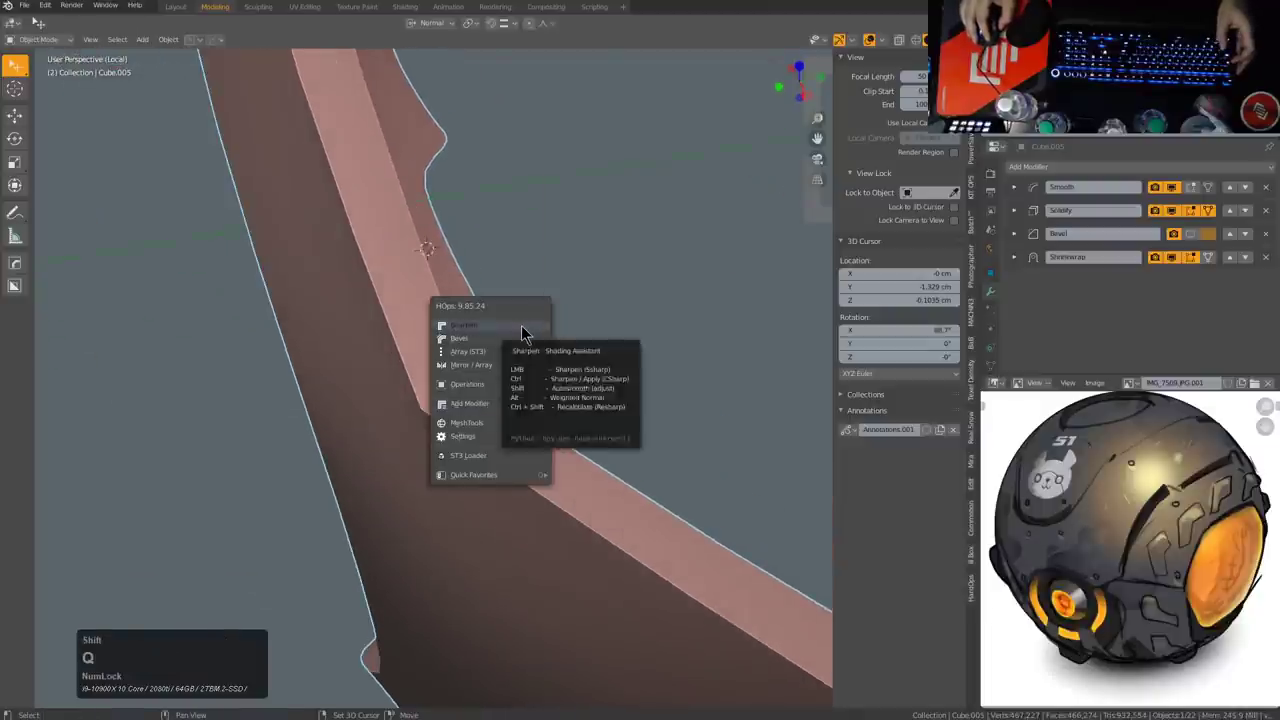
{"action": "left_click", "coordinate": [525, 331]}
{"action": "scroll", "scroll_direction": "down", "scroll_amount": 3}
{"action": "middle_click", "coordinate": [484, 423]}
{"action": "scroll", "scroll_direction": "up", "scroll_amount": 3}
{"action": "middle_click", "coordinate": [587, 398]}
{"action": "scroll", "scroll_direction": "down", "scroll_amount": 3}
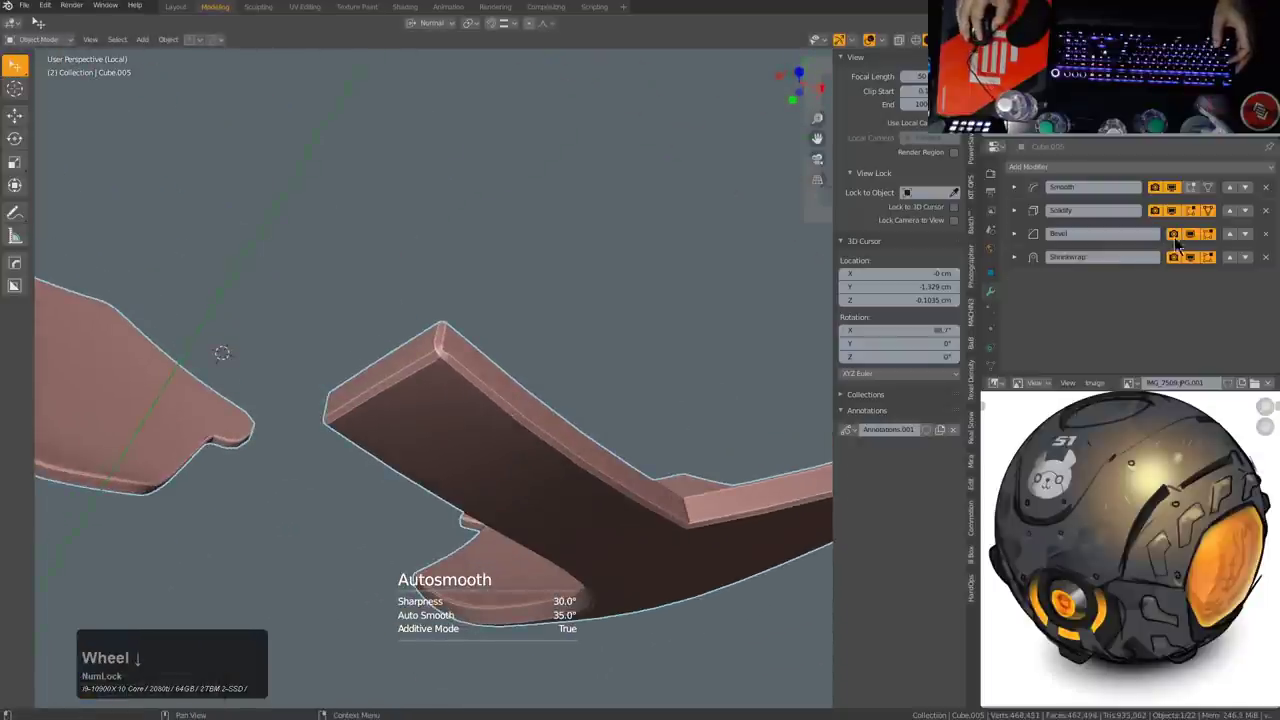
Step: Hide the Bevel and Shrinkwrap effects in the viewport to reveal the hard thickened edges
{"action": "left_click", "coordinate": [1196, 240]}
{"action": "left_click", "coordinate": [1178, 260]}
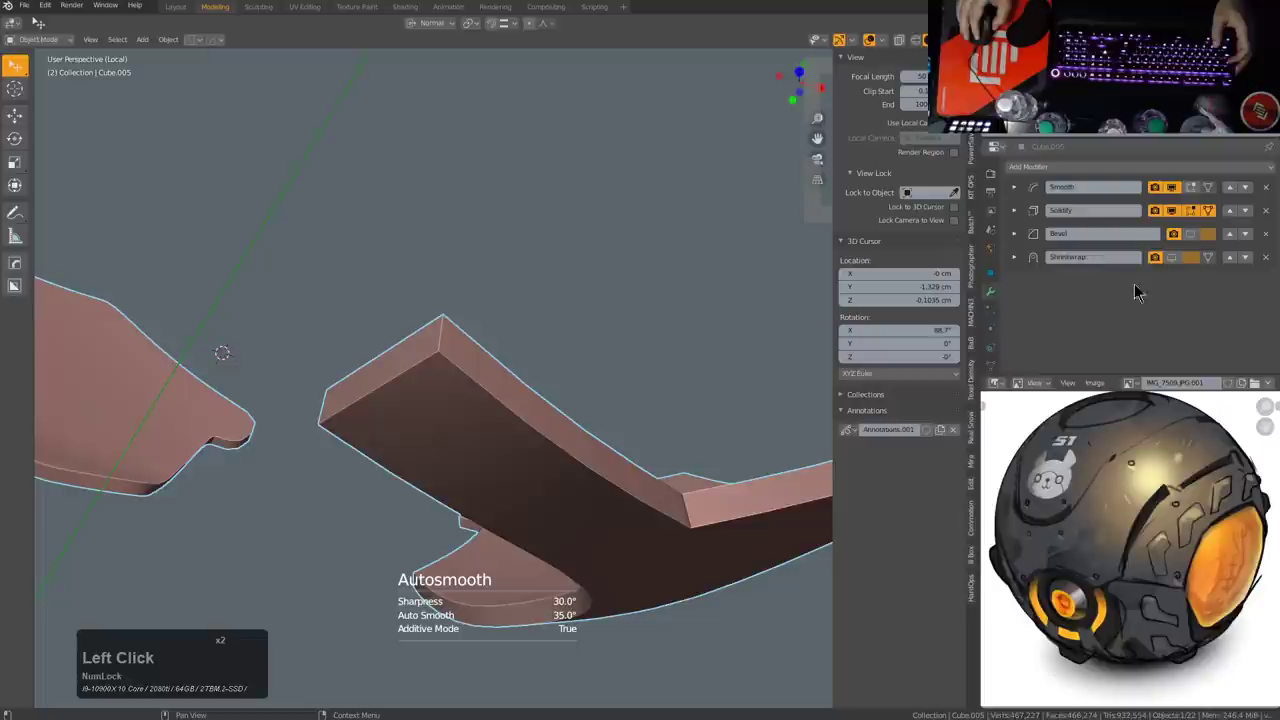
{"action": "double_click", "coordinate": [1177, 265]}
{"action": "middle_click", "coordinate": [523, 422]}
{"action": "scroll", "scroll_direction": "down", "scroll_amount": 3}
{"action": "middle_click", "coordinate": [637, 323]}
{"action": "middle_click", "coordinate": [623, 314]}
{"action": "scroll", "scroll_direction": "up", "scroll_amount": 3}
{"action": "middle_click", "coordinate": [561, 318]}
{"action": "scroll", "scroll_direction": "up", "scroll_amount": 3}
{"action": "middle_click", "coordinate": [642, 422]}
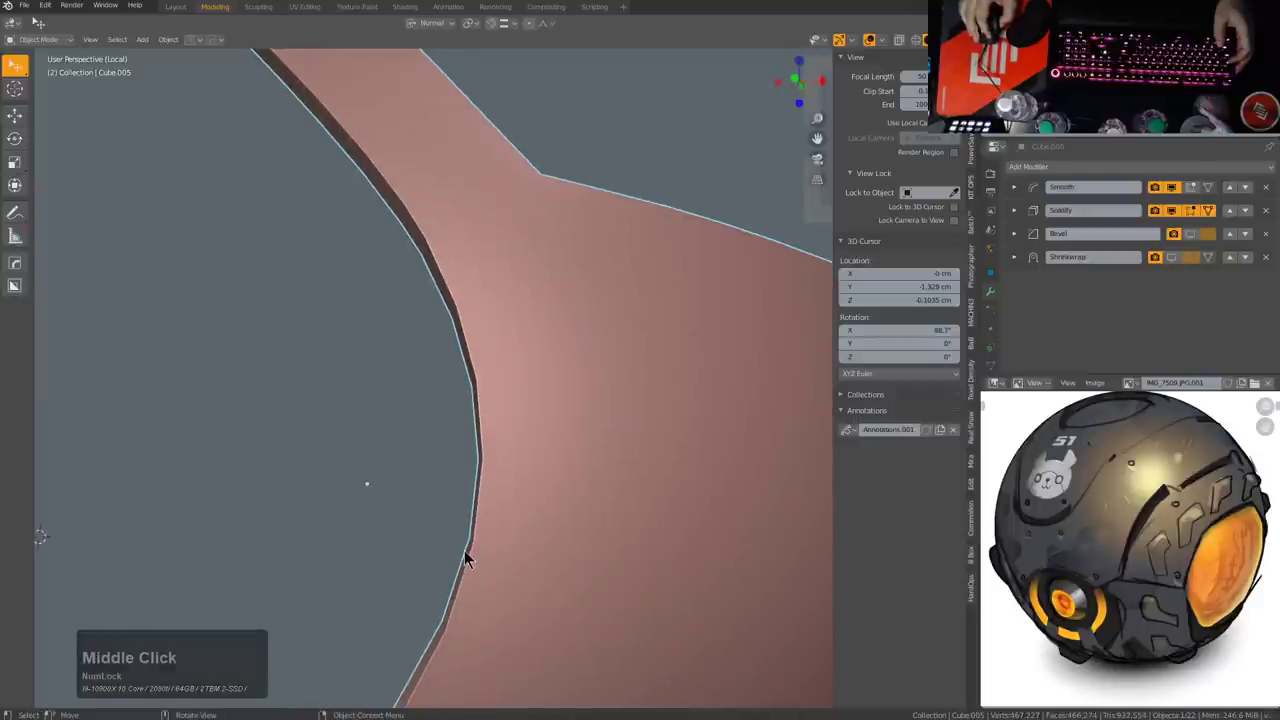
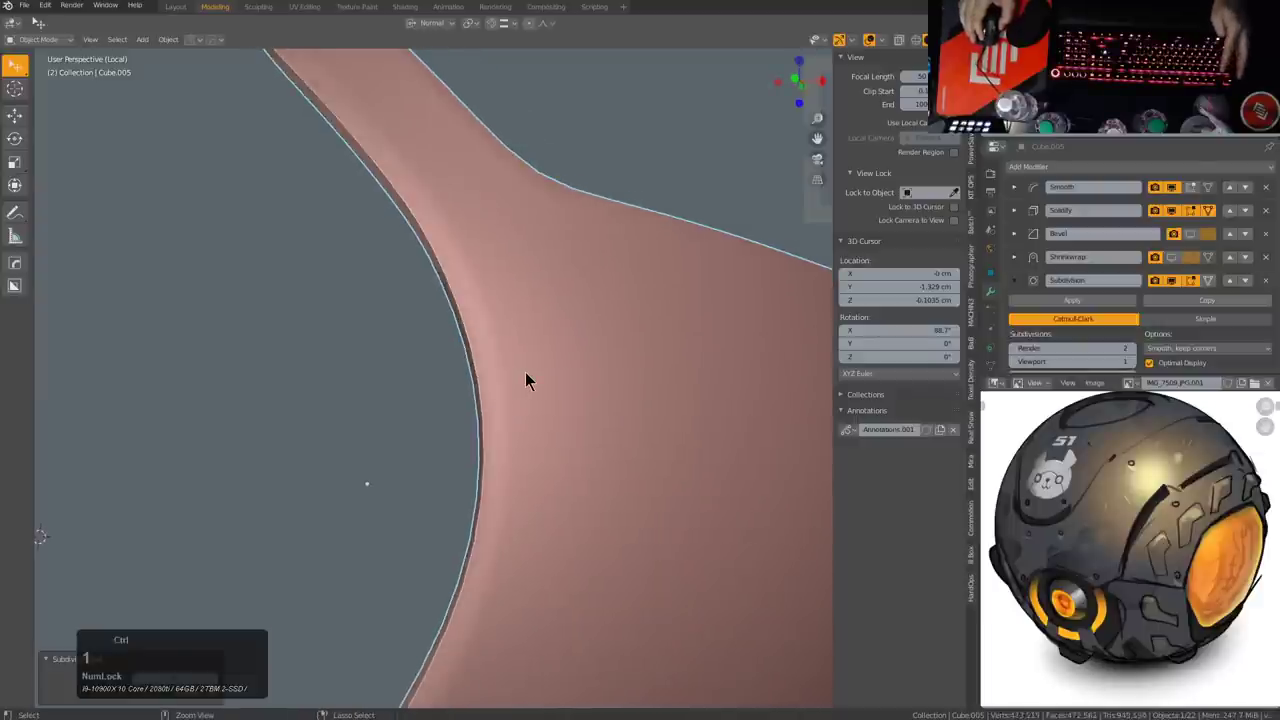
Step: Add a Subdivision Surface modifier and move it up to sit right after Smooth, above Solidify
{"action": "left_click", "coordinate": [1238, 286]}
{"action": "left_click", "coordinate": [1231, 261]}
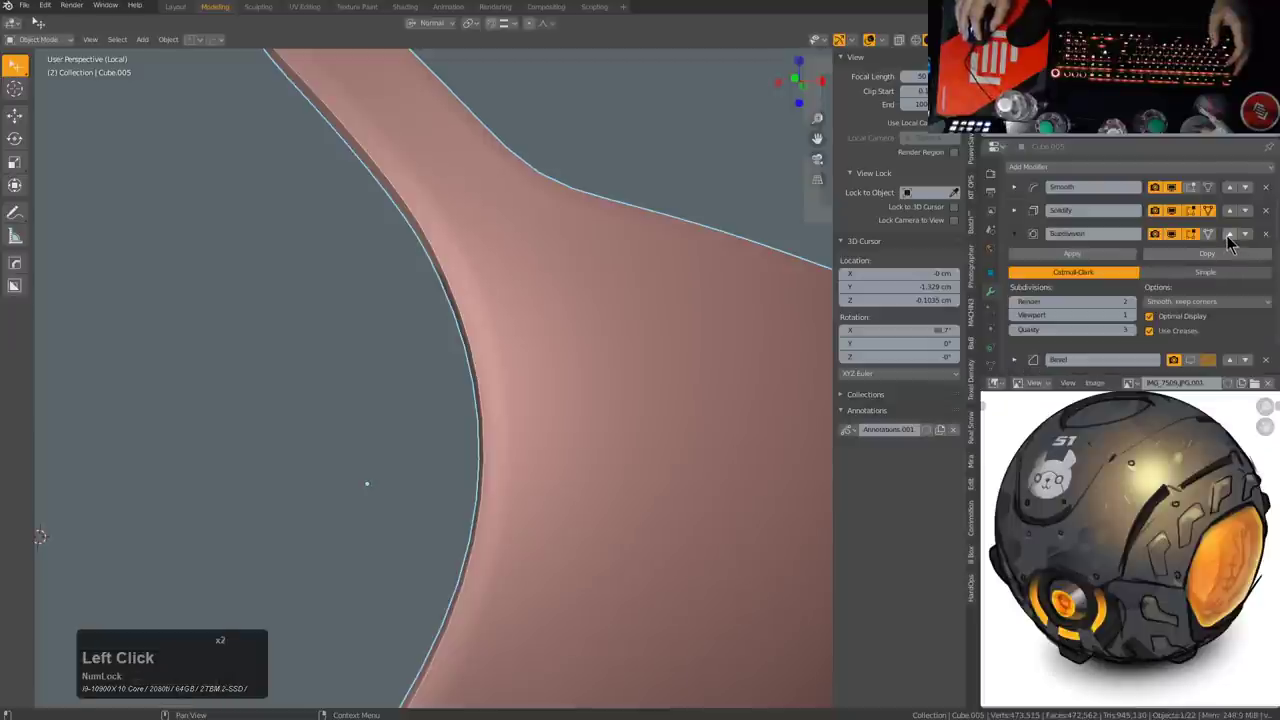
{"action": "middle_click", "coordinate": [411, 338]}
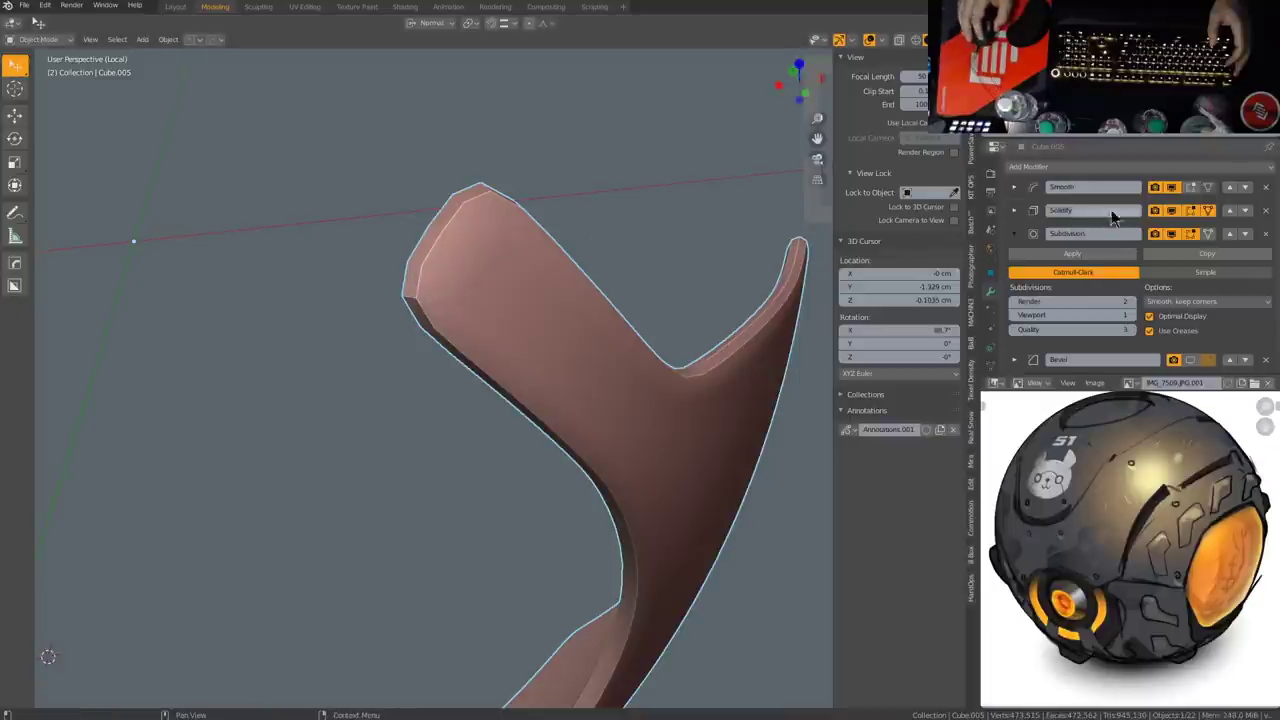
{"action": "left_click", "coordinate": [1230, 238]}
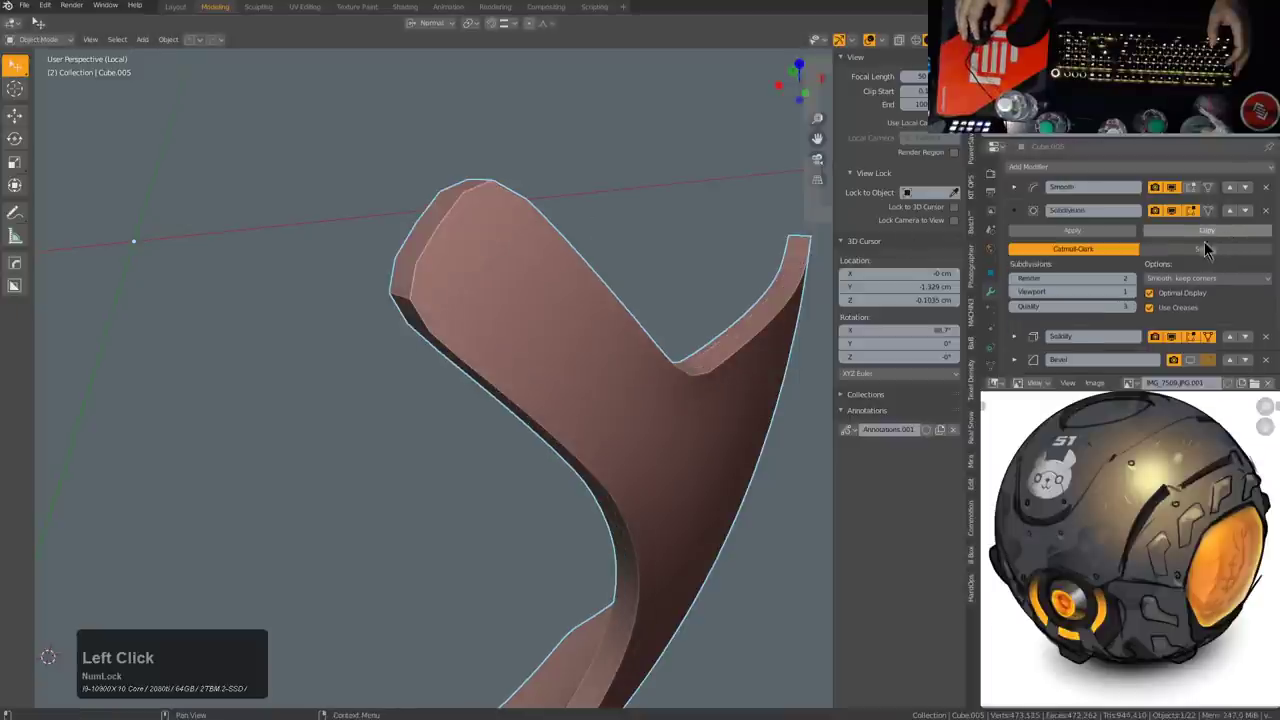
Step: Enter edge editing on the panel and select an edge near its tip
{"action": "key", "text": "Tab"}
{"action": "key", "text": "2"}
{"action": "left_click", "coordinate": [435, 309]}
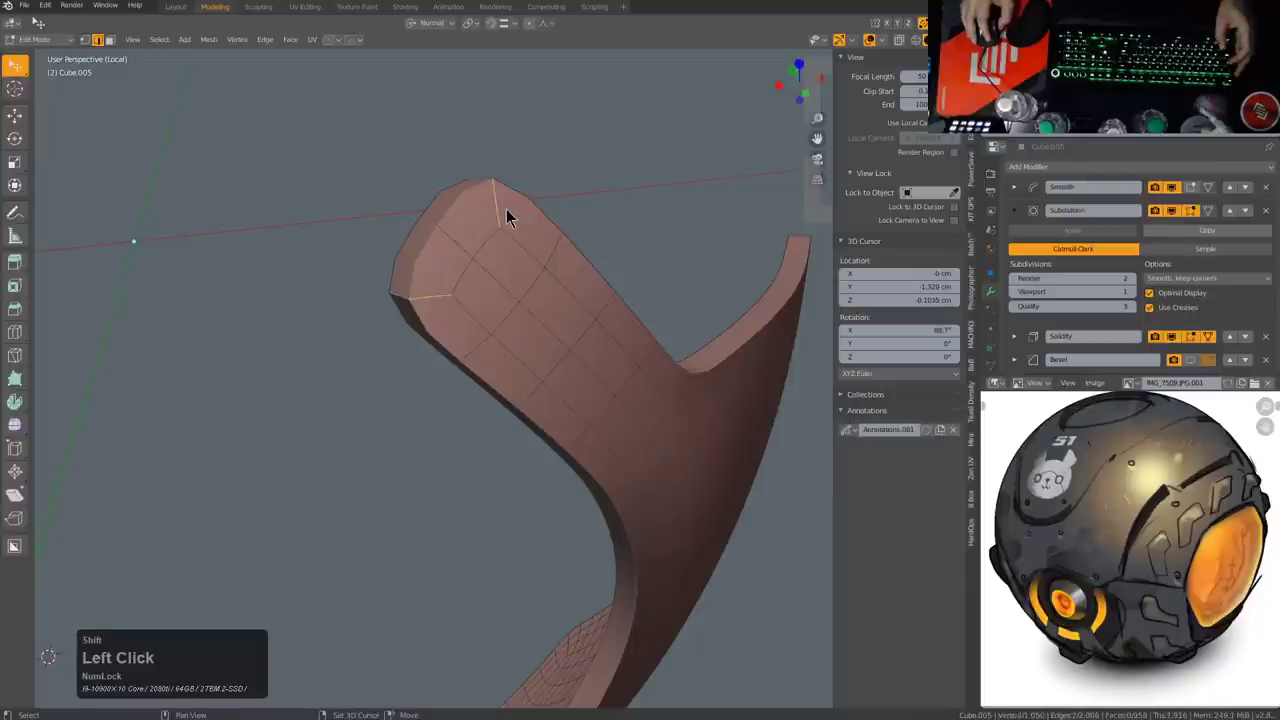
Step: Add and slide loop cuts around the armor panel's pointed tip via the quick menu
{"action": "key", "text": "q"}
{"action": "left_click", "coordinate": [619, 240]}
{"action": "scroll", "scroll_direction": "down", "scroll_amount": 3}
{"action": "left_click_drag", "start_coordinate": [582, 342], "coordinate": [501, 310]}
{"action": "scroll", "scroll_direction": "up", "scroll_amount": 3}
{"action": "key", "text": "Tab"}
{"action": "left_click", "coordinate": [455, 362]}
{"action": "key", "text": "q"}
{"action": "left_click", "coordinate": [624, 370]}
{"action": "scroll", "scroll_direction": "down", "scroll_amount": 3}
{"action": "middle_click", "coordinate": [651, 448]}
{"action": "scroll", "scroll_direction": "up", "scroll_amount": 3}
{"action": "left_click", "coordinate": [775, 302]}
{"action": "key", "text": "q"}
{"action": "left_click", "coordinate": [778, 301]}
{"action": "middle_click", "coordinate": [571, 340]}
{"action": "scroll", "scroll_direction": "down", "scroll_amount": 3}
{"action": "middle_click", "coordinate": [629, 375]}
{"action": "scroll", "scroll_direction": "up", "scroll_amount": 3}
{"action": "middle_click", "coordinate": [555, 365]}
Step: Place further loop cuts and nudge vertices near the tip corner so it rounds off
{"action": "key", "text": "Tab"}
{"action": "left_click", "coordinate": [594, 345]}
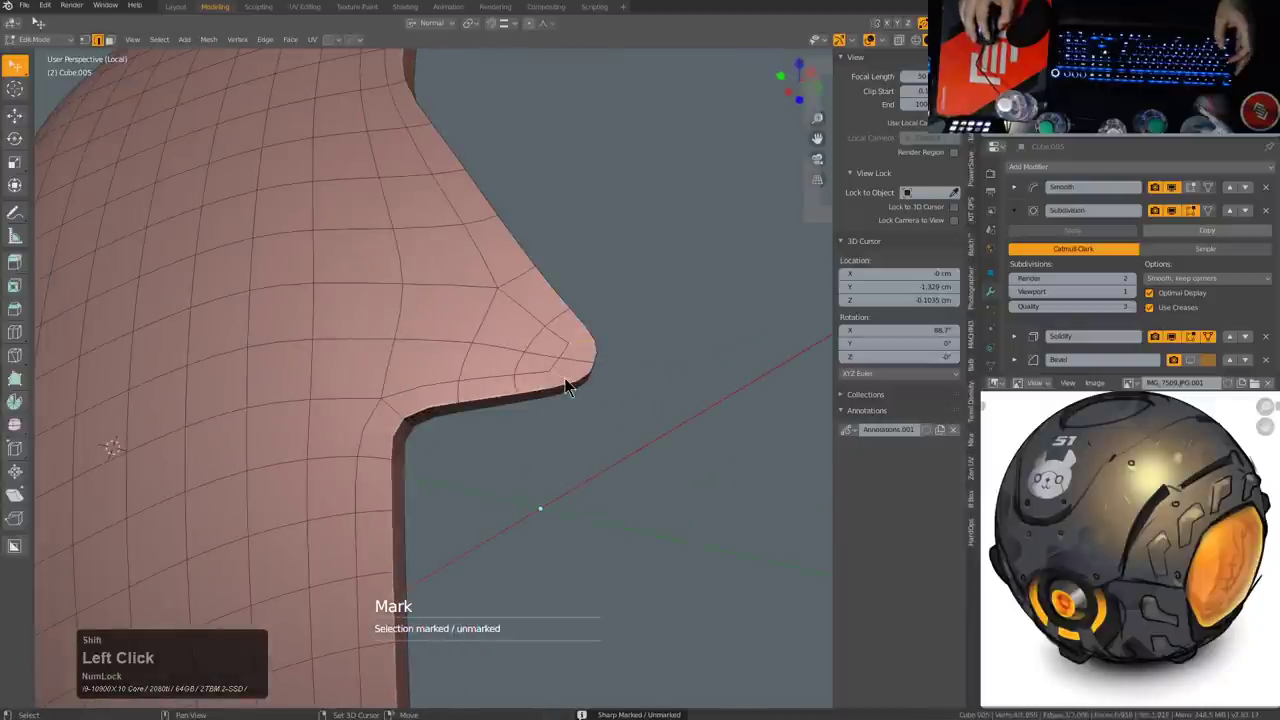
{"action": "key", "text": "q"}
{"action": "left_click", "coordinate": [571, 387]}
{"action": "left_click", "coordinate": [404, 410]}
{"action": "key", "text": "q"}
{"action": "left_click", "coordinate": [404, 423]}
{"action": "scroll", "scroll_direction": "down", "scroll_amount": 3}
{"action": "middle_click", "coordinate": [404, 497]}
{"action": "scroll", "scroll_direction": "up", "scroll_amount": 3}
{"action": "middle_click", "coordinate": [469, 420]}
{"action": "left_click", "coordinate": [599, 505]}
{"action": "middle_click", "coordinate": [465, 484]}
{"action": "key", "text": "q"}
{"action": "left_click", "coordinate": [514, 451]}
{"action": "left_click", "coordinate": [350, 458]}
{"action": "left_click", "coordinate": [353, 377]}
{"action": "left_click", "coordinate": [406, 325]}
{"action": "key", "text": "q"}
{"action": "left_click", "coordinate": [530, 285]}
{"action": "left_click", "coordinate": [338, 331]}
{"action": "left_click", "coordinate": [337, 342]}
{"action": "left_click", "coordinate": [355, 335]}
Step: From front view select the corner vertices at the tip and join them (J)
{"action": "key", "text": "1"}
{"action": "double_click", "coordinate": [353, 344]}
{"action": "left_click", "coordinate": [334, 335]}
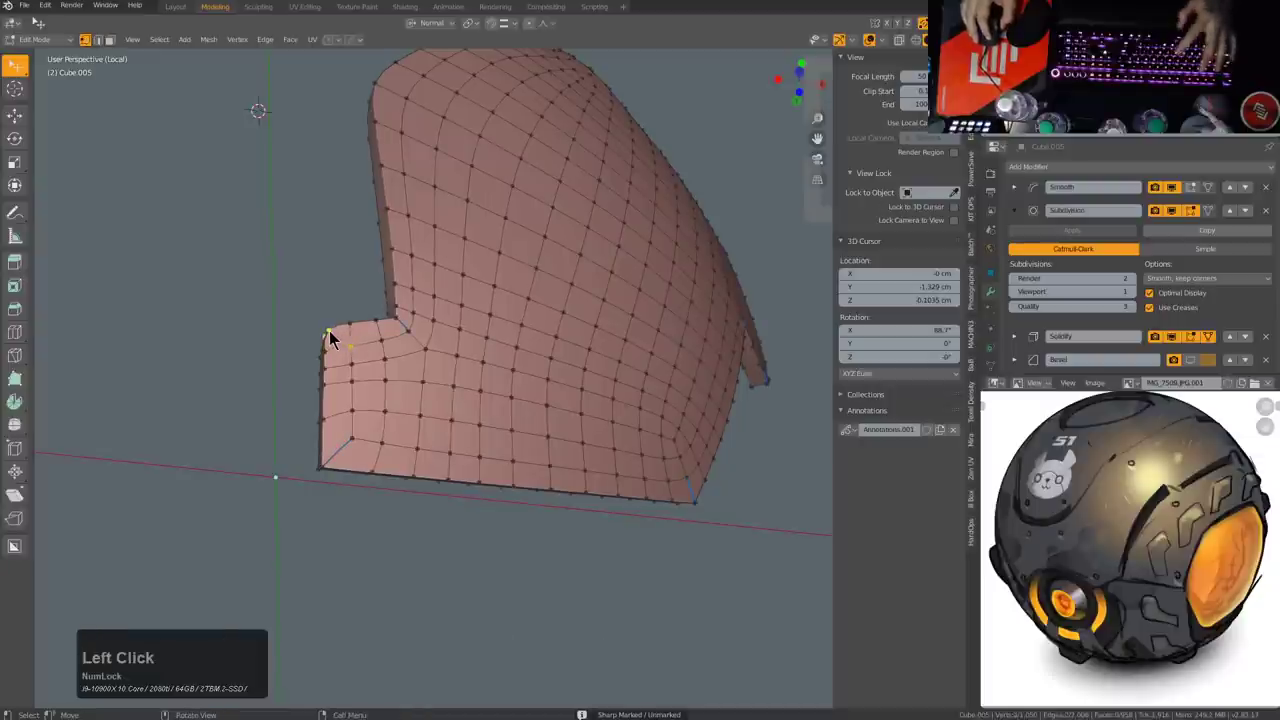
{"action": "key", "text": "j"}
{"action": "type", "text": "jq"}
{"action": "left_click", "coordinate": [465, 327]}
{"action": "middle_click", "coordinate": [565, 318]}
{"action": "middle_click", "coordinate": [522, 268]}
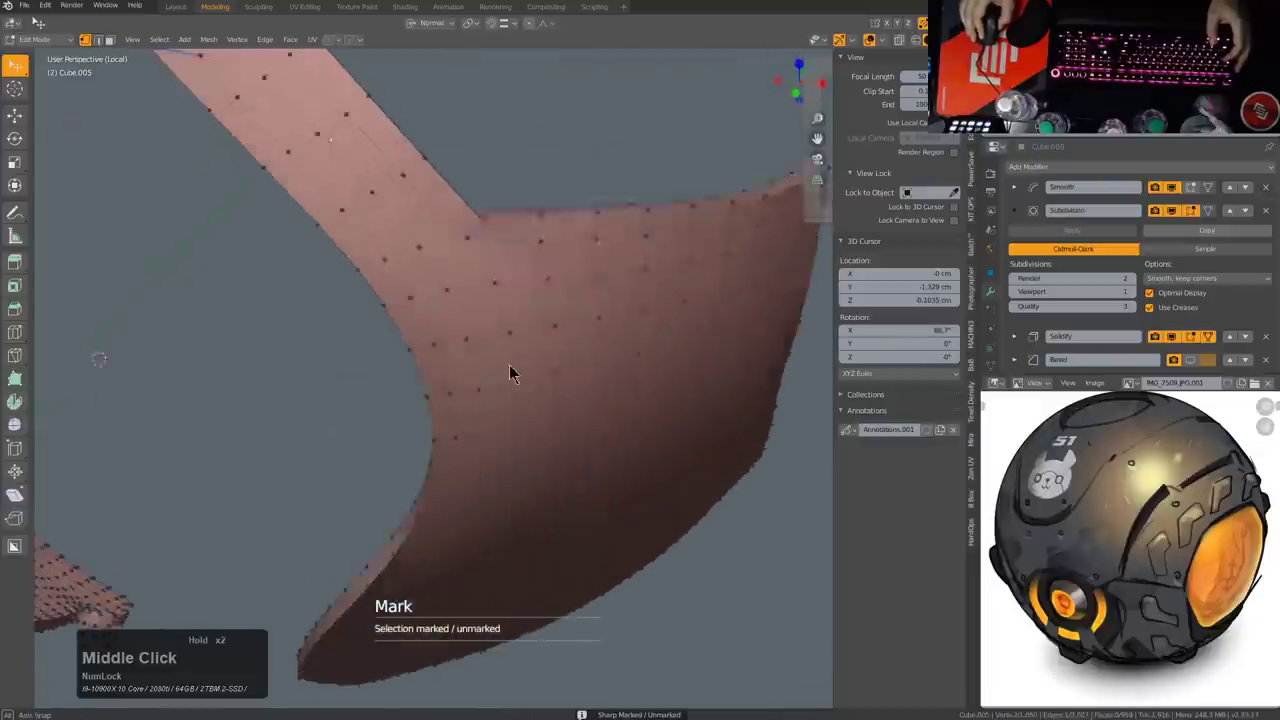
{"action": "scroll", "scroll_direction": "down", "scroll_amount": 3}
{"action": "middle_click", "coordinate": [530, 375]}
{"action": "scroll", "scroll_direction": "up", "scroll_amount": 3}
Step: Undo the whole run of tip edits back to the earlier edge layout
{"action": "key", "text": "ctrl+z"}
{"action": "key", "text": "ctrl+z"}
{"action": "key", "text": "ctrl+z"}
{"action": "key", "text": "ctrl+z"}
{"action": "key", "text": "ctrl+z"}
{"action": "key", "text": "ctrl+z"}
{"action": "key", "text": "ctrl+z"}
{"action": "key", "text": "ctrl+z"}
{"action": "key", "text": "ctrl+z"}
{"action": "key", "text": "ctrl+z"}
{"action": "key", "text": "ctrl+z"}
{"action": "key", "text": "ctrl+z"}
{"action": "key", "text": "ctrl+z"}
{"action": "key", "text": "ctrl+z"}
{"action": "key", "text": "ctrl+z"}
{"action": "key", "text": "ctrl+z"}
{"action": "key", "text": "ctrl+z"}
{"action": "key", "text": "ctrl+z"}
{"action": "key", "text": "ctrl+z"}
Step: Move the Subdivision modifier to the bottom of the stack, below Solidify, Bevel and Shrinkwrap
{"action": "left_click_drag", "start_coordinate": [446, 288], "coordinate": [1267, 242]}
{"action": "left_click", "coordinate": [1267, 242]}
{"action": "middle_click", "coordinate": [560, 237]}
{"action": "scroll", "scroll_direction": "up", "scroll_amount": 3}
{"action": "middle_click", "coordinate": [479, 184]}
{"action": "key", "text": "ctrl+1"}
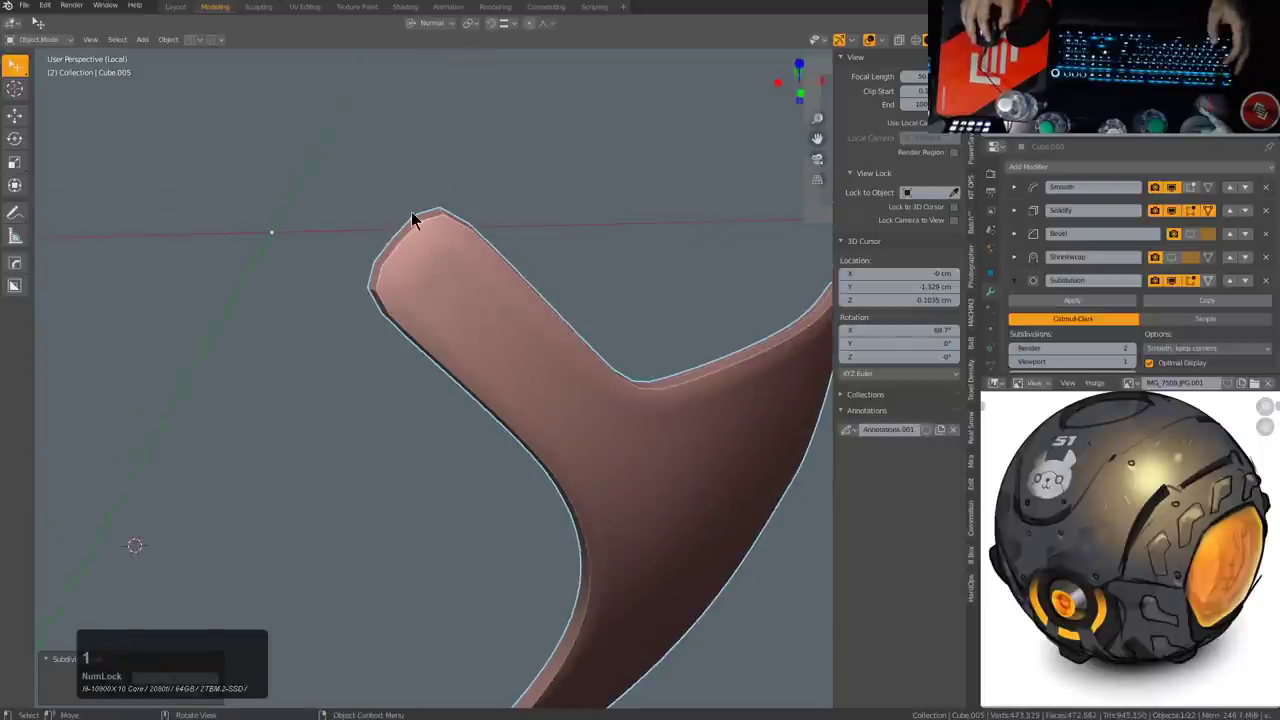
Step: Remove the Subdivision modifier from the panel and enable its Bevel modifier in the viewport
{"action": "left_click", "coordinate": [1273, 288]}
{"action": "scroll", "scroll_direction": "down", "scroll_amount": 3}
{"action": "middle_click", "coordinate": [599, 365]}
{"action": "scroll", "scroll_direction": "down", "scroll_amount": 3}
{"action": "middle_click", "coordinate": [561, 329]}
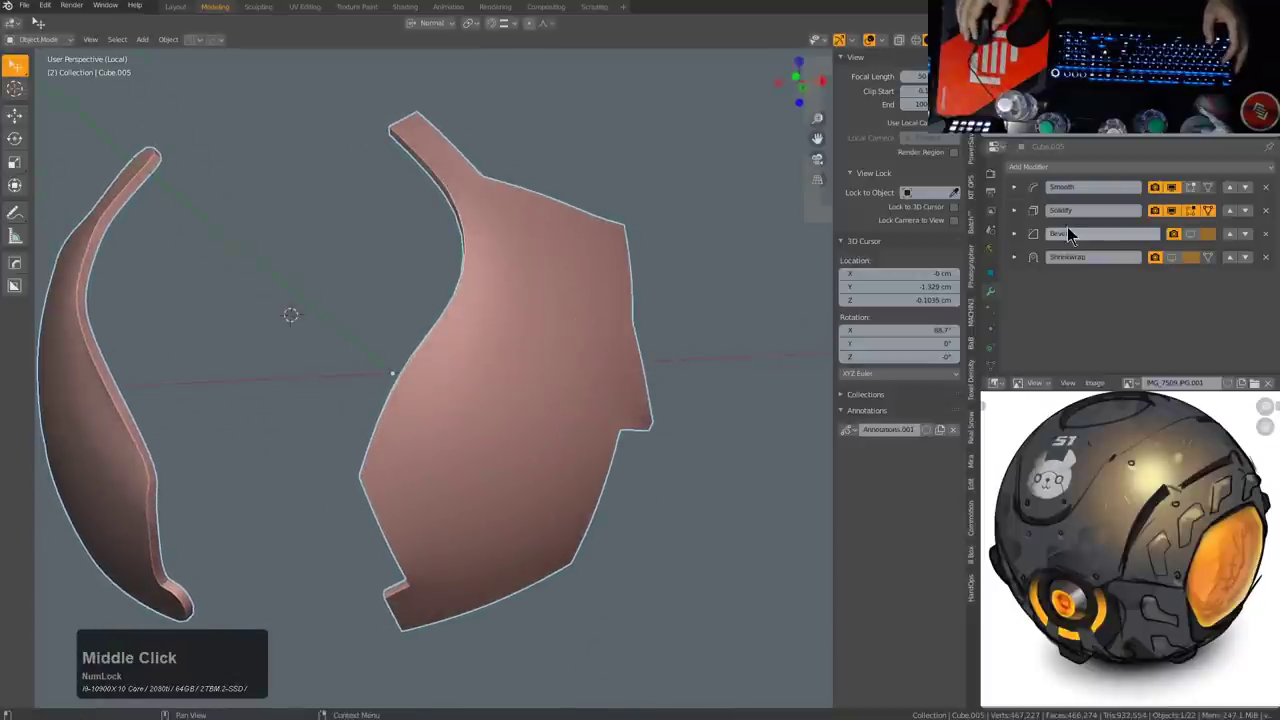
{"action": "left_click", "coordinate": [1198, 244]}
{"action": "middle_click", "coordinate": [537, 258]}
{"action": "scroll", "scroll_direction": "up", "scroll_amount": 3}
{"action": "middle_click", "coordinate": [580, 329]}
{"action": "scroll", "scroll_direction": "up", "scroll_amount": 3}
{"action": "scroll", "scroll_direction": "down", "scroll_amount": 3}
{"action": "middle_click", "coordinate": [585, 359]}
{"action": "middle_click", "coordinate": [501, 286]}
{"action": "scroll", "scroll_direction": "up", "scroll_amount": 3}
{"action": "scroll", "scroll_direction": "down", "scroll_amount": 3}
{"action": "middle_click", "coordinate": [480, 412]}
{"action": "middle_click", "coordinate": [522, 378]}
Step: Adjust the panel's bevel width with HardOps Adjust Bevel and inspect the edges around the panel
{"action": "key", "text": "q"}
{"action": "left_click", "coordinate": [521, 352]}
{"action": "key", "text": "1"}
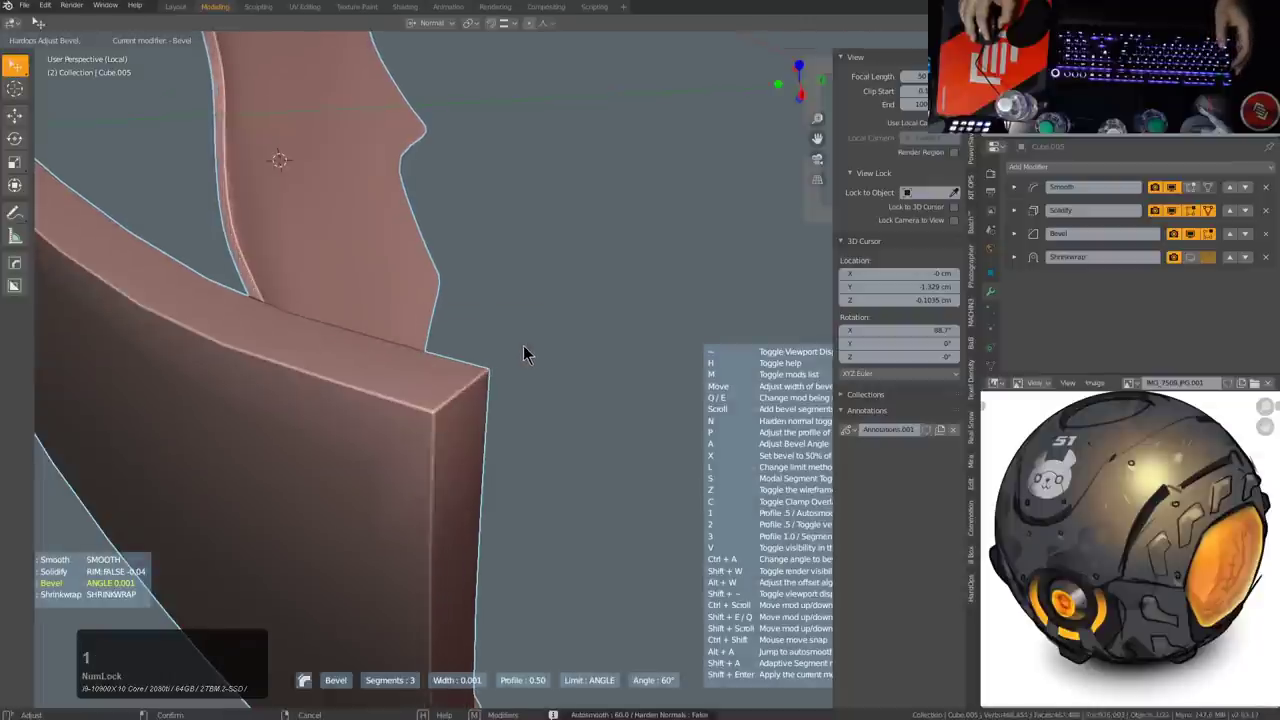
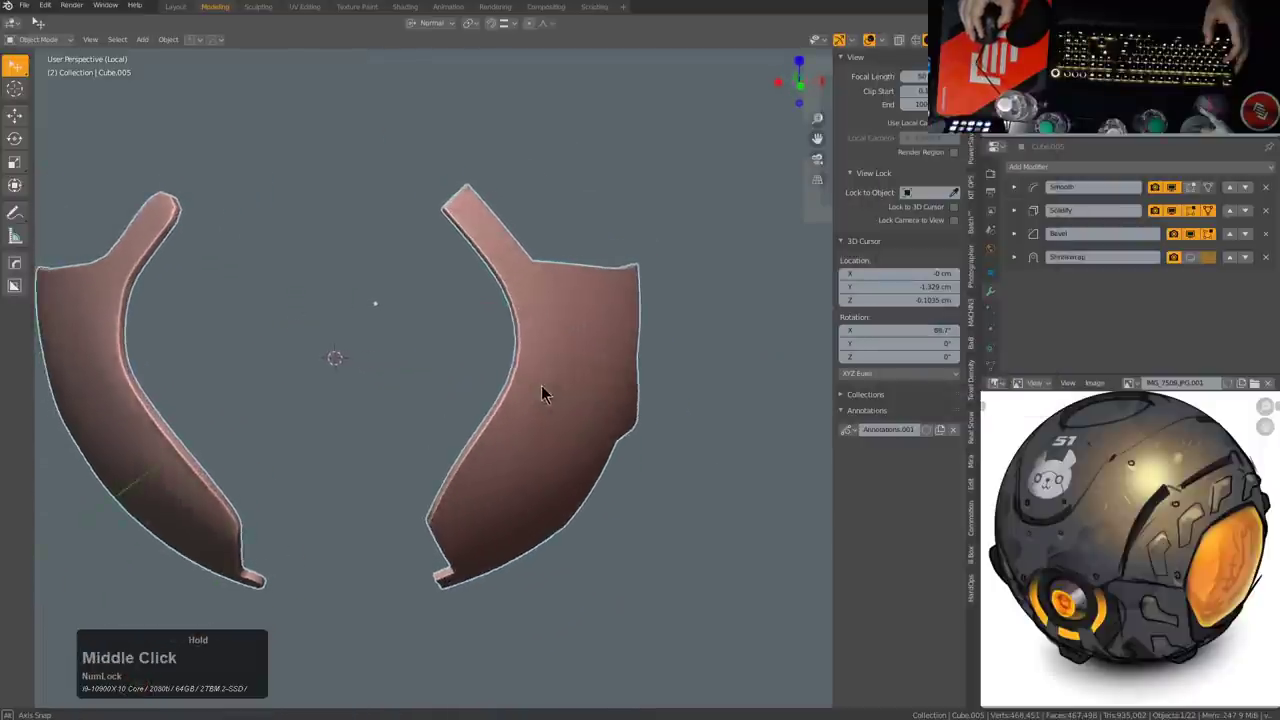
{"action": "scroll", "scroll_direction": "down", "scroll_amount": 3}
{"action": "middle_click", "coordinate": [543, 365]}
{"action": "middle_click", "coordinate": [653, 310]}
{"action": "scroll", "scroll_direction": "up", "scroll_amount": 3}
{"action": "scroll", "scroll_direction": "down", "scroll_amount": 3}
{"action": "middle_click", "coordinate": [642, 293]}
{"action": "middle_click", "coordinate": [544, 292]}
{"action": "middle_click", "coordinate": [504, 320]}
{"action": "middle_click", "coordinate": [325, 382]}
{"action": "middle_click", "coordinate": [348, 307]}
{"action": "scroll", "scroll_direction": "down", "scroll_amount": 3}
{"action": "middle_click", "coordinate": [559, 403]}
{"action": "middle_click", "coordinate": [648, 452]}
{"action": "middle_click", "coordinate": [598, 454]}
{"action": "middle_click", "coordinate": [501, 448]}
{"action": "middle_click", "coordinate": [654, 486]}
{"action": "middle_click", "coordinate": [570, 472]}
{"action": "scroll", "scroll_direction": "up", "scroll_amount": 3}
Step: Nudge the panel's placement and re-run the bevel adjustment, checking the result from several angles
{"action": "left_click", "coordinate": [497, 463]}
{"action": "key", "text": "g"}
{"action": "key", "text": "g"}
{"action": "left_click", "coordinate": [505, 464]}
{"action": "scroll", "scroll_direction": "down", "scroll_amount": 3}
{"action": "middle_click", "coordinate": [614, 300]}
{"action": "key", "text": "a"}
{"action": "key", "text": "q"}
{"action": "left_click", "coordinate": [685, 244]}
{"action": "middle_click", "coordinate": [567, 313]}
{"action": "middle_click", "coordinate": [630, 379]}
{"action": "scroll", "scroll_direction": "up", "scroll_amount": 3}
{"action": "scroll", "scroll_direction": "down", "scroll_amount": 3}
{"action": "middle_click", "coordinate": [672, 409]}
{"action": "middle_click", "coordinate": [603, 404]}
{"action": "middle_click", "coordinate": [643, 366]}
{"action": "scroll", "scroll_direction": "down", "scroll_amount": 3}
{"action": "middle_click", "coordinate": [645, 358]}
{"action": "middle_click", "coordinate": [639, 338]}
{"action": "middle_click", "coordinate": [647, 367]}
{"action": "middle_click", "coordinate": [591, 333]}
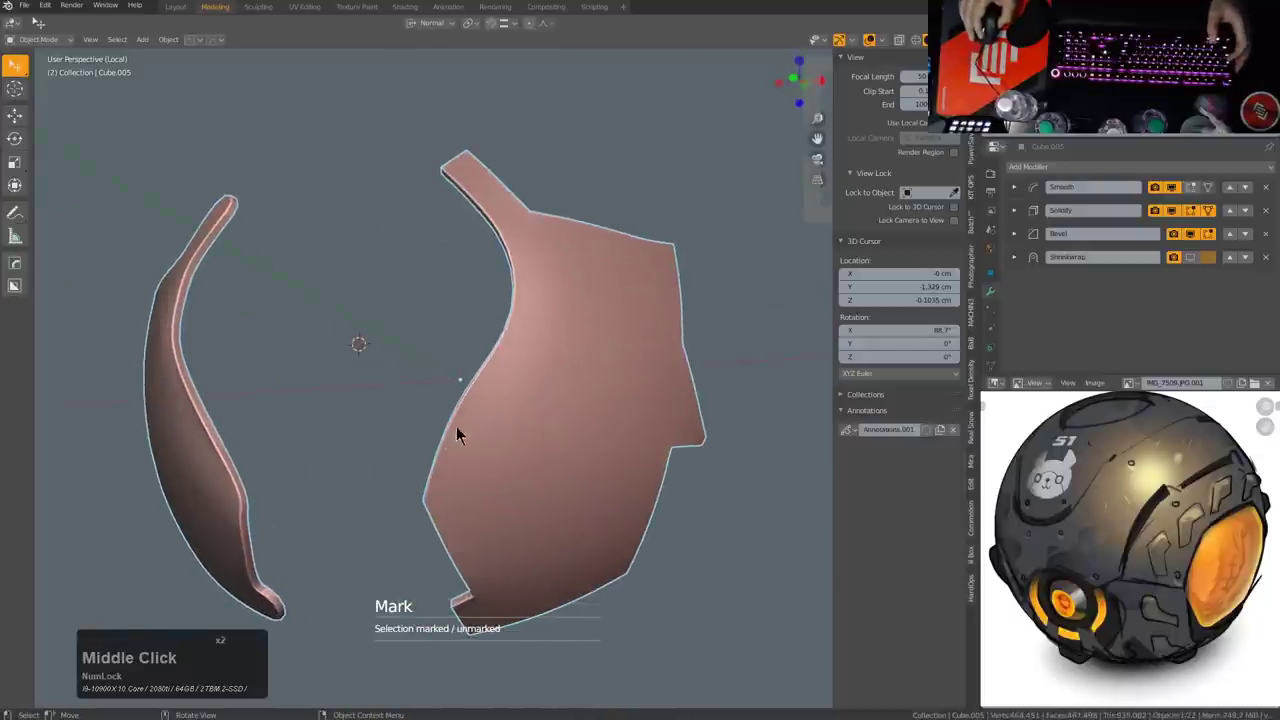
{"action": "middle_click", "coordinate": [528, 448]}
{"action": "middle_click", "coordinate": [571, 404]}
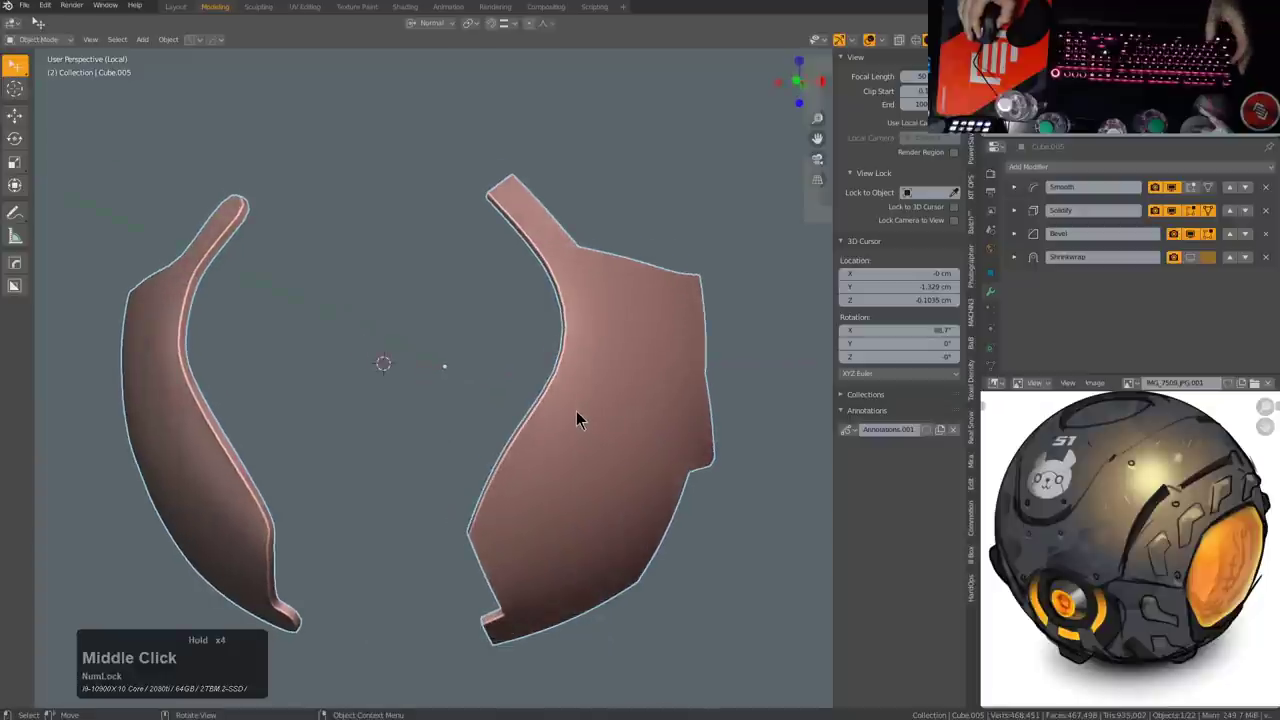
Step: Exit local view so the whole robot head with the pink panel is shown again
{"action": "key", "text": "KP_Divide"}
{"action": "middle_click", "coordinate": [580, 284]}
{"action": "middle_click", "coordinate": [595, 317]}
{"action": "key", "text": "alt+a"}
{"action": "middle_click", "coordinate": [554, 350]}
{"action": "left_click_drag", "start_coordinate": [669, 386], "coordinate": [662, 406]}
{"action": "left_click", "coordinate": [653, 384]}
{"action": "middle_click", "coordinate": [645, 373]}
{"action": "middle_click", "coordinate": [626, 377]}
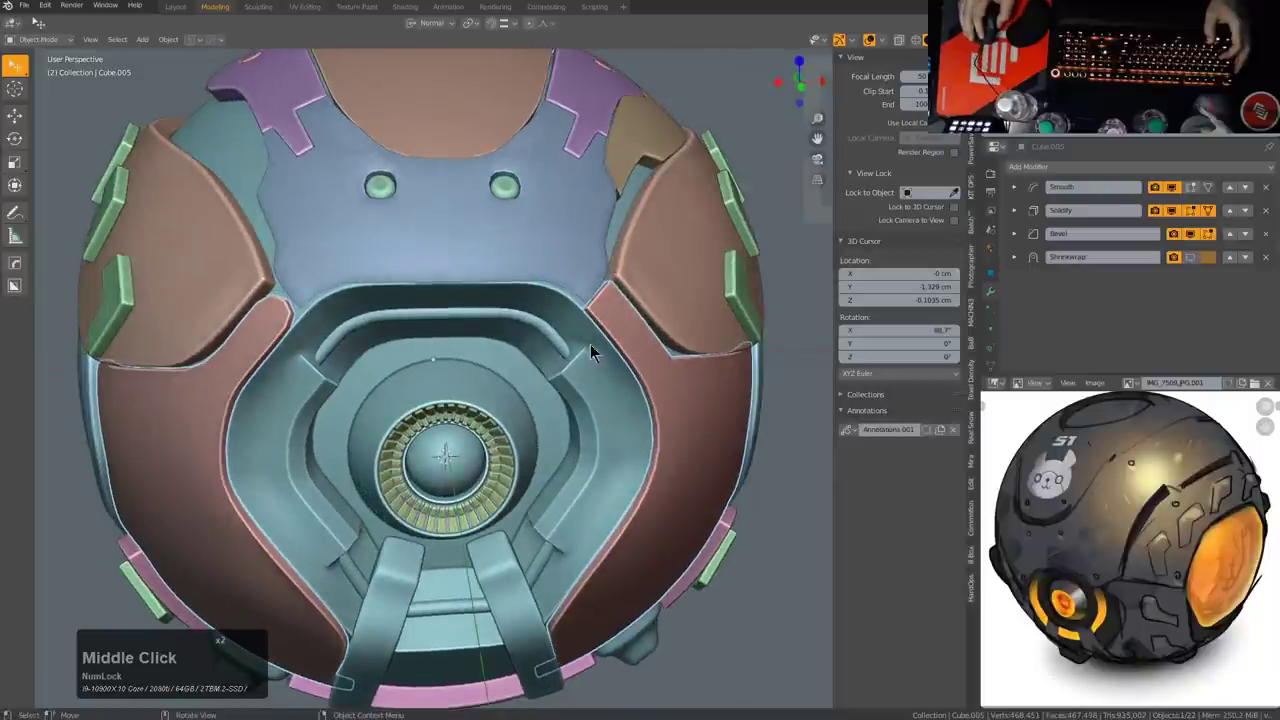
Step: Select the side armor panel and enter Edit Mode to work on its boundary
{"action": "left_click", "coordinate": [657, 278]}
{"action": "middle_click", "coordinate": [662, 283]}
{"action": "middle_click", "coordinate": [588, 283]}
{"action": "scroll", "scroll_direction": "down", "scroll_amount": 3}
{"action": "scroll", "scroll_direction": "up", "scroll_amount": 3}
{"action": "key", "text": "alt+a"}
{"action": "key", "text": "l"}
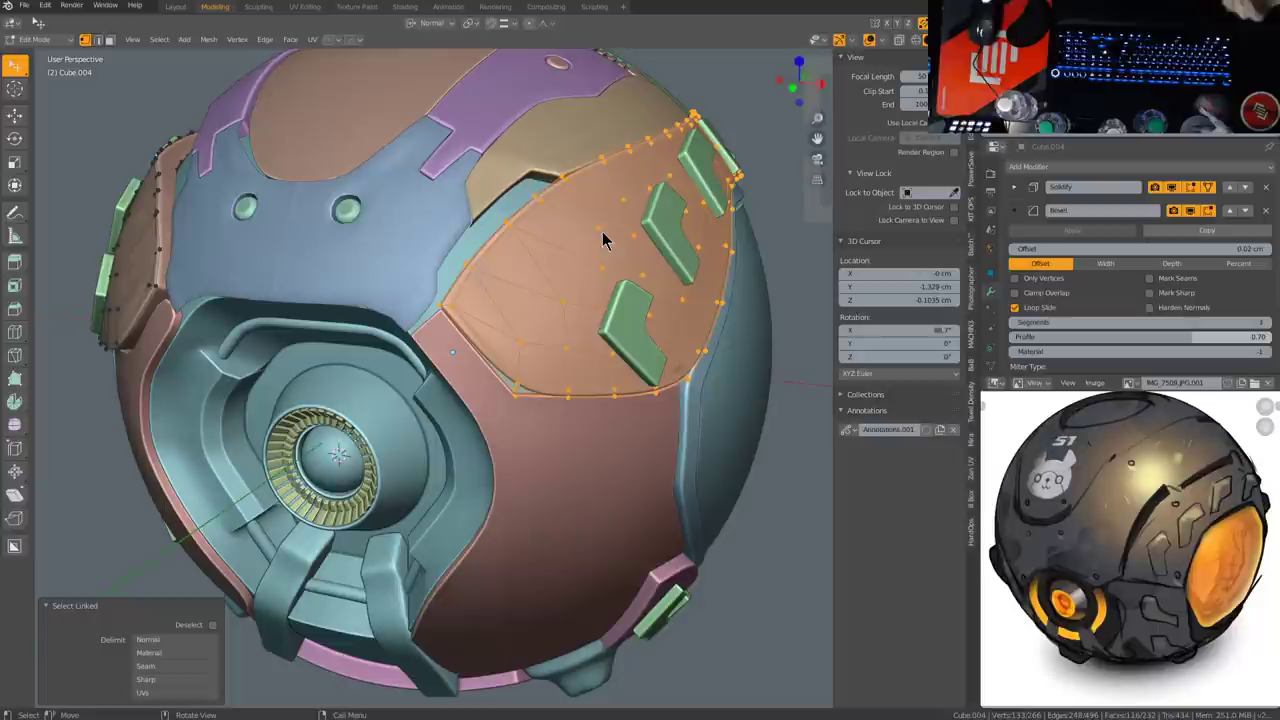
{"action": "key", "text": "l"}
{"action": "middle_click", "coordinate": [617, 268]}
{"action": "scroll", "scroll_direction": "up", "scroll_amount": 3}
{"action": "middle_click", "coordinate": [574, 279]}
{"action": "scroll", "scroll_direction": "down", "scroll_amount": 3}
{"action": "middle_click", "coordinate": [559, 298]}
{"action": "middle_click", "coordinate": [441, 367]}
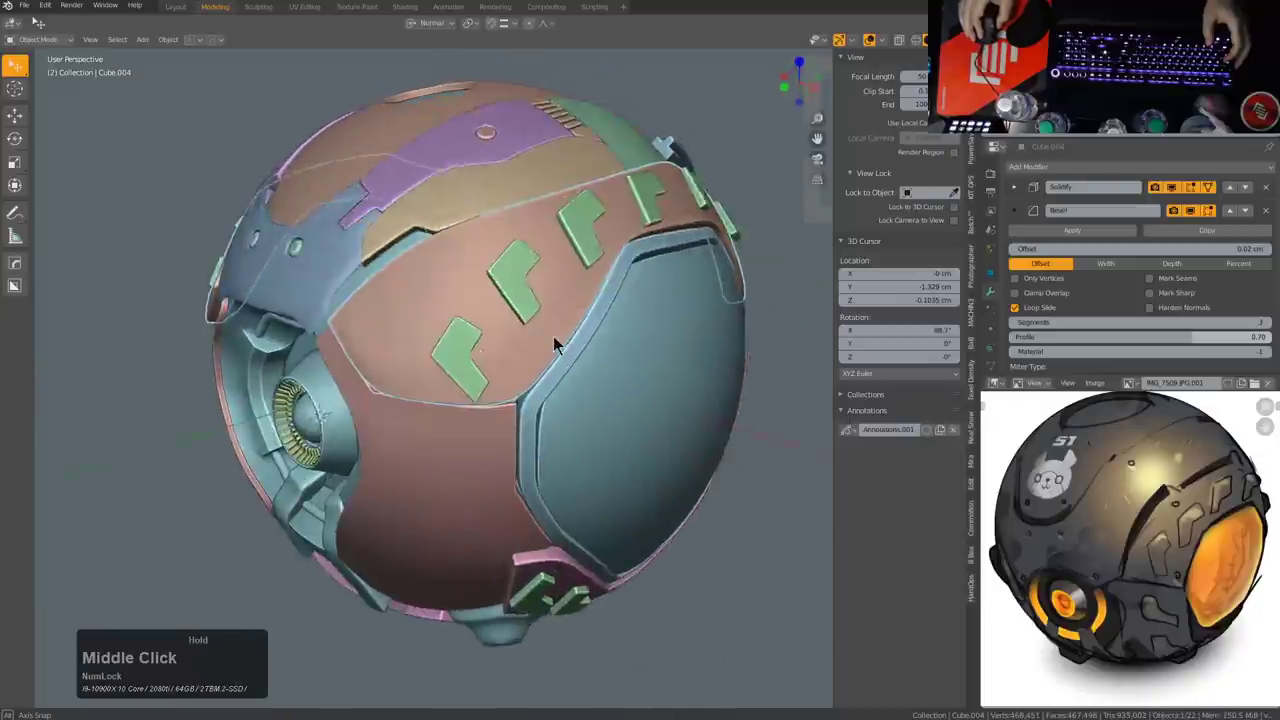
{"action": "scroll", "scroll_direction": "up", "scroll_amount": 3}
{"action": "middle_click", "coordinate": [562, 358]}
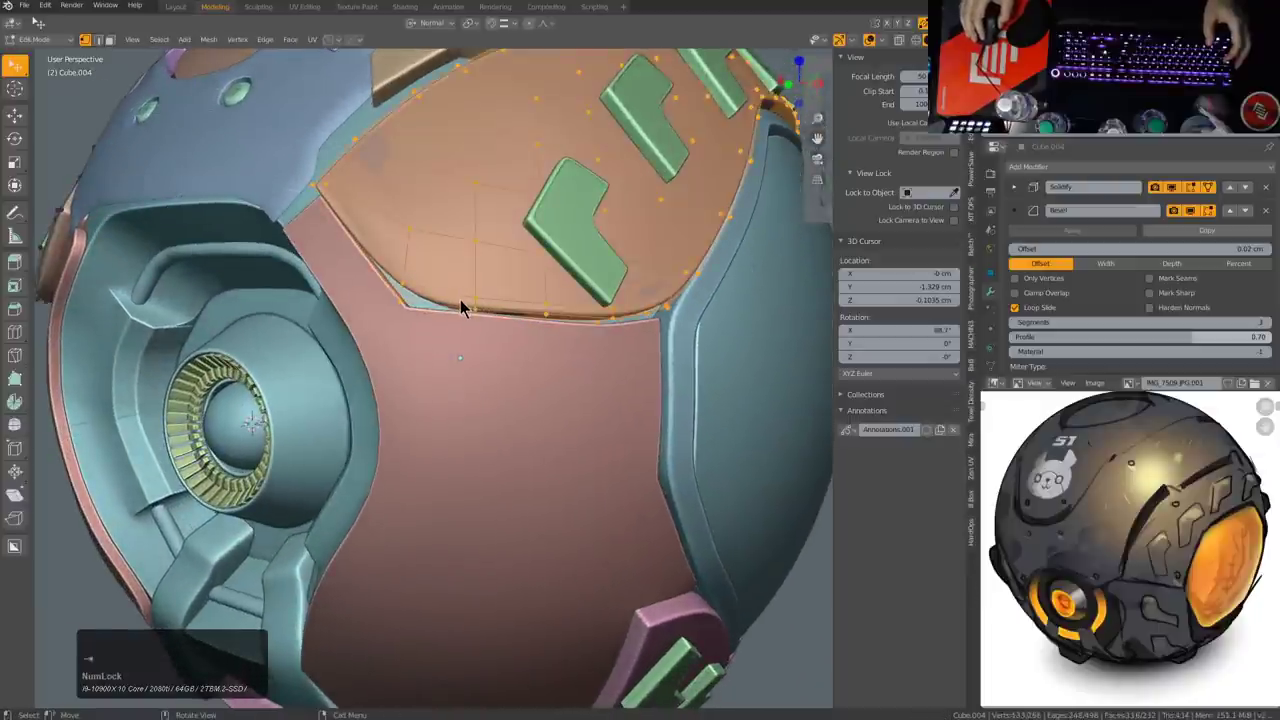
{"action": "middle_click", "coordinate": [463, 308]}
Step: Select boundary edges of the side panel and try moving them to fit the neighbours, undoing misplaced attempts
{"action": "key", "text": "2"}
{"action": "left_click", "coordinate": [531, 333]}
{"action": "middle_click", "coordinate": [772, 364]}
{"action": "scroll", "scroll_direction": "up", "scroll_amount": 3}
{"action": "left_click", "coordinate": [629, 380]}
{"action": "key", "text": "ctrl+z"}
{"action": "left_click", "coordinate": [626, 379]}
{"action": "key", "text": "q"}
{"action": "left_click", "coordinate": [672, 373]}
{"action": "key", "text": "ctrl+z"}
{"action": "scroll", "scroll_direction": "down", "scroll_amount": 3}
{"action": "middle_click", "coordinate": [592, 278]}
{"action": "middle_click", "coordinate": [492, 320]}
{"action": "middle_click", "coordinate": [512, 327]}
Step: Reselect the panel's linked boundary geometry and reposition it snugly against the adjacent panels
{"action": "key", "text": "alt+a"}
{"action": "key", "text": "l"}
{"action": "left_click", "coordinate": [229, 312]}
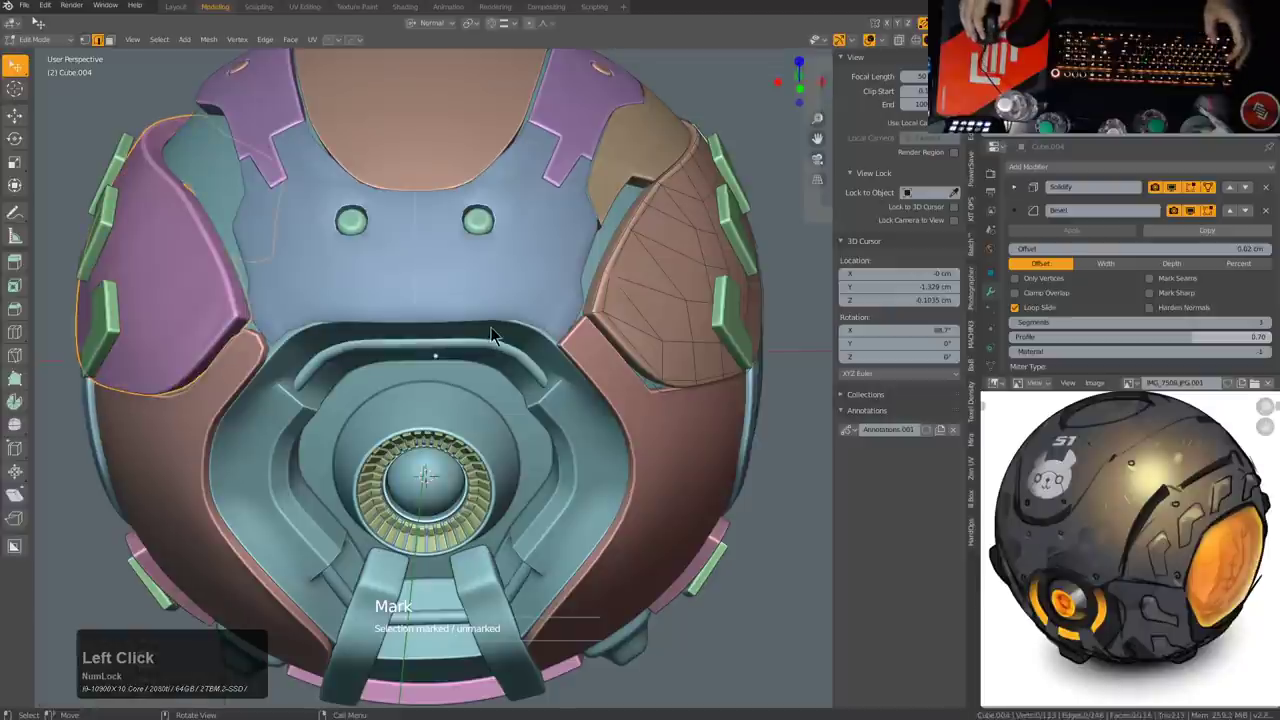
{"action": "key", "text": "Tab"}
{"action": "key", "text": "alt+a"}
{"action": "left_click", "coordinate": [648, 295]}
{"action": "middle_click", "coordinate": [620, 294]}
{"action": "middle_click", "coordinate": [492, 339]}
{"action": "middle_click", "coordinate": [438, 303]}
{"action": "scroll", "scroll_direction": "down", "scroll_amount": 3}
{"action": "middle_click", "coordinate": [526, 406]}
{"action": "middle_click", "coordinate": [592, 384]}
{"action": "scroll", "scroll_direction": "up", "scroll_amount": 3}
{"action": "middle_click", "coordinate": [536, 317]}
{"action": "middle_click", "coordinate": [598, 304]}
{"action": "middle_click", "coordinate": [599, 318]}
Step: Hide the small green tab plates on the peach panel, leaving its surface bare
{"action": "left_click", "coordinate": [576, 279]}
{"action": "key", "text": "h"}
{"action": "left_click", "coordinate": [570, 275]}
{"action": "middle_click", "coordinate": [562, 284]}
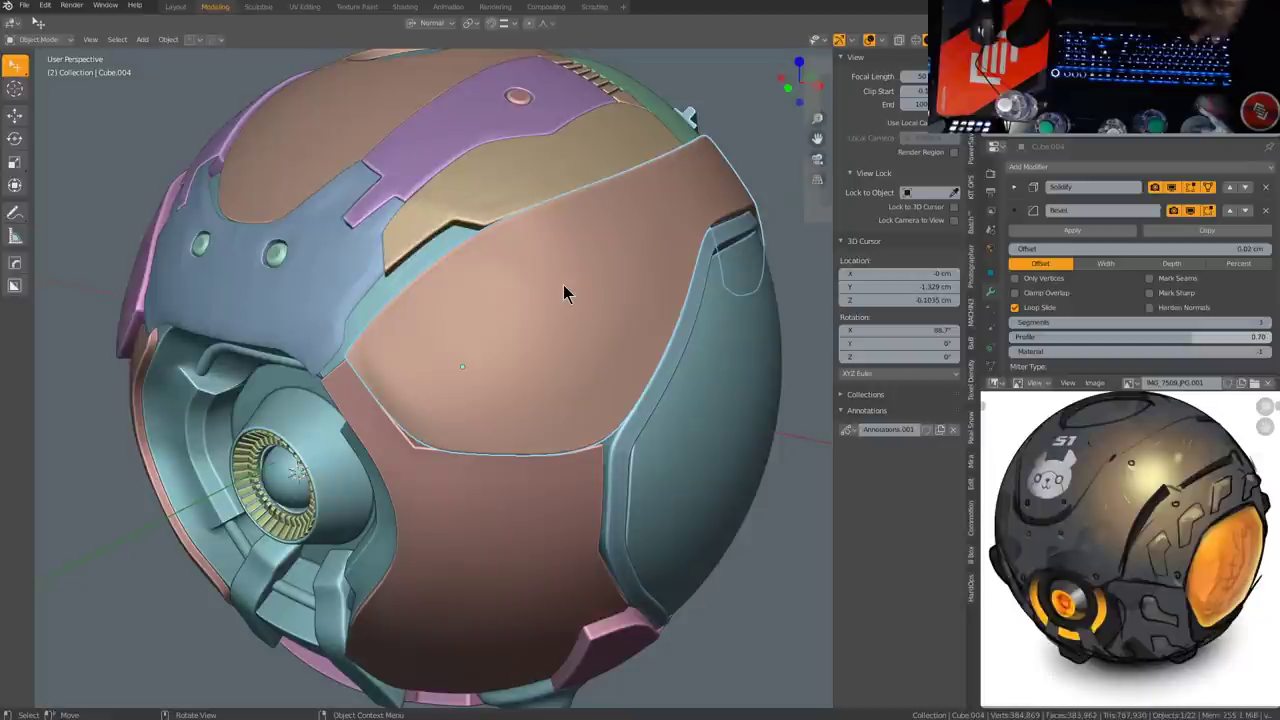
Step: Orbit around the salmon armor panel to inspect its upper edge and corner in Edit Mode
{"action": "middle_click", "coordinate": [482, 329]}
{"action": "middle_click", "coordinate": [489, 302]}
{"action": "scroll", "scroll_direction": "up", "scroll_amount": 3}
{"action": "middle_click", "coordinate": [497, 309]}
{"action": "middle_click", "coordinate": [434, 306]}
{"action": "middle_click", "coordinate": [521, 332]}
{"action": "scroll", "scroll_direction": "down", "scroll_amount": 3}
{"action": "middle_click", "coordinate": [591, 375]}
{"action": "scroll", "scroll_direction": "down", "scroll_amount": 3}
{"action": "middle_click", "coordinate": [515, 386]}
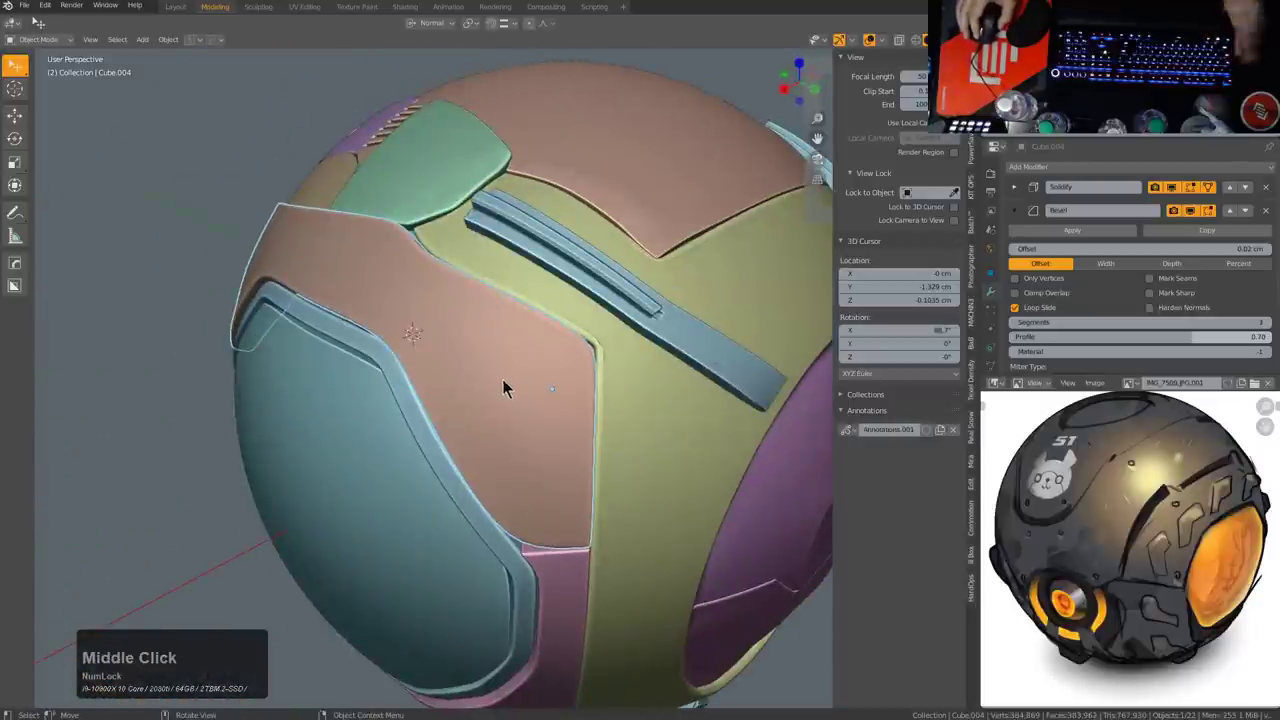
{"action": "middle_click", "coordinate": [469, 392]}
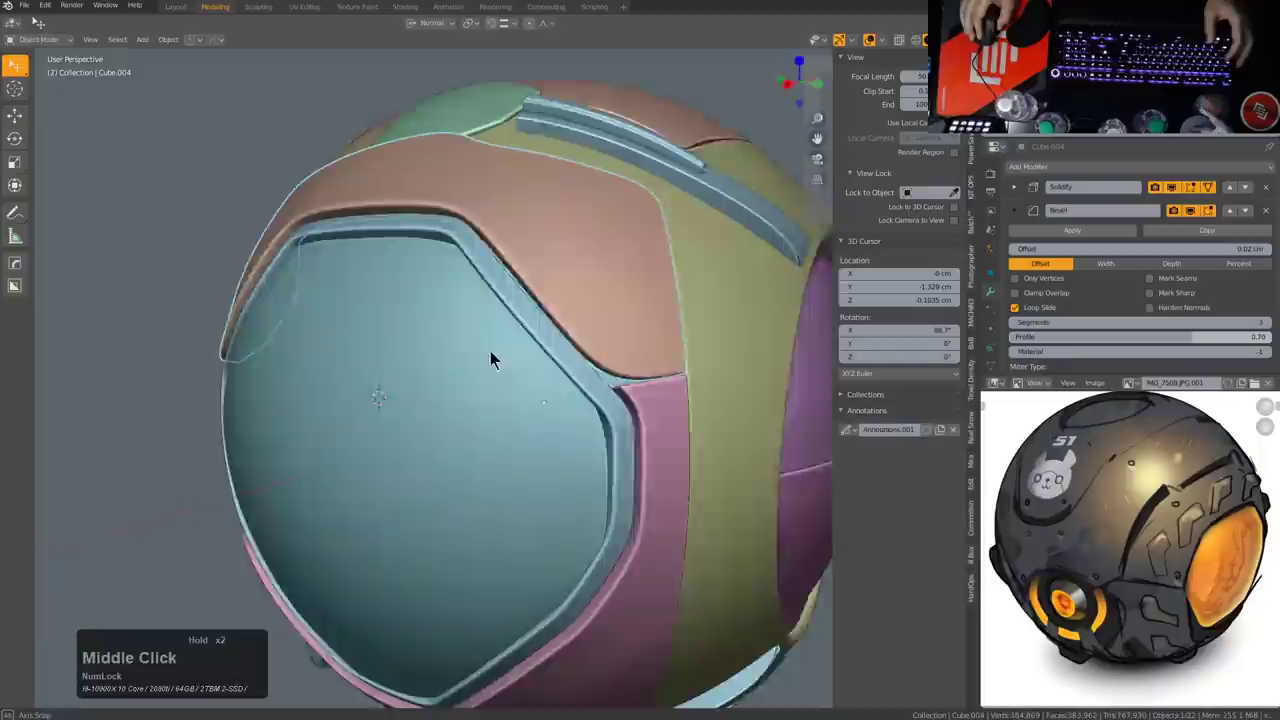
{"action": "scroll", "scroll_direction": "up", "scroll_amount": 3}
{"action": "middle_click", "coordinate": [512, 342]}
{"action": "scroll", "scroll_direction": "down", "scroll_amount": 3}
{"action": "middle_click", "coordinate": [472, 318]}
{"action": "middle_click", "coordinate": [605, 311]}
{"action": "scroll", "scroll_direction": "down", "scroll_amount": 3}
{"action": "middle_click", "coordinate": [589, 317]}
{"action": "scroll", "scroll_direction": "up", "scroll_amount": 3}
{"action": "middle_click", "coordinate": [578, 321]}
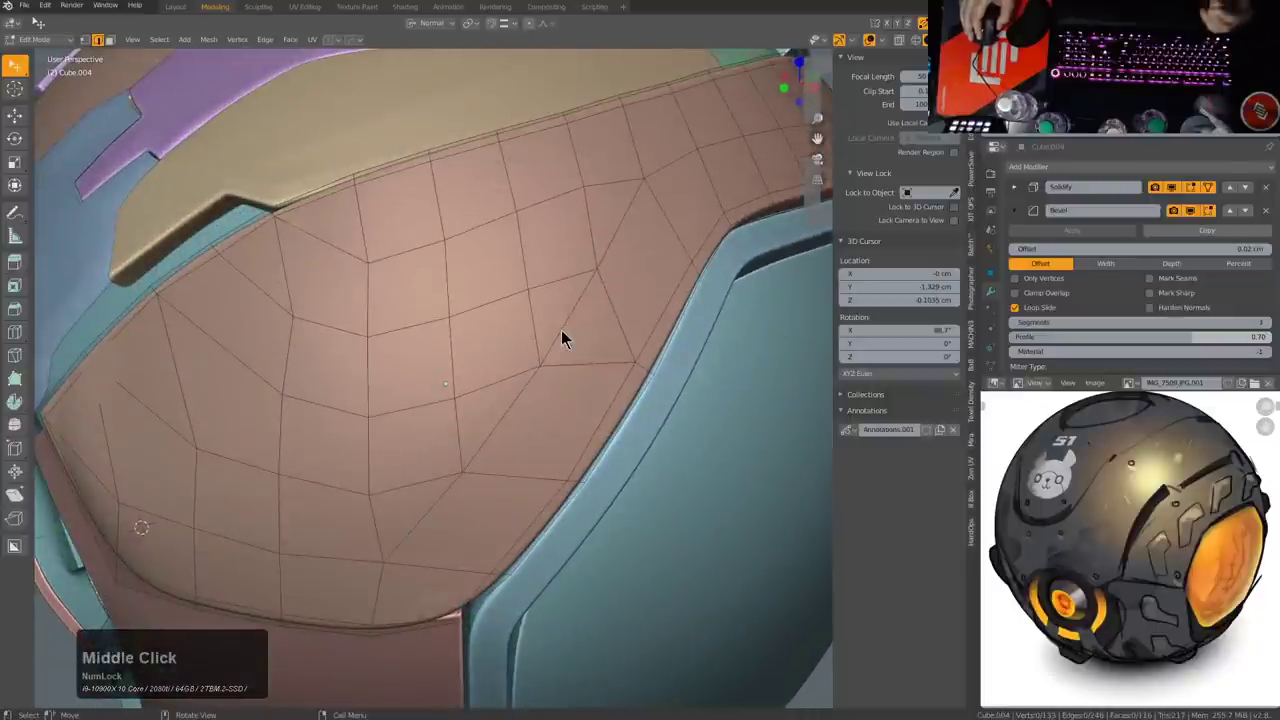
{"action": "scroll", "scroll_direction": "down", "scroll_amount": 3}
{"action": "middle_click", "coordinate": [578, 340]}
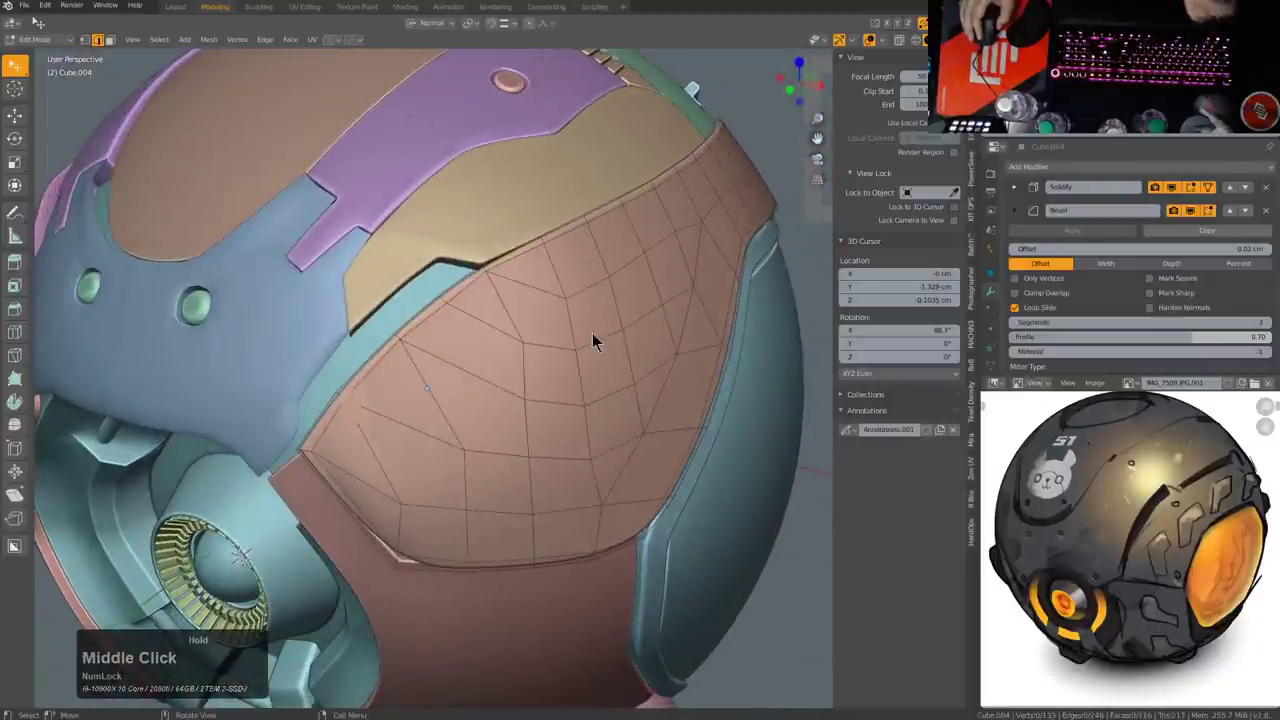
{"action": "middle_click", "coordinate": [508, 357]}
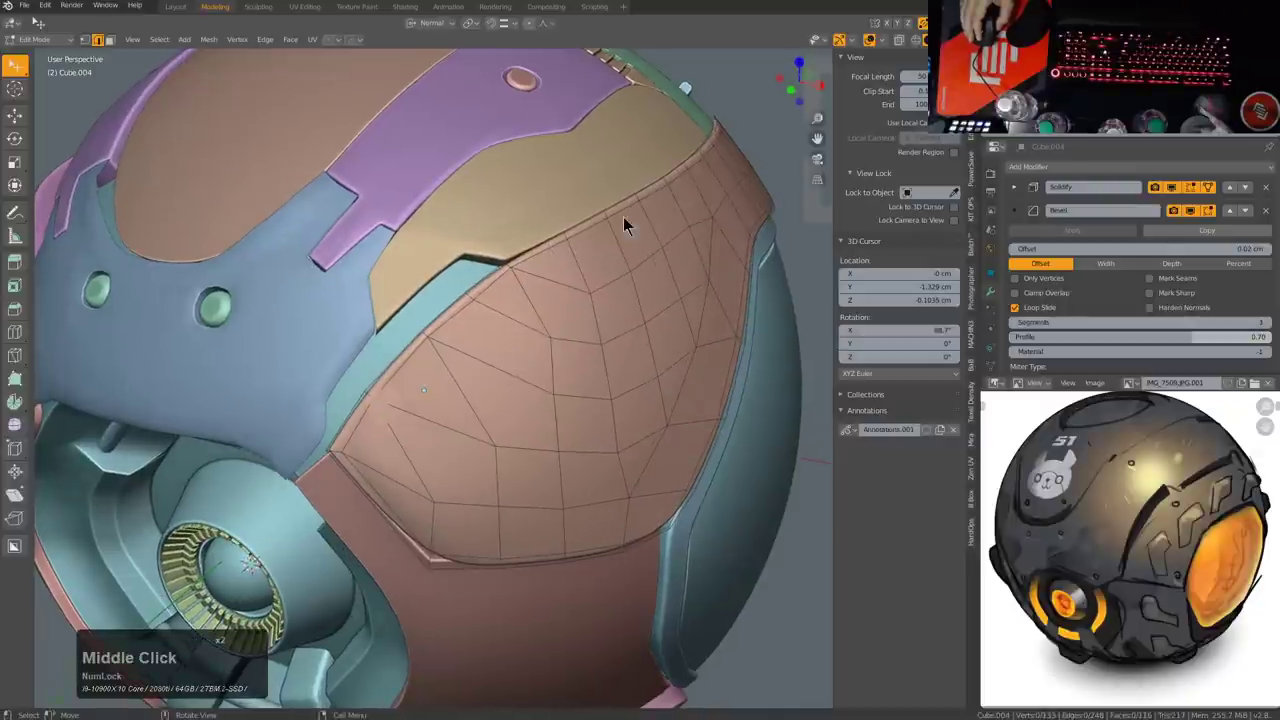
{"action": "middle_click", "coordinate": [485, 429]}
{"action": "middle_click", "coordinate": [477, 411]}
{"action": "scroll", "scroll_direction": "up", "scroll_amount": 3}
{"action": "middle_click", "coordinate": [687, 349]}
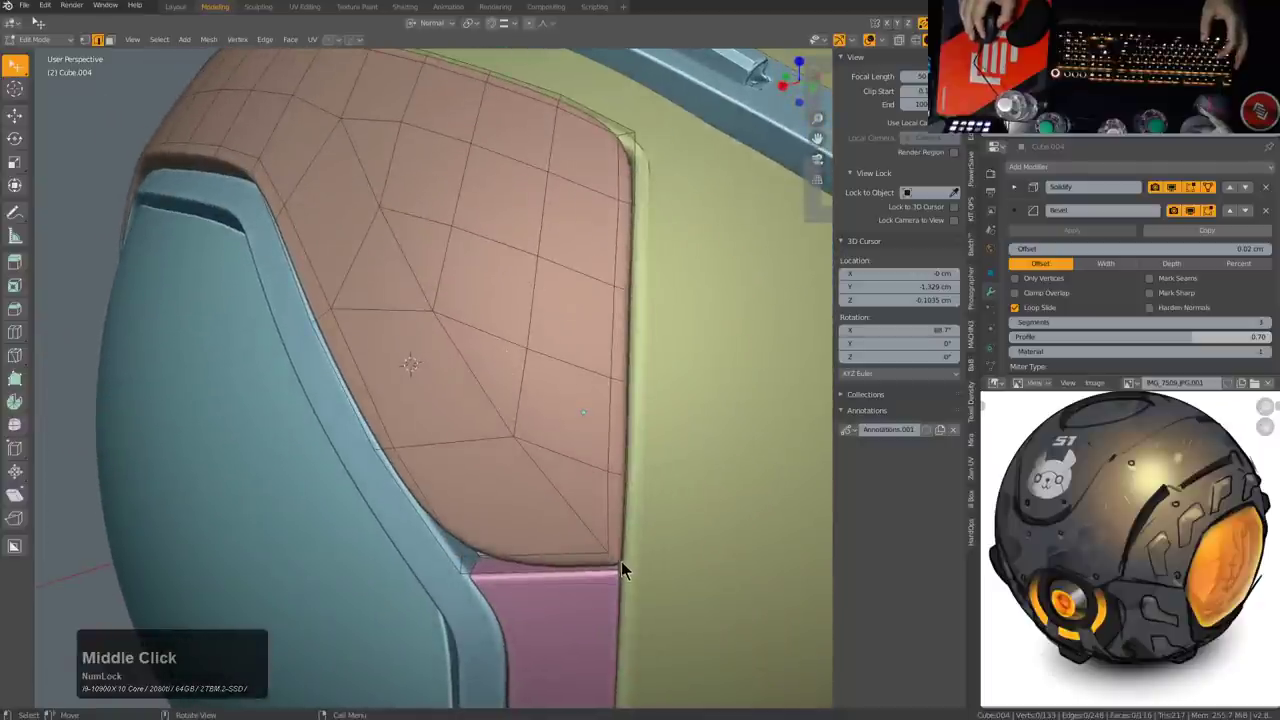
{"action": "middle_click", "coordinate": [385, 400]}
{"action": "middle_click", "coordinate": [337, 341]}
Step: Add a Subdivision Surface modifier after Solidify and Bevel and collapse the modifier panels
{"action": "left_click", "coordinate": [1021, 215]}
{"action": "left_click", "coordinate": [1027, 236]}
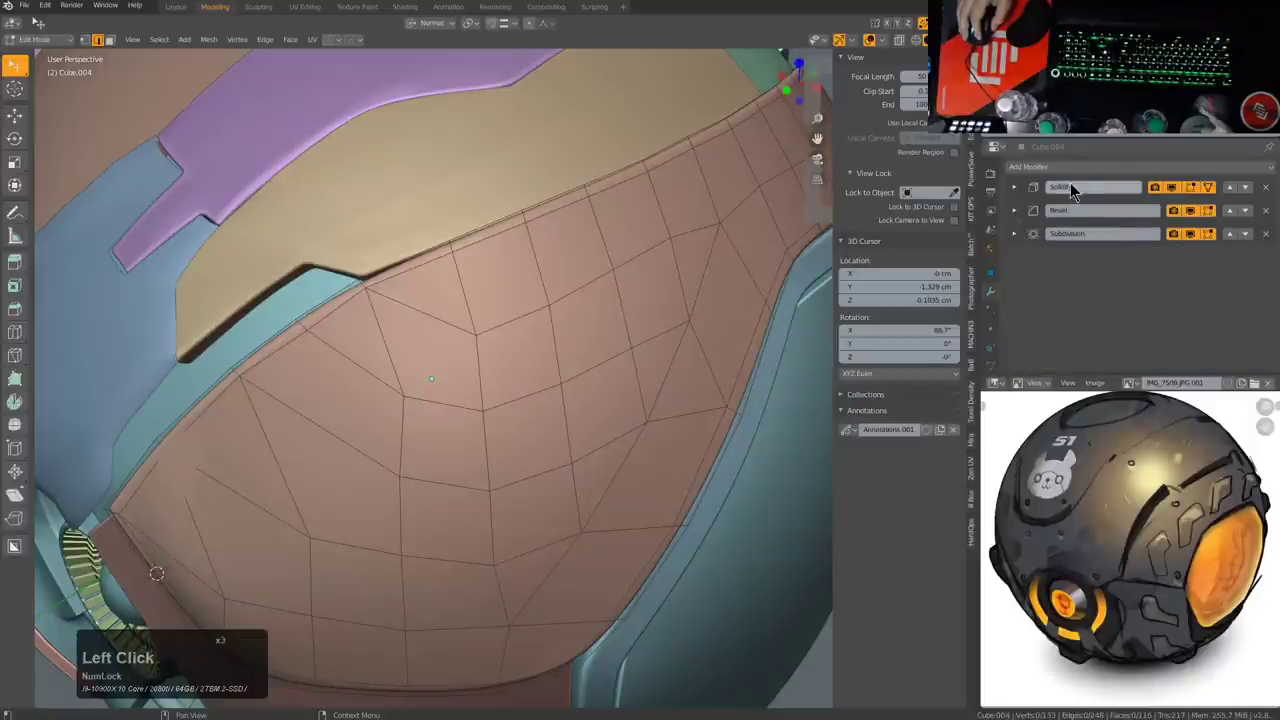
Step: Return to Object Mode and orbit the head to review the smoothly subdivided panel
{"action": "left_click", "coordinate": [989, 251]}
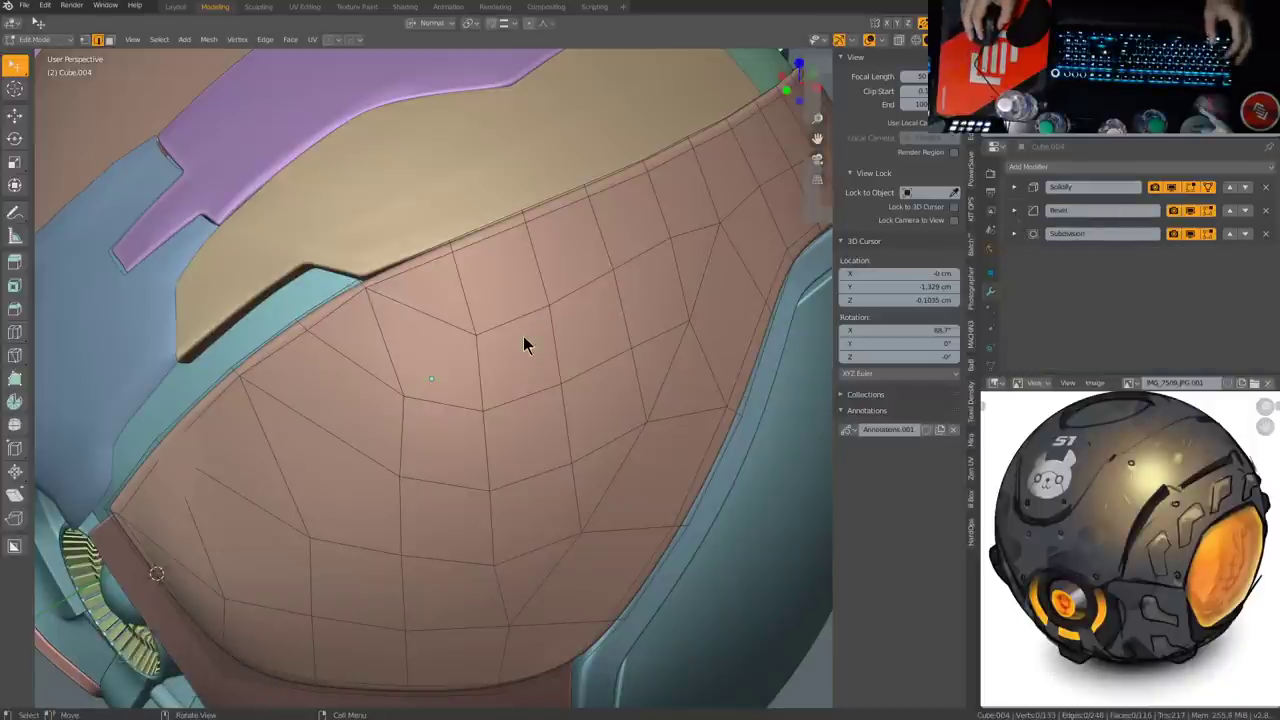
{"action": "middle_click", "coordinate": [569, 330]}
{"action": "scroll", "scroll_direction": "up", "scroll_amount": 3}
{"action": "middle_click", "coordinate": [555, 312]}
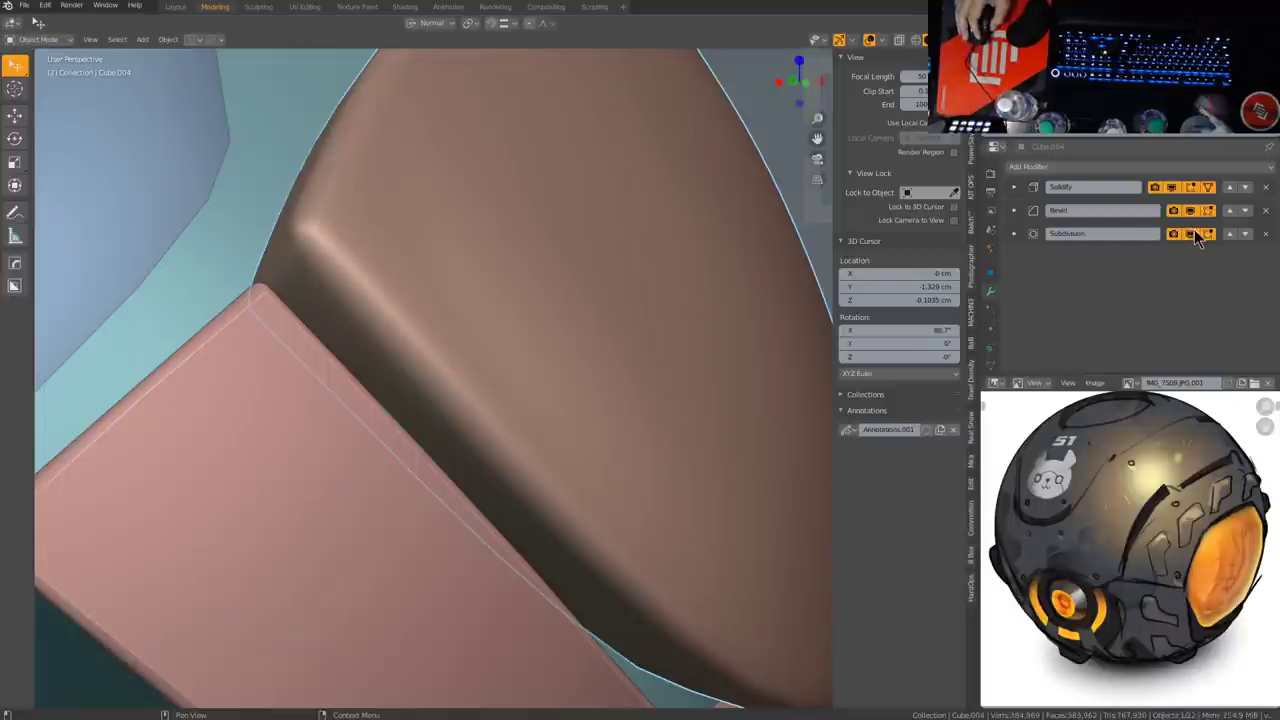
{"action": "middle_click", "coordinate": [590, 252]}
{"action": "scroll", "scroll_direction": "down", "scroll_amount": 3}
{"action": "middle_click", "coordinate": [590, 253]}
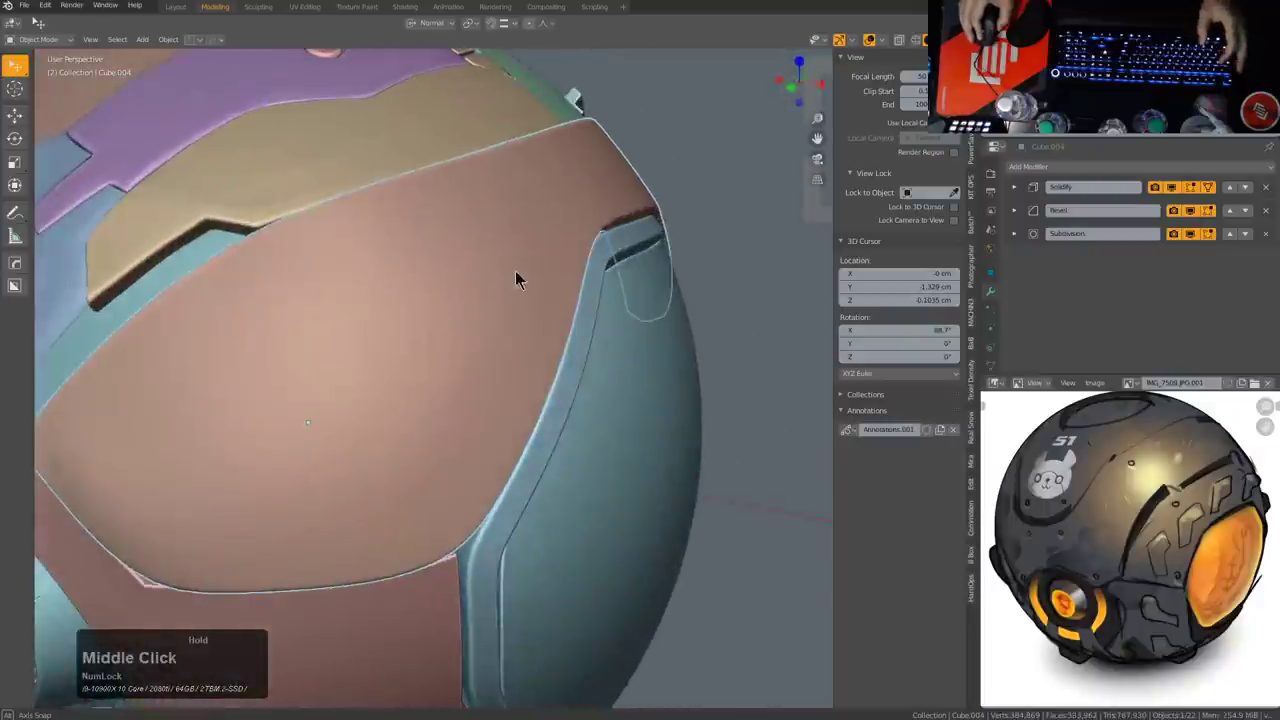
{"action": "scroll", "scroll_direction": "down", "scroll_amount": 3}
{"action": "middle_click", "coordinate": [489, 294]}
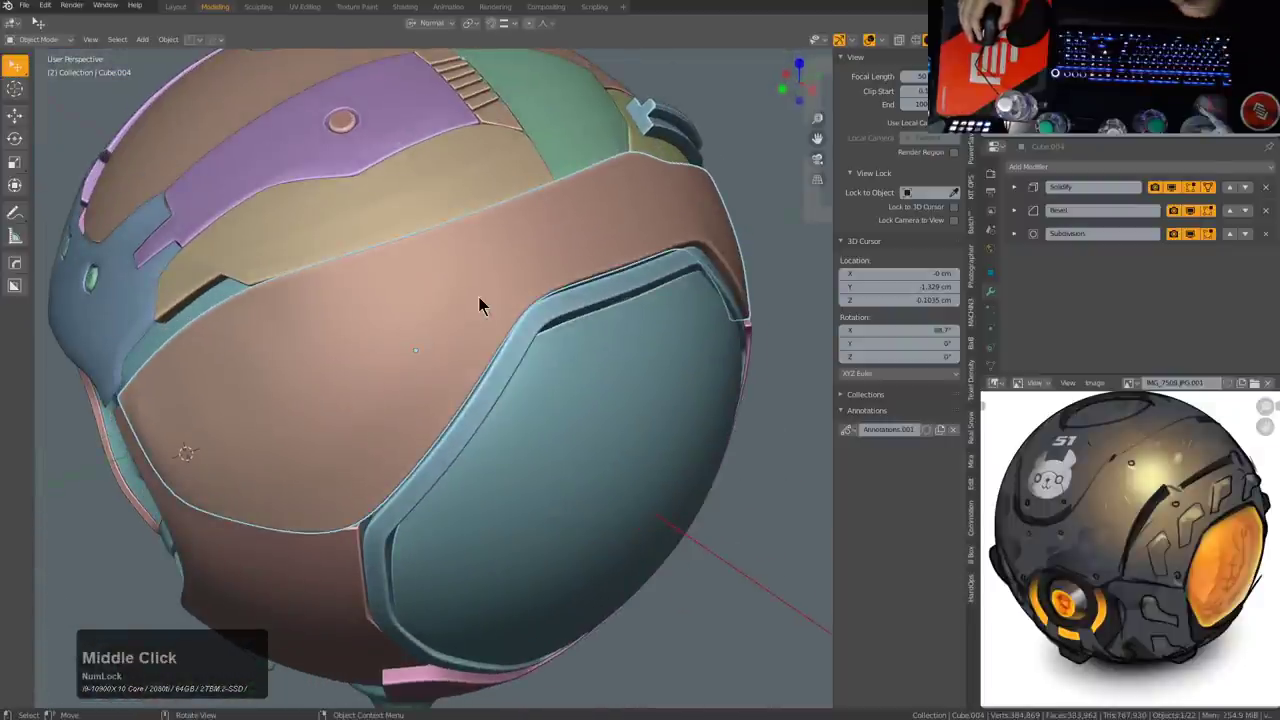
{"action": "middle_click", "coordinate": [491, 311]}
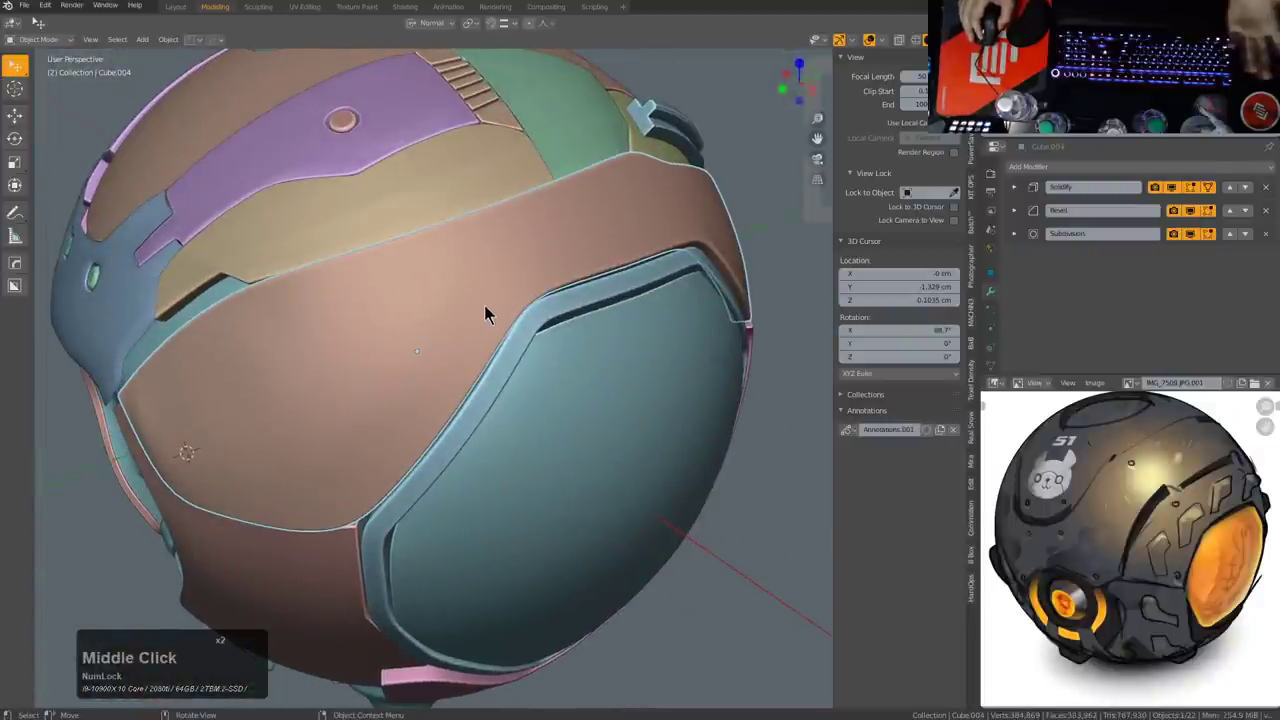
{"action": "middle_click", "coordinate": [544, 309]}
{"action": "middle_click", "coordinate": [490, 340]}
{"action": "middle_click", "coordinate": [536, 329]}
{"action": "scroll", "scroll_direction": "down", "scroll_amount": 3}
{"action": "middle_click", "coordinate": [553, 326]}
Step: Add a Smooth modifier from the HardOps Q menu and scroll its Repeat value upward
{"action": "key", "text": "q"}
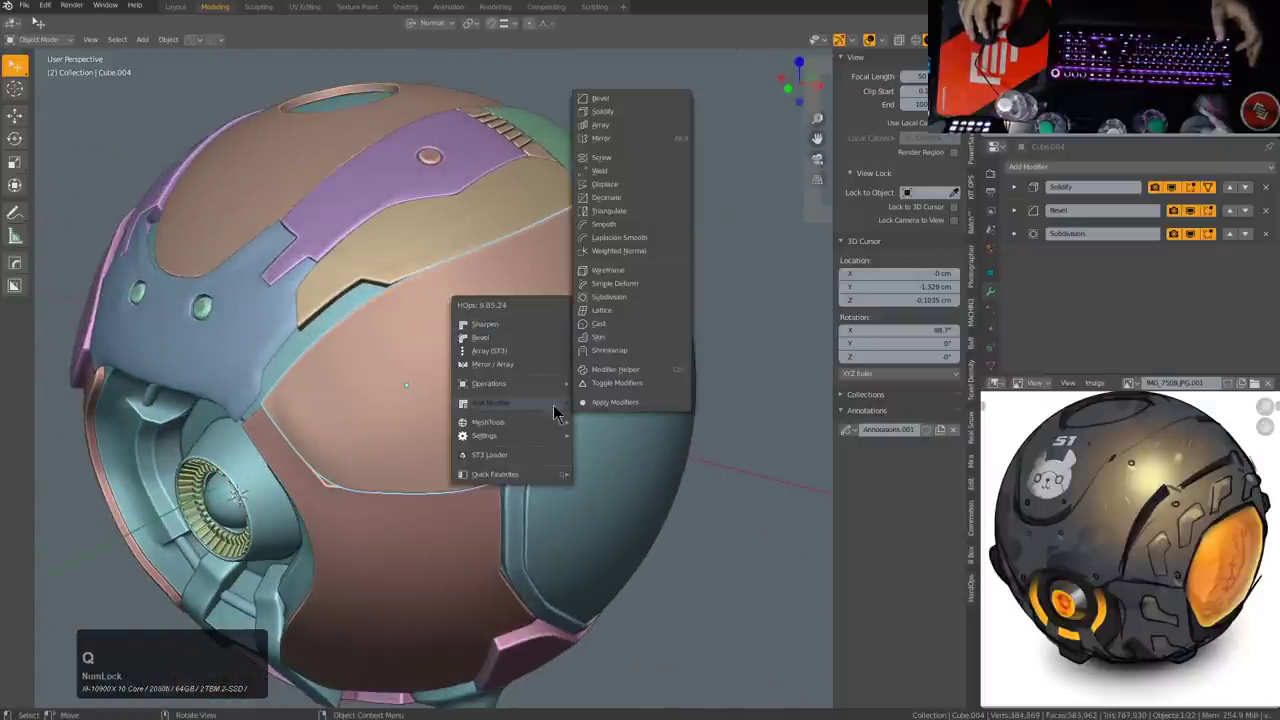
{"action": "left_click", "coordinate": [635, 229]}
{"action": "scroll", "scroll_direction": "up", "scroll_amount": 3}
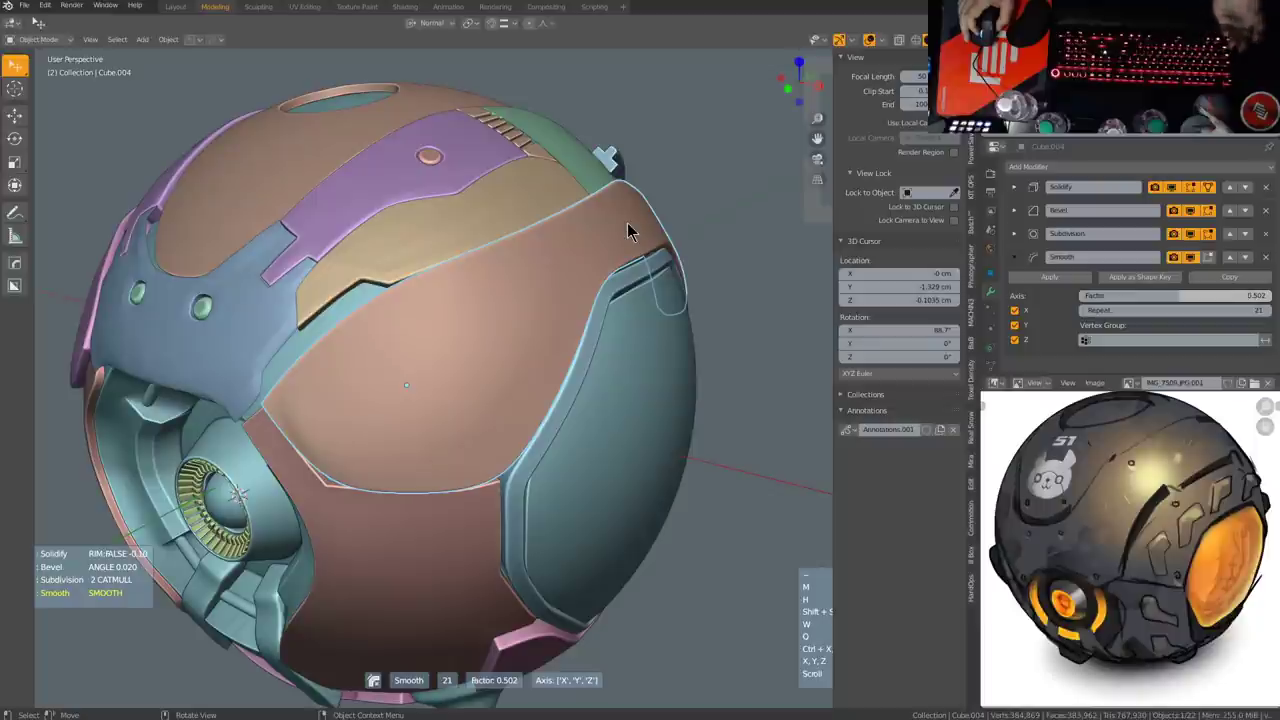
{"action": "scroll", "scroll_direction": "up", "scroll_amount": 3}
{"action": "scroll", "scroll_direction": "up", "scroll_amount": 3}
{"action": "scroll", "scroll_direction": "up", "scroll_amount": 3}
{"action": "scroll", "scroll_direction": "down", "scroll_amount": 3}
{"action": "scroll", "scroll_direction": "up", "scroll_amount": 3}
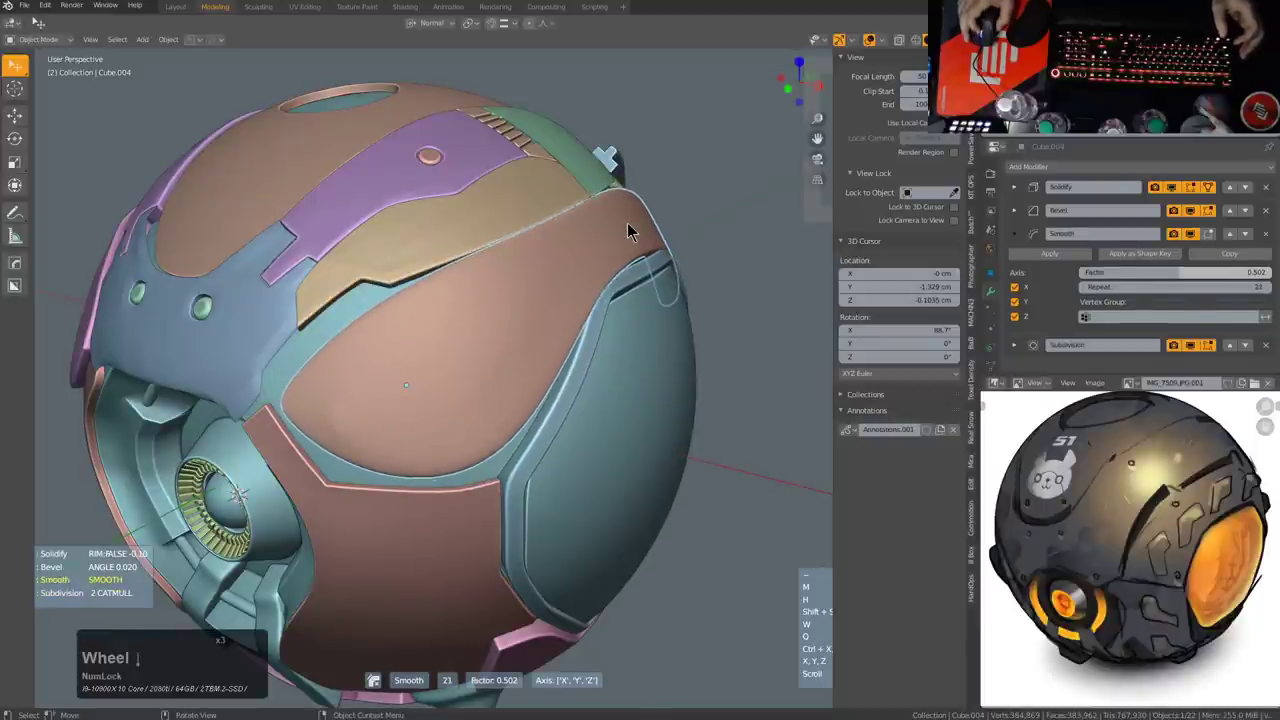
{"action": "scroll", "scroll_direction": "up", "scroll_amount": 3}
{"action": "scroll", "scroll_direction": "down", "scroll_amount": 3}
{"action": "scroll", "scroll_direction": "down", "scroll_amount": 3}
{"action": "scroll", "scroll_direction": "up", "scroll_amount": 3}
{"action": "scroll", "scroll_direction": "down", "scroll_amount": 3}
{"action": "scroll", "scroll_direction": "up", "scroll_amount": 3}
{"action": "scroll", "scroll_direction": "down", "scroll_amount": 3}
Step: Limit the Smooth modifier to the HOPS_Smooth vertex group and raise Repeat to about 100
{"action": "right_click", "coordinate": [636, 228]}
{"action": "key", "text": "q"}
{"action": "left_click", "coordinate": [680, 379]}
{"action": "scroll", "scroll_direction": "up", "scroll_amount": 3}
{"action": "scroll", "scroll_direction": "up", "scroll_amount": 3}
{"action": "scroll", "scroll_direction": "up", "scroll_amount": 3}
{"action": "scroll", "scroll_direction": "down", "scroll_amount": 3}
{"action": "scroll", "scroll_direction": "up", "scroll_amount": 3}
{"action": "scroll", "scroll_direction": "up", "scroll_amount": 3}
{"action": "scroll", "scroll_direction": "up", "scroll_amount": 3}
{"action": "scroll", "scroll_direction": "down", "scroll_amount": 3}
{"action": "scroll", "scroll_direction": "up", "scroll_amount": 3}
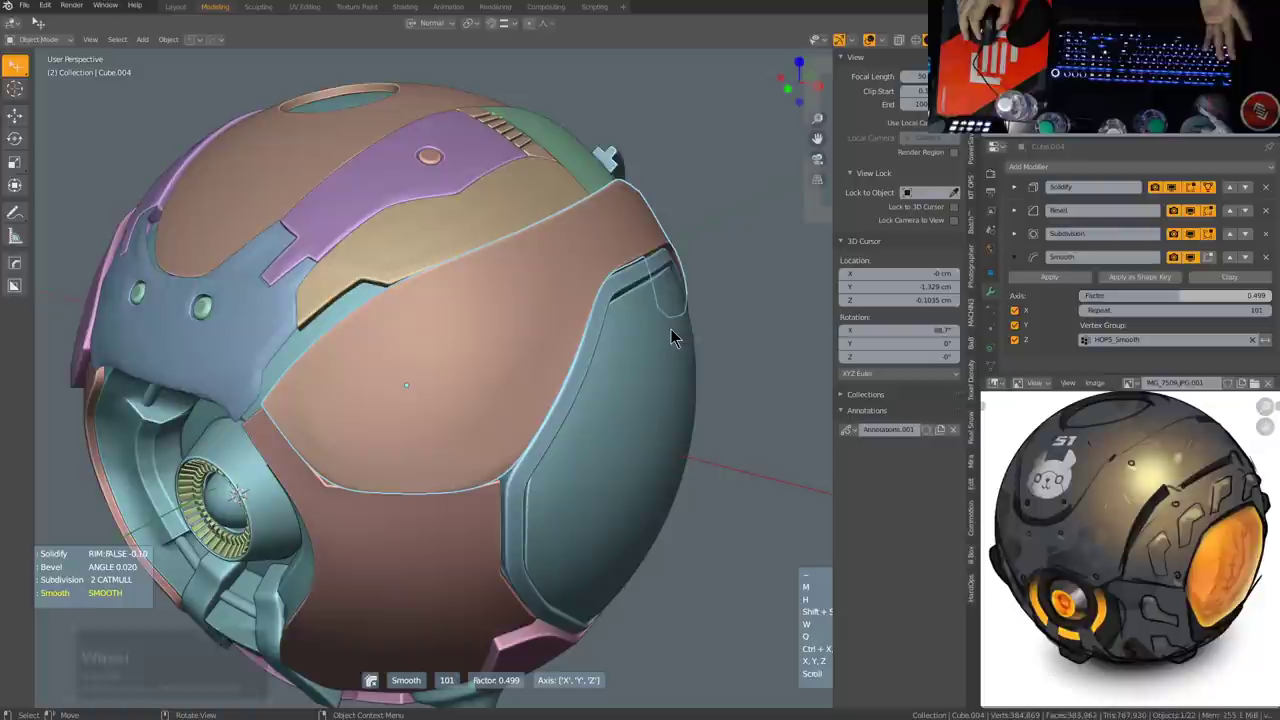
{"action": "scroll", "scroll_direction": "up", "scroll_amount": 3}
Step: Try different Factor and Repeat values on the Smooth modifier
{"action": "scroll", "scroll_direction": "up", "scroll_amount": 3}
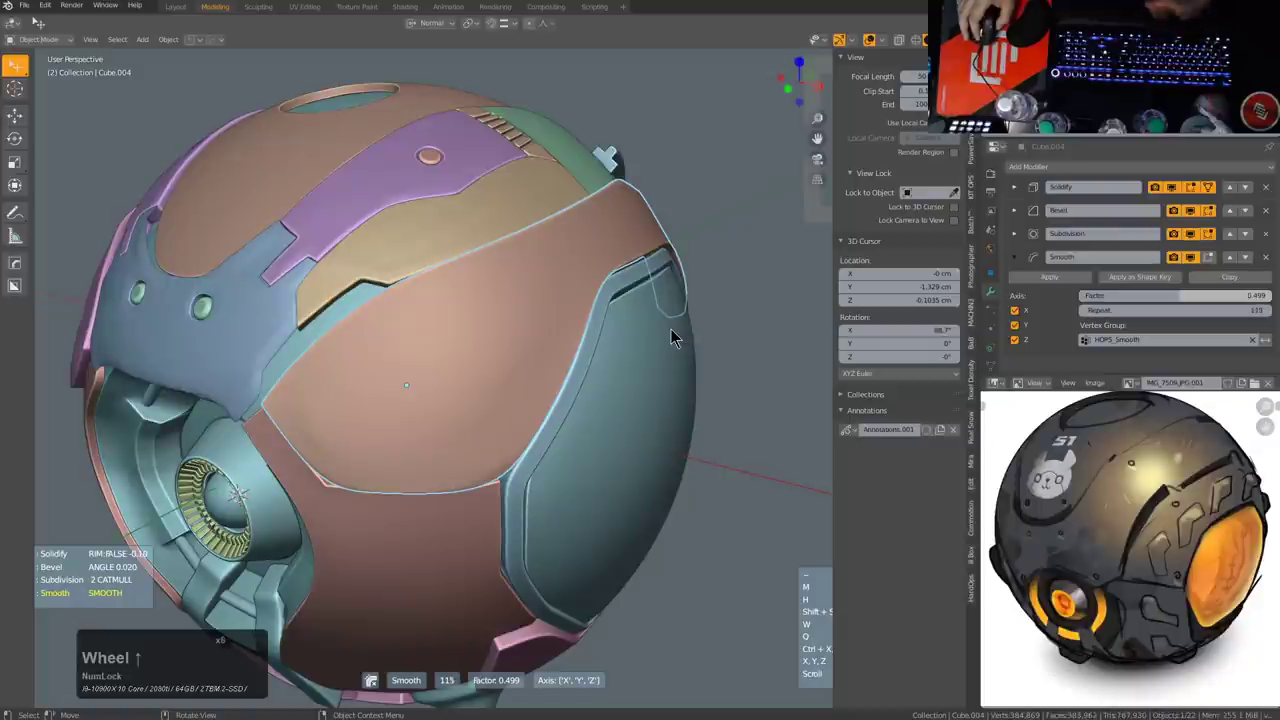
{"action": "scroll", "scroll_direction": "up", "scroll_amount": 3}
{"action": "scroll", "scroll_direction": "up", "scroll_amount": 3}
{"action": "scroll", "scroll_direction": "down", "scroll_amount": 3}
{"action": "scroll", "scroll_direction": "up", "scroll_amount": 3}
{"action": "scroll", "scroll_direction": "down", "scroll_amount": 3}
{"action": "scroll", "scroll_direction": "down", "scroll_amount": 3}
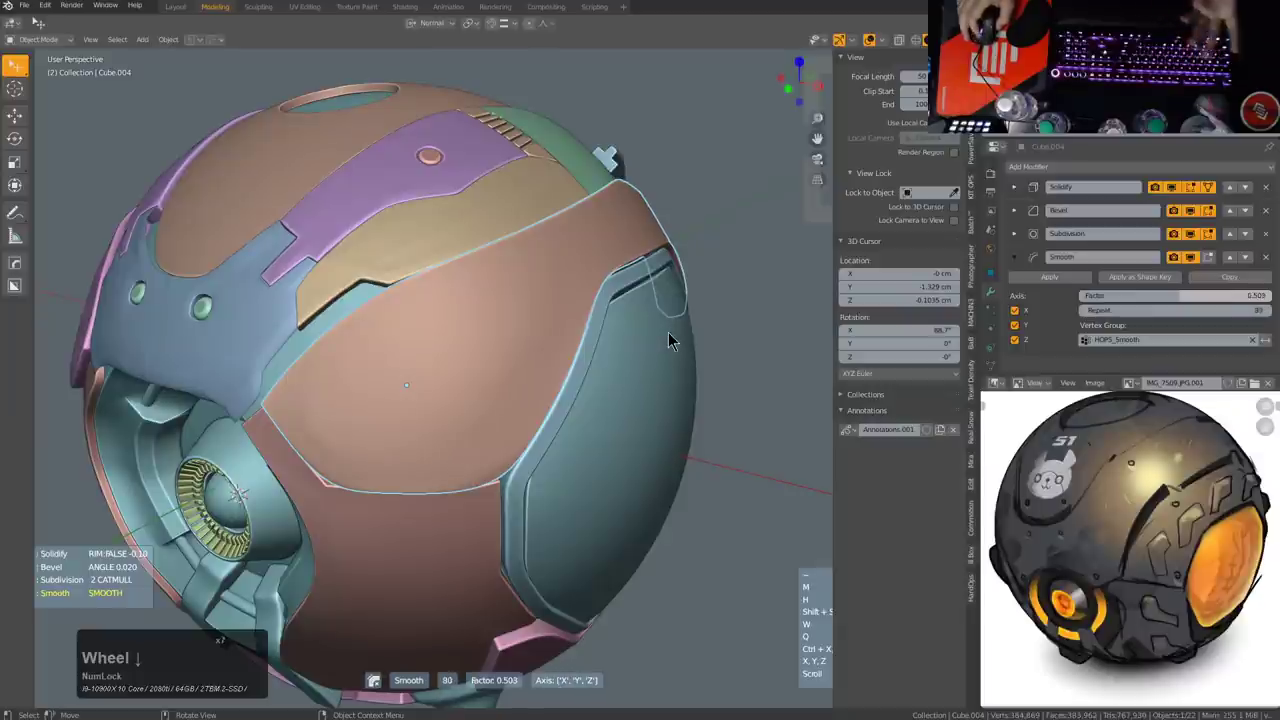
{"action": "scroll", "scroll_direction": "down", "scroll_amount": 3}
{"action": "scroll", "scroll_direction": "up", "scroll_amount": 3}
{"action": "scroll", "scroll_direction": "down", "scroll_amount": 3}
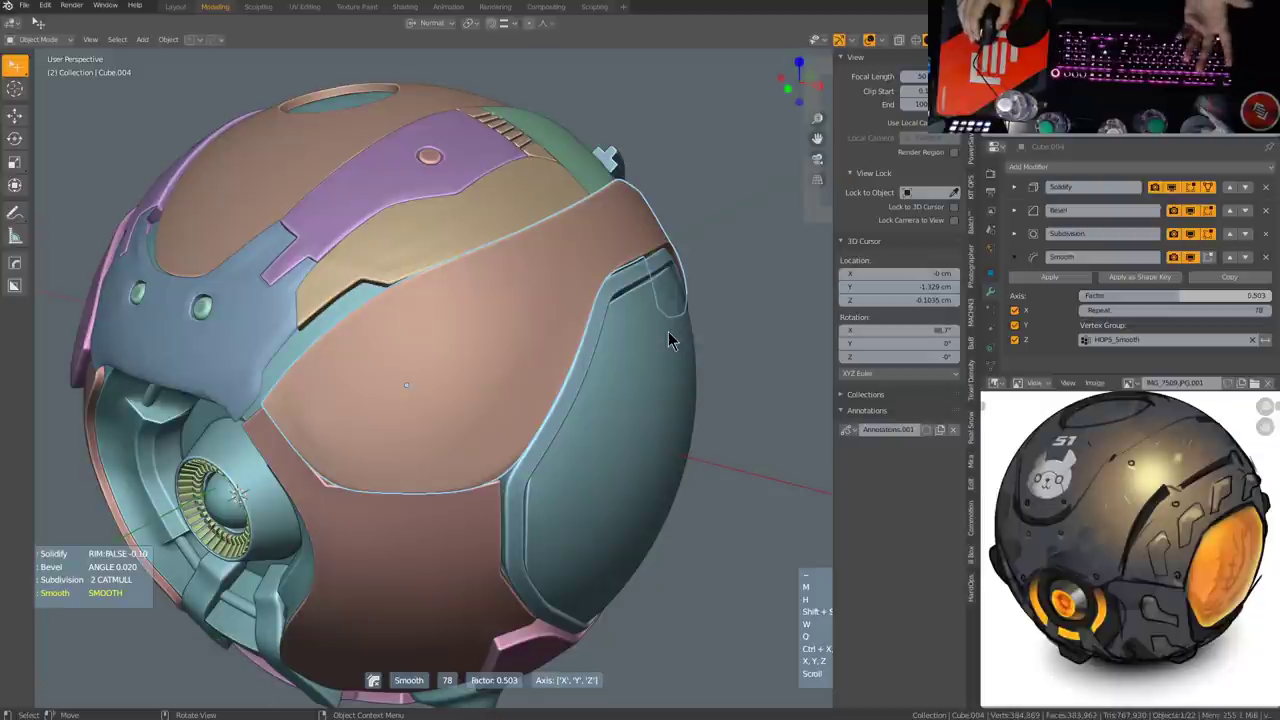
Step: Delete the Smooth modifier and return to editing the panel's mesh
{"action": "right_click", "coordinate": [673, 337]}
{"action": "middle_click", "coordinate": [557, 370]}
{"action": "scroll", "scroll_direction": "up", "scroll_amount": 3}
Step: Isolate the salmon armor panel in local view and orbit around it
{"action": "middle_click", "coordinate": [389, 376]}
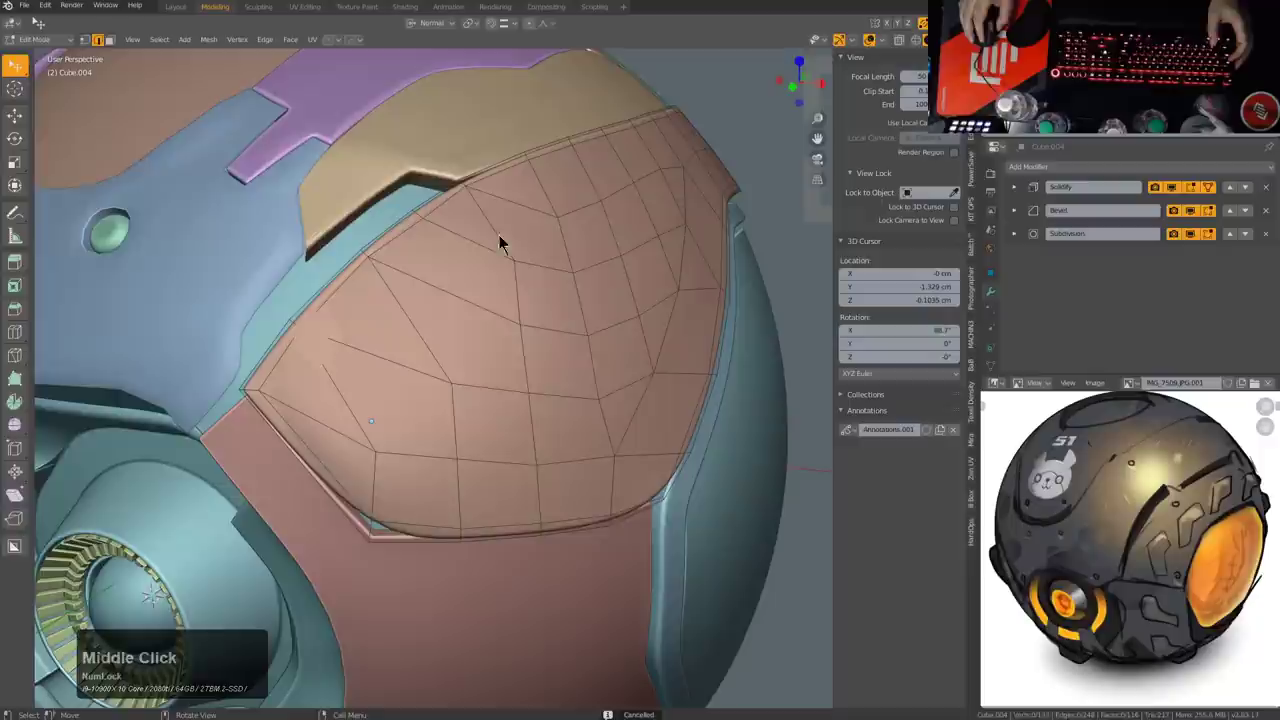
{"action": "middle_click", "coordinate": [480, 302]}
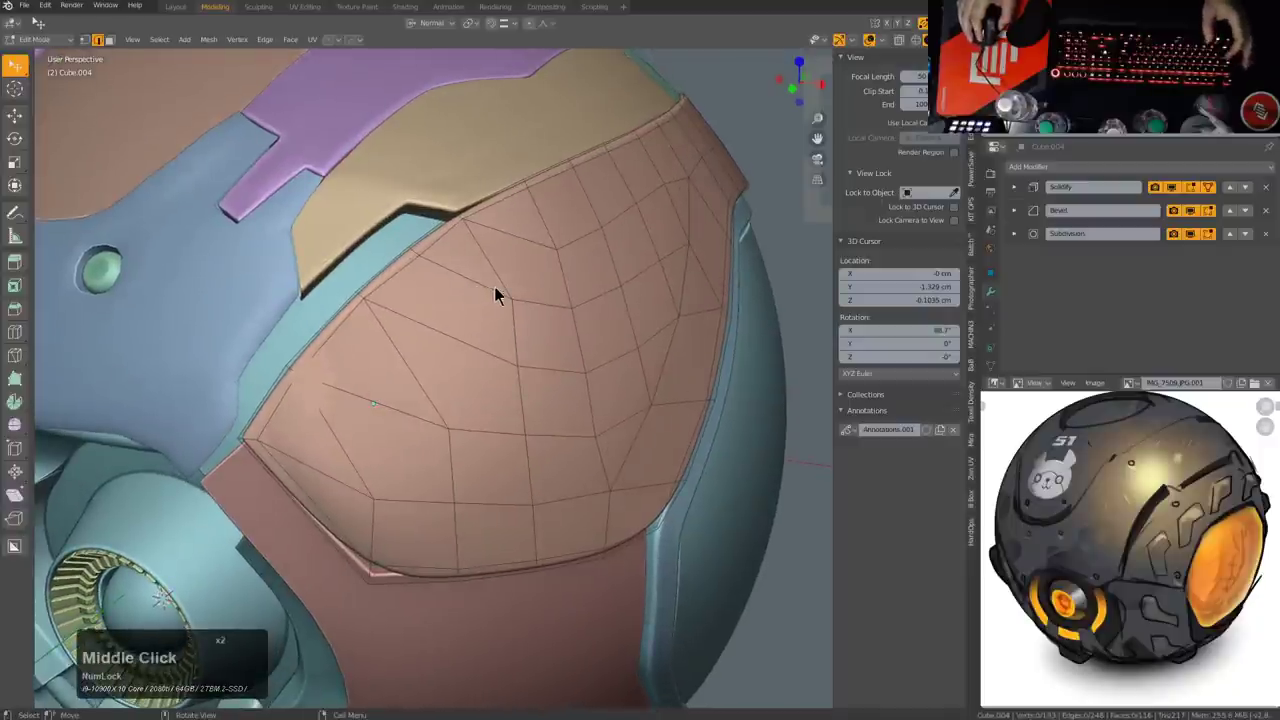
{"action": "middle_click", "coordinate": [503, 291]}
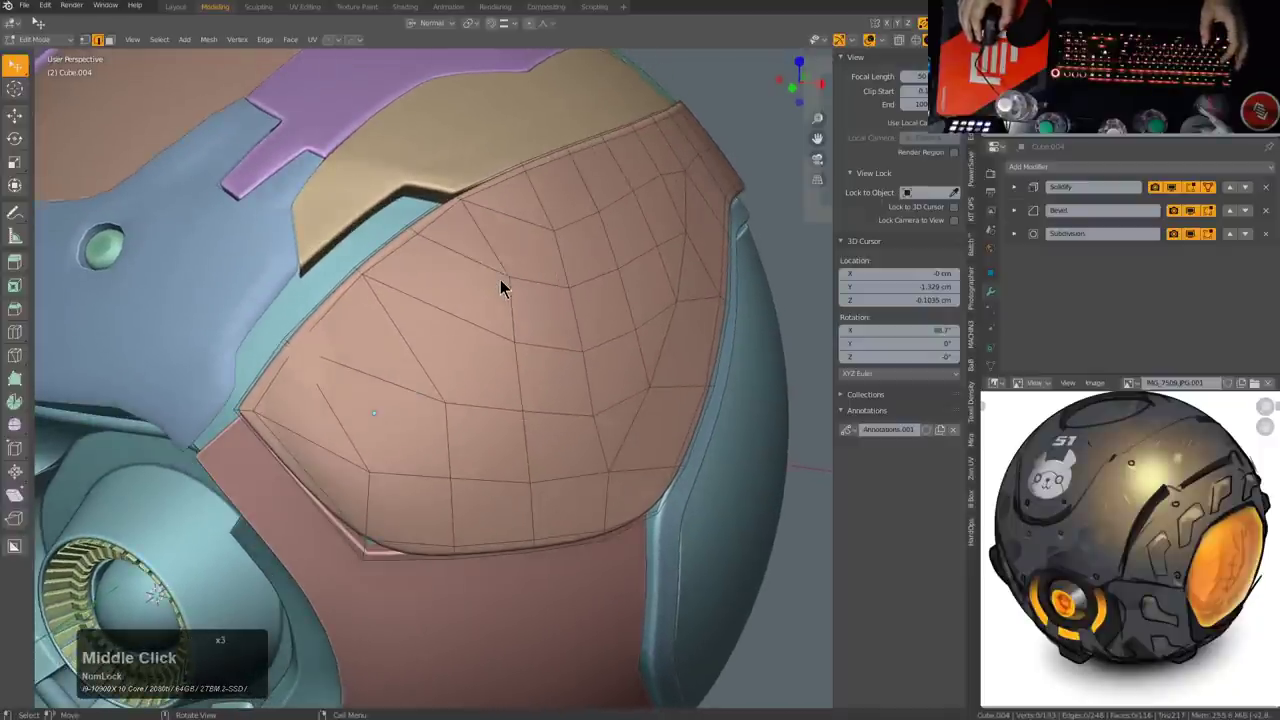
{"action": "key", "text": "KP_Divide"}
{"action": "middle_click", "coordinate": [508, 456]}
{"action": "scroll", "scroll_direction": "up", "scroll_amount": 3}
{"action": "middle_click", "coordinate": [523, 426]}
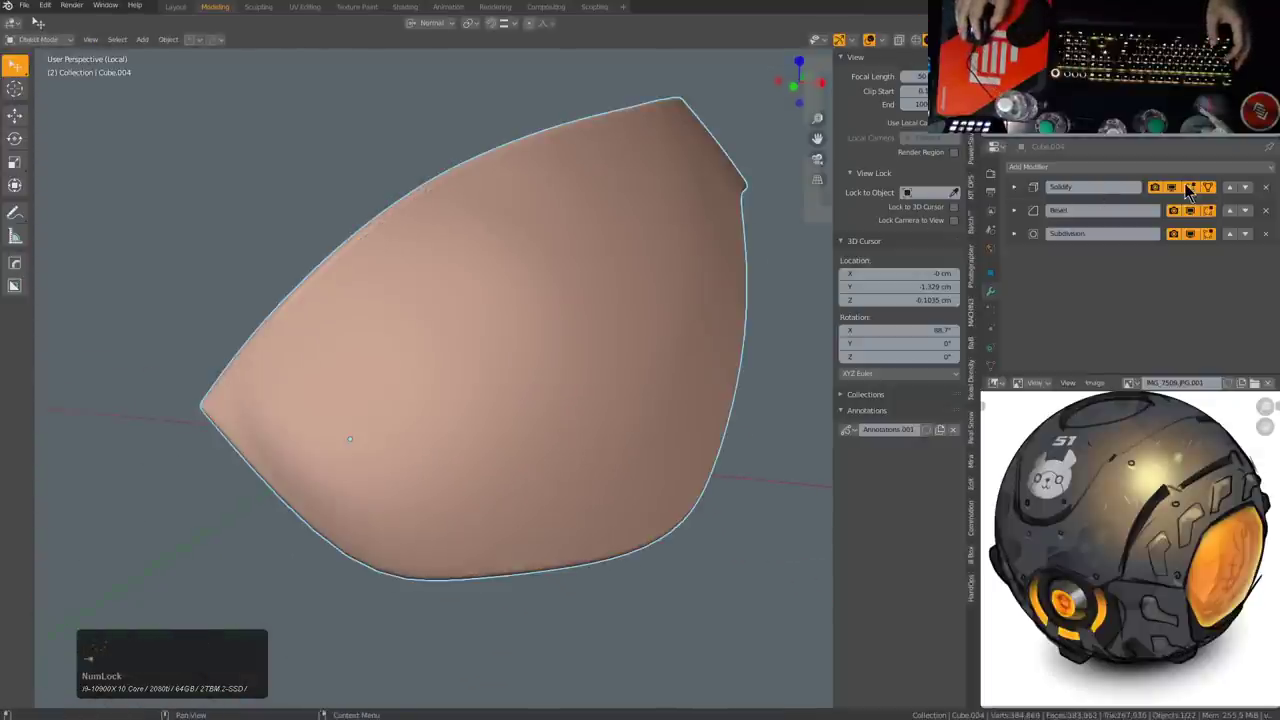
{"action": "middle_click", "coordinate": [706, 280]}
Step: Disable Solidify's edit-mode display to show the bare thin shell and inspect its lower edge
{"action": "left_click_drag", "start_coordinate": [1193, 198], "coordinate": [729, 274]}
{"action": "left_click_drag", "start_coordinate": [628, 305], "coordinate": [555, 328]}
{"action": "scroll", "scroll_direction": "down", "scroll_amount": 3}
{"action": "middle_click", "coordinate": [503, 335]}
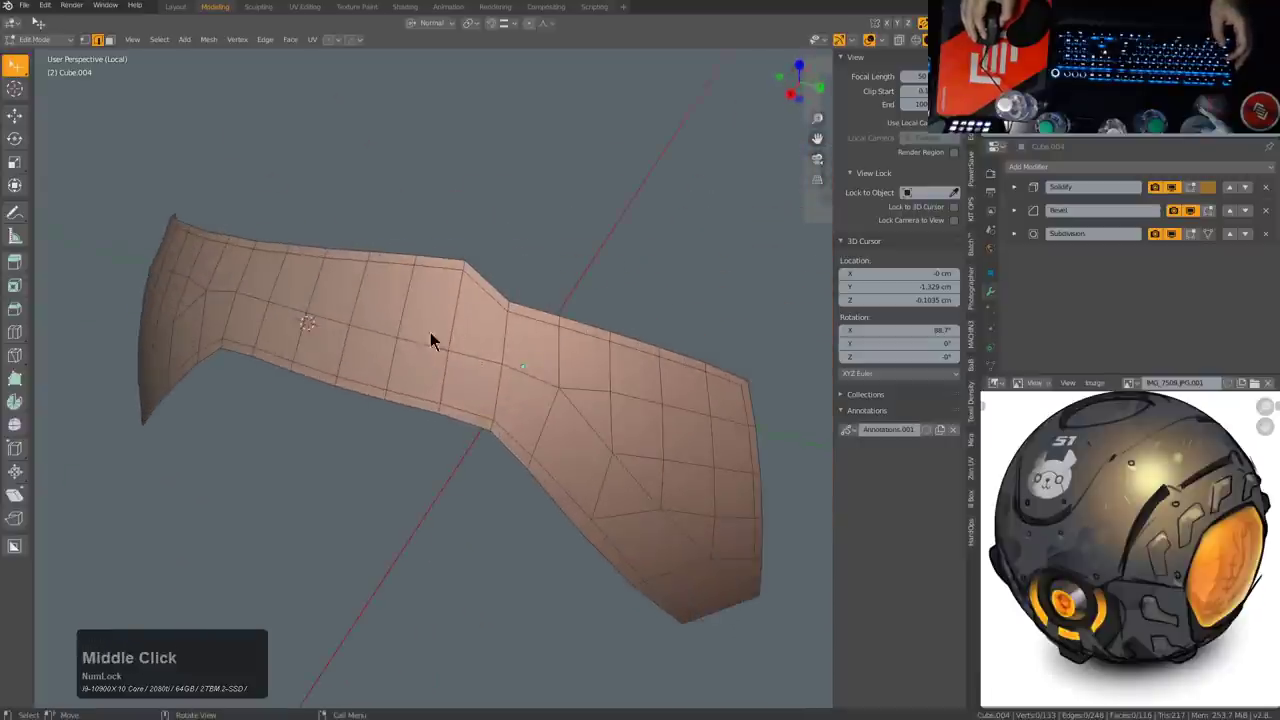
{"action": "left_click_drag", "start_coordinate": [514, 346], "coordinate": [536, 359]}
{"action": "middle_click", "coordinate": [592, 338]}
{"action": "middle_click", "coordinate": [518, 356]}
{"action": "middle_click", "coordinate": [532, 351]}
{"action": "scroll", "scroll_direction": "up", "scroll_amount": 3}
{"action": "middle_click", "coordinate": [514, 350]}
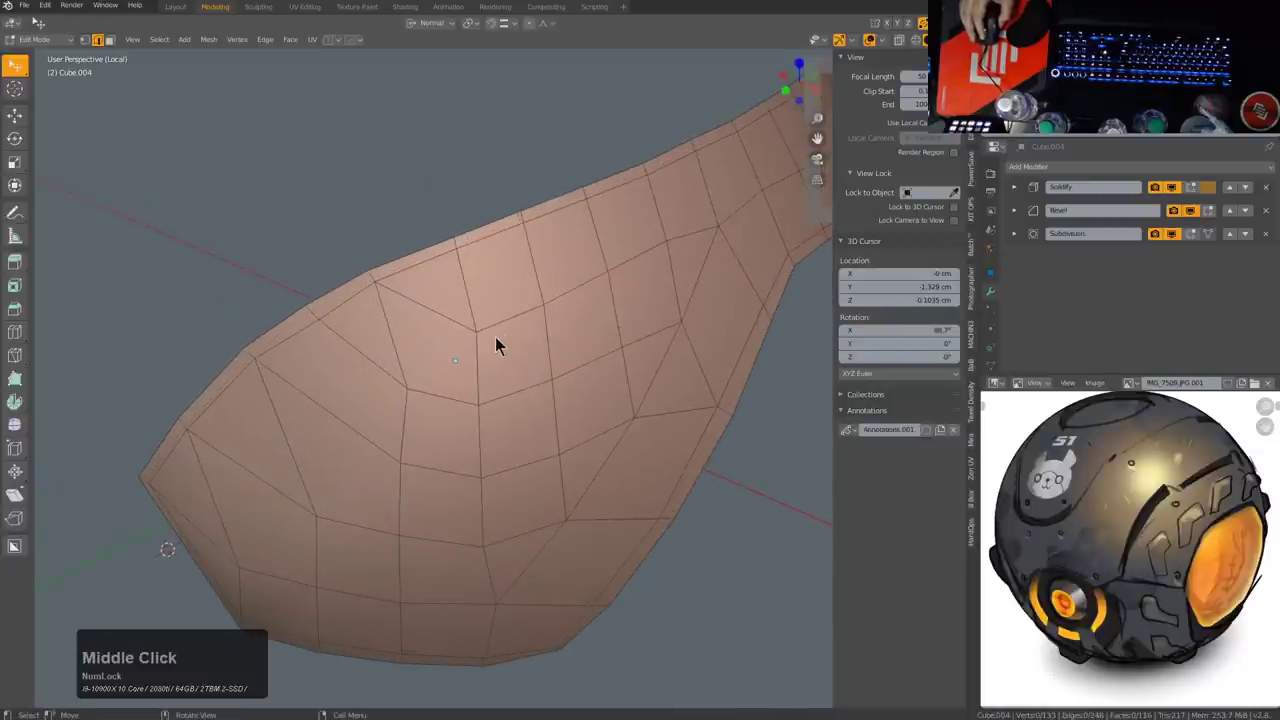
{"action": "middle_click", "coordinate": [520, 337]}
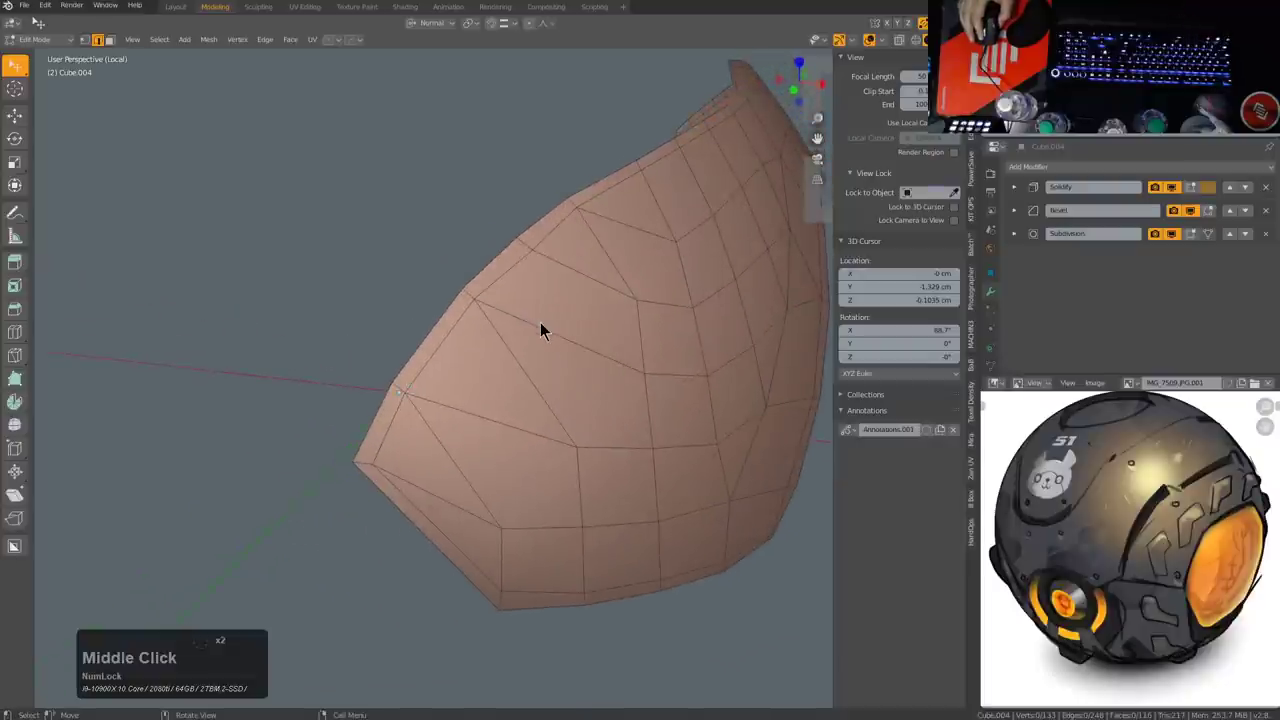
{"action": "middle_click", "coordinate": [530, 335]}
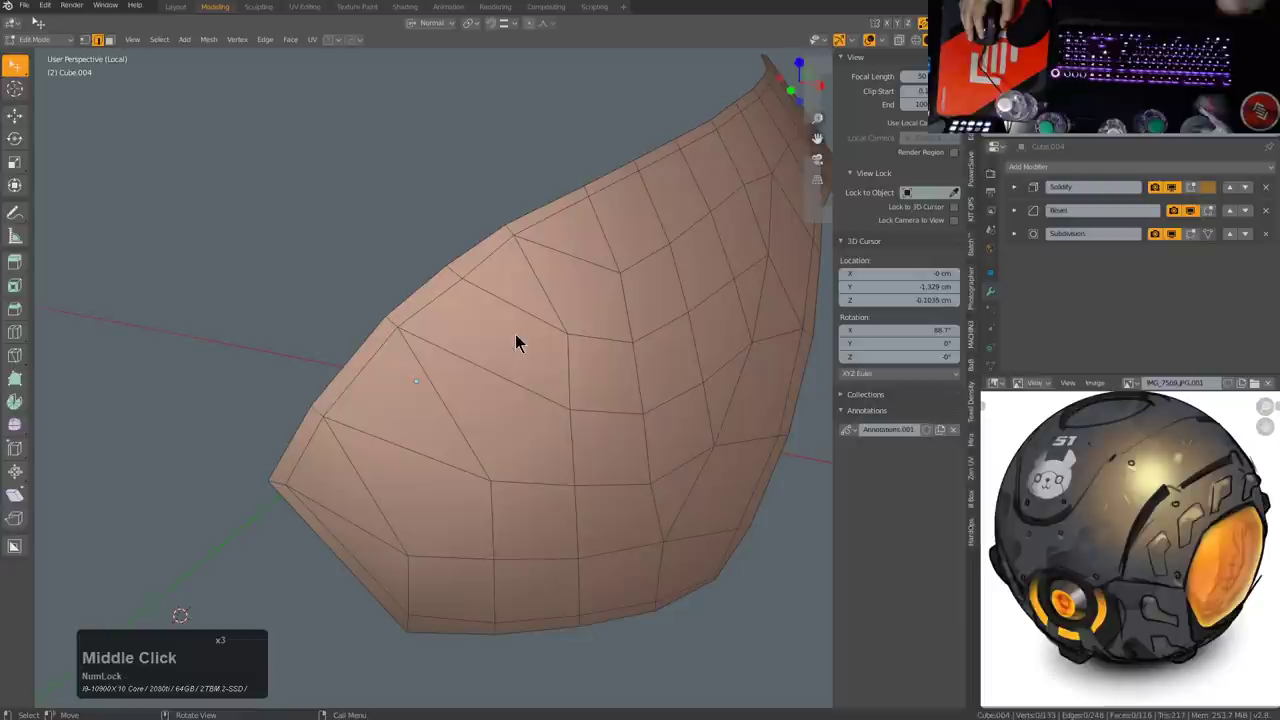
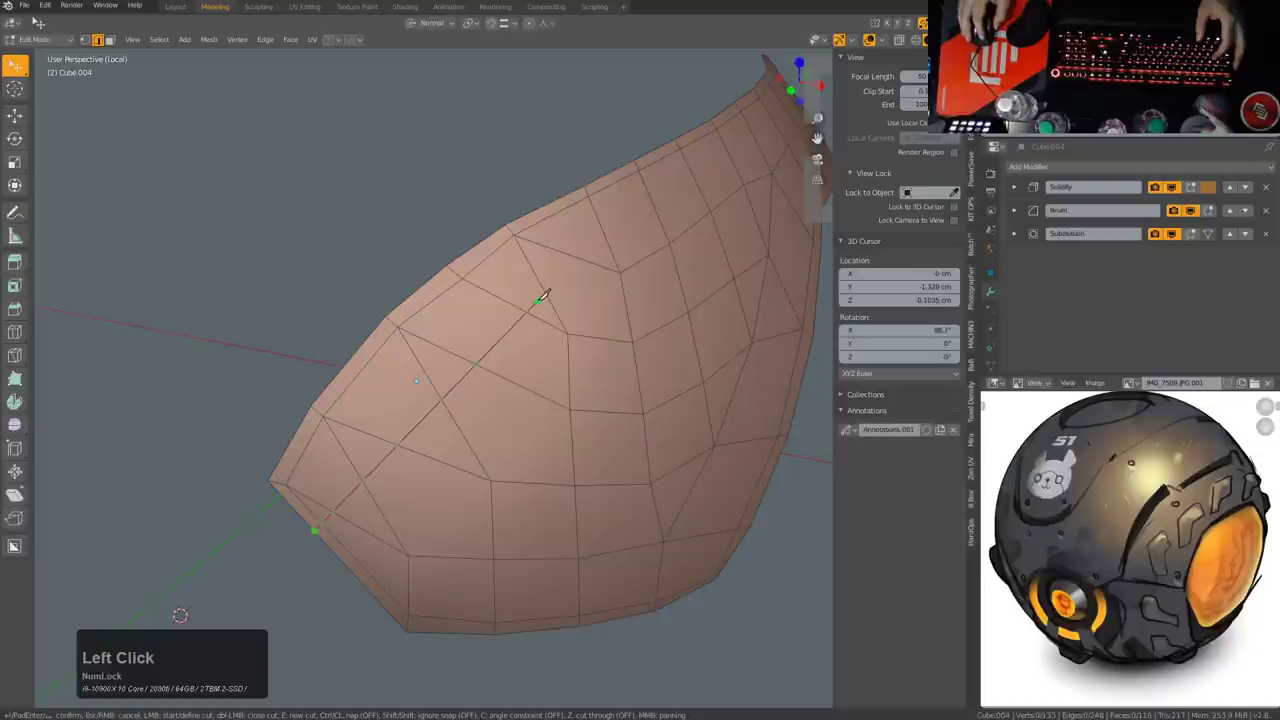
Step: Orbit around the panel's vertices to face its corner while editing
{"action": "middle_click", "coordinate": [547, 380]}
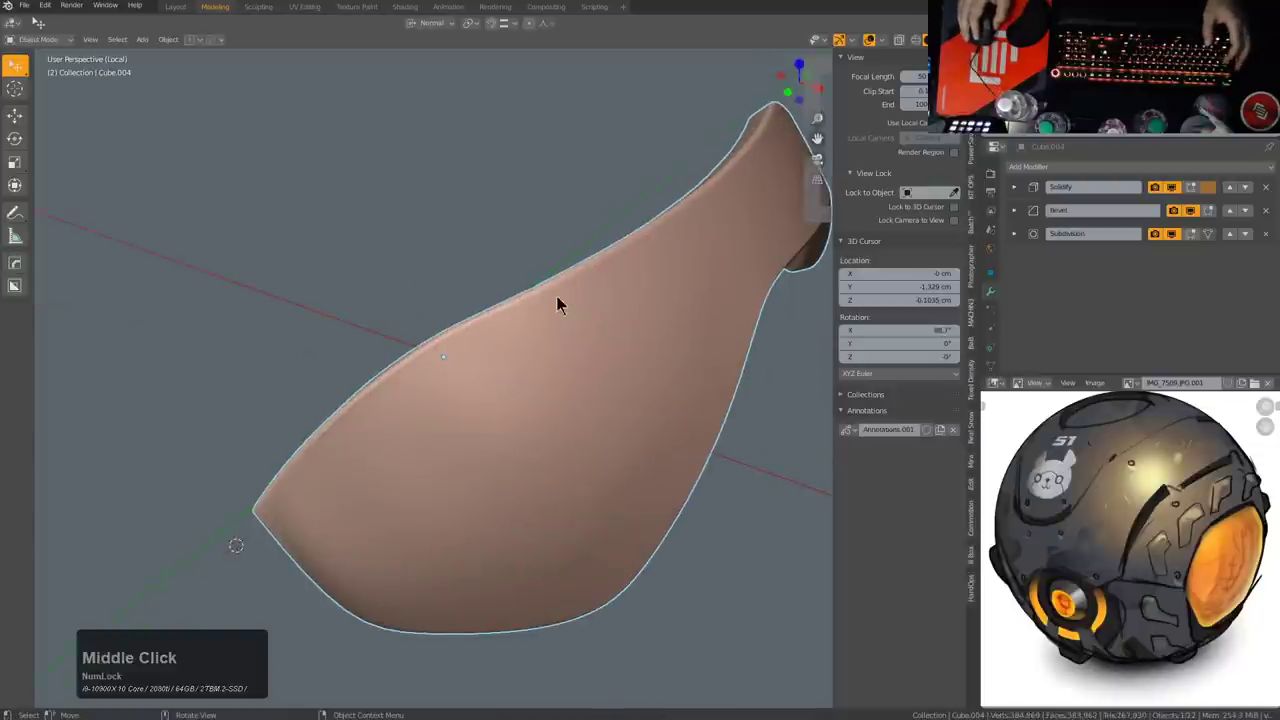
{"action": "middle_click", "coordinate": [572, 386]}
{"action": "middle_click", "coordinate": [665, 367]}
{"action": "middle_click", "coordinate": [546, 407]}
{"action": "middle_click", "coordinate": [418, 390]}
{"action": "scroll", "scroll_direction": "down", "scroll_amount": 3}
{"action": "middle_click", "coordinate": [554, 408]}
{"action": "scroll", "scroll_direction": "up", "scroll_amount": 3}
{"action": "middle_click", "coordinate": [417, 450]}
{"action": "scroll", "scroll_direction": "down", "scroll_amount": 3}
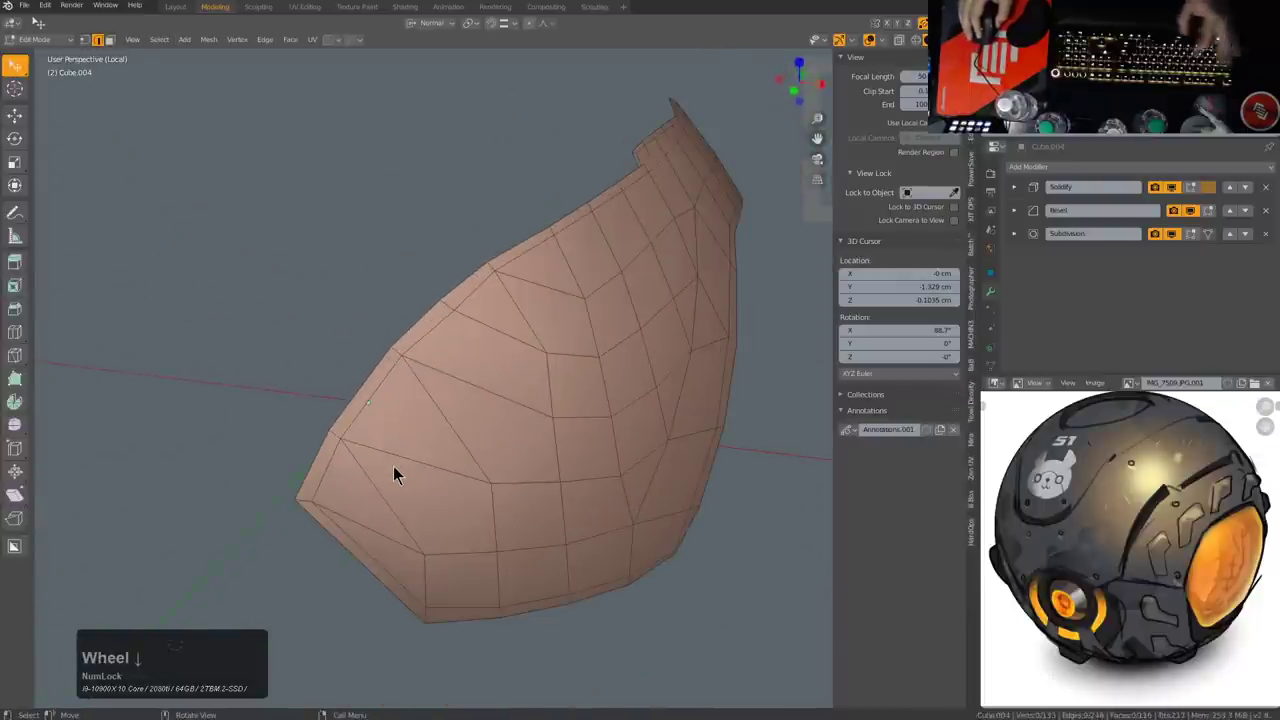
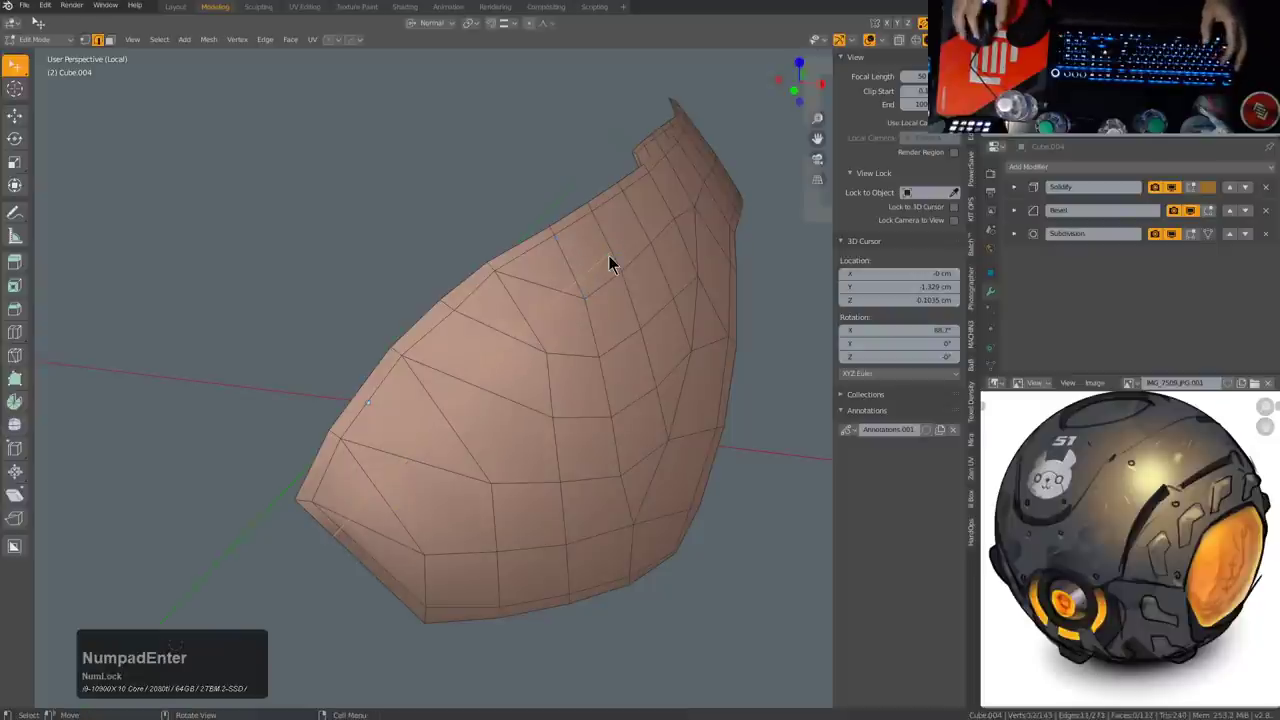
{"action": "scroll", "scroll_direction": "up", "scroll_amount": 3}
{"action": "middle_click", "coordinate": [543, 275]}
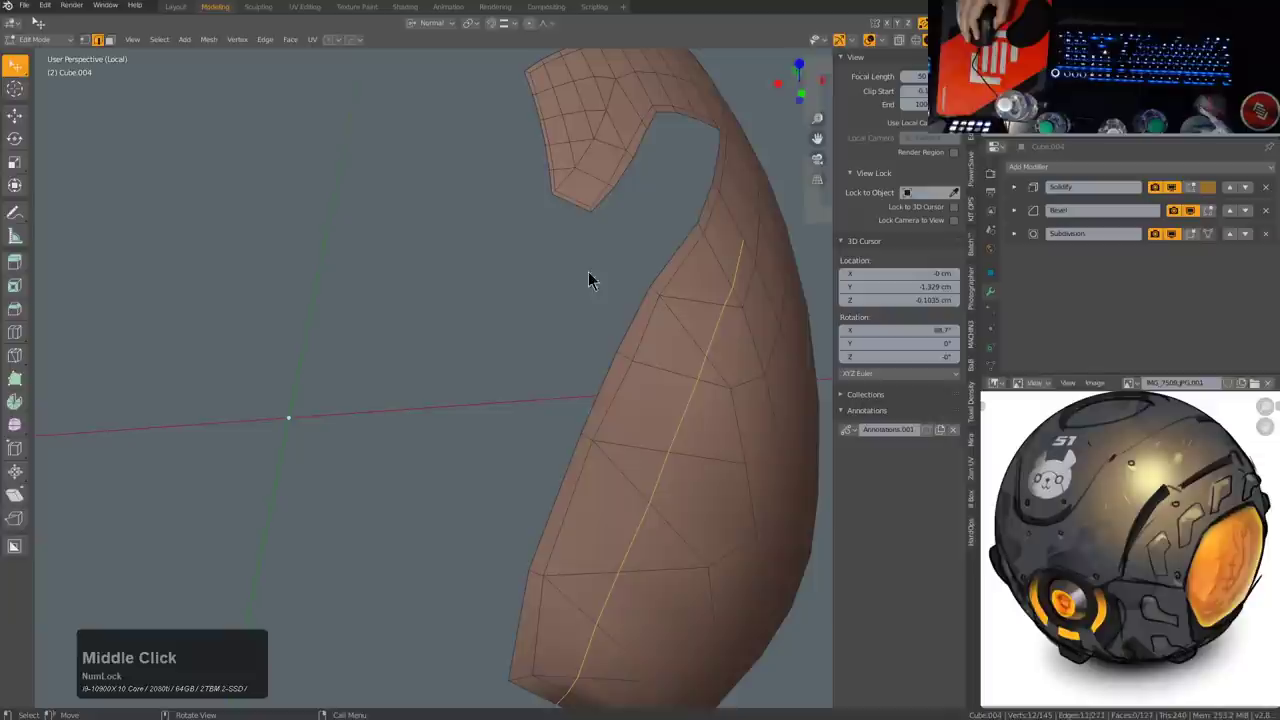
{"action": "middle_click", "coordinate": [679, 263]}
{"action": "scroll", "scroll_direction": "down", "scroll_amount": 3}
{"action": "middle_click", "coordinate": [641, 309]}
{"action": "scroll", "scroll_direction": "down", "scroll_amount": 3}
{"action": "middle_click", "coordinate": [449, 383]}
{"action": "scroll", "scroll_direction": "up", "scroll_amount": 3}
Step: Push the panel's corner vertex out along its normal and slide it along its edge
{"action": "key", "text": "1"}
{"action": "left_click", "coordinate": [353, 485]}
{"action": "key", "text": "alt+s"}
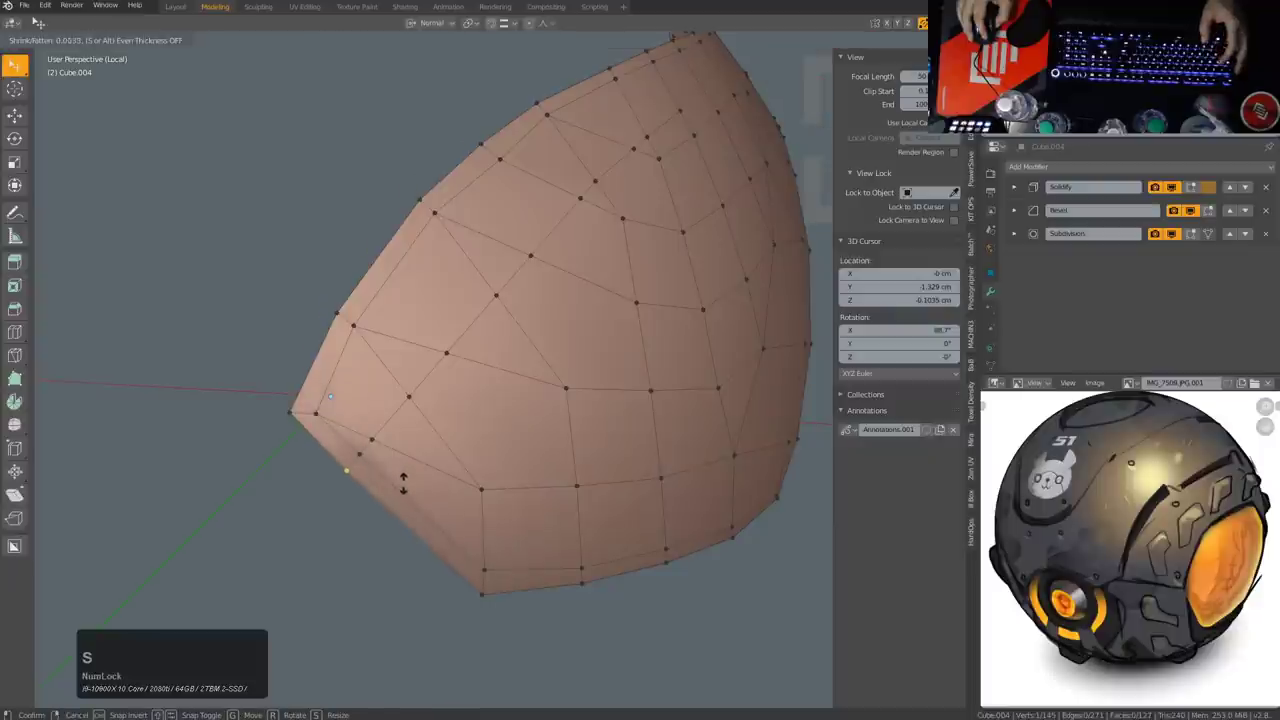
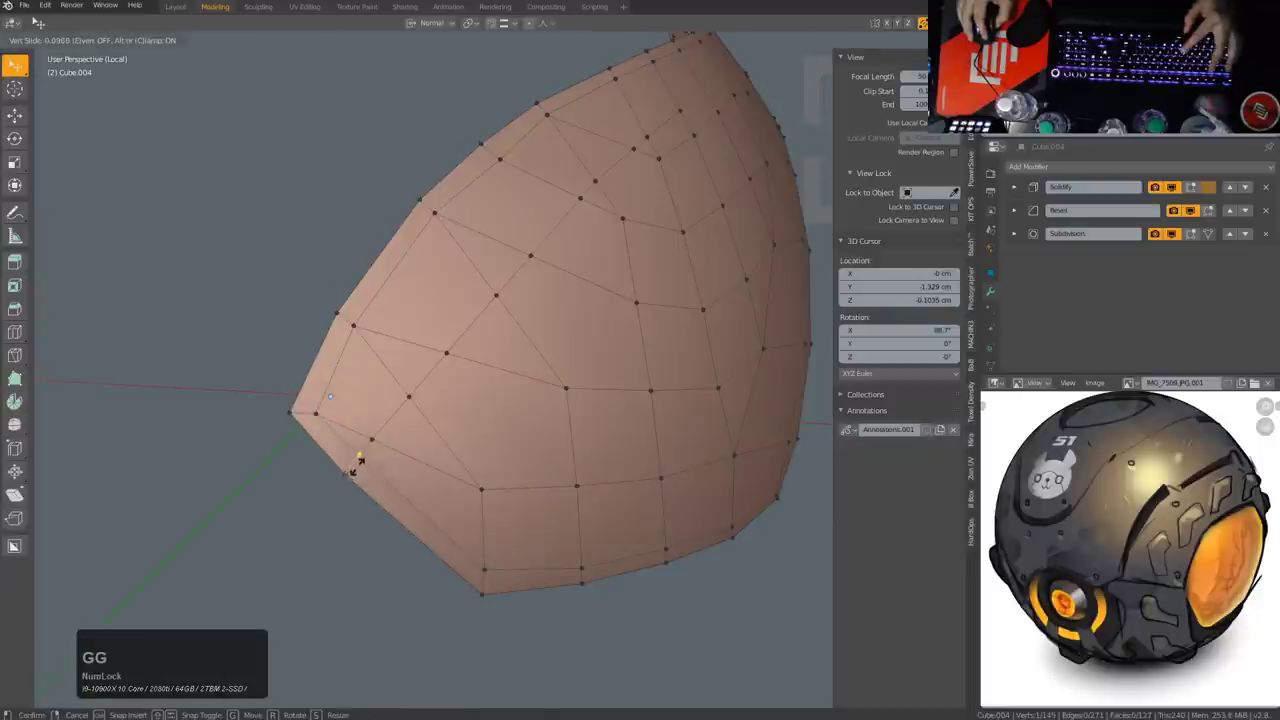
{"action": "left_click", "coordinate": [364, 477]}
{"action": "left_click", "coordinate": [383, 456]}
{"action": "left_click", "coordinate": [356, 466]}
{"action": "key", "text": "m"}
{"action": "left_click", "coordinate": [436, 449]}
Step: Cut the first new edges diagonally across the panel's upper faces
{"action": "left_click", "coordinate": [424, 395]}
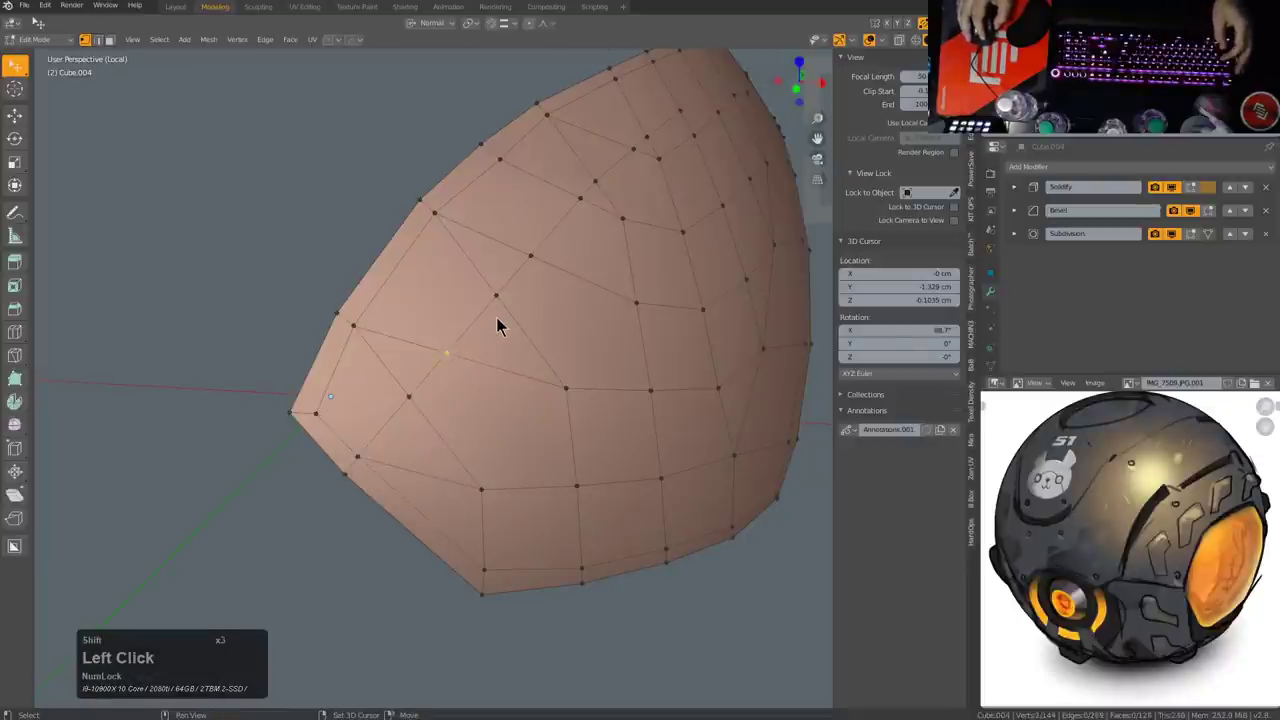
{"action": "left_click", "coordinate": [506, 309]}
{"action": "key", "text": "m"}
{"action": "left_click", "coordinate": [506, 309]}
{"action": "left_click", "coordinate": [539, 259]}
{"action": "key", "text": "g"}
{"action": "key", "text": "g"}
{"action": "left_click", "coordinate": [565, 227]}
{"action": "left_click", "coordinate": [535, 269]}
{"action": "left_click", "coordinate": [571, 223]}
{"action": "key", "text": "m"}
Step: Continue the cuts across the middle faces, joining them to the earlier edges
{"action": "left_click", "coordinate": [571, 223]}
{"action": "middle_click", "coordinate": [645, 229]}
{"action": "left_click", "coordinate": [487, 326]}
{"action": "key", "text": "g"}
{"action": "key", "text": "g"}
{"action": "left_click", "coordinate": [500, 311]}
{"action": "left_click", "coordinate": [526, 275]}
{"action": "left_click", "coordinate": [557, 256]}
{"action": "key", "text": "m"}
{"action": "left_click", "coordinate": [559, 256]}
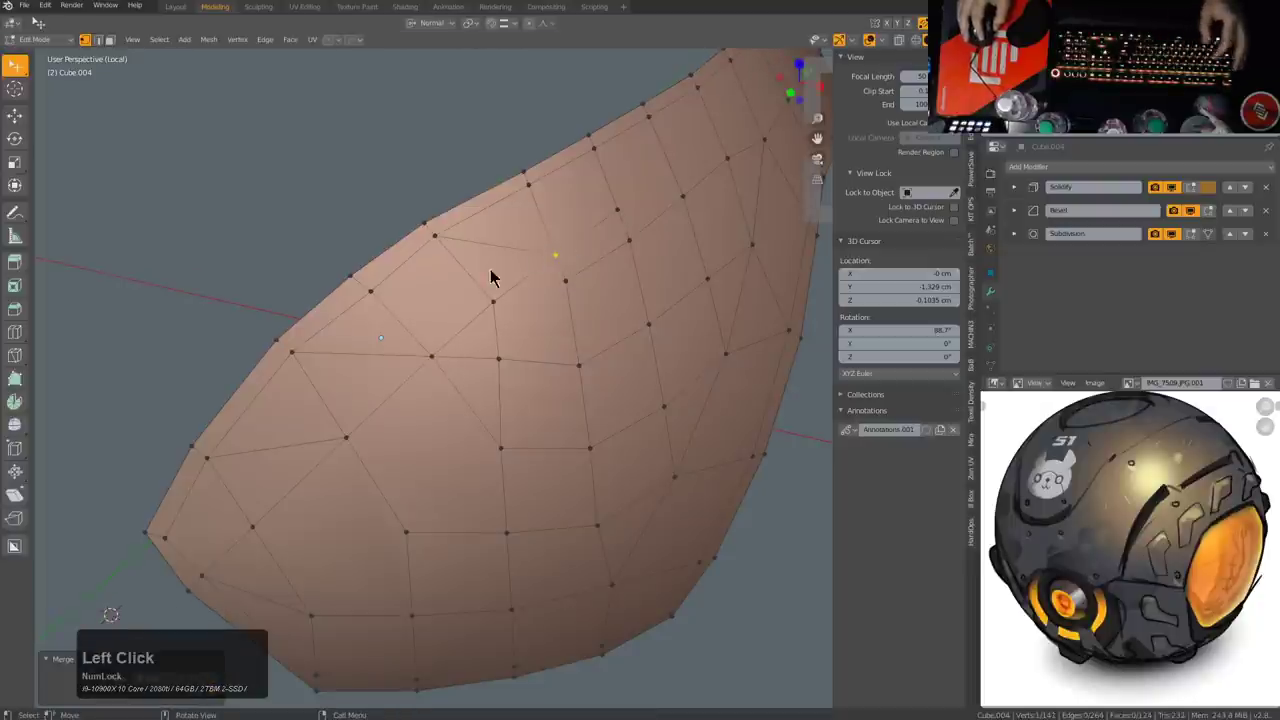
Step: Add further cut points down toward the panel's lower corner and confirm them
{"action": "key", "text": "3"}
{"action": "left_click", "coordinate": [504, 258]}
{"action": "left_click", "coordinate": [507, 241]}
{"action": "key", "text": "f"}
{"action": "left_click", "coordinate": [371, 344]}
{"action": "left_click", "coordinate": [370, 353]}
{"action": "left_click", "coordinate": [350, 400]}
{"action": "key", "text": "f"}
{"action": "left_click", "coordinate": [303, 435]}
{"action": "key", "text": "f"}
{"action": "key", "text": "alt+a"}
Step: Finish the last cut at the panel's bottom edge in vertex mode
{"action": "middle_click", "coordinate": [484, 396]}
{"action": "key", "text": "1"}
{"action": "left_click", "coordinate": [375, 520]}
{"action": "key", "text": "g"}
{"action": "key", "text": "g"}
{"action": "left_click", "coordinate": [399, 520]}
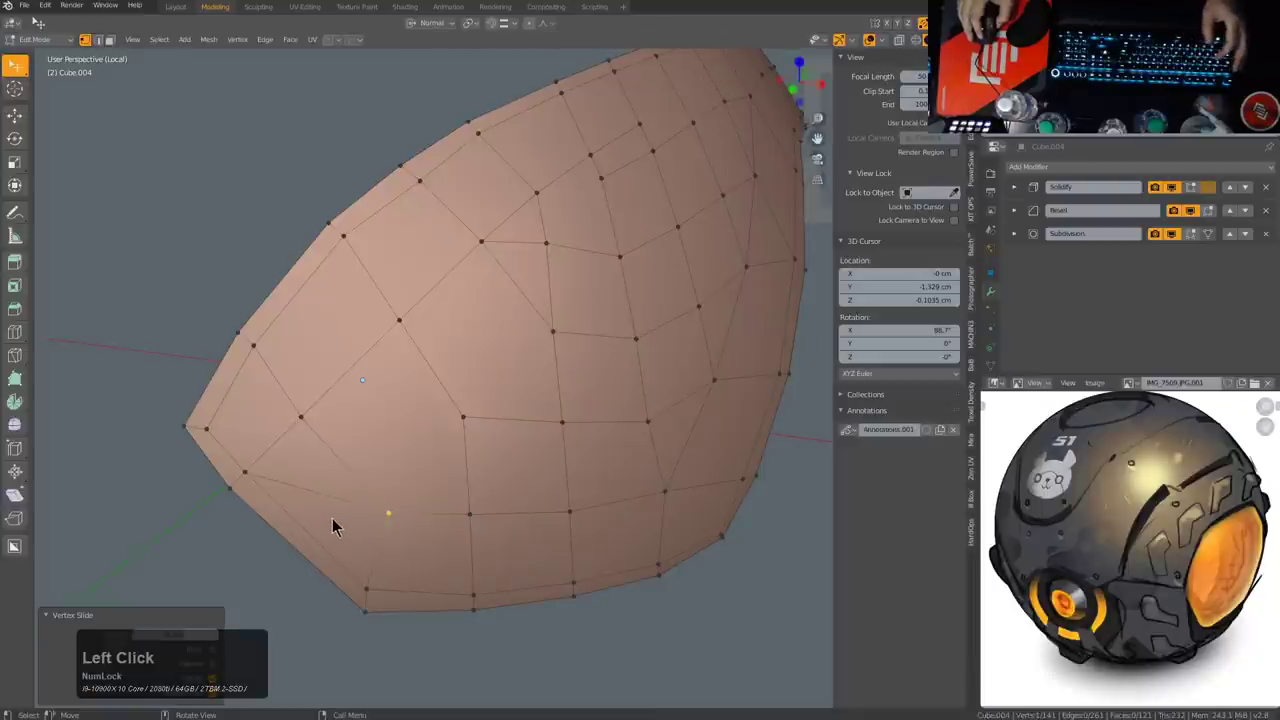
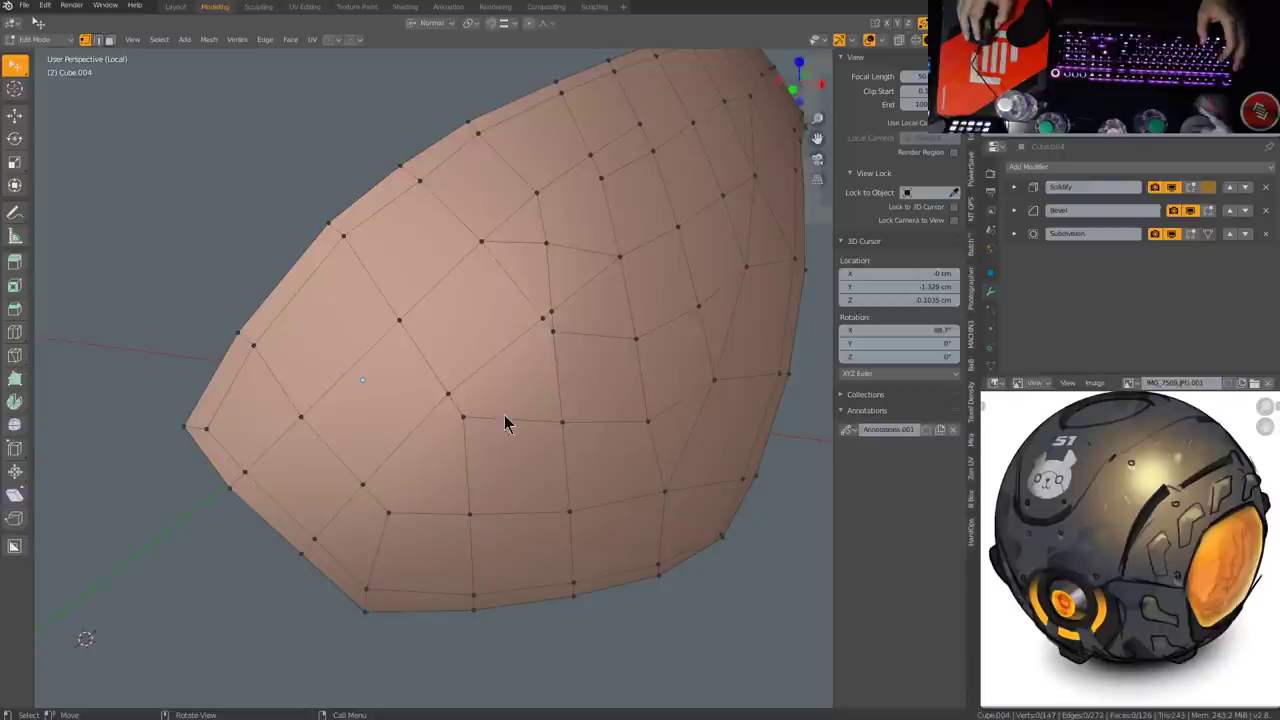
Step: Inspect the refined topology from several angles and leave mesh editing
{"action": "scroll", "scroll_direction": "down", "scroll_amount": 3}
{"action": "middle_click", "coordinate": [622, 417]}
{"action": "scroll", "scroll_direction": "down", "scroll_amount": 3}
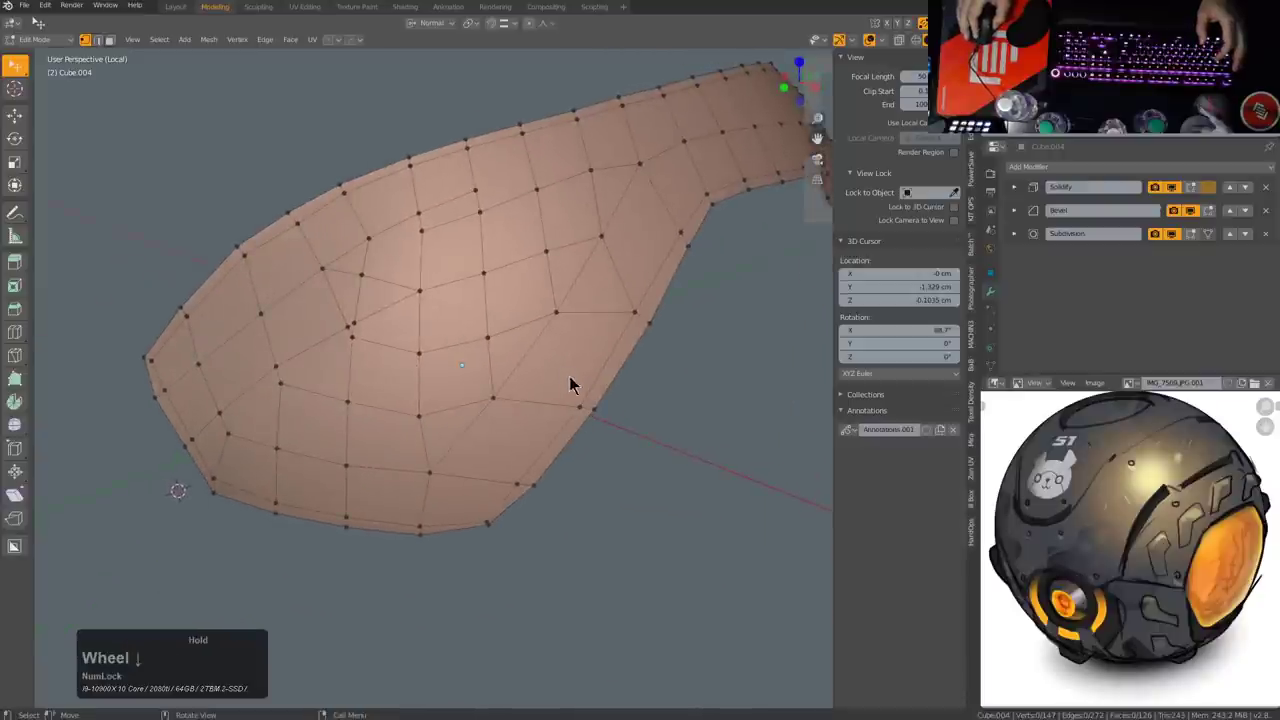
{"action": "scroll", "scroll_direction": "down", "scroll_amount": 3}
{"action": "key", "text": "ctrl+r"}
{"action": "middle_click", "coordinate": [468, 451]}
{"action": "scroll", "scroll_direction": "up", "scroll_amount": 3}
{"action": "middle_click", "coordinate": [590, 422]}
{"action": "scroll", "scroll_direction": "down", "scroll_amount": 3}
{"action": "middle_click", "coordinate": [561, 418]}
{"action": "middle_click", "coordinate": [608, 409]}
{"action": "key", "text": "shift+d"}
Step: Show the wireframe overlay on the pink panel via the quick menu and adjust its display settings
{"action": "right_click", "coordinate": [601, 333]}
{"action": "key", "text": "q"}
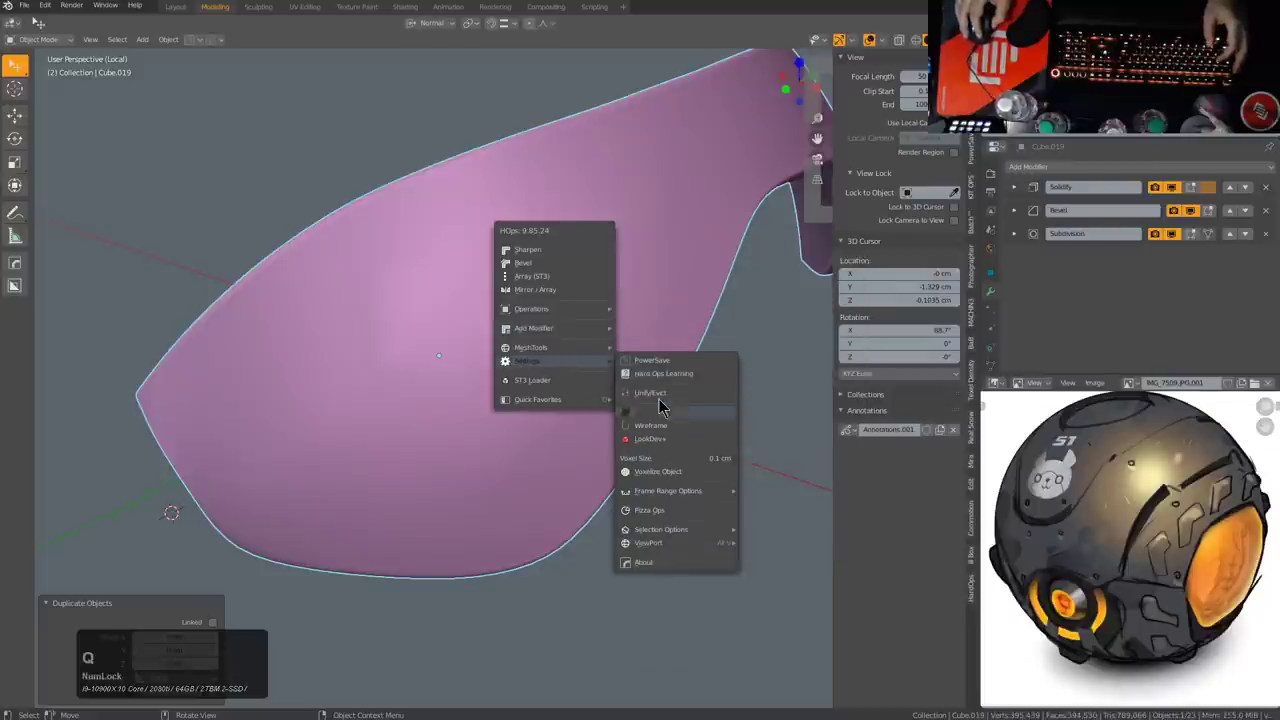
{"action": "left_click", "coordinate": [670, 429]}
{"action": "middle_click", "coordinate": [608, 318]}
{"action": "middle_click", "coordinate": [694, 317]}
{"action": "left_click", "coordinate": [1270, 194]}
{"action": "left_click", "coordinate": [1268, 193]}
{"action": "left_click", "coordinate": [1268, 193]}
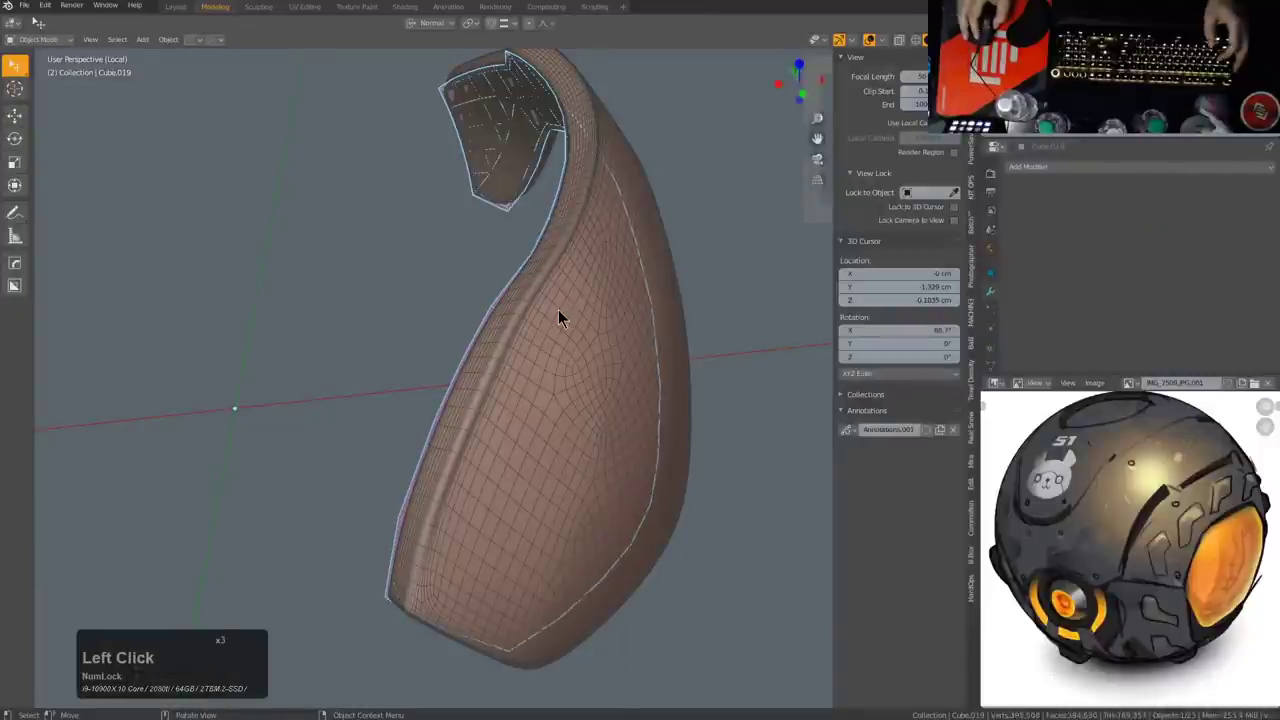
{"action": "middle_click", "coordinate": [581, 316]}
Step: Add a Shrinkwrap modifier to the low-poly panel with Cube.019 as its target
{"action": "left_click", "coordinate": [627, 267]}
{"action": "key", "text": "q"}
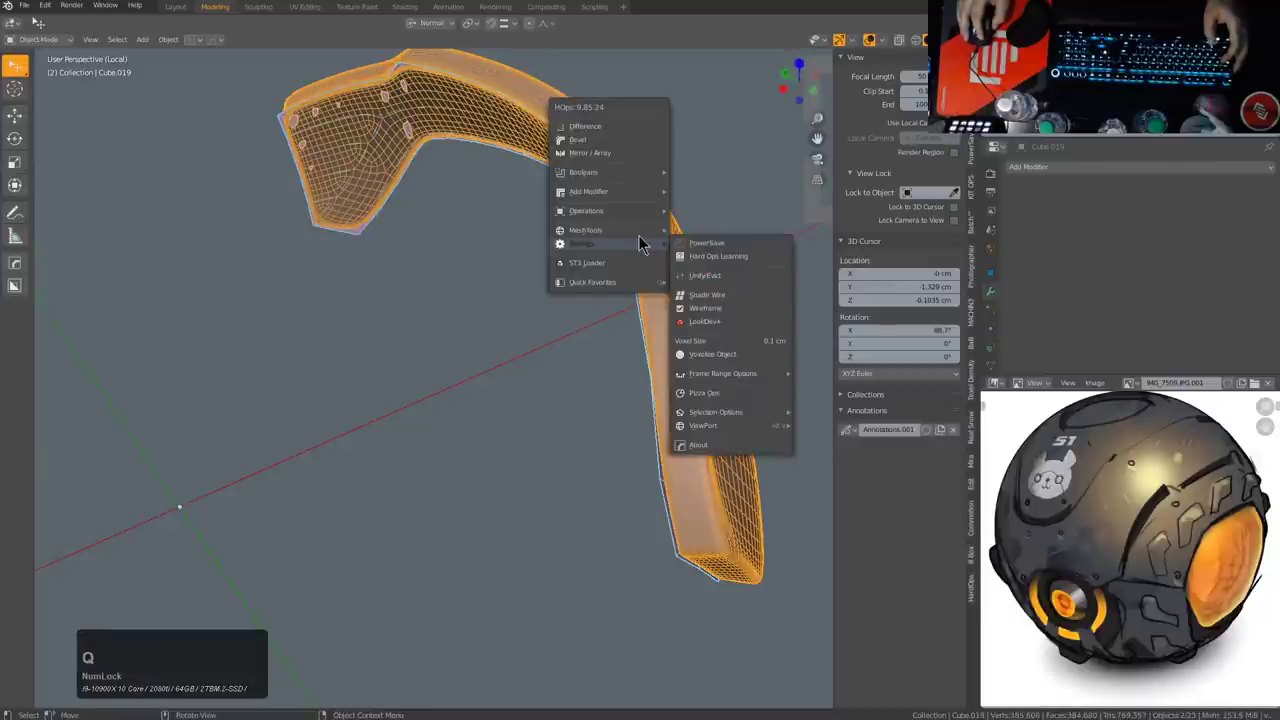
{"action": "left_click", "coordinate": [723, 399]}
{"action": "middle_click", "coordinate": [675, 304]}
{"action": "left_click", "coordinate": [540, 323]}
{"action": "middle_click", "coordinate": [608, 330]}
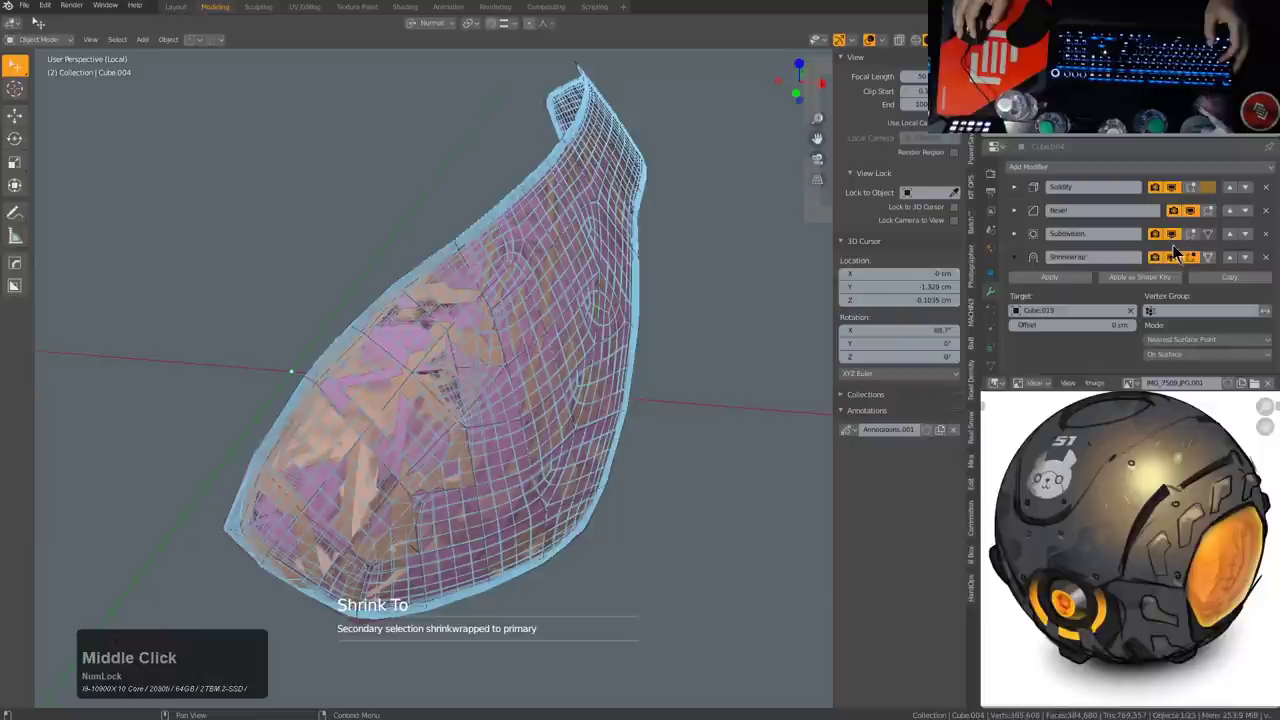
{"action": "left_click", "coordinate": [1177, 265]}
Step: Enter Edit Mode on the shrinkwrapped panel and orbit to check how it hugs the shell
{"action": "middle_click", "coordinate": [565, 361]}
{"action": "middle_click", "coordinate": [515, 348]}
{"action": "scroll", "scroll_direction": "up", "scroll_amount": 3}
{"action": "middle_click", "coordinate": [391, 350]}
{"action": "middle_click", "coordinate": [456, 331]}
{"action": "middle_click", "coordinate": [509, 321]}
{"action": "middle_click", "coordinate": [498, 332]}
{"action": "key", "text": "alt+a"}
{"action": "scroll", "scroll_direction": "down", "scroll_amount": 3}
{"action": "middle_click", "coordinate": [549, 367]}
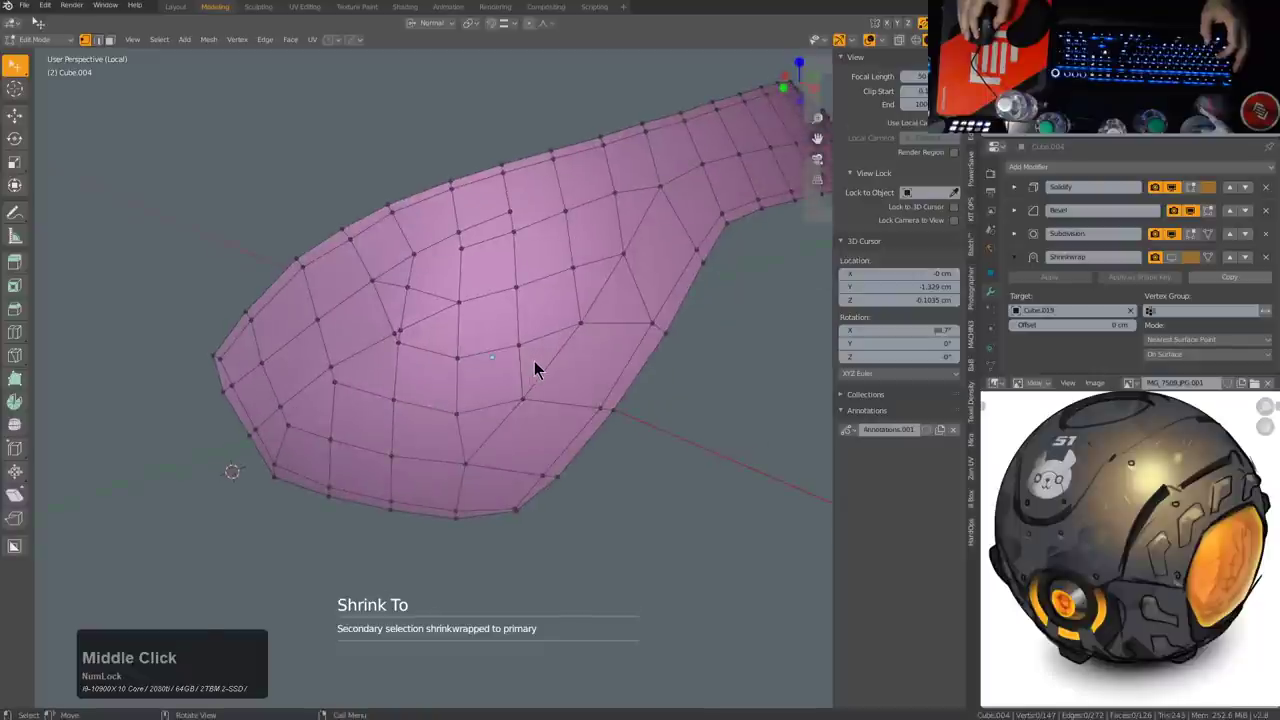
{"action": "middle_click", "coordinate": [526, 368]}
{"action": "middle_click", "coordinate": [631, 248]}
{"action": "scroll", "scroll_direction": "down", "scroll_amount": 3}
{"action": "middle_click", "coordinate": [585, 295]}
{"action": "key", "text": "k"}
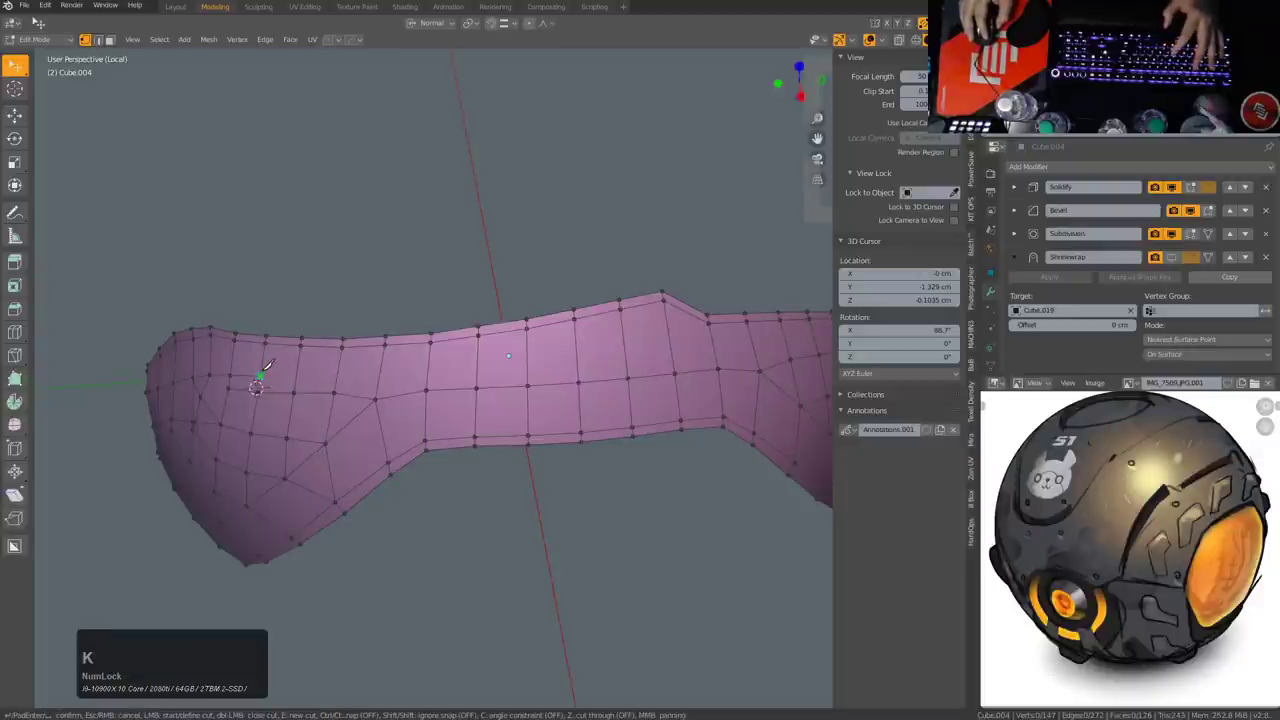
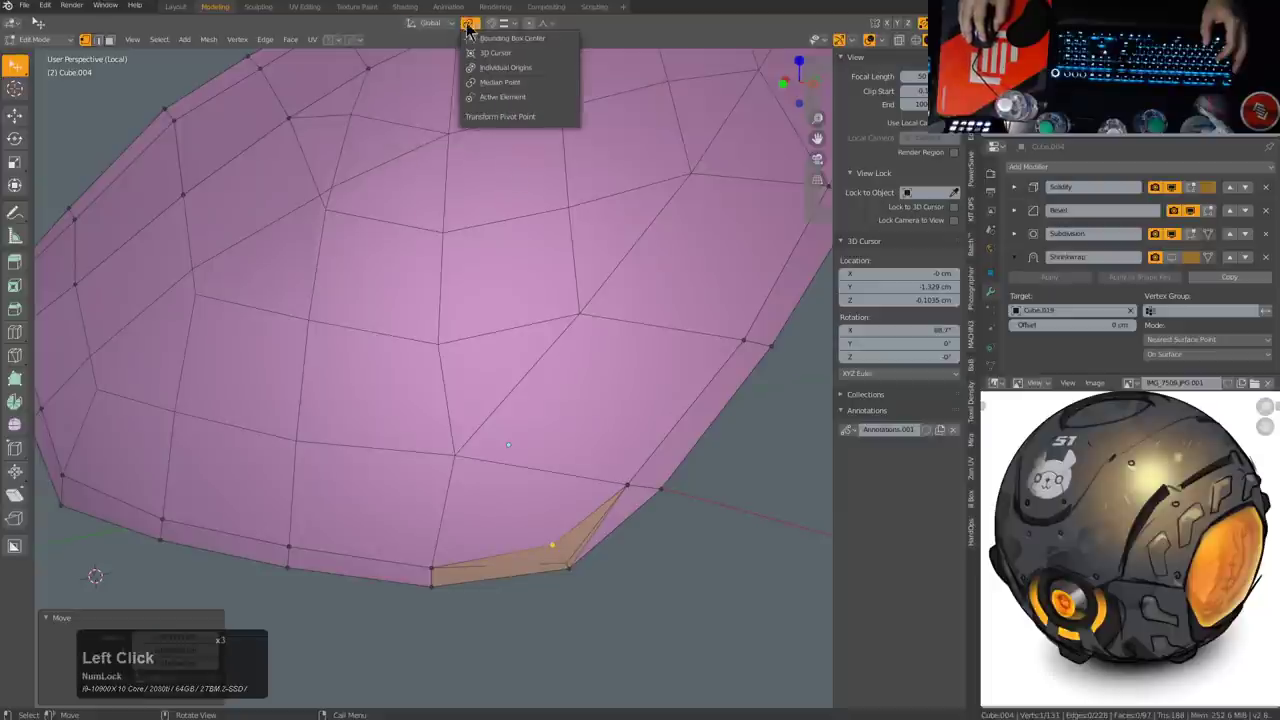
Step: Enable Face snapping with Snap With set to Center and Project onto Self turned off
{"action": "left_click", "coordinate": [496, 33]}
{"action": "left_click", "coordinate": [507, 27]}
{"action": "left_click", "coordinate": [488, 107]}
{"action": "left_click", "coordinate": [479, 223]}
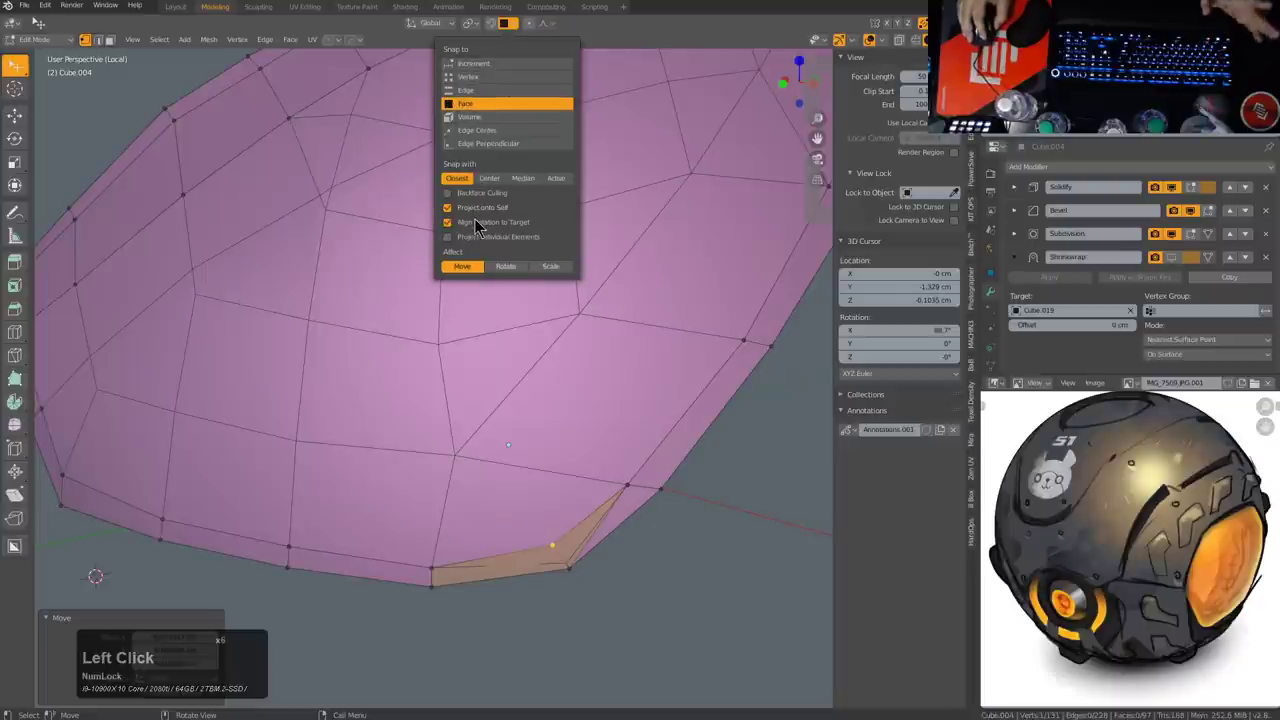
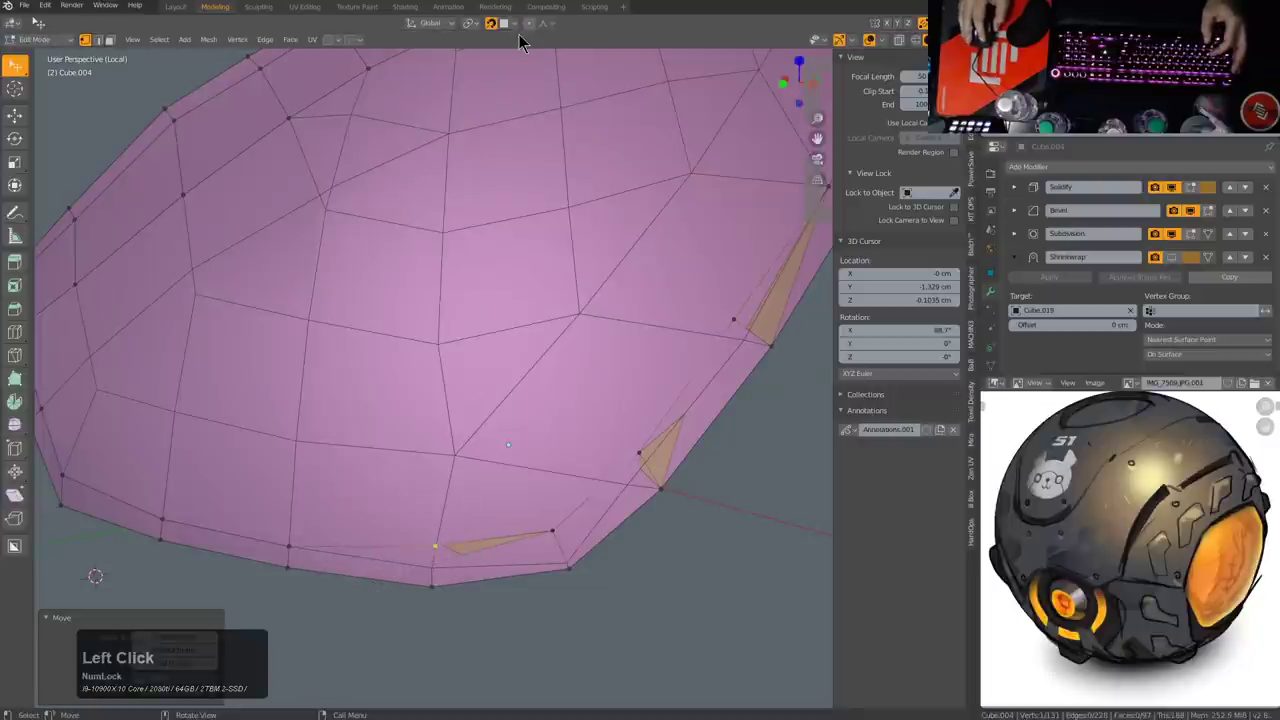
{"action": "left_click", "coordinate": [519, 37]}
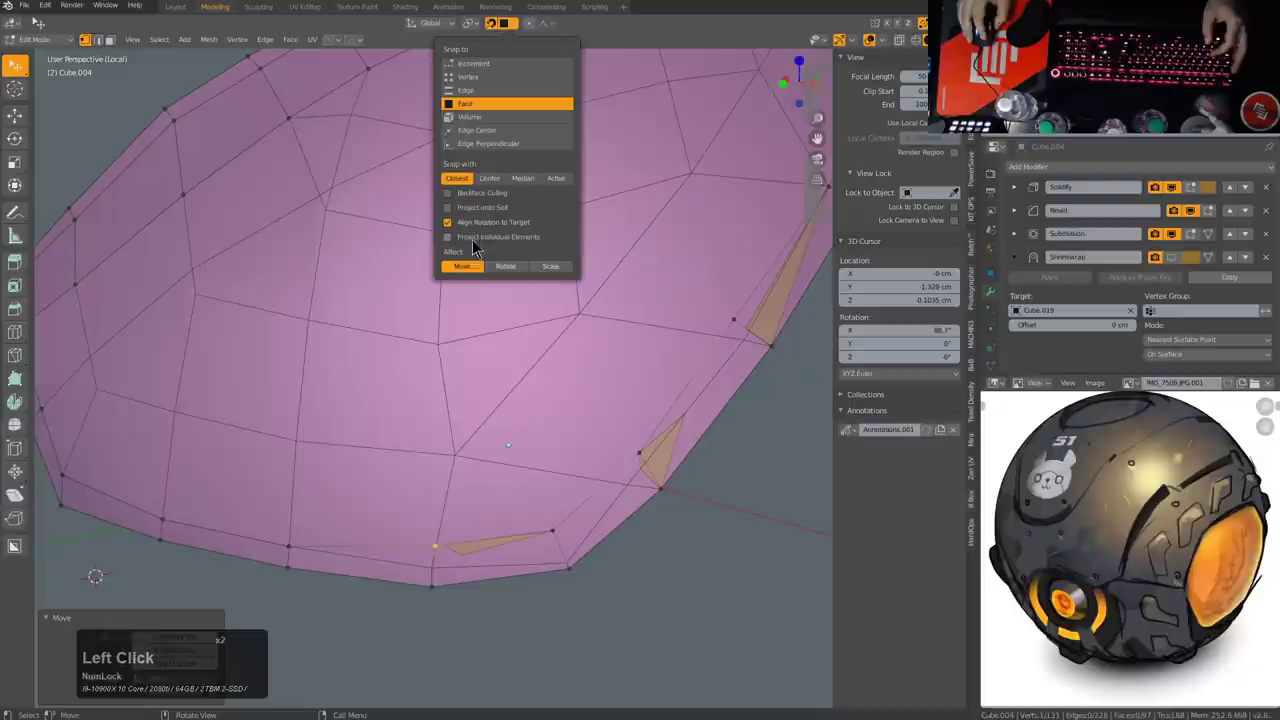
{"action": "left_click", "coordinate": [462, 184]}
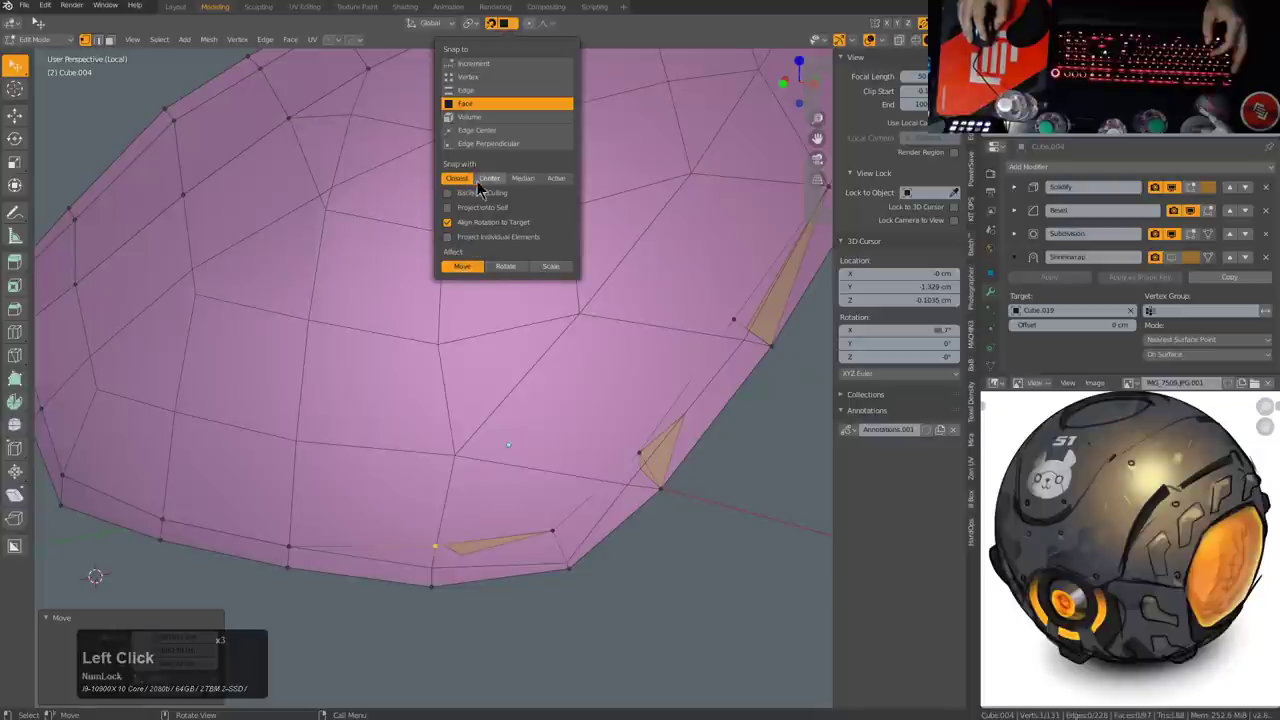
{"action": "left_click", "coordinate": [495, 189]}
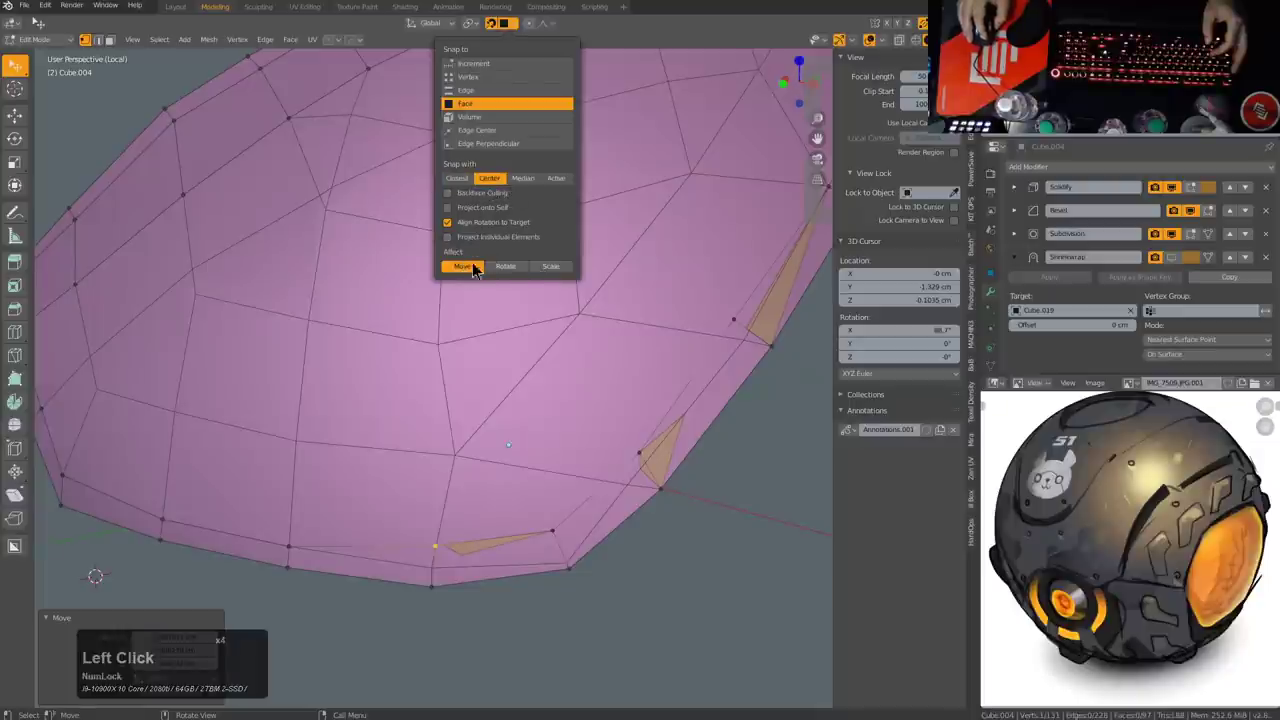
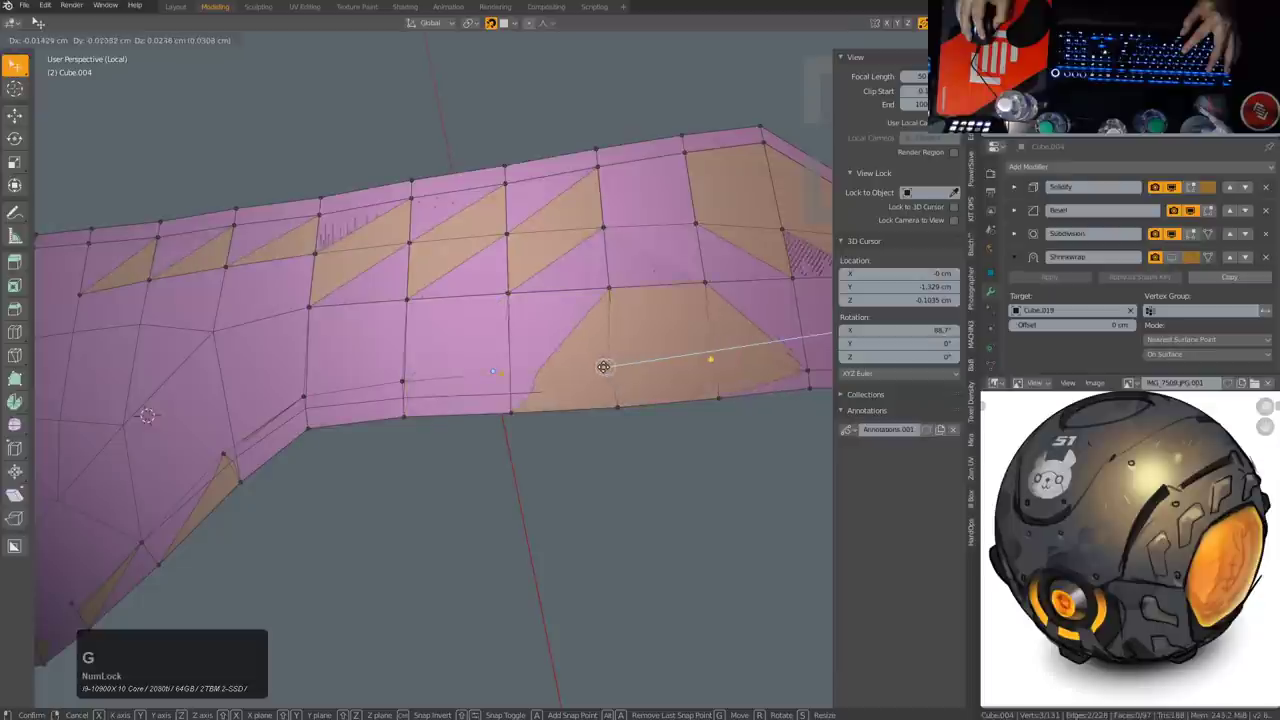
Step: Grab the panel's border faces and vertices one by one, snapping them onto the shell surface
{"action": "key", "text": "g"}
{"action": "left_click", "coordinate": [510, 28]}
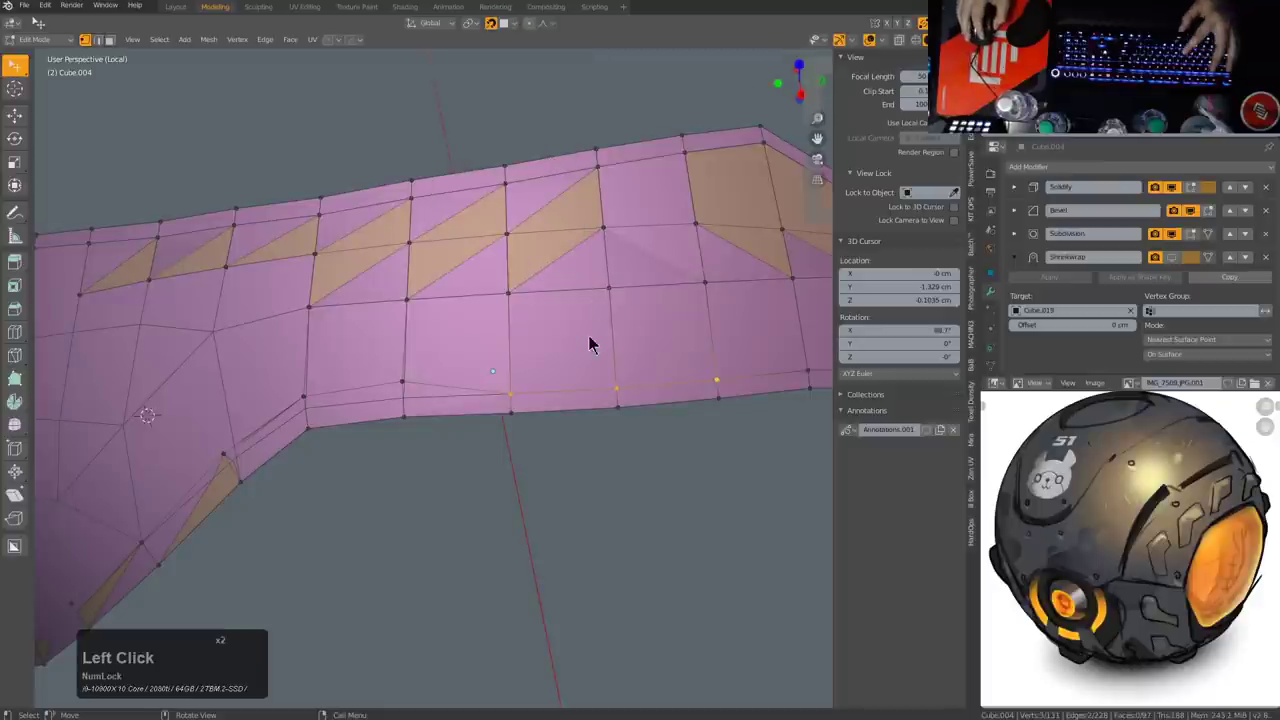
{"action": "key", "text": "g"}
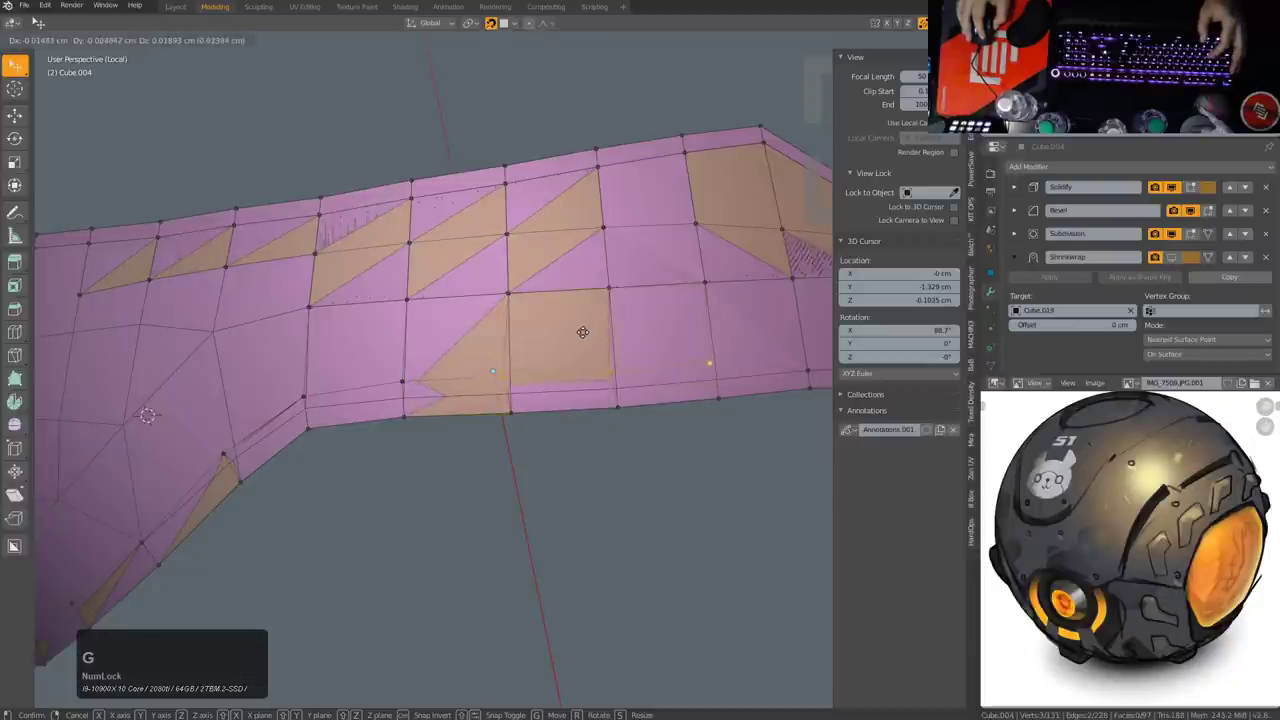
{"action": "key", "text": "g"}
{"action": "left_click", "coordinate": [592, 338]}
{"action": "left_click", "coordinate": [411, 385]}
{"action": "key", "text": "g"}
{"action": "left_click", "coordinate": [409, 384]}
{"action": "key", "text": "g"}
{"action": "left_click", "coordinate": [396, 394]}
{"action": "left_click", "coordinate": [355, 428]}
Step: Toggle overlays and switch between Cube.019 and the low-poly panel to check the fit
{"action": "middle_click", "coordinate": [401, 420]}
{"action": "scroll", "scroll_direction": "down", "scroll_amount": 3}
{"action": "middle_click", "coordinate": [479, 407]}
{"action": "key", "text": "alt+a"}
{"action": "key", "text": "alt+z"}
{"action": "middle_click", "coordinate": [567, 338]}
{"action": "key", "text": "a"}
{"action": "key", "text": "alt+z"}
{"action": "left_click", "coordinate": [514, 362]}
{"action": "key", "text": "q"}
{"action": "left_click", "coordinate": [510, 378]}
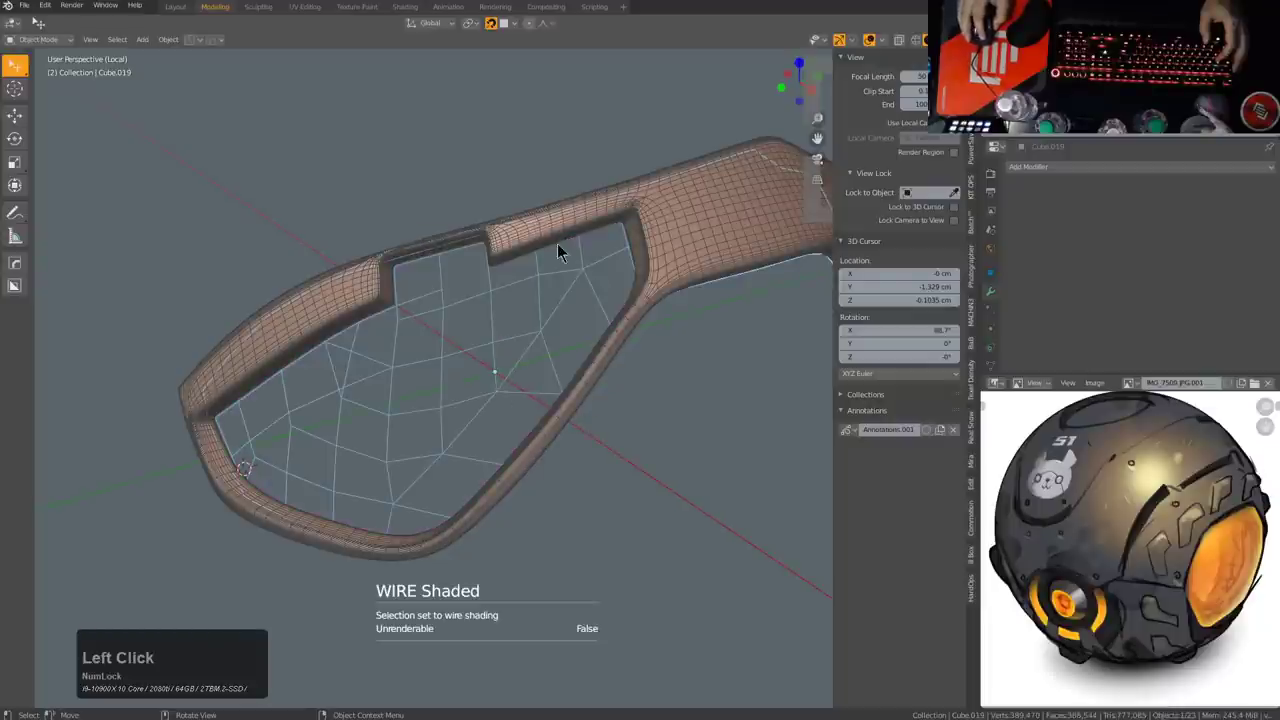
{"action": "left_click", "coordinate": [561, 245]}
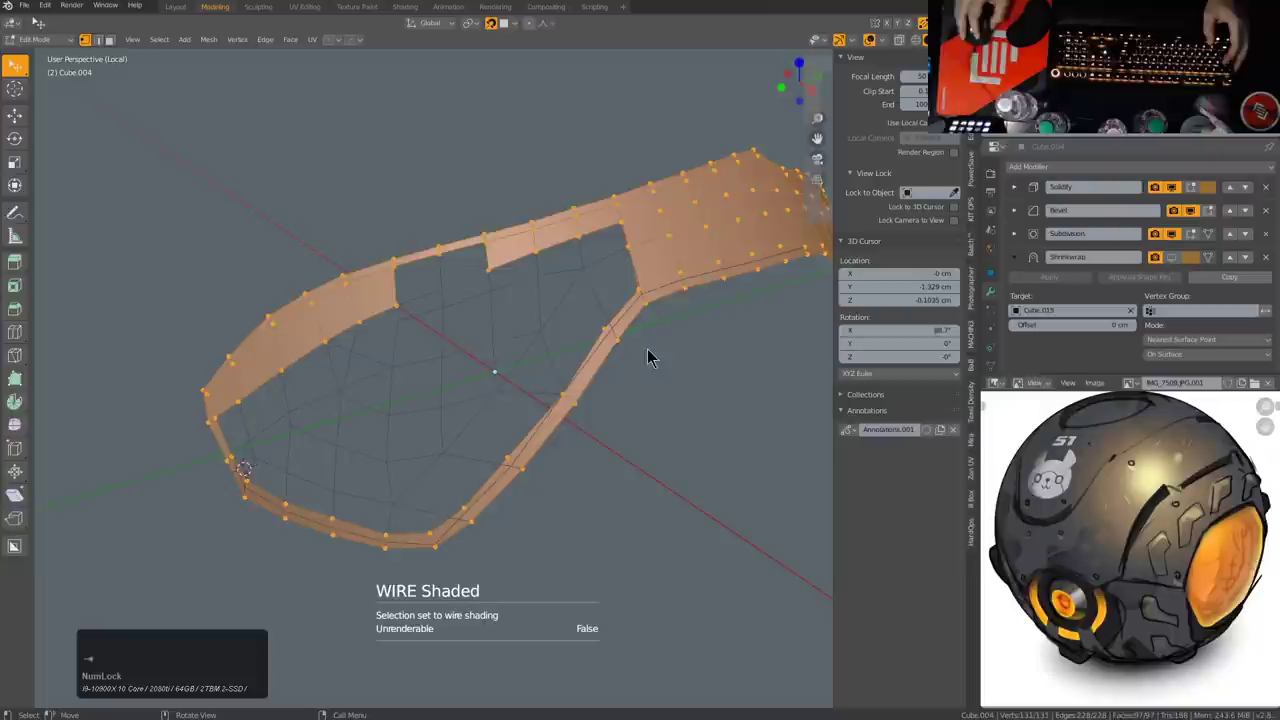
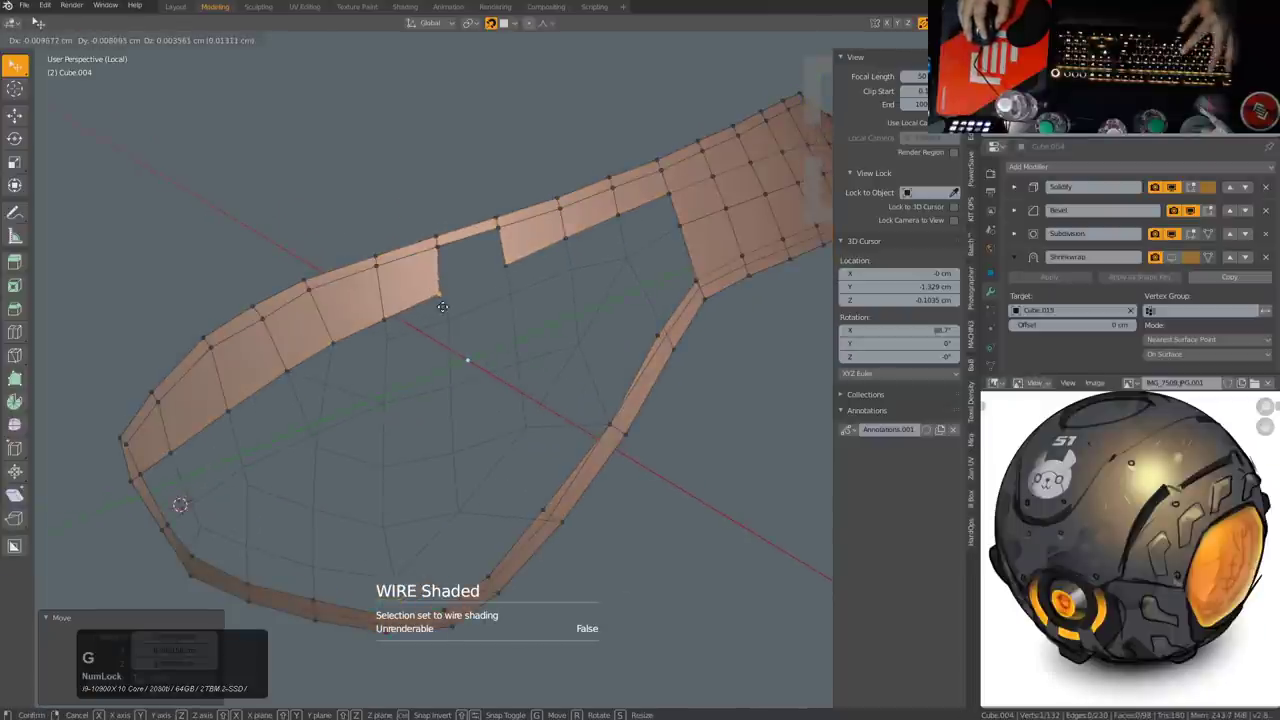
Step: Fill the gaps between the panel's border edges to close the upper notch
{"action": "left_click", "coordinate": [452, 313]}
{"action": "key", "text": "f"}
{"action": "key", "text": "2"}
{"action": "left_click", "coordinate": [508, 256]}
{"action": "key", "text": "ctrl+x"}
{"action": "left_click", "coordinate": [628, 211]}
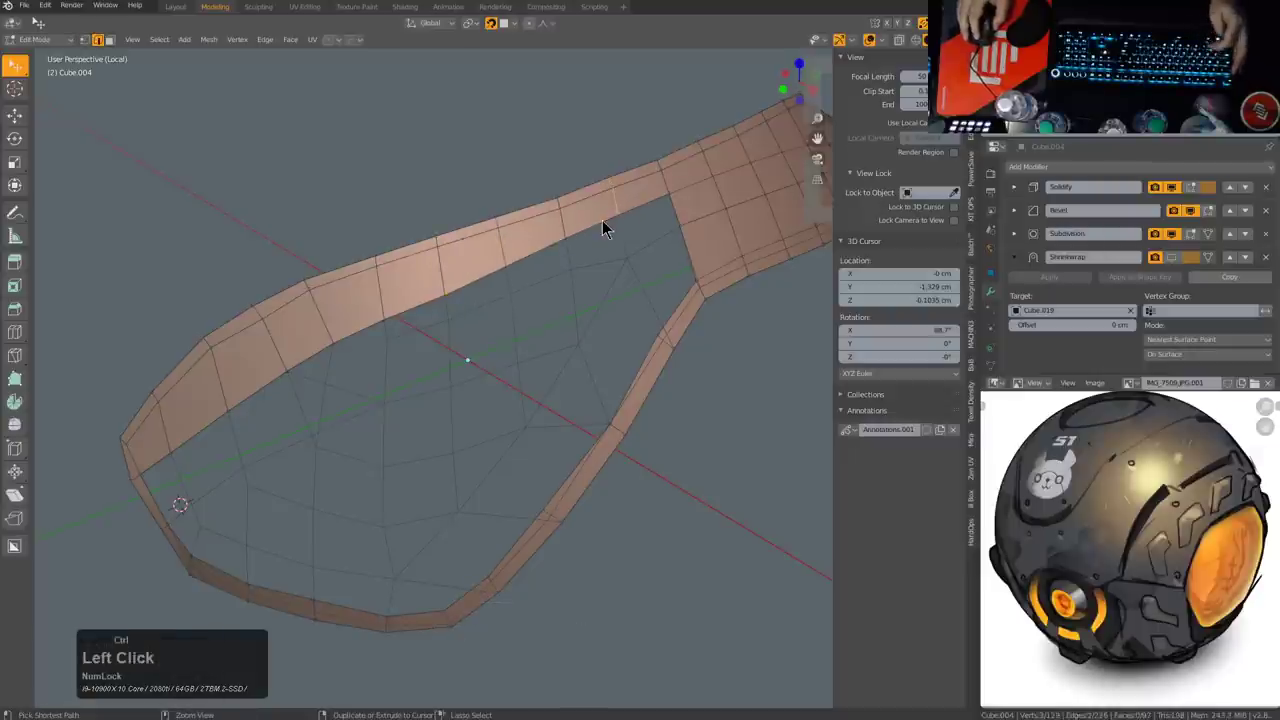
{"action": "key", "text": "ctrl+x"}
{"action": "key", "text": "a"}
Step: Review the straightened border, select the dense Cube.019 panel and return to Object Mode
{"action": "middle_click", "coordinate": [576, 250]}
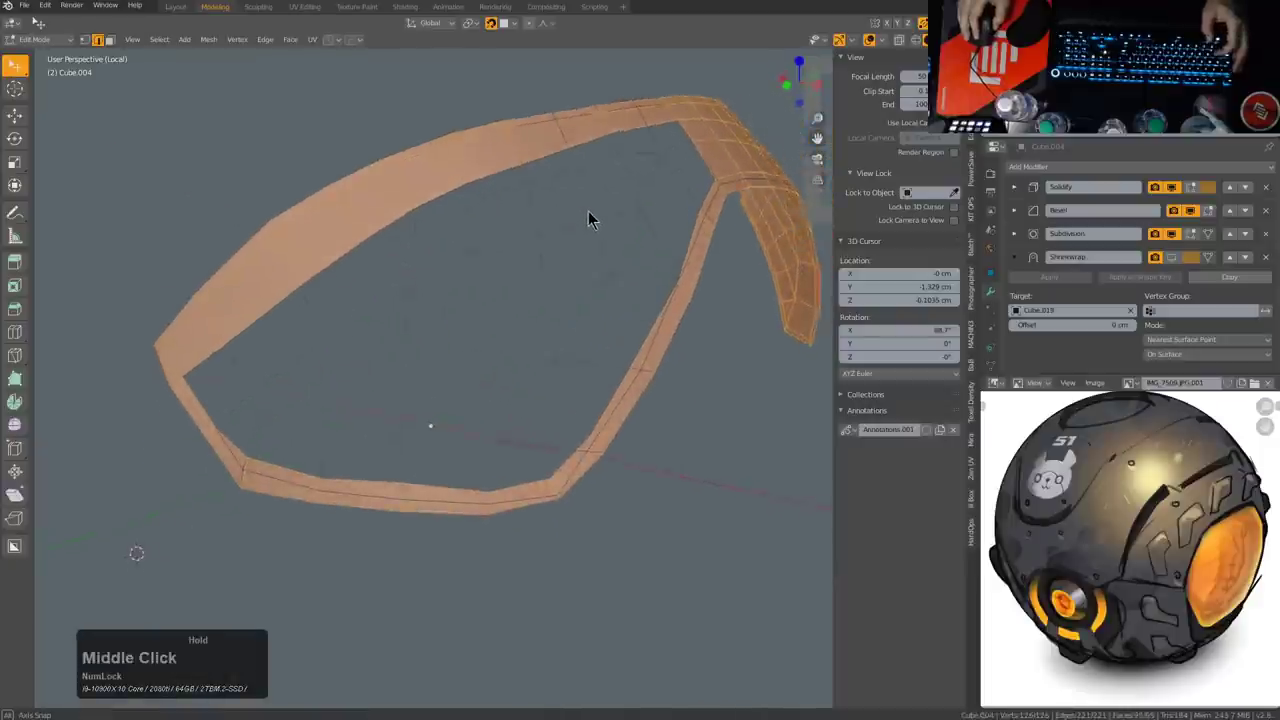
{"action": "scroll", "scroll_direction": "up", "scroll_amount": 3}
{"action": "scroll", "scroll_direction": "down", "scroll_amount": 3}
{"action": "middle_click", "coordinate": [569, 299]}
{"action": "middle_click", "coordinate": [567, 289]}
{"action": "key", "text": "alt+a"}
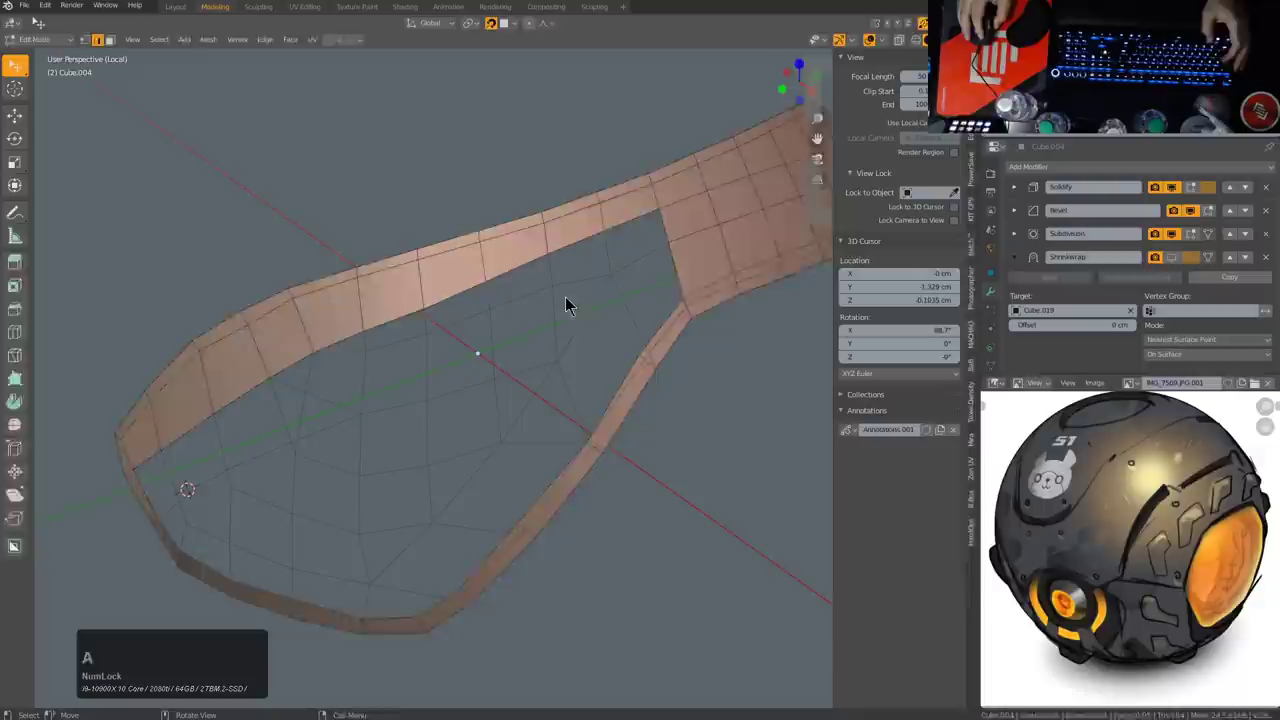
{"action": "left_click", "coordinate": [573, 291]}
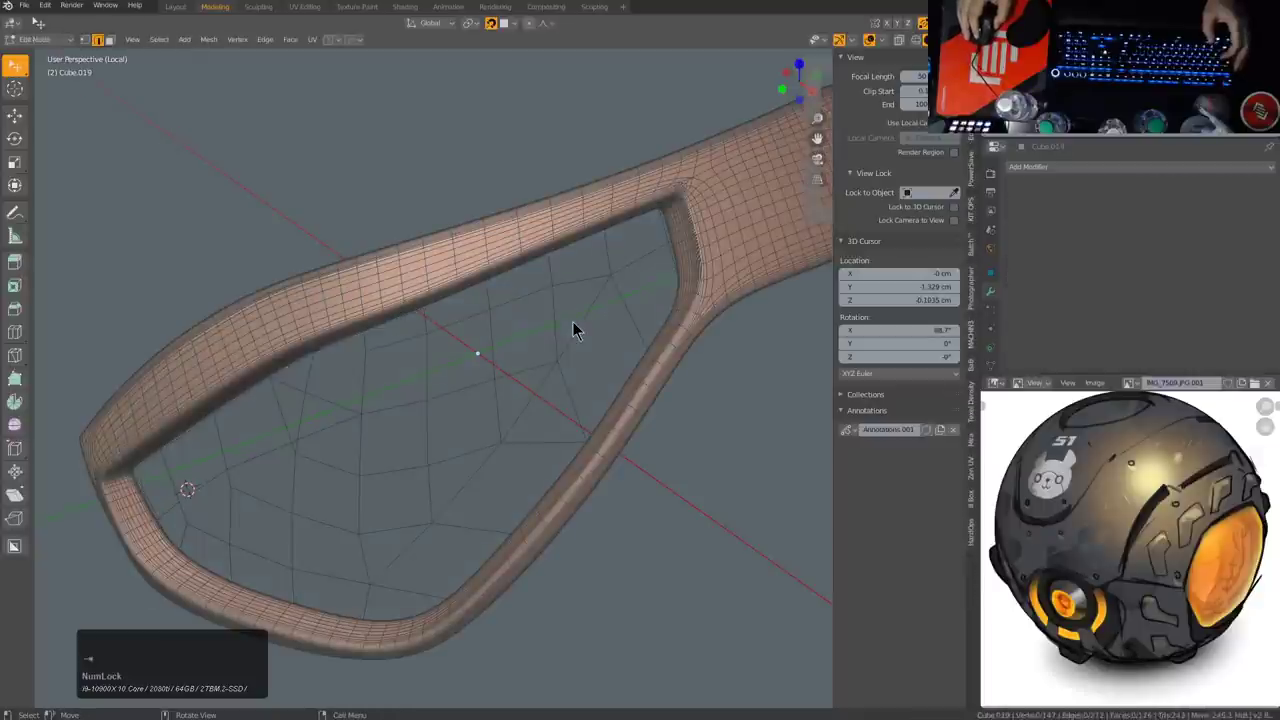
{"action": "key", "text": "a"}
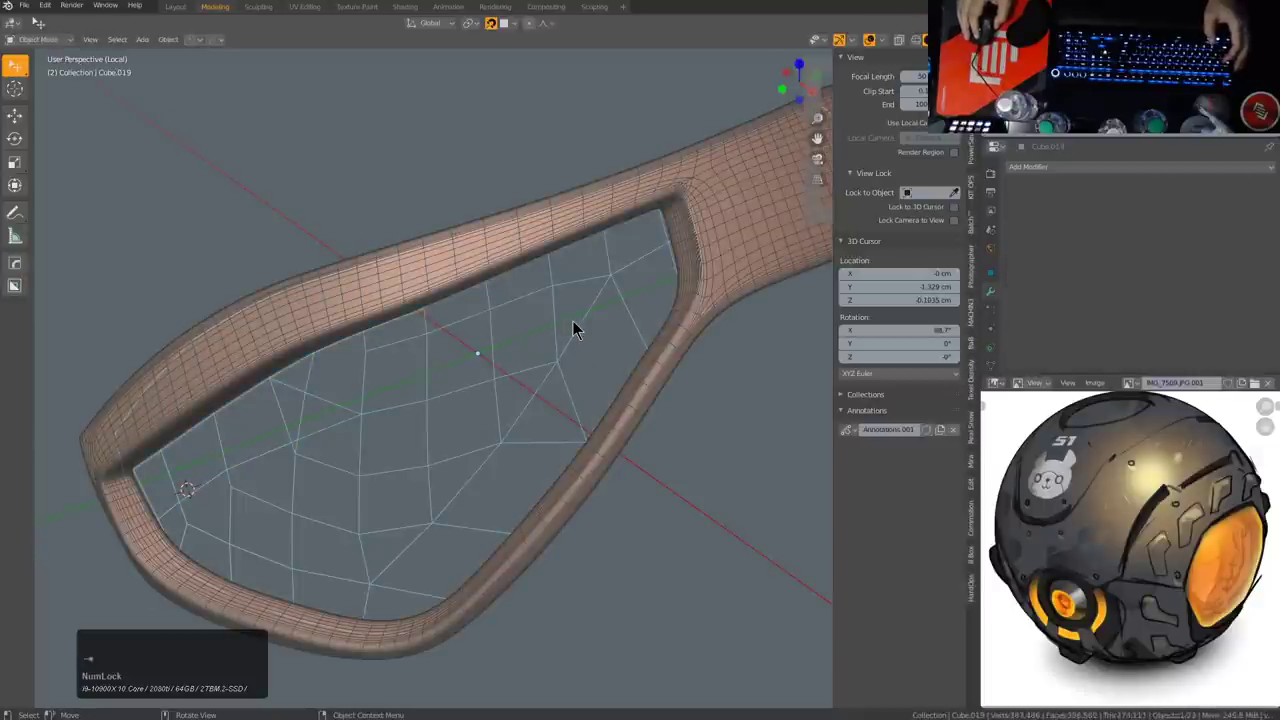
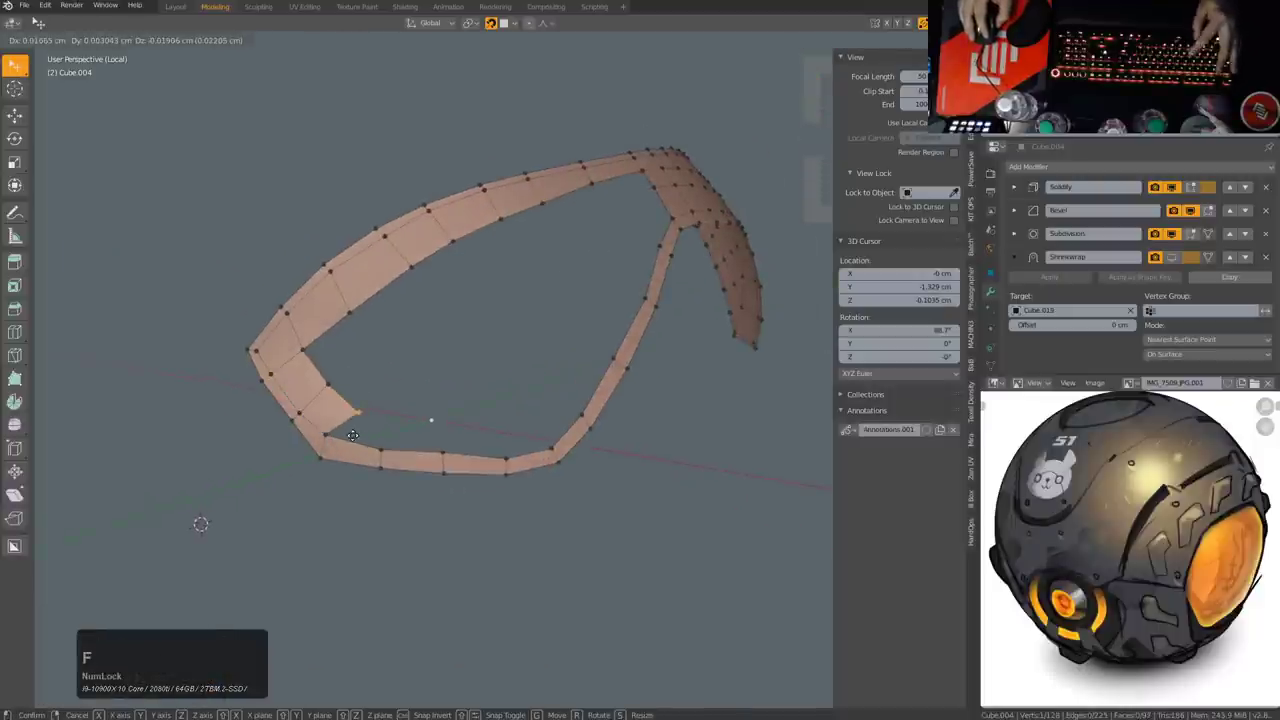
Step: Fill faces between selected border vertices and dissolve a stray vertex in the lower strip
{"action": "left_click", "coordinate": [352, 440]}
{"action": "left_click", "coordinate": [332, 443]}
{"action": "key", "text": "f"}
{"action": "left_click", "coordinate": [441, 445]}
{"action": "key", "text": "ctrl+x"}
{"action": "left_click", "coordinate": [392, 457]}
{"action": "key", "text": "f"}
{"action": "left_click", "coordinate": [408, 354]}
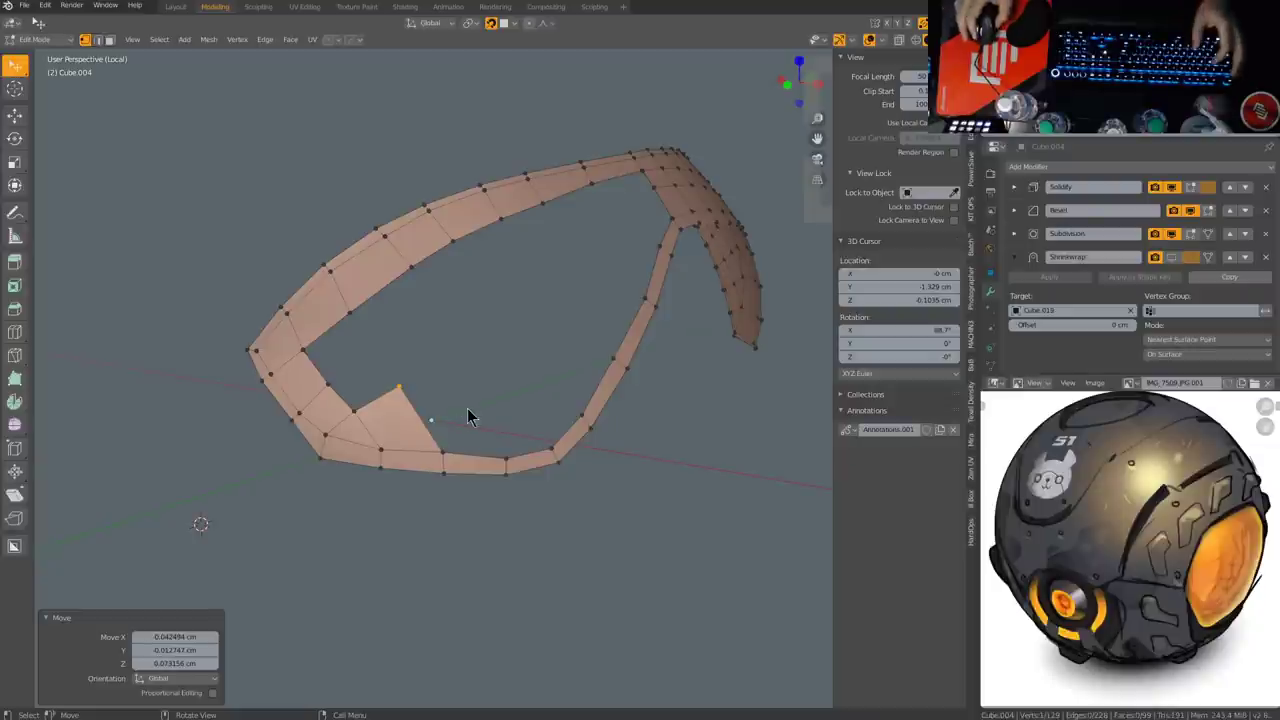
Step: Extend a new face from the inner corner vertex to the lower corner of the border
{"action": "left_click", "coordinate": [510, 404]}
{"action": "middle_click", "coordinate": [498, 403]}
{"action": "left_click", "coordinate": [387, 444]}
{"action": "key", "text": "f"}
{"action": "left_click", "coordinate": [433, 393]}
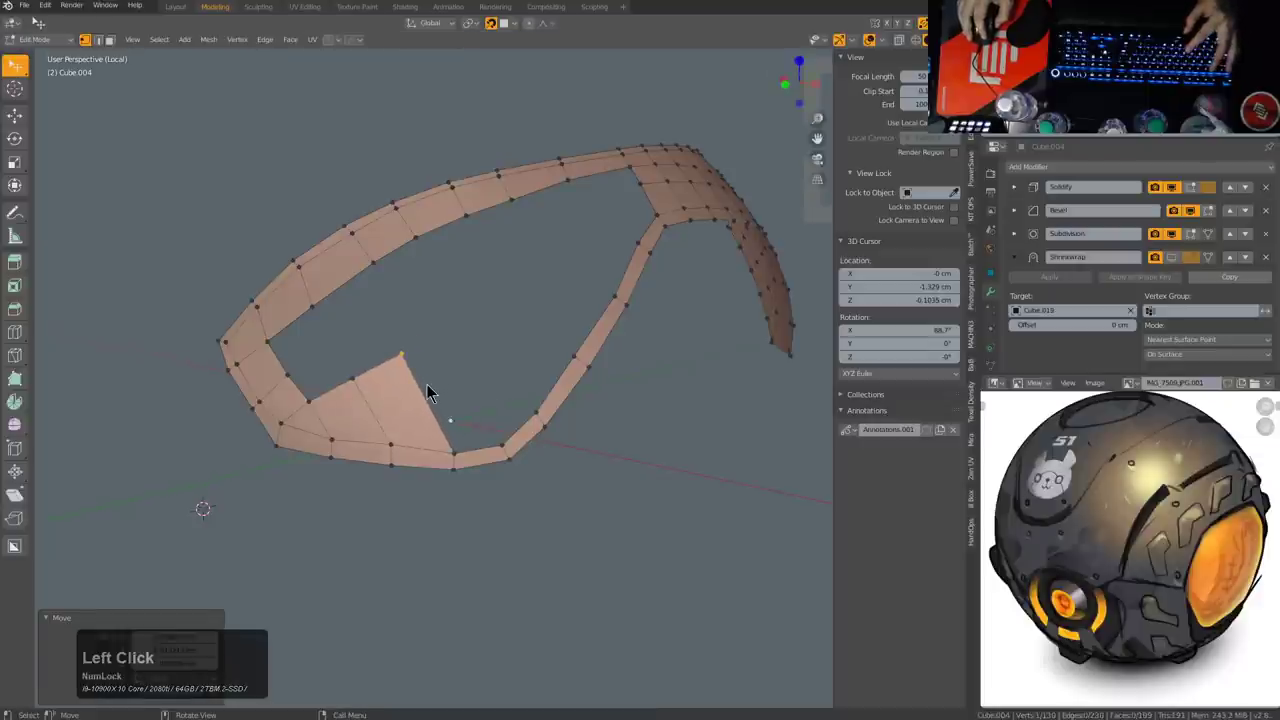
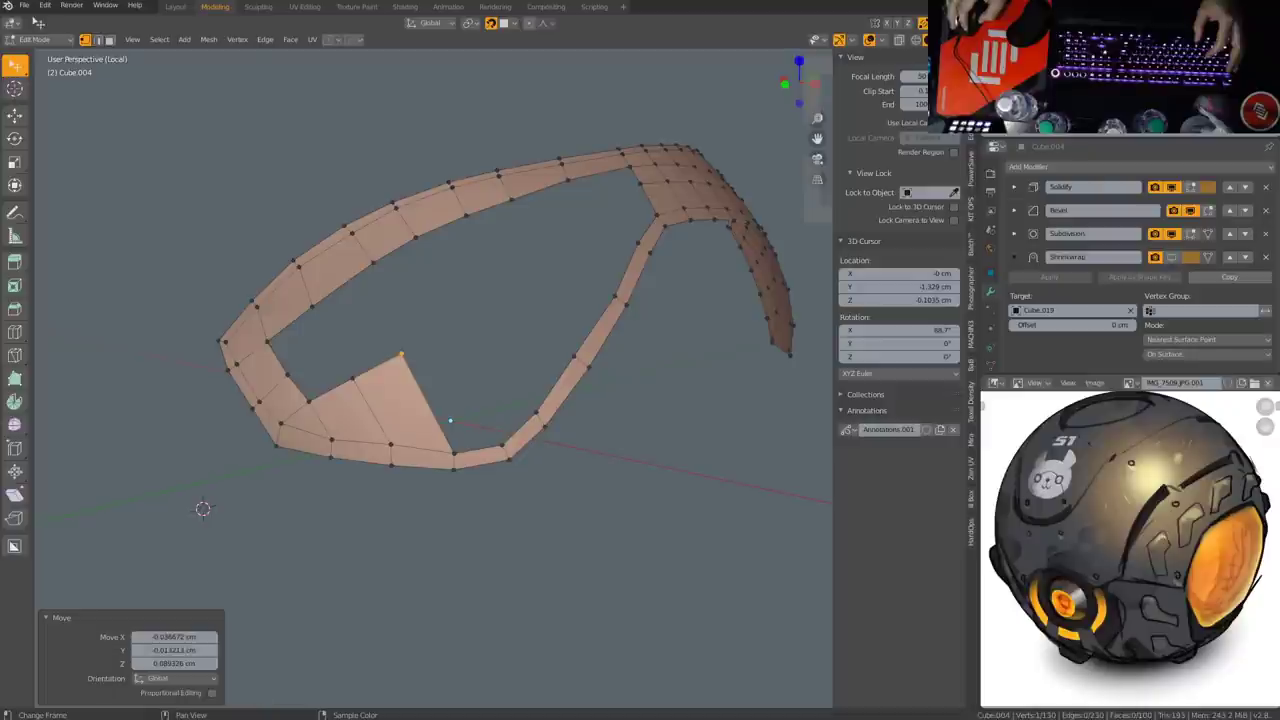
{"action": "scroll", "scroll_direction": "down", "scroll_amount": 3}
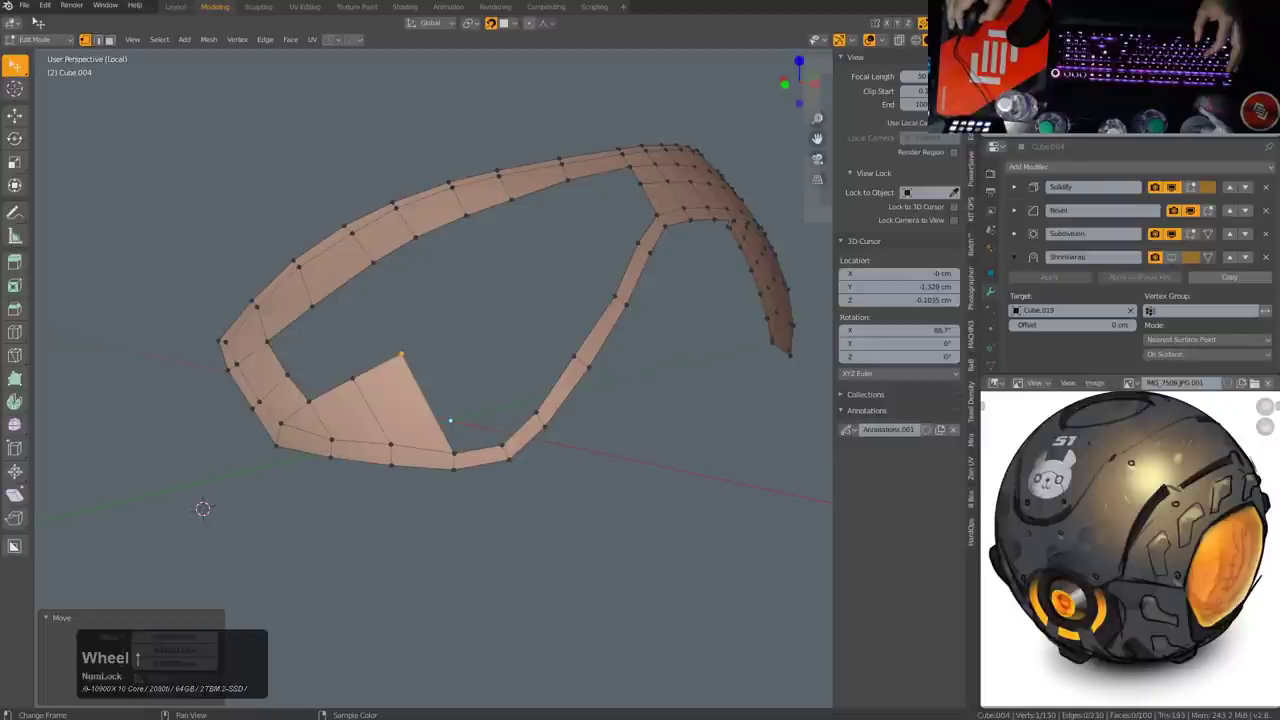
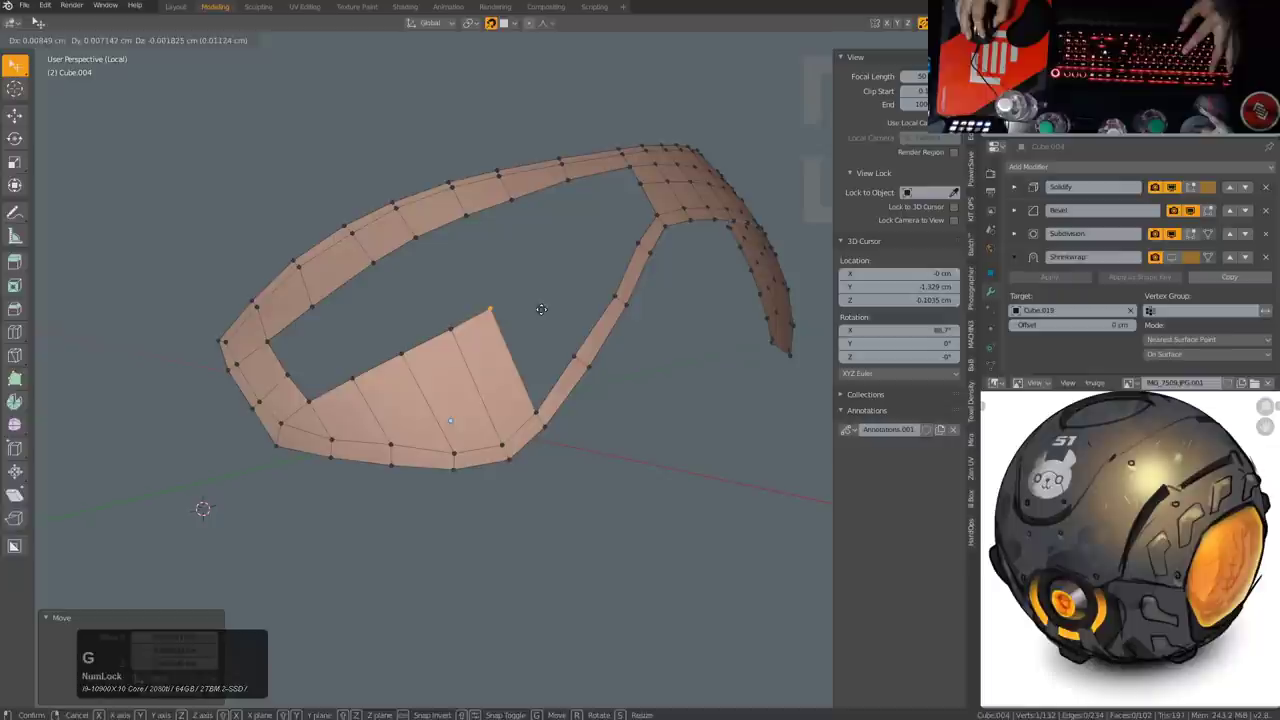
Step: Fill three new faces between pairs of boundary vertices along the lower opening
{"action": "left_click", "coordinate": [544, 316]}
{"action": "left_click", "coordinate": [516, 419]}
{"action": "key", "text": "f"}
{"action": "left_click", "coordinate": [571, 343]}
{"action": "middle_click", "coordinate": [585, 357]}
{"action": "left_click", "coordinate": [507, 496]}
{"action": "left_click", "coordinate": [503, 483]}
{"action": "key", "text": "f"}
{"action": "left_click", "coordinate": [555, 427]}
{"action": "double_click", "coordinate": [558, 427]}
{"action": "key", "text": "f"}
{"action": "left_click", "coordinate": [599, 415]}
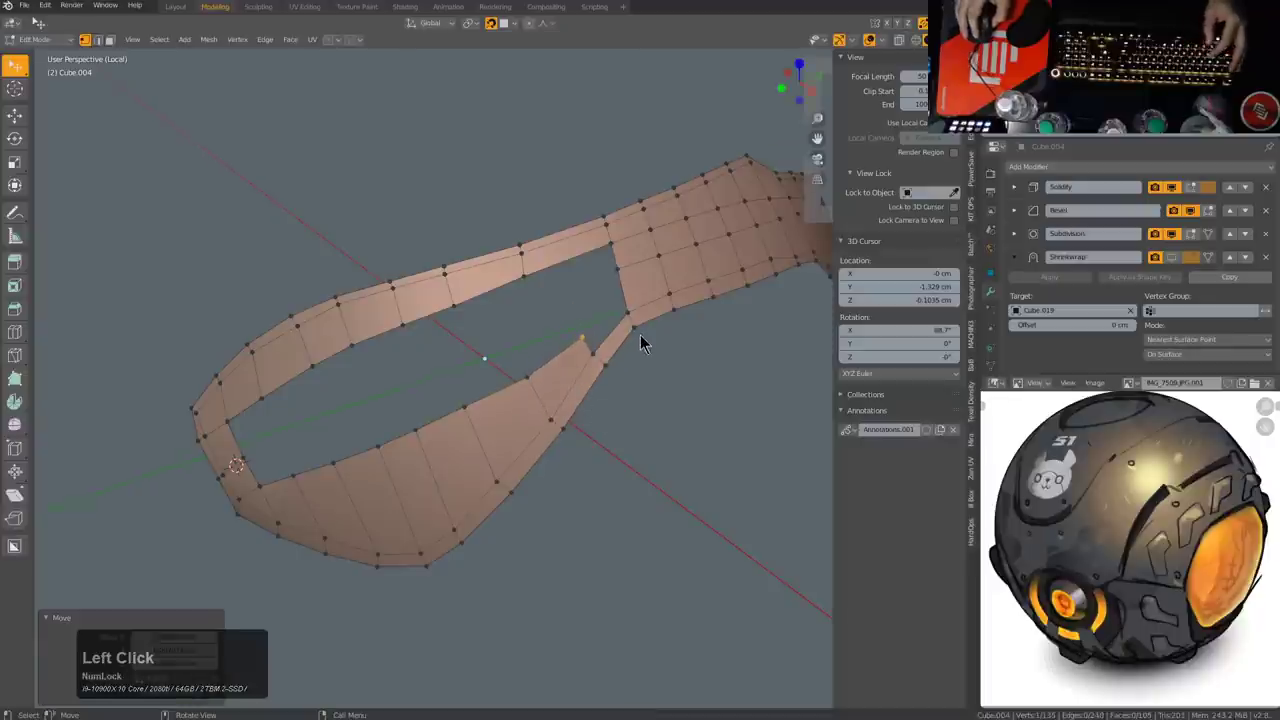
Step: Frame the selection and slide a border vertex along its edge to fit the opening
{"action": "left_click", "coordinate": [633, 278]}
{"action": "key", "text": "KP_Decimal"}
{"action": "scroll", "scroll_direction": "down", "scroll_amount": 3}
{"action": "middle_click", "coordinate": [589, 366]}
{"action": "left_click", "coordinate": [752, 413]}
{"action": "key", "text": "g"}
{"action": "key", "text": "g"}
{"action": "left_click", "coordinate": [752, 441]}
{"action": "middle_click", "coordinate": [742, 462]}
Step: Fill another face across the gap and clear the selection
{"action": "left_click", "coordinate": [560, 375]}
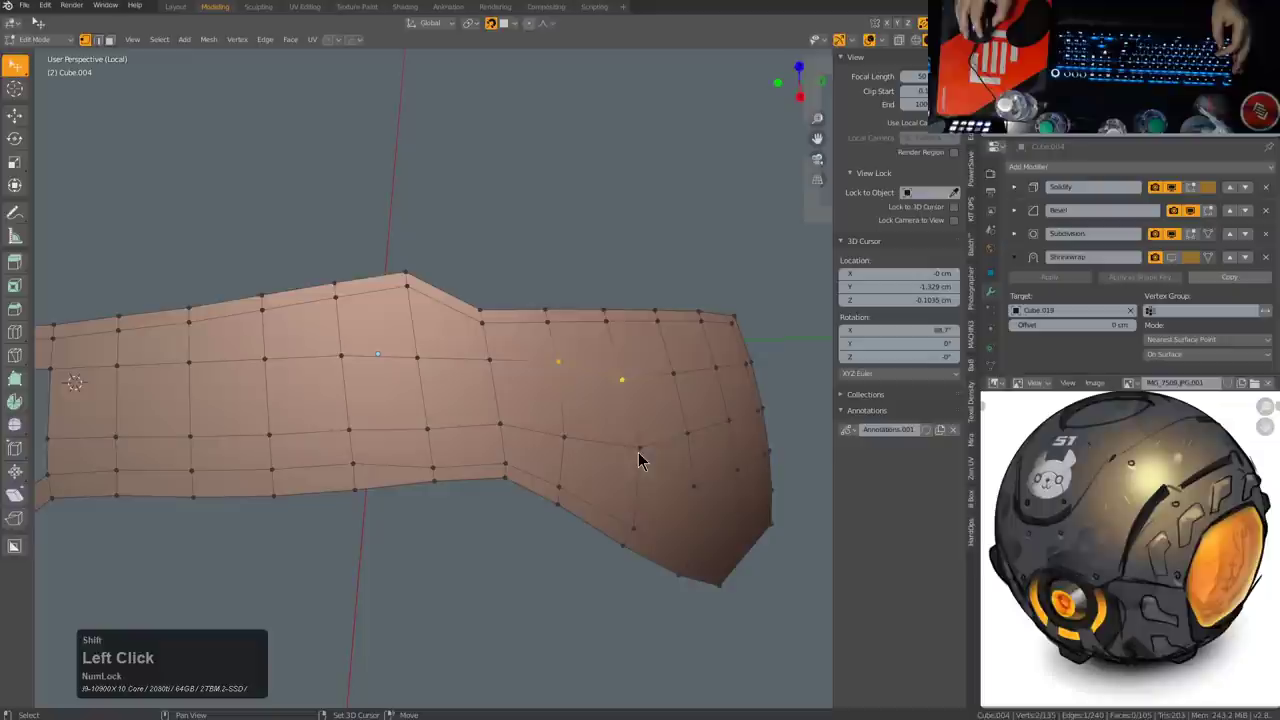
{"action": "double_click", "coordinate": [642, 456]}
{"action": "left_click", "coordinate": [576, 446]}
{"action": "key", "text": "f"}
{"action": "middle_click", "coordinate": [578, 454]}
{"action": "key", "text": "alt+a"}
{"action": "middle_click", "coordinate": [554, 393]}
{"action": "middle_click", "coordinate": [617, 450]}
Step: Slide a vertex down along its edge and fill the adjacent face
{"action": "left_click", "coordinate": [549, 390]}
{"action": "key", "text": "g"}
{"action": "key", "text": "g"}
{"action": "left_click", "coordinate": [548, 402]}
{"action": "middle_click", "coordinate": [443, 383]}
{"action": "scroll", "scroll_direction": "down", "scroll_amount": 3}
{"action": "middle_click", "coordinate": [456, 378]}
{"action": "left_click", "coordinate": [432, 424]}
{"action": "key", "text": "f"}
{"action": "middle_click", "coordinate": [482, 380]}
Step: Slide an upper vertex along its edge, adjust it, and fill faces between the selected vertices
{"action": "left_click", "coordinate": [489, 333]}
{"action": "middle_click", "coordinate": [441, 340]}
{"action": "left_click", "coordinate": [428, 306]}
{"action": "key", "text": "g"}
{"action": "key", "text": "g"}
{"action": "left_click", "coordinate": [479, 291]}
{"action": "key", "text": "r"}
{"action": "double_click", "coordinate": [415, 304]}
{"action": "left_click", "coordinate": [460, 316]}
{"action": "left_click", "coordinate": [491, 360]}
{"action": "key", "text": "f"}
{"action": "key", "text": "f"}
Step: Repeat face fills across the remaining opening, cancelling a stray grab
{"action": "middle_click", "coordinate": [468, 360]}
{"action": "key", "text": "f"}
{"action": "key", "text": "f"}
{"action": "key", "text": "f"}
{"action": "key", "text": "f"}
{"action": "key", "text": "g"}
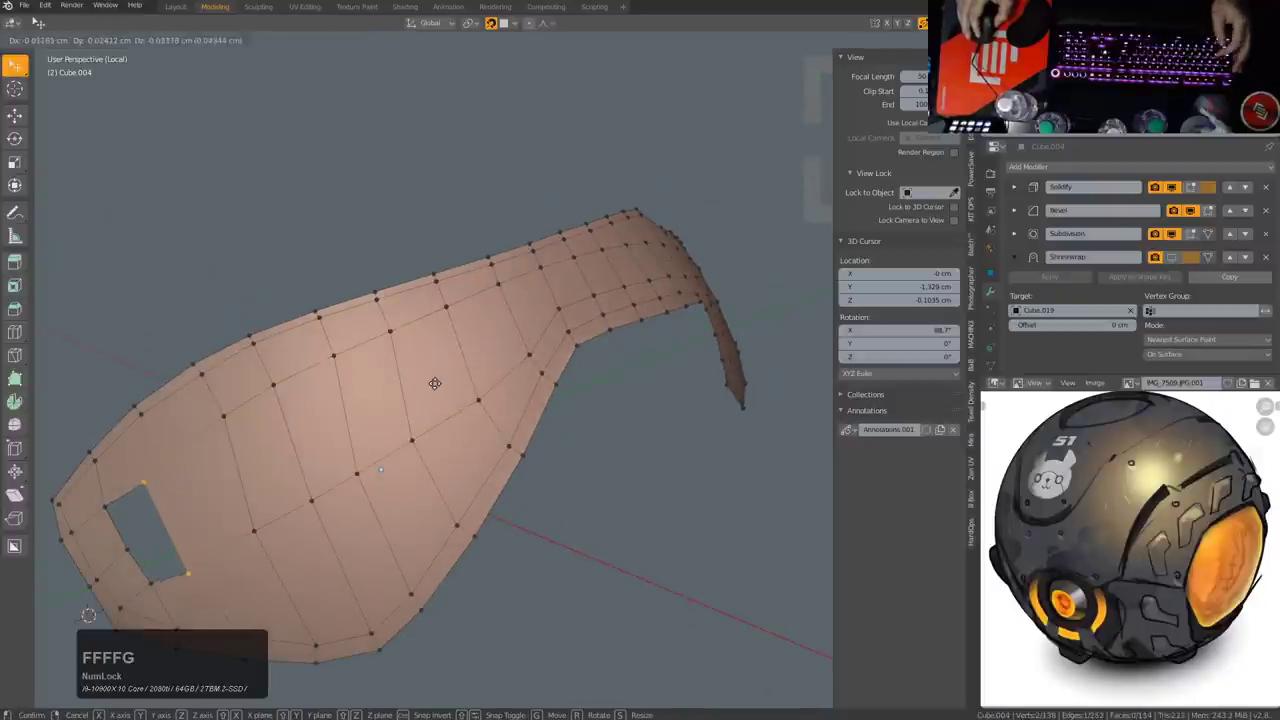
{"action": "right_click", "coordinate": [448, 390]}
{"action": "middle_click", "coordinate": [520, 349]}
{"action": "scroll", "scroll_direction": "down", "scroll_amount": 3}
{"action": "middle_click", "coordinate": [317, 460]}
Step: In edge mode dissolve an extra edge and fill the square opening with a face
{"action": "key", "text": "2"}
{"action": "left_click", "coordinate": [292, 450]}
{"action": "middle_click", "coordinate": [307, 454]}
{"action": "key", "text": "ctrl+x"}
{"action": "left_click", "coordinate": [465, 423]}
{"action": "key", "text": "f"}
{"action": "middle_click", "coordinate": [476, 426]}
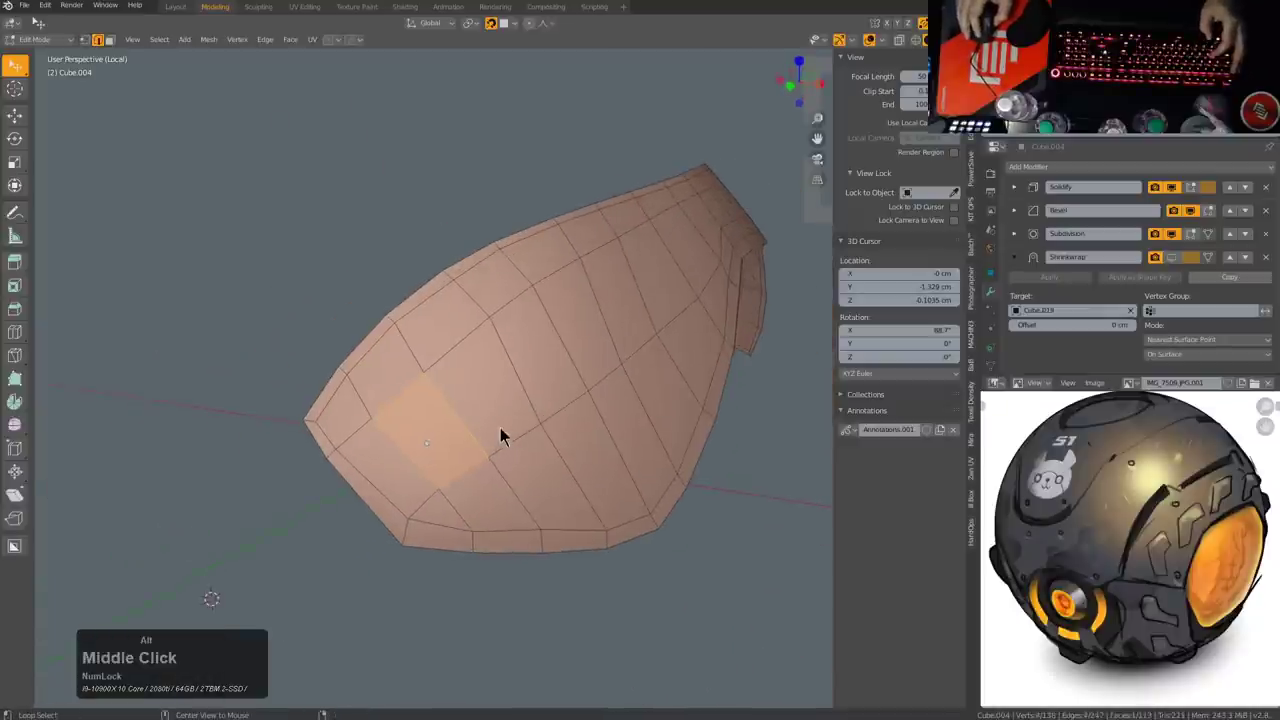
Step: In vertex mode connect two vertices across the filled panel with a new edge path (J)
{"action": "left_click", "coordinate": [528, 433]}
{"action": "middle_click", "coordinate": [595, 402]}
{"action": "scroll", "scroll_direction": "down", "scroll_amount": 3}
{"action": "key", "text": "alt+a"}
{"action": "middle_click", "coordinate": [583, 416]}
{"action": "key", "text": "1"}
{"action": "left_click", "coordinate": [395, 507]}
{"action": "left_click", "coordinate": [624, 377]}
{"action": "key", "text": "j"}
Step: Slide a lower grid vertex along its edge to even out the new faces
{"action": "left_click", "coordinate": [439, 483]}
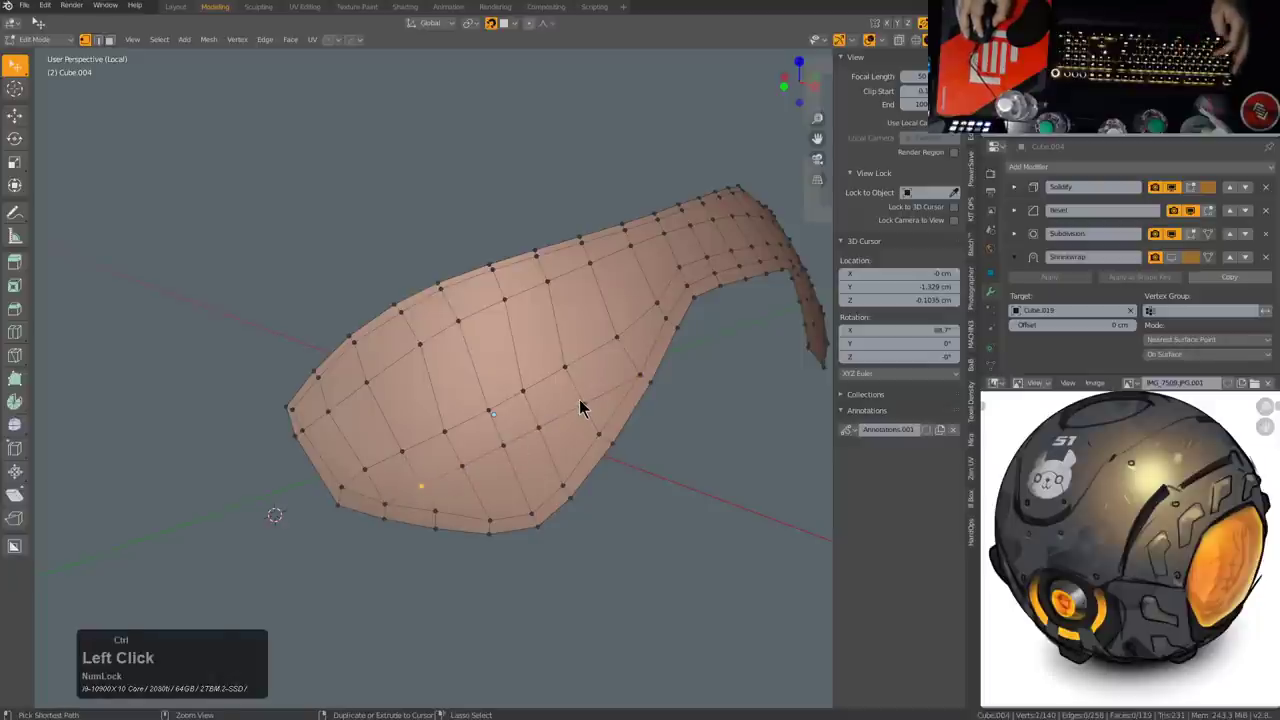
{"action": "key", "text": "g"}
{"action": "key", "text": "g"}
{"action": "left_click", "coordinate": [585, 415]}
{"action": "scroll", "scroll_direction": "up", "scroll_amount": 3}
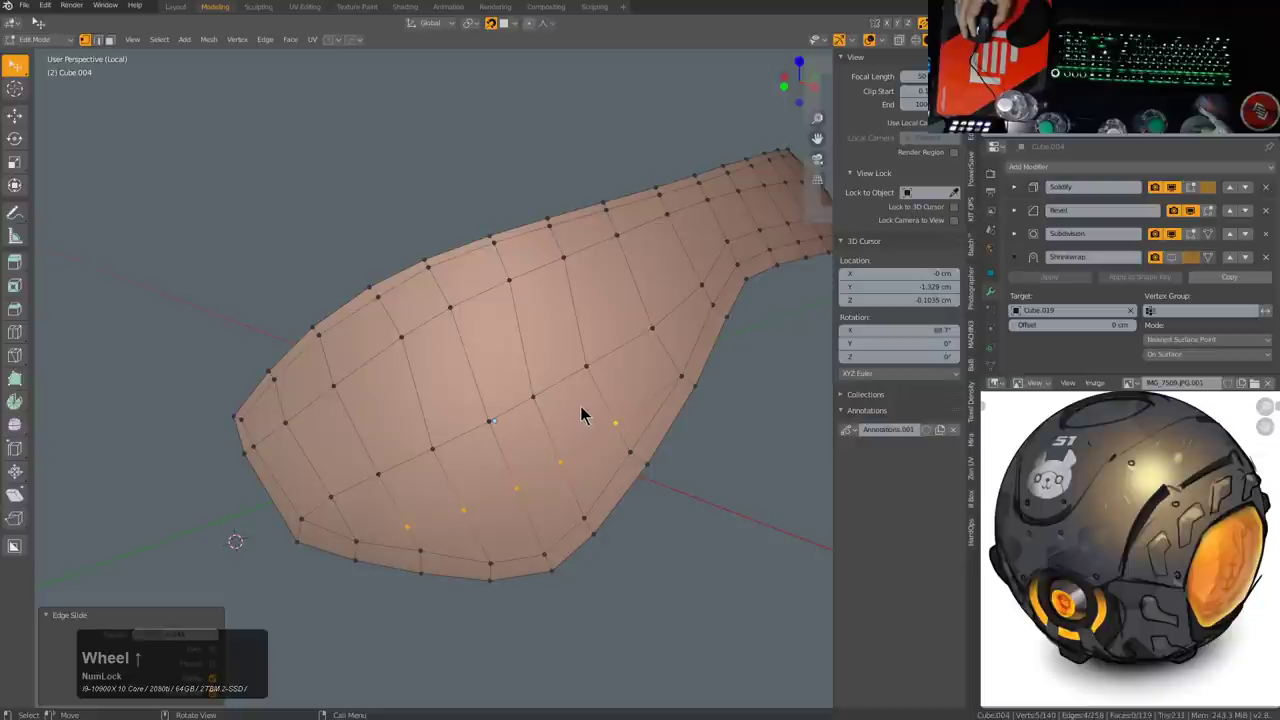
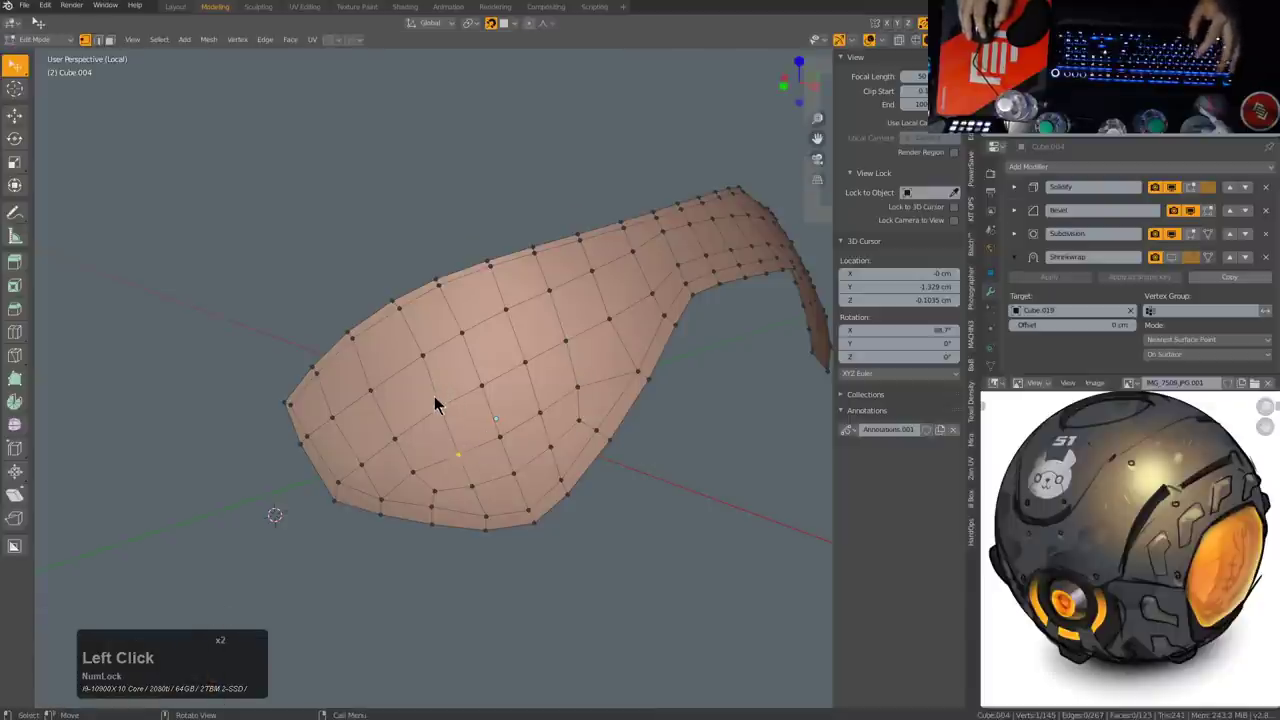
Step: Edge-slide vertices along the panel's lower border to even out their spacing
{"action": "left_click", "coordinate": [428, 356]}
{"action": "key", "text": "g"}
{"action": "key", "text": "g"}
{"action": "left_click", "coordinate": [418, 354]}
{"action": "middle_click", "coordinate": [551, 346]}
{"action": "middle_click", "coordinate": [606, 354]}
{"action": "left_click", "coordinate": [527, 409]}
{"action": "left_click", "coordinate": [528, 384]}
{"action": "left_click", "coordinate": [523, 354]}
{"action": "key", "text": "g"}
{"action": "key", "text": "g"}
{"action": "left_click", "coordinate": [535, 351]}
Step: Undo a bad slide, re-slide that vertex correctly, then clear the selection
{"action": "key", "text": "ctrl+z"}
{"action": "left_click", "coordinate": [524, 393]}
{"action": "key", "text": "g"}
{"action": "key", "text": "g"}
{"action": "left_click", "coordinate": [530, 394]}
{"action": "middle_click", "coordinate": [610, 426]}
{"action": "key", "text": "alt+a"}
{"action": "middle_click", "coordinate": [450, 421]}
{"action": "scroll", "scroll_direction": "up", "scroll_amount": 3}
{"action": "scroll", "scroll_direction": "up", "scroll_amount": 3}
{"action": "middle_click", "coordinate": [463, 480]}
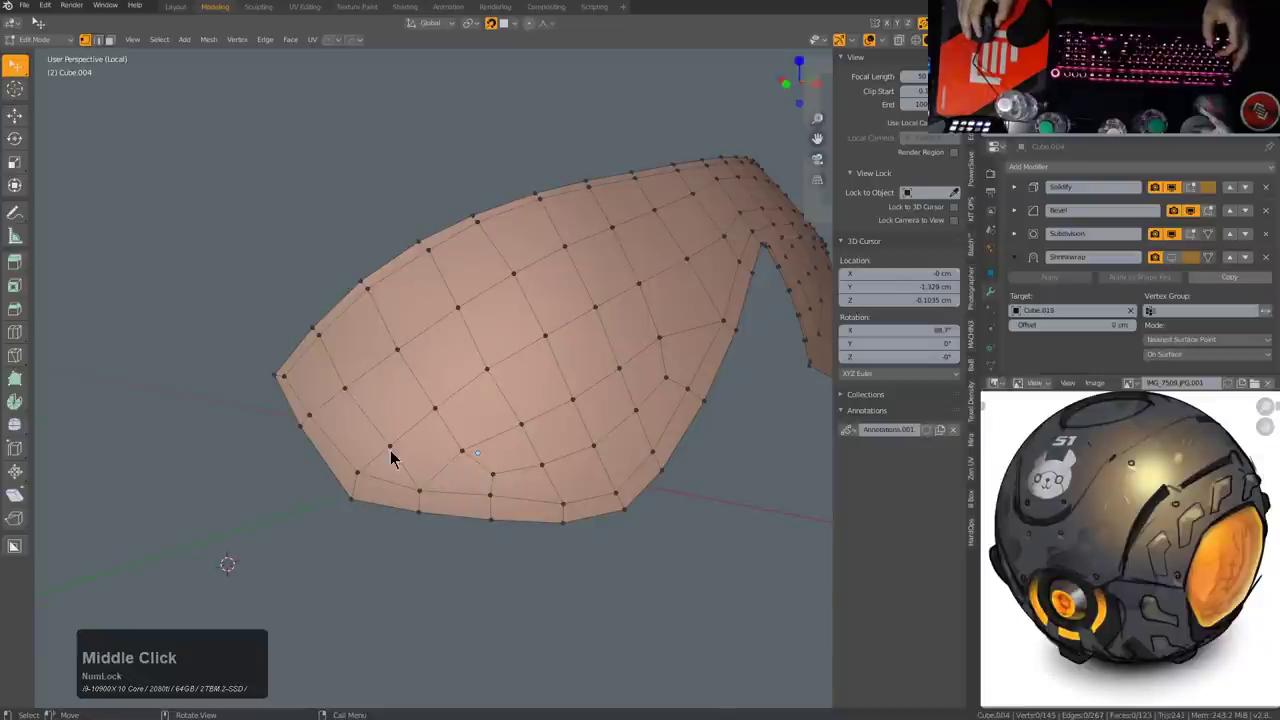
Step: Connect vertex pairs with J and fill the resulting gap with a face
{"action": "left_click", "coordinate": [393, 456]}
{"action": "key", "text": "j"}
{"action": "left_click", "coordinate": [427, 472]}
{"action": "key", "text": "j"}
{"action": "left_click", "coordinate": [433, 444]}
{"action": "left_click", "coordinate": [386, 453]}
{"action": "double_click", "coordinate": [432, 487]}
{"action": "double_click", "coordinate": [432, 445]}
{"action": "key", "text": "f"}
Step: Delete stray faces, nudge a vertex into line, and fill a fresh quad in their place
{"action": "left_click", "coordinate": [473, 456]}
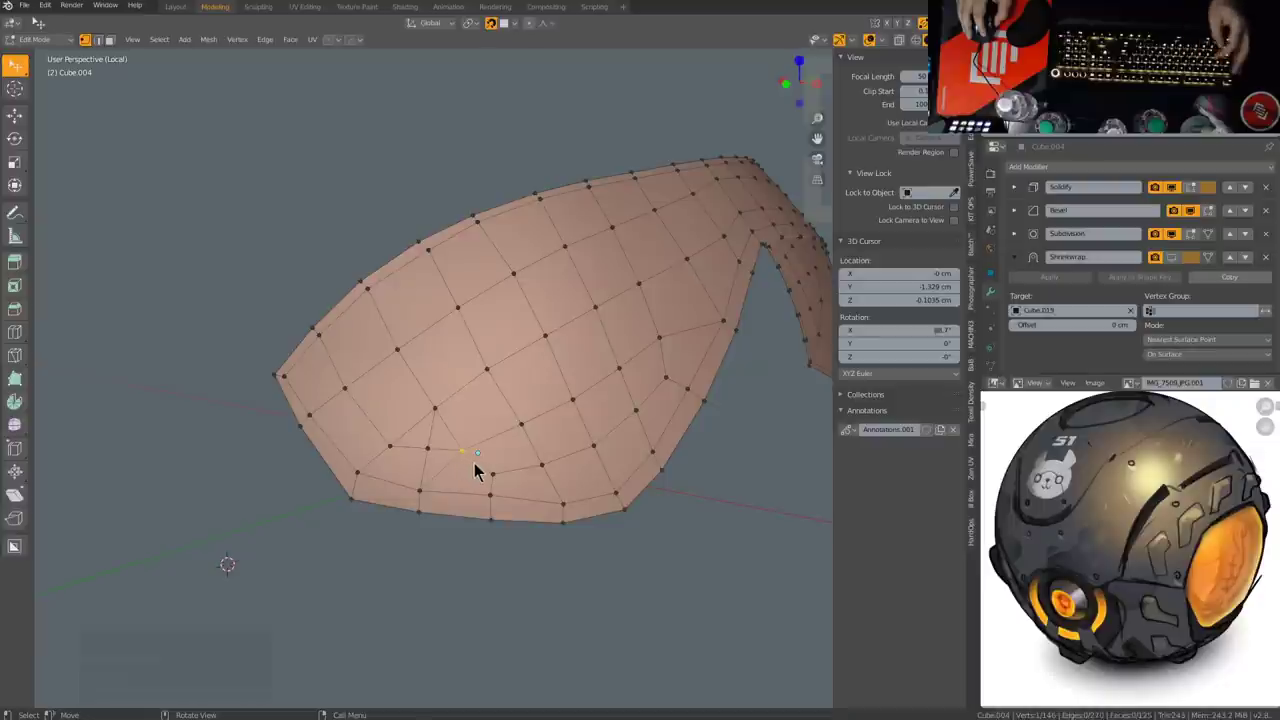
{"action": "left_click", "coordinate": [483, 471]}
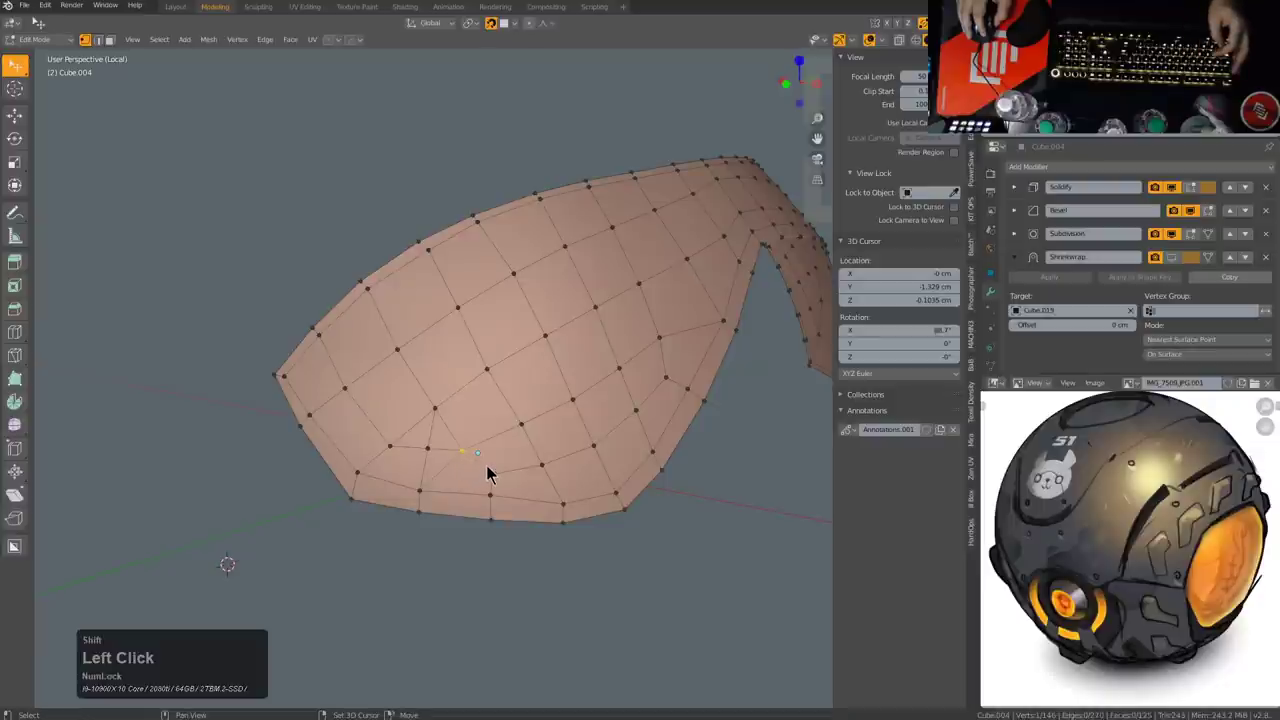
{"action": "key", "text": "x"}
{"action": "left_click", "coordinate": [493, 456]}
{"action": "left_click", "coordinate": [495, 476]}
{"action": "key", "text": "g"}
{"action": "left_click", "coordinate": [492, 458]}
{"action": "left_click", "coordinate": [504, 504]}
{"action": "left_click", "coordinate": [462, 502]}
{"action": "left_click", "coordinate": [510, 488]}
{"action": "key", "text": "f"}
Step: Slide a vertex into position and fill two more quads along the lower edge
{"action": "left_click", "coordinate": [503, 473]}
{"action": "left_click", "coordinate": [497, 520]}
{"action": "key", "text": "g"}
{"action": "key", "text": "g"}
{"action": "left_click", "coordinate": [489, 518]}
{"action": "left_click", "coordinate": [436, 450]}
{"action": "key", "text": "f"}
{"action": "left_click", "coordinate": [491, 428]}
{"action": "left_click", "coordinate": [503, 461]}
{"action": "left_click", "coordinate": [539, 466]}
{"action": "key", "text": "f"}
Step: Slide the last loose vertex into line, fill the final quad, and deselect
{"action": "left_click", "coordinate": [502, 428]}
{"action": "key", "text": "g"}
{"action": "key", "text": "g"}
{"action": "left_click", "coordinate": [500, 439]}
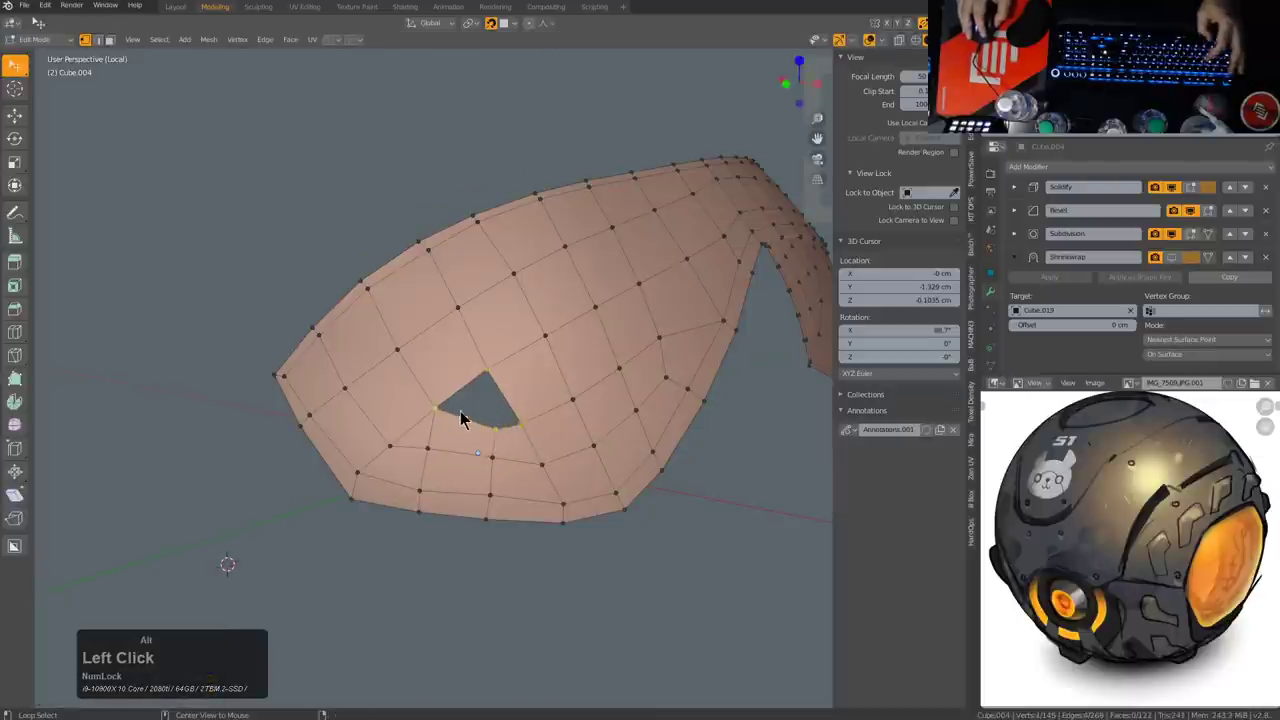
{"action": "key", "text": "f"}
{"action": "key", "text": "alt+a"}
Step: Reframe the panel and set the fill span value to 21
{"action": "scroll", "scroll_direction": "down", "scroll_amount": 3}
{"action": "middle_click", "coordinate": [597, 437]}
{"action": "middle_click", "coordinate": [563, 448]}
{"action": "scroll", "scroll_direction": "up", "scroll_amount": 3}
{"action": "middle_click", "coordinate": [585, 438]}
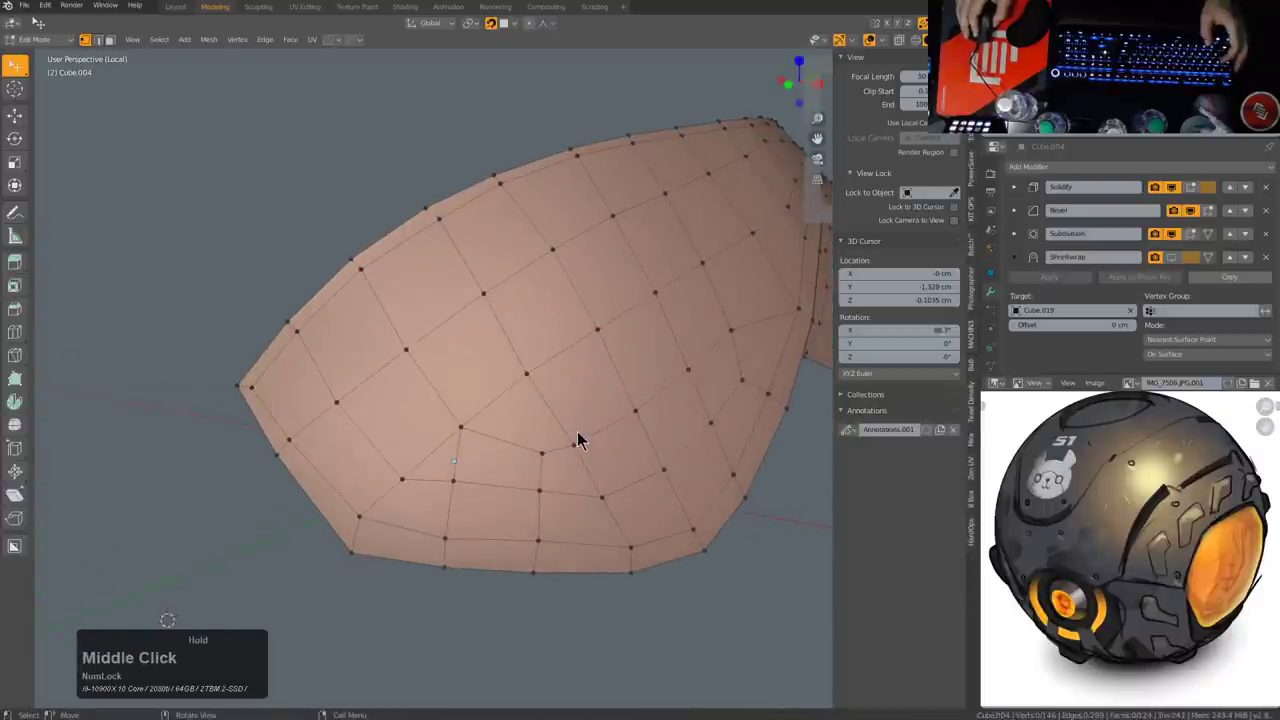
{"action": "key", "text": "2"}
{"action": "type", "text": "21"}
Step: Delete faces from the lower grid to open a wide notch at the panel's border
{"action": "left_click", "coordinate": [463, 484]}
{"action": "key", "text": "x"}
{"action": "left_click", "coordinate": [528, 461]}
{"action": "left_click", "coordinate": [551, 462]}
{"action": "key", "text": "x"}
{"action": "left_click", "coordinate": [551, 462]}
{"action": "double_click", "coordinate": [539, 502]}
{"action": "key", "text": "x"}
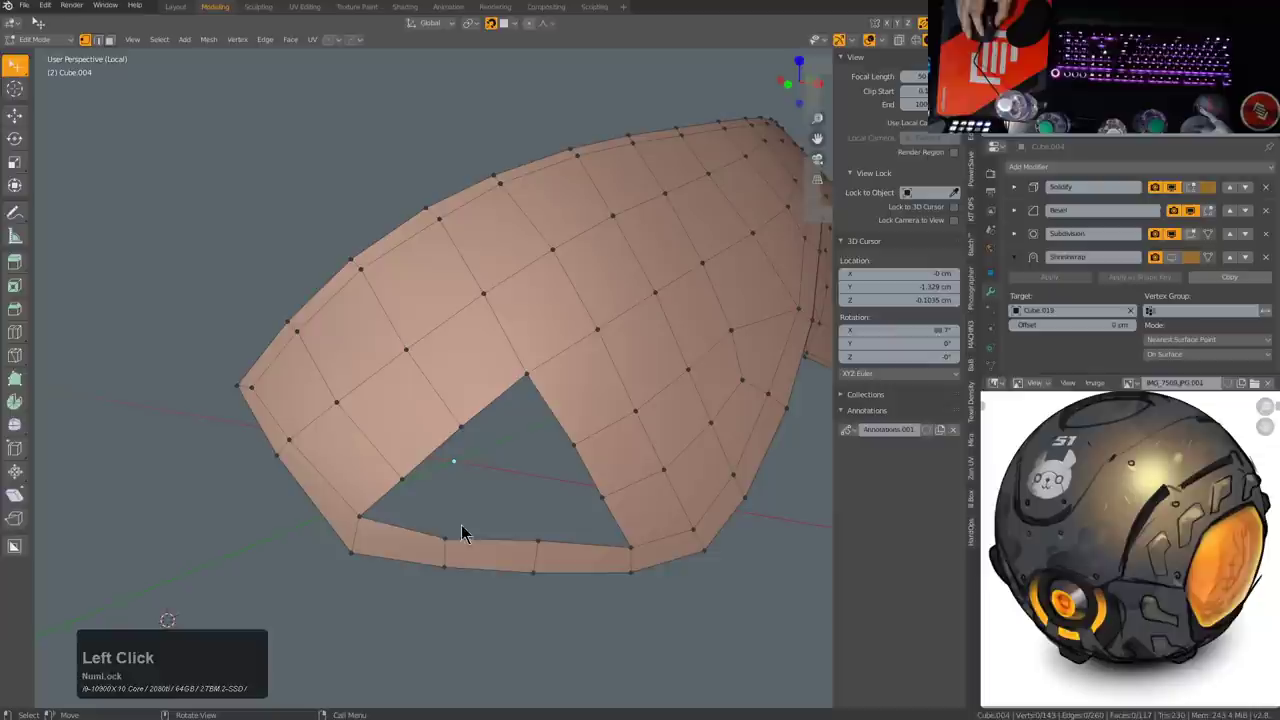
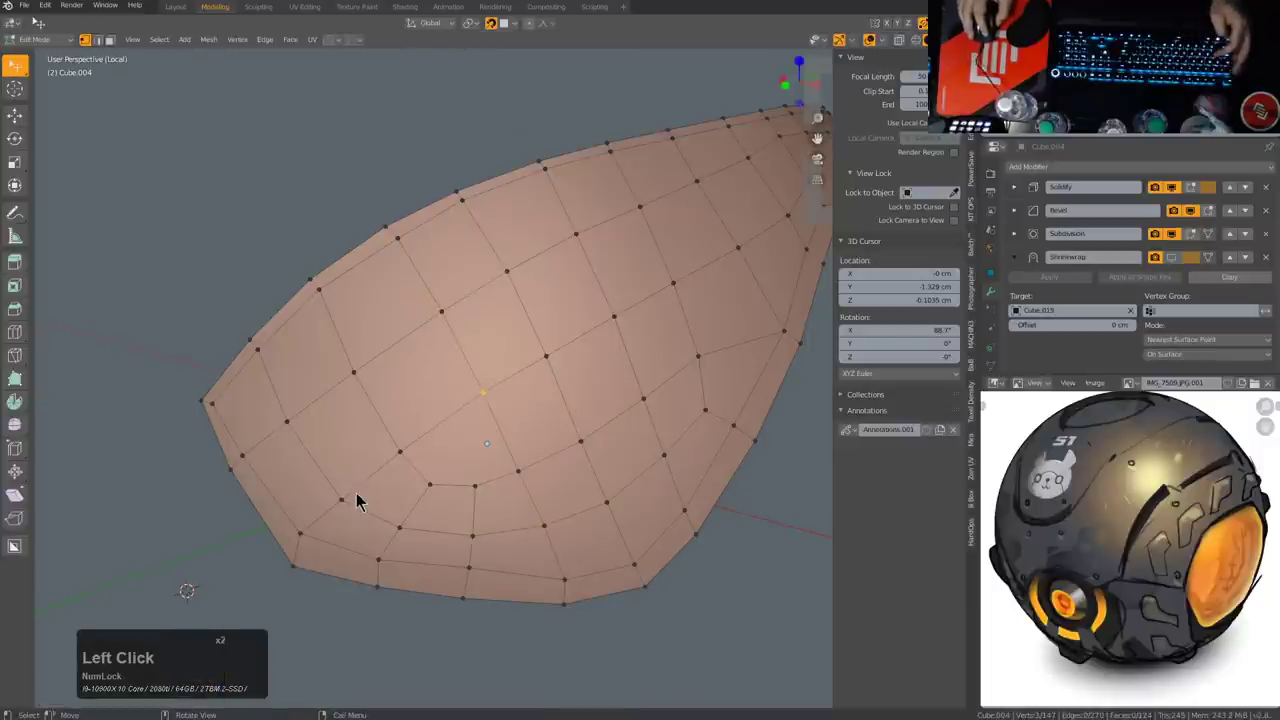
Step: Edge-slide the selected loop to even out the panel's quad grid
{"action": "left_click", "coordinate": [470, 408]}
{"action": "left_click", "coordinate": [603, 315]}
{"action": "key", "text": "g"}
{"action": "key", "text": "g"}
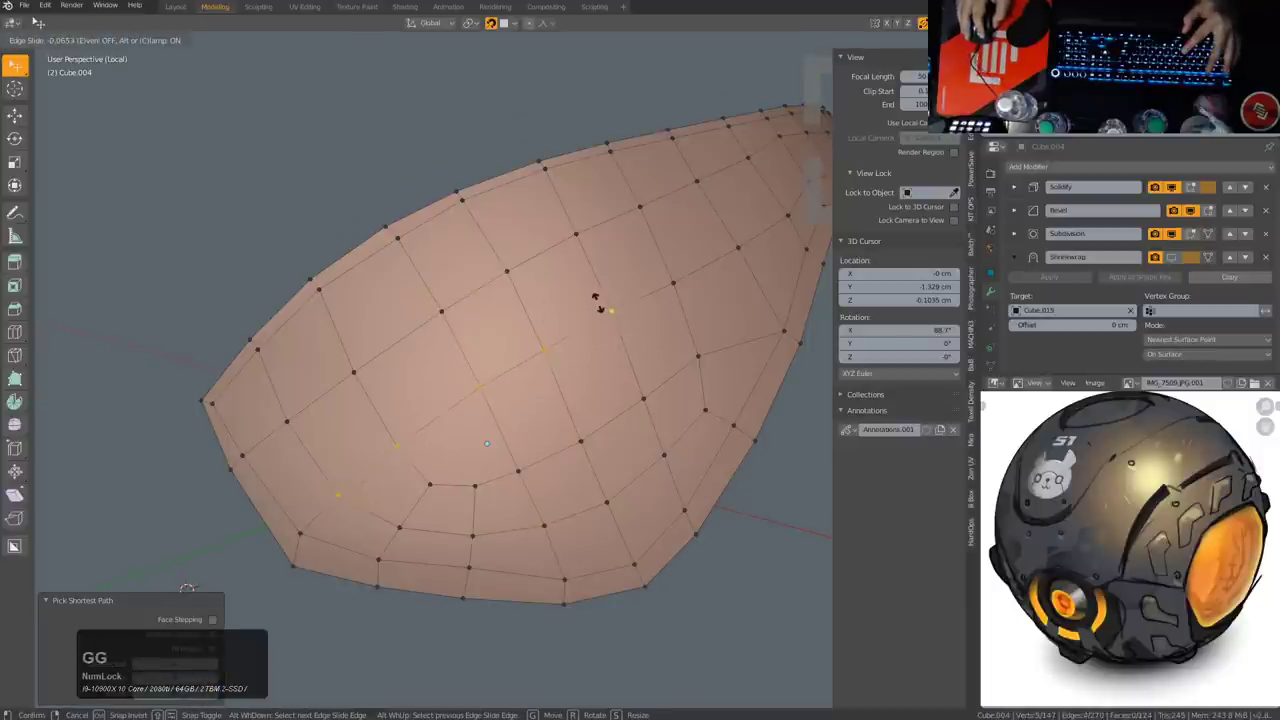
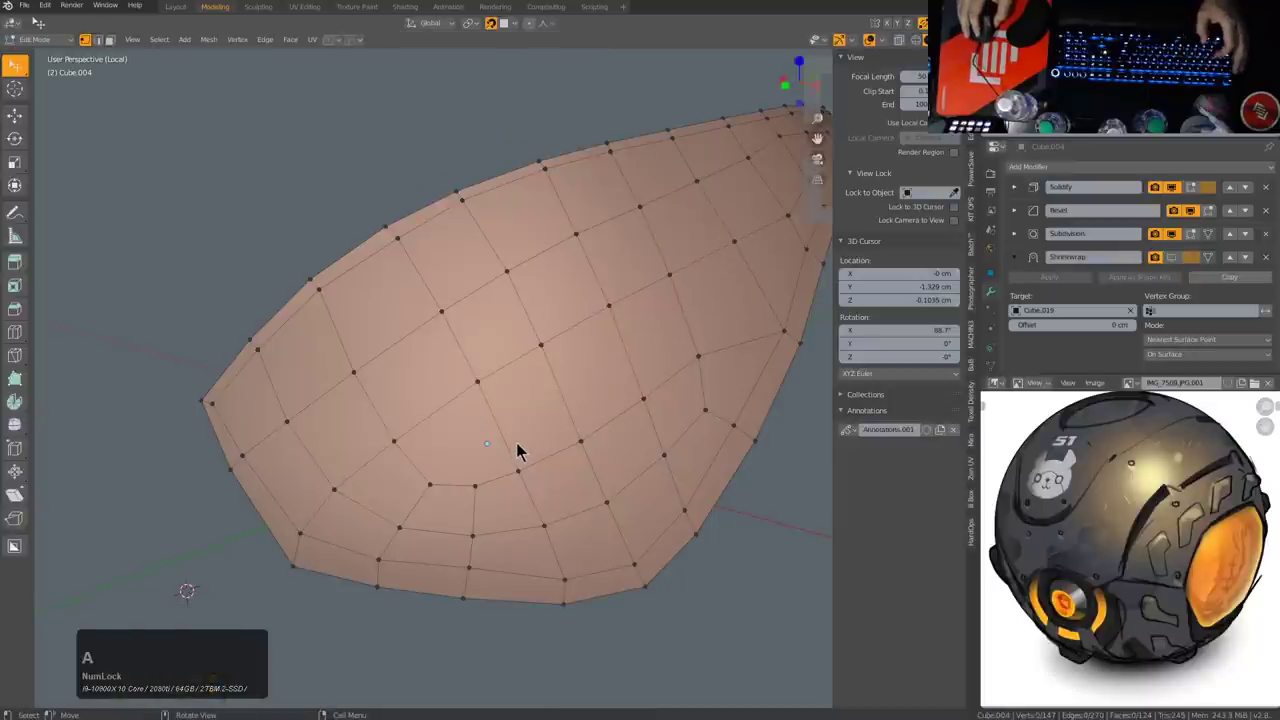
Step: Start a loop cut, then switch to the Knife to trace a new cut across the faces
{"action": "scroll", "scroll_direction": "down", "scroll_amount": 3}
{"action": "left_click_drag", "start_coordinate": [630, 388], "coordinate": [622, 387]}
{"action": "middle_click", "coordinate": [622, 387]}
{"action": "key", "text": "ctrl+r"}
{"action": "key", "text": "k"}
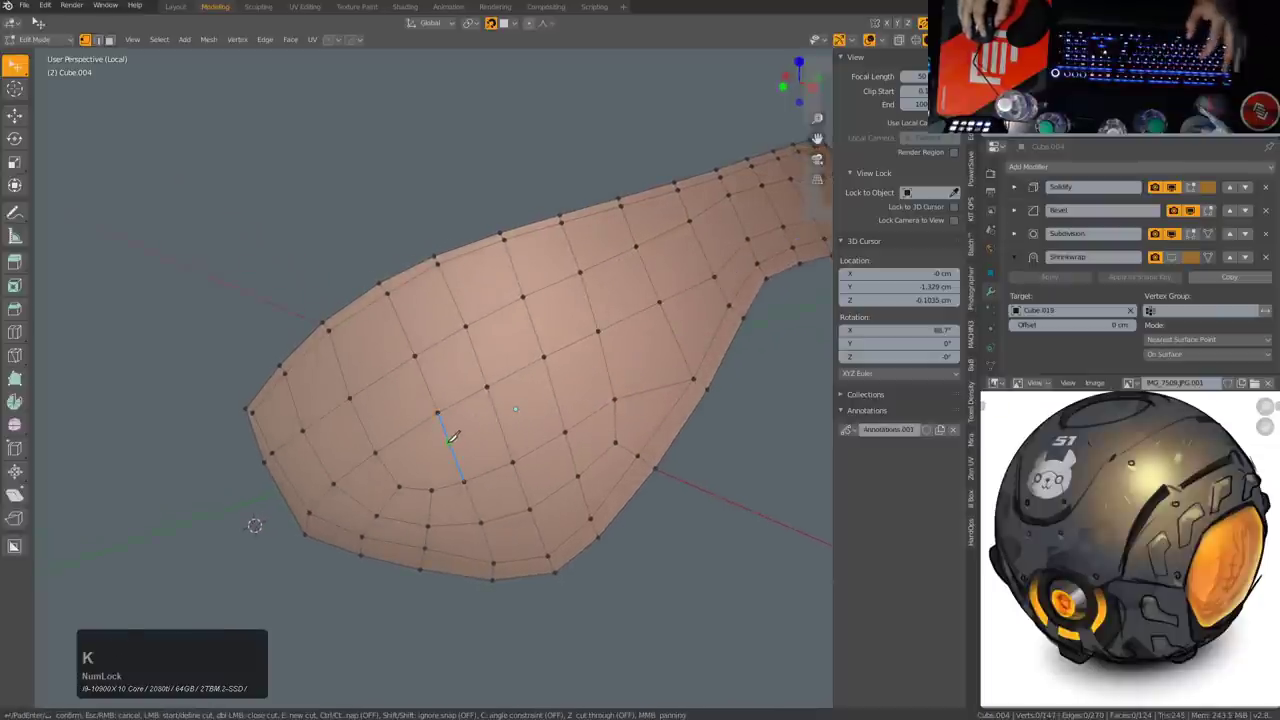
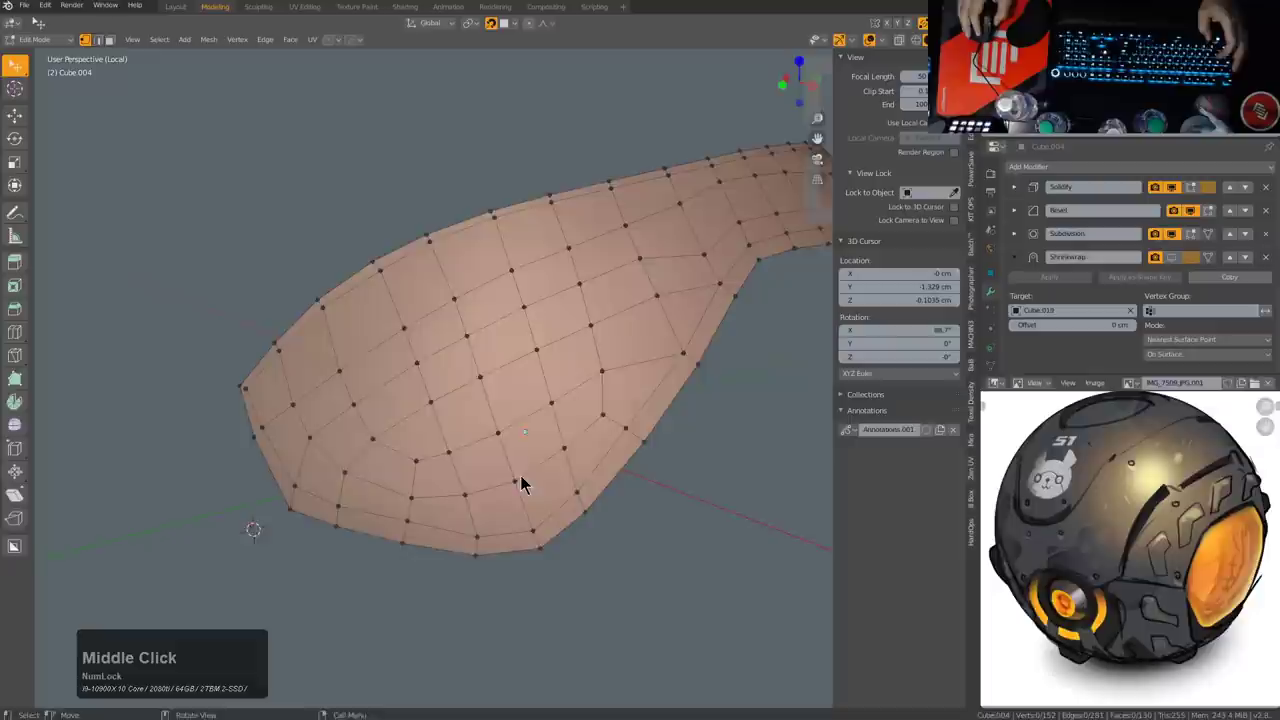
Step: Edge-slide a vertex on the band's left side into line with its neighbours
{"action": "middle_click", "coordinate": [649, 428]}
{"action": "scroll", "scroll_direction": "down", "scroll_amount": 3}
{"action": "middle_click", "coordinate": [527, 449]}
{"action": "middle_click", "coordinate": [546, 470]}
{"action": "left_click", "coordinate": [444, 420]}
{"action": "key", "text": "g"}
{"action": "key", "text": "g"}
{"action": "left_click", "coordinate": [443, 407]}
{"action": "left_click", "coordinate": [488, 349]}
Step: Slide a vertex on the band's right side, then select all to review the layout
{"action": "middle_click", "coordinate": [546, 376]}
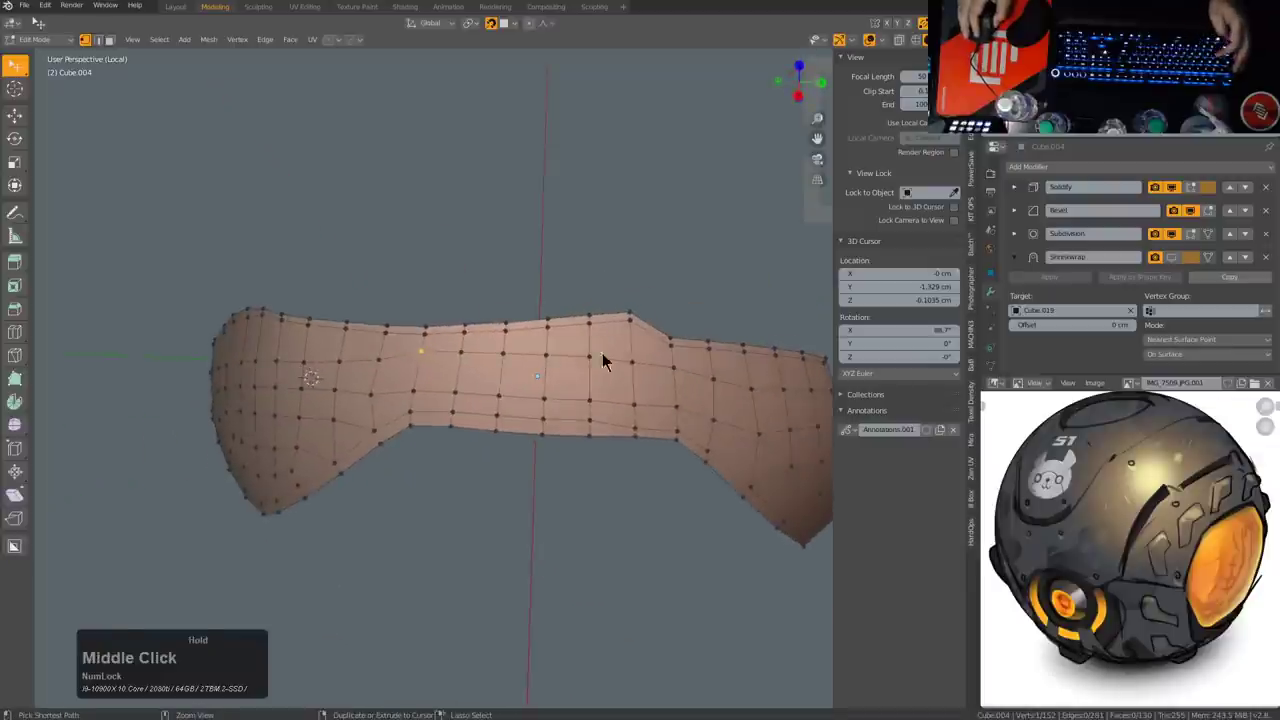
{"action": "left_click", "coordinate": [679, 374]}
{"action": "key", "text": "g"}
{"action": "key", "text": "g"}
{"action": "left_click", "coordinate": [678, 381]}
{"action": "key", "text": "a"}
{"action": "middle_click", "coordinate": [671, 406]}
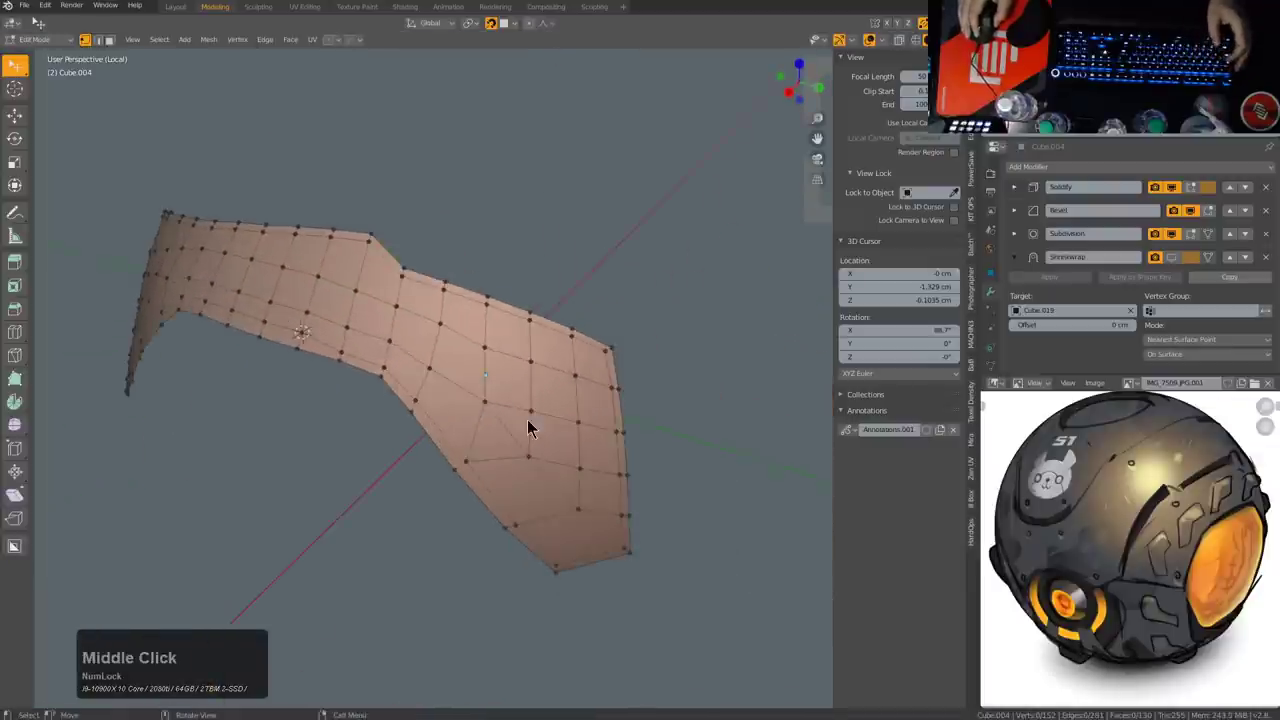
Step: Slide a central vertex along its edge to straighten the strut
{"action": "middle_click", "coordinate": [576, 390]}
{"action": "scroll", "scroll_direction": "down", "scroll_amount": 3}
{"action": "middle_click", "coordinate": [593, 374]}
{"action": "scroll", "scroll_direction": "up", "scroll_amount": 3}
{"action": "middle_click", "coordinate": [527, 409]}
{"action": "left_click", "coordinate": [497, 388]}
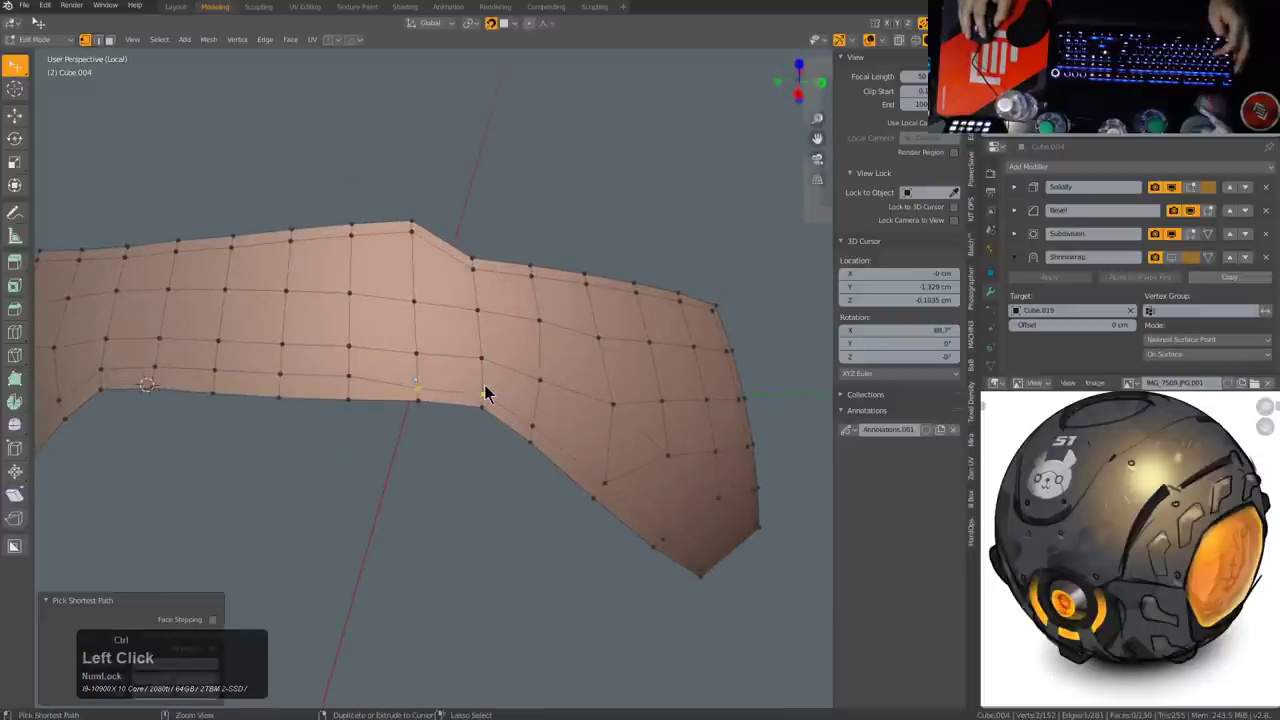
{"action": "key", "text": "g"}
{"action": "key", "text": "g"}
{"action": "left_click", "coordinate": [491, 383]}
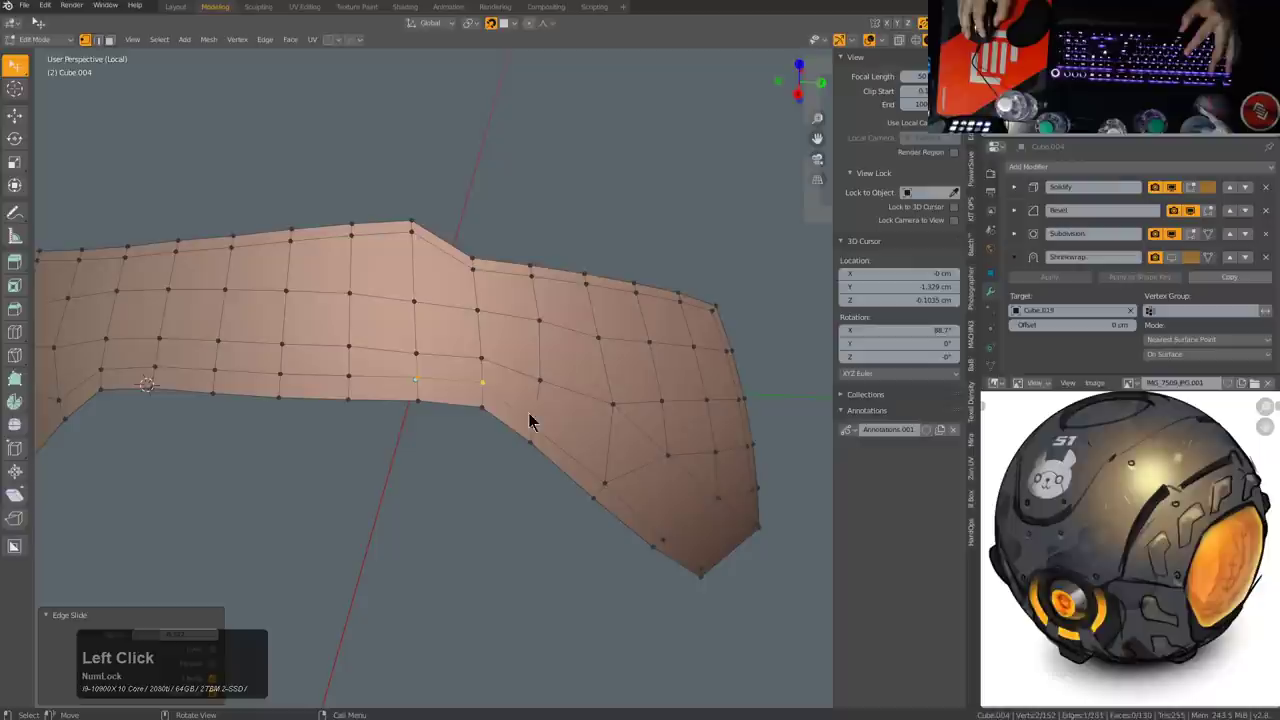
Step: Slide an upper-left vertex into place and clear the selection
{"action": "left_click", "coordinate": [423, 356]}
{"action": "key", "text": "g"}
{"action": "key", "text": "g"}
{"action": "left_click", "coordinate": [423, 354]}
{"action": "scroll", "scroll_direction": "down", "scroll_amount": 3}
{"action": "key", "text": "alt+a"}
{"action": "middle_click", "coordinate": [503, 361]}
{"action": "middle_click", "coordinate": [507, 371]}
{"action": "middle_click", "coordinate": [494, 396]}
{"action": "middle_click", "coordinate": [501, 392]}
Step: Select the vertices and loop near the lower notch bend for the next cut
{"action": "scroll", "scroll_direction": "down", "scroll_amount": 3}
{"action": "middle_click", "coordinate": [553, 433]}
{"action": "middle_click", "coordinate": [651, 426]}
{"action": "scroll", "scroll_direction": "up", "scroll_amount": 3}
{"action": "middle_click", "coordinate": [626, 441]}
{"action": "middle_click", "coordinate": [571, 427]}
{"action": "left_click", "coordinate": [492, 371]}
{"action": "left_click", "coordinate": [519, 436]}
{"action": "left_click", "coordinate": [550, 455]}
{"action": "double_click", "coordinate": [550, 455]}
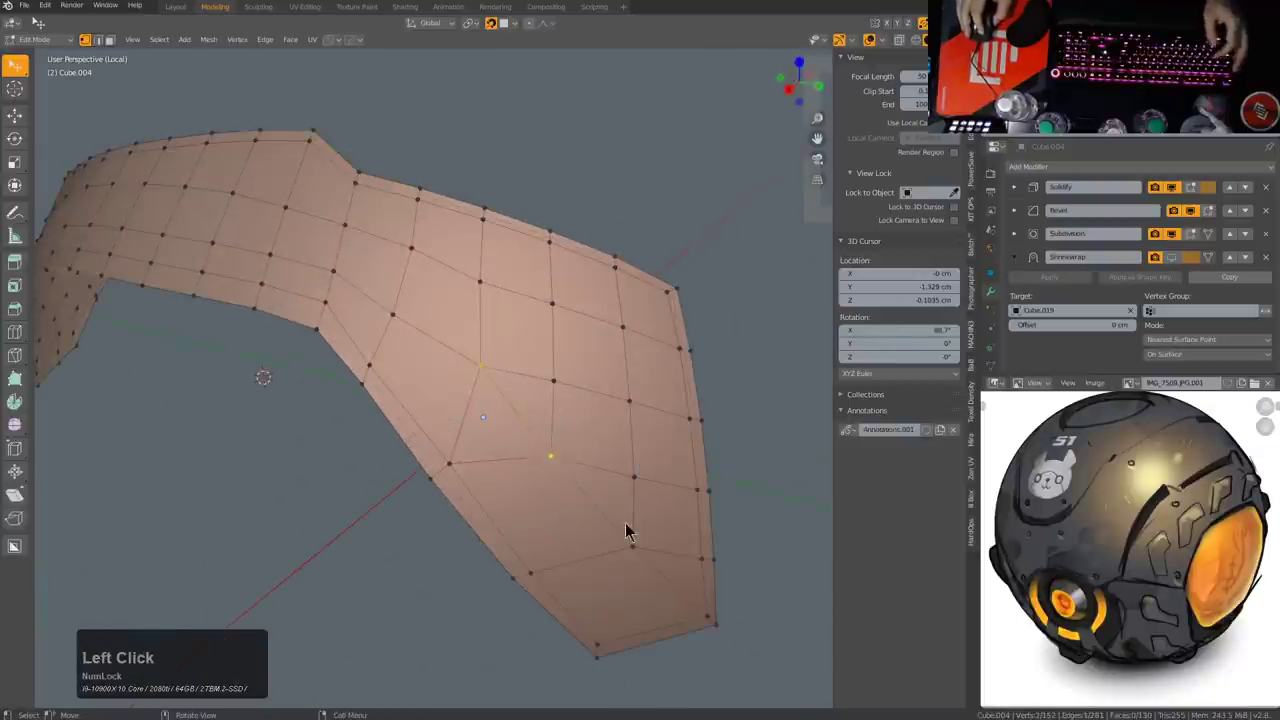
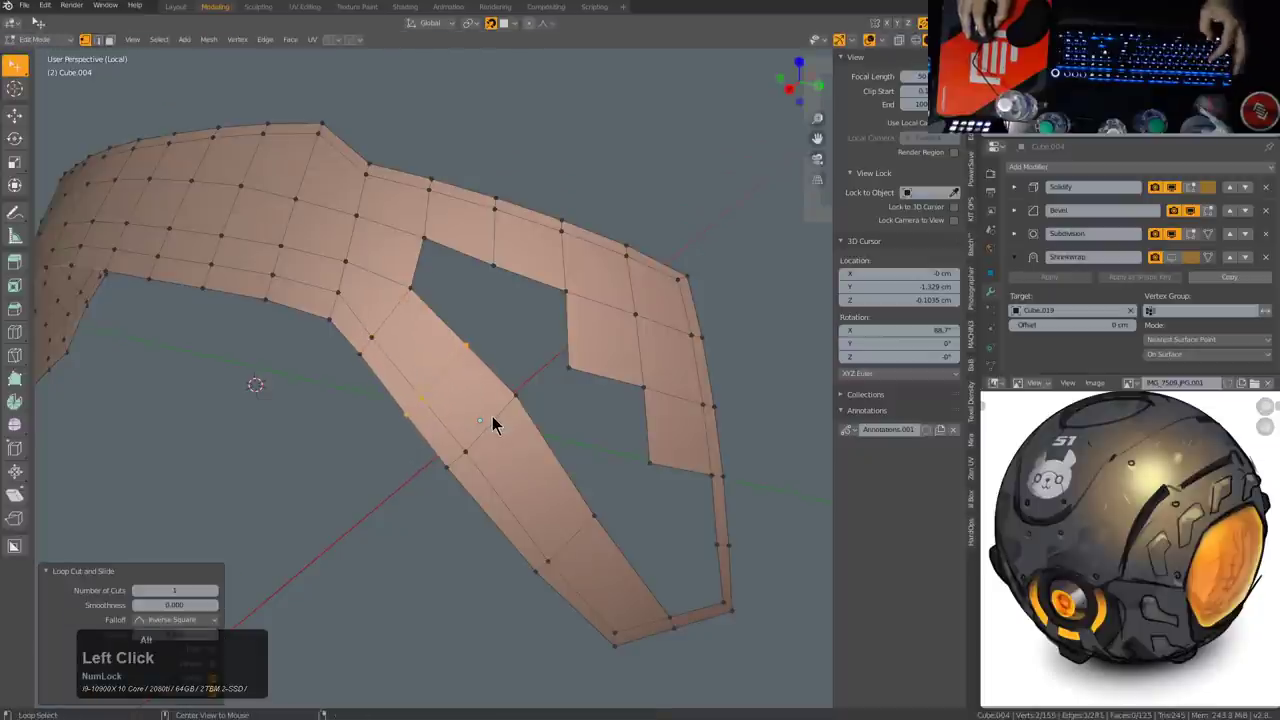
Step: Slide two border vertices along their edges, then fill faces between selected verts to define the second opening
{"action": "key", "text": "g"}
{"action": "key", "text": "g"}
{"action": "left_click", "coordinate": [513, 433]}
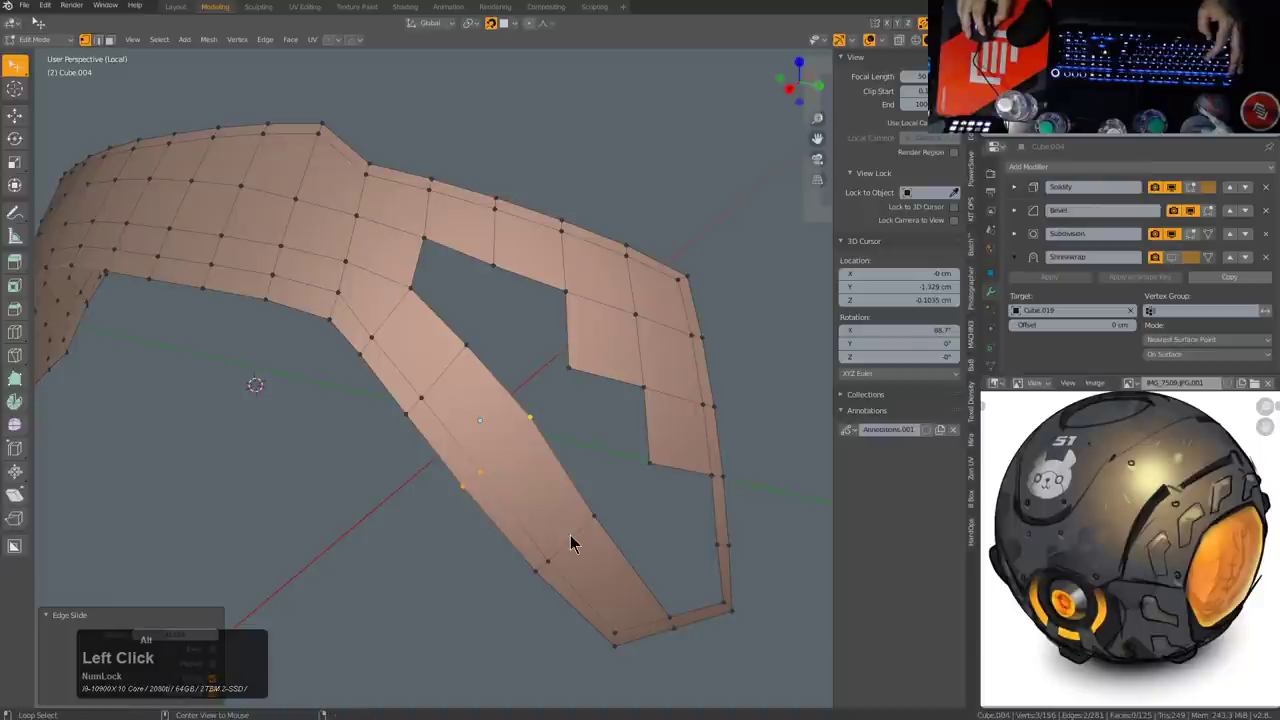
{"action": "key", "text": "g"}
{"action": "key", "text": "g"}
{"action": "left_click", "coordinate": [579, 541]}
{"action": "middle_click", "coordinate": [487, 376]}
{"action": "left_click", "coordinate": [362, 369]}
{"action": "key", "text": "f"}
{"action": "key", "text": "ctrl+z"}
{"action": "key", "text": "f"}
{"action": "left_click", "coordinate": [444, 371]}
{"action": "left_click", "coordinate": [404, 439]}
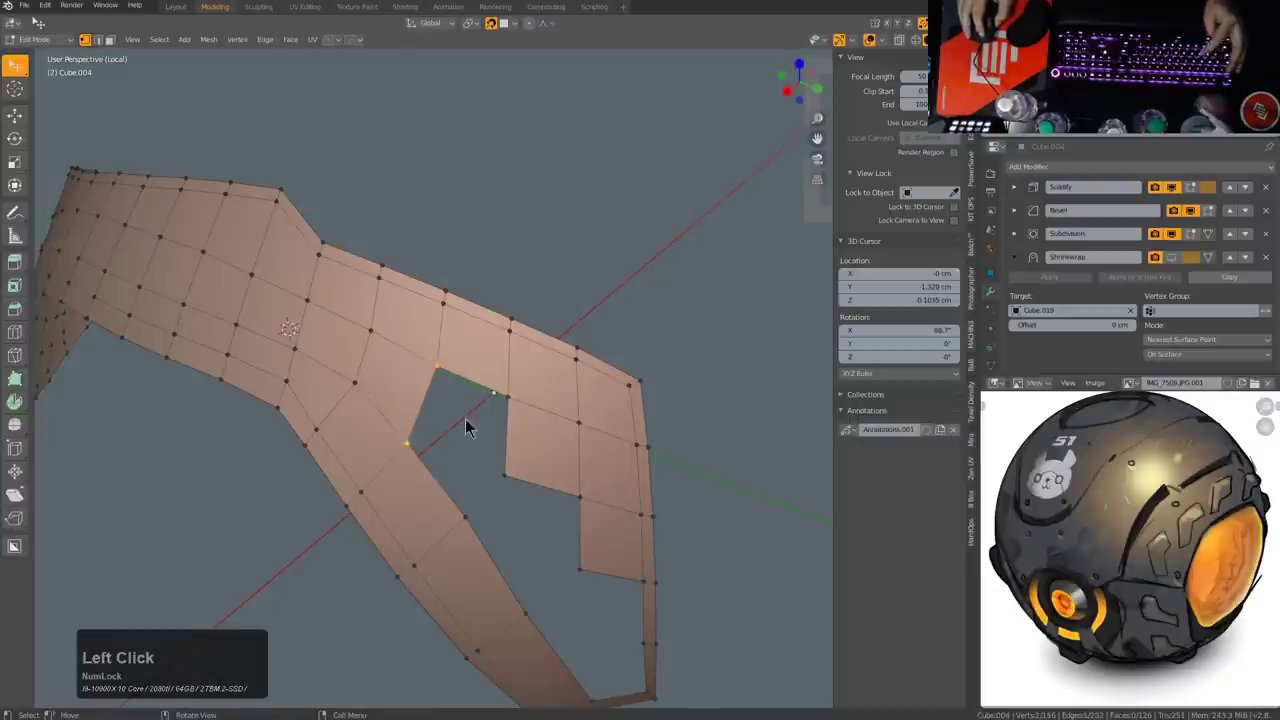
Step: Delete a stray element, slide a strut vertex and try filling faces, then undo the unwanted fills
{"action": "left_click", "coordinate": [516, 480]}
{"action": "key", "text": "x"}
{"action": "left_click", "coordinate": [516, 480]}
{"action": "middle_click", "coordinate": [537, 477]}
{"action": "left_click", "coordinate": [382, 355]}
{"action": "key", "text": "g"}
{"action": "key", "text": "g"}
{"action": "left_click", "coordinate": [375, 359]}
{"action": "left_click", "coordinate": [439, 413]}
{"action": "left_click", "coordinate": [469, 328]}
{"action": "key", "text": "f"}
{"action": "key", "text": "f"}
{"action": "key", "text": "ctrl+z"}
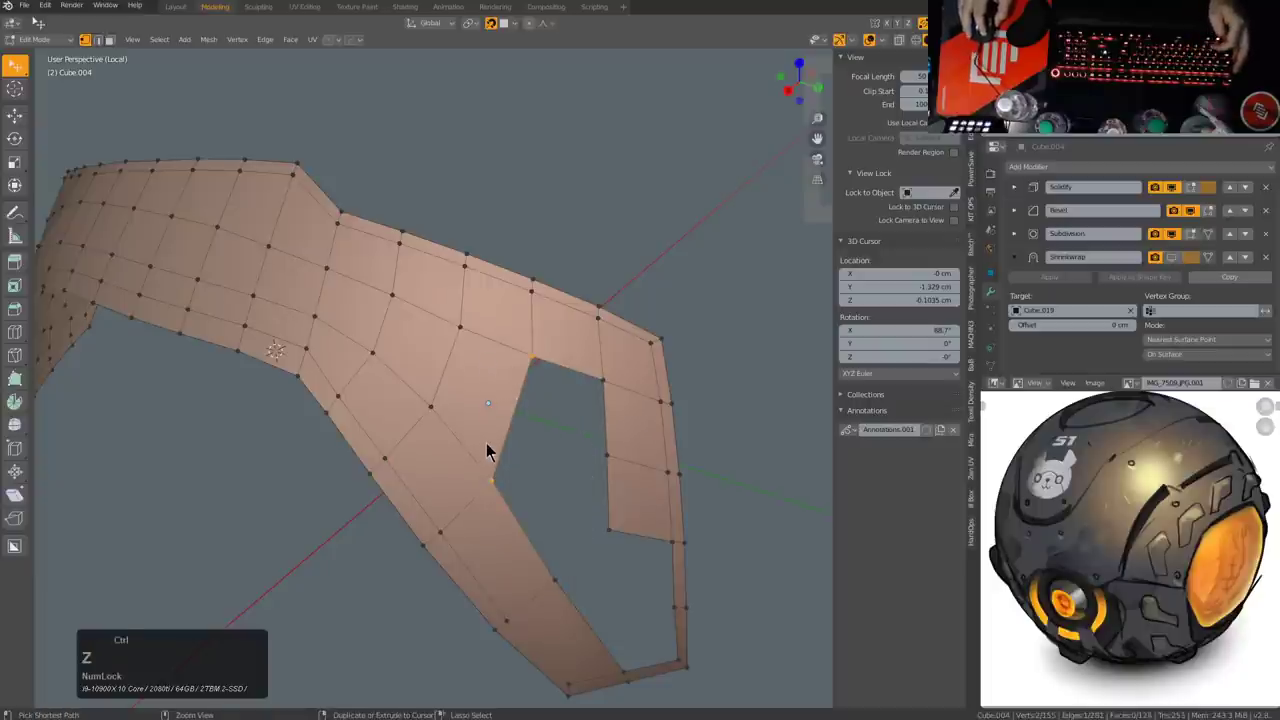
{"action": "key", "text": "ctrl+z"}
{"action": "key", "text": "ctrl+z"}
{"action": "key", "text": "ctrl+z"}
Step: Edge-slide three vertices around the slanted strut to straighten the cutout borders
{"action": "left_click", "coordinate": [500, 493]}
{"action": "key", "text": "g"}
{"action": "key", "text": "g"}
{"action": "left_click", "coordinate": [547, 585]}
{"action": "left_click", "coordinate": [424, 406]}
{"action": "left_click", "coordinate": [391, 358]}
{"action": "key", "text": "g"}
{"action": "key", "text": "g"}
{"action": "left_click", "coordinate": [384, 369]}
{"action": "left_click", "coordinate": [465, 485]}
{"action": "key", "text": "g"}
{"action": "key", "text": "g"}
{"action": "left_click", "coordinate": [459, 482]}
{"action": "middle_click", "coordinate": [482, 512]}
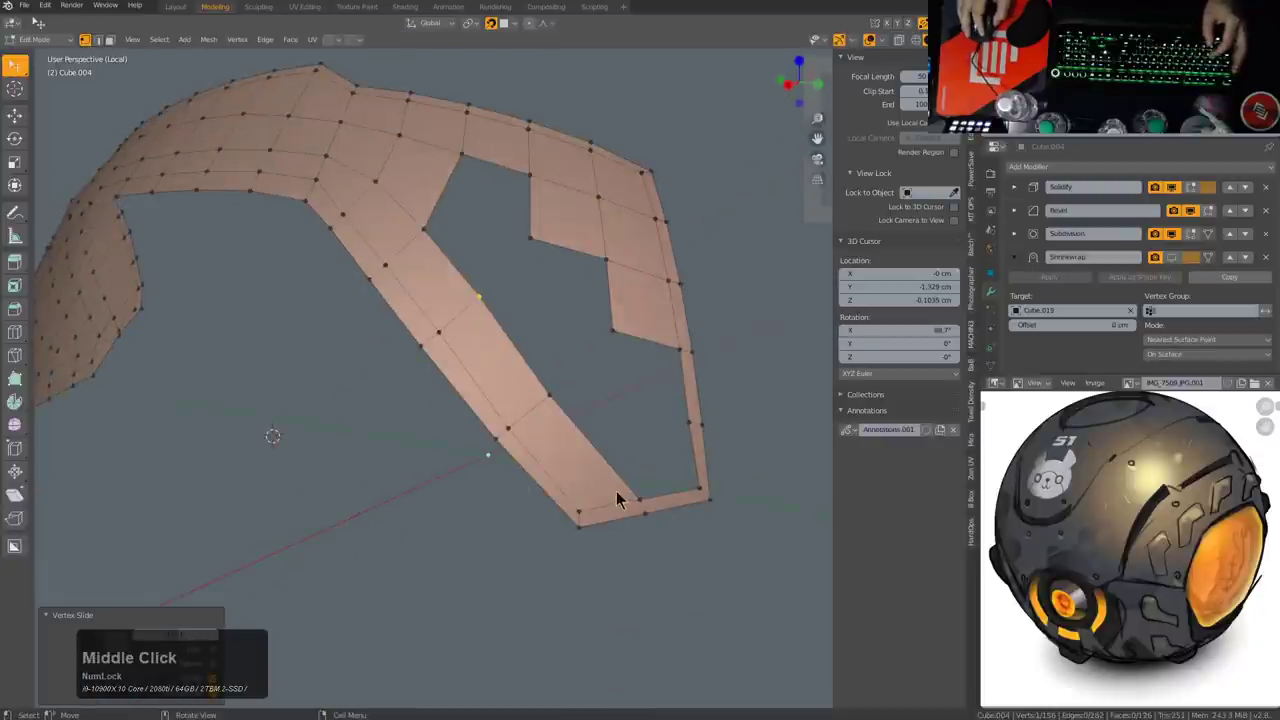
Step: Slide the cutout's border edge along the band and rotate another border edge straight
{"action": "left_click", "coordinate": [635, 499]}
{"action": "key", "text": "g"}
{"action": "key", "text": "g"}
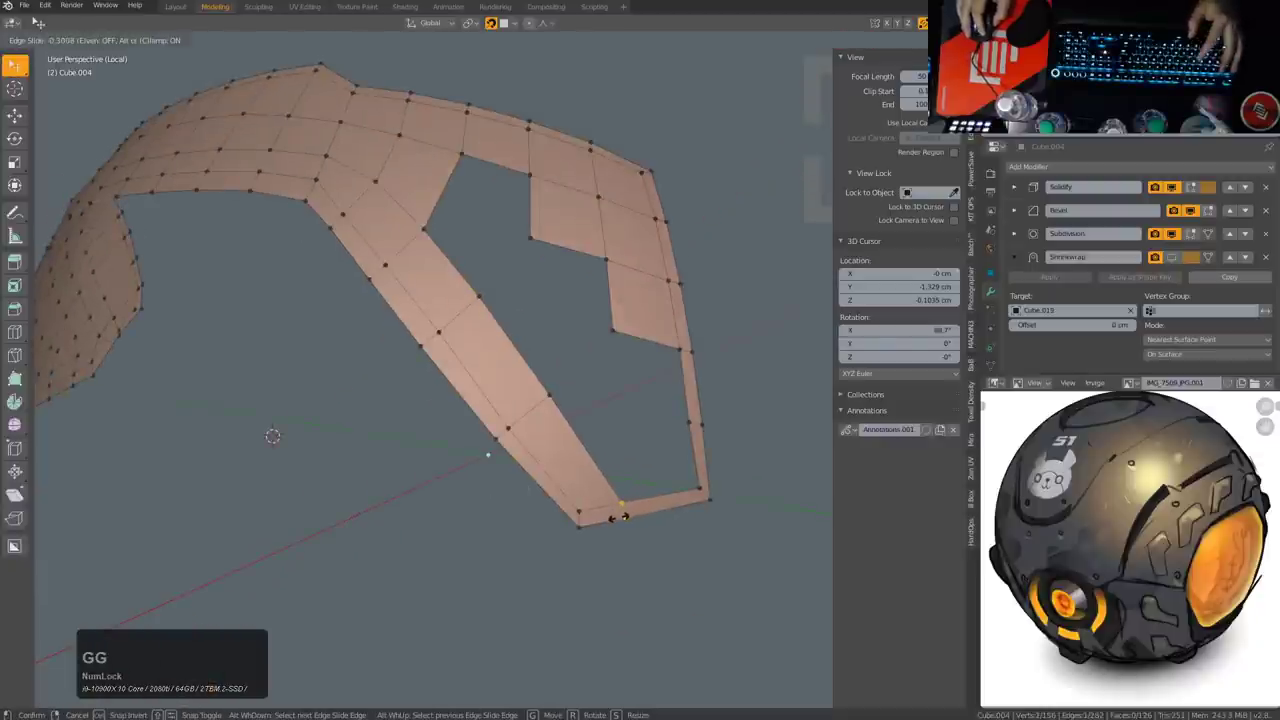
{"action": "left_click", "coordinate": [623, 524]}
{"action": "middle_click", "coordinate": [626, 455]}
{"action": "key", "text": "r"}
{"action": "left_click", "coordinate": [536, 524]}
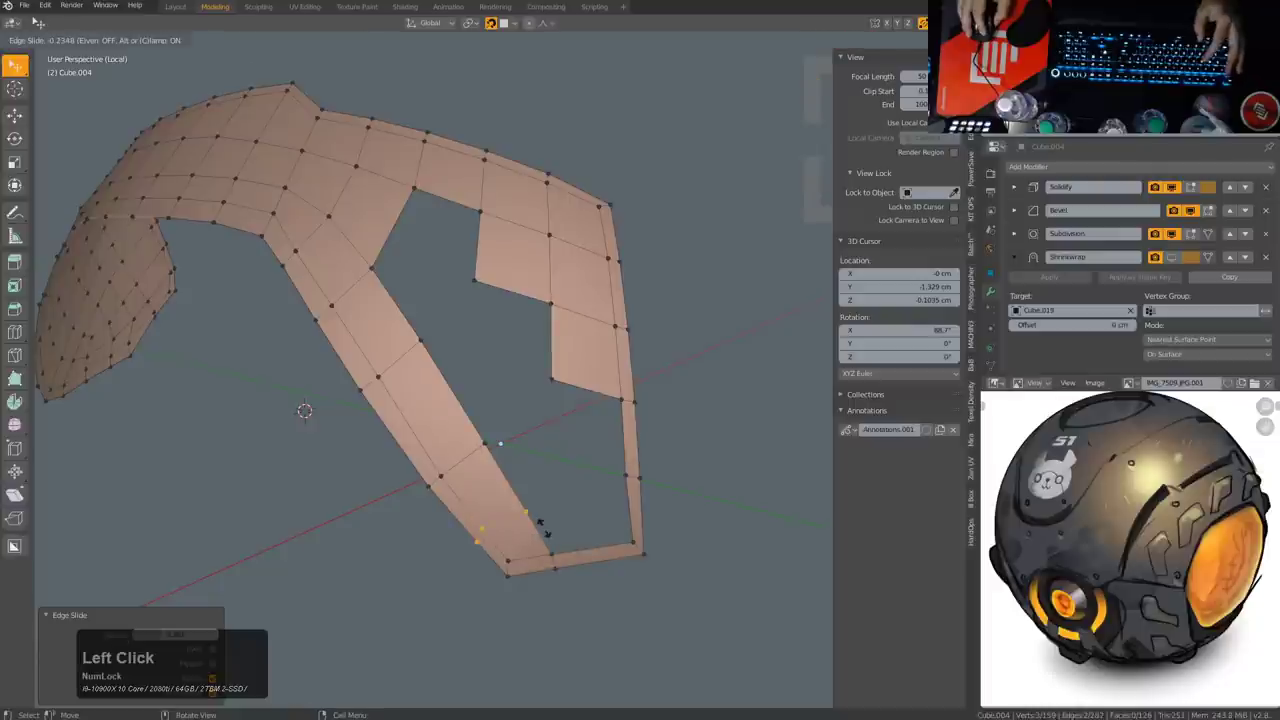
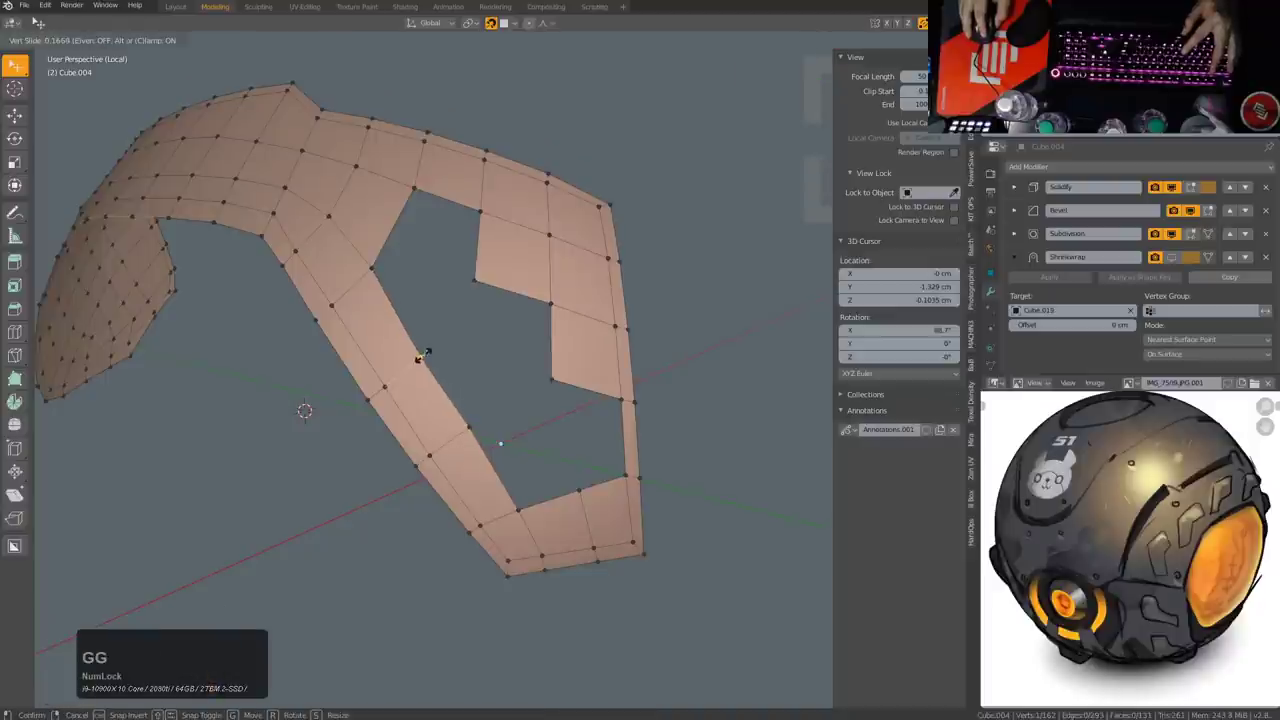
Step: Finish the vertex slide, then move a vertex on the opening's edge and select the next ones beside the strut
{"action": "left_click", "coordinate": [431, 360]}
{"action": "middle_click", "coordinate": [653, 487]}
{"action": "left_click", "coordinate": [458, 604]}
{"action": "key", "text": "f"}
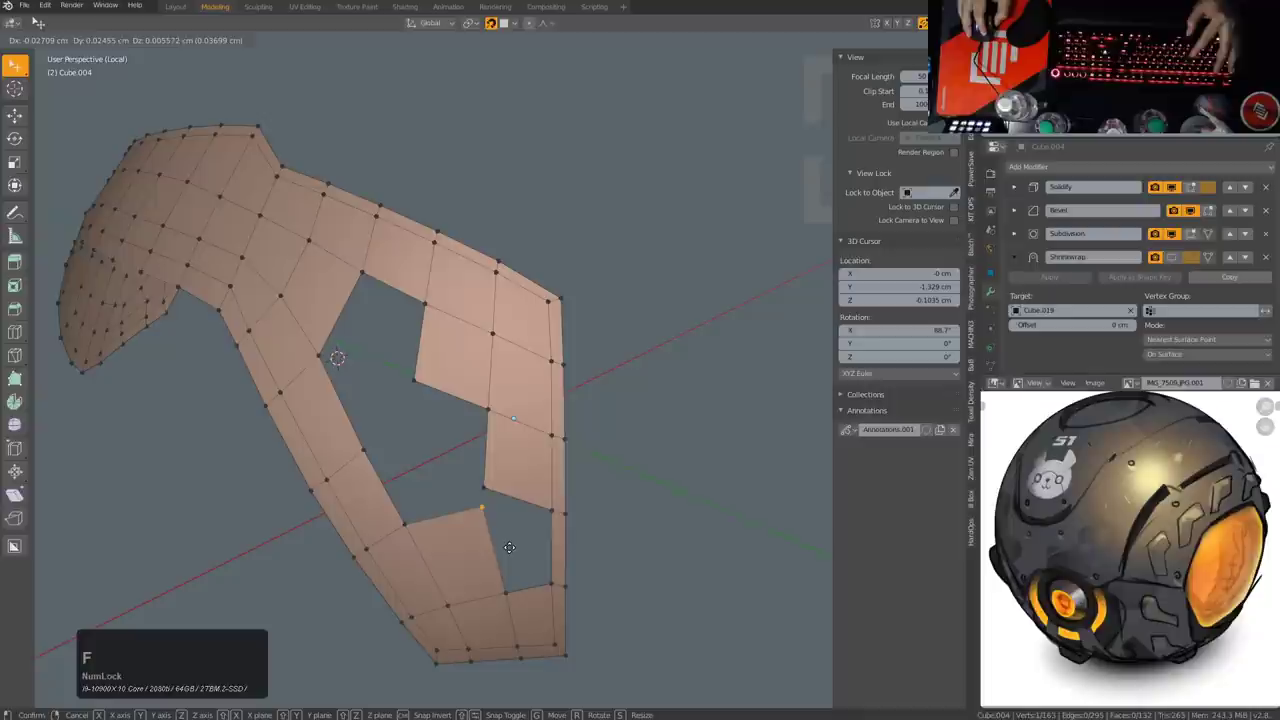
{"action": "left_click", "coordinate": [518, 561]}
{"action": "left_click", "coordinate": [497, 478]}
{"action": "left_click", "coordinate": [495, 510]}
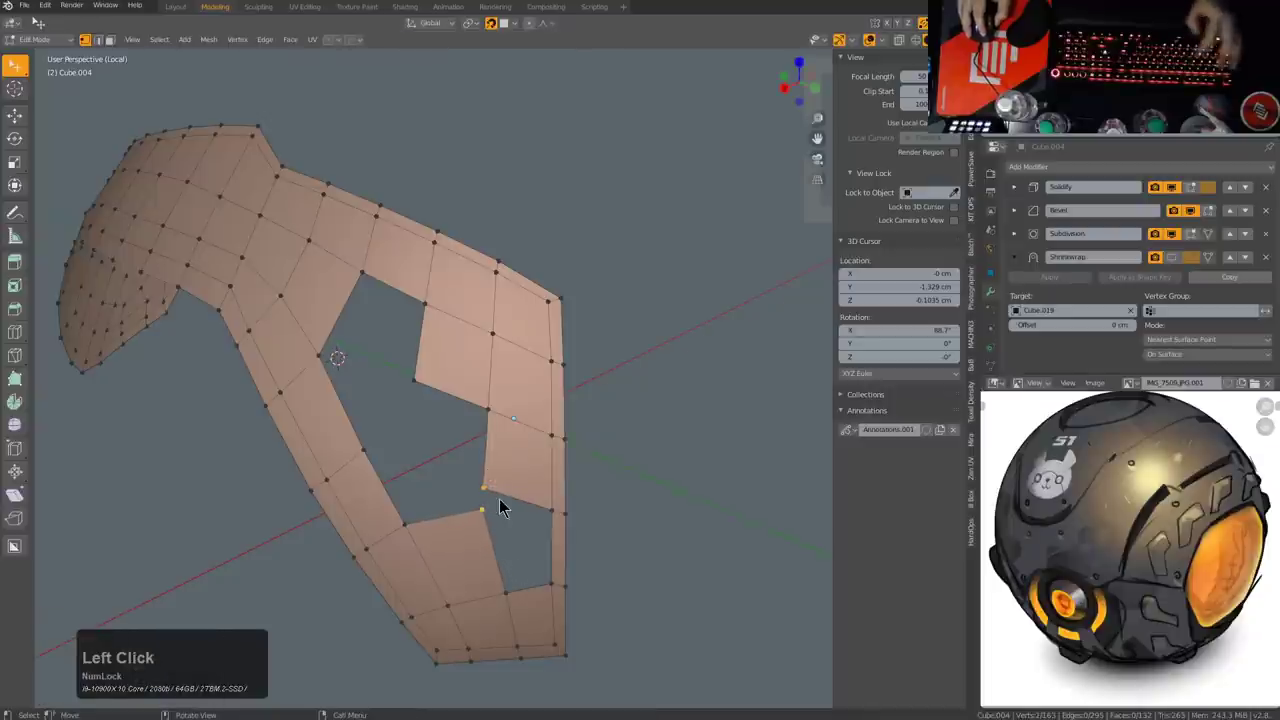
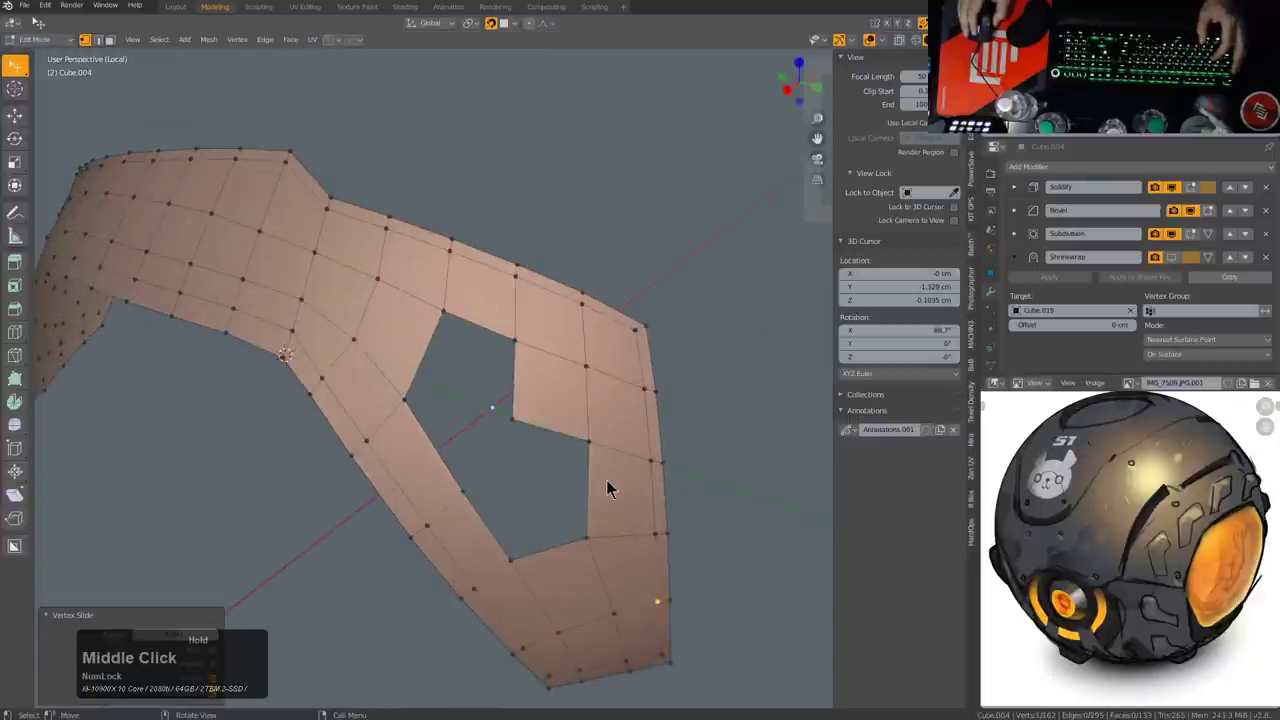
Step: Slide and move three corner vertices of the opening to square up its shape
{"action": "left_click", "coordinate": [590, 538]}
{"action": "key", "text": "g"}
{"action": "key", "text": "g"}
{"action": "left_click", "coordinate": [601, 542]}
{"action": "left_click", "coordinate": [607, 622]}
{"action": "key", "text": "g"}
{"action": "left_click", "coordinate": [607, 622]}
{"action": "middle_click", "coordinate": [601, 514]}
{"action": "left_click", "coordinate": [575, 483]}
{"action": "key", "text": "f"}
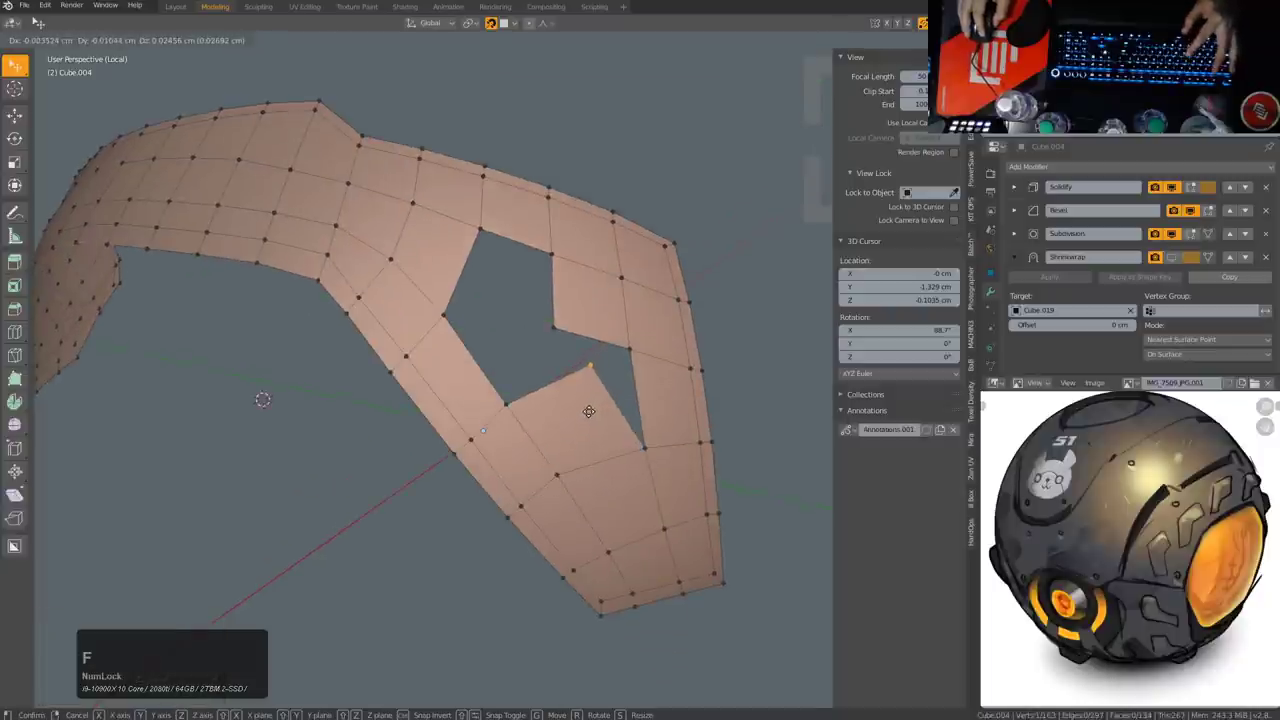
{"action": "left_click", "coordinate": [597, 411]}
{"action": "middle_click", "coordinate": [619, 408]}
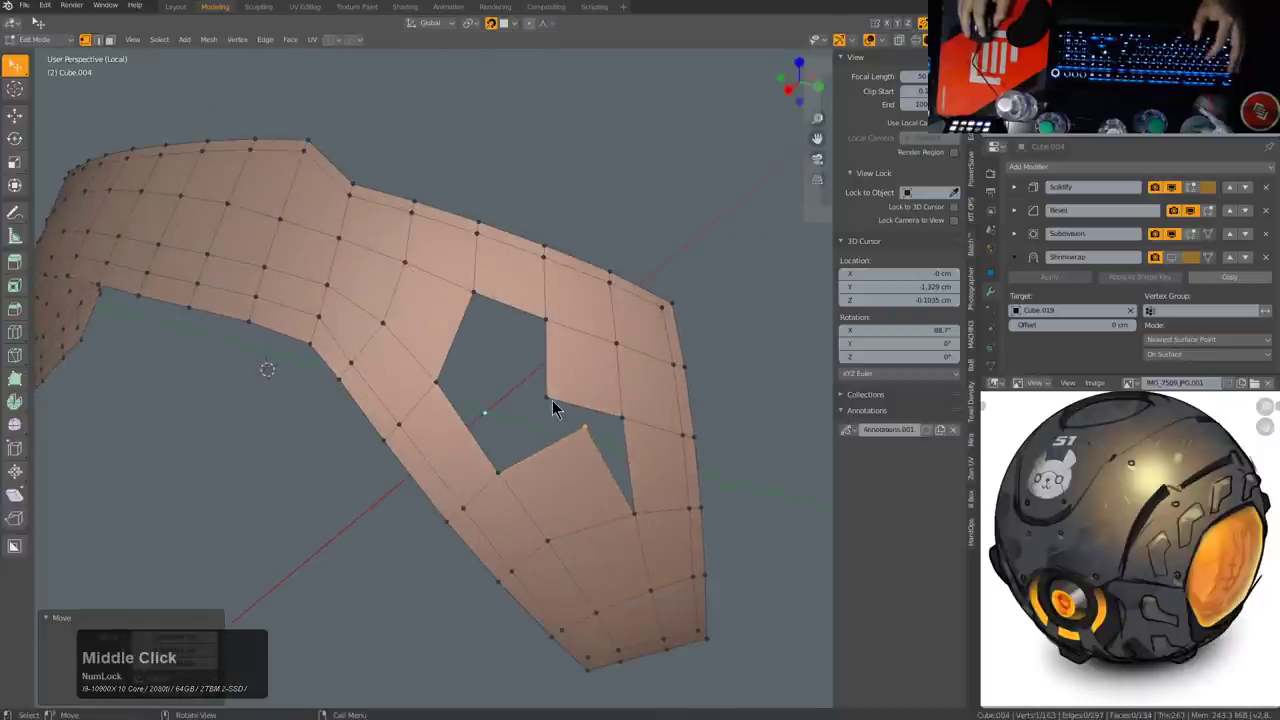
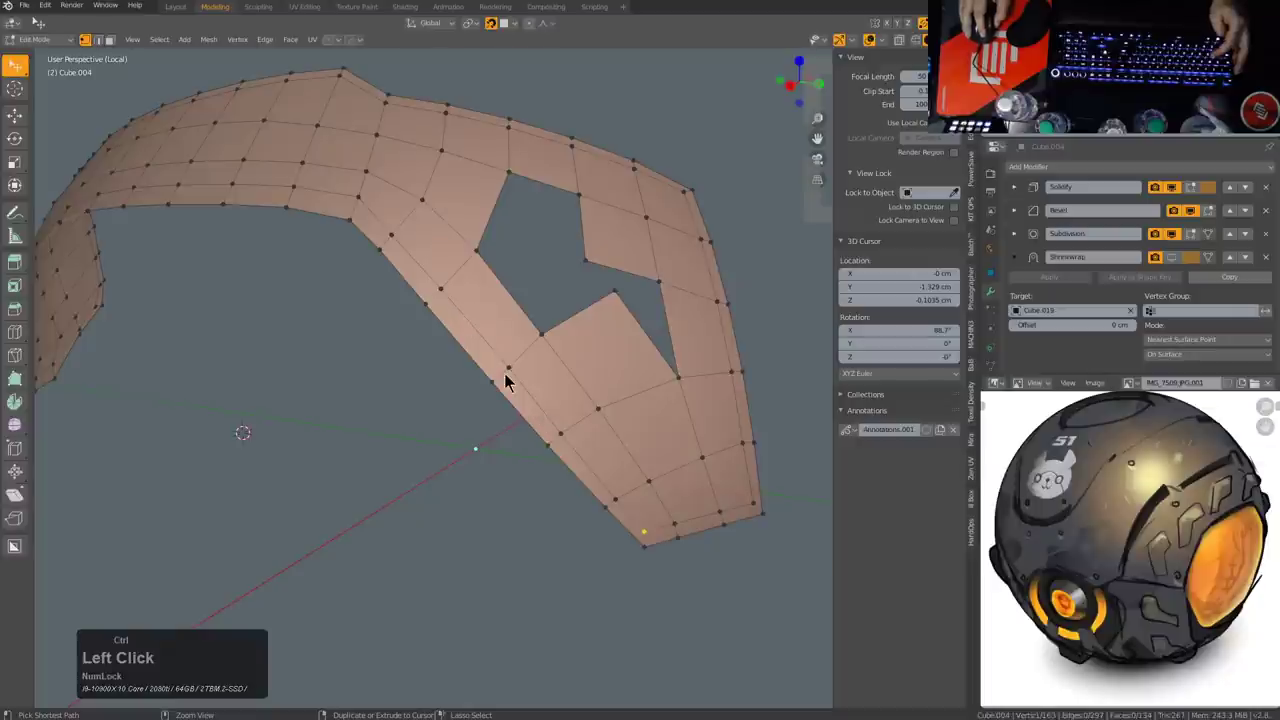
Step: Edge-slide an edge beside the opening, then check the panel in Object Mode with modifiers and return
{"action": "key", "text": "ctrl+g"}
{"action": "left_click", "coordinate": [523, 379]}
{"action": "left_click", "coordinate": [459, 294]}
{"action": "middle_click", "coordinate": [479, 328]}
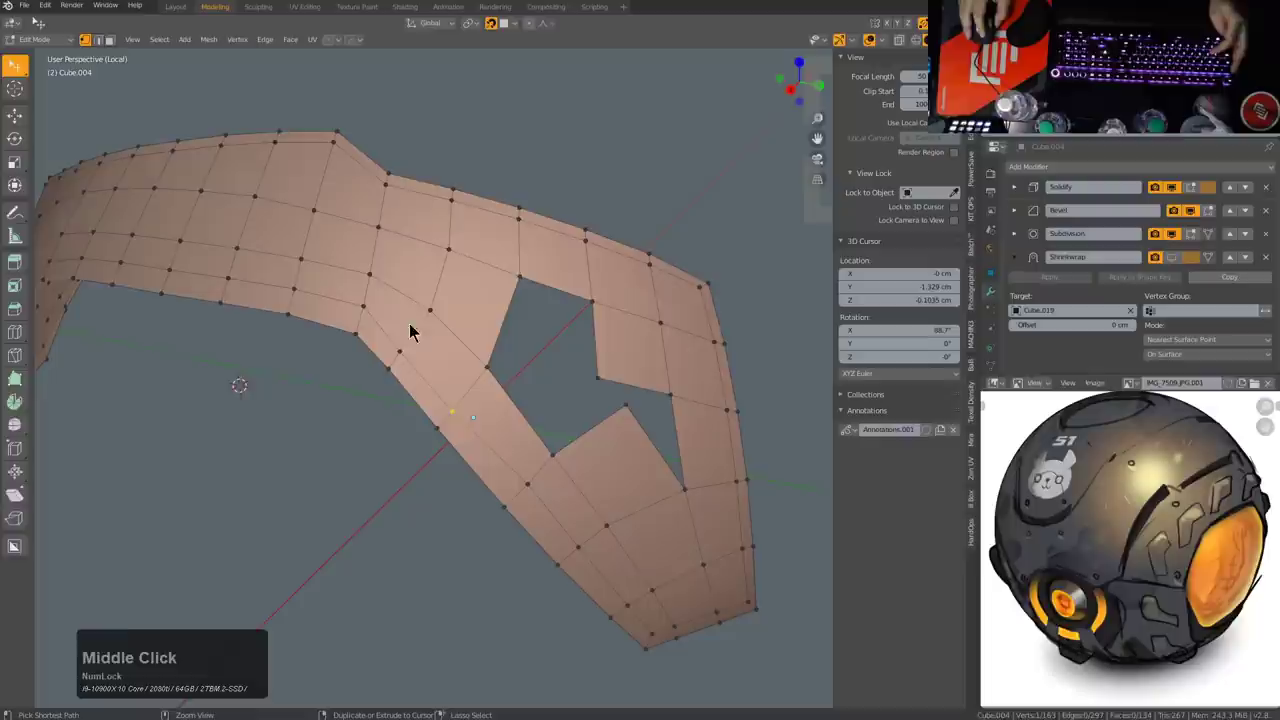
{"action": "left_click", "coordinate": [395, 342]}
{"action": "key", "text": "g"}
{"action": "key", "text": "g"}
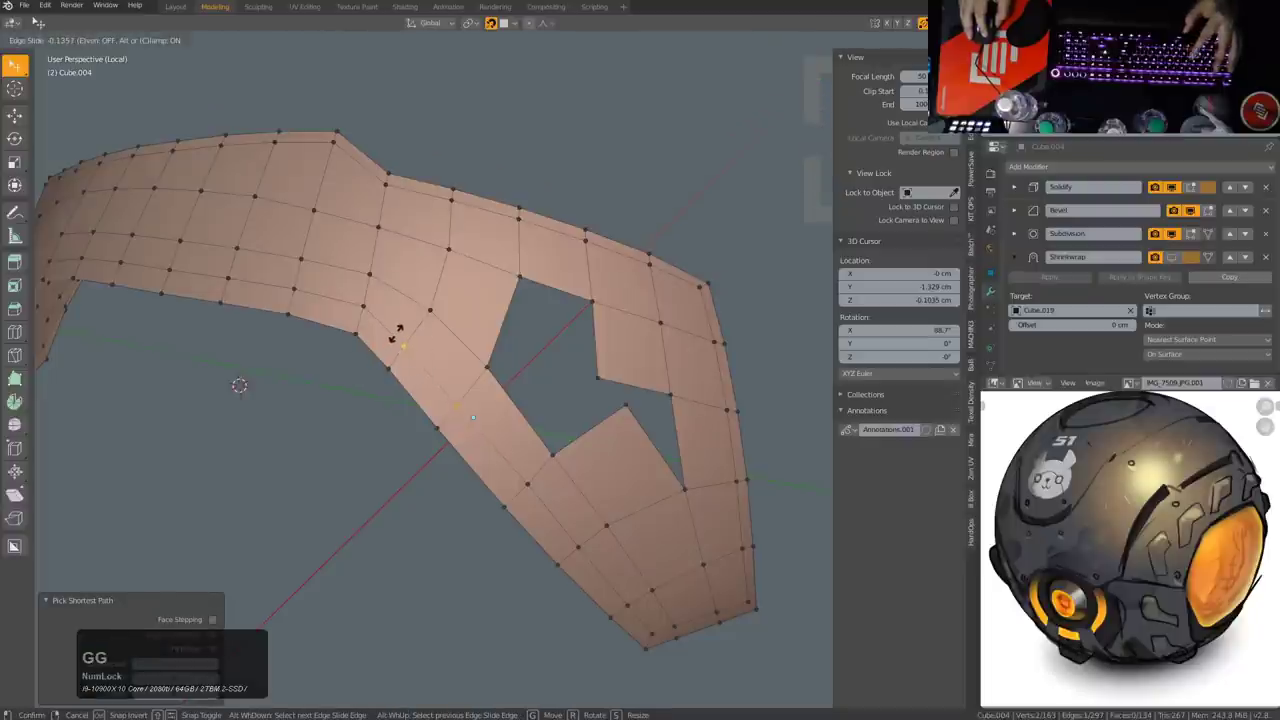
{"action": "left_click", "coordinate": [400, 340]}
{"action": "key", "text": "Tab"}
{"action": "scroll", "scroll_direction": "down", "scroll_amount": 3}
{"action": "middle_click", "coordinate": [588, 461]}
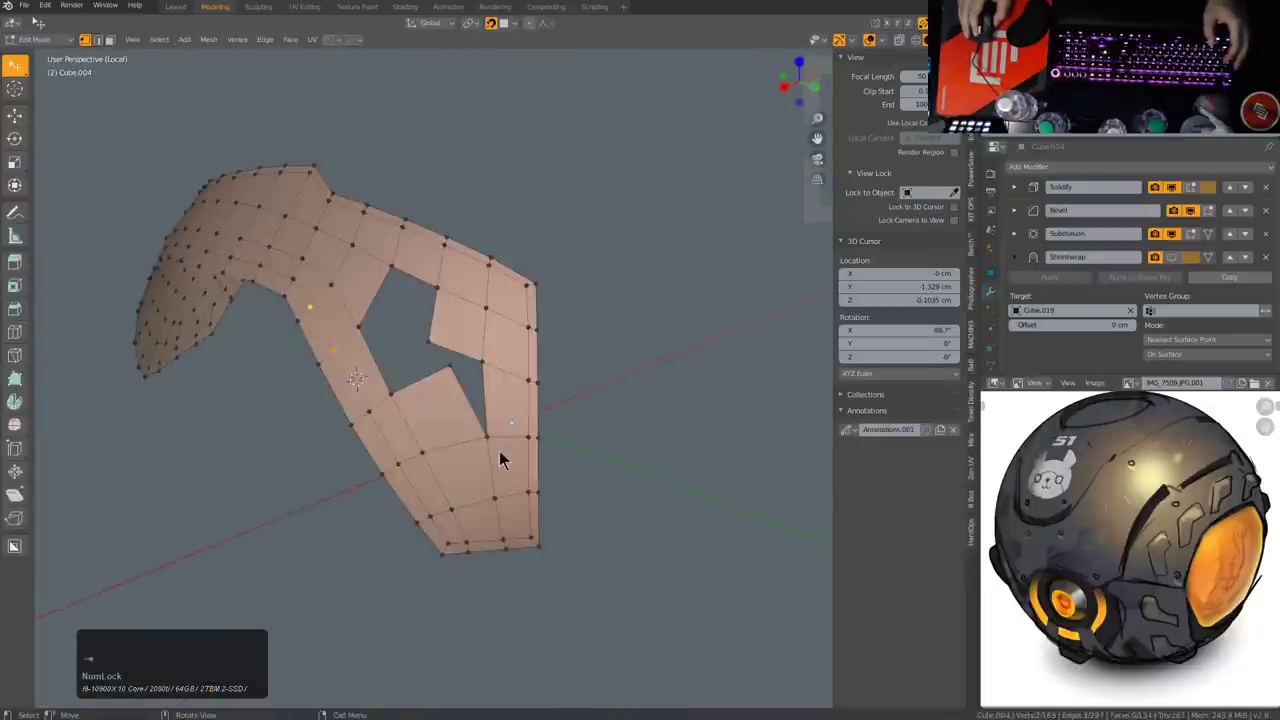
{"action": "middle_click", "coordinate": [493, 470]}
{"action": "scroll", "scroll_direction": "up", "scroll_amount": 3}
{"action": "key", "text": "alt+a"}
{"action": "middle_click", "coordinate": [515, 502]}
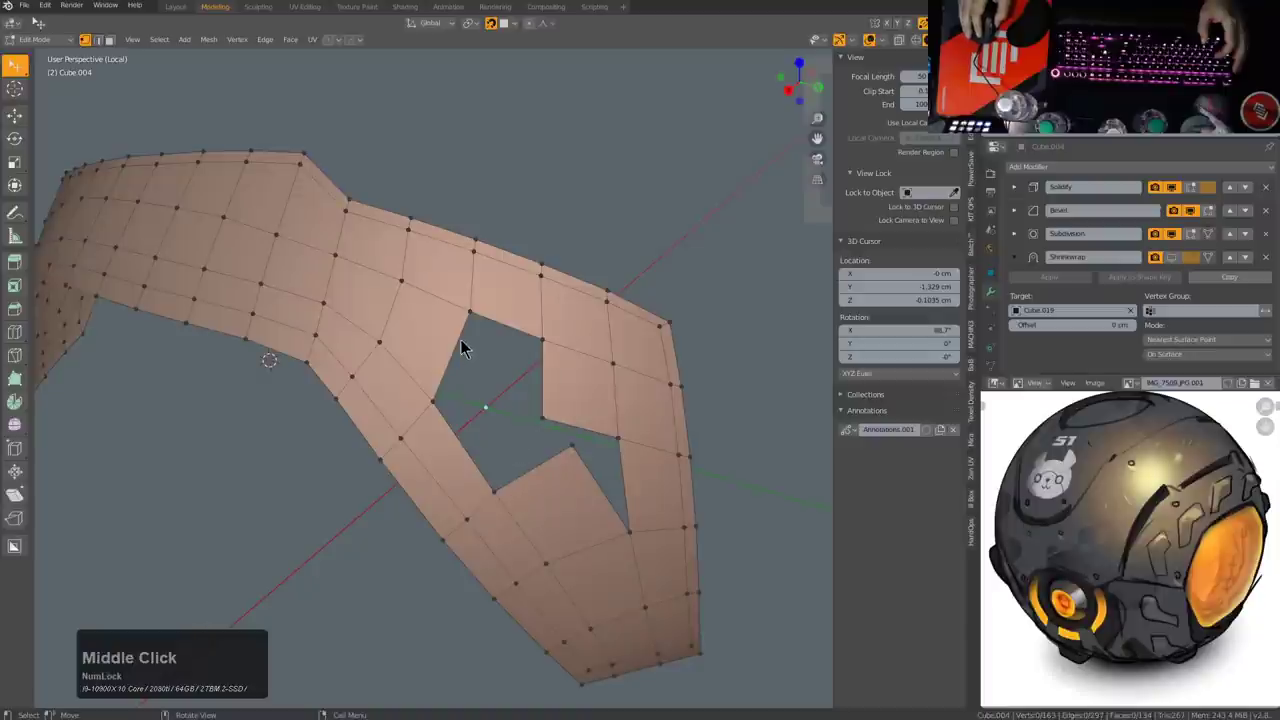
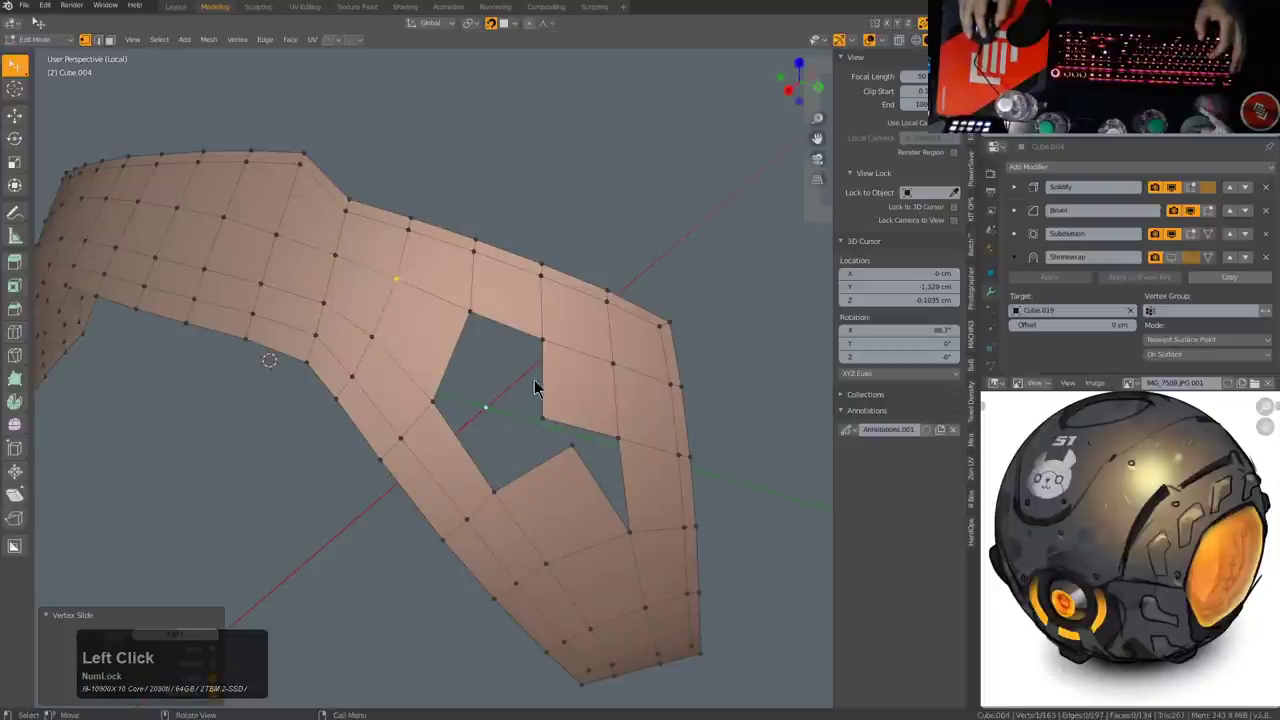
Step: Delete a small block of faces below the opening and fill between the gap's border vertices
{"action": "left_click", "coordinate": [551, 407]}
{"action": "left_click", "coordinate": [566, 458]}
{"action": "key", "text": "x"}
{"action": "left_click", "coordinate": [572, 449]}
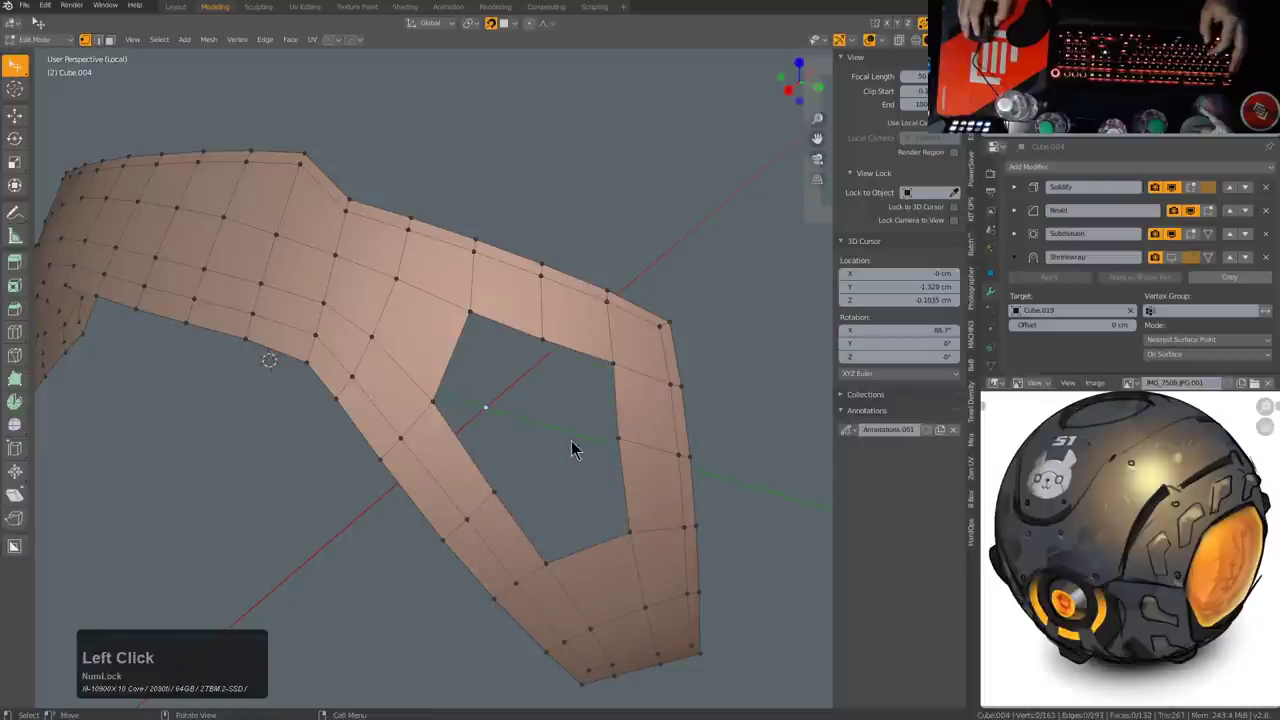
{"action": "left_click", "coordinate": [613, 366]}
{"action": "key", "text": "f"}
{"action": "left_click", "coordinate": [616, 435]}
{"action": "left_click", "coordinate": [550, 327]}
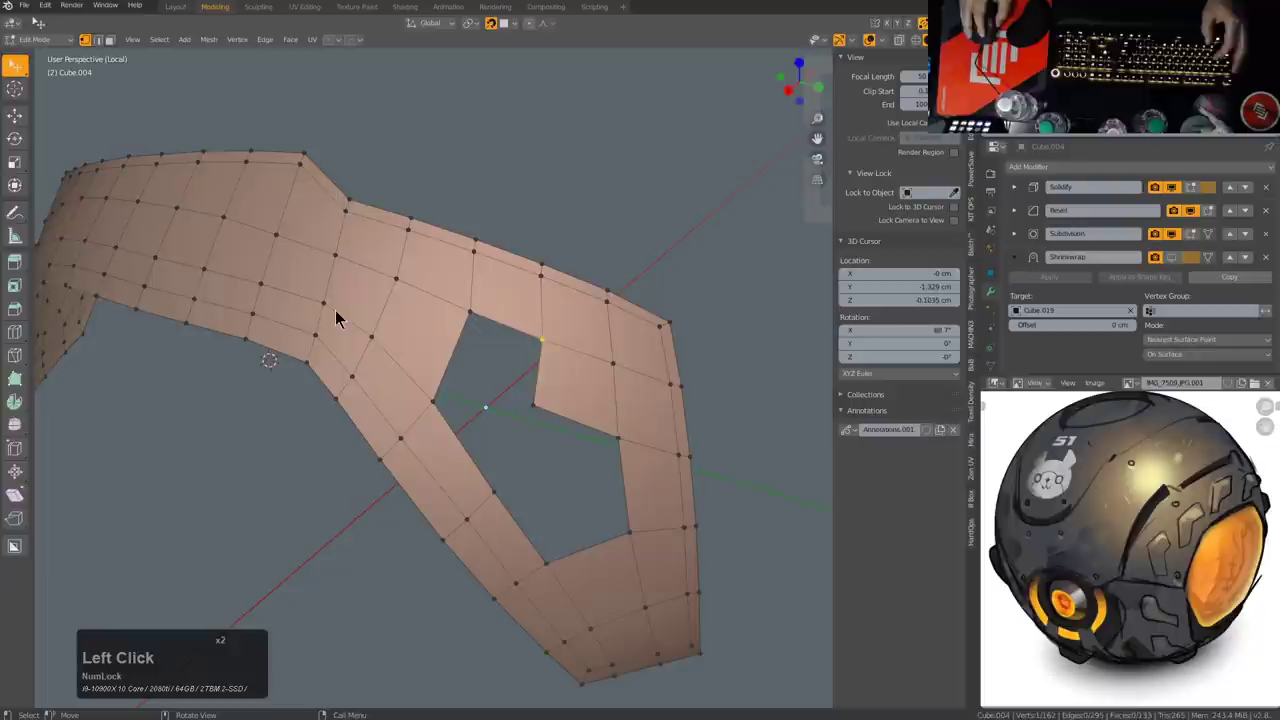
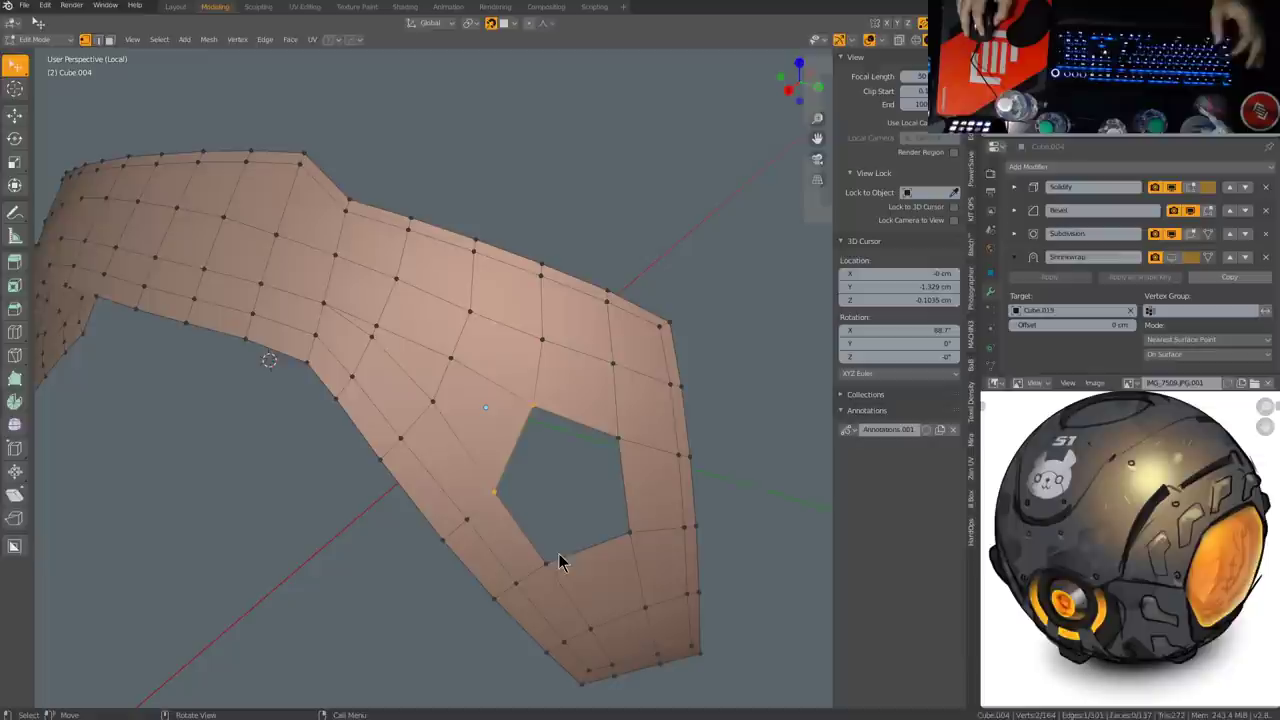
Step: Select three vertices on the lower notch and join/move them to start closing the gap
{"action": "key", "text": "g"}
{"action": "key", "text": "g"}
{"action": "left_click", "coordinate": [528, 455]}
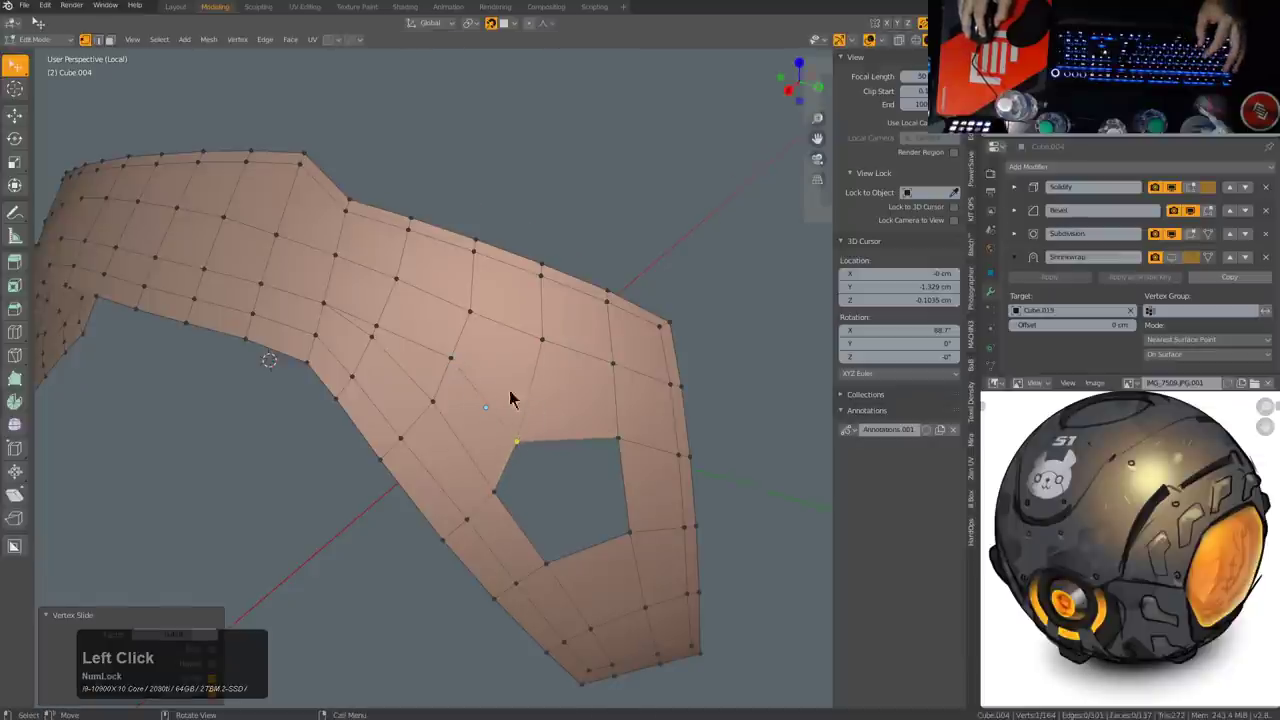
{"action": "left_click", "coordinate": [508, 389]}
{"action": "left_click", "coordinate": [613, 437]}
{"action": "key", "text": "j"}
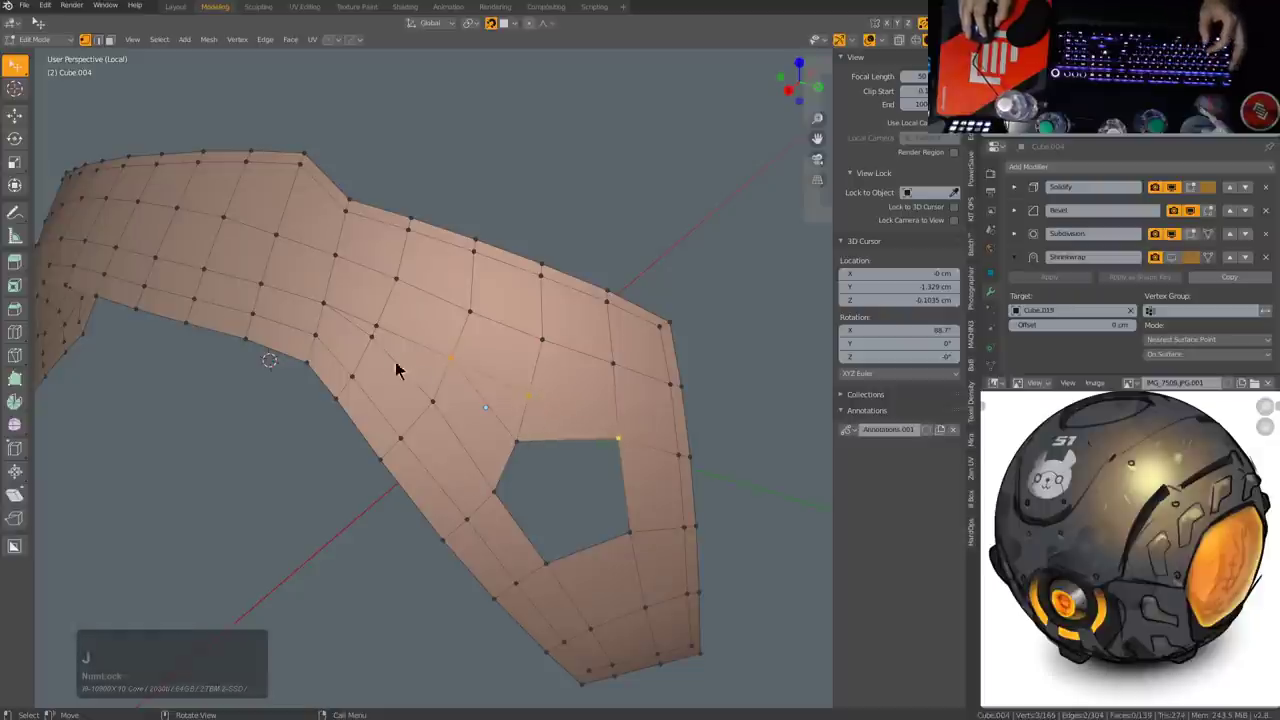
{"action": "key", "text": "j"}
{"action": "left_click", "coordinate": [416, 395]}
Step: Select another trio of notch vertices and connect them, then zoom in to inspect the closed notch
{"action": "key", "text": "g"}
{"action": "key", "text": "g"}
{"action": "left_click", "coordinate": [410, 404]}
{"action": "left_click", "coordinate": [515, 448]}
{"action": "left_click", "coordinate": [330, 340]}
{"action": "key", "text": "j"}
{"action": "scroll", "scroll_direction": "up", "scroll_amount": 3}
{"action": "middle_click", "coordinate": [406, 438]}
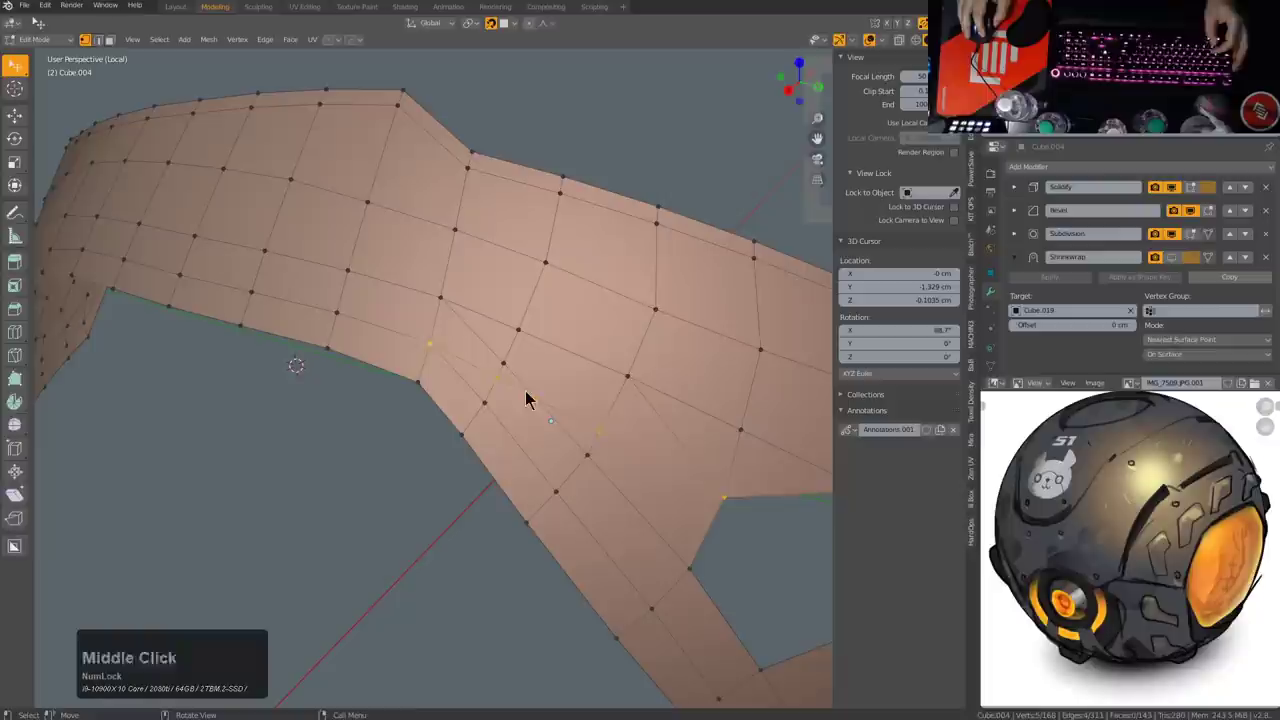
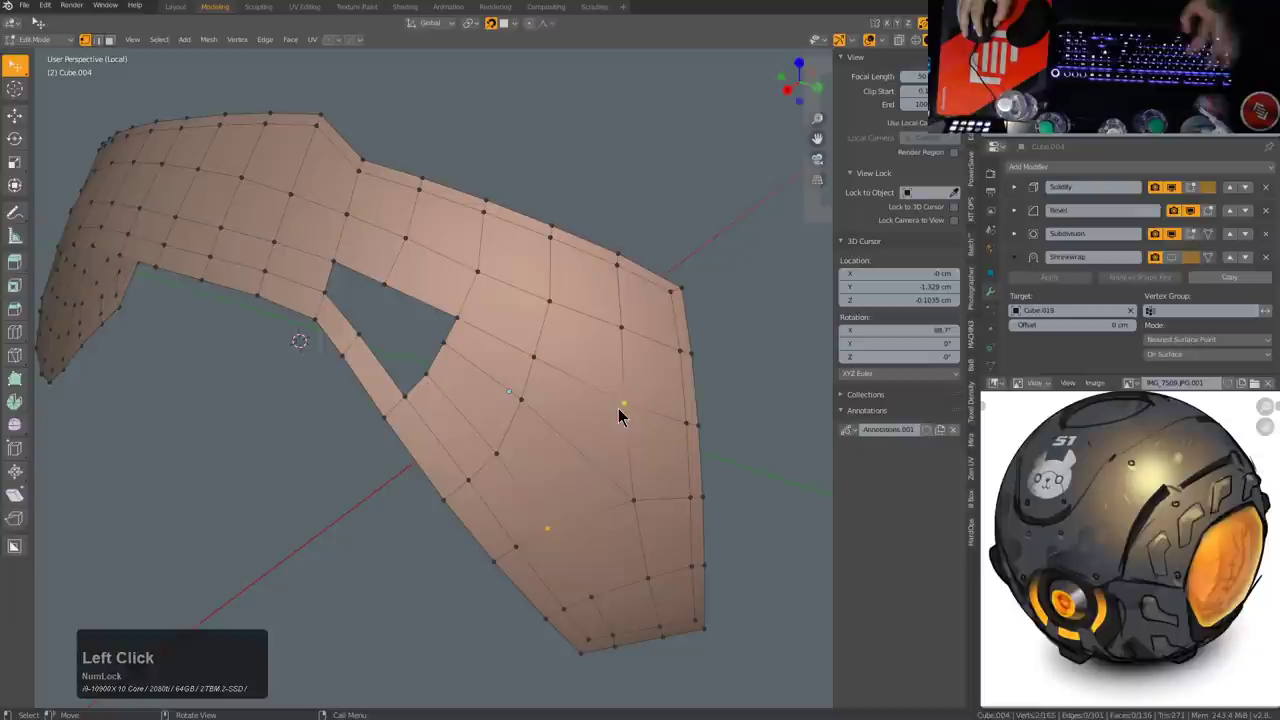
Step: Slide a vertex on the angular opening and connect lower-grid vertices with new edges, trying a fill
{"action": "key", "text": "j"}
{"action": "left_click", "coordinate": [600, 455]}
{"action": "key", "text": "g"}
{"action": "key", "text": "g"}
{"action": "left_click", "coordinate": [605, 454]}
{"action": "left_click", "coordinate": [617, 577]}
{"action": "left_click", "coordinate": [637, 512]}
{"action": "key", "text": "j"}
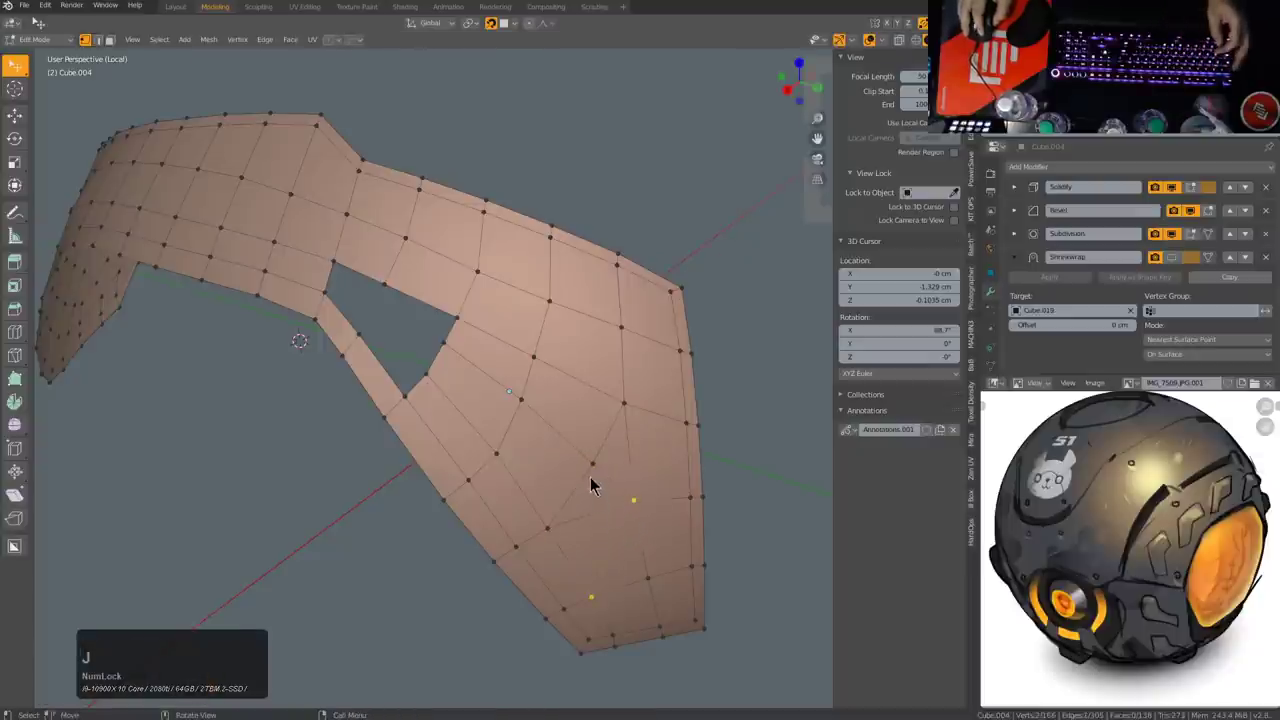
{"action": "double_click", "coordinate": [571, 528]}
{"action": "key", "text": "f"}
{"action": "key", "text": "alt+a"}
Step: Undo the unwanted connects and fills back to the clean opening
{"action": "key", "text": "ctrl+z"}
{"action": "key", "text": "ctrl+z"}
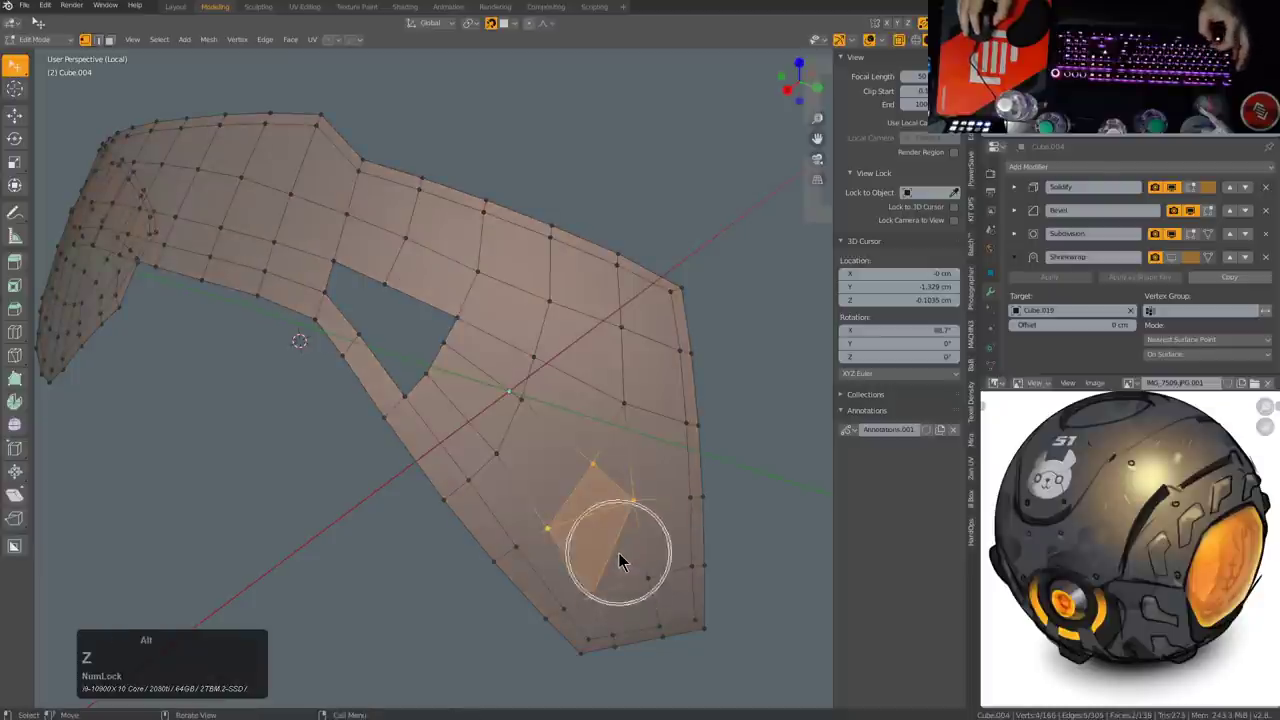
{"action": "key", "text": "z"}
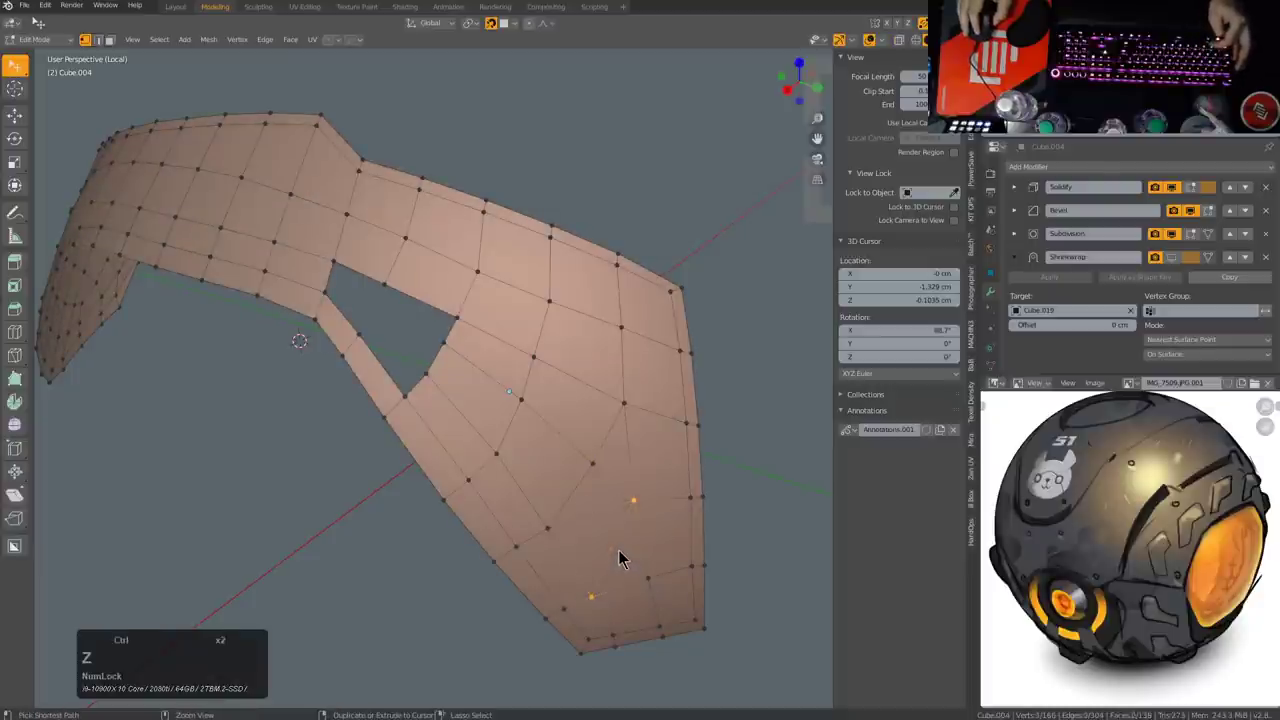
{"action": "key", "text": "ctrl+z"}
{"action": "key", "text": "ctrl+z"}
{"action": "key", "text": "ctrl+z"}
{"action": "key", "text": "ctrl+z"}
{"action": "key", "text": "ctrl+z"}
{"action": "key", "text": "ctrl+z"}
Step: Join two opening vertices with a new edge rerouting the lower quads, then view the smoothed panel
{"action": "left_click", "coordinate": [556, 514]}
{"action": "left_click", "coordinate": [587, 458]}
{"action": "key", "text": "j"}
{"action": "left_click", "coordinate": [640, 505]}
{"action": "key", "text": "x"}
{"action": "left_click", "coordinate": [665, 486]}
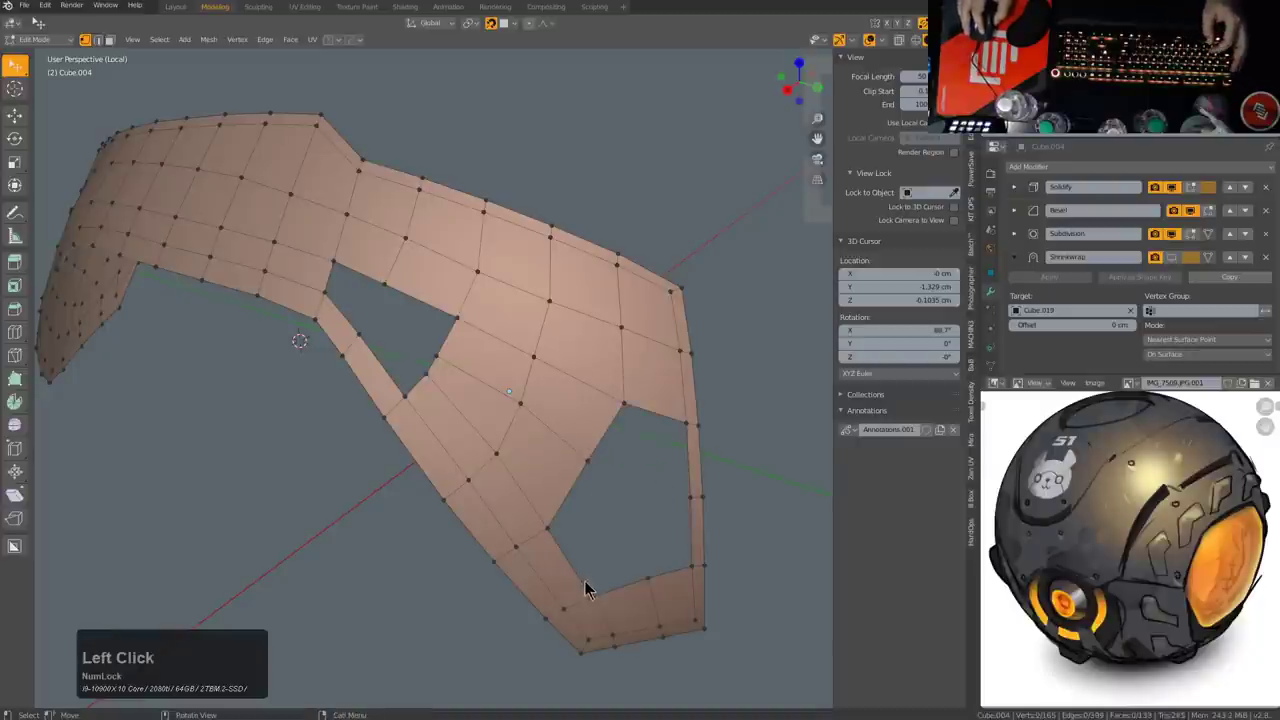
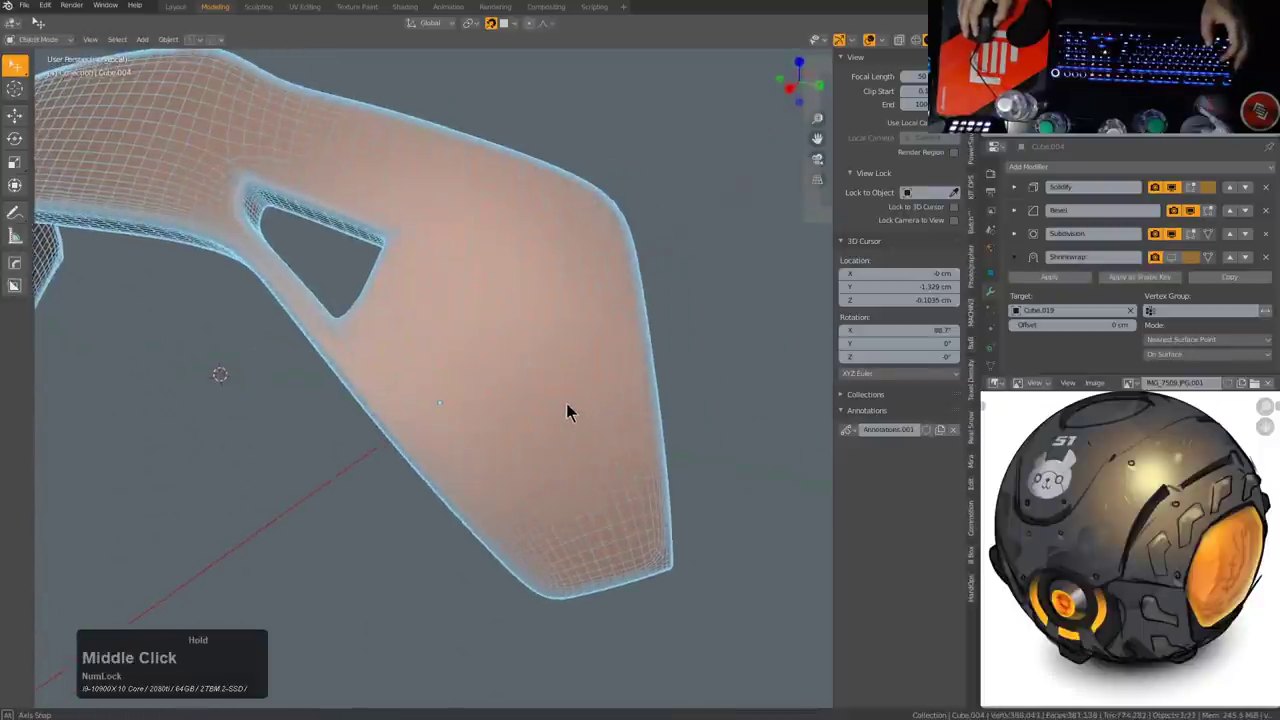
Step: Move a corner vertex of the square opening to square off the cutout beside the slanted strut
{"action": "scroll", "scroll_direction": "down", "scroll_amount": 3}
{"action": "middle_click", "coordinate": [506, 417]}
{"action": "scroll", "scroll_direction": "up", "scroll_amount": 3}
{"action": "middle_click", "coordinate": [565, 409]}
{"action": "left_click", "coordinate": [497, 333]}
{"action": "left_click", "coordinate": [497, 349]}
{"action": "key", "text": "f"}
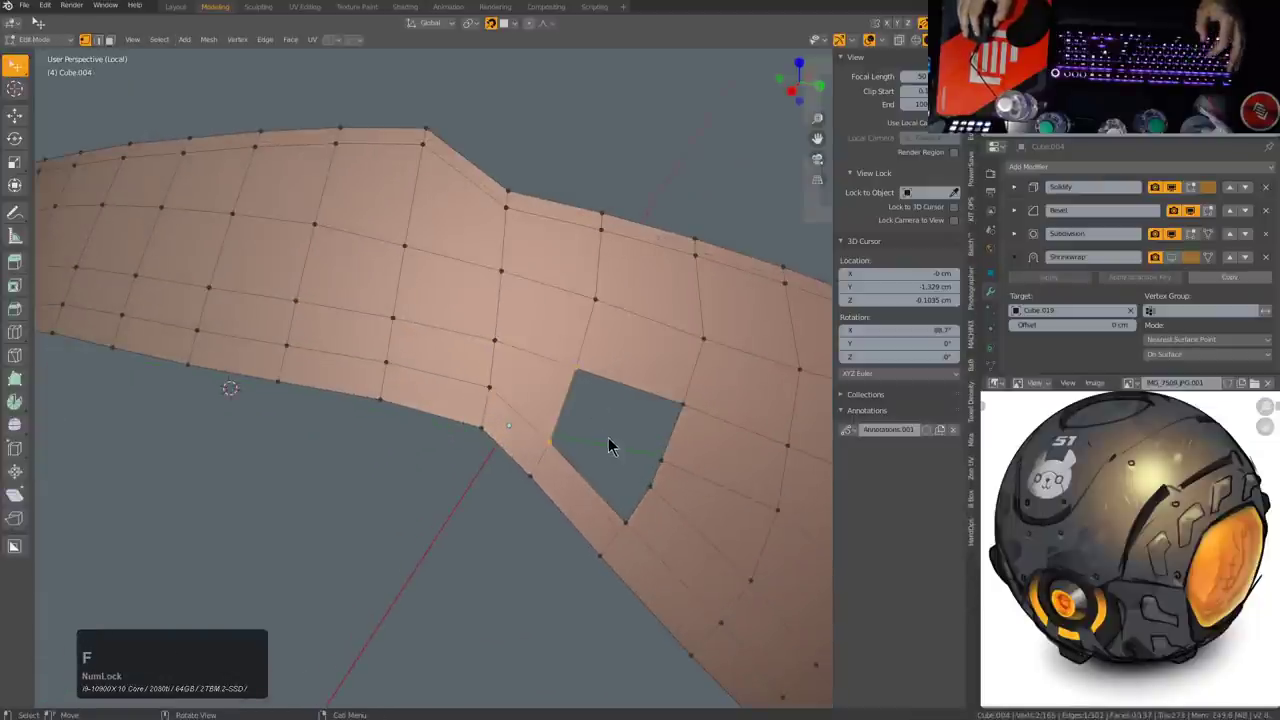
{"action": "double_click", "coordinate": [665, 478]}
{"action": "left_click", "coordinate": [655, 486]}
{"action": "key", "text": "g"}
{"action": "key", "text": "g"}
{"action": "left_click", "coordinate": [692, 500]}
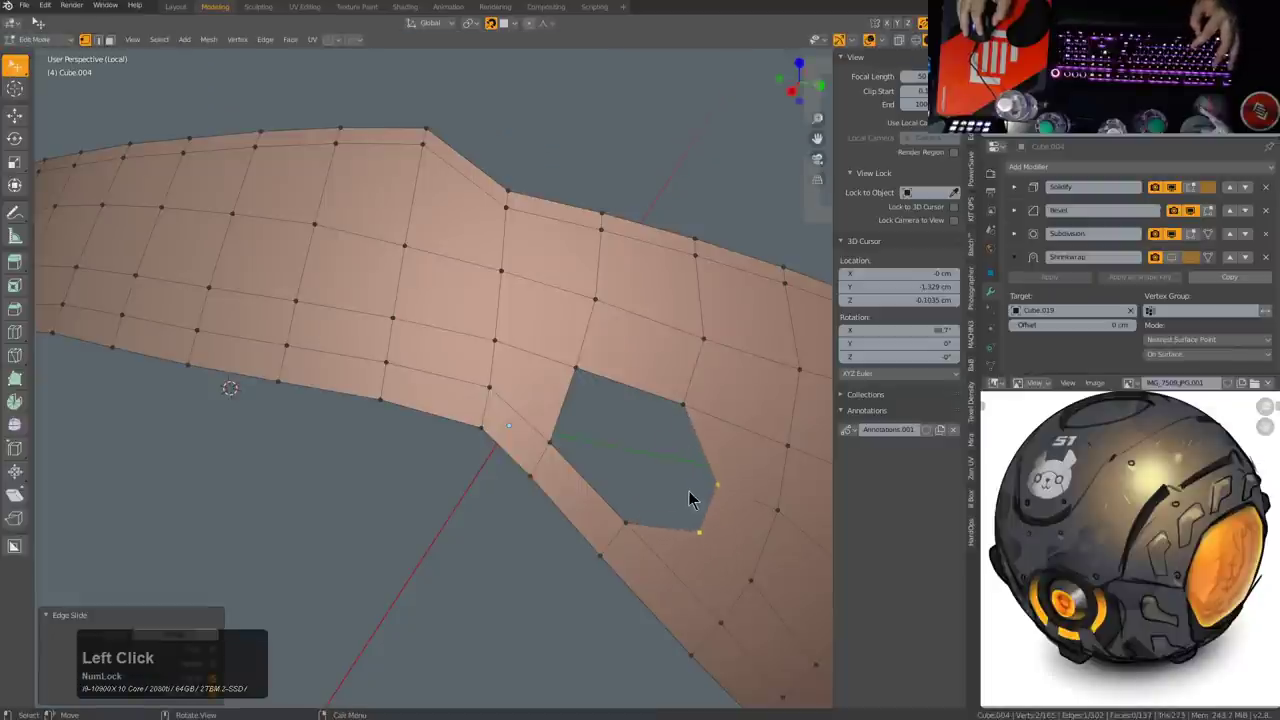
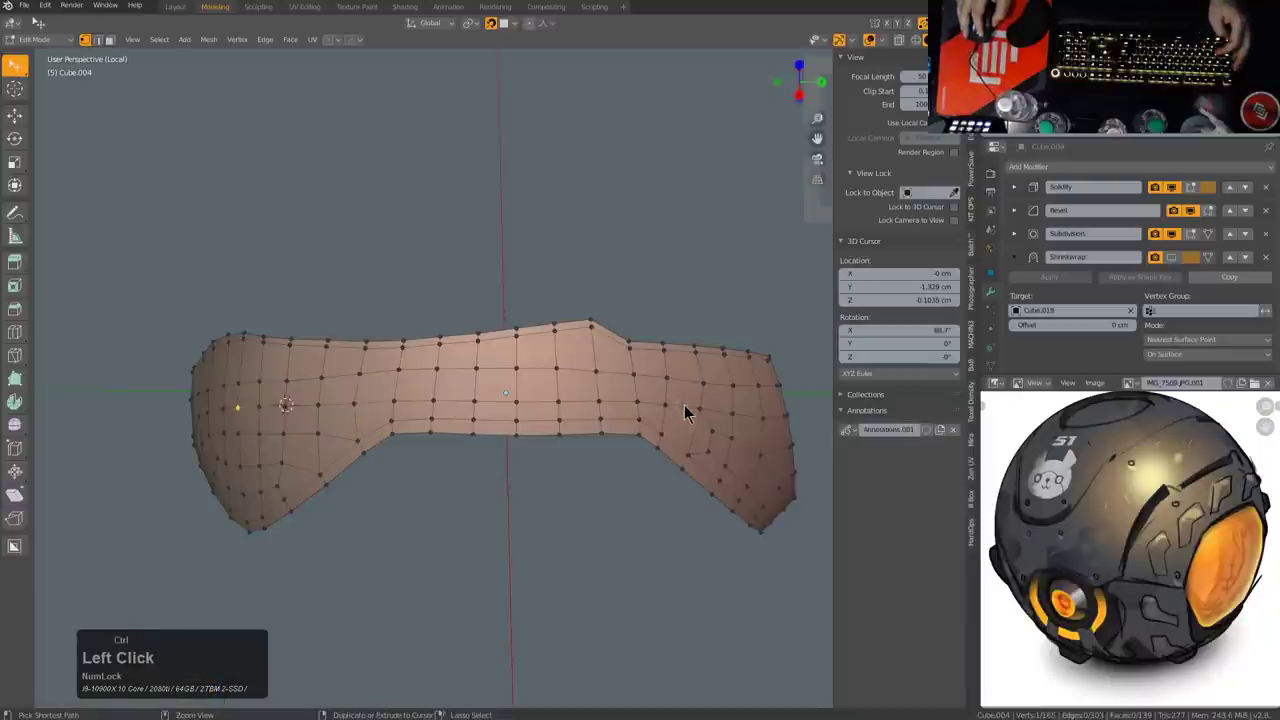
Step: Insert an edge loop along the middle of the armor band's length
{"action": "key", "text": "g"}
{"action": "key", "text": "g"}
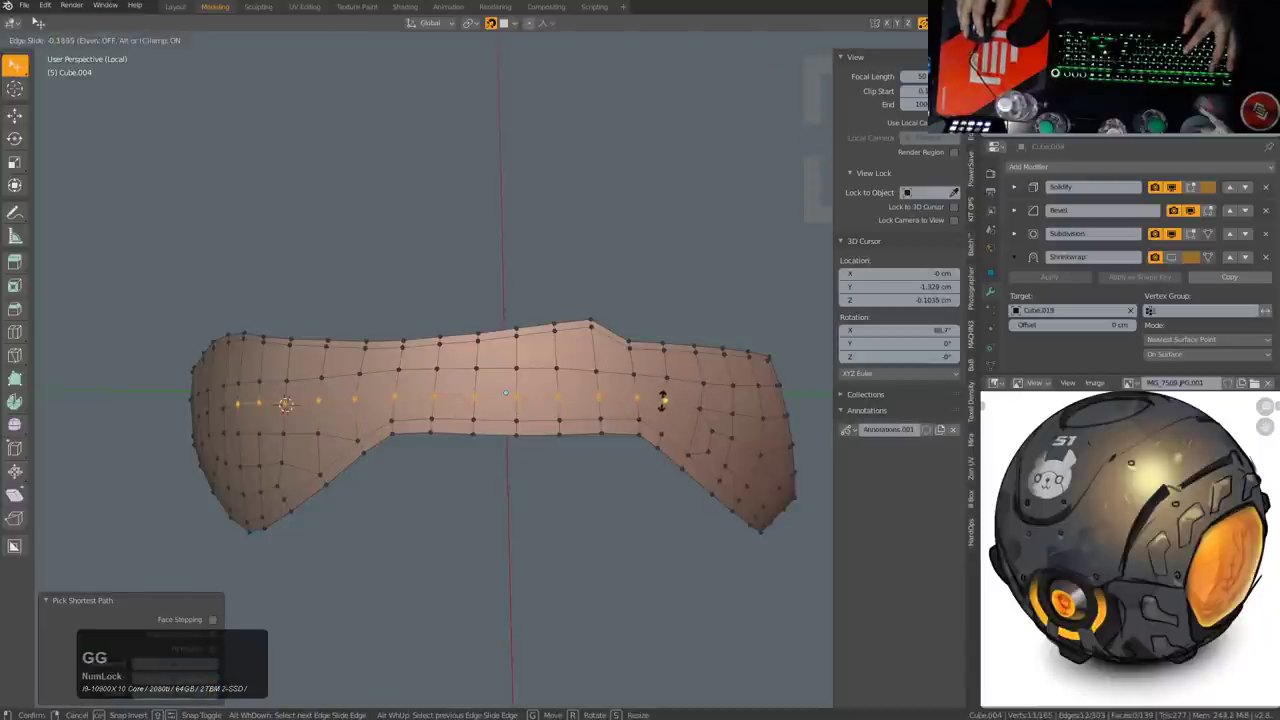
{"action": "left_click", "coordinate": [671, 410]}
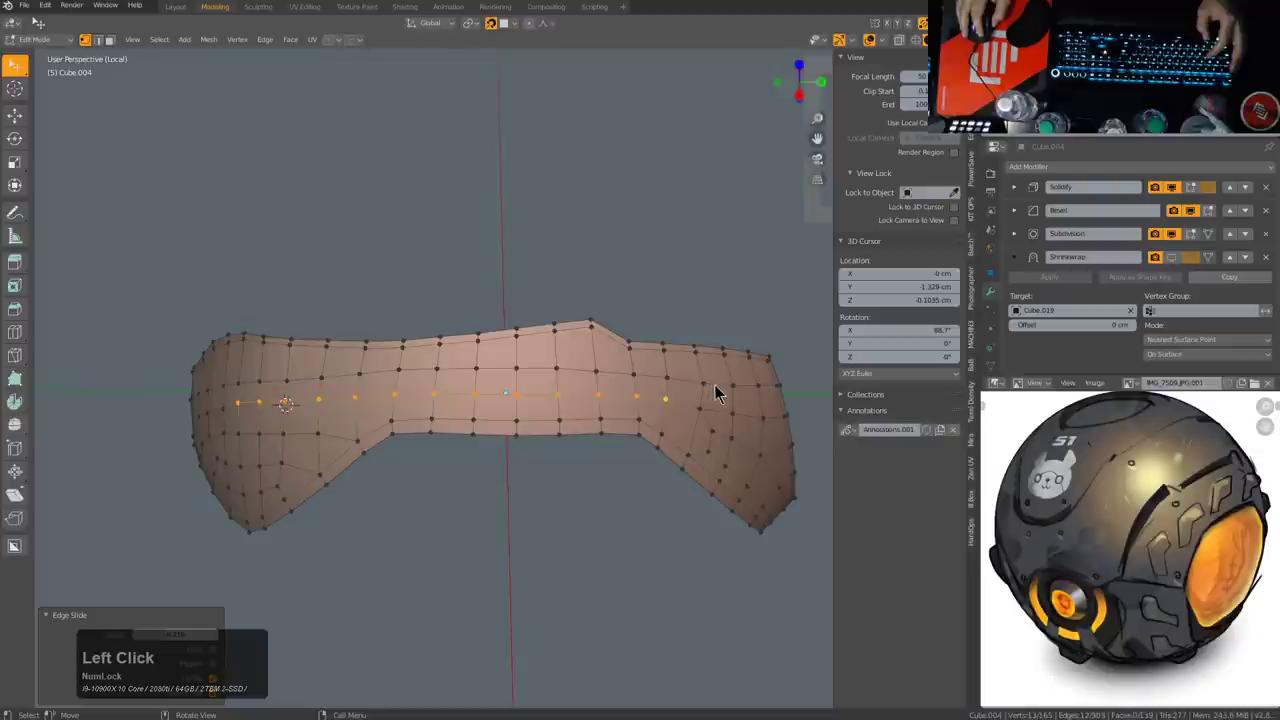
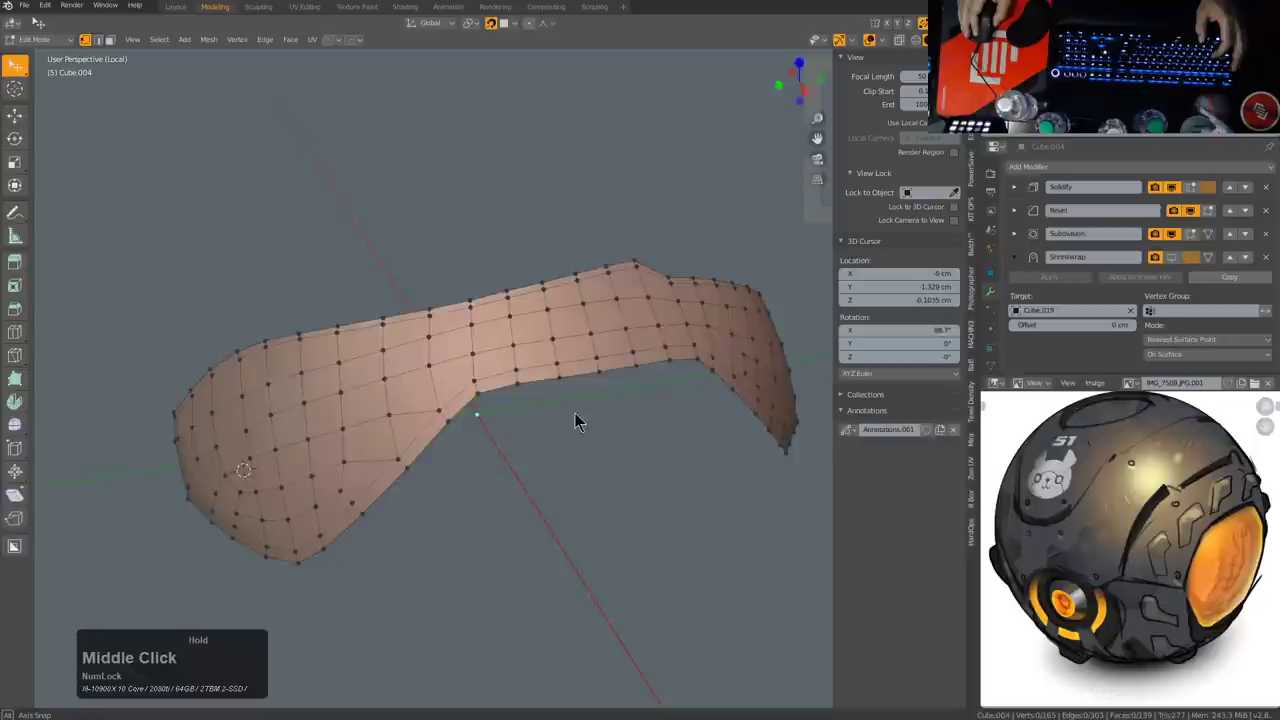
Step: Slide vertices near the band's lower edge to even out the quad grid
{"action": "scroll", "scroll_direction": "up", "scroll_amount": 3}
{"action": "left_click", "coordinate": [401, 462]}
{"action": "key", "text": "g"}
{"action": "key", "text": "g"}
{"action": "left_click", "coordinate": [402, 456]}
{"action": "left_click", "coordinate": [397, 485]}
{"action": "double_click", "coordinate": [461, 379]}
{"action": "key", "text": "j"}
{"action": "left_click", "coordinate": [405, 449]}
Step: Slide a pair of neighbouring band vertices along their edges
{"action": "key", "text": "g"}
{"action": "key", "text": "g"}
{"action": "left_click", "coordinate": [395, 453]}
{"action": "left_click", "coordinate": [375, 408]}
{"action": "key", "text": "g"}
{"action": "key", "text": "g"}
{"action": "left_click", "coordinate": [370, 411]}
{"action": "left_click", "coordinate": [430, 429]}
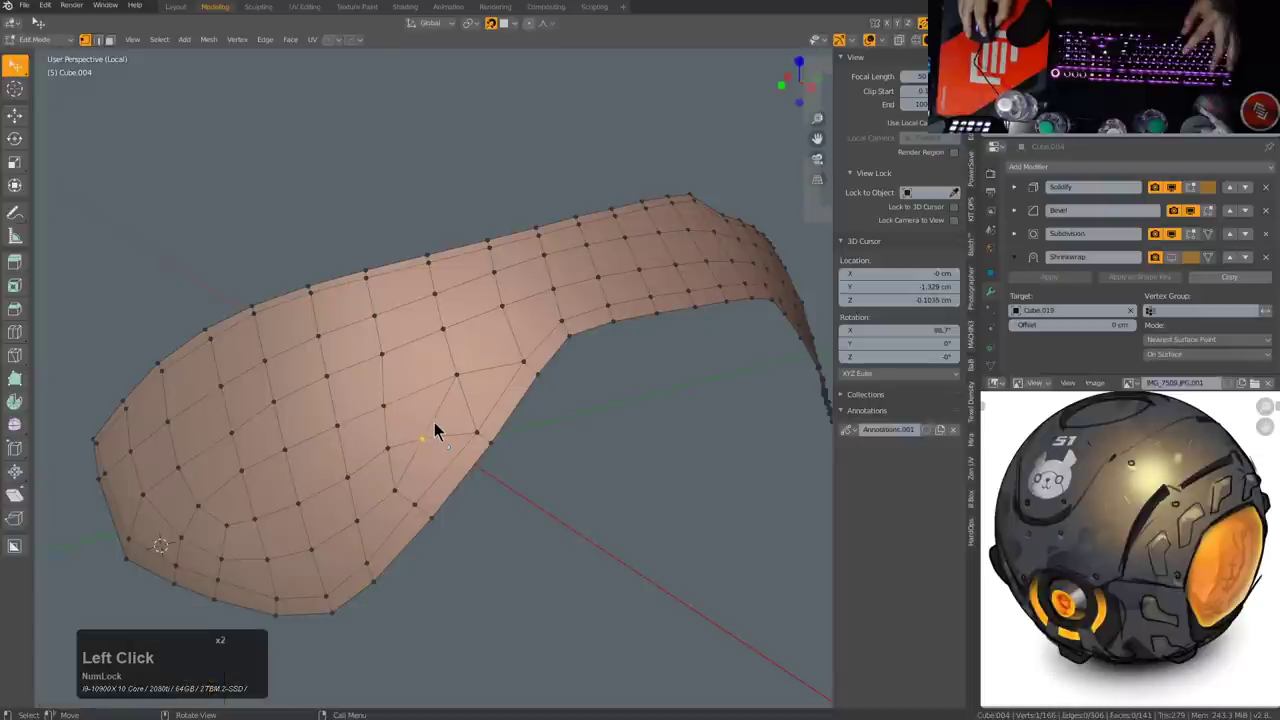
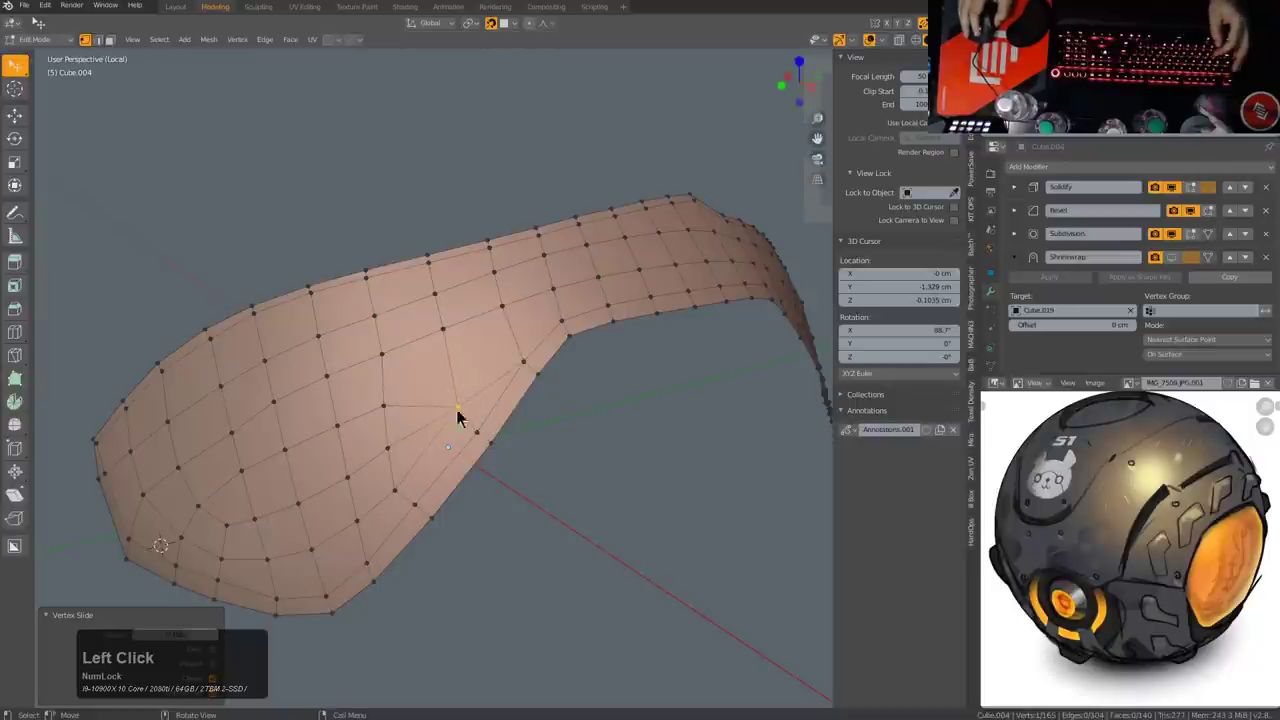
Step: Adjust the vertices around the triangular faces so the grid flows cleanly
{"action": "left_click", "coordinate": [394, 448]}
{"action": "double_click", "coordinate": [438, 416]}
{"action": "left_click", "coordinate": [404, 484]}
{"action": "key", "text": "f"}
{"action": "left_click", "coordinate": [393, 450]}
{"action": "key", "text": "g"}
{"action": "key", "text": "g"}
{"action": "left_click", "coordinate": [372, 461]}
{"action": "key", "text": "alt+a"}
Step: Add edge loops across the panel with loop cuts
{"action": "middle_click", "coordinate": [506, 434]}
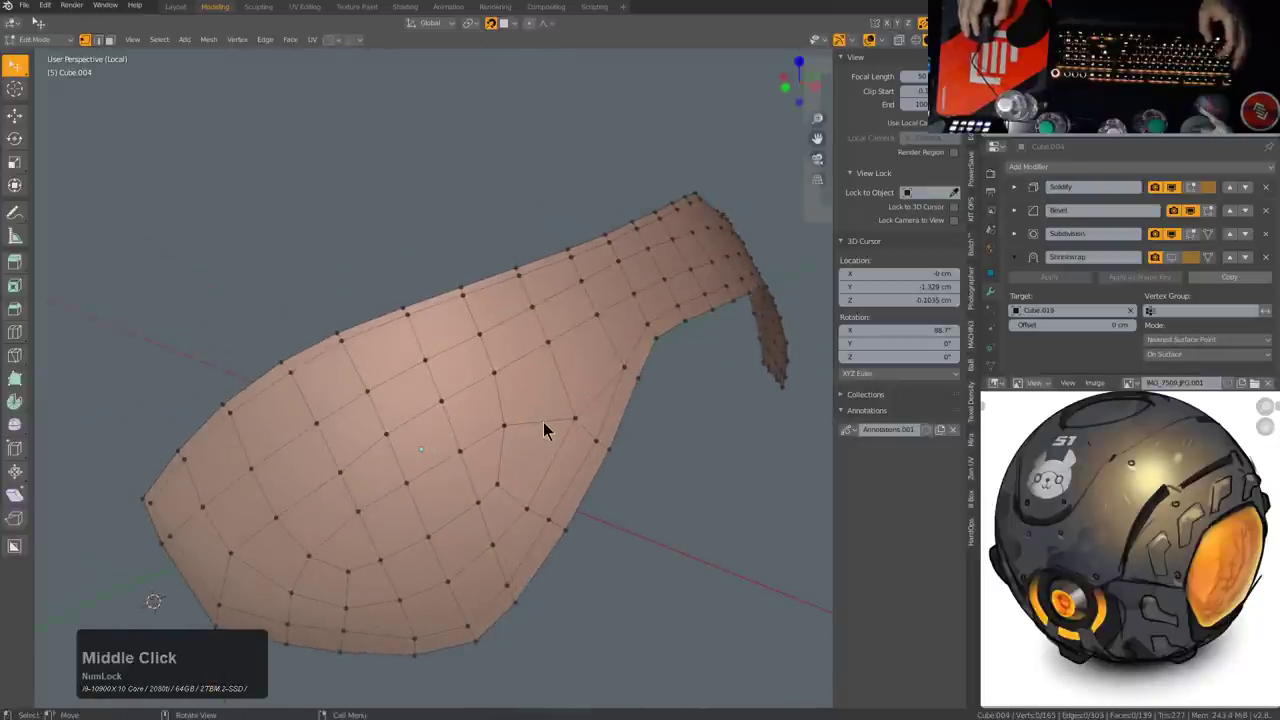
{"action": "key", "text": "ctrl+r"}
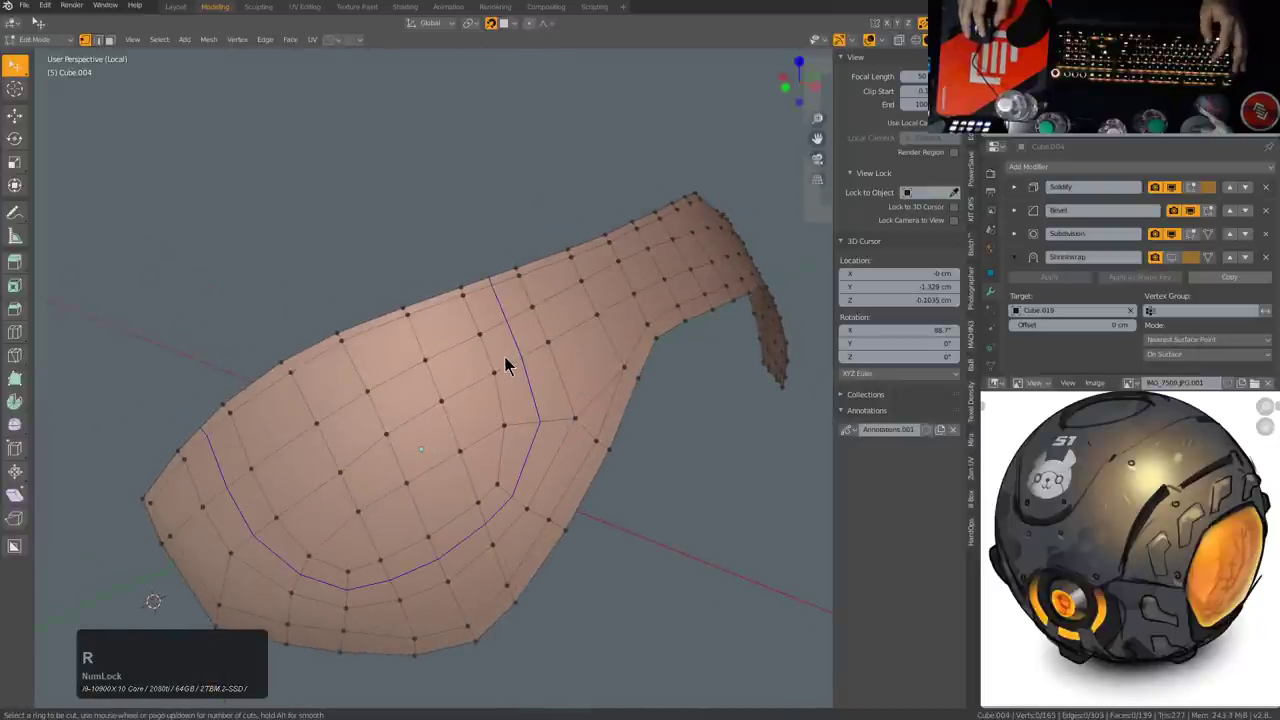
{"action": "middle_click", "coordinate": [567, 409]}
{"action": "key", "text": "ctrl+r"}
{"action": "key", "text": "⦸"}
{"action": "middle_click", "coordinate": [563, 417]}
Step: Reposition several single vertices inside the panel after the new loops
{"action": "double_click", "coordinate": [471, 483]}
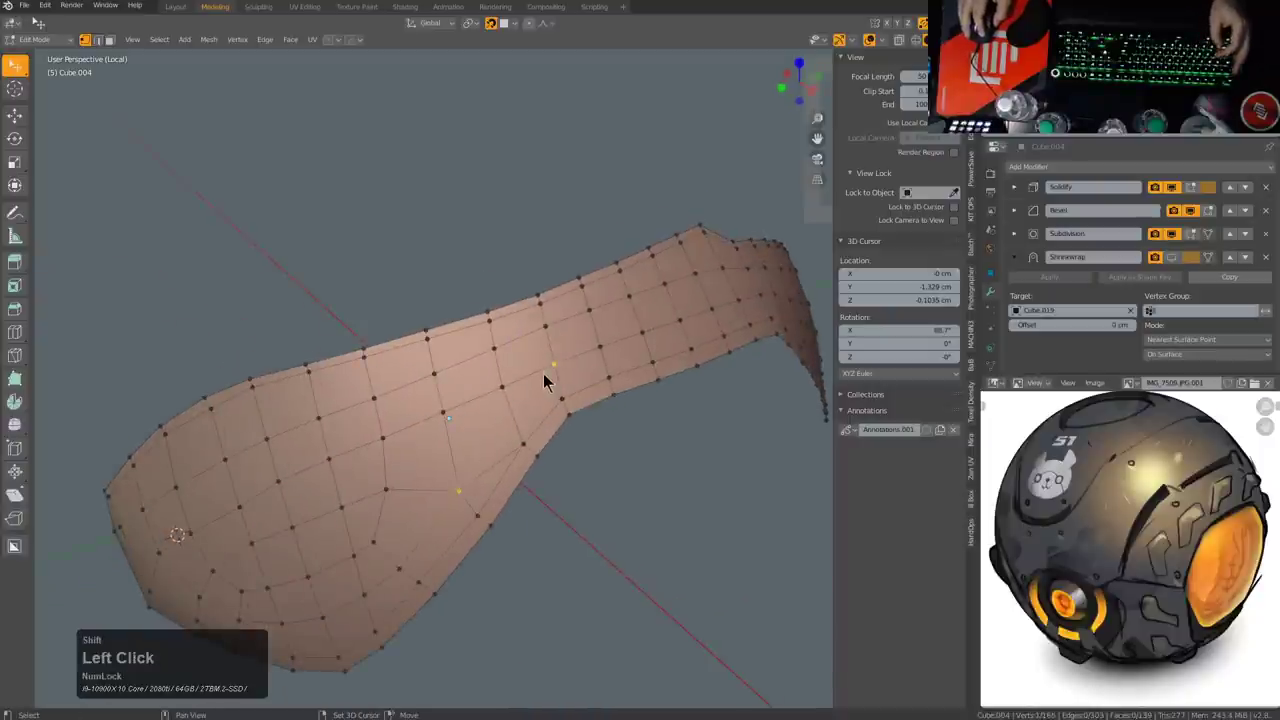
{"action": "left_click", "coordinate": [479, 465]}
{"action": "key", "text": "j"}
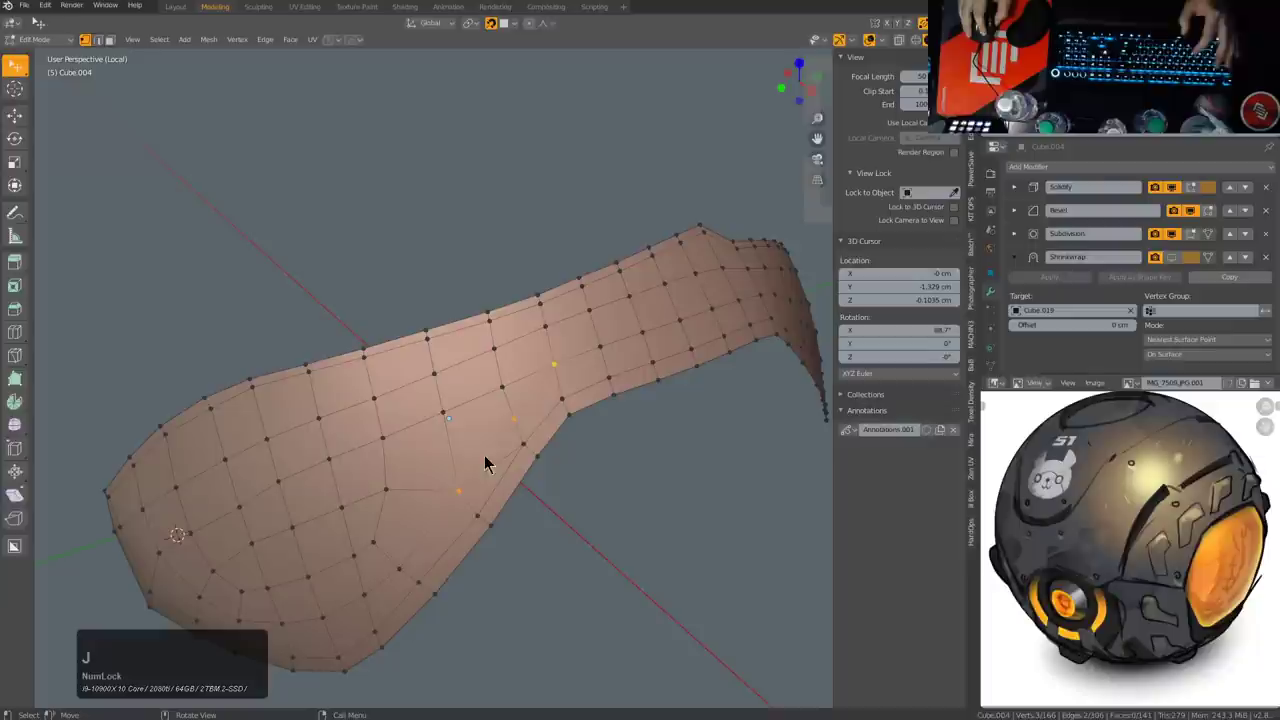
{"action": "left_click", "coordinate": [470, 495]}
{"action": "double_click", "coordinate": [527, 451]}
{"action": "left_click", "coordinate": [525, 420]}
{"action": "key", "text": "f"}
{"action": "key", "text": "alt+a"}
{"action": "left_click", "coordinate": [460, 491]}
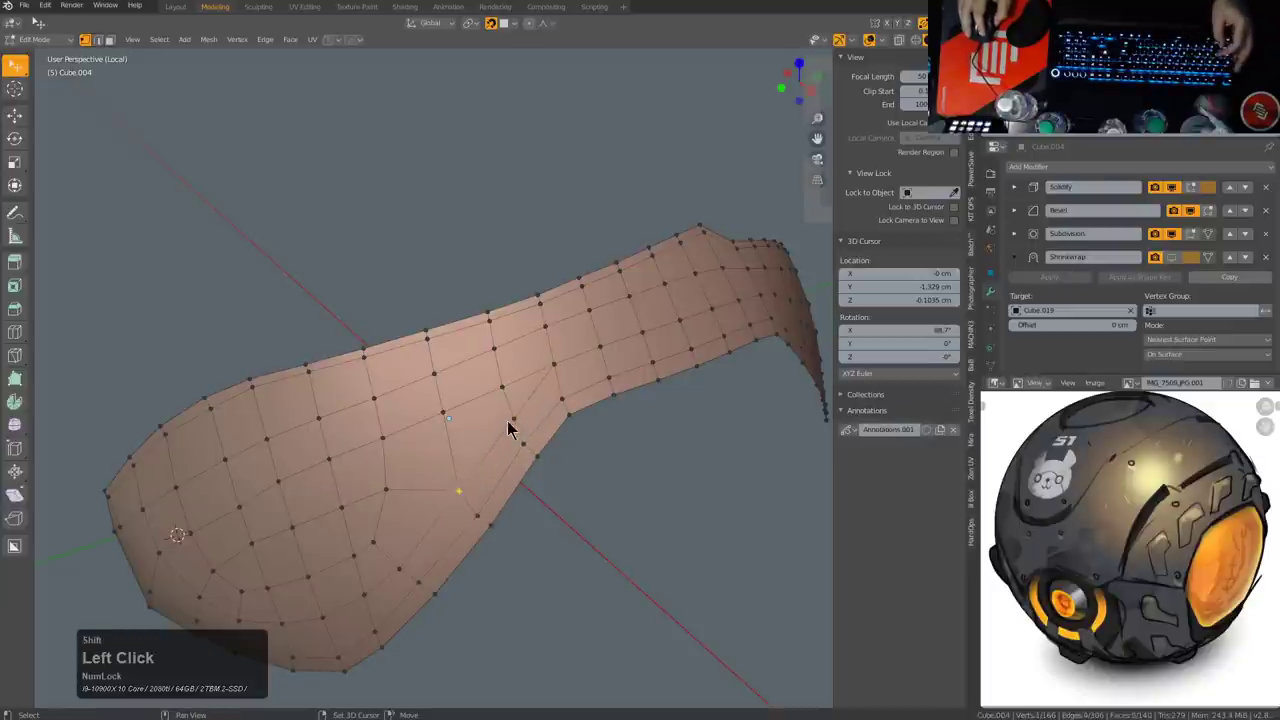
Step: Make final vertex slides across the panel to finish evening the grid
{"action": "key", "text": "g"}
{"action": "key", "text": "g"}
{"action": "left_click", "coordinate": [558, 452]}
{"action": "left_click", "coordinate": [512, 397]}
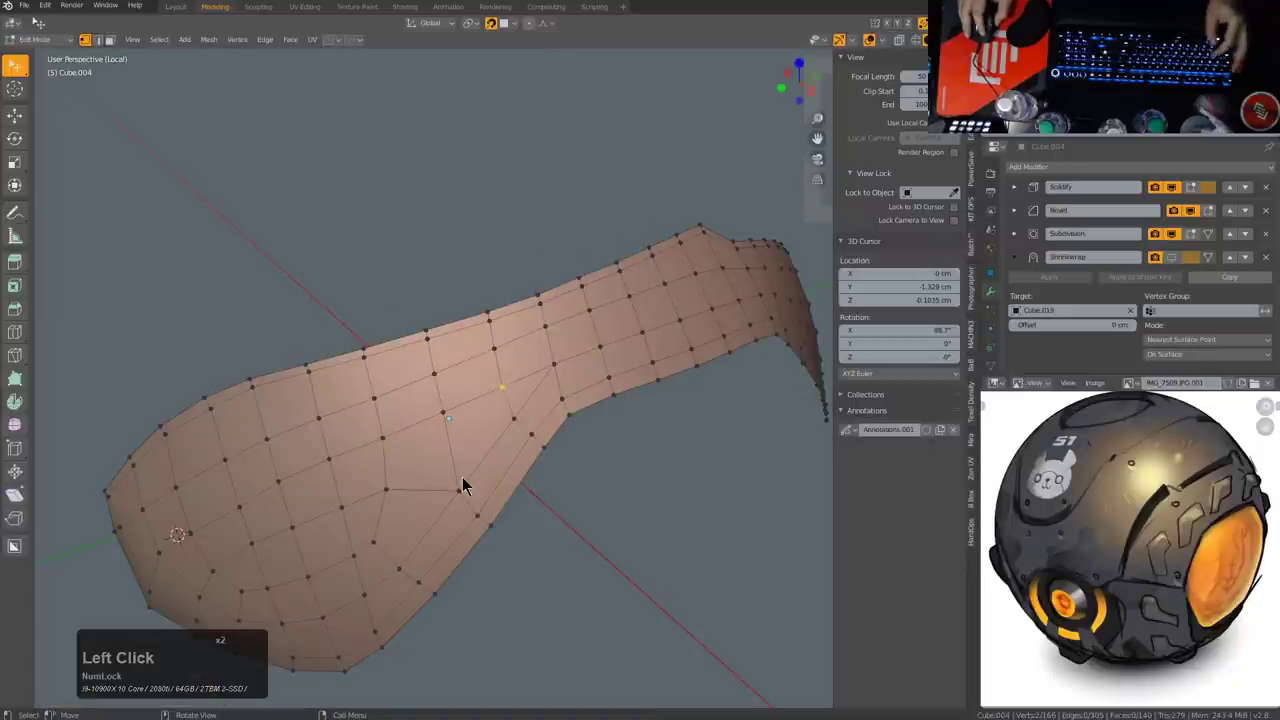
{"action": "left_click", "coordinate": [465, 490]}
{"action": "left_click", "coordinate": [382, 487]}
{"action": "left_click", "coordinate": [516, 426]}
{"action": "key", "text": "alt+a"}
{"action": "left_click", "coordinate": [398, 433]}
{"action": "double_click", "coordinate": [494, 394]}
{"action": "key", "text": "g"}
{"action": "key", "text": "g"}
{"action": "left_click", "coordinate": [500, 399]}
{"action": "middle_click", "coordinate": [402, 456]}
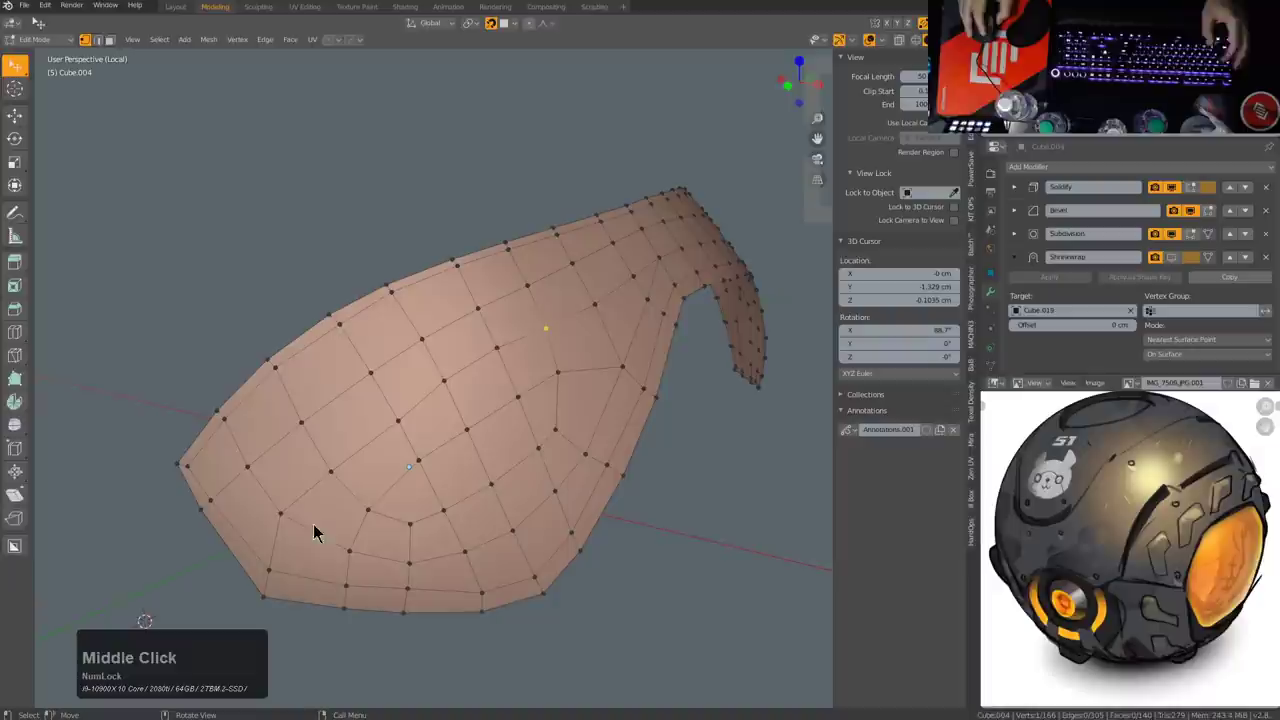
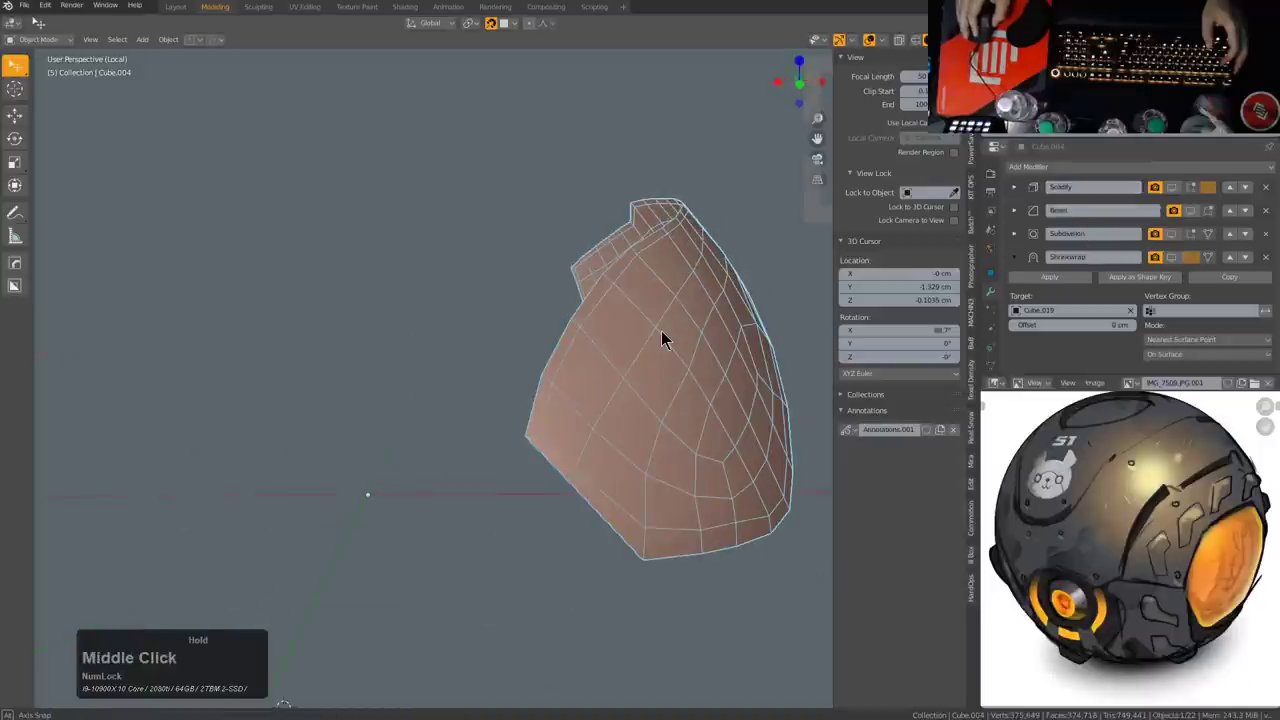
Step: Toggle the Shrinkwrap modifier's display options to compare the fitted and raw panel
{"action": "left_click", "coordinate": [1179, 265]}
{"action": "middle_click", "coordinate": [667, 370]}
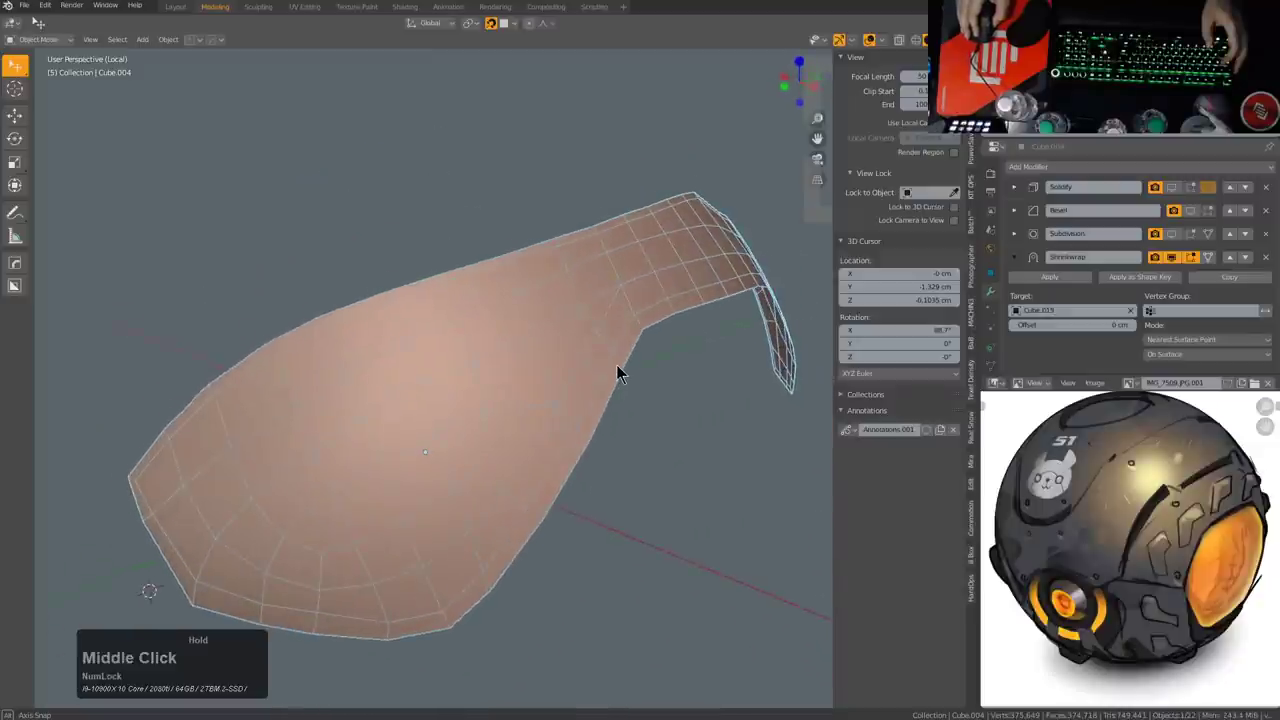
{"action": "left_click", "coordinate": [1173, 263]}
{"action": "left_click", "coordinate": [1173, 263]}
{"action": "left_click", "coordinate": [1173, 263]}
{"action": "double_click", "coordinate": [1173, 263]}
{"action": "left_click", "coordinate": [1173, 263]}
{"action": "left_click", "coordinate": [1173, 264]}
{"action": "double_click", "coordinate": [1173, 263]}
{"action": "left_click", "coordinate": [1173, 261]}
{"action": "double_click", "coordinate": [1174, 261]}
{"action": "left_click", "coordinate": [1174, 261]}
{"action": "left_click", "coordinate": [1174, 261]}
{"action": "double_click", "coordinate": [1174, 261]}
{"action": "double_click", "coordinate": [1174, 261]}
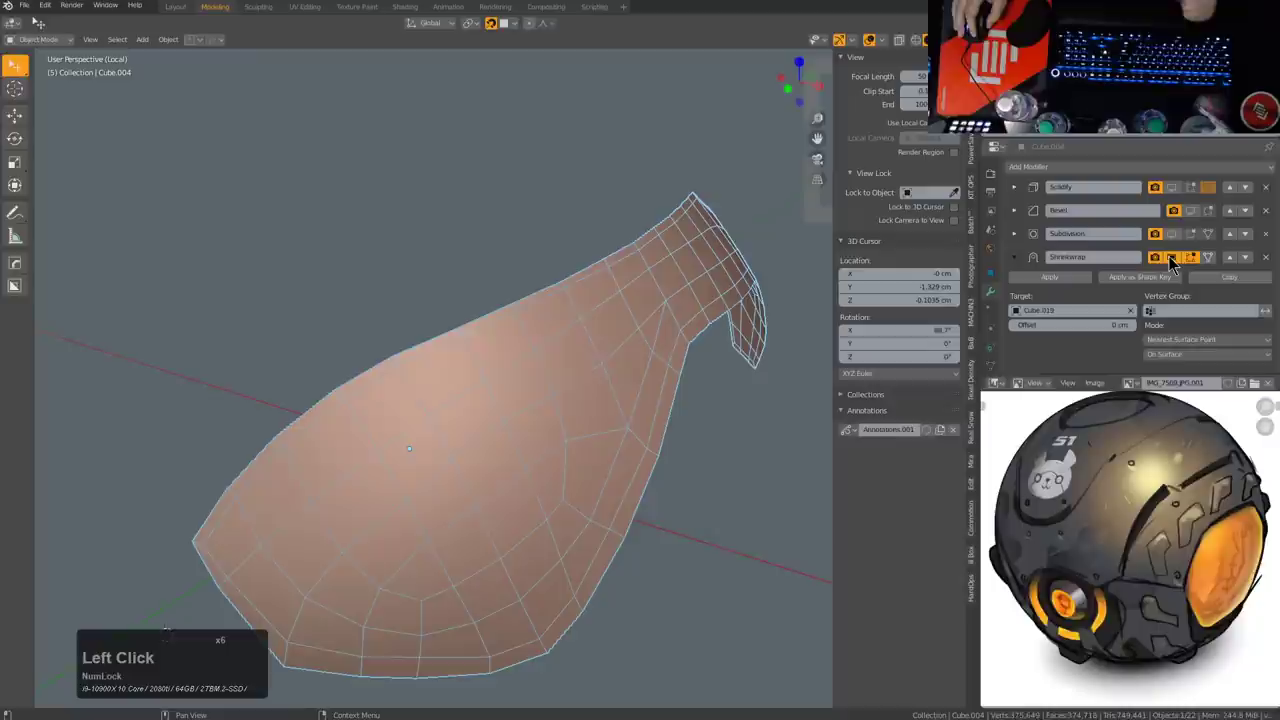
{"action": "left_click", "coordinate": [1173, 260]}
{"action": "double_click", "coordinate": [1173, 260]}
{"action": "left_click", "coordinate": [1173, 260]}
{"action": "left_click", "coordinate": [1173, 260]}
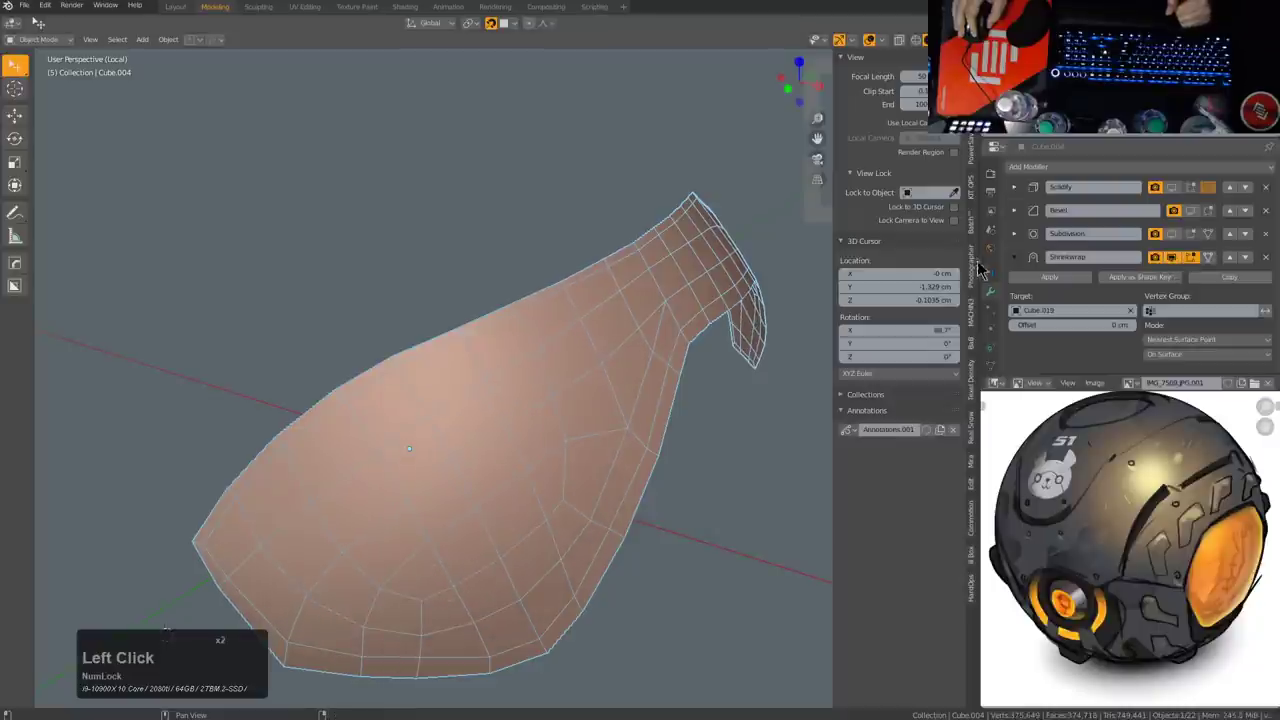
Step: Inspect the panel as a dense smoothed shape from several angles
{"action": "left_click", "coordinate": [1052, 281]}
{"action": "left_click_drag", "start_coordinate": [646, 364], "coordinate": [608, 350]}
{"action": "middle_click", "coordinate": [608, 350]}
{"action": "middle_click", "coordinate": [1158, 217]}
{"action": "left_click", "coordinate": [1174, 235]}
{"action": "middle_click", "coordinate": [629, 321]}
{"action": "scroll", "scroll_direction": "up", "scroll_amount": 3}
{"action": "middle_click", "coordinate": [441, 383]}
{"action": "key", "text": "2"}
{"action": "left_click", "coordinate": [630, 330]}
{"action": "left_click", "coordinate": [692, 422]}
{"action": "left_click", "coordinate": [739, 432]}
{"action": "scroll", "scroll_direction": "down", "scroll_amount": 3}
{"action": "middle_click", "coordinate": [715, 456]}
{"action": "scroll", "scroll_direction": "up", "scroll_amount": 3}
{"action": "left_click", "coordinate": [610, 326]}
{"action": "scroll", "scroll_direction": "down", "scroll_amount": 3}
{"action": "middle_click", "coordinate": [564, 426]}
{"action": "scroll", "scroll_direction": "up", "scroll_amount": 3}
Step: Apply the Shrinkwrap modifier, leaving solidify, bevel and subdivision, and return to mesh editing
{"action": "left_click", "coordinate": [529, 594]}
{"action": "key", "text": "ctrl+z"}
{"action": "left_click", "coordinate": [529, 610]}
{"action": "middle_click", "coordinate": [551, 556]}
{"action": "left_click", "coordinate": [528, 414]}
{"action": "middle_click", "coordinate": [511, 397]}
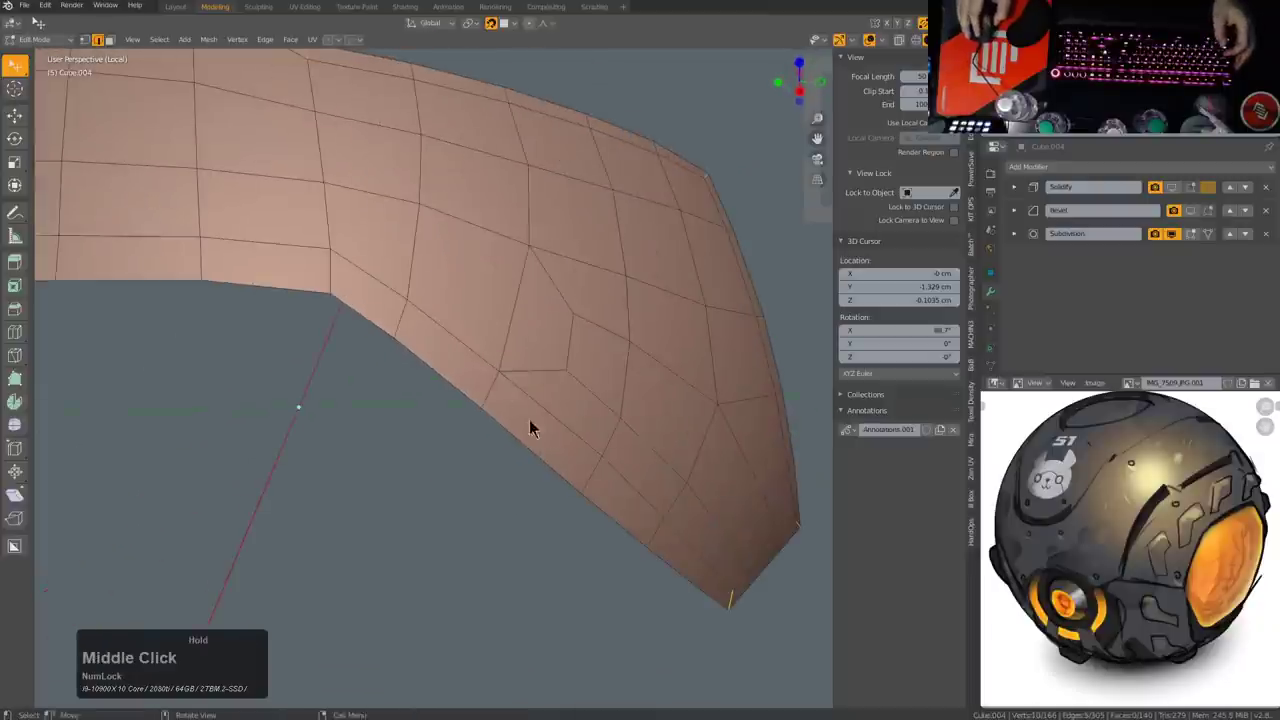
Step: Orbit around the panel mesh to inspect its coarse quad grid
{"action": "left_click", "coordinate": [343, 286]}
{"action": "scroll", "scroll_direction": "down", "scroll_amount": 3}
{"action": "middle_click", "coordinate": [329, 374]}
{"action": "scroll", "scroll_direction": "up", "scroll_amount": 3}
{"action": "left_click", "coordinate": [447, 339]}
{"action": "middle_click", "coordinate": [481, 352]}
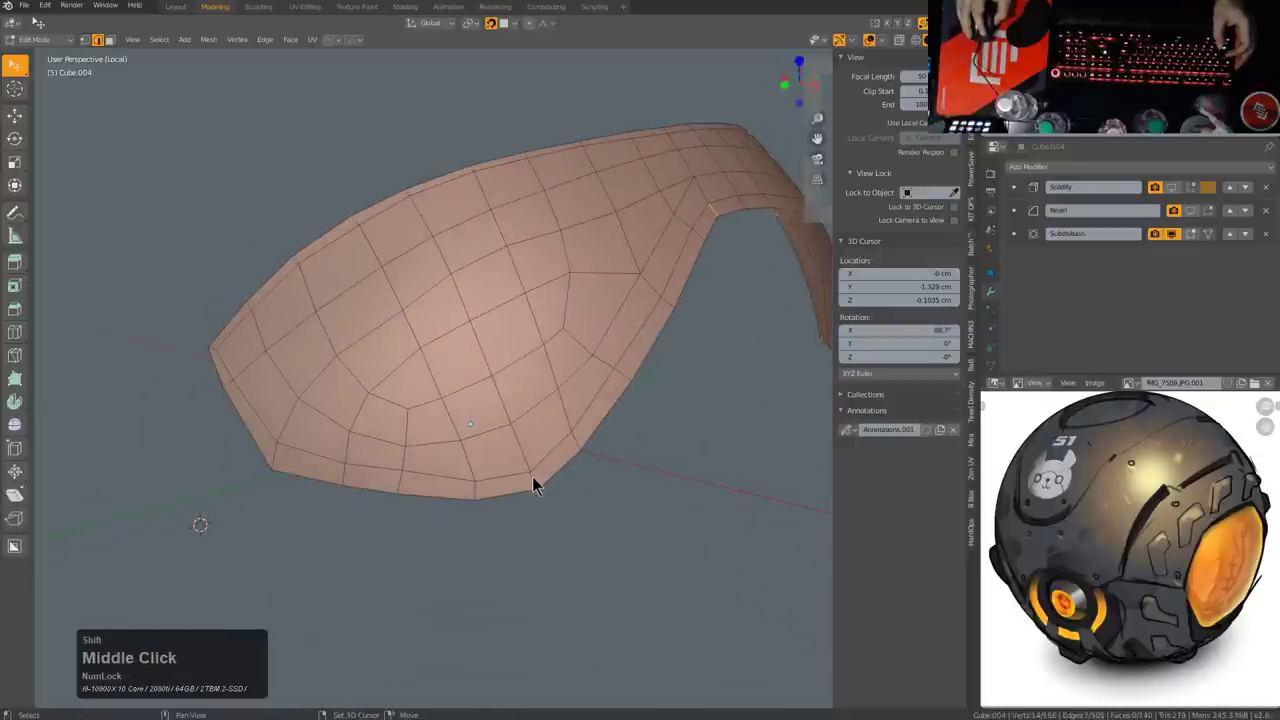
{"action": "left_click", "coordinate": [538, 480]}
{"action": "double_click", "coordinate": [283, 457]}
{"action": "middle_click", "coordinate": [358, 448]}
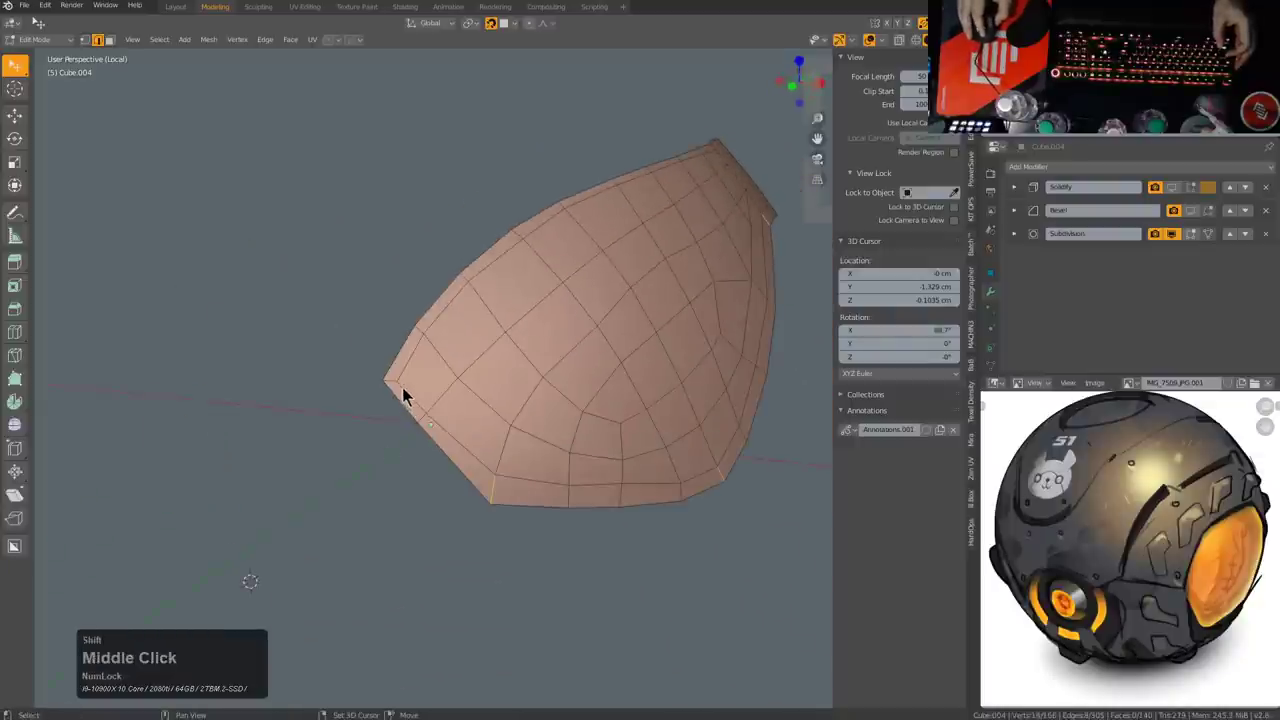
{"action": "left_click", "coordinate": [399, 384]}
{"action": "middle_click", "coordinate": [568, 335]}
{"action": "scroll", "scroll_direction": "up", "scroll_amount": 3}
{"action": "scroll", "scroll_direction": "down", "scroll_amount": 3}
{"action": "middle_click", "coordinate": [558, 406]}
{"action": "middle_click", "coordinate": [614, 415]}
{"action": "scroll", "scroll_direction": "up", "scroll_amount": 3}
{"action": "middle_click", "coordinate": [518, 429]}
{"action": "middle_click", "coordinate": [548, 404]}
Step: Leave mesh editing and expand the panel's Subdivision modifier settings
{"action": "left_click", "coordinate": [1015, 241]}
{"action": "left_click", "coordinate": [1020, 321]}
{"action": "middle_click", "coordinate": [595, 395]}
{"action": "middle_click", "coordinate": [453, 388]}
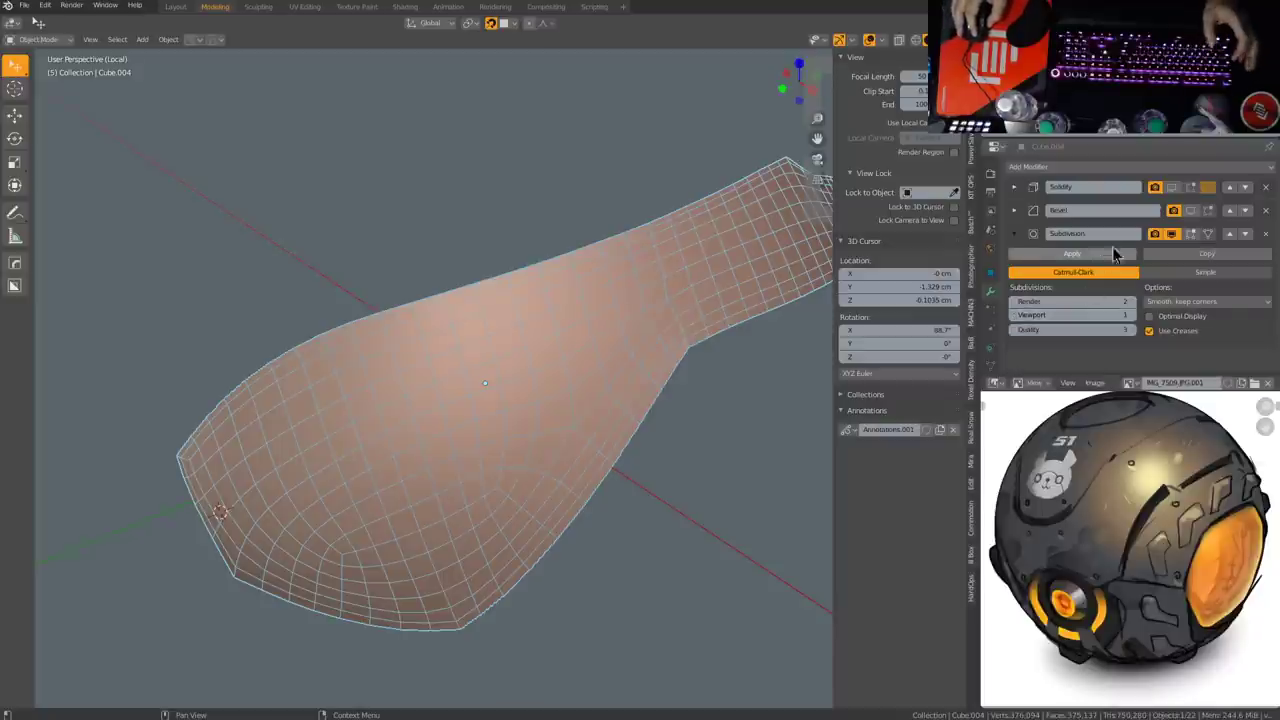
Step: Apply the Subdivision modifier on the pink armor band, leaving Solidify and Bevel in the stack
{"action": "double_click", "coordinate": [1176, 239]}
{"action": "double_click", "coordinate": [1176, 239]}
{"action": "double_click", "coordinate": [1176, 239]}
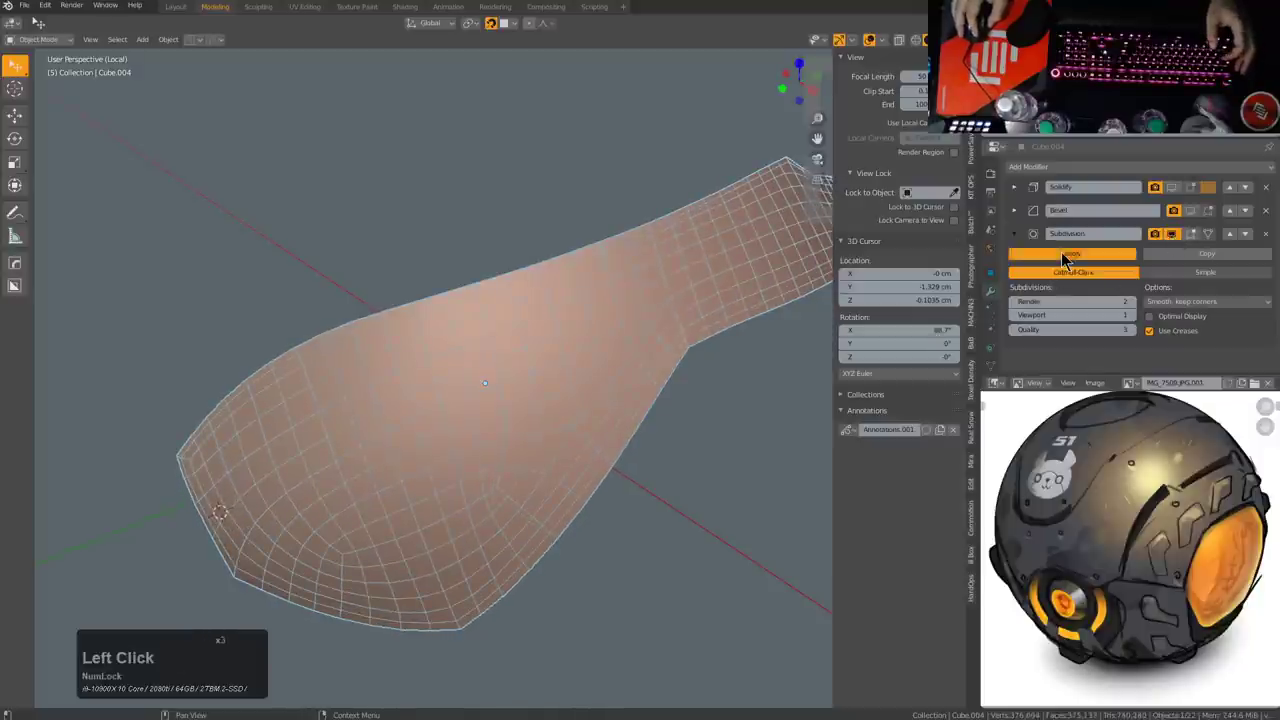
{"action": "left_click", "coordinate": [657, 328]}
{"action": "middle_click", "coordinate": [538, 373]}
{"action": "scroll", "scroll_direction": "up", "scroll_amount": 3}
Step: Inspect the now-dense panel mesh in Edit Mode and return to Object Mode
{"action": "key", "text": "2"}
{"action": "left_click", "coordinate": [411, 437]}
{"action": "key", "text": "ctrl+x"}
{"action": "scroll", "scroll_direction": "down", "scroll_amount": 3}
{"action": "middle_click", "coordinate": [633, 426]}
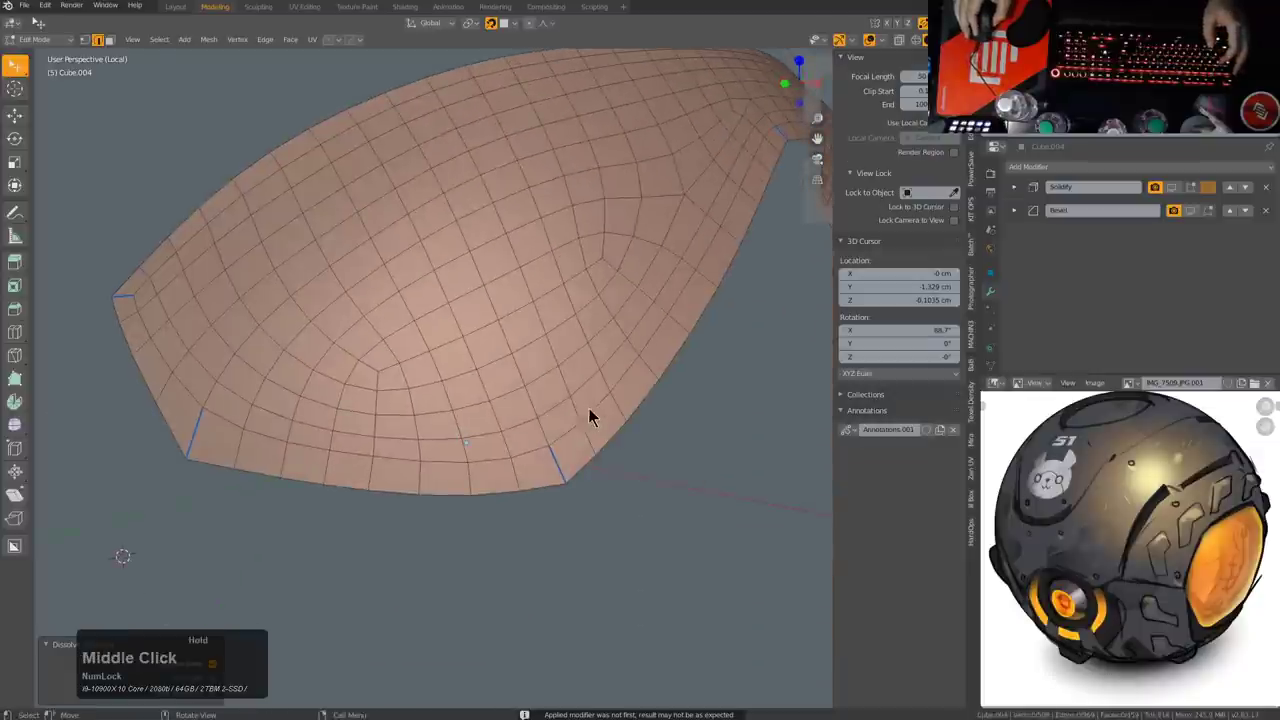
{"action": "key", "text": "Tab"}
{"action": "key", "text": "q"}
{"action": "left_click", "coordinate": [622, 359]}
{"action": "key", "text": "Tab"}
{"action": "scroll", "scroll_direction": "down", "scroll_amount": 3}
Step: Orbit around the panel to check its baked subdivision and displayed thickness from several angles
{"action": "middle_click", "coordinate": [590, 266]}
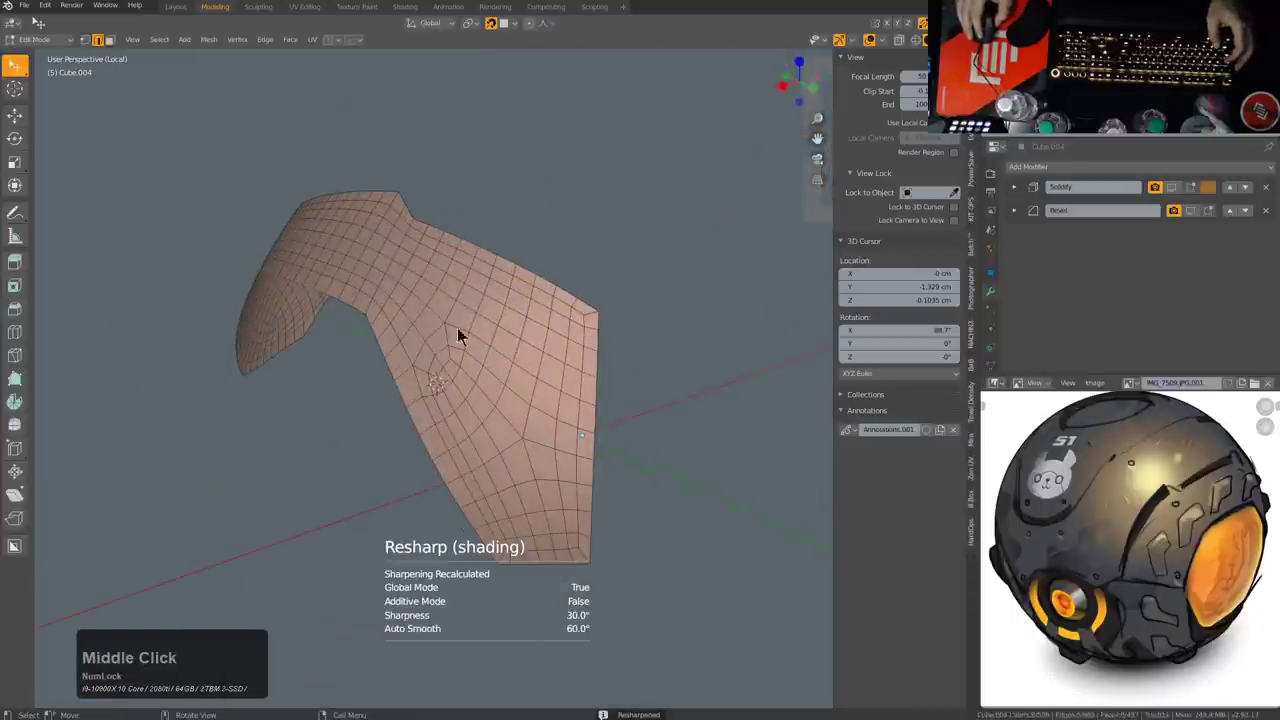
{"action": "middle_click", "coordinate": [450, 325]}
{"action": "middle_click", "coordinate": [581, 347]}
{"action": "middle_click", "coordinate": [649, 330]}
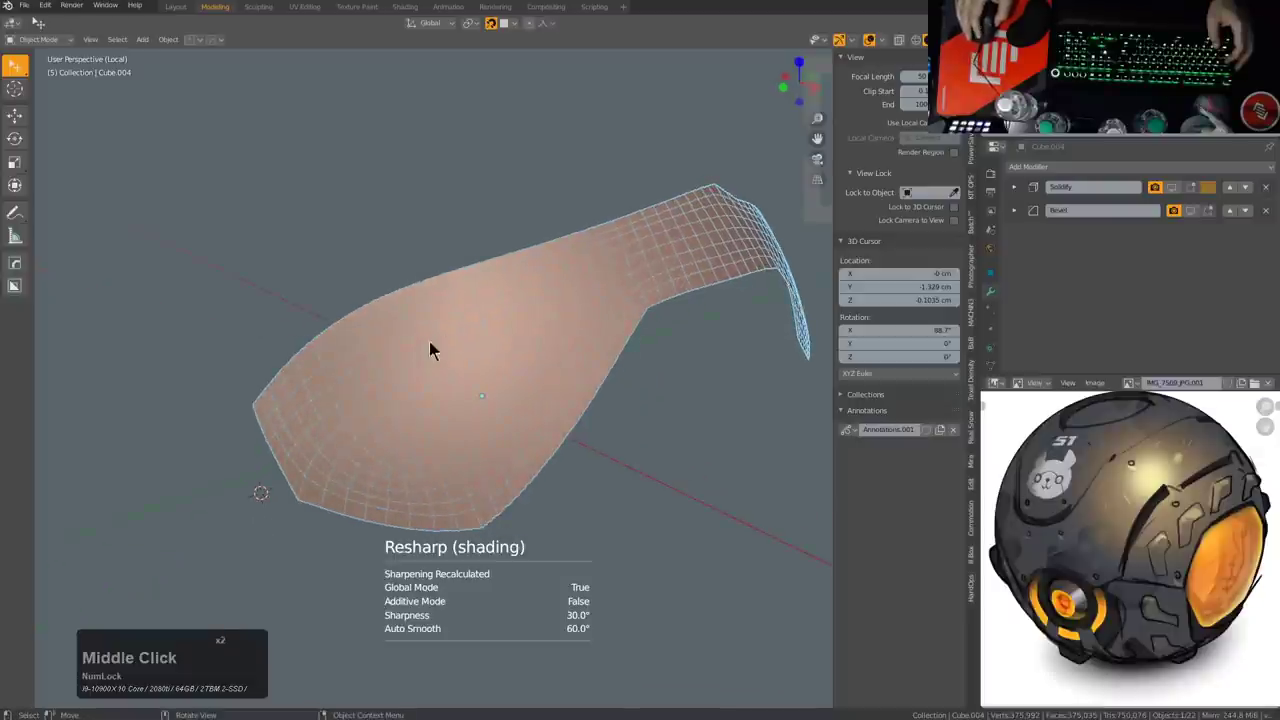
{"action": "middle_click", "coordinate": [644, 289]}
{"action": "scroll", "scroll_direction": "up", "scroll_amount": 3}
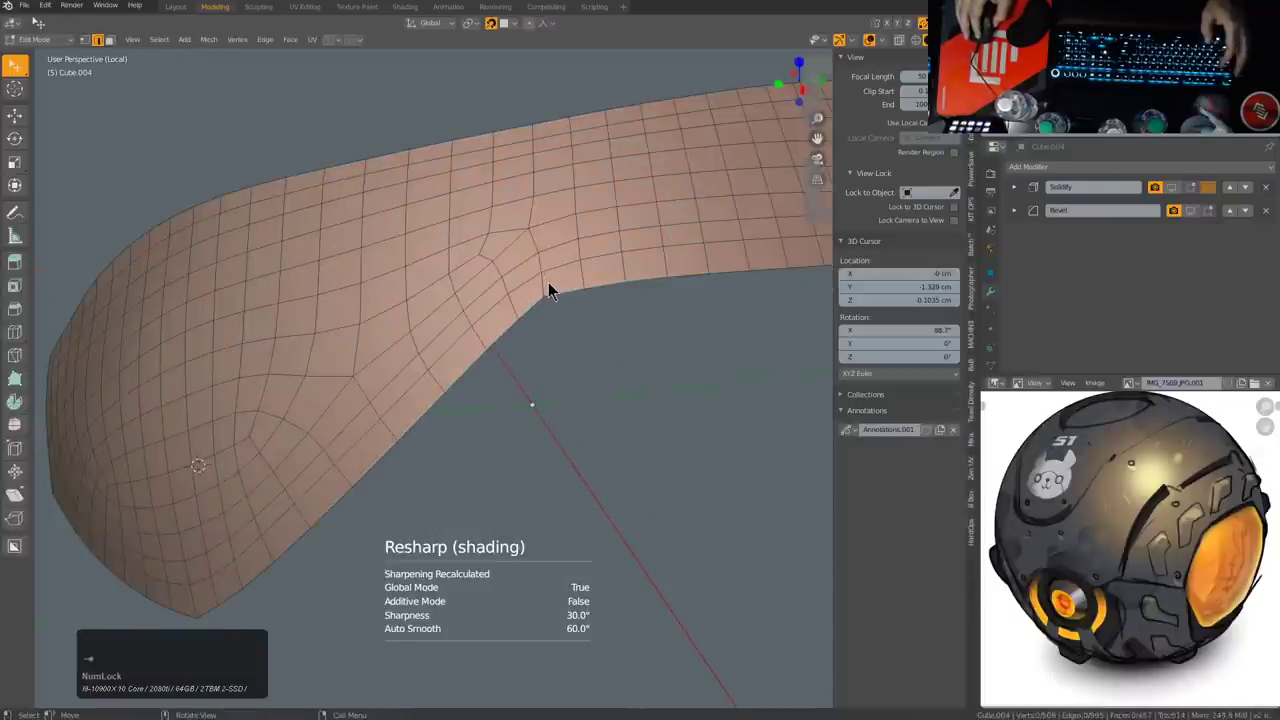
{"action": "left_click", "coordinate": [563, 257]}
{"action": "scroll", "scroll_direction": "down", "scroll_amount": 3}
{"action": "middle_click", "coordinate": [695, 324]}
{"action": "middle_click", "coordinate": [597, 311]}
{"action": "left_click", "coordinate": [549, 355]}
{"action": "double_click", "coordinate": [547, 357]}
{"action": "left_click_drag", "start_coordinate": [594, 375], "coordinate": [691, 354]}
{"action": "middle_click", "coordinate": [692, 355]}
{"action": "middle_click", "coordinate": [552, 379]}
{"action": "scroll", "scroll_direction": "up", "scroll_amount": 3}
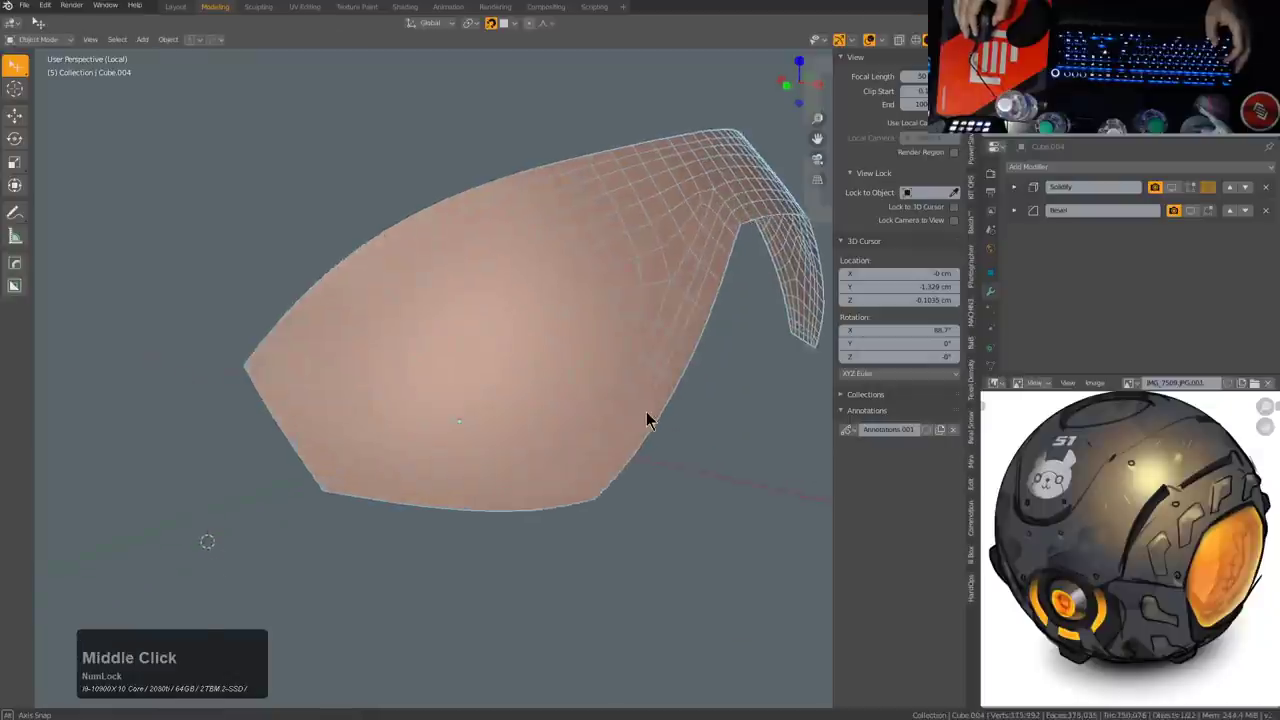
{"action": "scroll", "scroll_direction": "up", "scroll_amount": 3}
Step: Enable viewport display of the Solidify modifier so the band shows as a thick plate
{"action": "left_click", "coordinate": [1177, 191]}
{"action": "middle_click", "coordinate": [674, 332]}
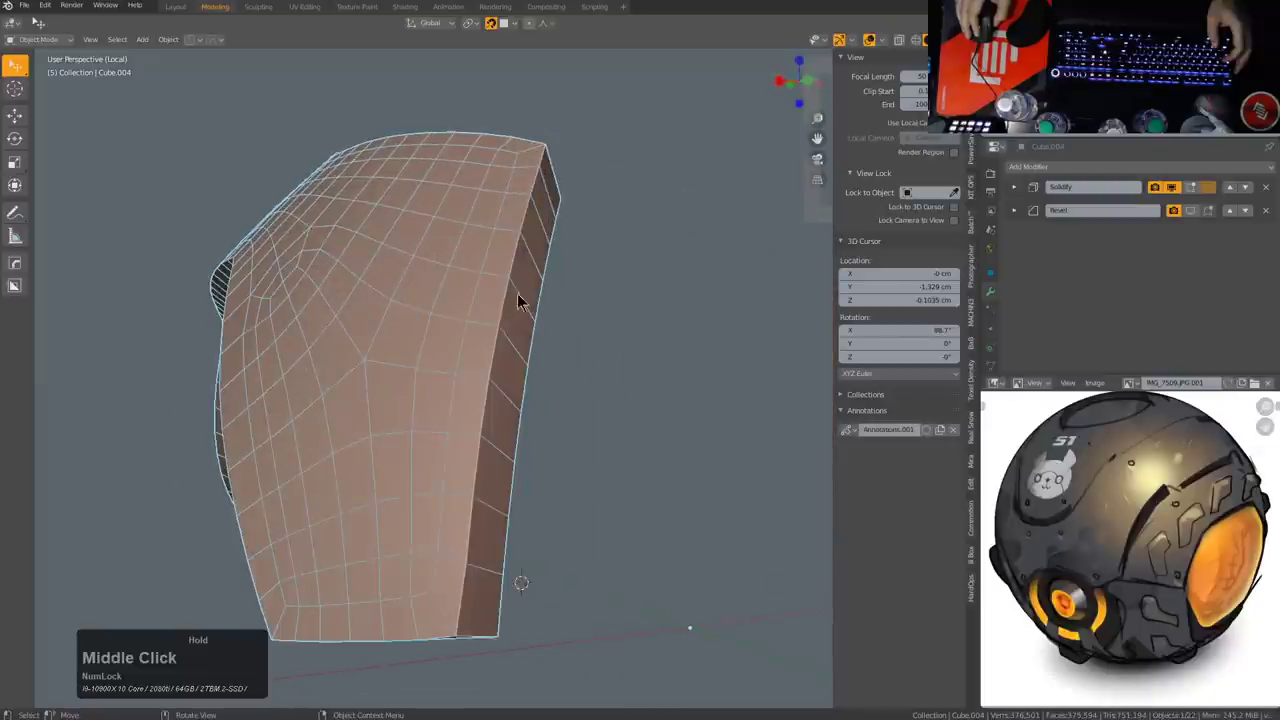
{"action": "key", "text": "alt+v"}
{"action": "left_click", "coordinate": [518, 287]}
{"action": "scroll", "scroll_direction": "down", "scroll_amount": 3}
{"action": "scroll", "scroll_direction": "up", "scroll_amount": 3}
{"action": "middle_click", "coordinate": [373, 354]}
{"action": "middle_click", "coordinate": [501, 395]}
{"action": "scroll", "scroll_direction": "down", "scroll_amount": 3}
{"action": "middle_click", "coordinate": [507, 419]}
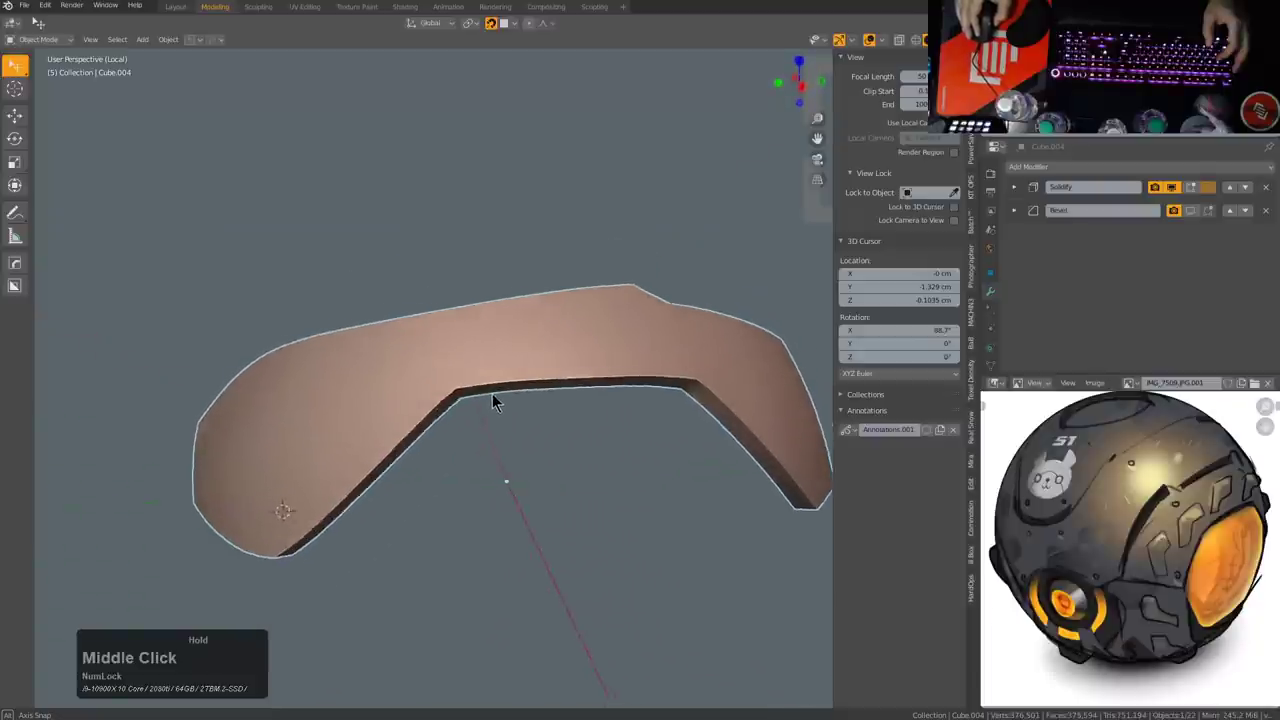
{"action": "middle_click", "coordinate": [498, 402]}
{"action": "scroll", "scroll_direction": "up", "scroll_amount": 3}
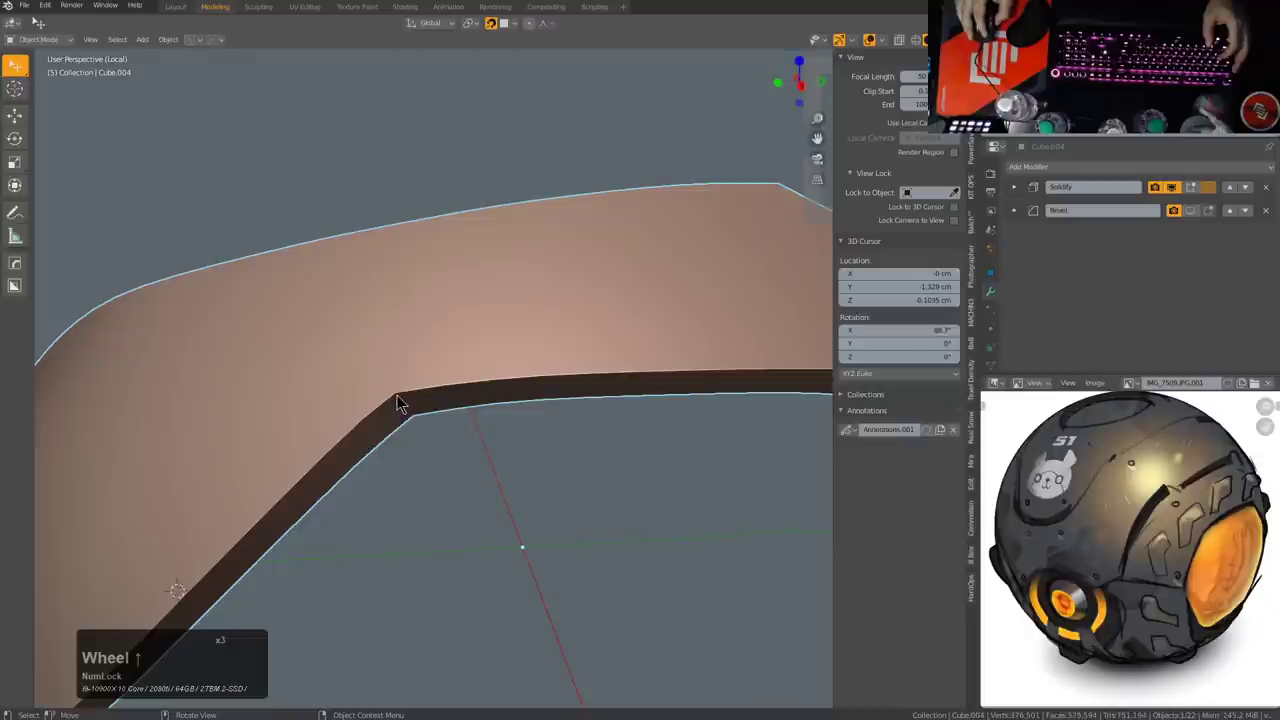
{"action": "middle_click", "coordinate": [424, 373]}
{"action": "scroll", "scroll_direction": "down", "scroll_amount": 3}
{"action": "middle_click", "coordinate": [543, 388]}
Step: Enable the Bevel modifier in the viewport and start HardOps Adjust Bevel with segments at 3
{"action": "left_click", "coordinate": [1192, 214]}
{"action": "middle_click", "coordinate": [516, 350]}
{"action": "scroll", "scroll_direction": "up", "scroll_amount": 3}
{"action": "key", "text": "q"}
{"action": "left_click", "coordinate": [451, 242]}
{"action": "left_click", "coordinate": [457, 245]}
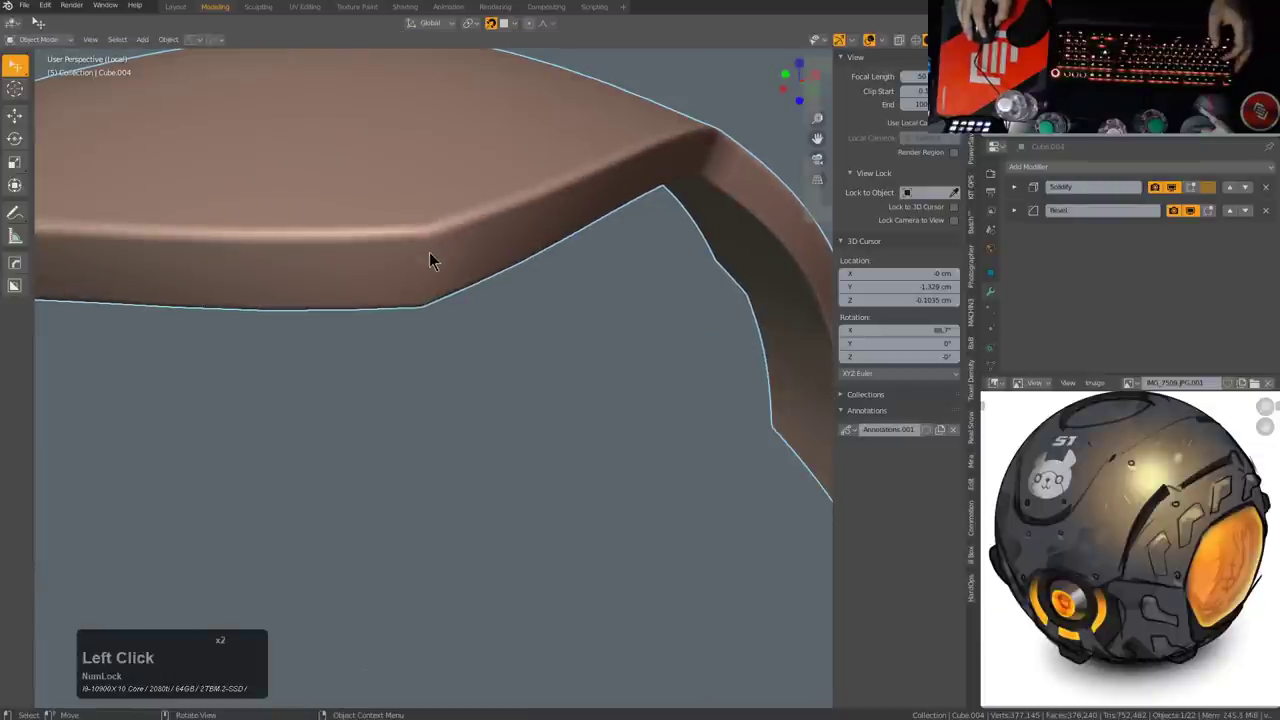
{"action": "double_click", "coordinate": [1015, 218]}
{"action": "scroll", "scroll_direction": "down", "scroll_amount": 3}
{"action": "scroll", "scroll_direction": "down", "scroll_amount": 3}
Step: Lower the bevel's Limit Angle in Adjust Bevel so more panel edges get rounded, then confirm
{"action": "key", "text": "q"}
{"action": "left_click", "coordinate": [656, 248]}
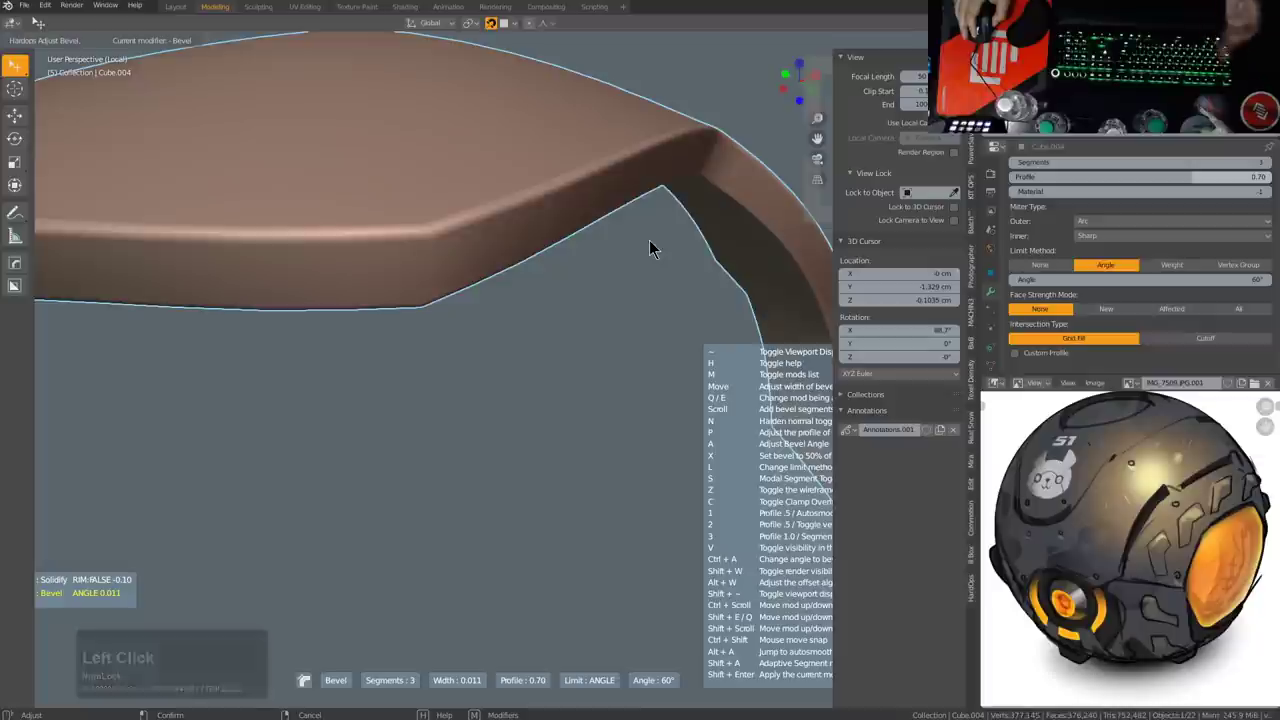
{"action": "left_click", "coordinate": [656, 248]}
{"action": "scroll", "scroll_direction": "down", "scroll_amount": 3}
{"action": "scroll", "scroll_direction": "down", "scroll_amount": 3}
{"action": "scroll", "scroll_direction": "up", "scroll_amount": 3}
{"action": "scroll", "scroll_direction": "down", "scroll_amount": 3}
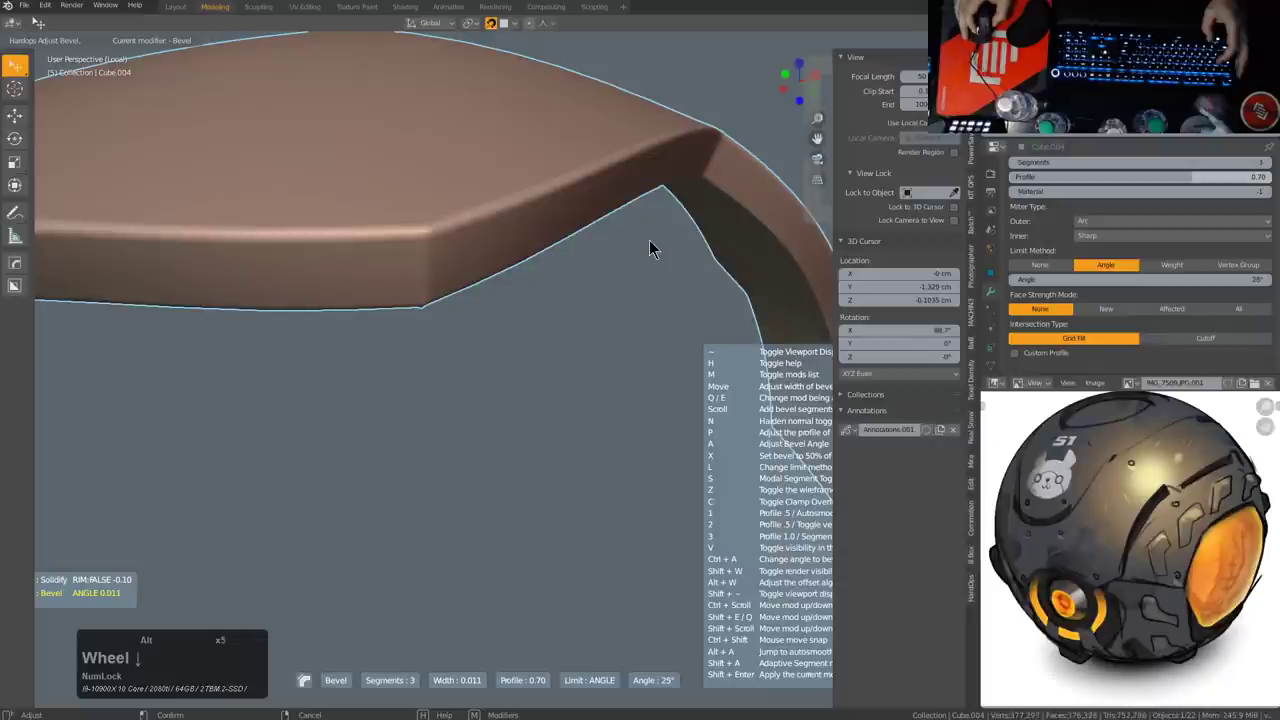
{"action": "left_click", "coordinate": [658, 249]}
{"action": "scroll", "scroll_direction": "down", "scroll_amount": 3}
{"action": "middle_click", "coordinate": [711, 264]}
{"action": "scroll", "scroll_direction": "up", "scroll_amount": 3}
{"action": "middle_click", "coordinate": [624, 354]}
{"action": "scroll", "scroll_direction": "up", "scroll_amount": 3}
{"action": "middle_click", "coordinate": [605, 386]}
{"action": "middle_click", "coordinate": [583, 382]}
{"action": "scroll", "scroll_direction": "up", "scroll_amount": 3}
{"action": "scroll", "scroll_direction": "up", "scroll_amount": 3}
Step: Check the beveled band up close, exit Local View and show the whole robot head with all panels
{"action": "key", "text": "1"}
{"action": "key", "text": "Tab"}
{"action": "scroll", "scroll_direction": "down", "scroll_amount": 3}
{"action": "middle_click", "coordinate": [561, 405]}
{"action": "scroll", "scroll_direction": "down", "scroll_amount": 3}
{"action": "middle_click", "coordinate": [619, 442]}
{"action": "middle_click", "coordinate": [585, 466]}
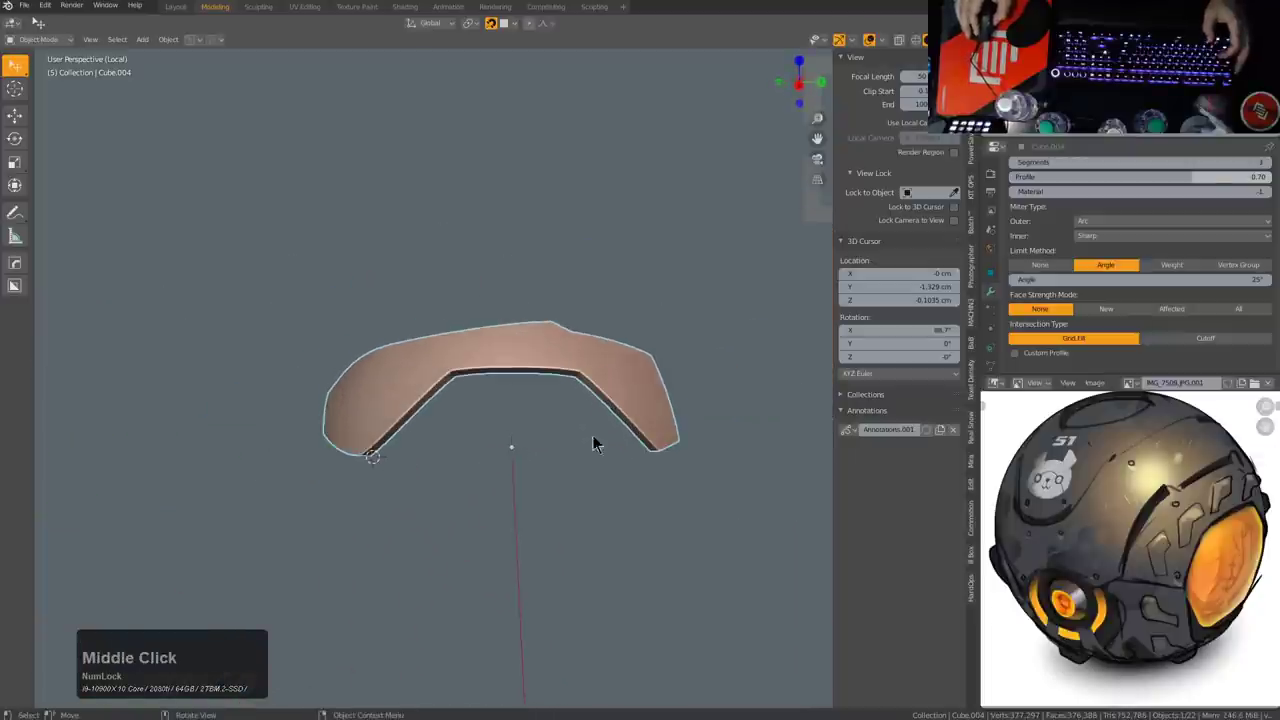
{"action": "scroll", "scroll_direction": "down", "scroll_amount": 3}
{"action": "scroll", "scroll_direction": "up", "scroll_amount": 3}
{"action": "scroll", "scroll_direction": "up", "scroll_amount": 3}
{"action": "left_click", "coordinate": [1016, 215]}
{"action": "middle_click", "coordinate": [473, 371]}
{"action": "scroll", "scroll_direction": "up", "scroll_amount": 3}
{"action": "key", "text": "KP_Divide"}
{"action": "scroll", "scroll_direction": "down", "scroll_amount": 3}
{"action": "middle_click", "coordinate": [383, 396]}
{"action": "key", "text": "alt+a"}
Step: Select the pink side panel Cube.018 and tidy its corner in Edit Mode, then leave editing
{"action": "middle_click", "coordinate": [397, 386]}
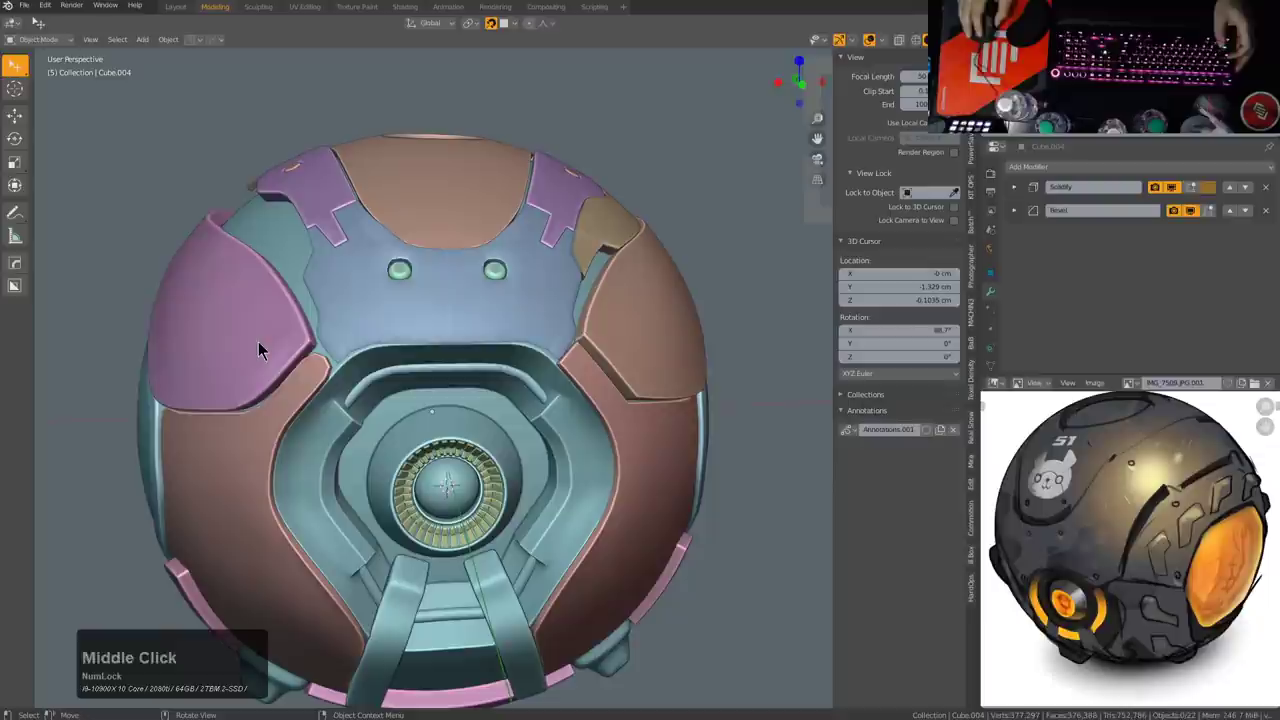
{"action": "left_click", "coordinate": [264, 347]}
{"action": "middle_click", "coordinate": [303, 358]}
{"action": "scroll", "scroll_direction": "up", "scroll_amount": 3}
{"action": "middle_click", "coordinate": [585, 395]}
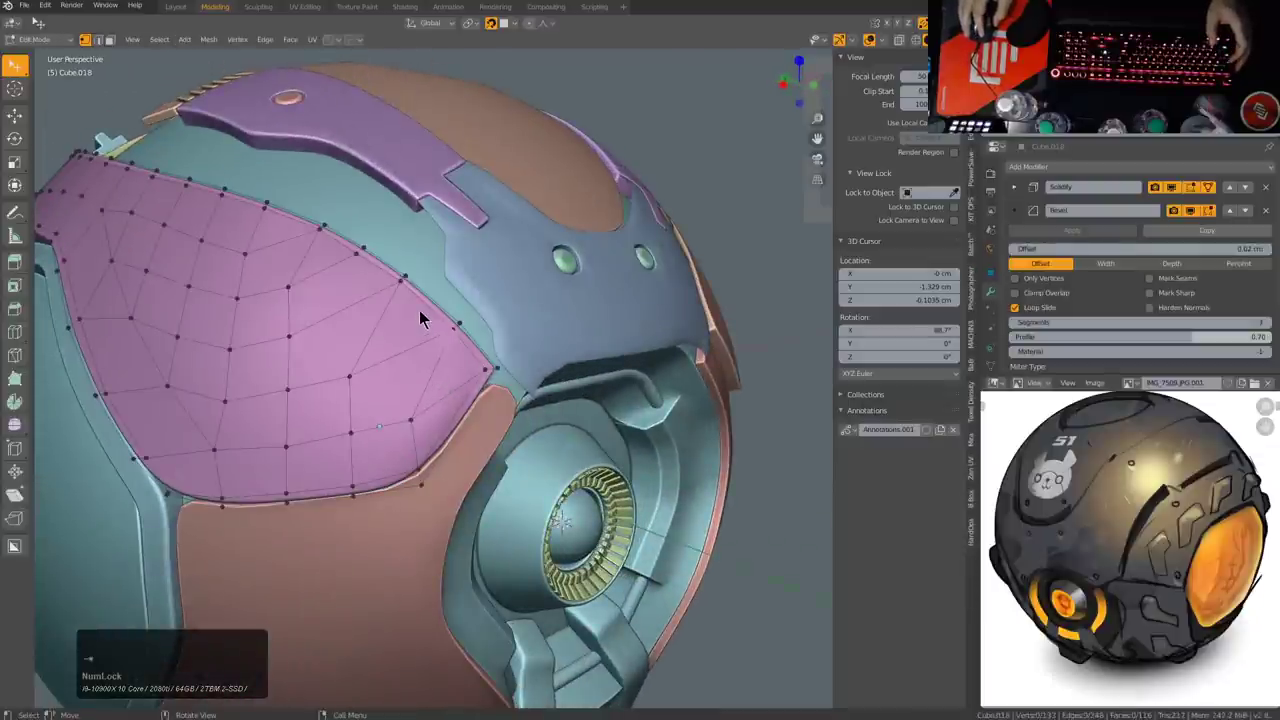
{"action": "scroll", "scroll_direction": "down", "scroll_amount": 3}
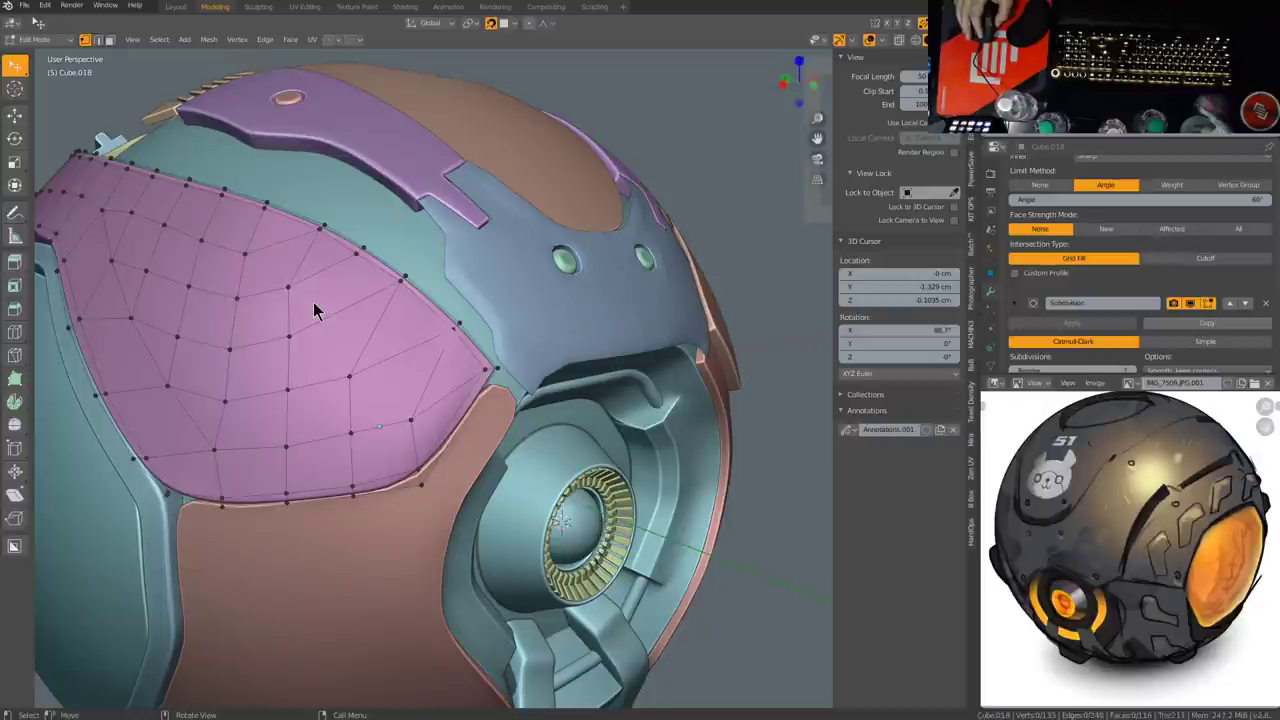
{"action": "key", "text": "Tab"}
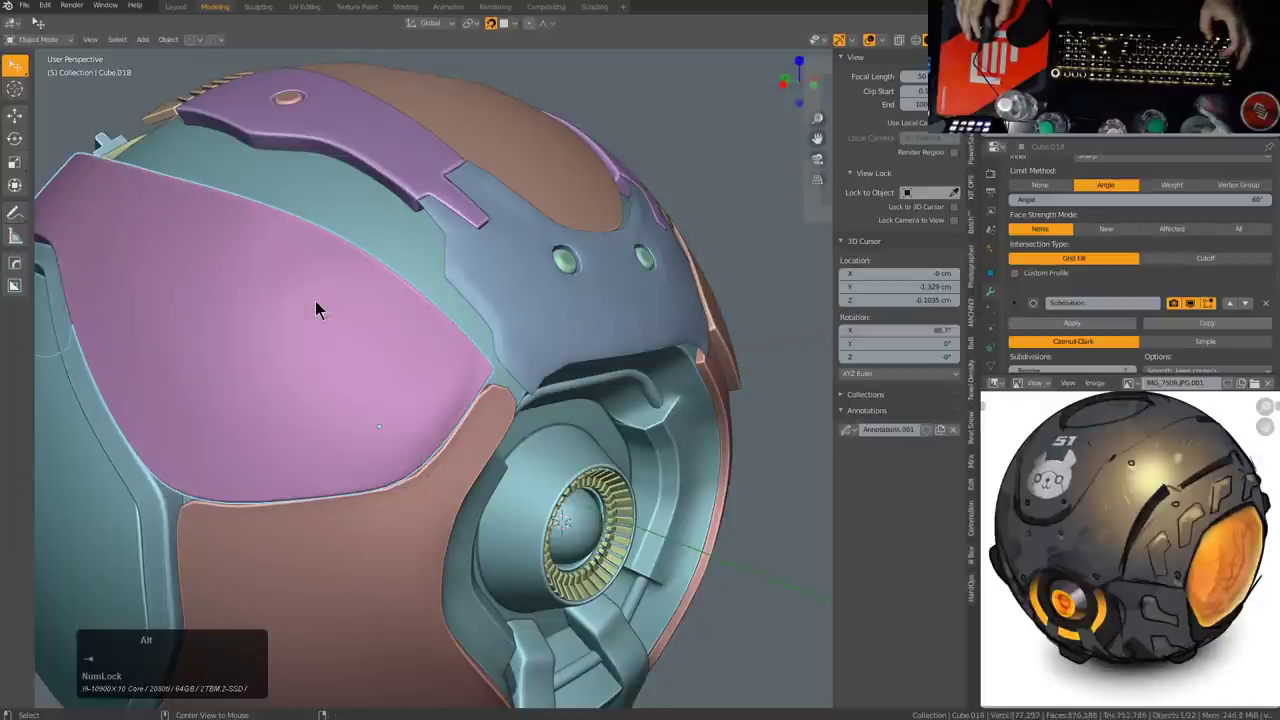
{"action": "key", "text": "alt+v"}
{"action": "left_click", "coordinate": [320, 307]}
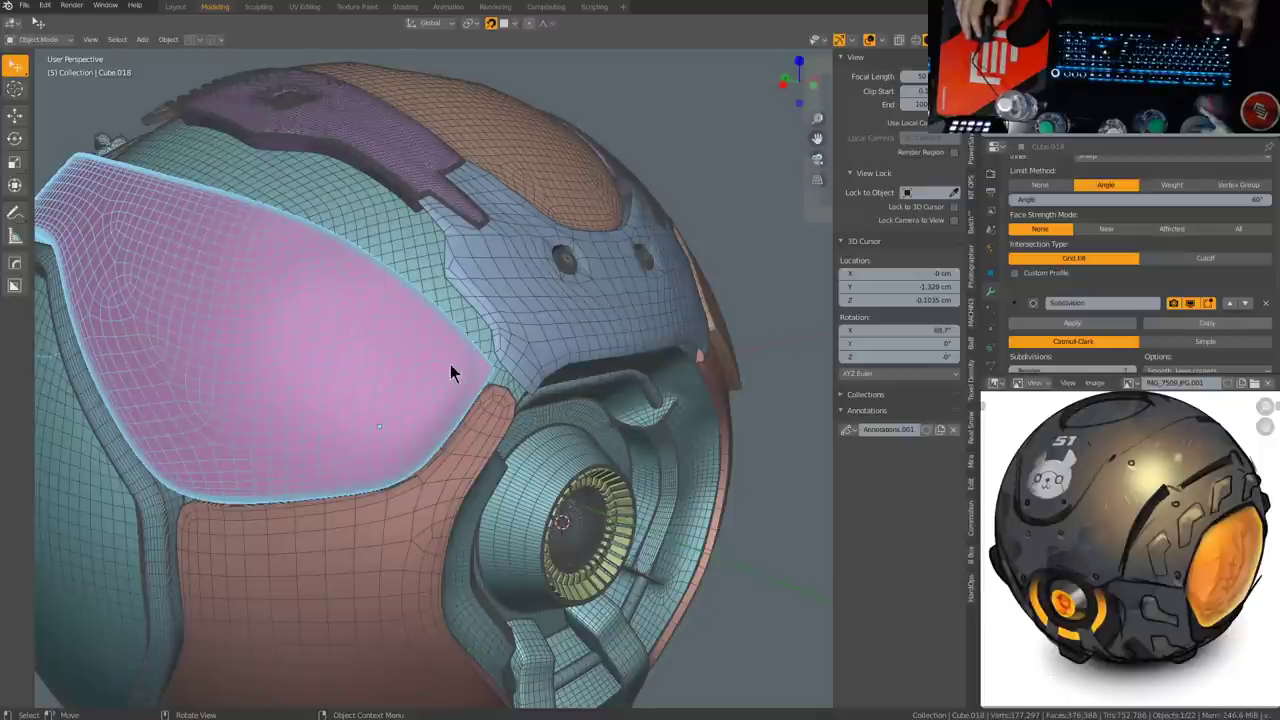
{"action": "middle_click", "coordinate": [476, 399]}
{"action": "scroll", "scroll_direction": "up", "scroll_amount": 3}
{"action": "middle_click", "coordinate": [343, 399]}
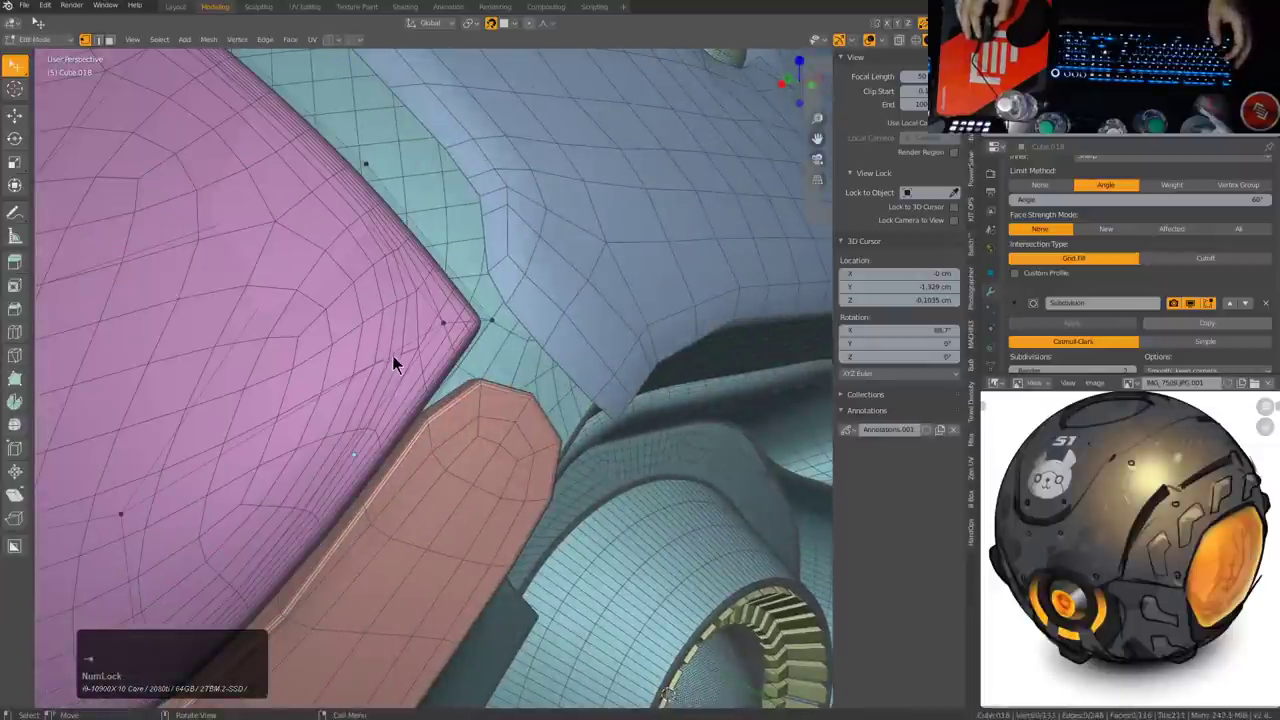
{"action": "key", "text": "Tab"}
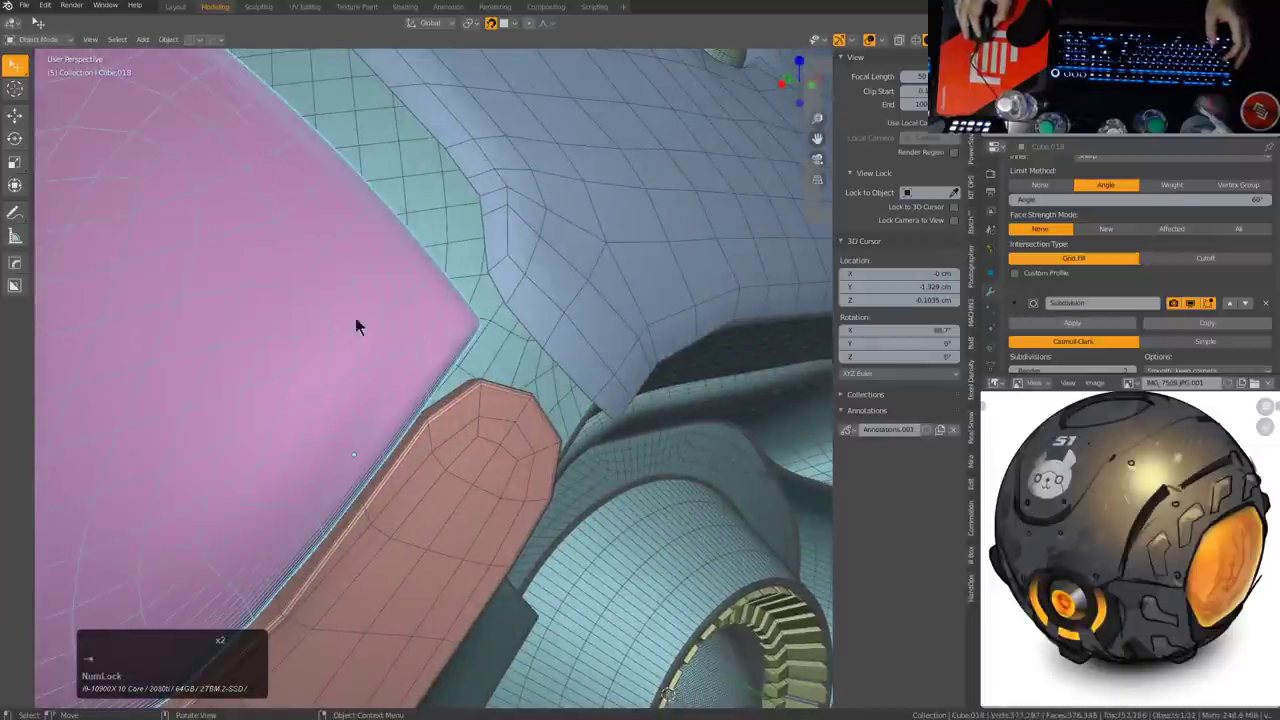
{"action": "scroll", "scroll_direction": "down", "scroll_amount": 3}
{"action": "scroll", "scroll_direction": "up", "scroll_amount": 3}
{"action": "scroll", "scroll_direction": "down", "scroll_amount": 3}
Step: Orbit to the front of the head and select the orange panel Cube.004 above the eye socket
{"action": "middle_click", "coordinate": [448, 350]}
{"action": "middle_click", "coordinate": [411, 353]}
{"action": "scroll", "scroll_direction": "down", "scroll_amount": 3}
{"action": "middle_click", "coordinate": [467, 370]}
{"action": "middle_click", "coordinate": [515, 358]}
{"action": "scroll", "scroll_direction": "down", "scroll_amount": 3}
{"action": "middle_click", "coordinate": [593, 373]}
{"action": "scroll", "scroll_direction": "down", "scroll_amount": 3}
{"action": "middle_click", "coordinate": [481, 369]}
{"action": "middle_click", "coordinate": [582, 335]}
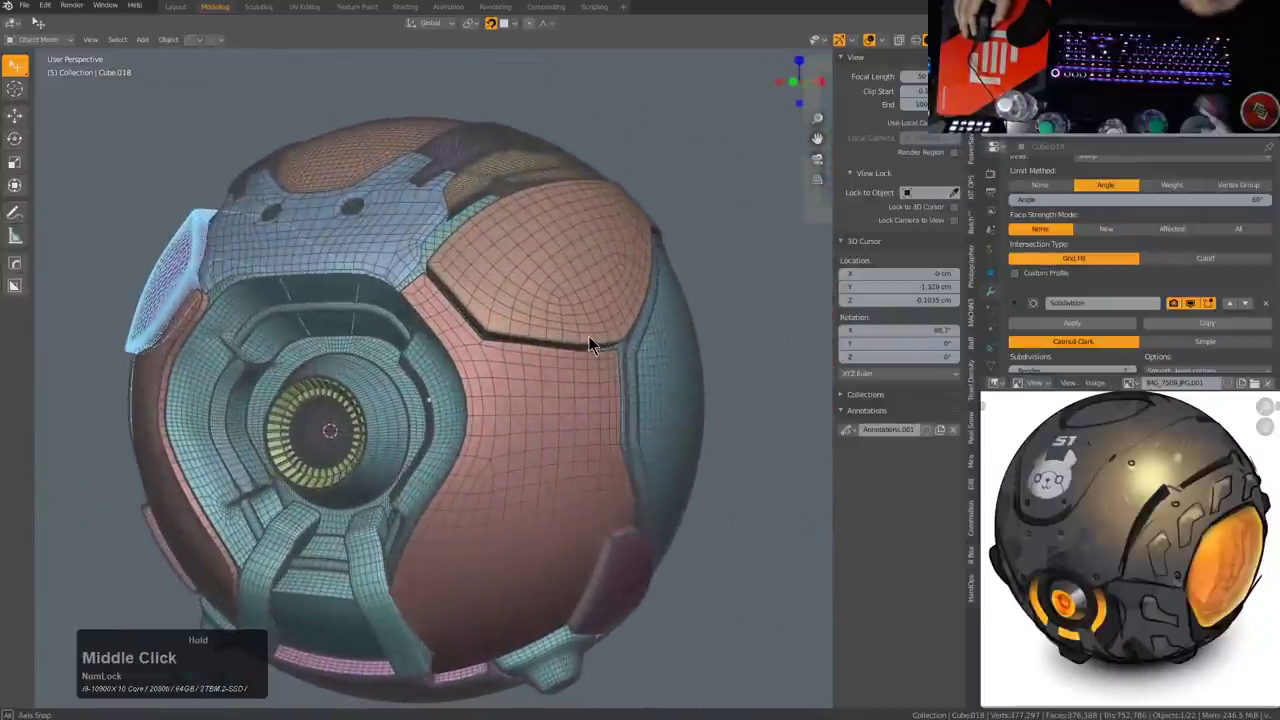
{"action": "scroll", "scroll_direction": "up", "scroll_amount": 3}
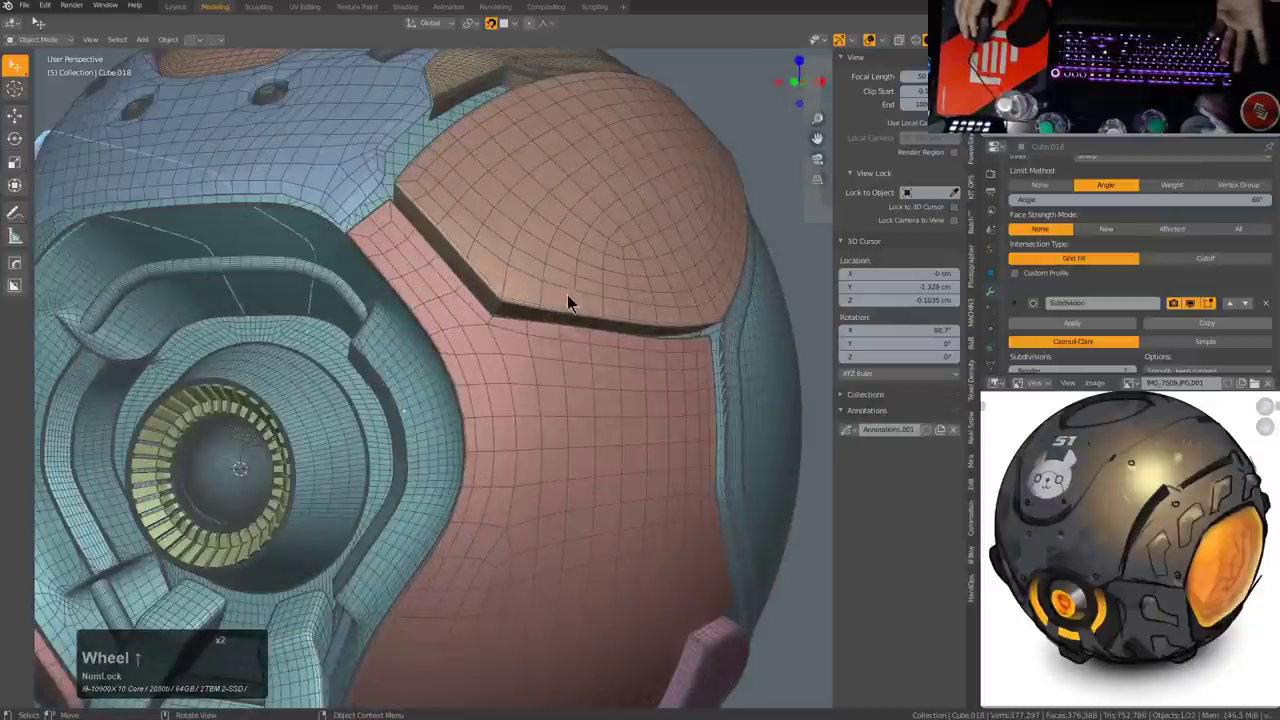
{"action": "middle_click", "coordinate": [568, 304]}
{"action": "left_click", "coordinate": [581, 374]}
{"action": "middle_click", "coordinate": [575, 380]}
{"action": "scroll", "scroll_direction": "up", "scroll_amount": 3}
{"action": "middle_click", "coordinate": [602, 361]}
{"action": "left_click", "coordinate": [603, 339]}
Step: Enter mesh editing on the red lower panel with the orange panel hidden, ready to place new points
{"action": "scroll", "scroll_direction": "down", "scroll_amount": 3}
{"action": "middle_click", "coordinate": [582, 350]}
{"action": "scroll", "scroll_direction": "up", "scroll_amount": 3}
{"action": "key", "text": "alt+z"}
{"action": "key", "text": "1"}
{"action": "left_click", "coordinate": [256, 343]}
{"action": "key", "text": "alt+z"}
{"action": "left_click", "coordinate": [619, 375]}
{"action": "key", "text": "ctrl+shift+`"}
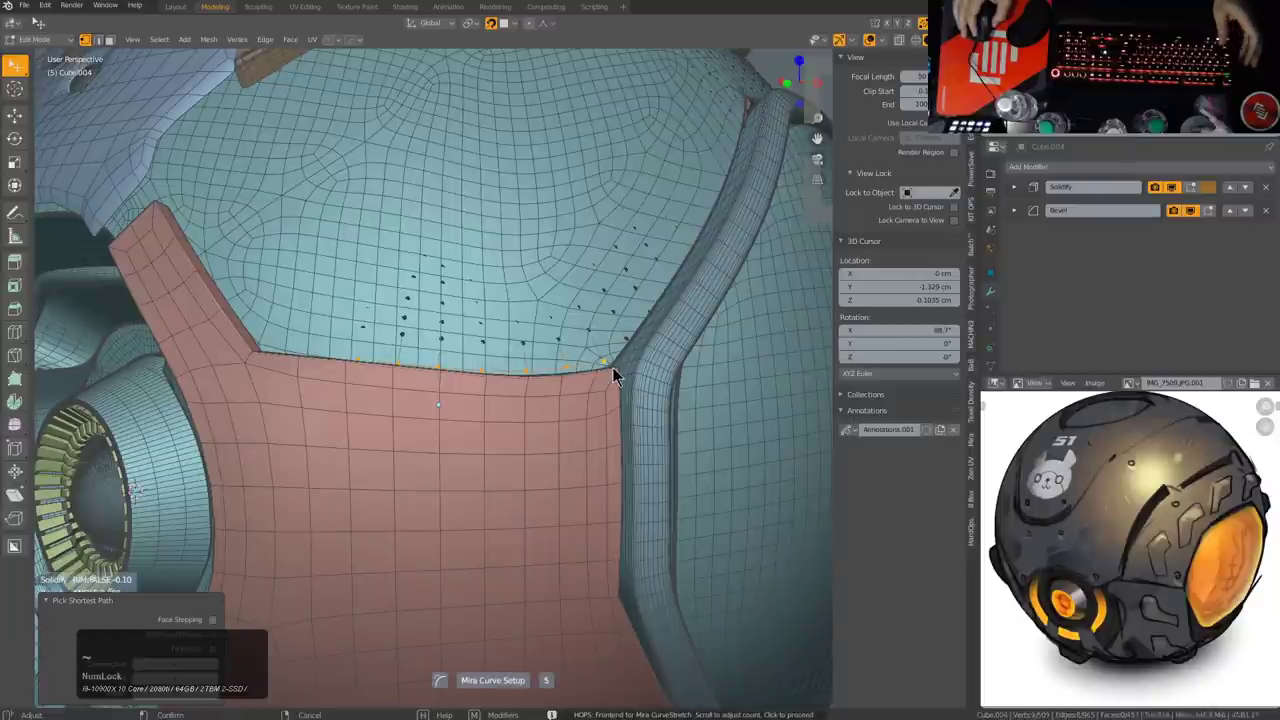
Step: Place five new points along the red panel's top edge following the orange panel's lower border
{"action": "scroll", "scroll_direction": "up", "scroll_amount": 3}
{"action": "scroll", "scroll_direction": "down", "scroll_amount": 3}
{"action": "scroll", "scroll_direction": "down", "scroll_amount": 3}
{"action": "scroll", "scroll_direction": "up", "scroll_amount": 3}
{"action": "scroll", "scroll_direction": "down", "scroll_amount": 3}
{"action": "left_click", "coordinate": [619, 375]}
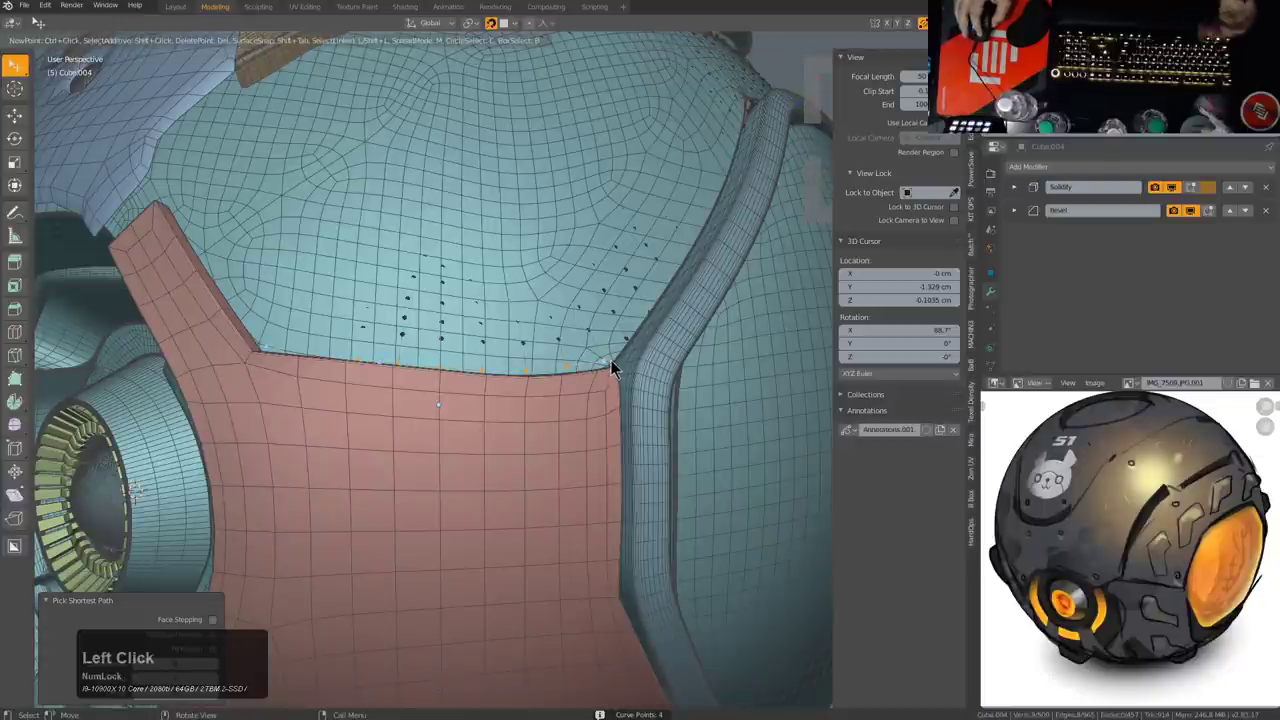
{"action": "left_click", "coordinate": [611, 368]}
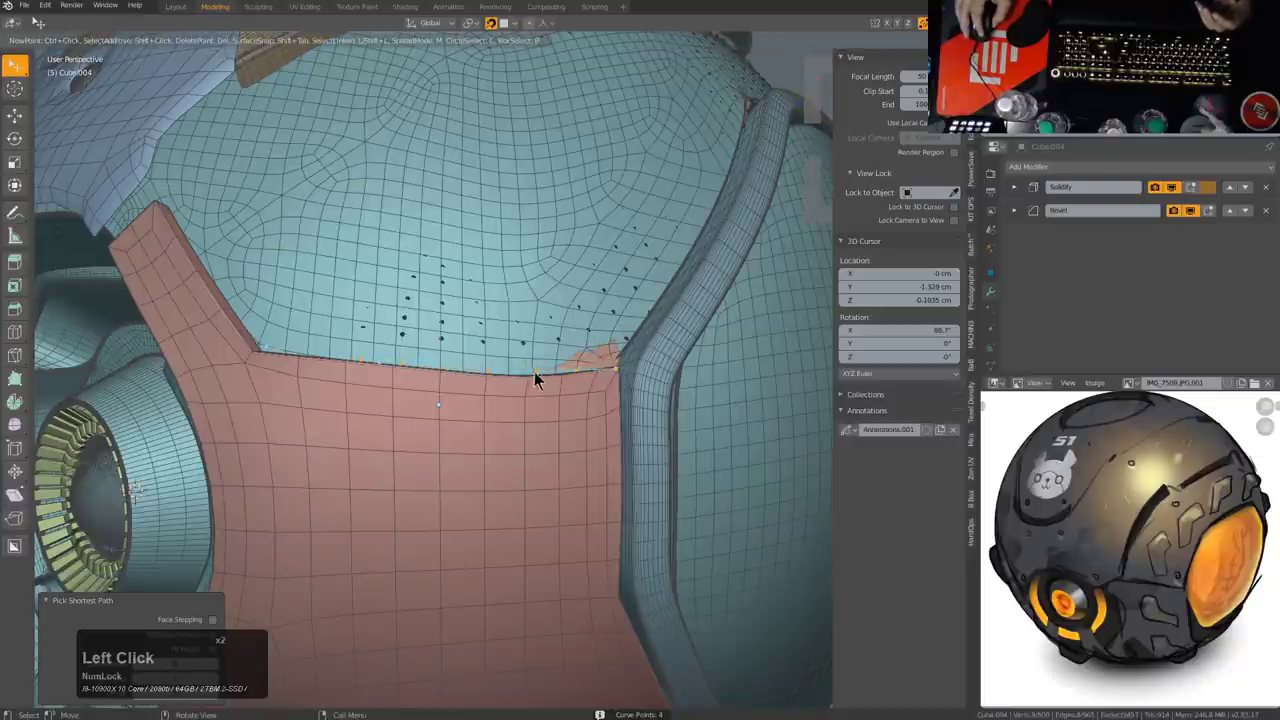
{"action": "left_click", "coordinate": [496, 374]}
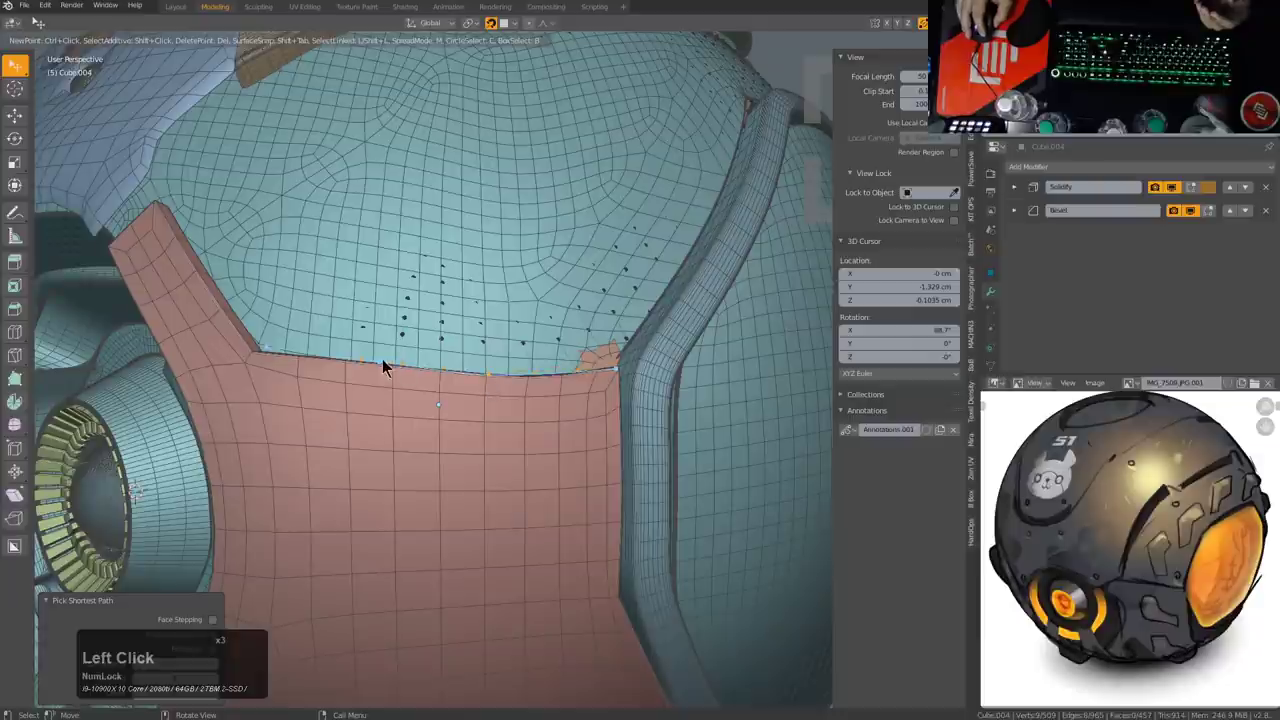
{"action": "left_click", "coordinate": [385, 363]}
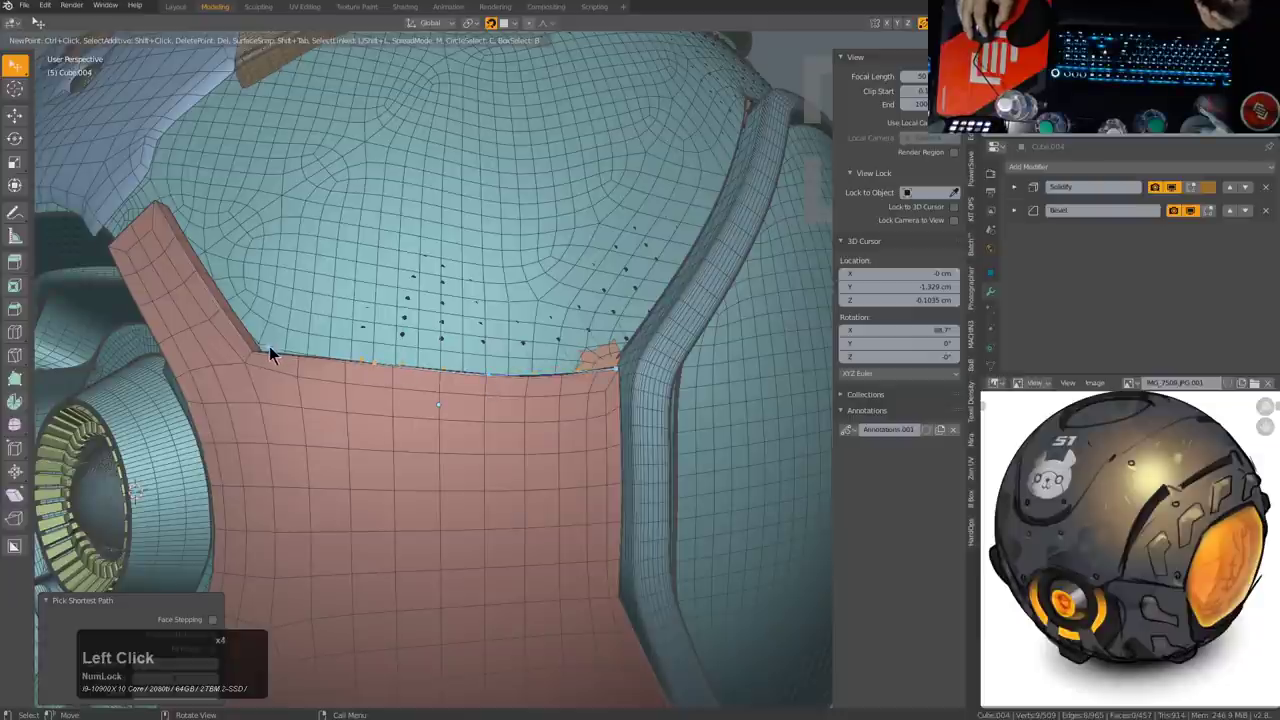
{"action": "left_click", "coordinate": [274, 354]}
{"action": "right_click", "coordinate": [418, 353]}
Step: Select the vertices along the red panel's new upper border for adjustment
{"action": "scroll", "scroll_direction": "down", "scroll_amount": 3}
{"action": "key", "text": "a"}
{"action": "middle_click", "coordinate": [584, 390]}
{"action": "left_click", "coordinate": [652, 385]}
{"action": "middle_click", "coordinate": [636, 393]}
{"action": "scroll", "scroll_direction": "up", "scroll_amount": 3}
{"action": "left_click", "coordinate": [235, 354]}
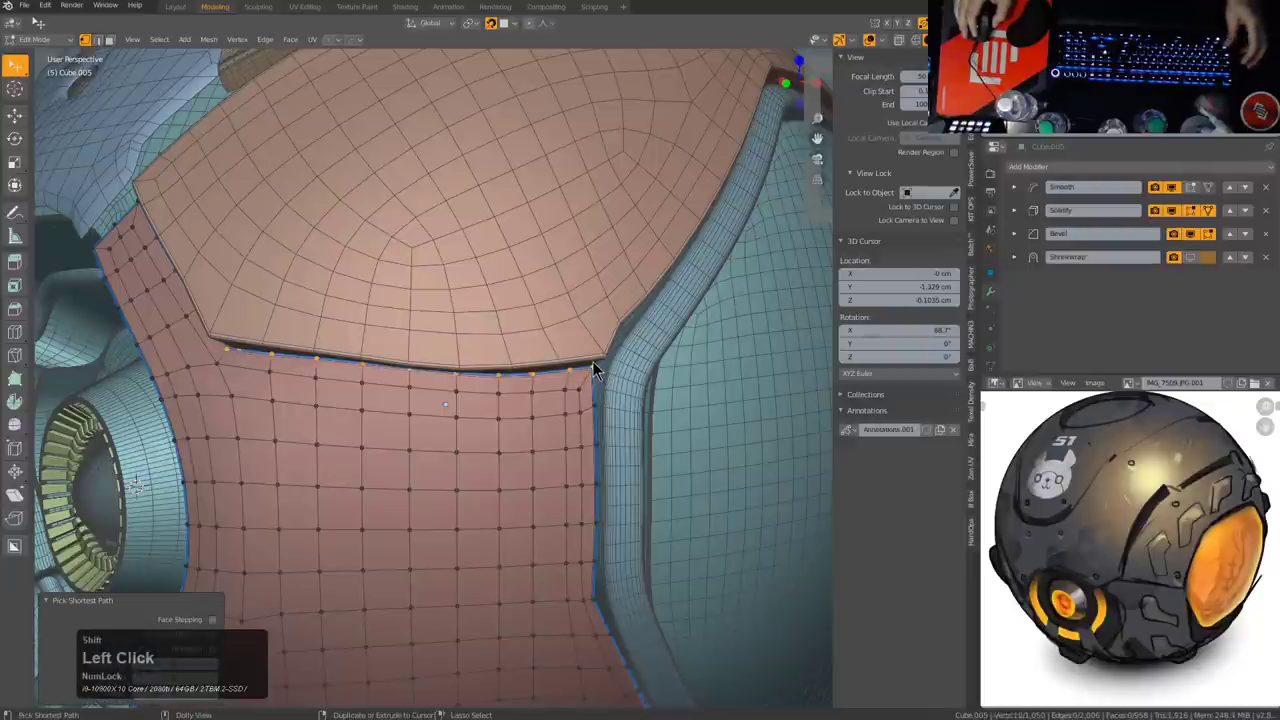
Step: Nudge the right-side top-edge vertices of the red panel snug against the orange border
{"action": "key", "text": "shift+`"}
{"action": "scroll", "scroll_direction": "up", "scroll_amount": 3}
{"action": "left_click", "coordinate": [599, 369]}
{"action": "left_click", "coordinate": [596, 371]}
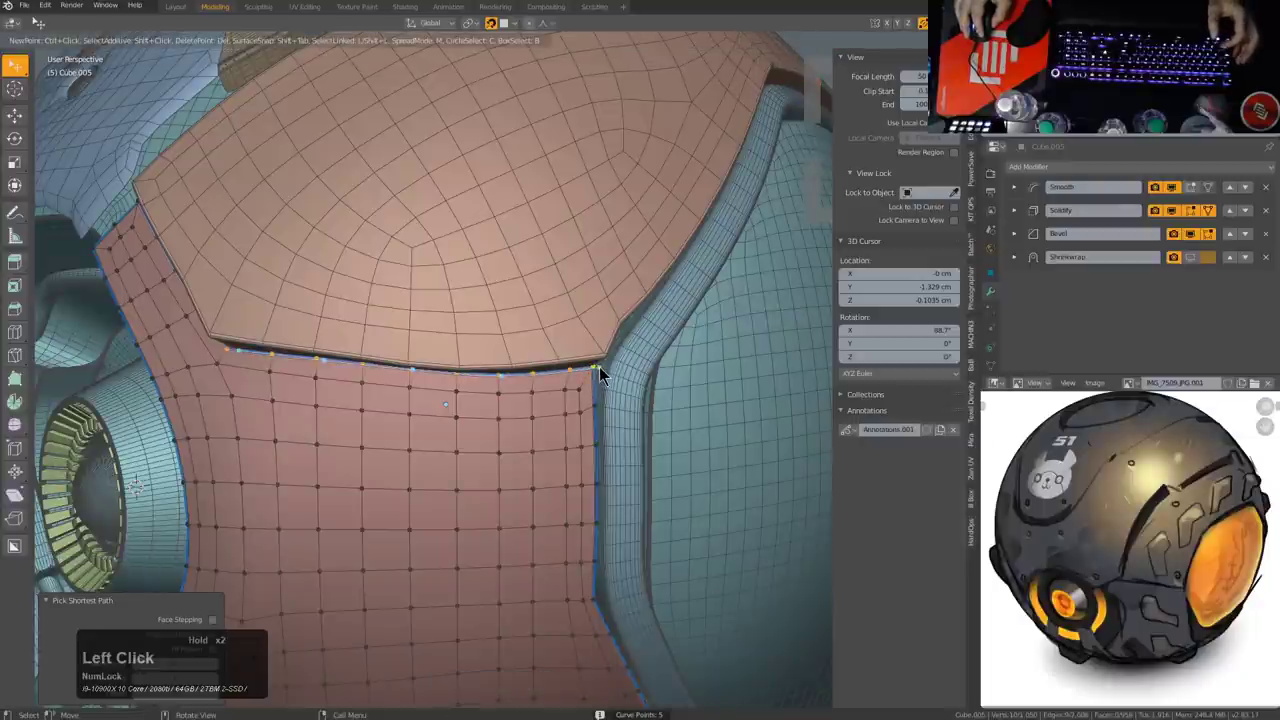
{"action": "left_click", "coordinate": [602, 373]}
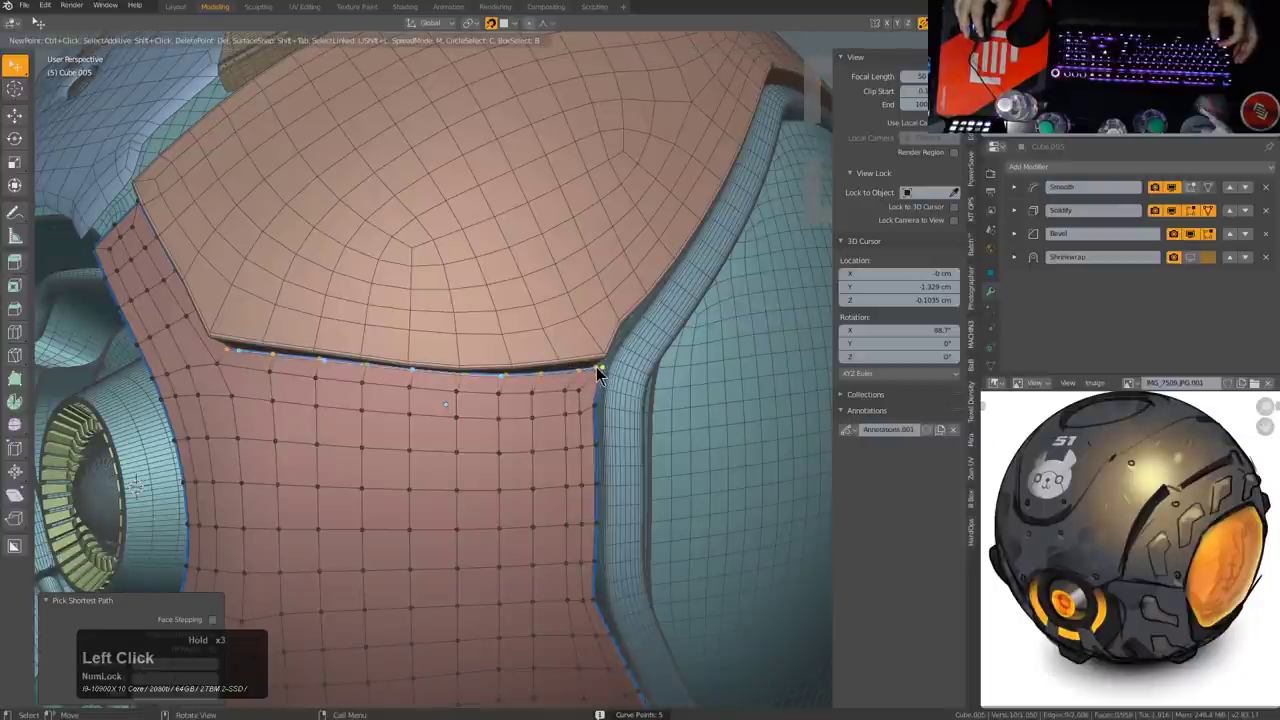
{"action": "left_click", "coordinate": [604, 377]}
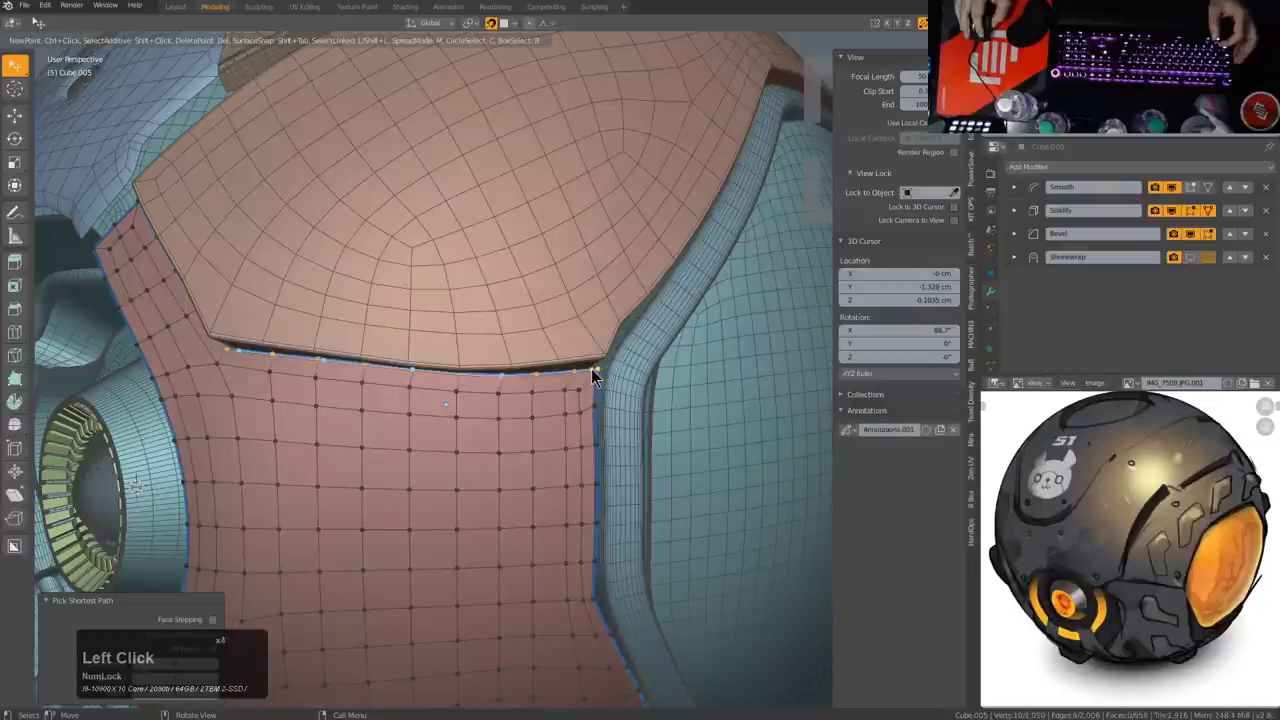
{"action": "left_click", "coordinate": [598, 377]}
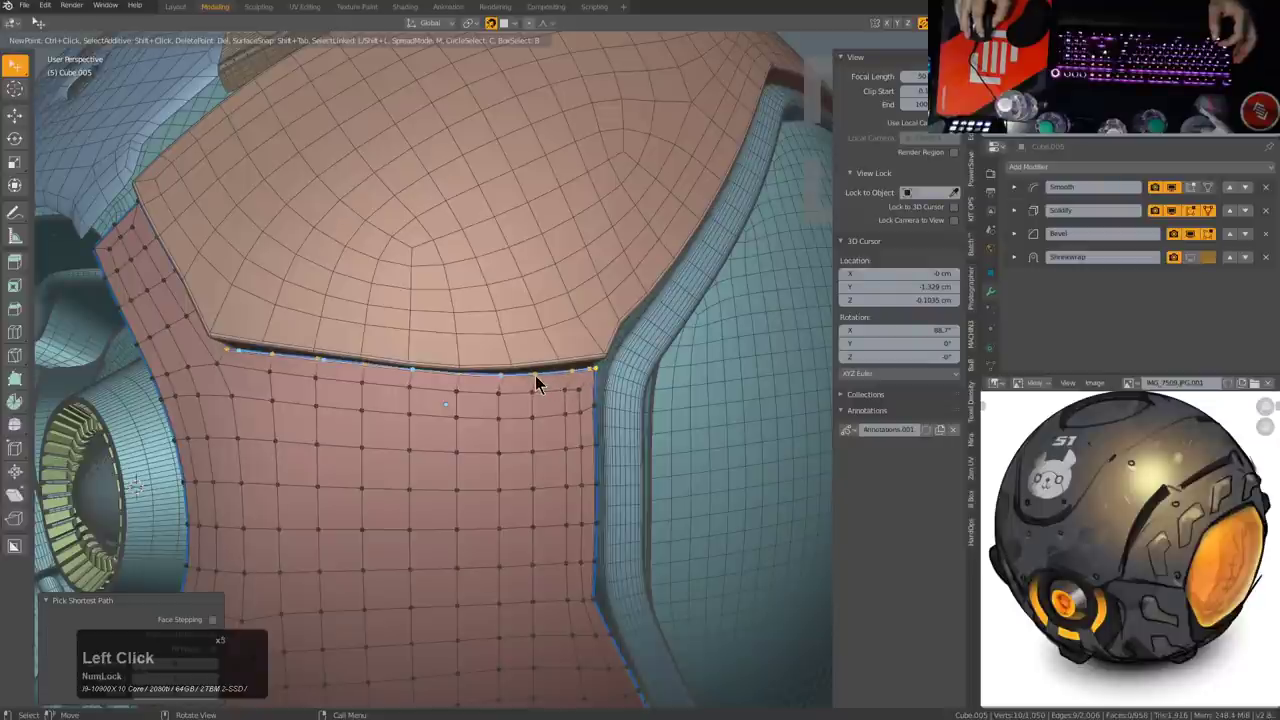
{"action": "left_click", "coordinate": [534, 381]}
{"action": "left_click", "coordinate": [506, 382]}
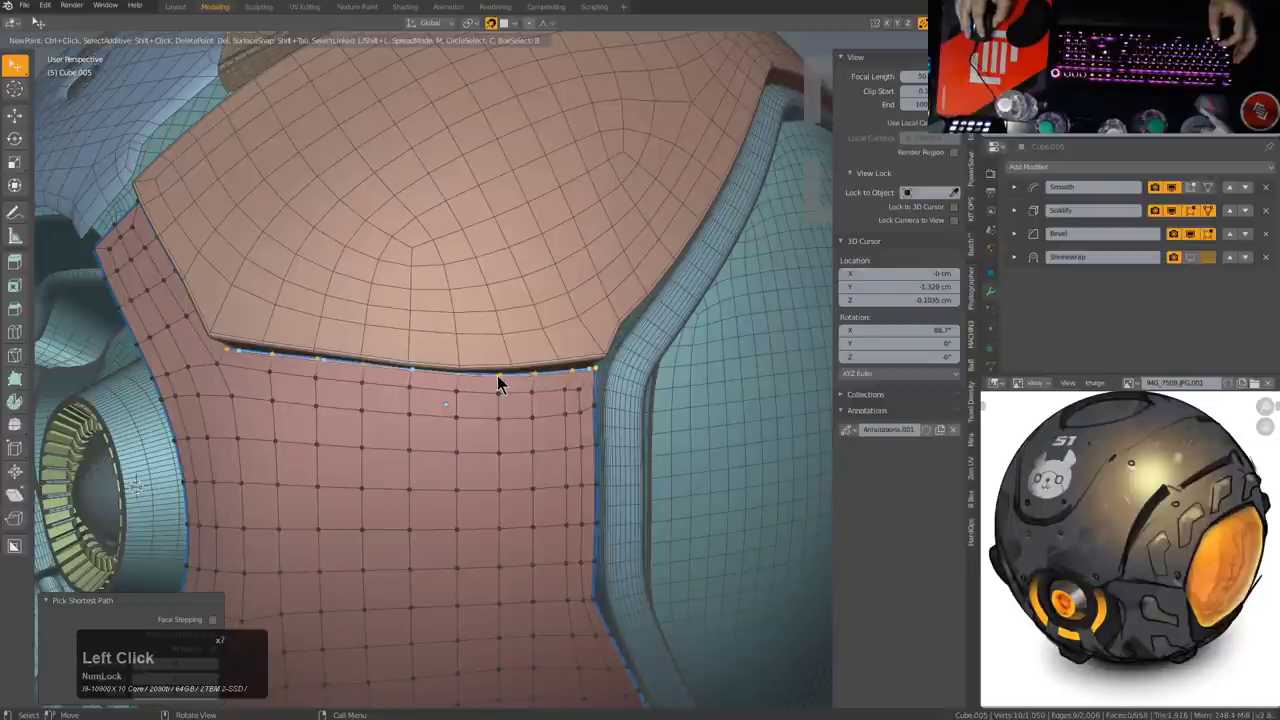
Step: Fit the remaining top-edge vertices through to the panel's left corner along the border
{"action": "left_click", "coordinate": [497, 381]}
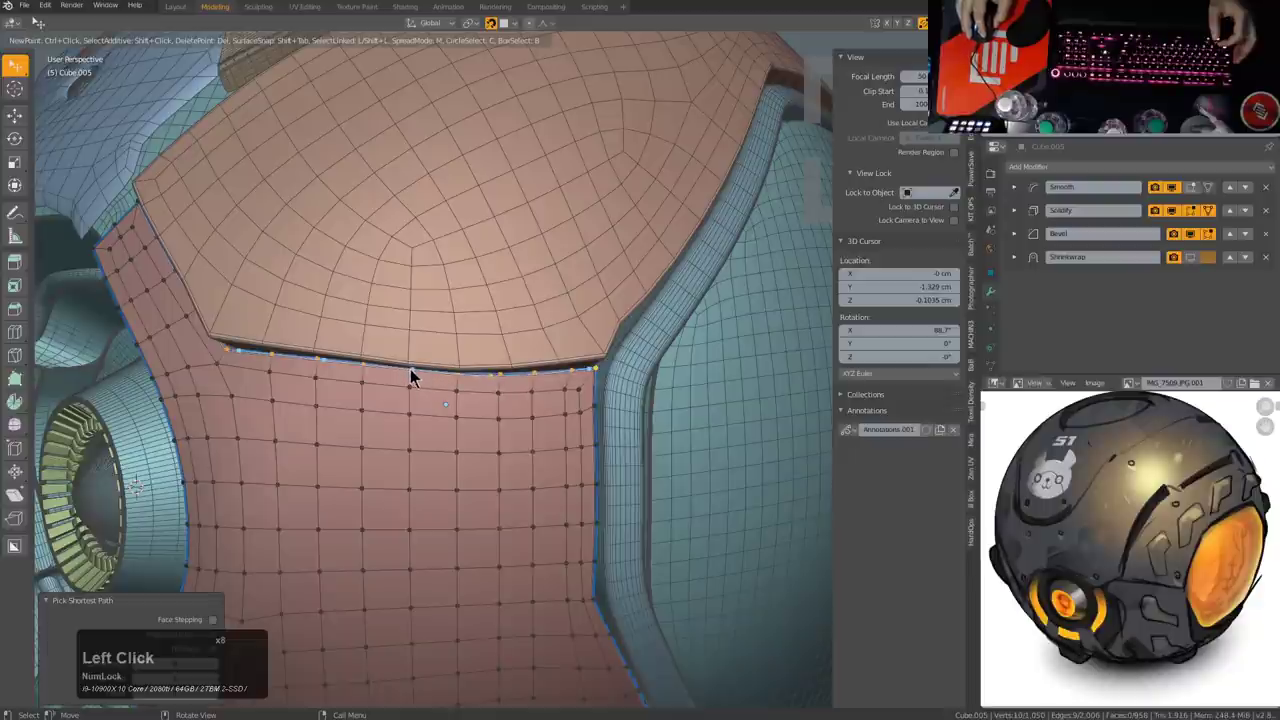
{"action": "left_click", "coordinate": [414, 378]}
{"action": "left_click", "coordinate": [417, 377]}
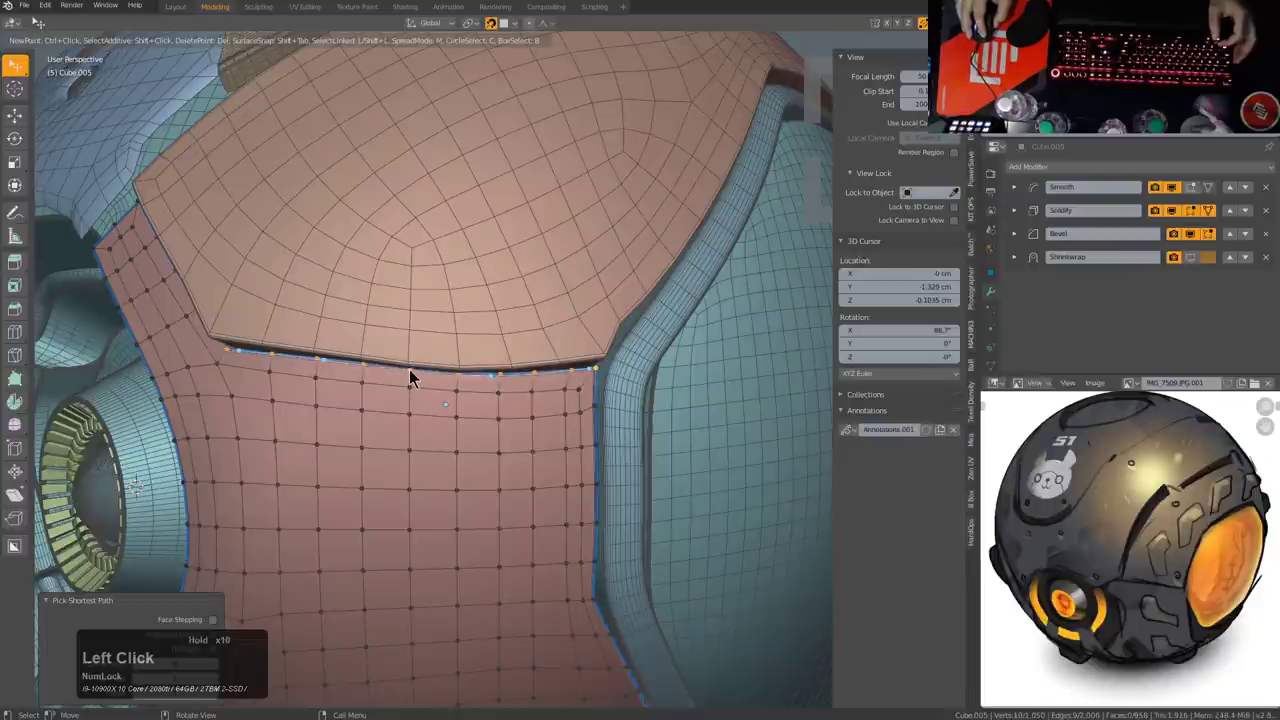
{"action": "left_click", "coordinate": [328, 367]}
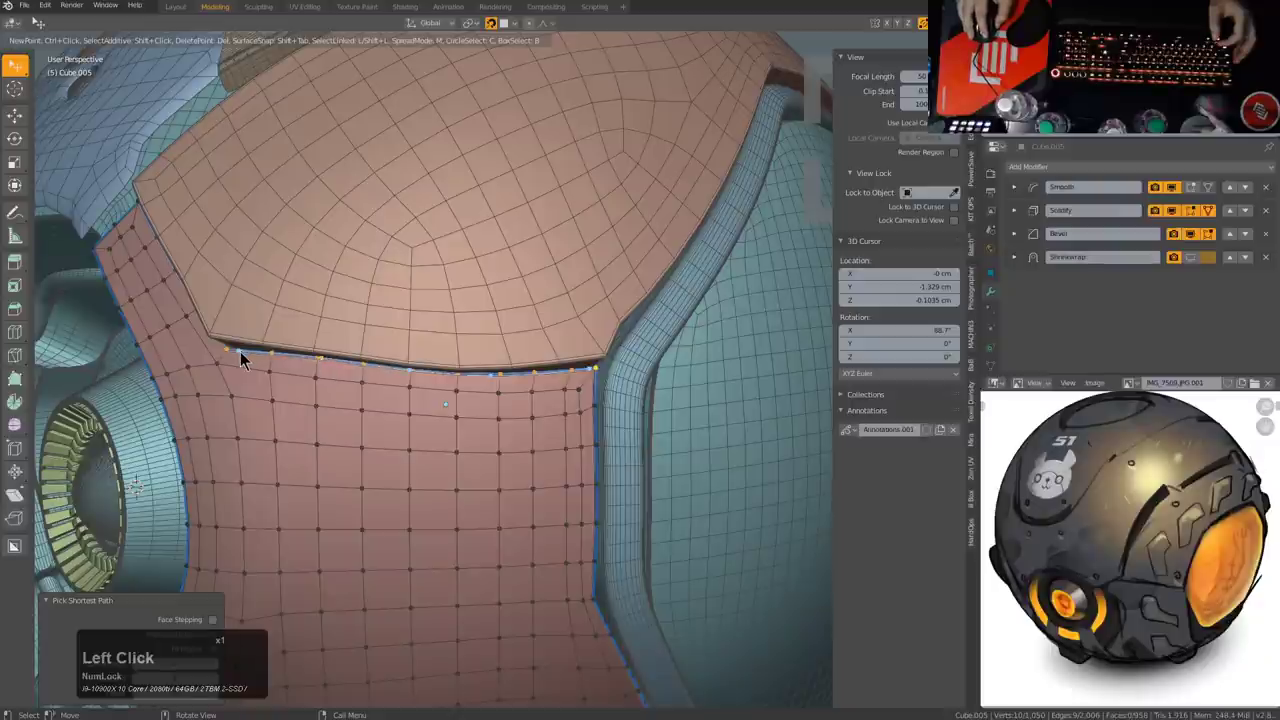
{"action": "left_click", "coordinate": [244, 358]}
{"action": "scroll", "scroll_direction": "down", "scroll_amount": 3}
{"action": "right_click", "coordinate": [491, 412]}
Step: Leave the red panel, inspect the fit, and enter mesh editing on the orange panel above it
{"action": "middle_click", "coordinate": [533, 401]}
{"action": "key", "text": "alt+a"}
{"action": "scroll", "scroll_direction": "down", "scroll_amount": 3}
{"action": "middle_click", "coordinate": [377, 279]}
{"action": "middle_click", "coordinate": [377, 302]}
{"action": "scroll", "scroll_direction": "down", "scroll_amount": 3}
{"action": "middle_click", "coordinate": [499, 342]}
{"action": "left_click", "coordinate": [416, 310]}
{"action": "middle_click", "coordinate": [429, 323]}
{"action": "scroll", "scroll_direction": "up", "scroll_amount": 3}
{"action": "left_click", "coordinate": [420, 401]}
{"action": "key", "text": "alt+z"}
{"action": "middle_click", "coordinate": [413, 387]}
{"action": "left_click", "coordinate": [377, 312]}
{"action": "key", "text": "alt+z"}
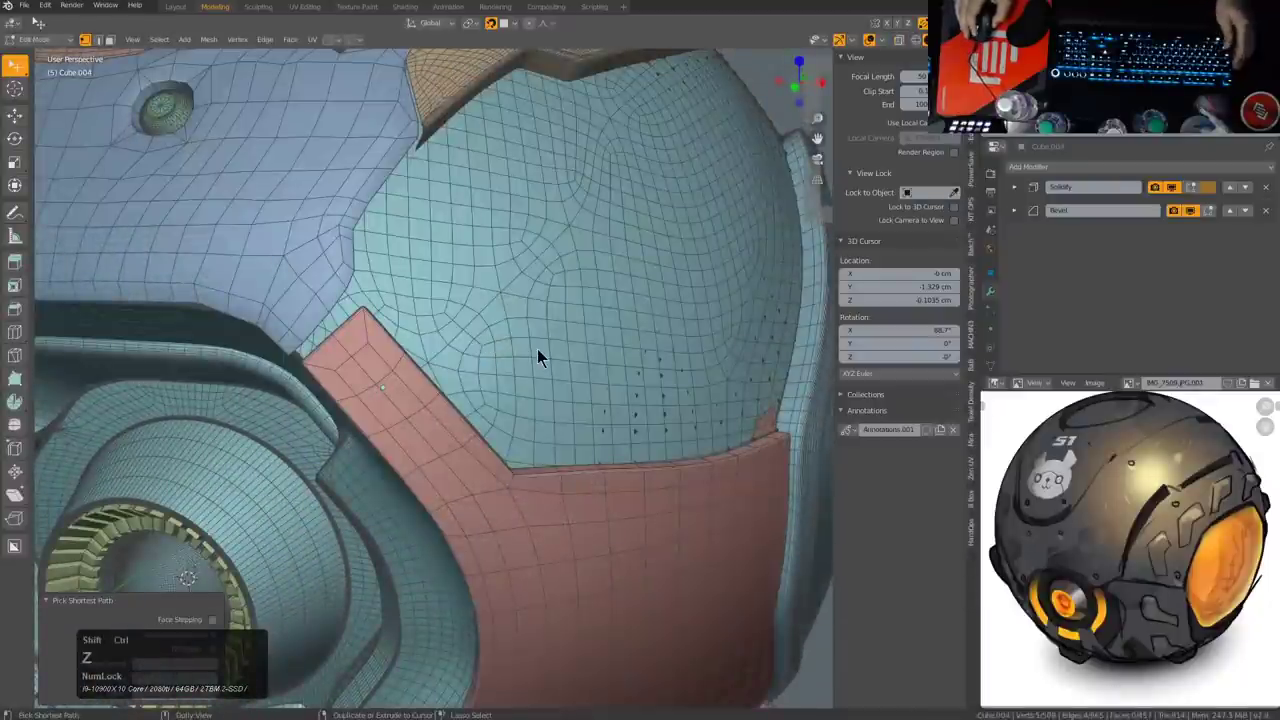
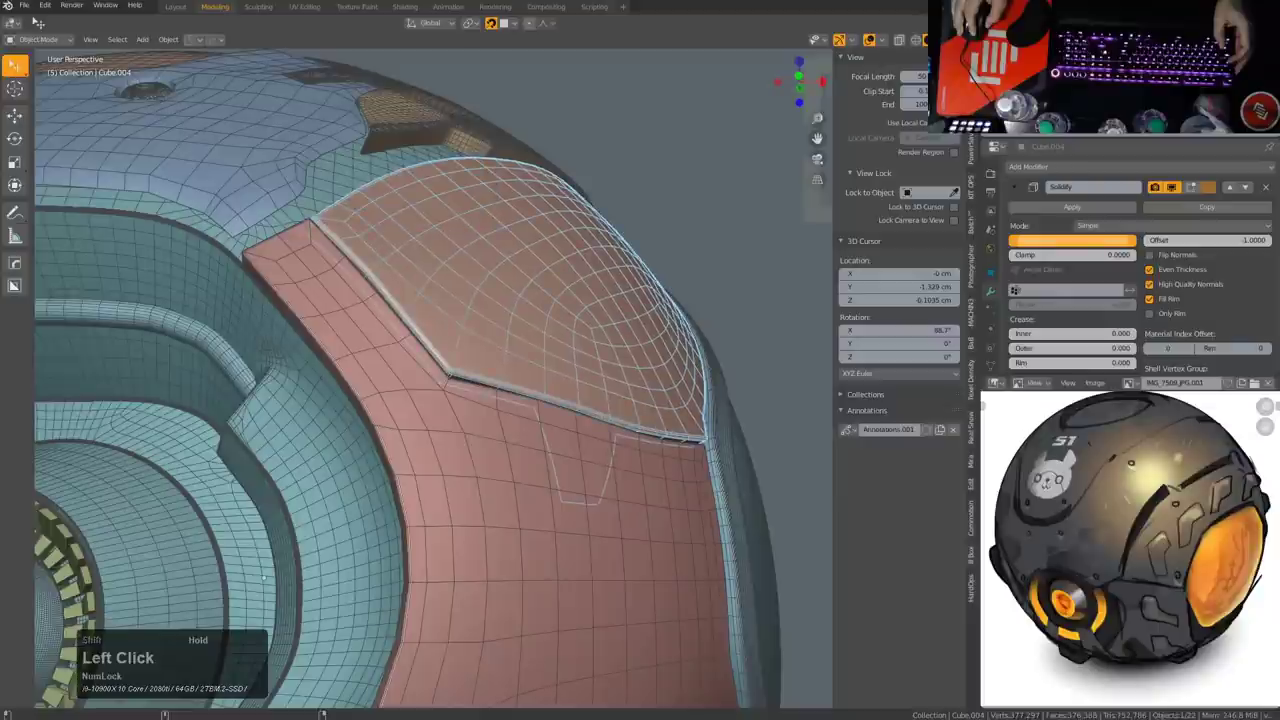
Step: Confirm the orange panel's -0.046 cm Solidify thickness, check it around the head, and save
{"action": "key", "text": "a"}
{"action": "scroll", "scroll_direction": "down", "scroll_amount": 3}
{"action": "middle_click", "coordinate": [548, 396]}
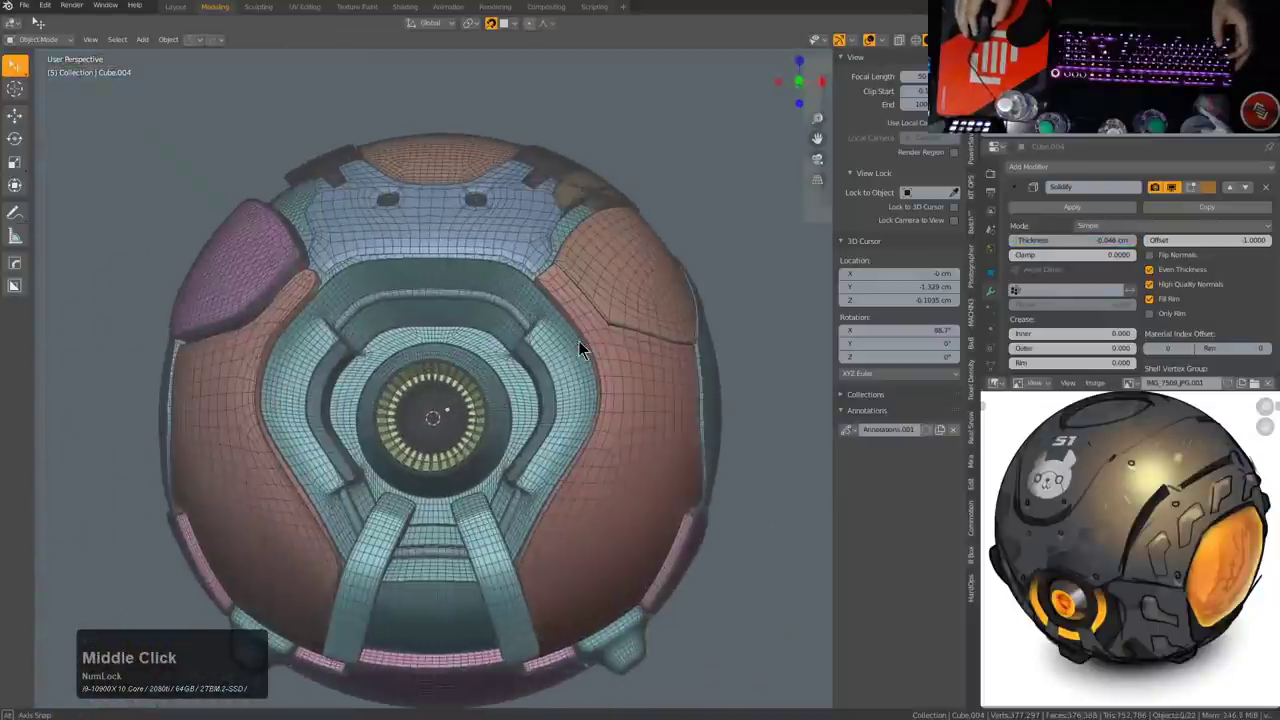
{"action": "middle_click", "coordinate": [605, 329]}
{"action": "middle_click", "coordinate": [471, 366]}
{"action": "scroll", "scroll_direction": "up", "scroll_amount": 3}
{"action": "scroll", "scroll_direction": "down", "scroll_amount": 3}
{"action": "middle_click", "coordinate": [603, 390]}
{"action": "middle_click", "coordinate": [604, 406]}
{"action": "key", "text": "ctrl+s"}
Step: Enlarge and pan the reference picture for a closer comparison
{"action": "middle_click", "coordinate": [688, 298]}
{"action": "left_click_drag", "start_coordinate": [645, 297], "coordinate": [616, 279]}
{"action": "middle_click", "coordinate": [1137, 522]}
{"action": "scroll", "scroll_direction": "up", "scroll_amount": 3}
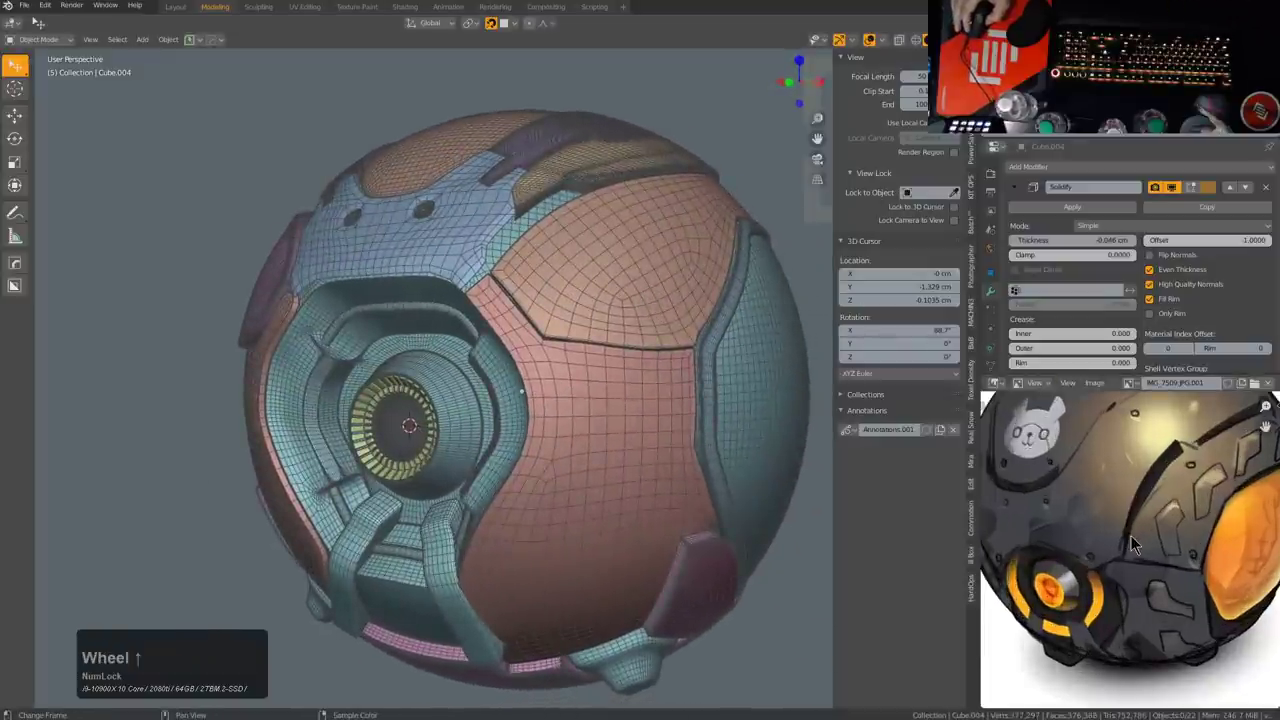
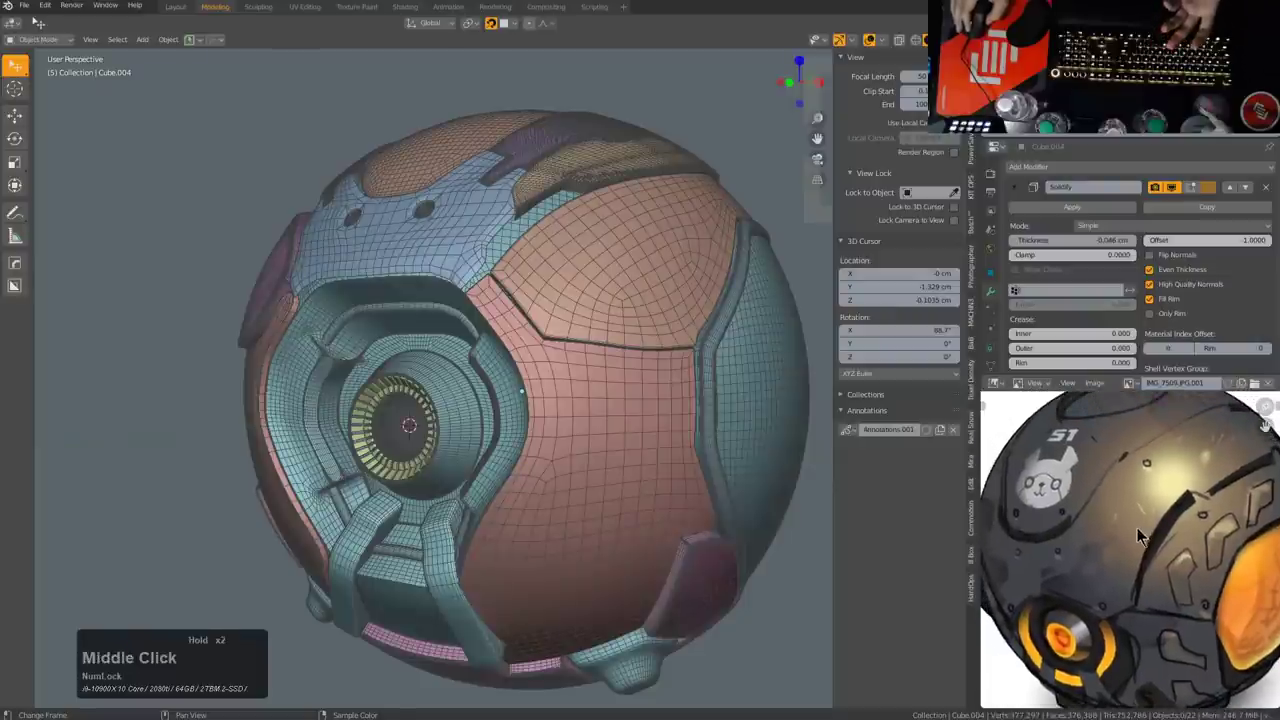
Step: Move a couple of vertices on the blue socket panel, constraining one along Z
{"action": "left_click", "coordinate": [542, 316]}
{"action": "middle_click", "coordinate": [543, 337]}
{"action": "scroll", "scroll_direction": "up", "scroll_amount": 3}
{"action": "middle_click", "coordinate": [569, 414]}
{"action": "scroll", "scroll_direction": "up", "scroll_amount": 3}
{"action": "key", "text": "alt+z"}
{"action": "left_click", "coordinate": [570, 385]}
{"action": "key", "text": "g"}
{"action": "left_click", "coordinate": [578, 383]}
{"action": "left_click", "coordinate": [547, 349]}
{"action": "key", "text": "g"}
{"action": "left_click", "coordinate": [542, 349]}
{"action": "key", "text": "z"}
{"action": "scroll", "scroll_direction": "down", "scroll_amount": 3}
{"action": "middle_click", "coordinate": [579, 380]}
{"action": "key", "text": "alt+a"}
Step: Select the blue panel with the two sockets in Object Mode
{"action": "middle_click", "coordinate": [610, 374]}
{"action": "scroll", "scroll_direction": "up", "scroll_amount": 3}
{"action": "middle_click", "coordinate": [547, 349]}
{"action": "left_click", "coordinate": [532, 336]}
{"action": "middle_click", "coordinate": [527, 334]}
{"action": "key", "text": "alt+a"}
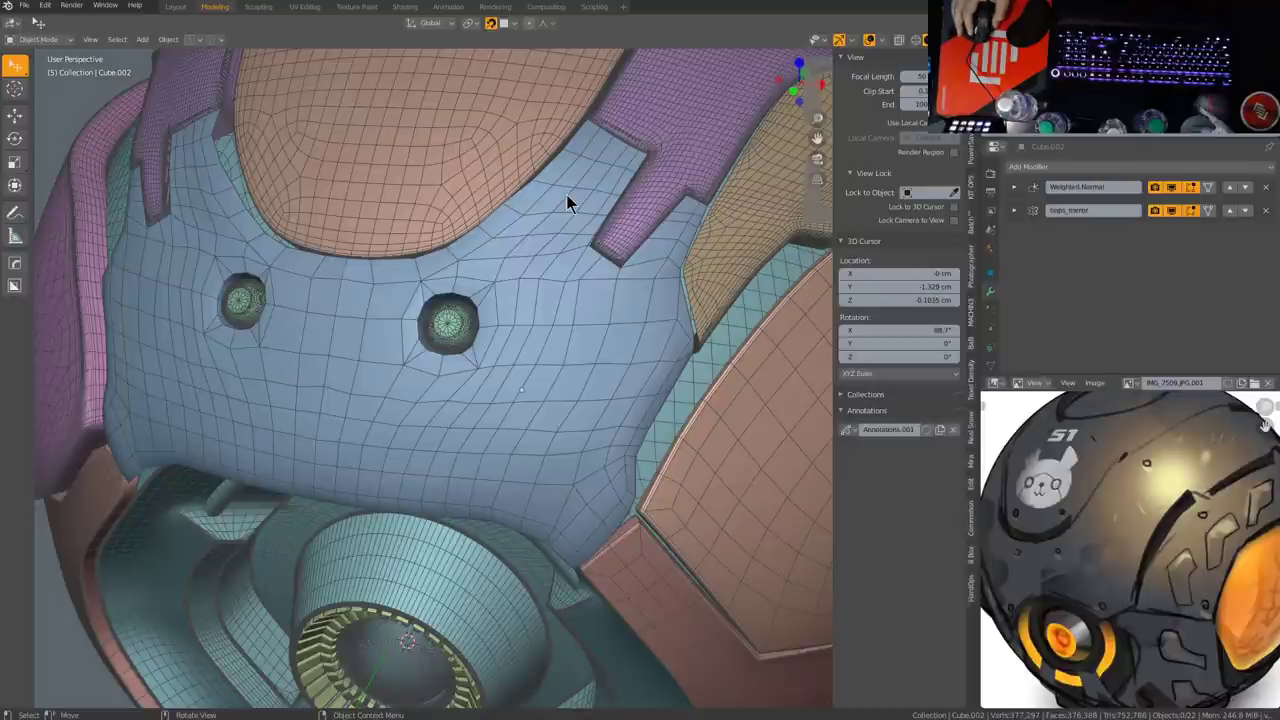
{"action": "key", "text": "a"}
{"action": "scroll", "scroll_direction": "up", "scroll_amount": 3}
{"action": "scroll", "scroll_direction": "down", "scroll_amount": 3}
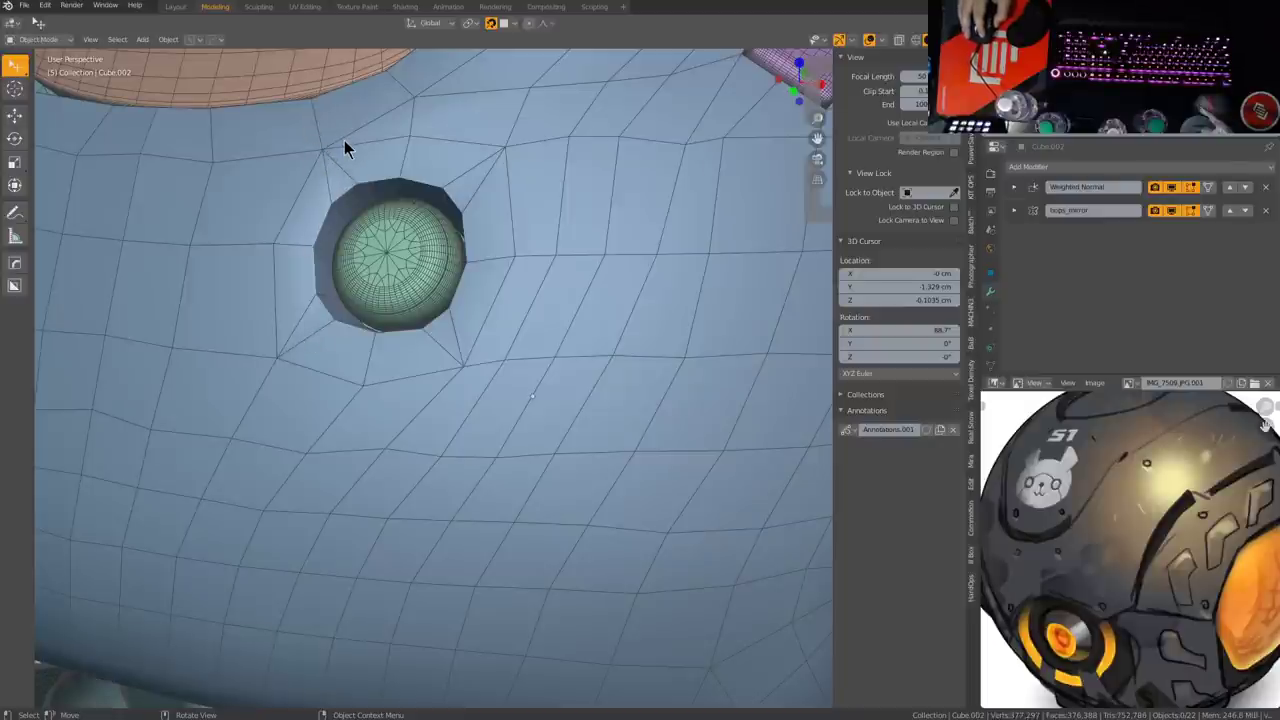
{"action": "scroll", "scroll_direction": "down", "scroll_amount": 3}
{"action": "left_click", "coordinate": [473, 138]}
Step: Give the blue panel a level-2 Catmull-Clark subdivision and shade it smooth
{"action": "key", "text": "ctrl+1"}
{"action": "key", "text": "ctrl+1"}
{"action": "key", "text": "ctrl+2"}
{"action": "key", "text": "alt+z"}
{"action": "key", "text": "alt+z"}
{"action": "key", "text": "alt+a"}
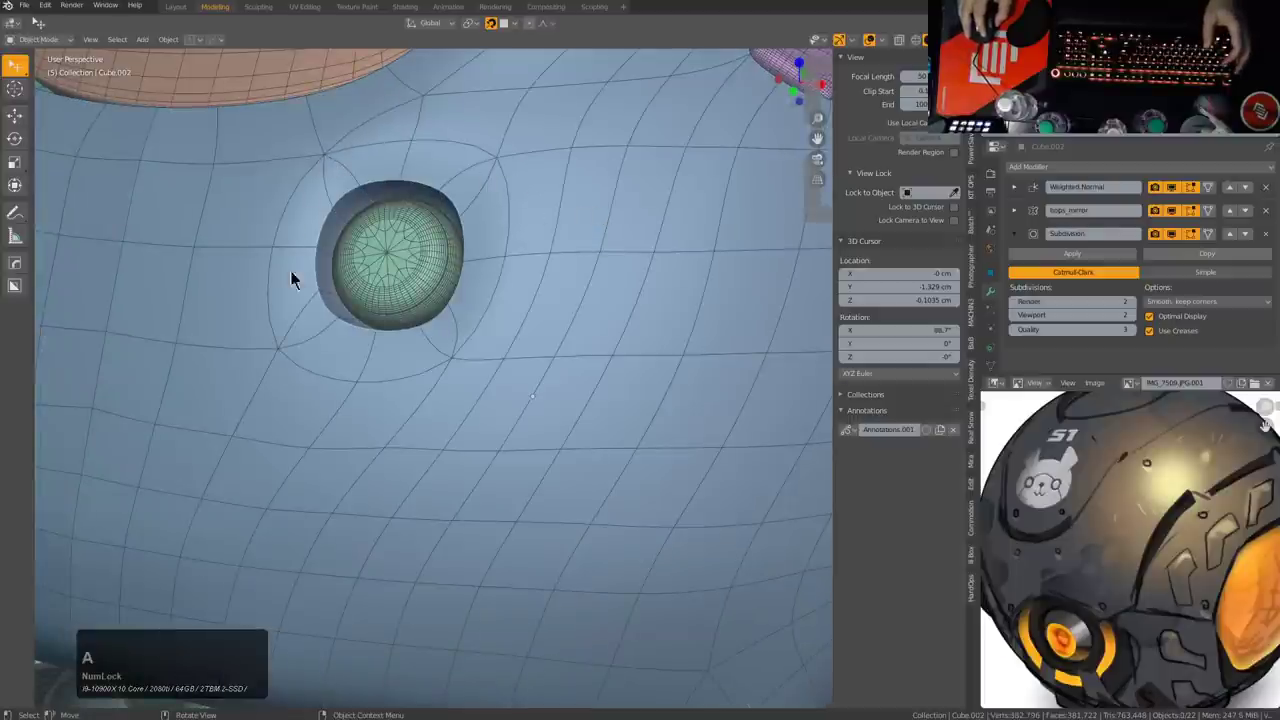
{"action": "key", "text": "a"}
{"action": "key", "text": "alt+v"}
{"action": "left_click", "coordinate": [341, 261]}
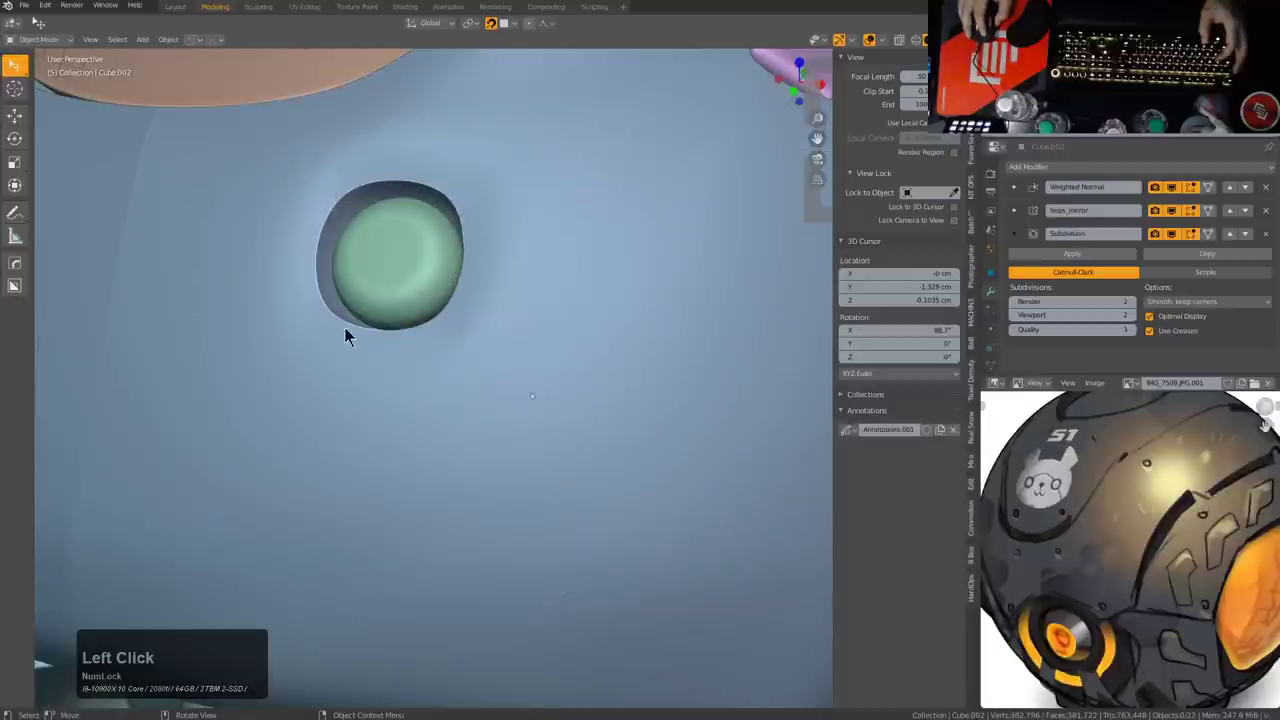